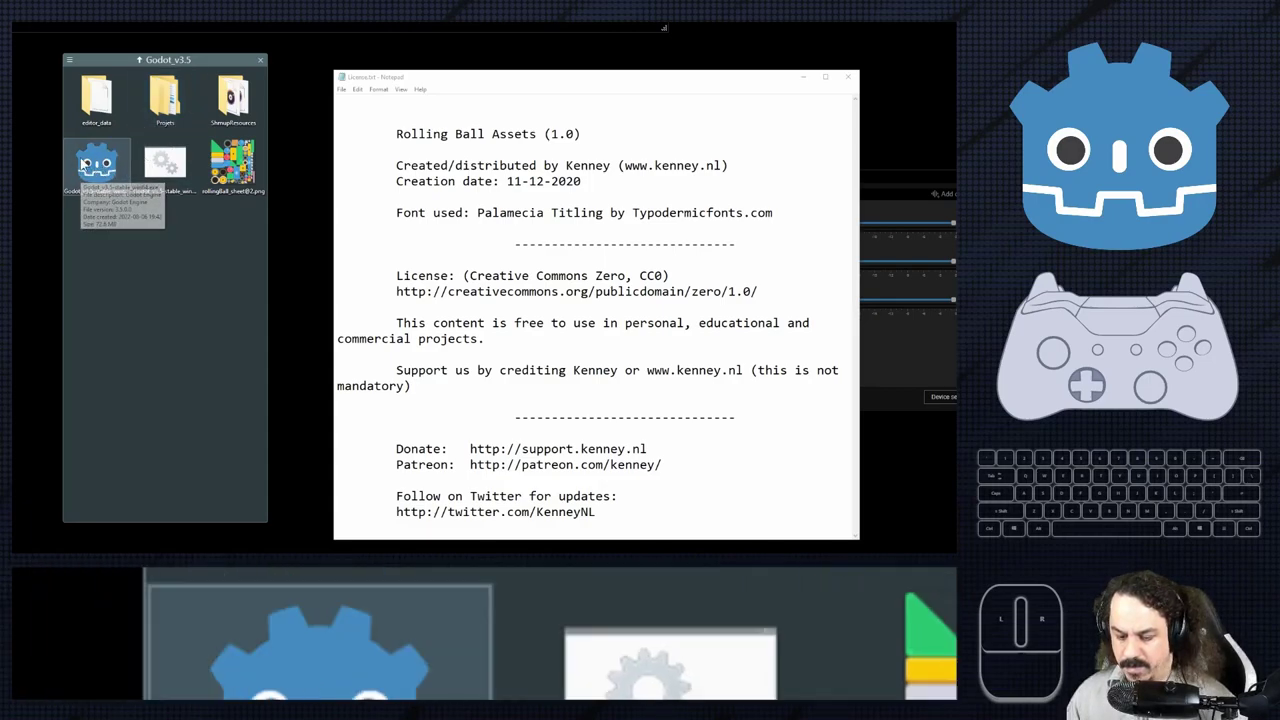
Launch the Godot_v3.5 executable to reach the project manager listing Shmup.
double_click(89, 165)
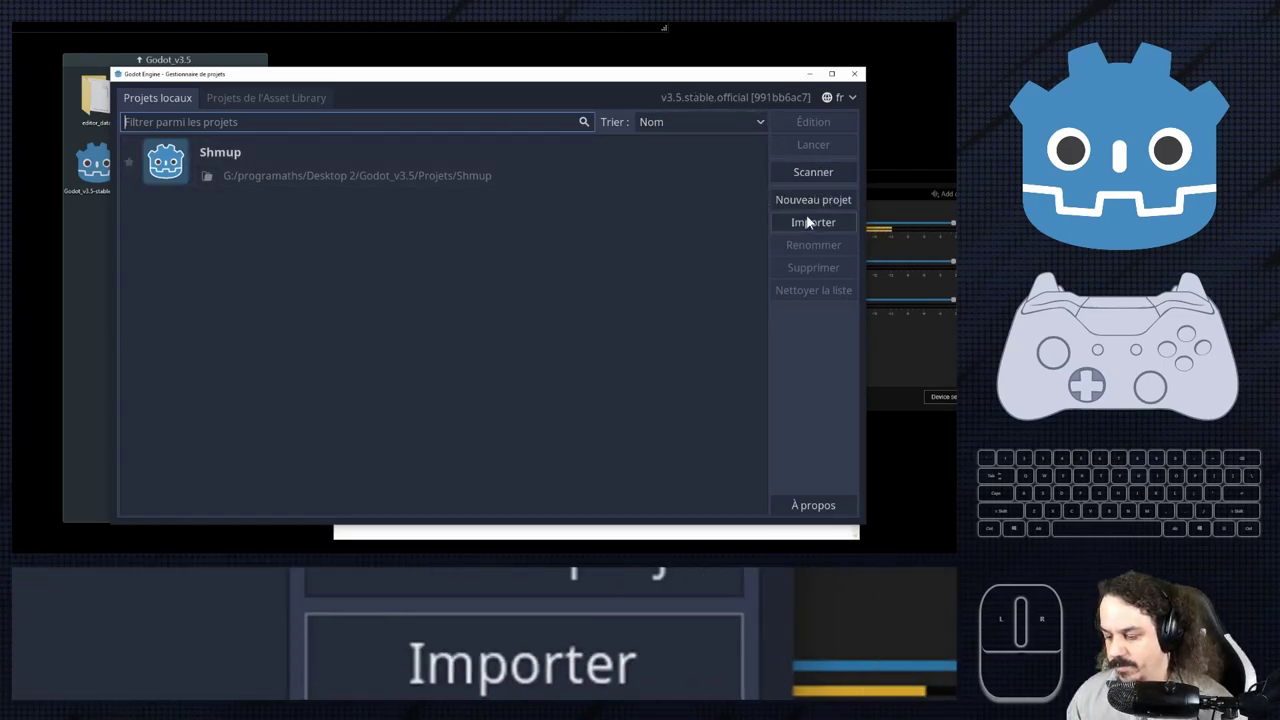
Name the new project RollingBall and create a dedicated RollingBall folder for it.
click(817, 214)
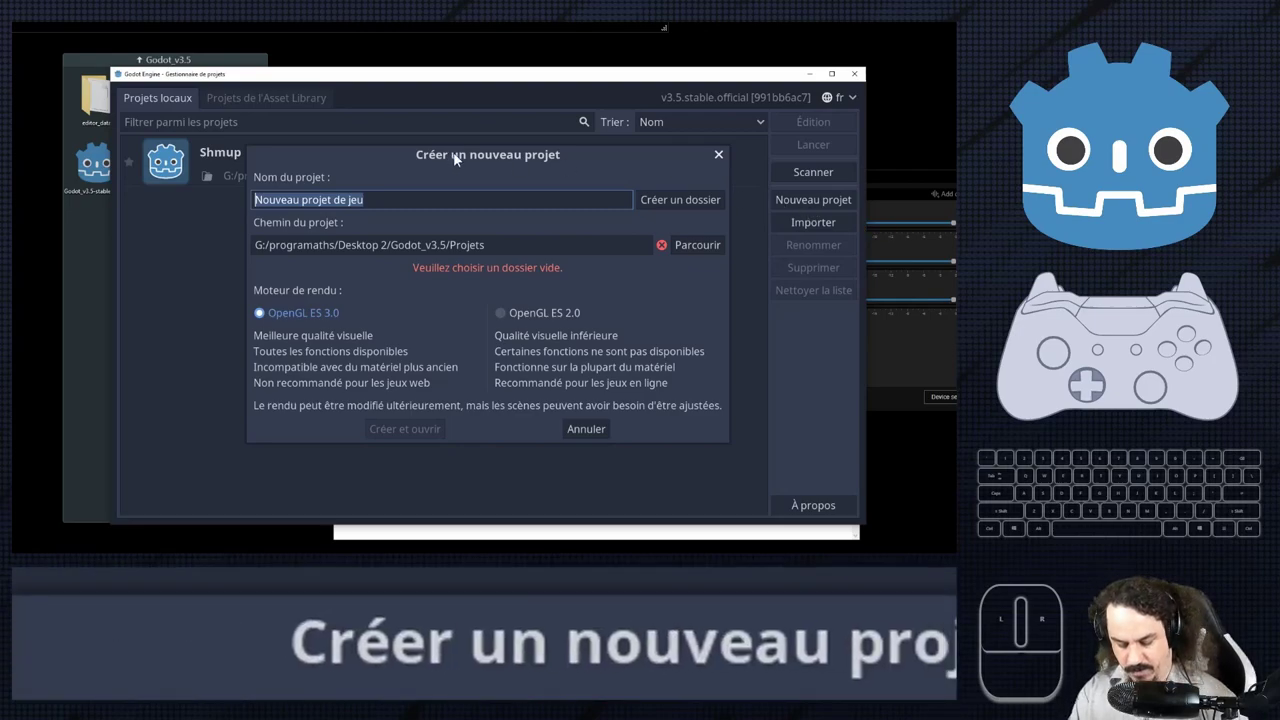
key(o)
key(n)
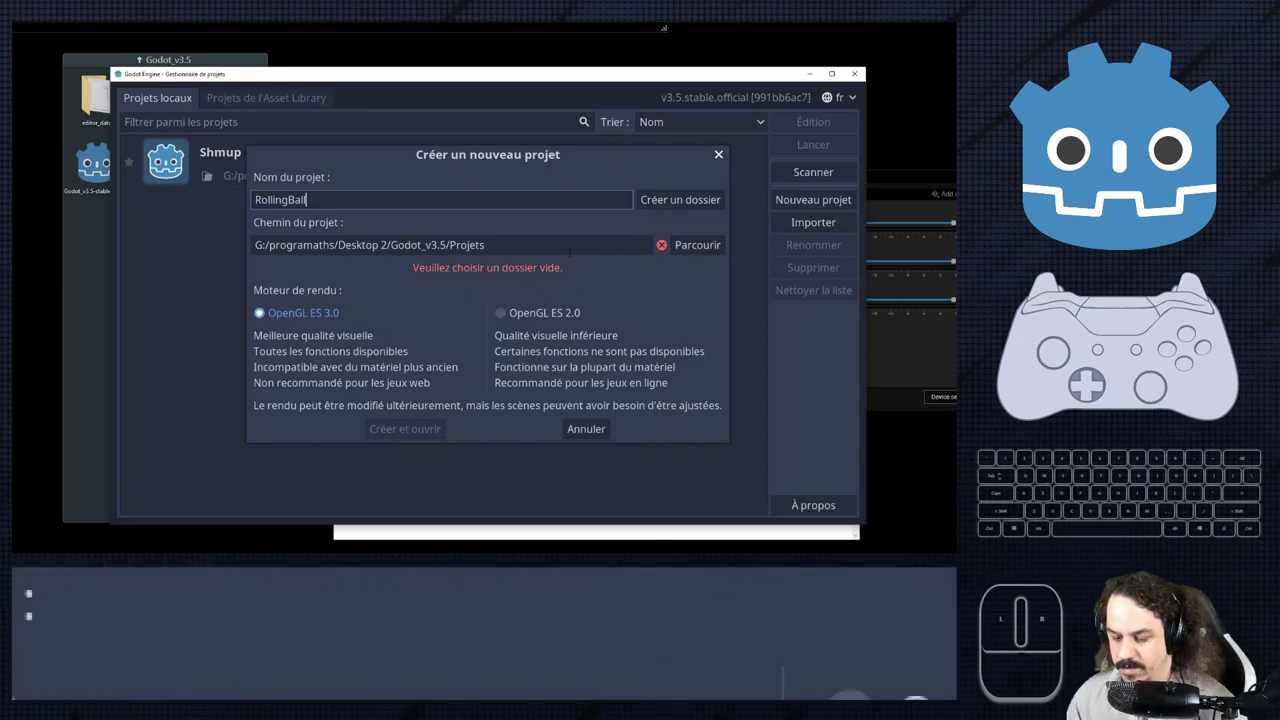
click(694, 208)
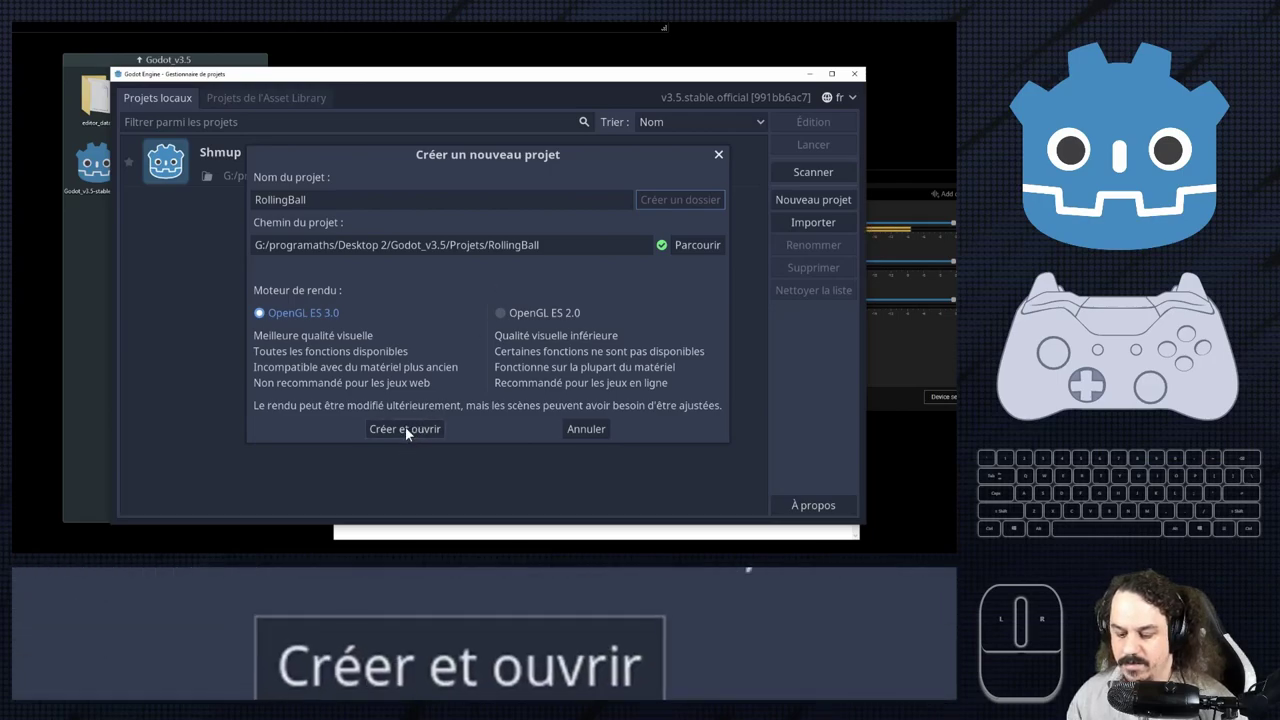
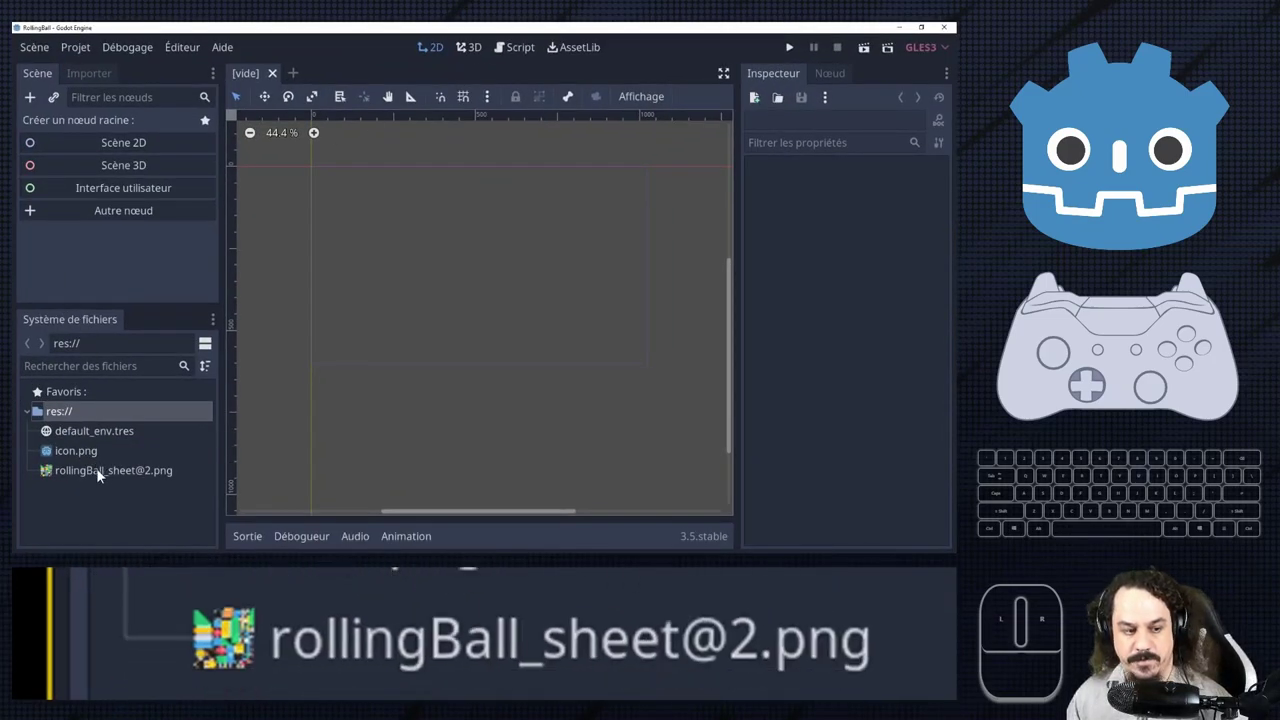
double_click(105, 476)
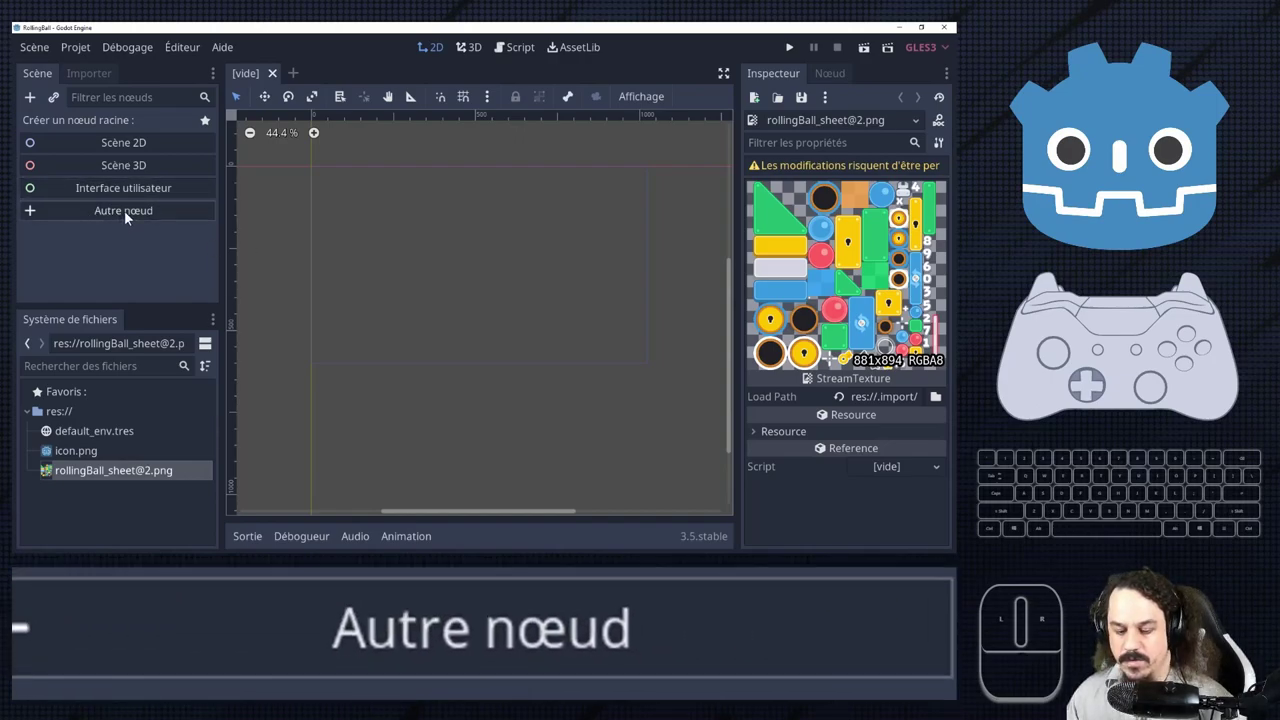
click(927, 288)
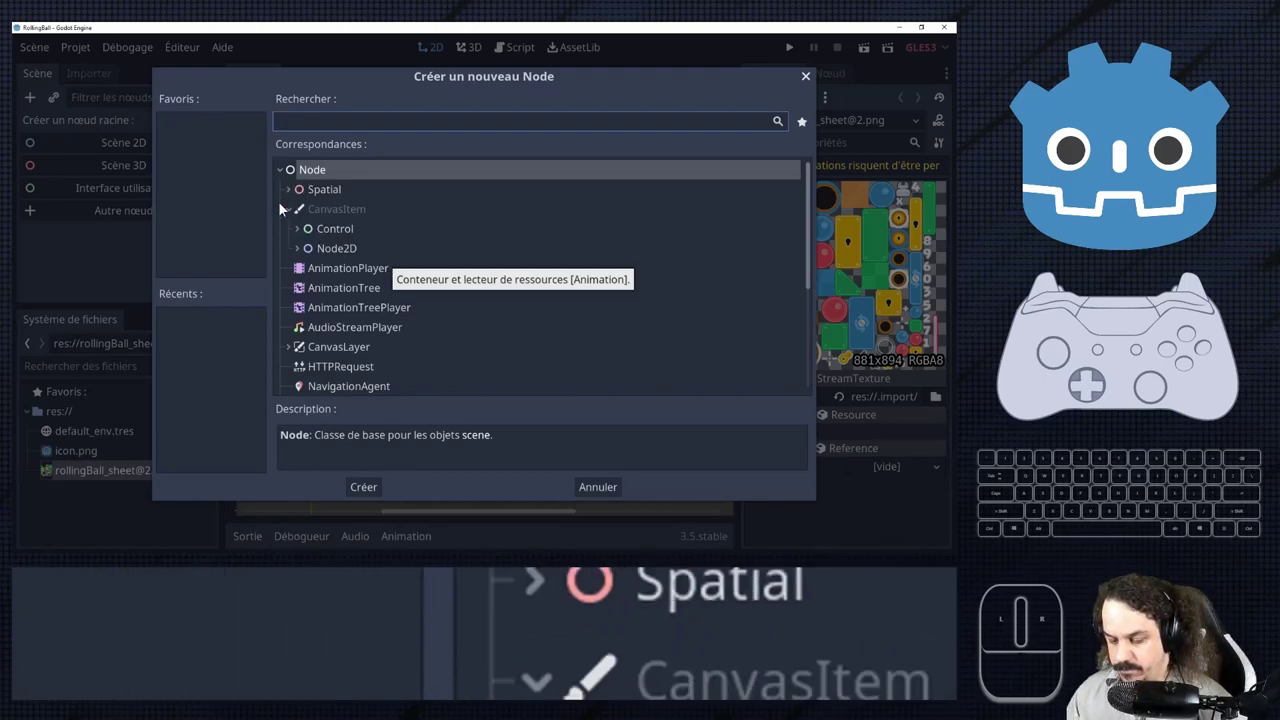
click(294, 220)
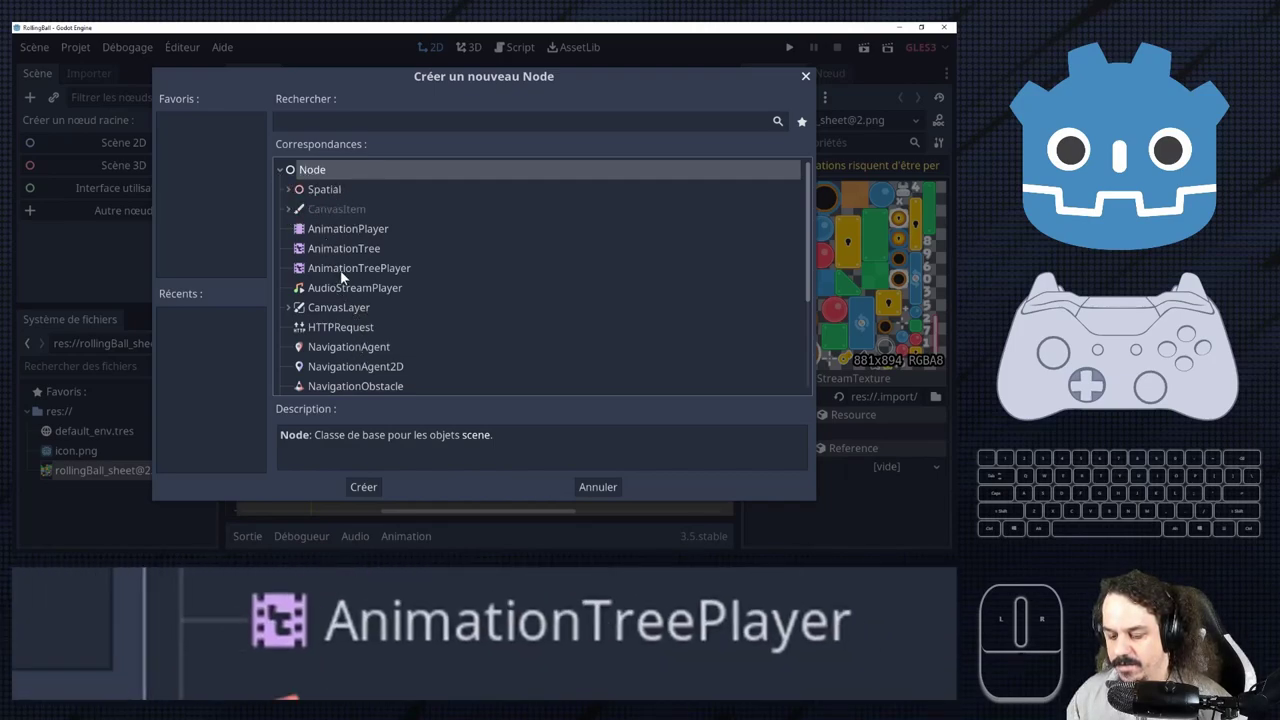
scroll(down, 3)
scroll(up, 3)
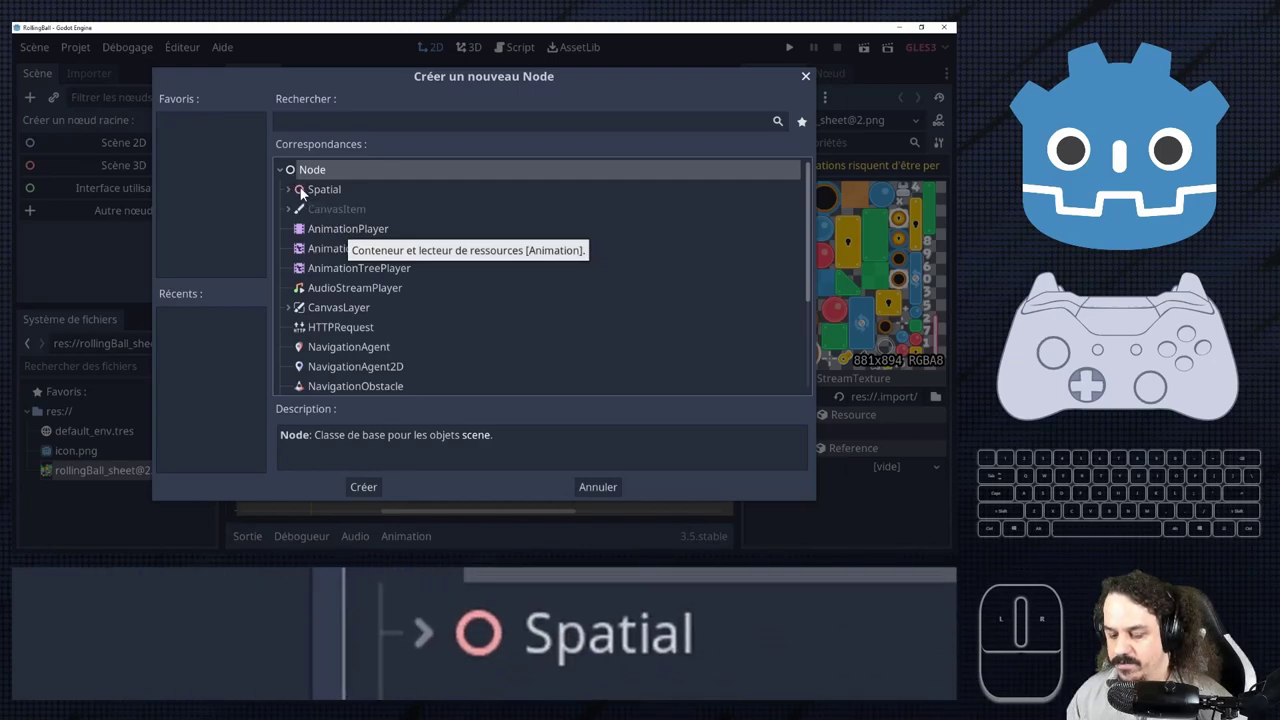
click(311, 199)
click(310, 221)
click(309, 216)
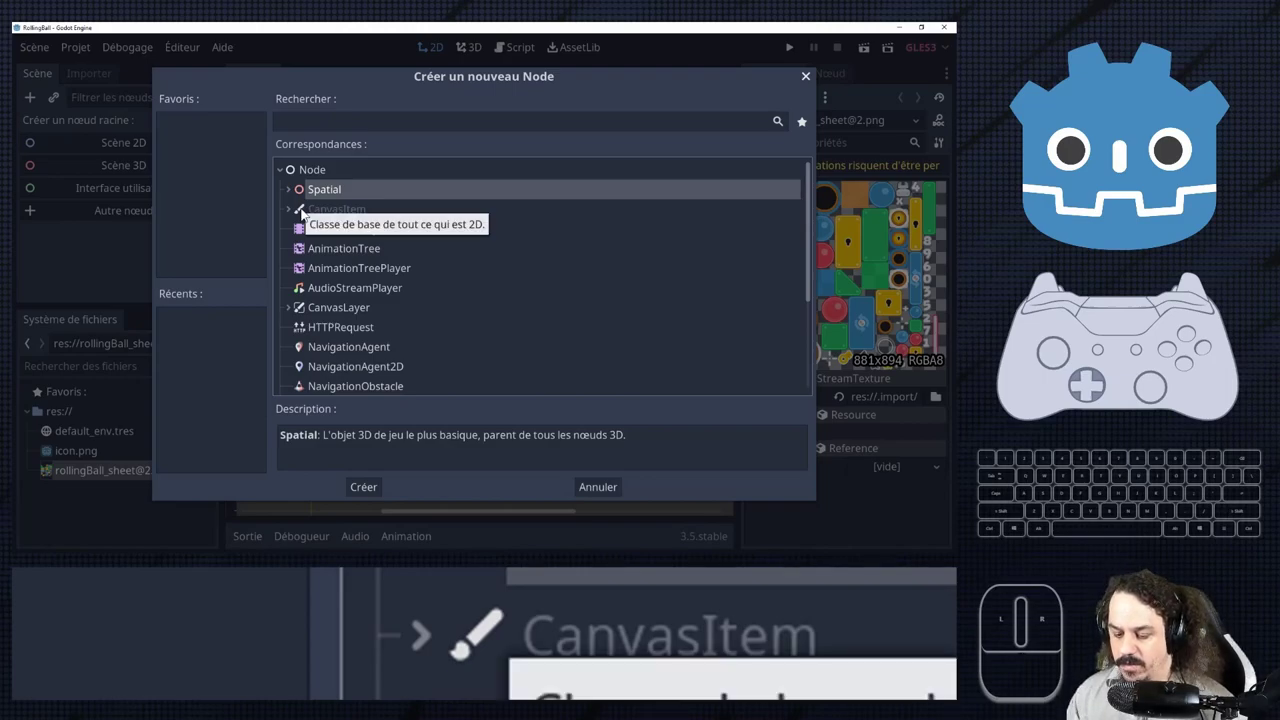
click(284, 180)
click(287, 179)
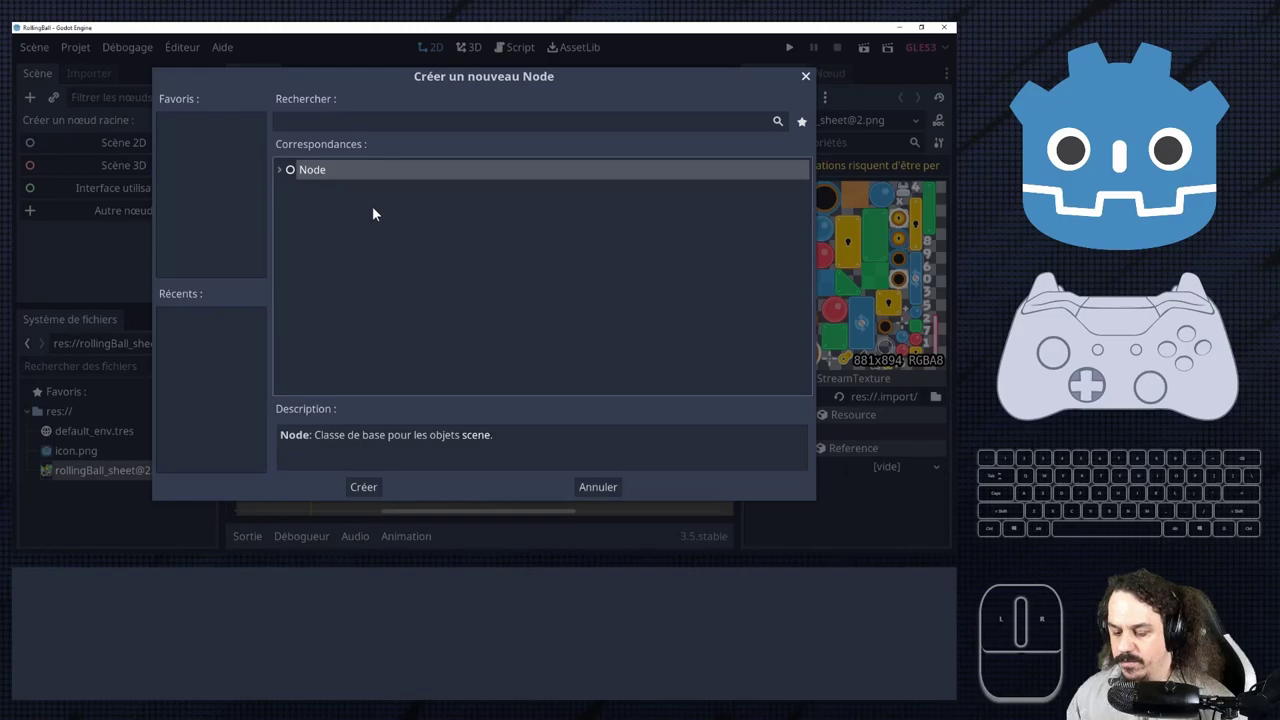
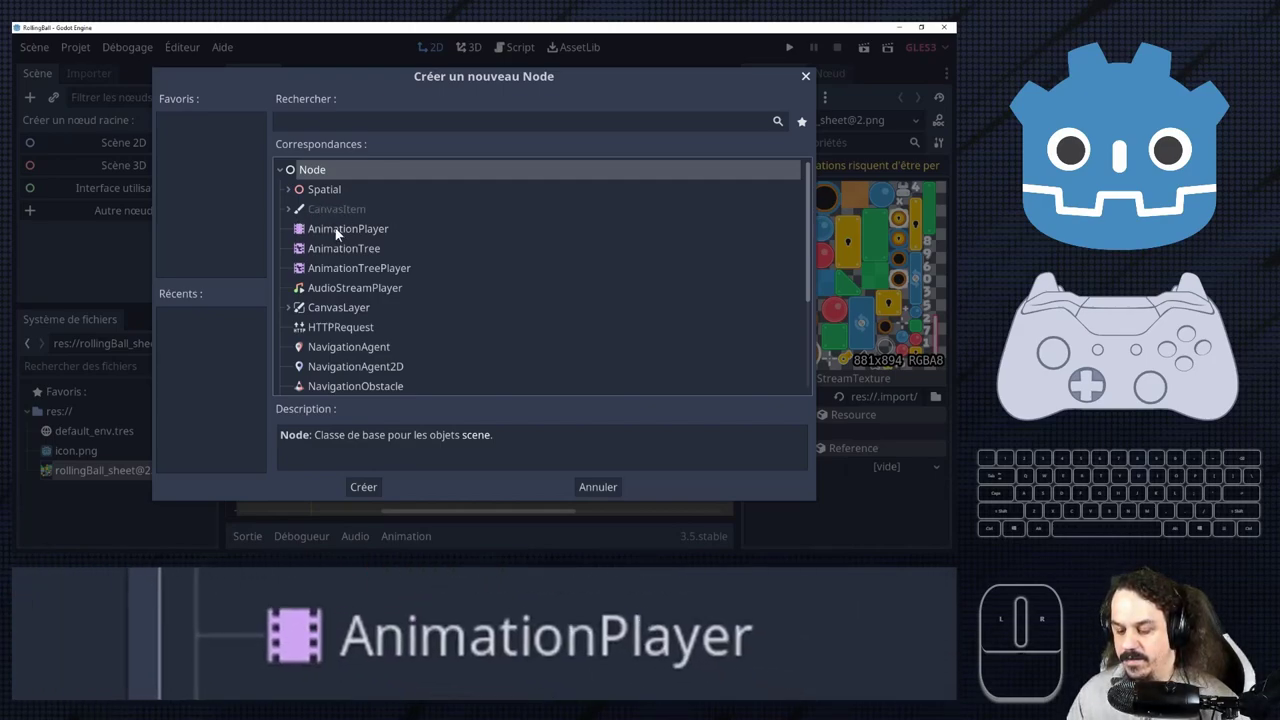
scroll(down, 3)
scroll(down, 3)
scroll(up, 3)
scroll(up, 3)
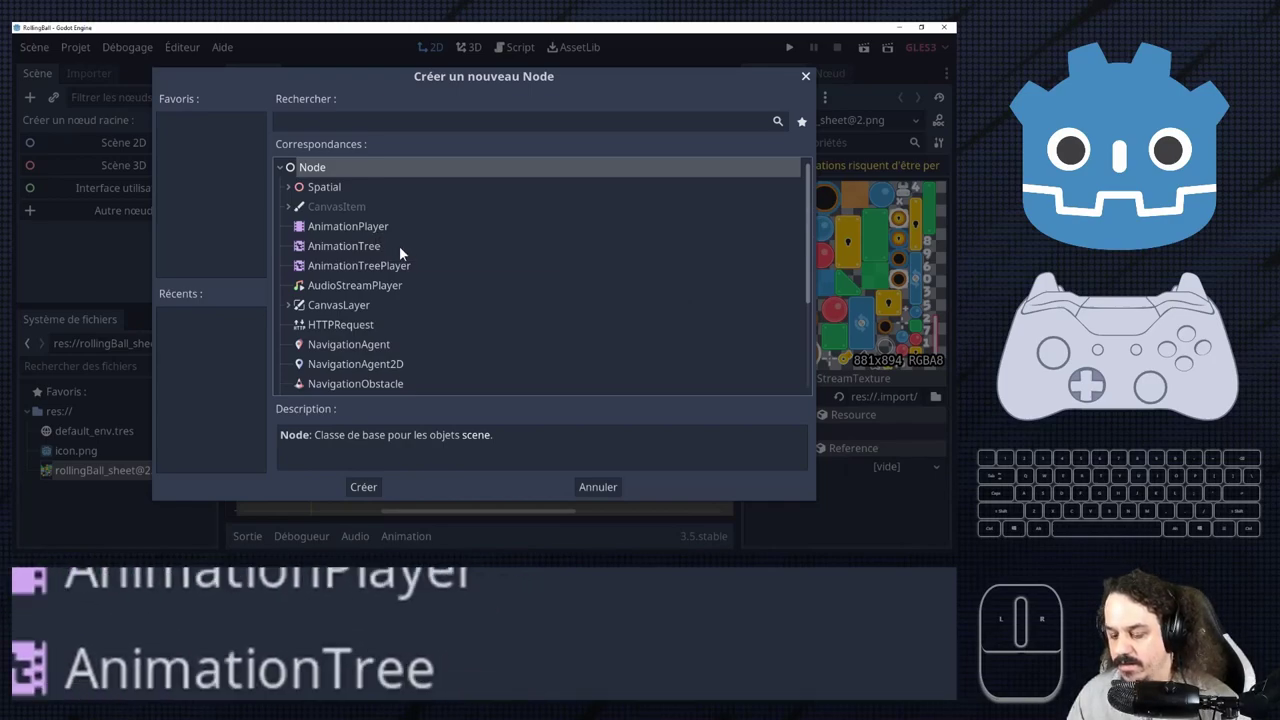
scroll(down, 3)
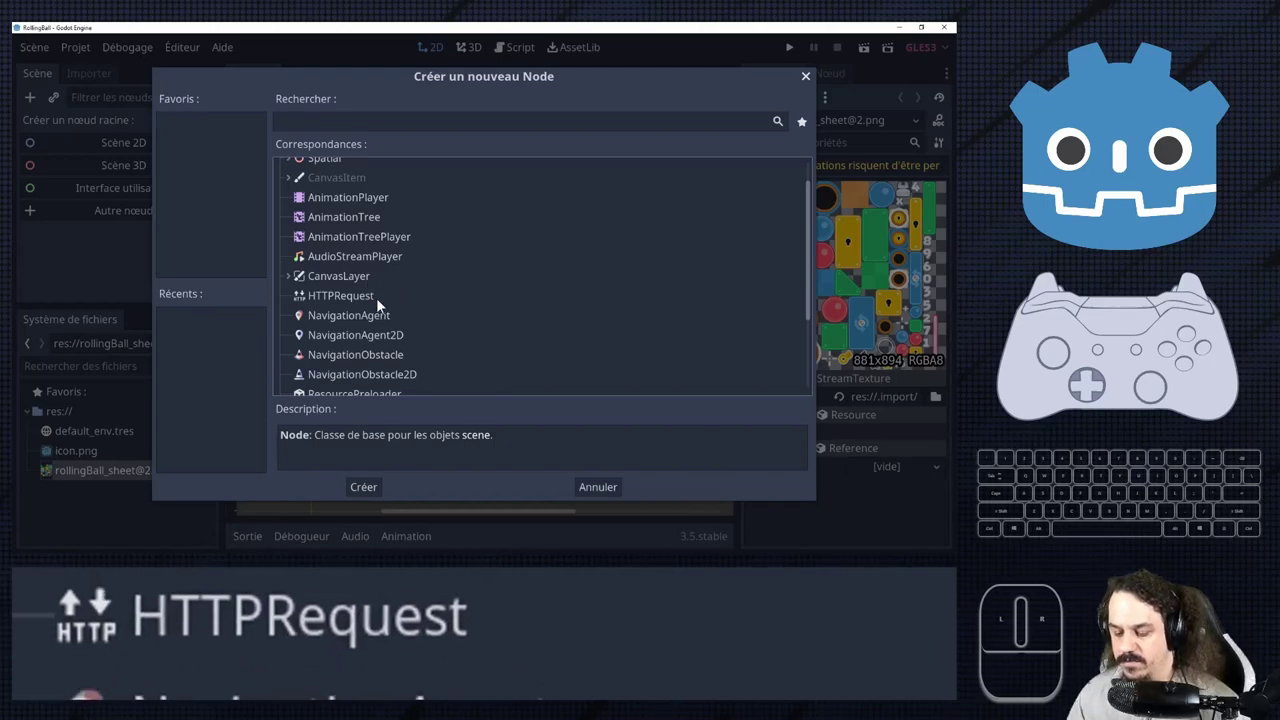
scroll(down, 3)
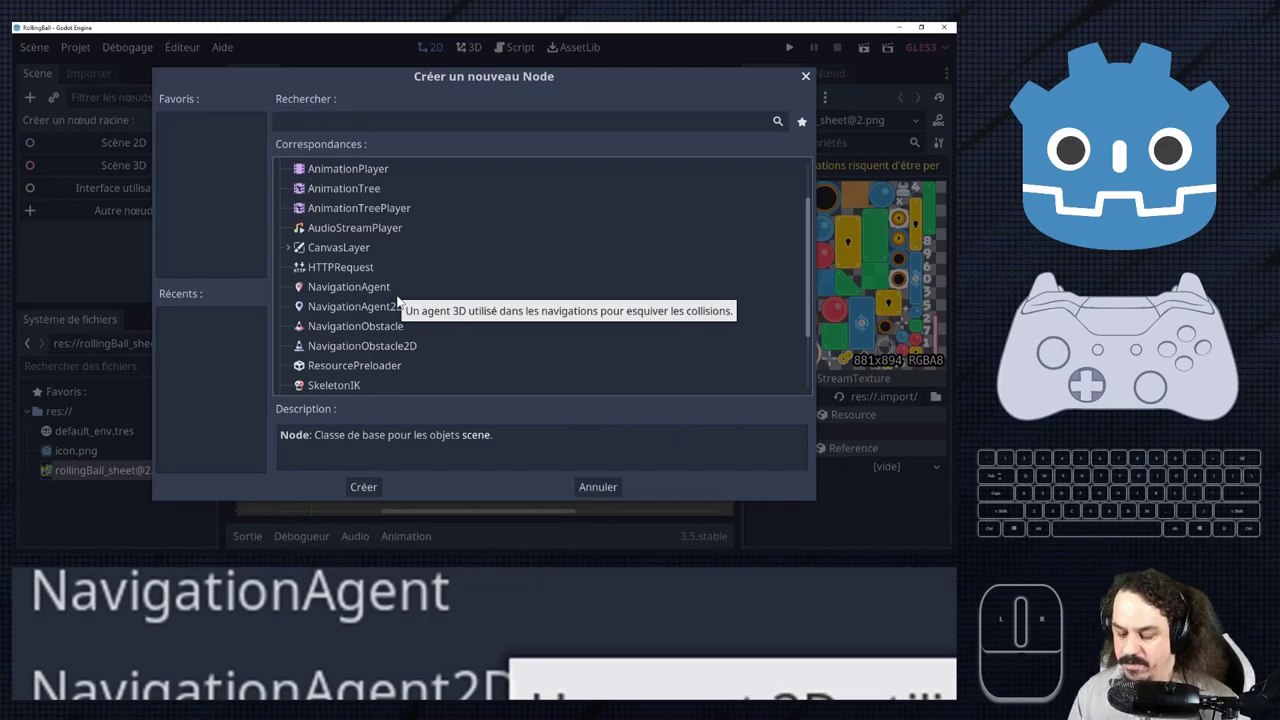
scroll(down, 3)
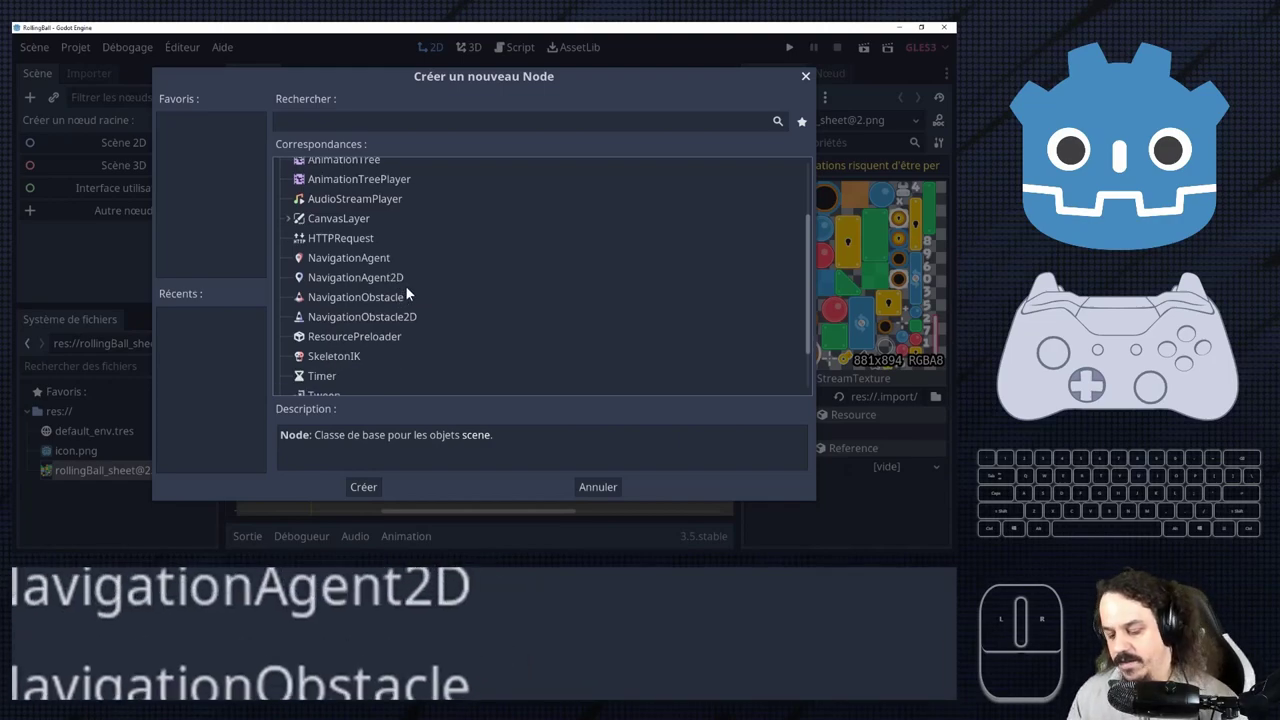
scroll(down, 3)
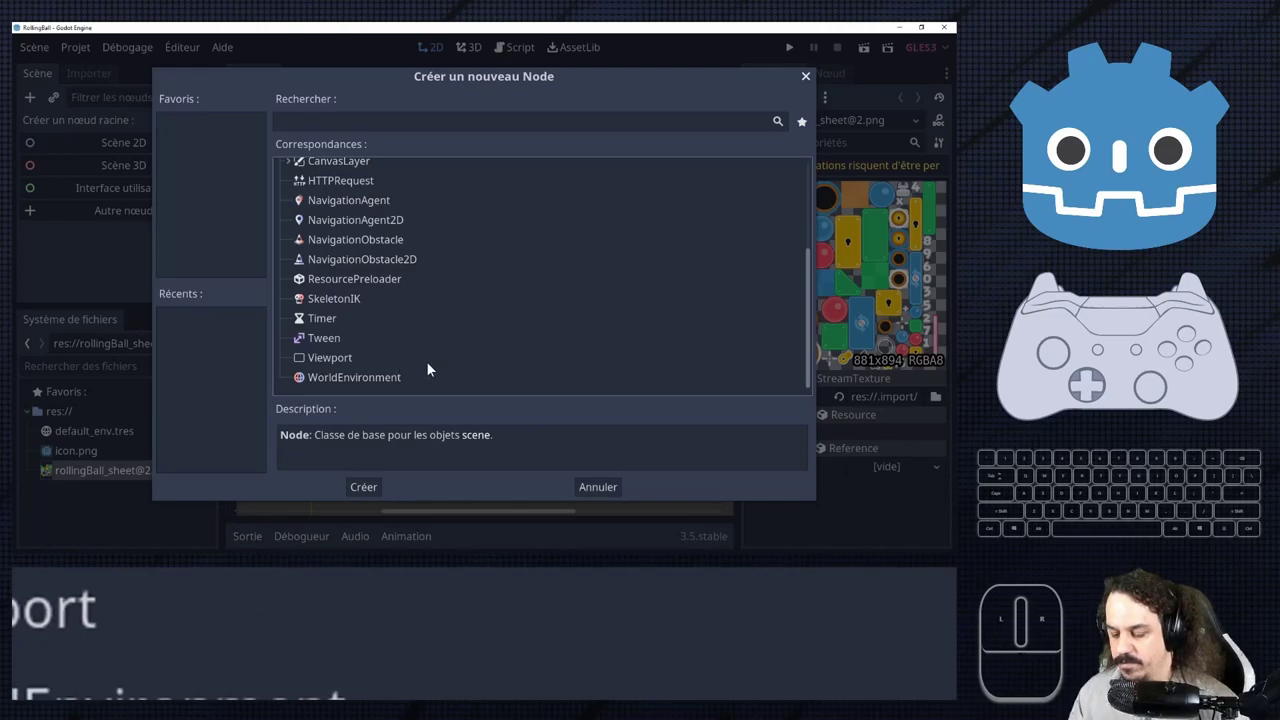
scroll(up, 3)
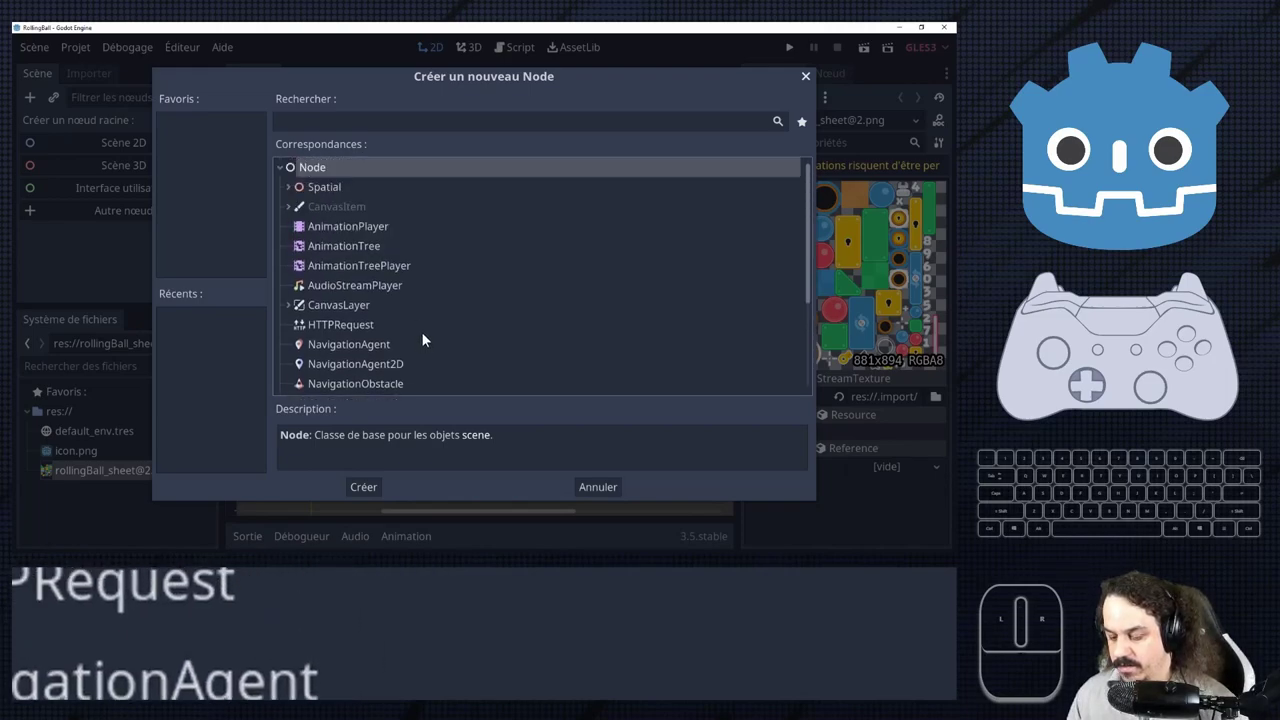
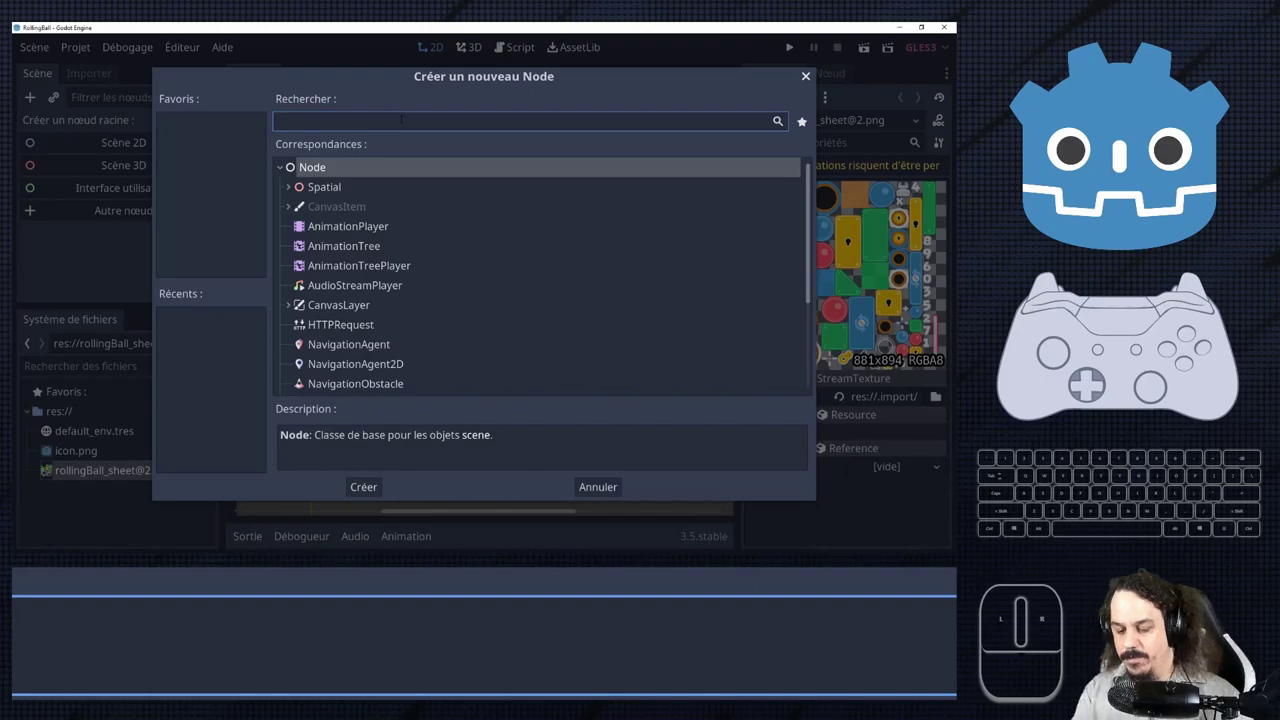
Expand Node2D > CollisionObject2D in the node type chooser toward RigidBody2D.
key(r)
key(i)
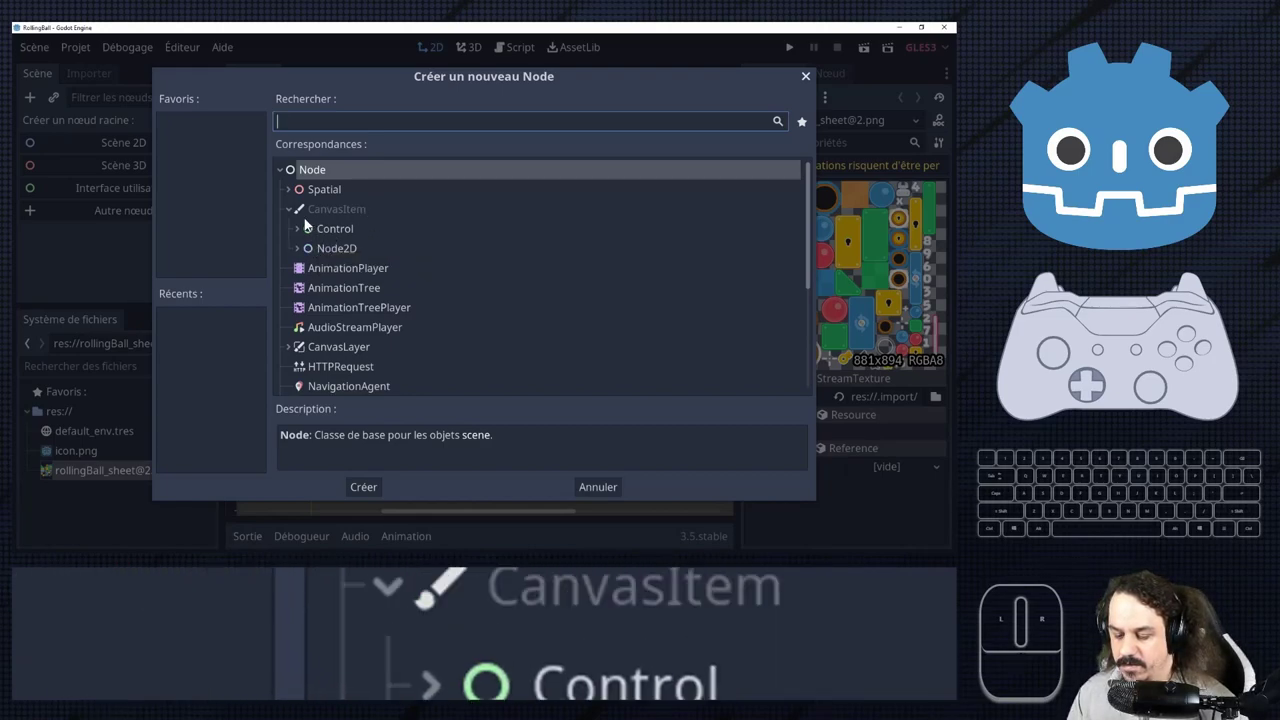
click(295, 219)
click(295, 216)
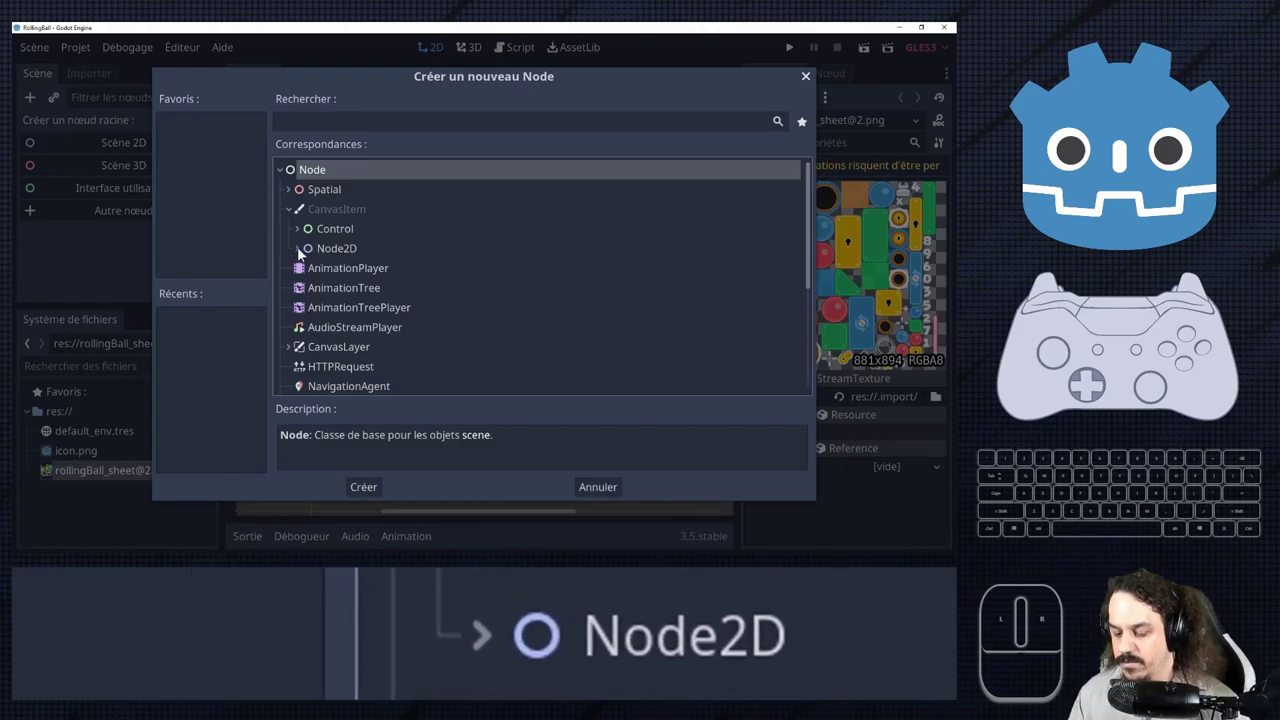
click(299, 253)
scroll(down, 3)
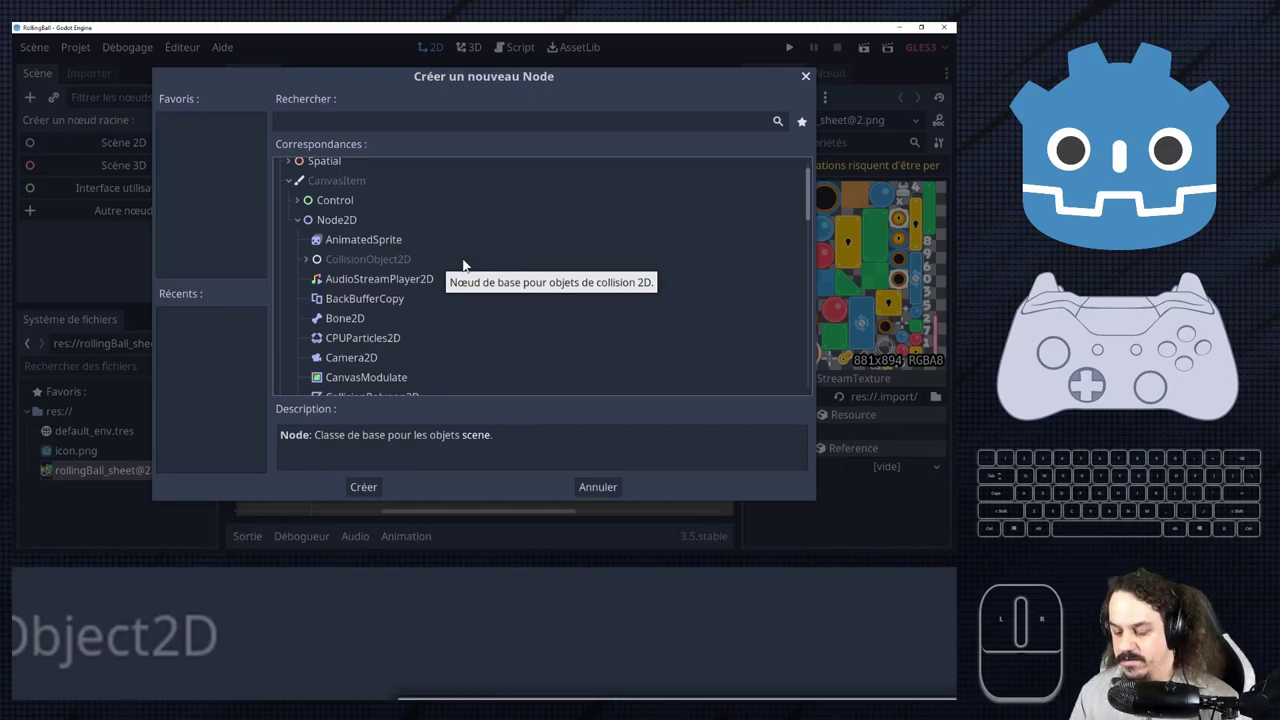
click(308, 261)
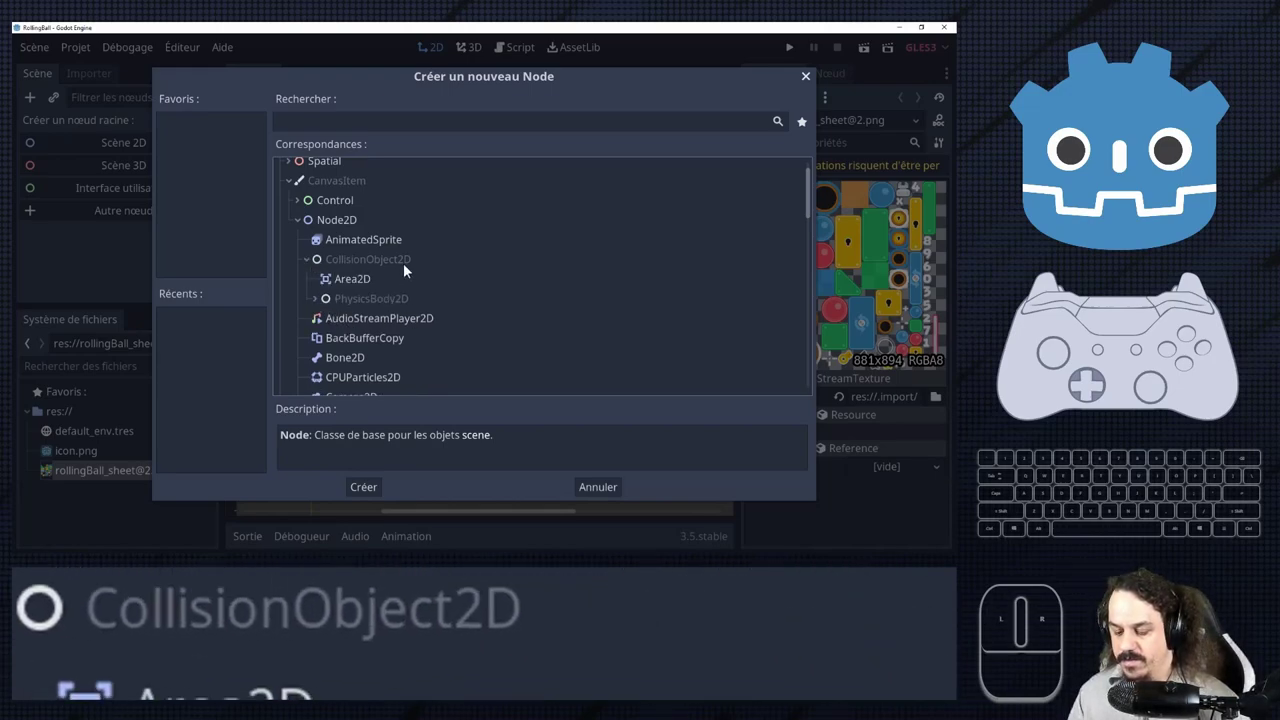
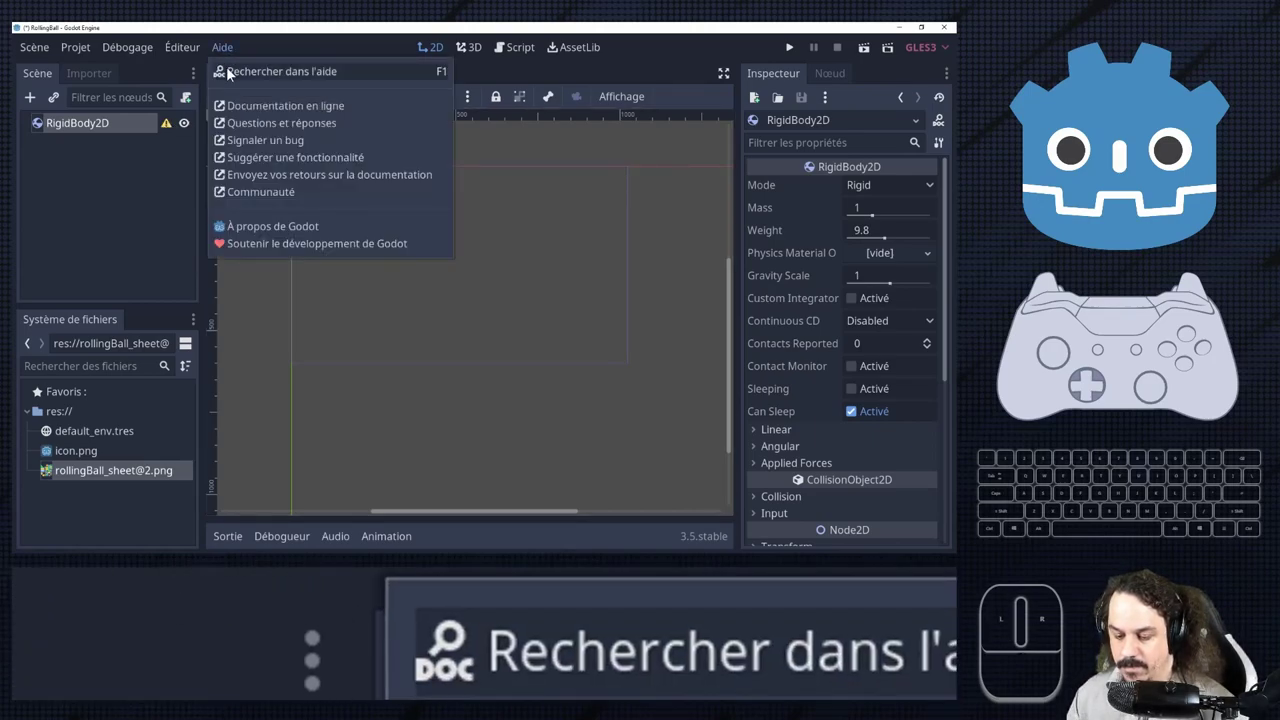
Search the class documentation for 'Collisio' and review the matching collision classes.
click(248, 66)
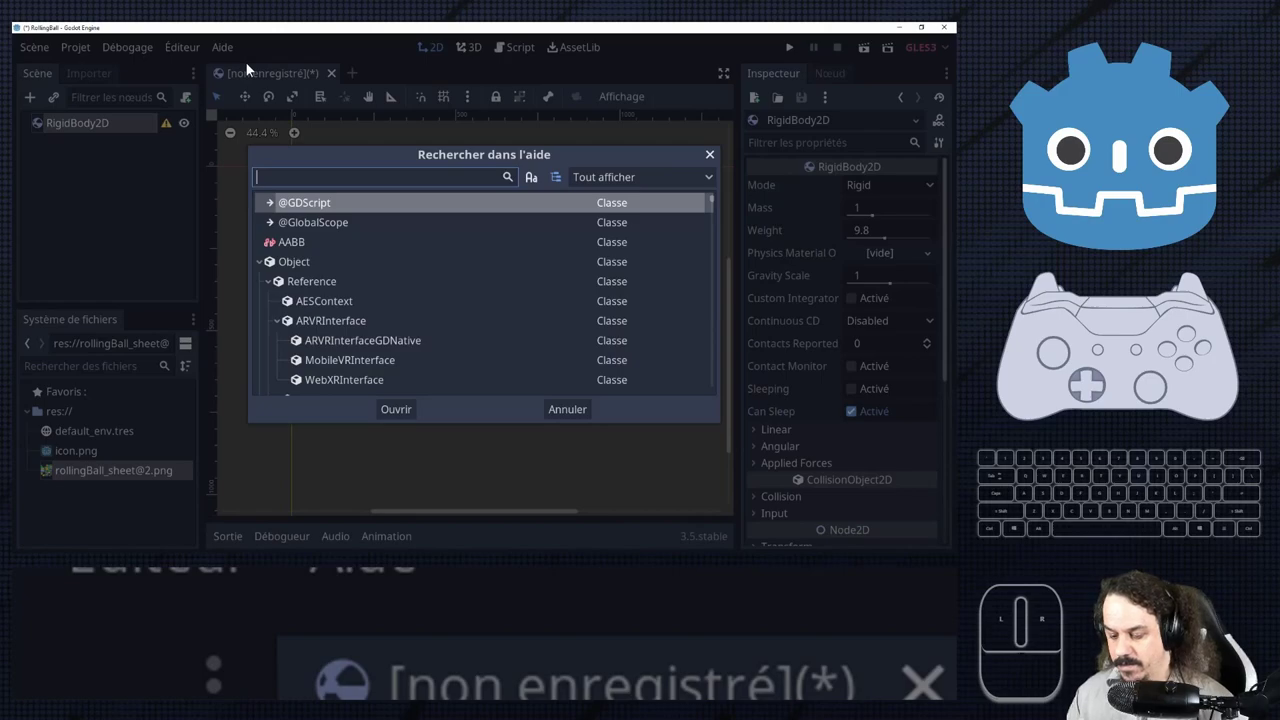
key(BackSpace)
key(s)
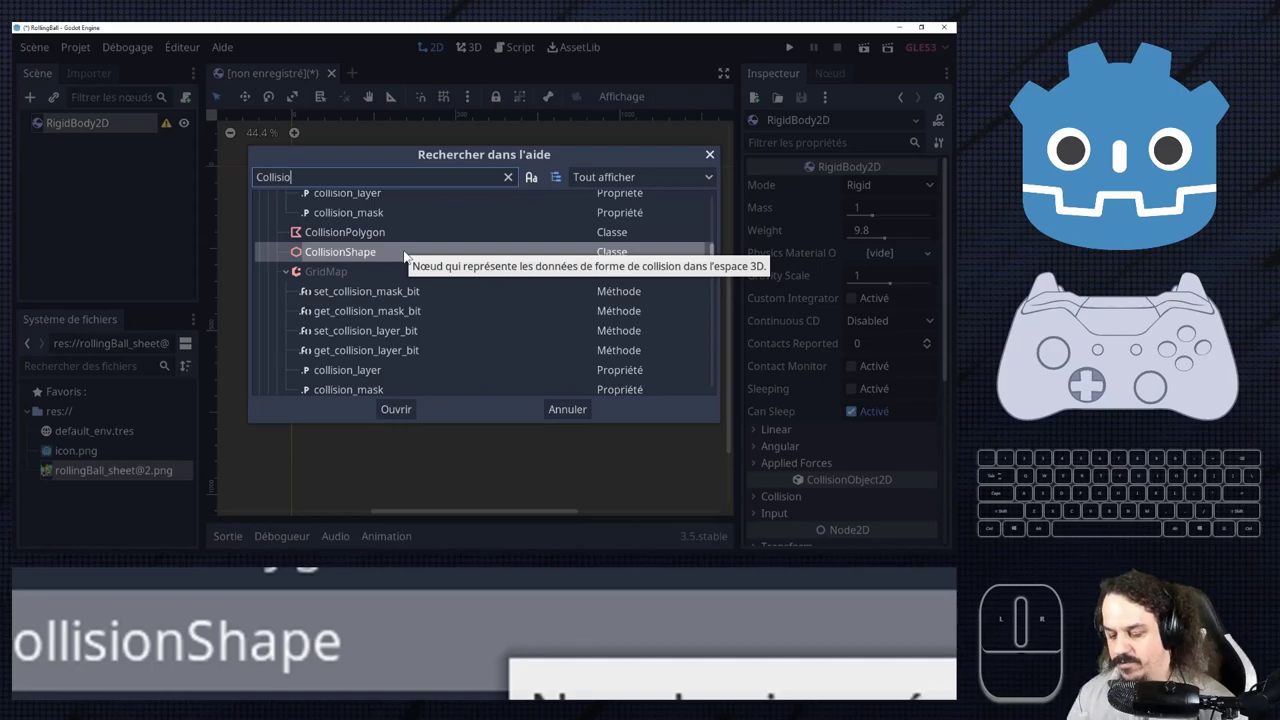
scroll(up, 3)
scroll(up, 3)
scroll(up, 3)
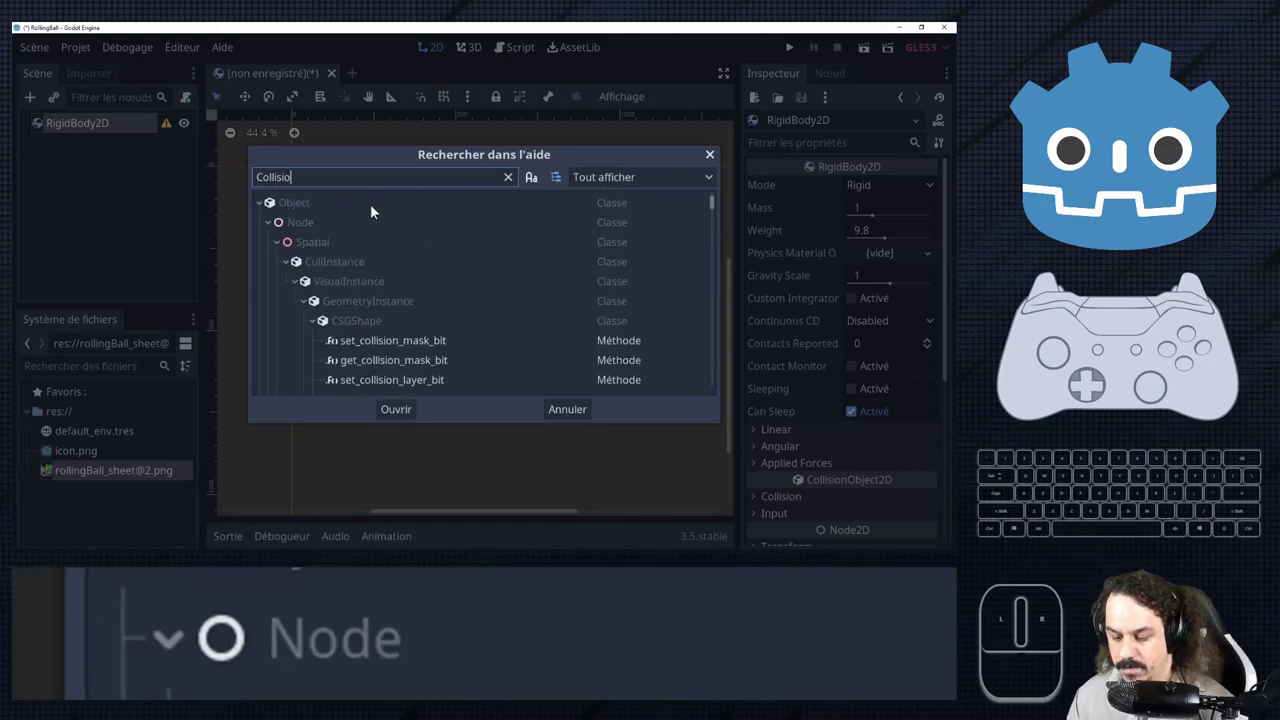
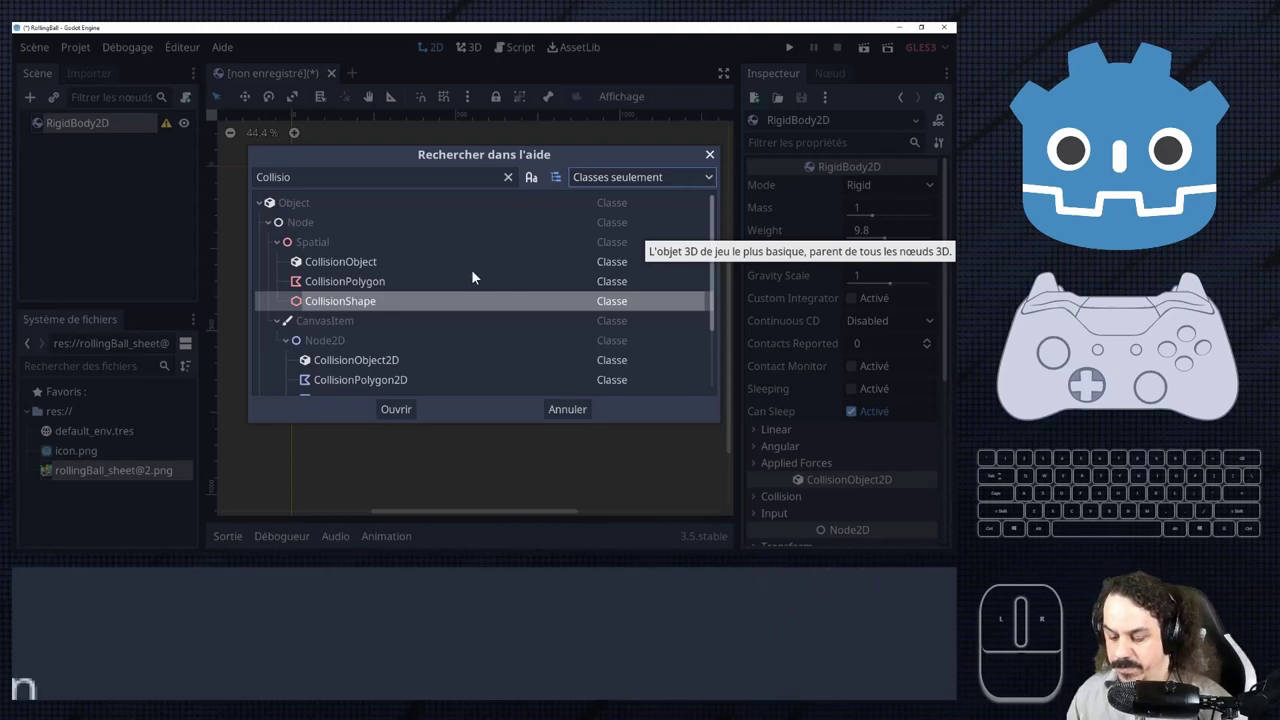
Scroll the help search results down toward CollisionPolygon2D.
scroll(down, 3)
scroll(down, 3)
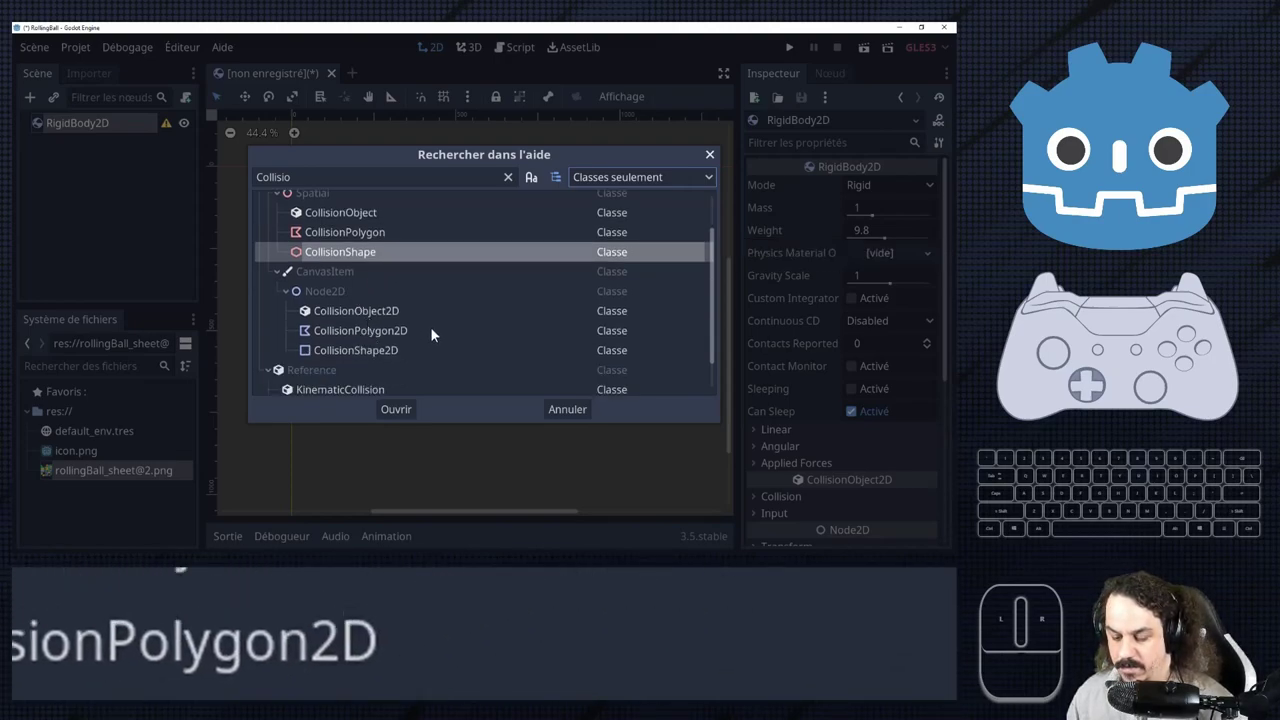
scroll(down, 3)
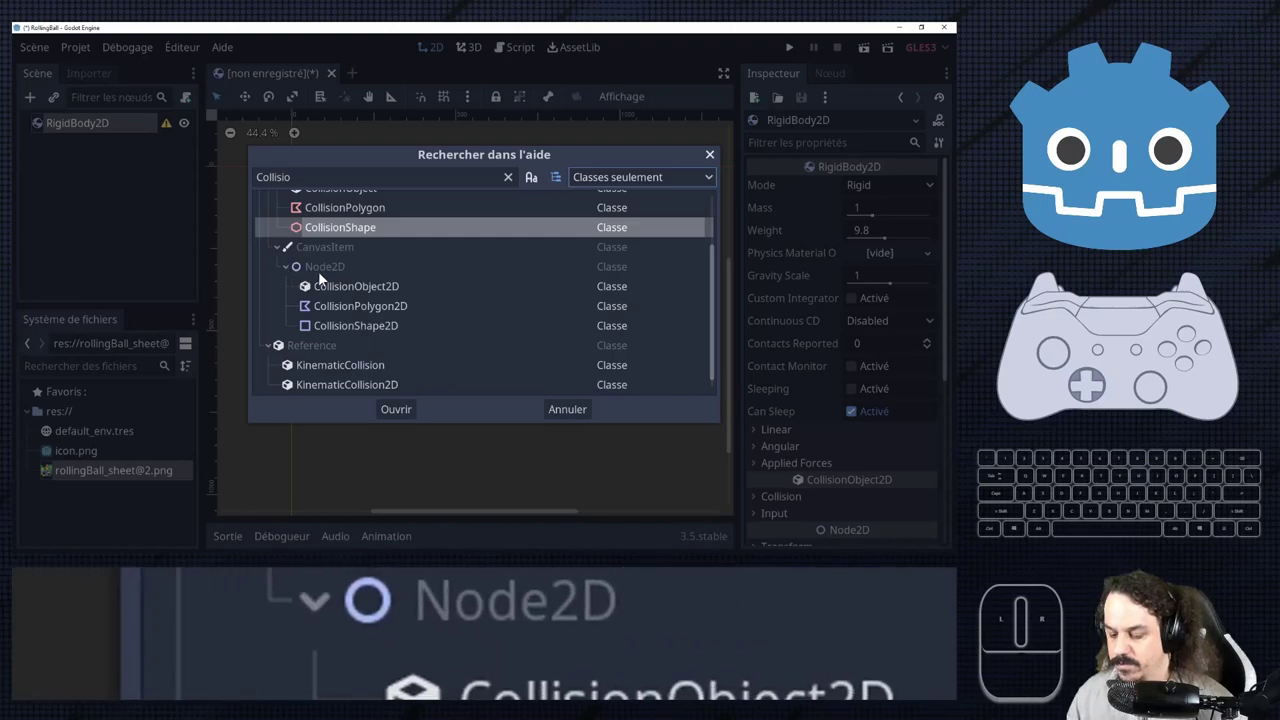
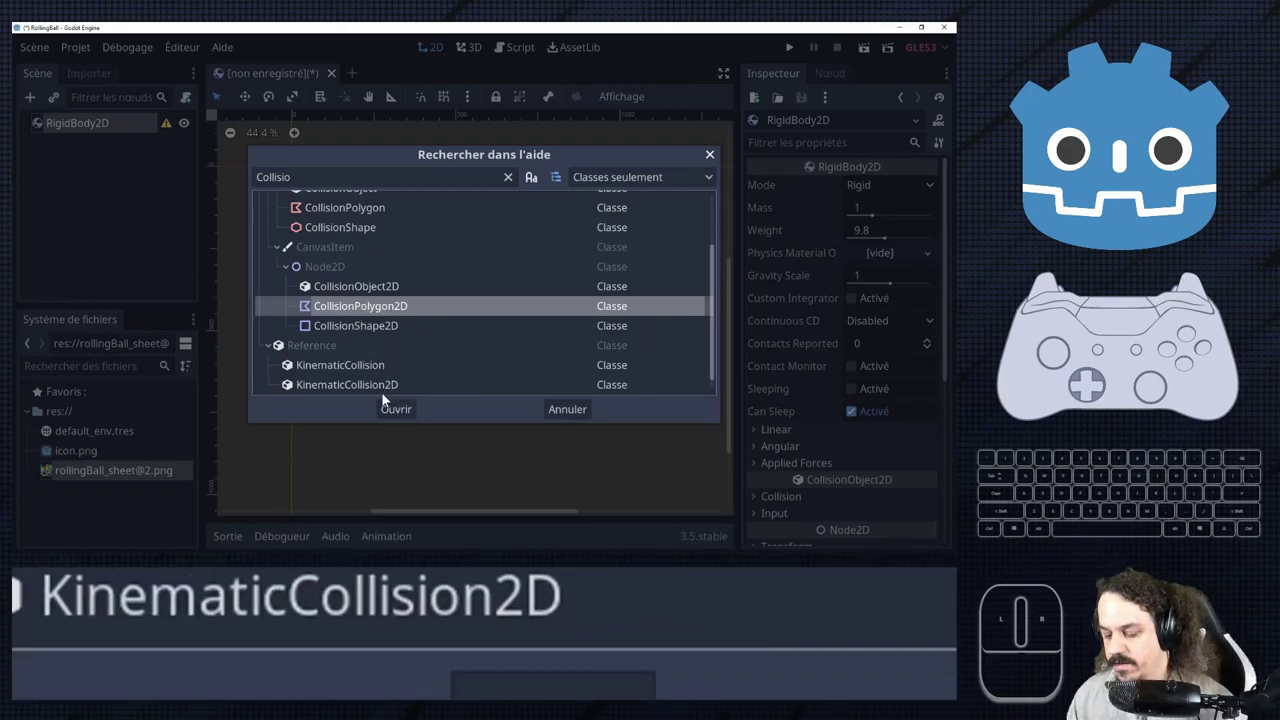
click(409, 418)
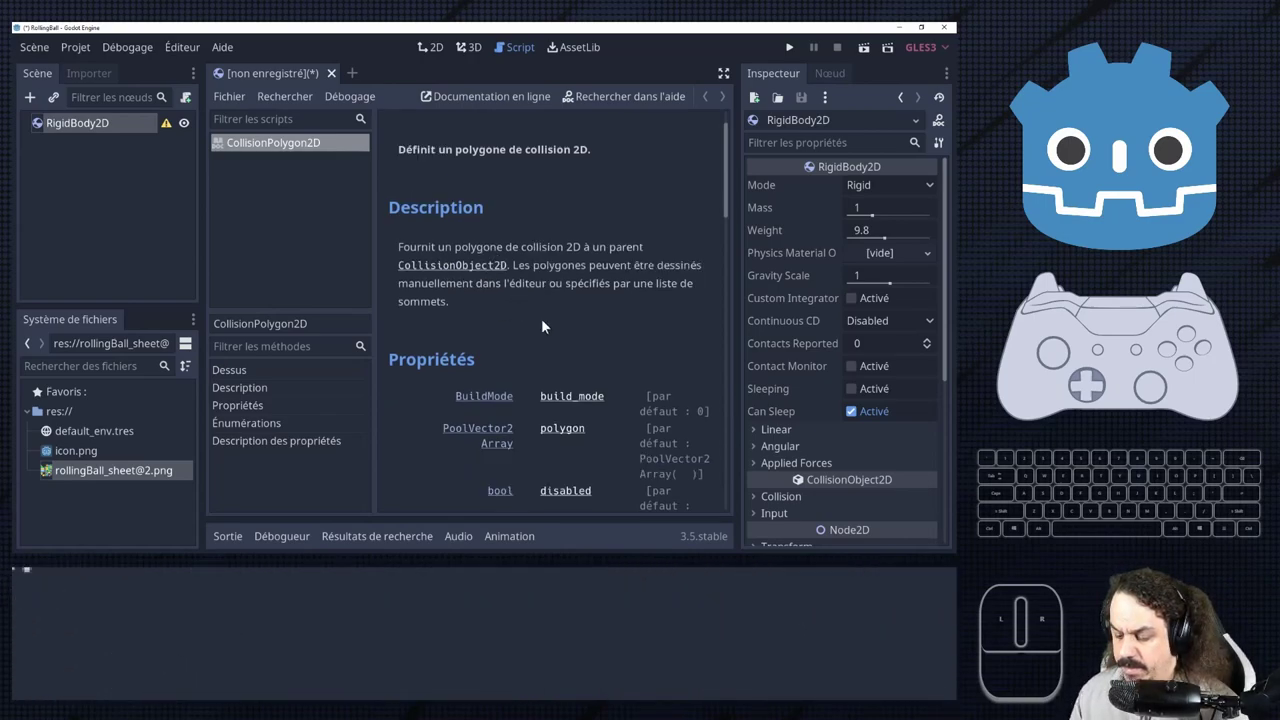
scroll(down, 3)
scroll(down, 3)
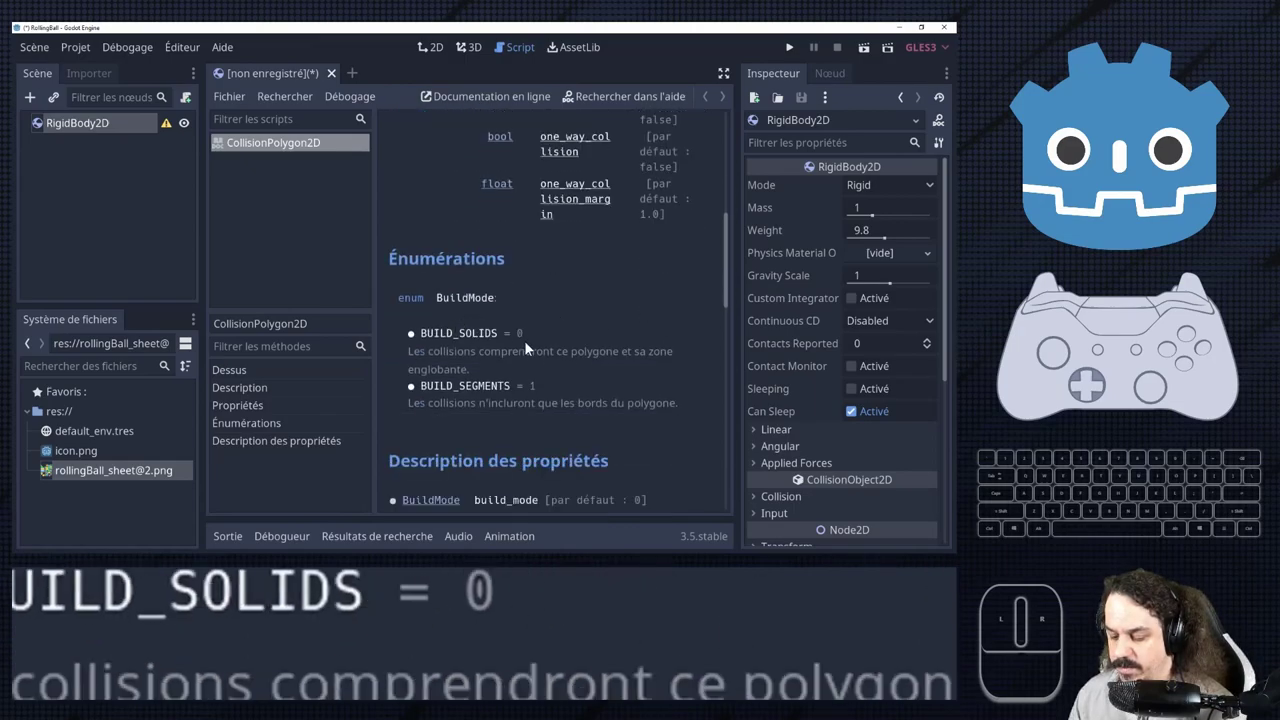
scroll(down, 3)
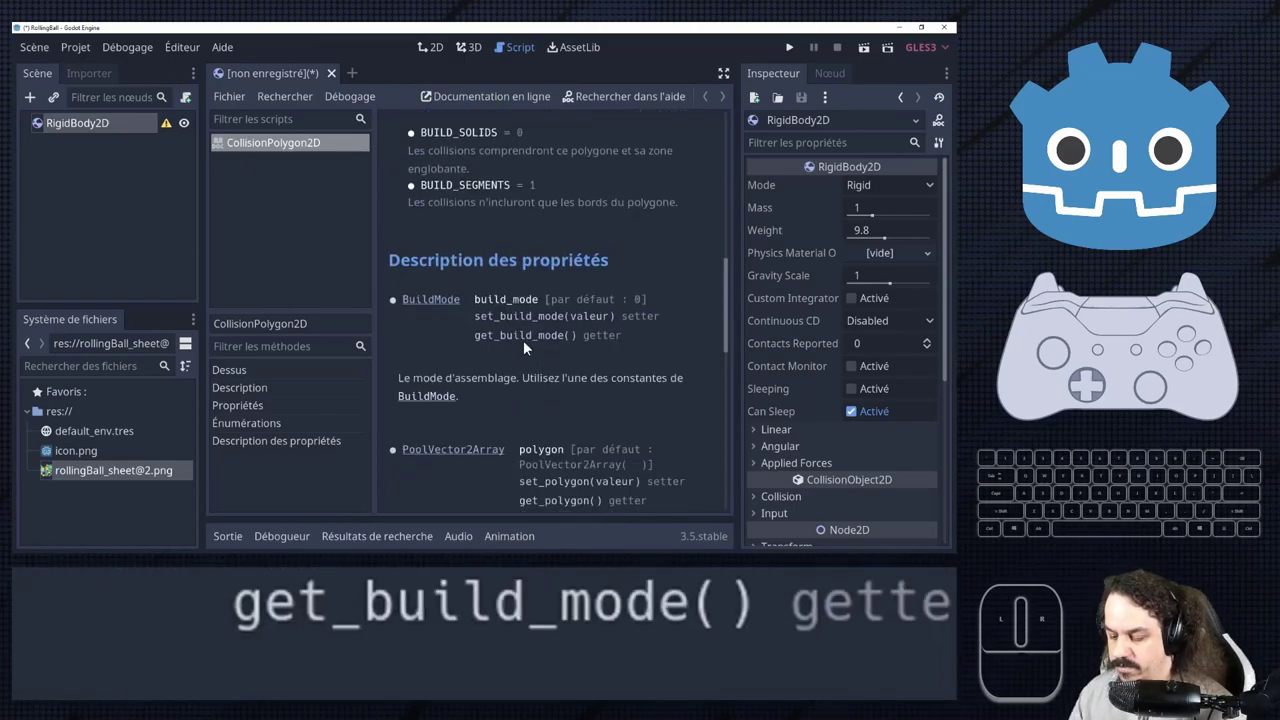
scroll(down, 3)
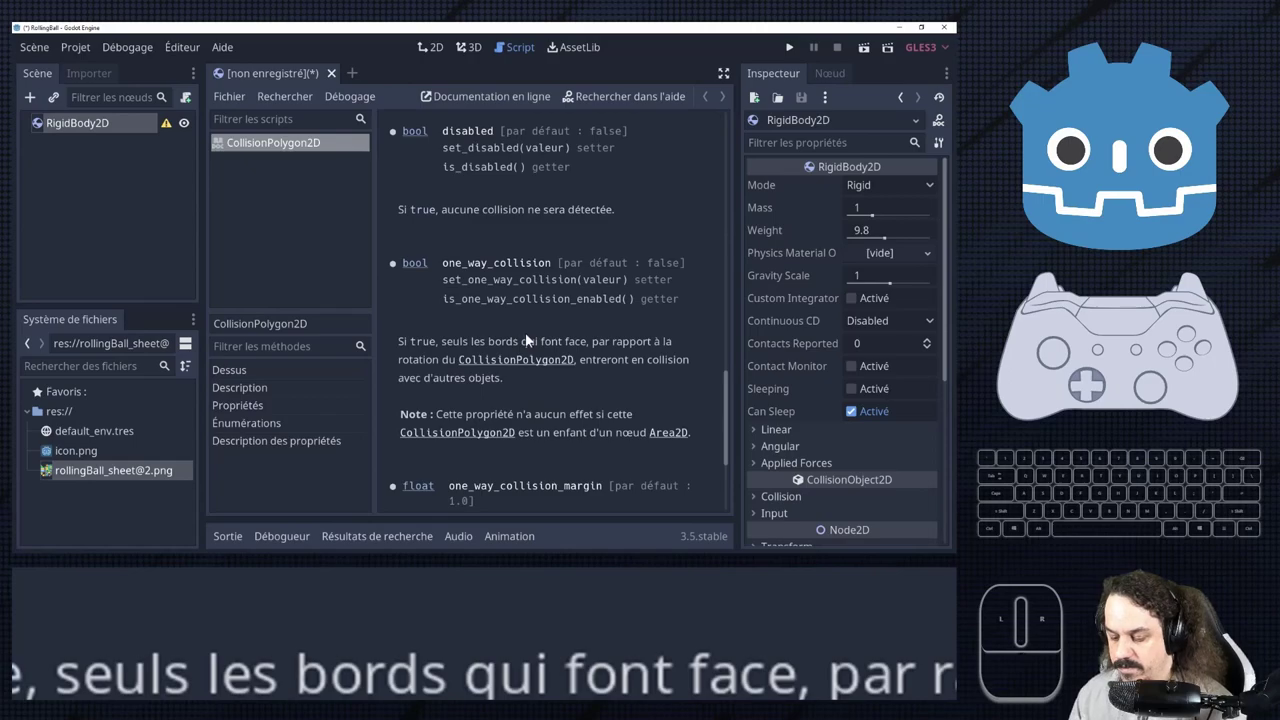
scroll(down, 3)
scroll(up, 3)
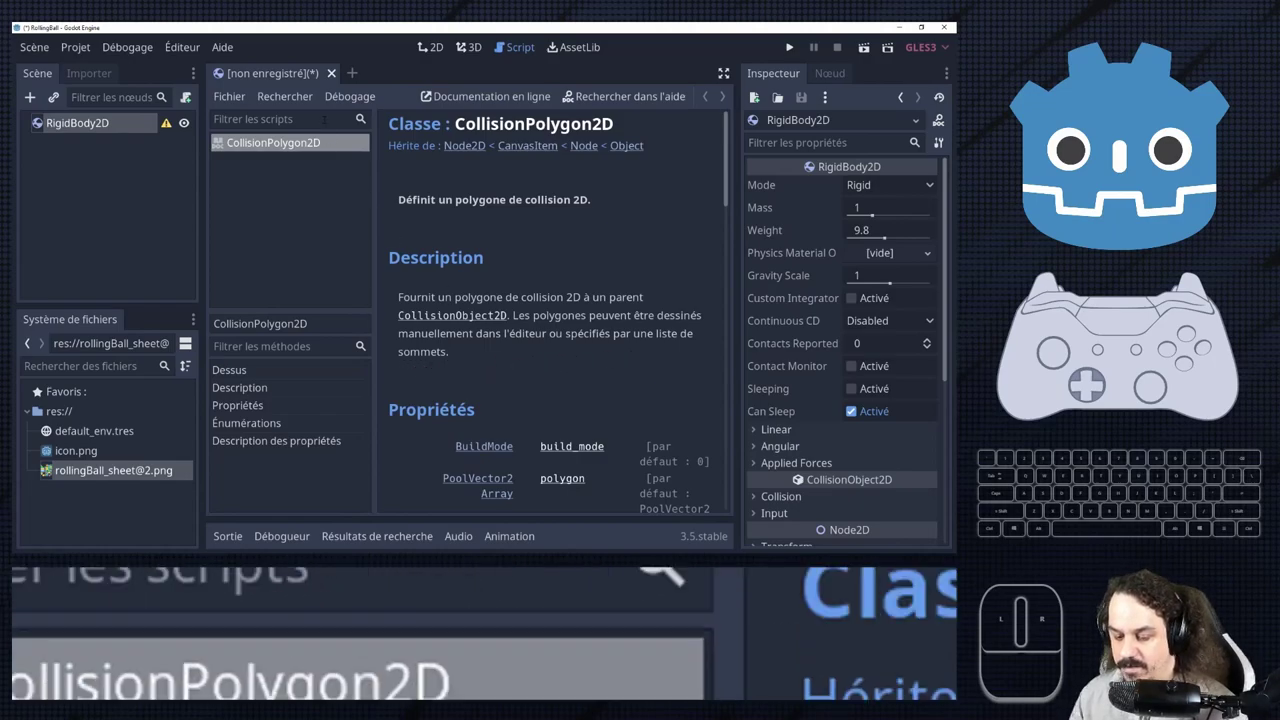
Search the help for 'collision' and open the CollisionShape2D class reference.
click(228, 52)
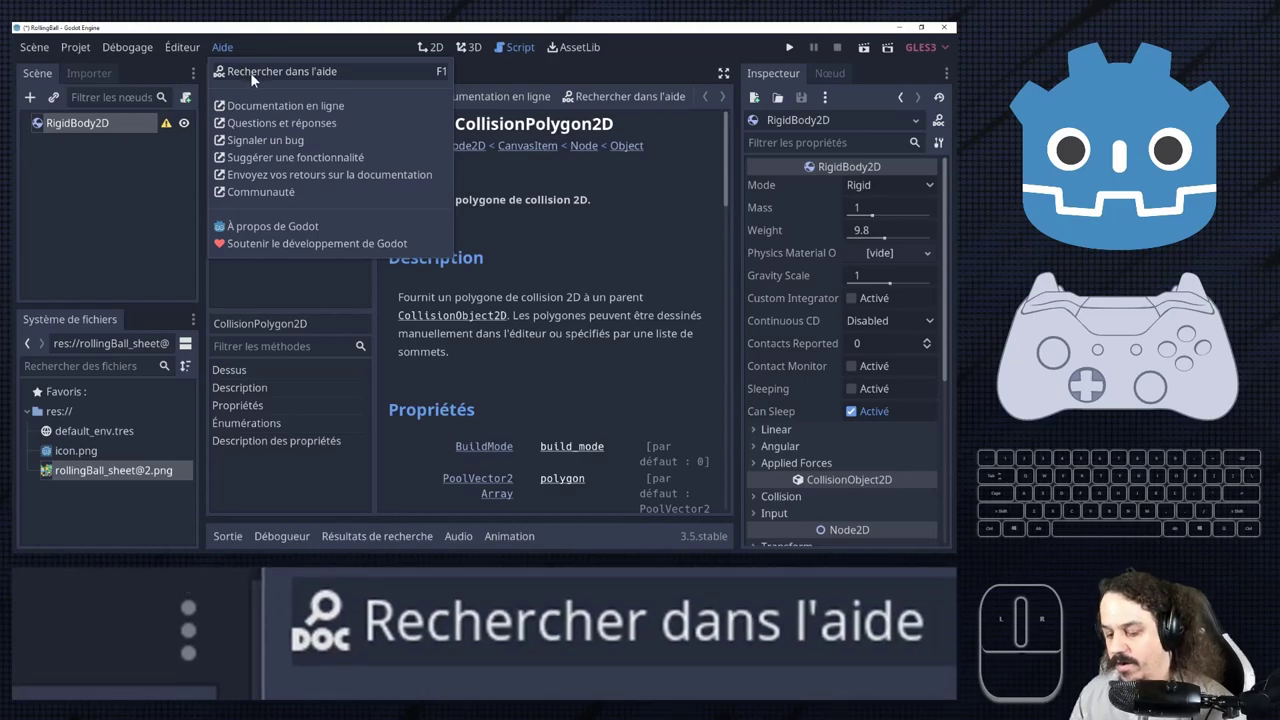
click(260, 83)
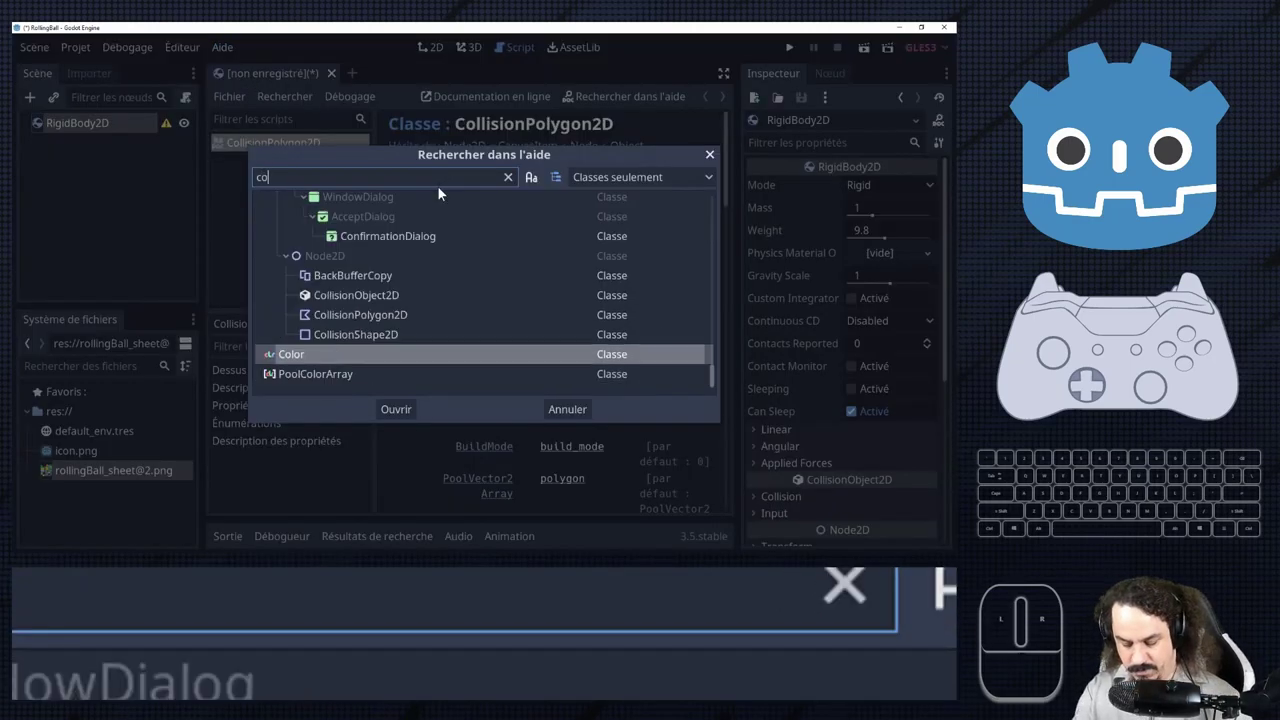
key(BackSpace)
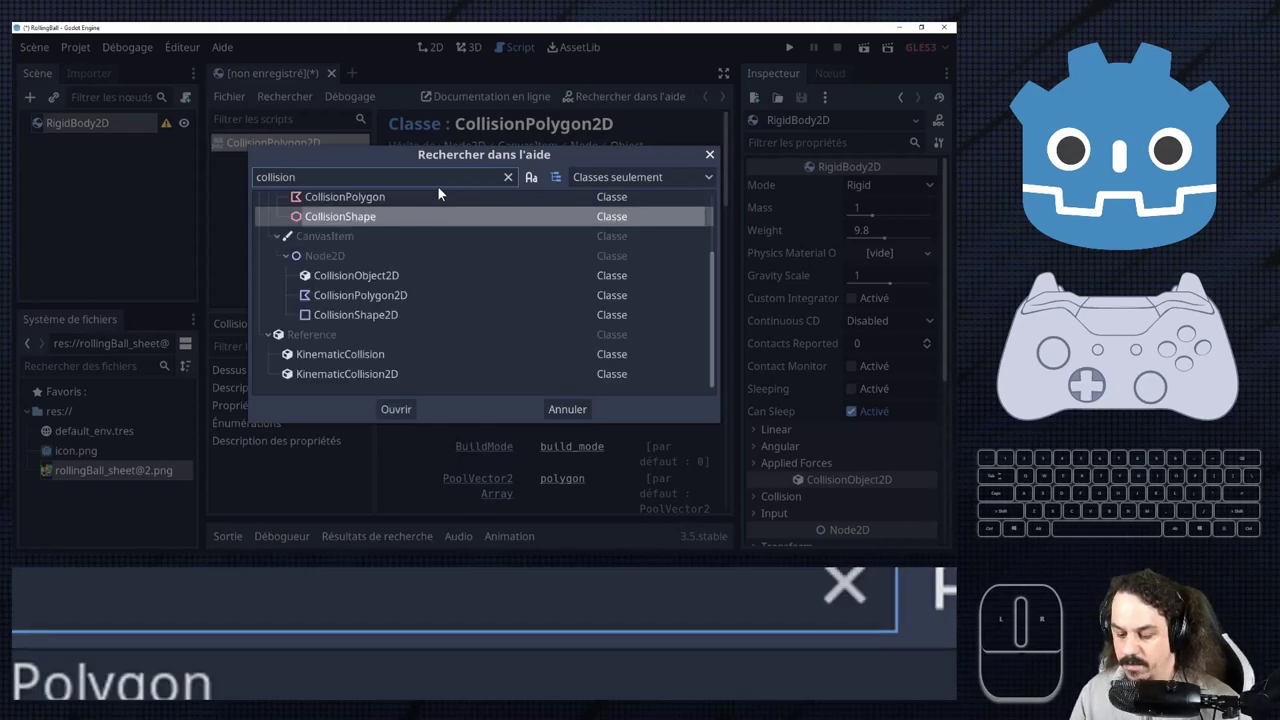
double_click(365, 313)
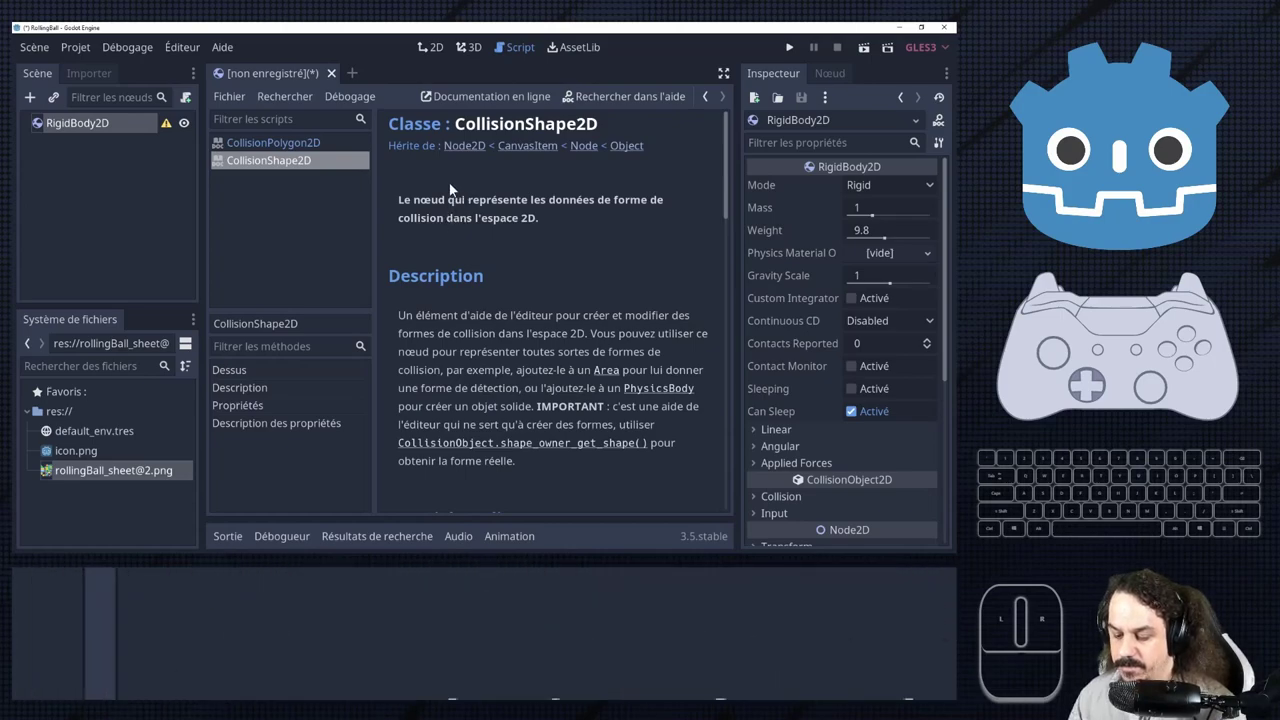
click(294, 151)
click(288, 160)
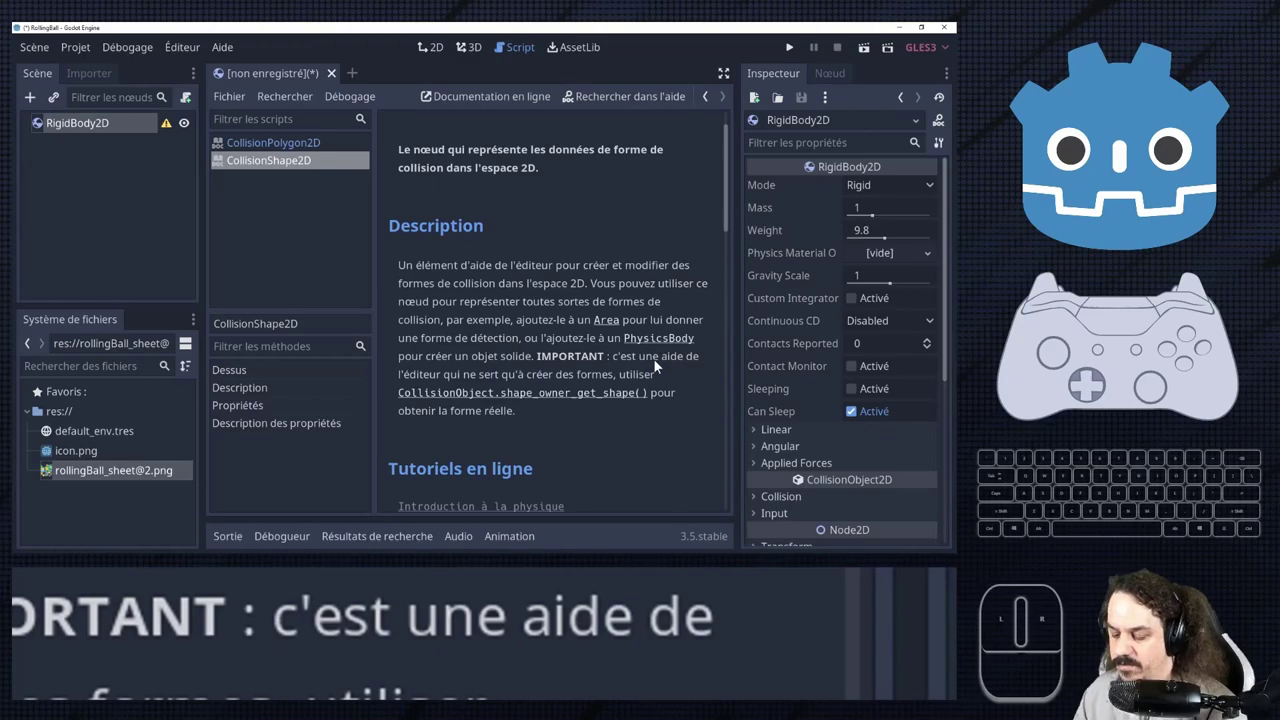
scroll(down, 3)
scroll(down, 3)
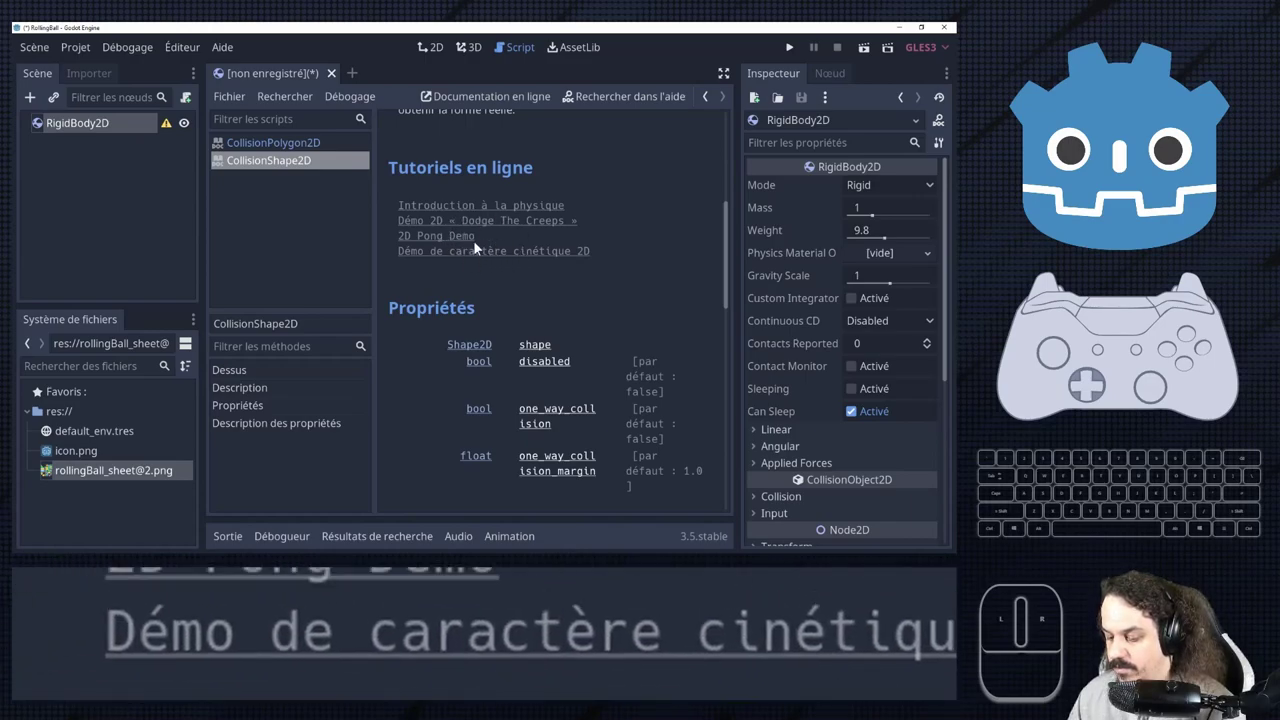
click(455, 242)
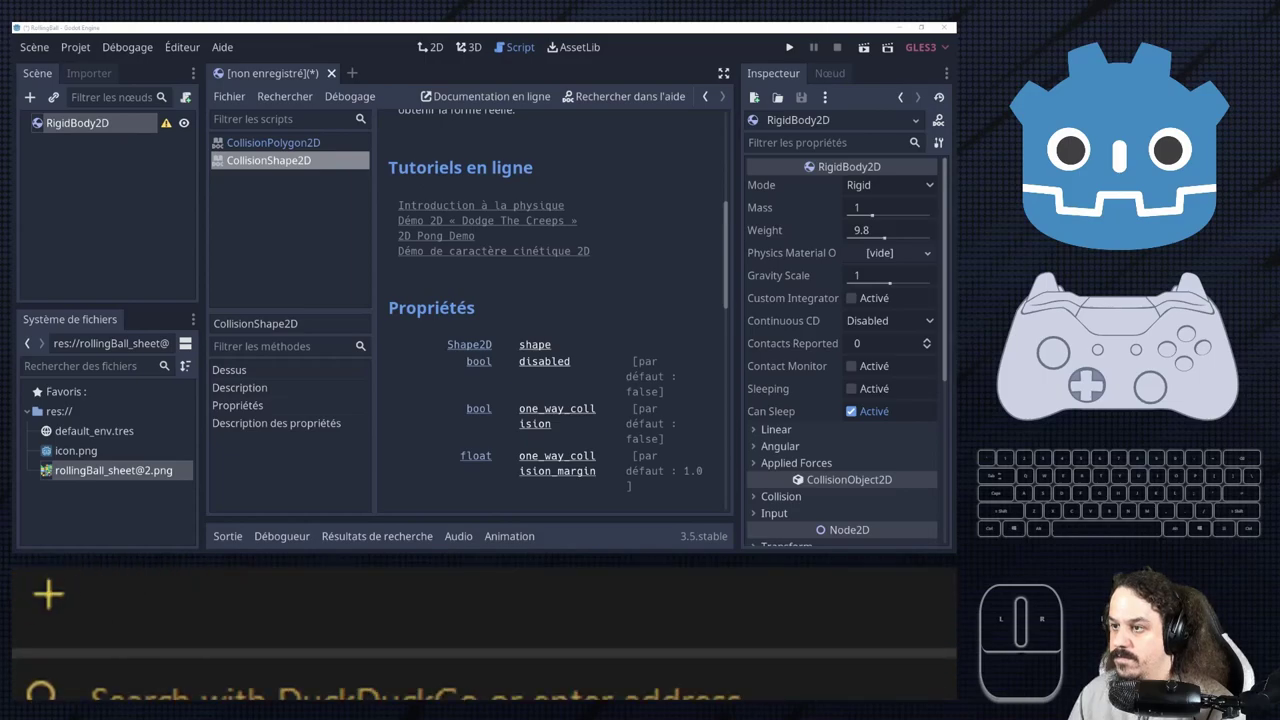
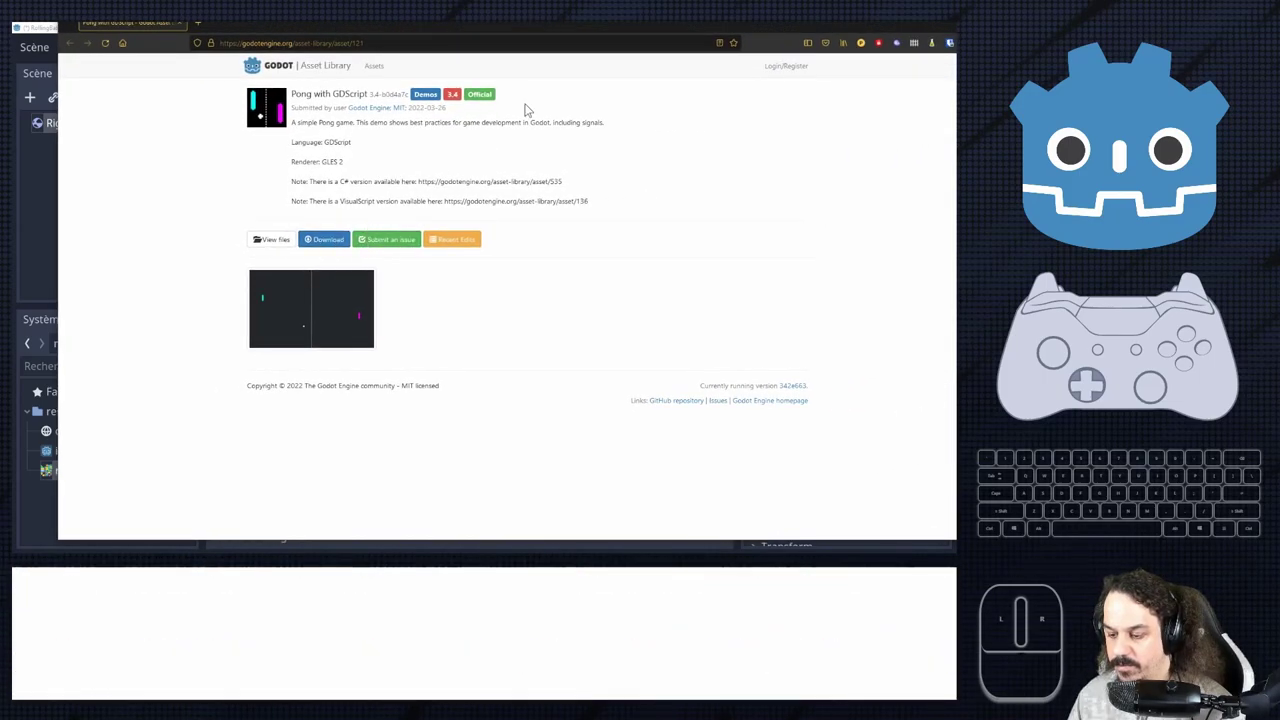
drag(443, 81, 378, 210)
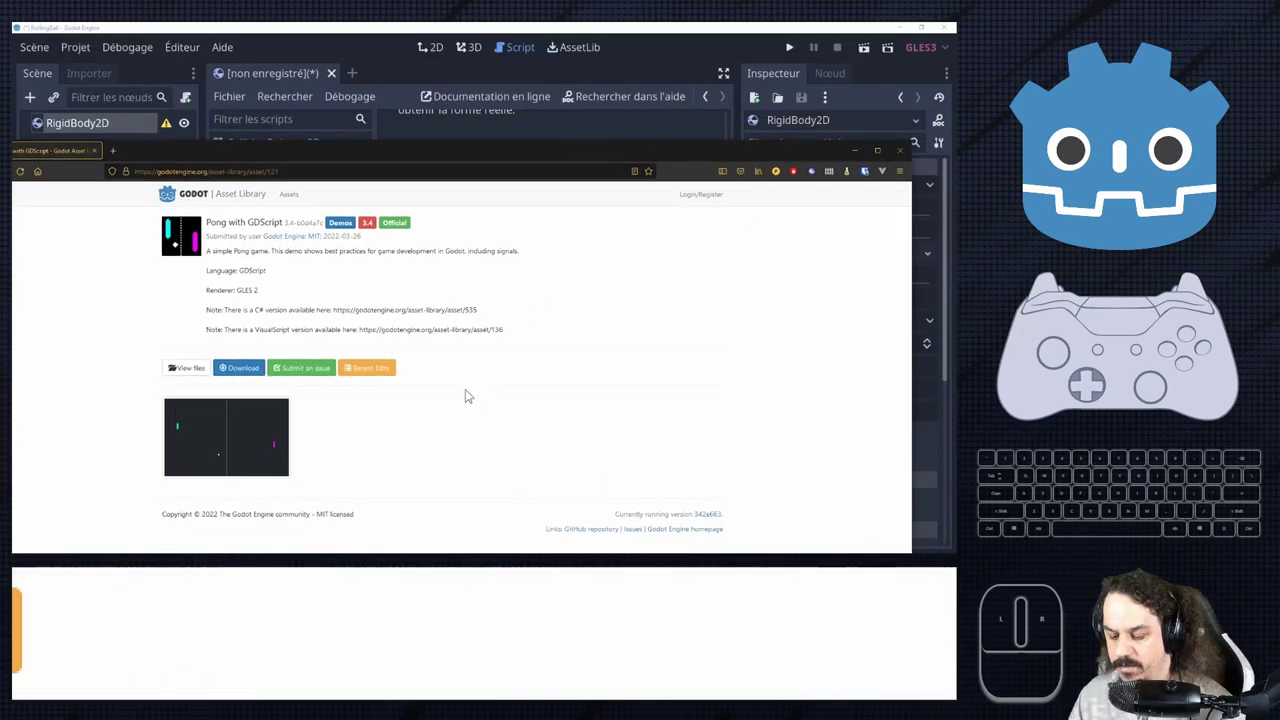
click(378, 210)
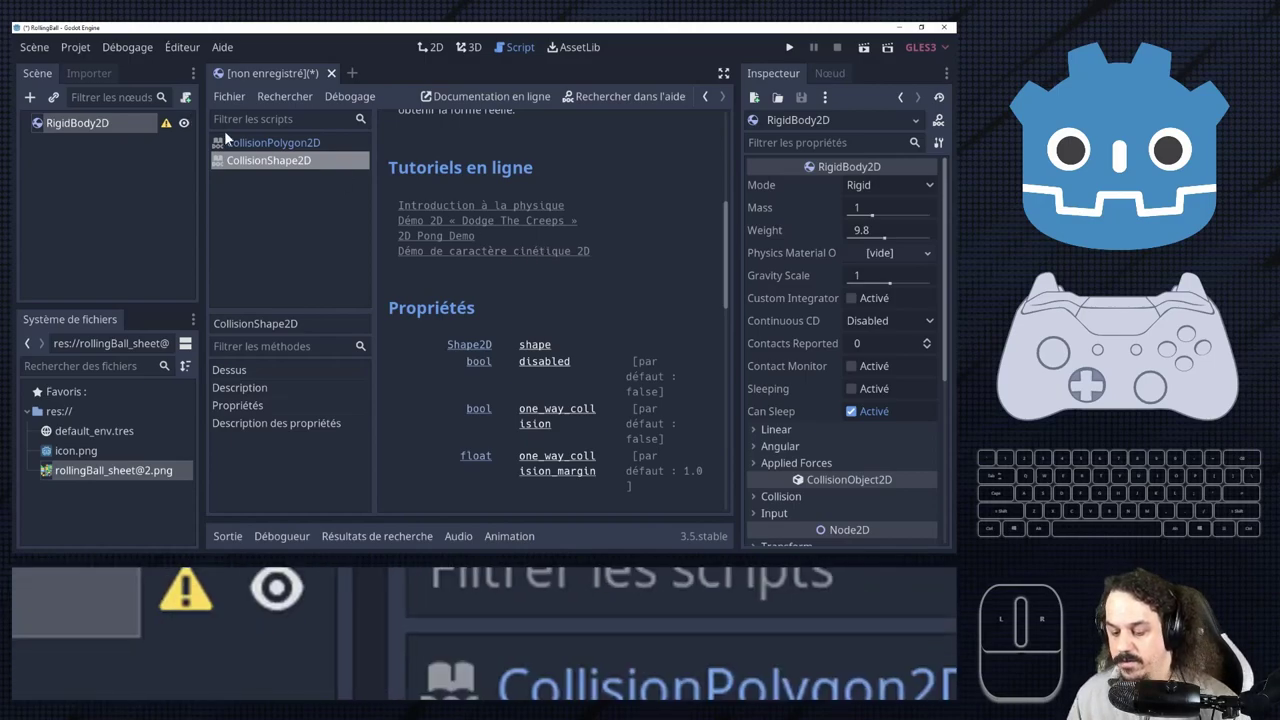
click(271, 154)
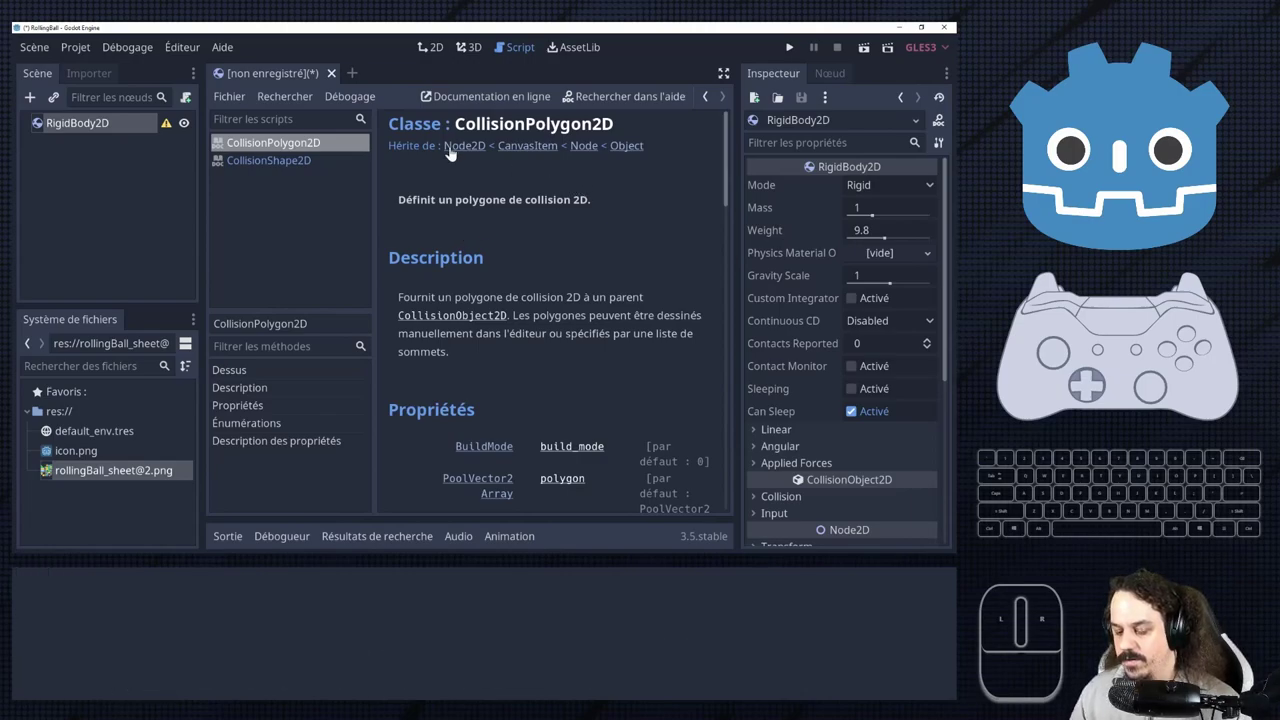
click(341, 168)
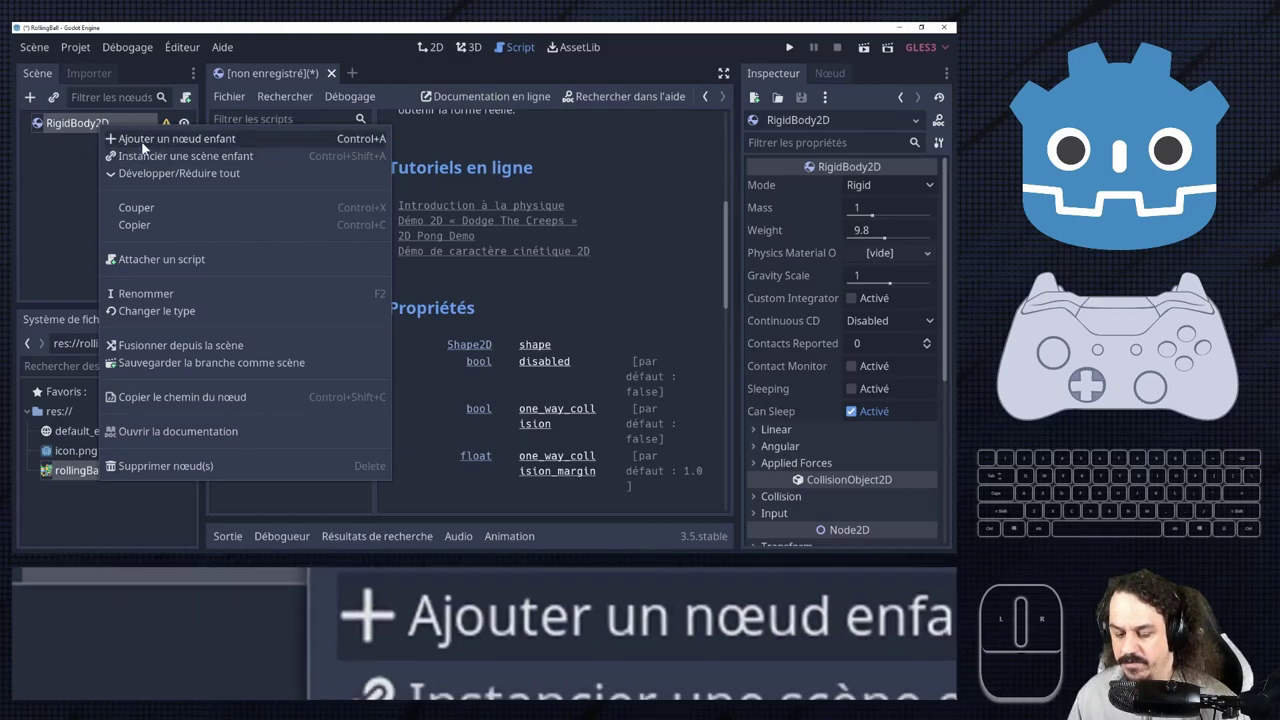
Add a CollisionShape2D child under RigidBody2D with a new CircleShape2D shape.
click(153, 148)
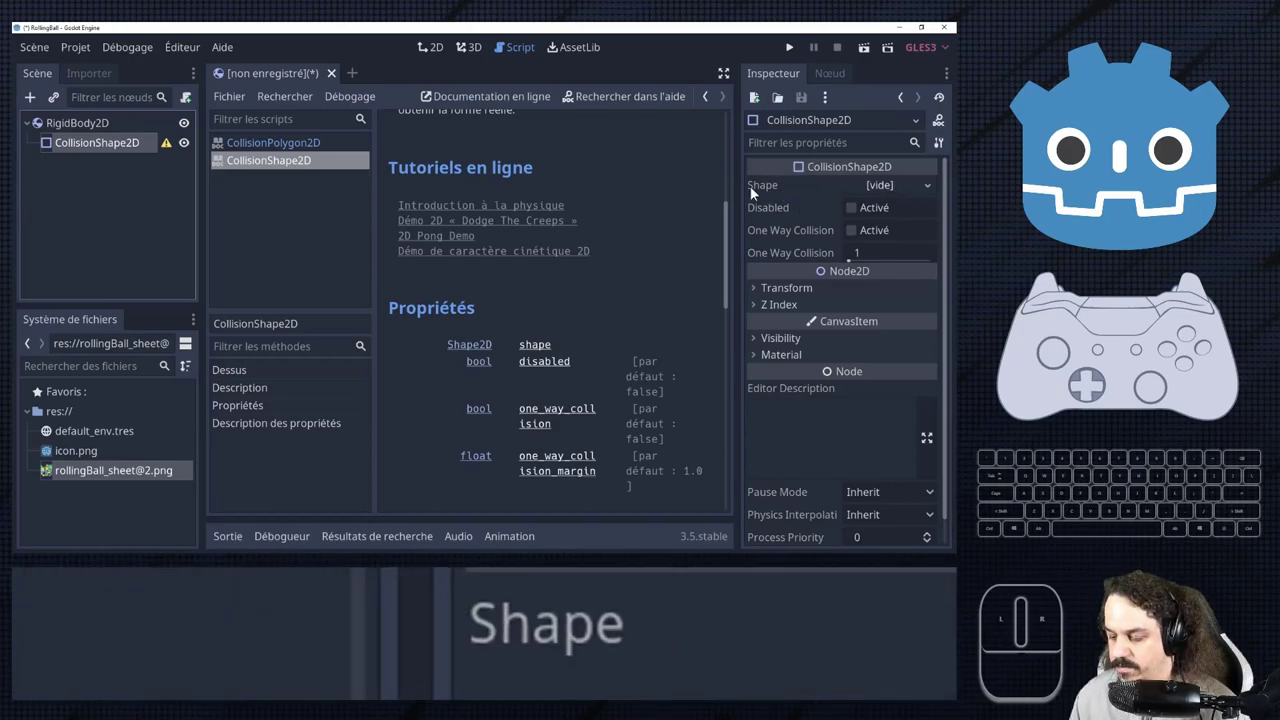
click(896, 194)
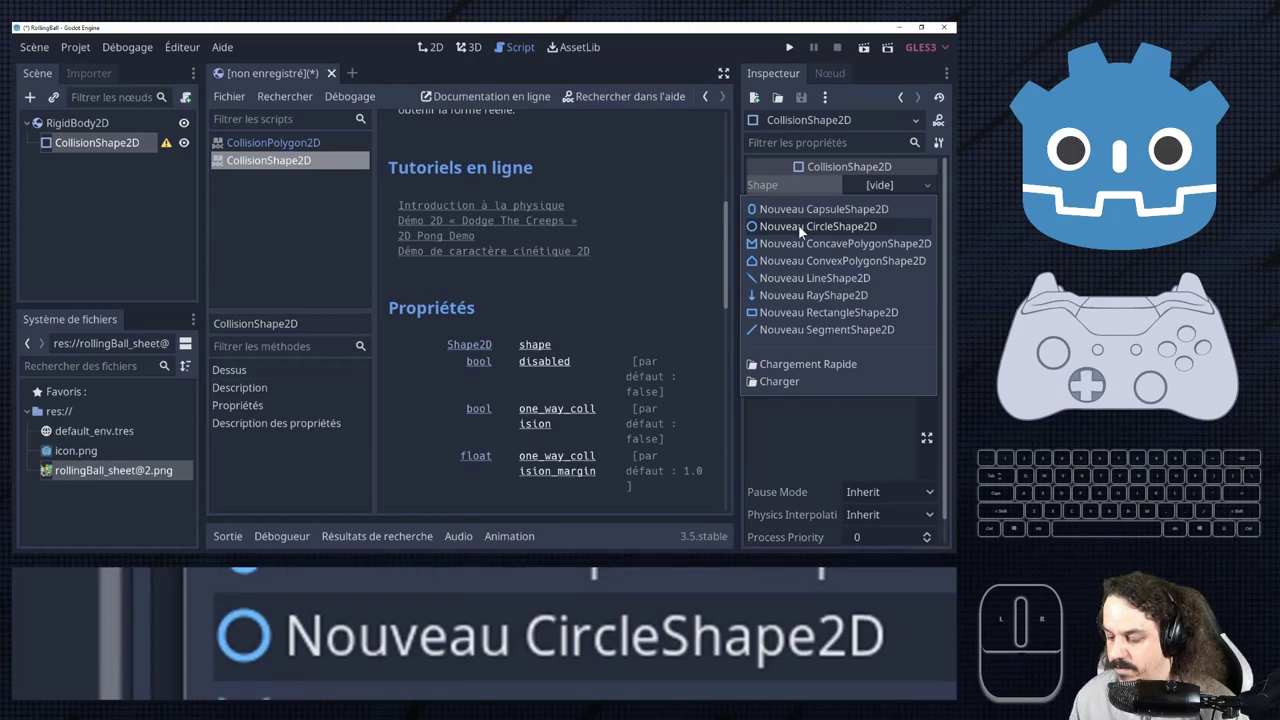
click(847, 236)
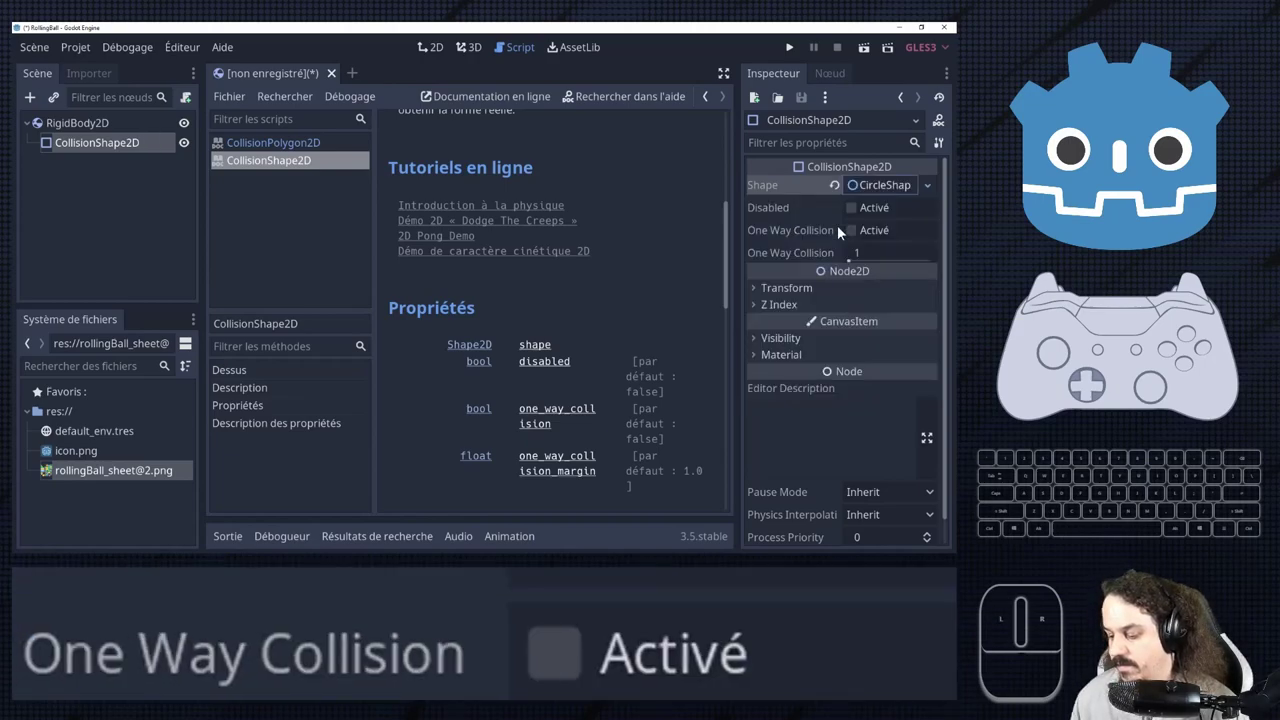
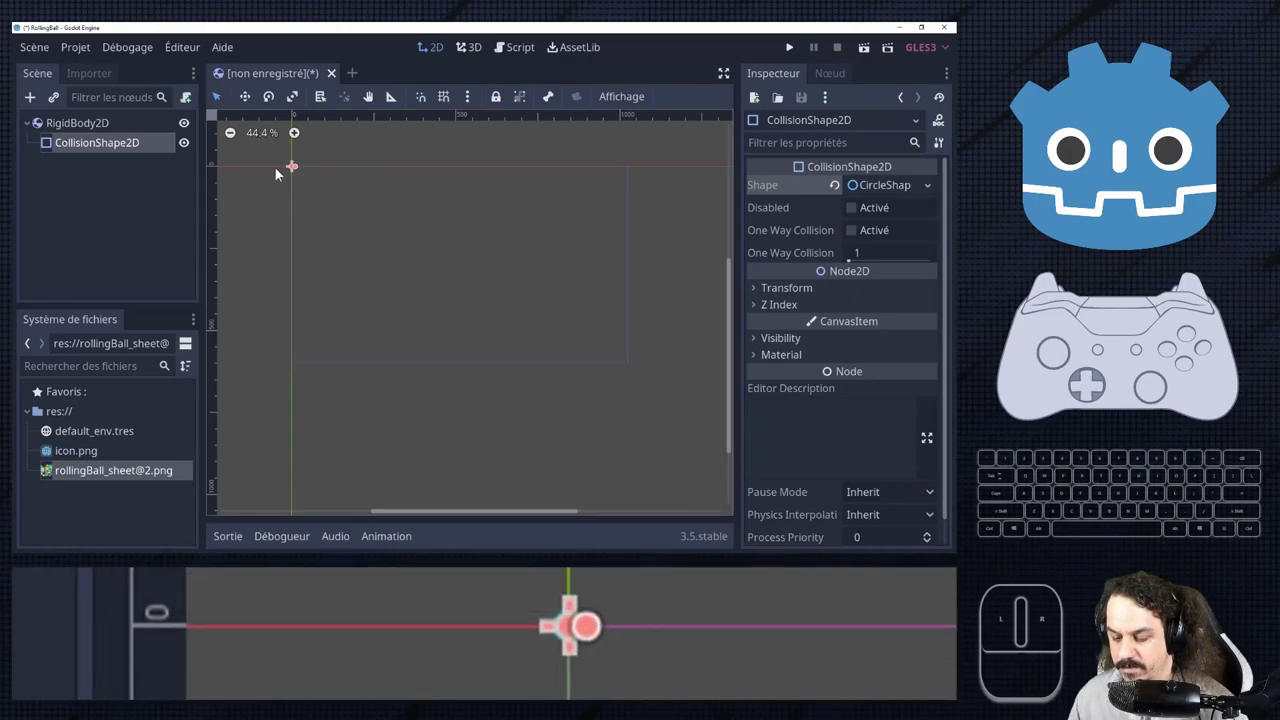
Zoom the 2D viewport around the small circular collision shape at the origin.
scroll(down, 3)
scroll(up, 3)
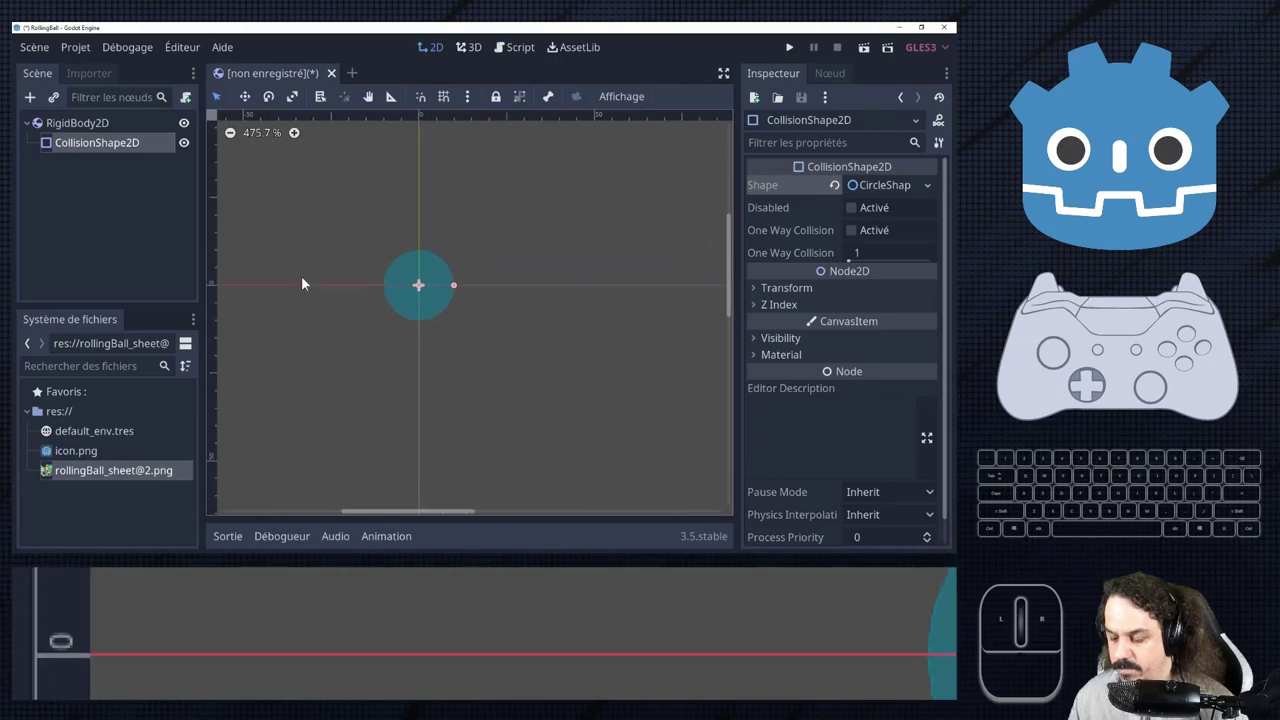
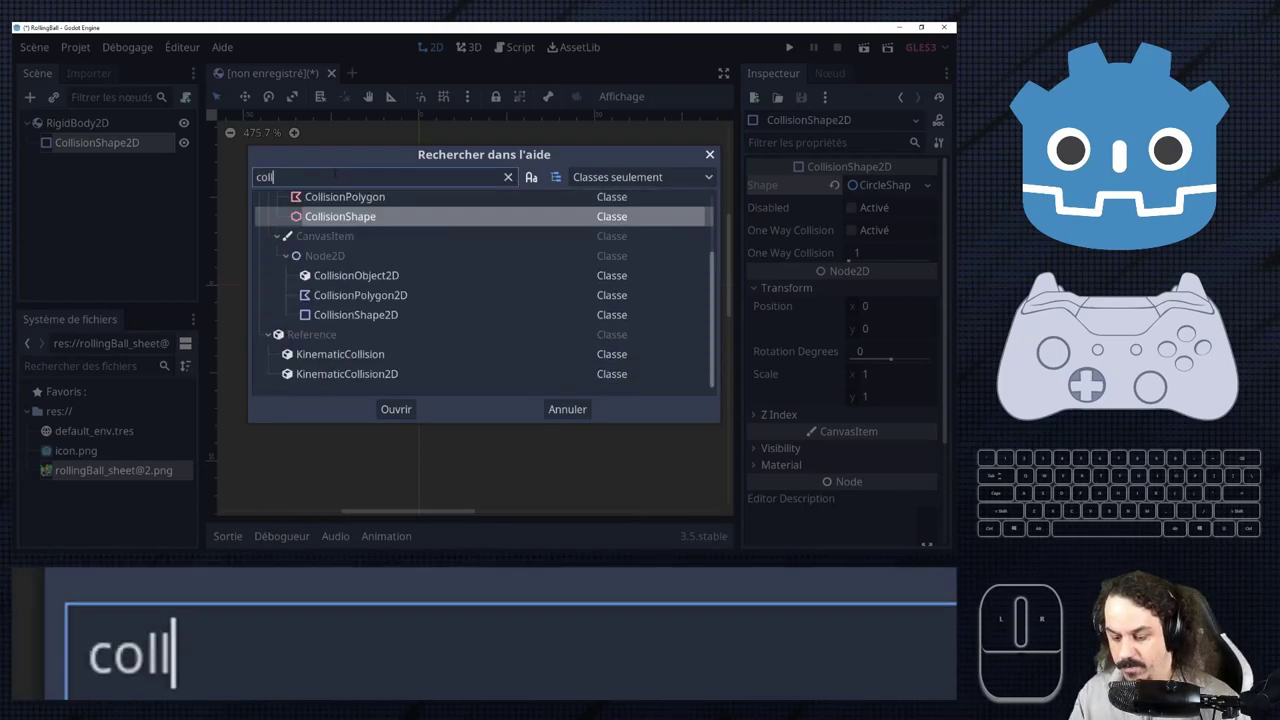
click(386, 326)
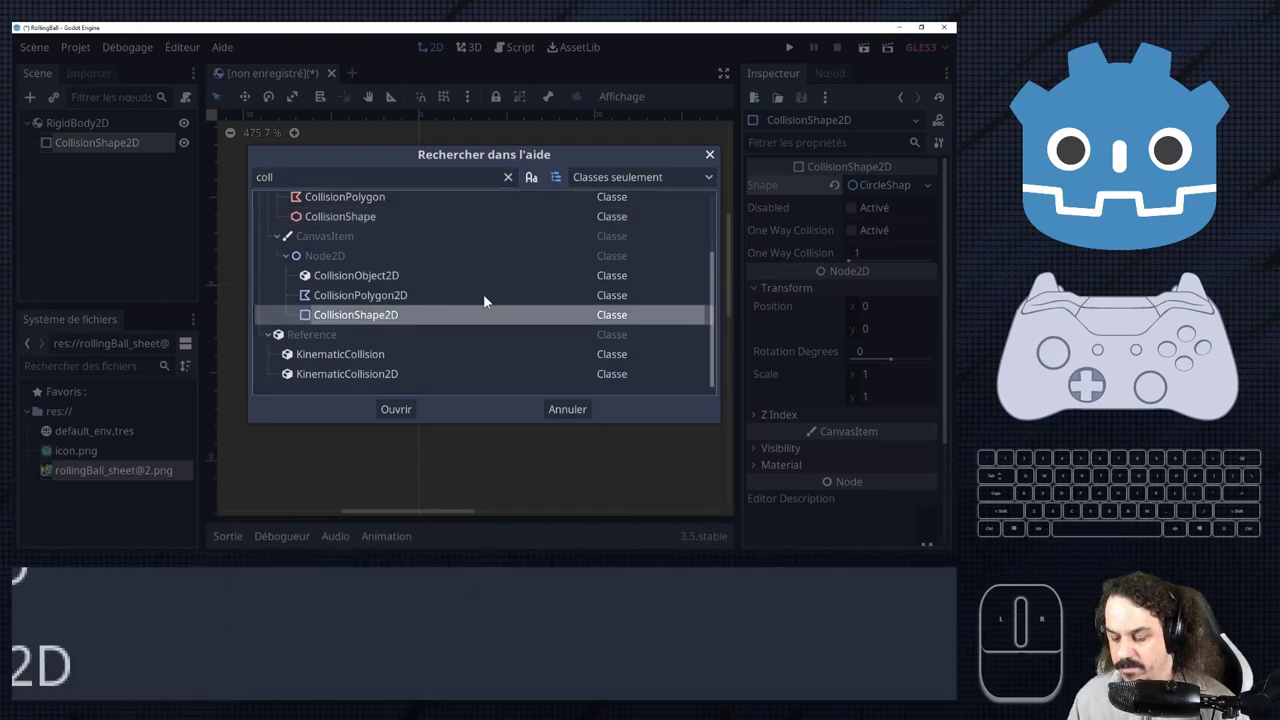
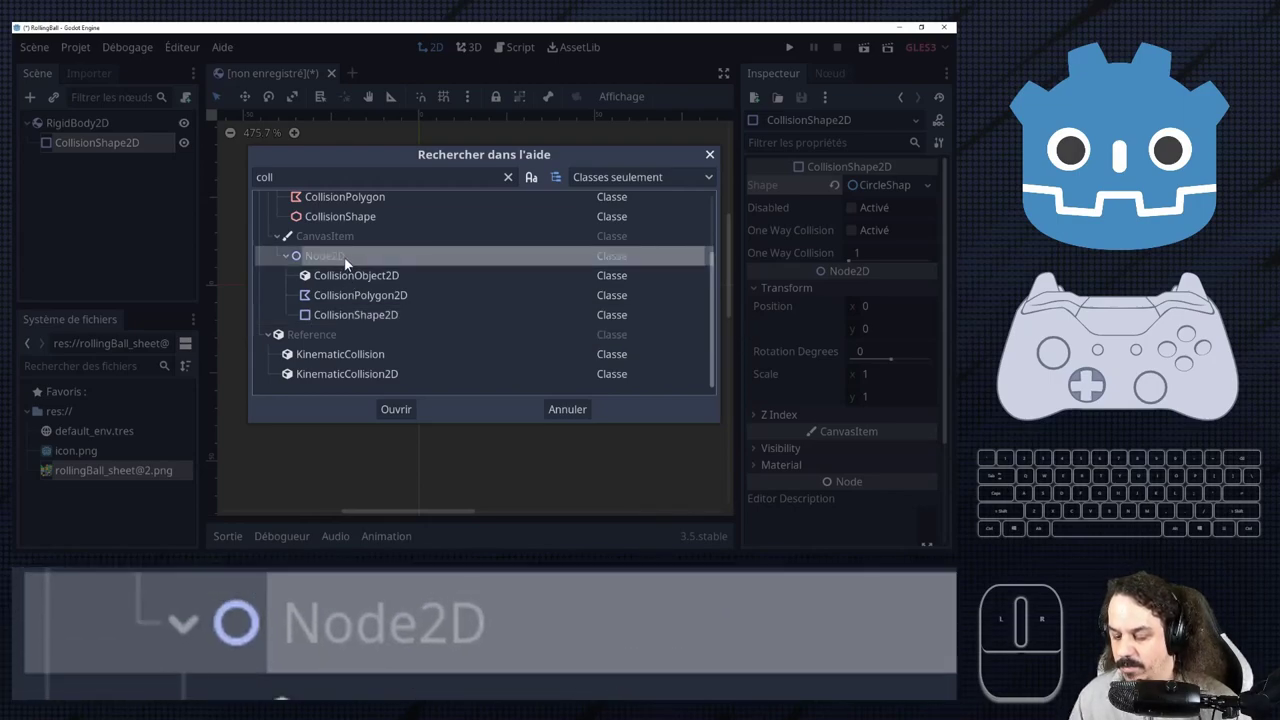
click(336, 244)
scroll(up, 3)
click(301, 224)
scroll(up, 3)
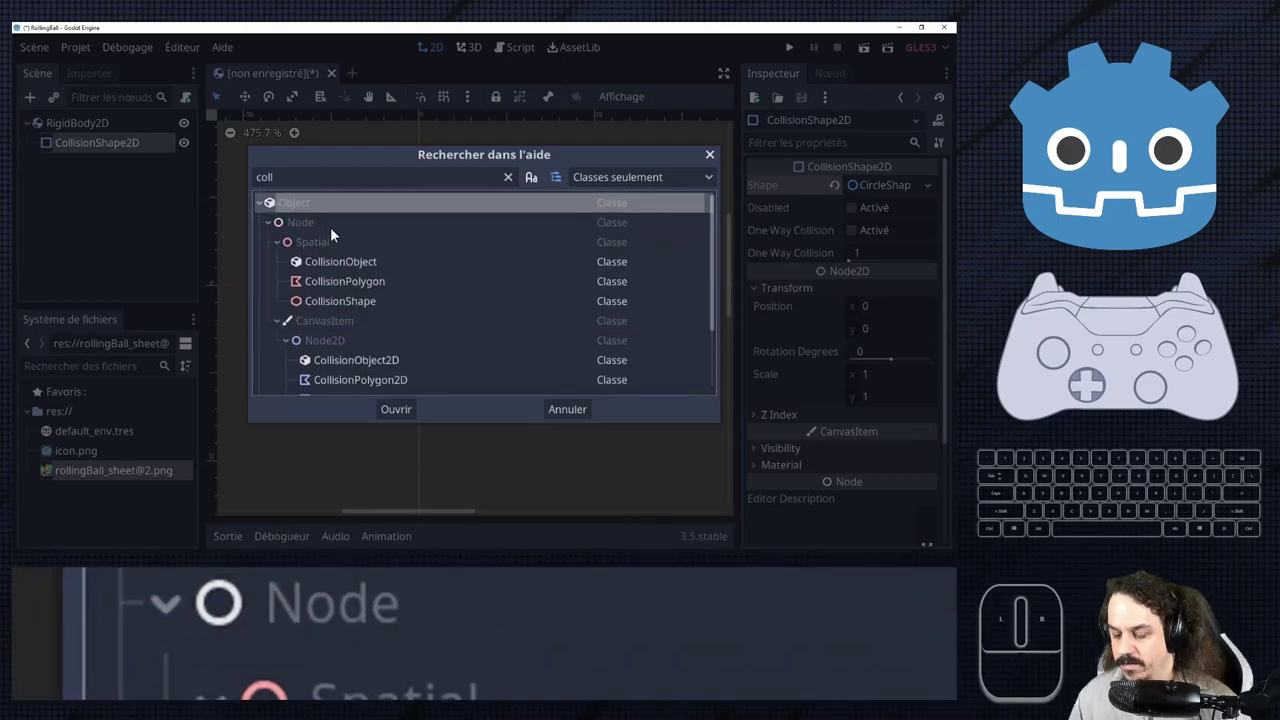
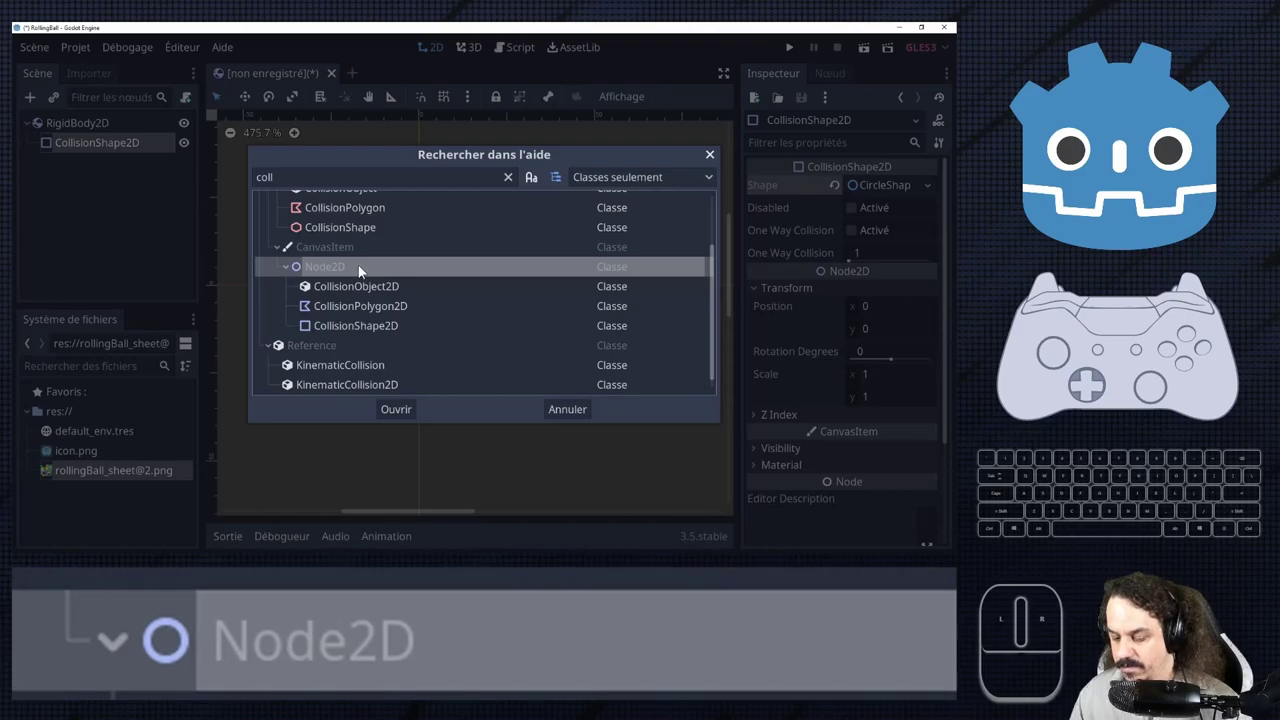
scroll(up, 3)
scroll(down, 3)
scroll(up, 3)
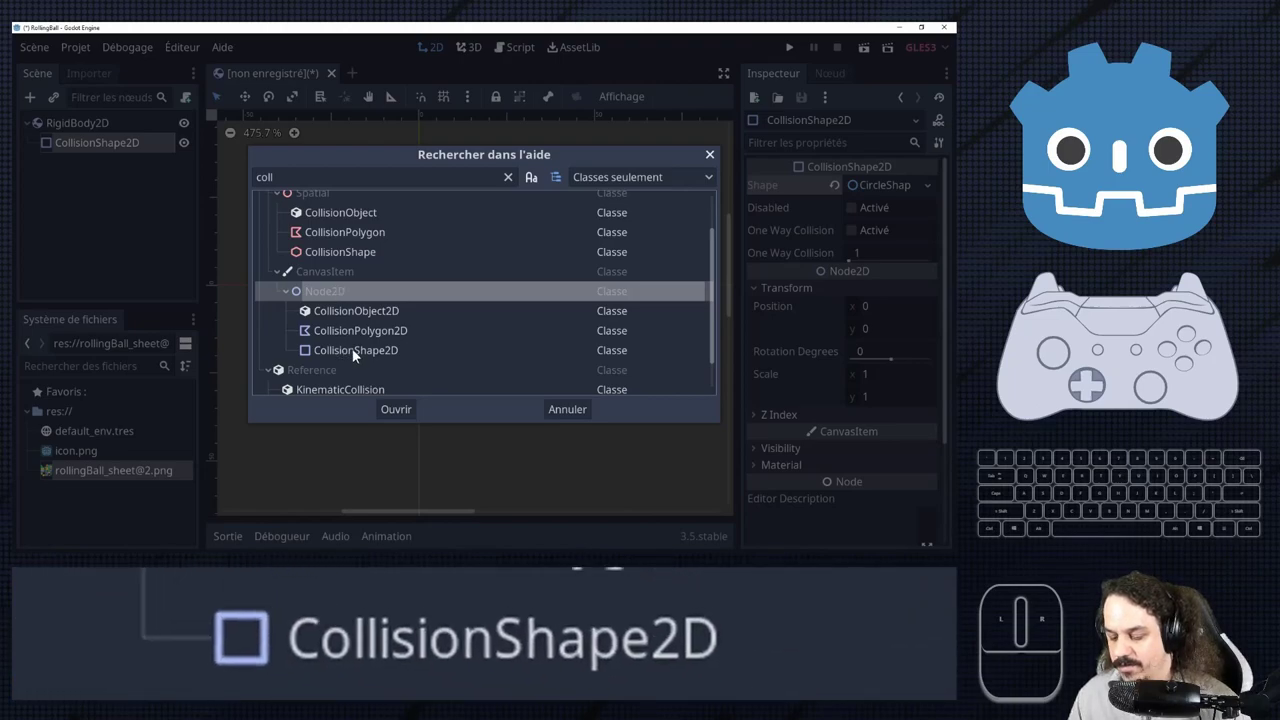
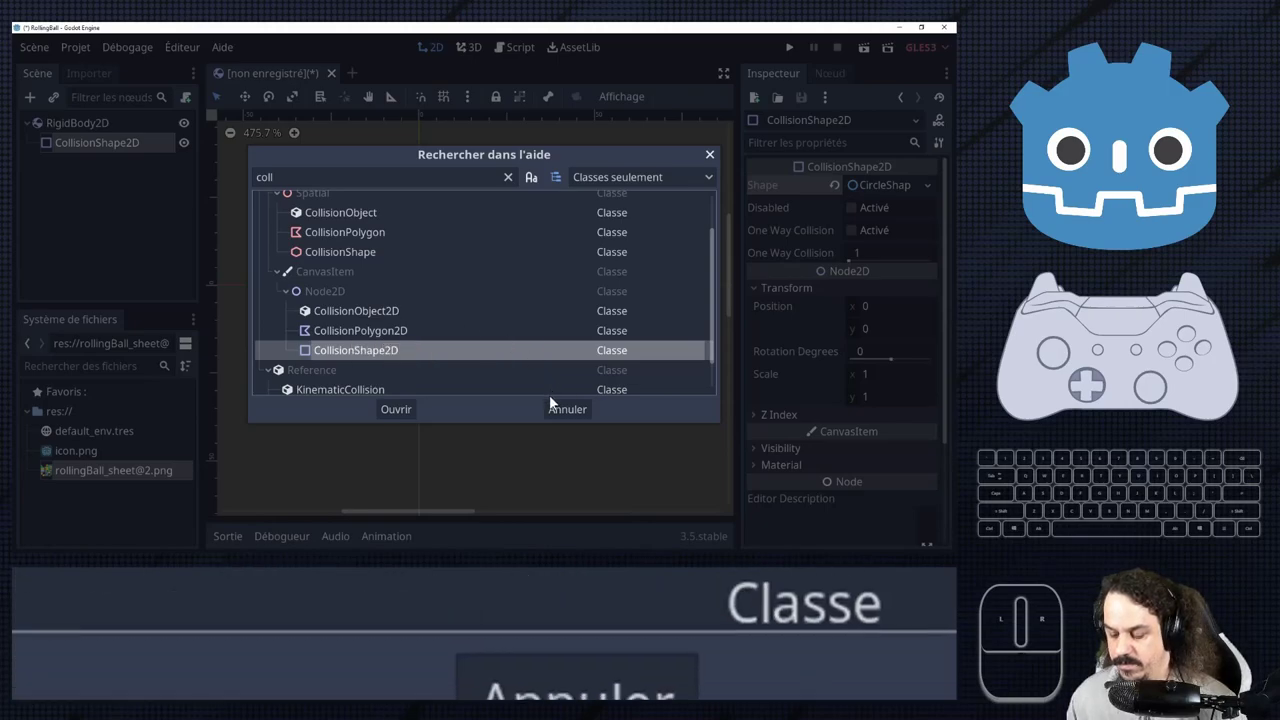
Select the RigidBody2D root node to prepare adding a child node.
click(585, 424)
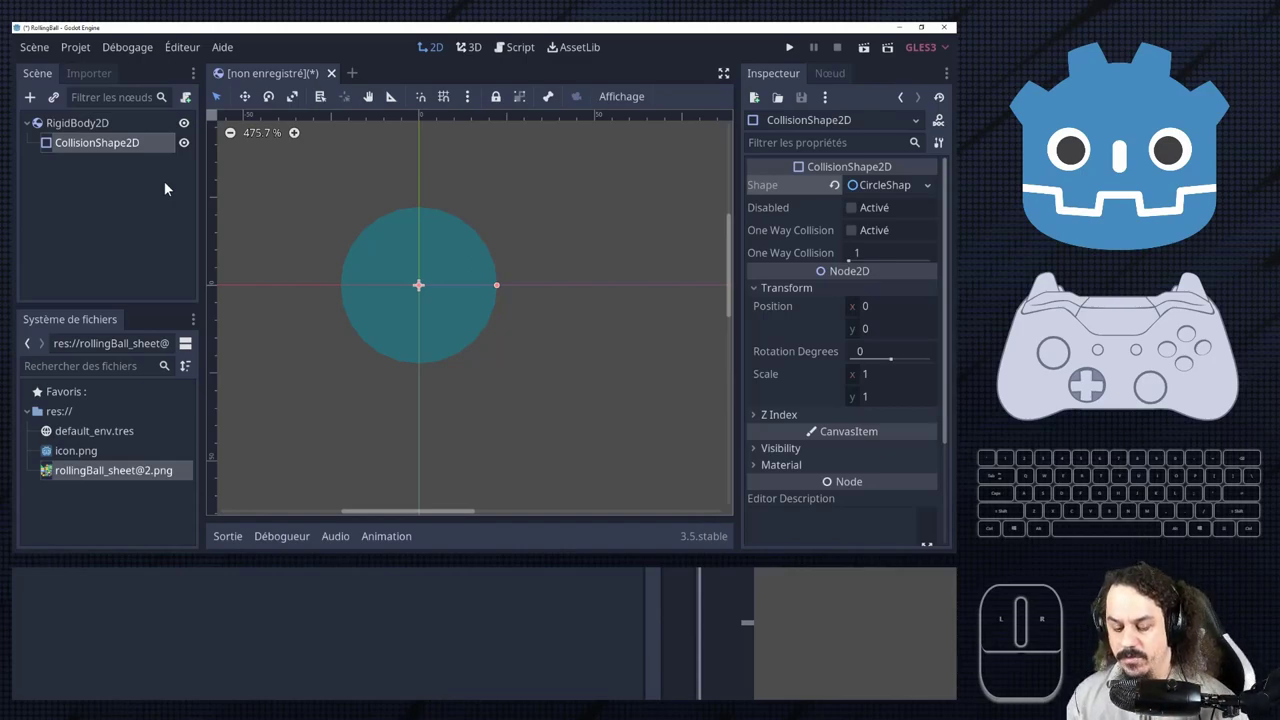
click(69, 134)
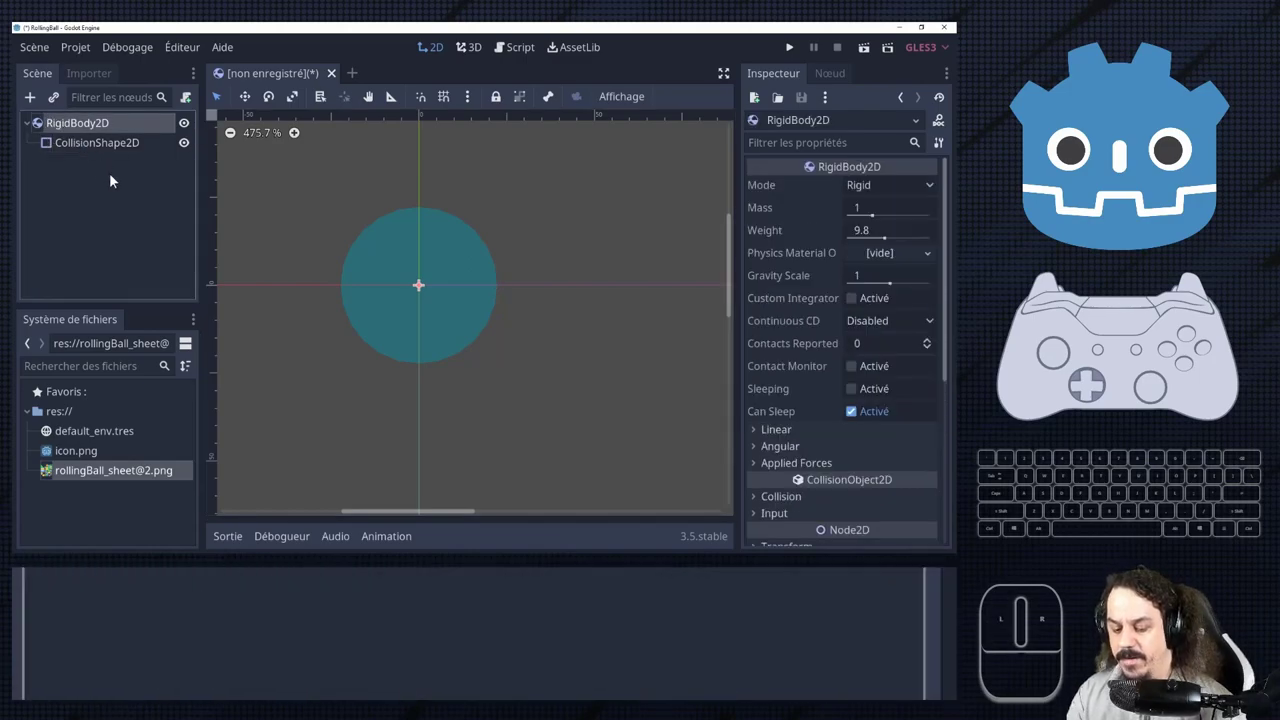
Add a Sprite child node under RigidBody2D from the Node2D types.
click(47, 110)
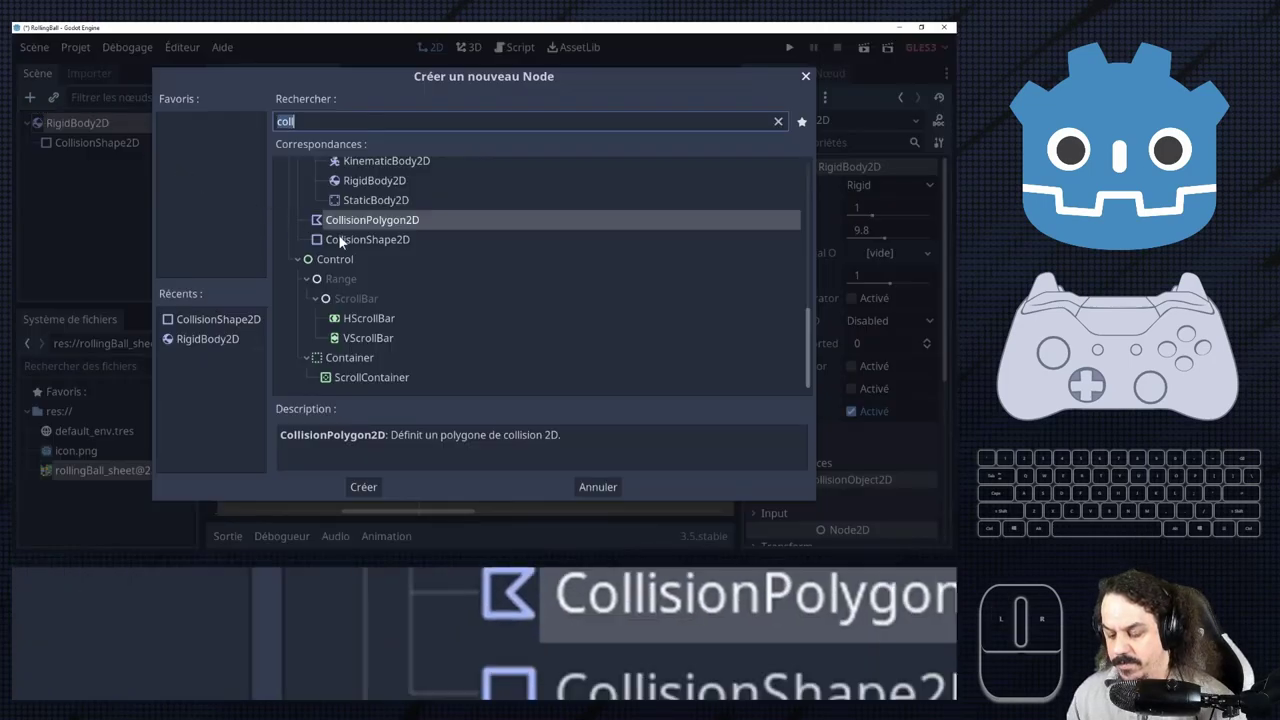
scroll(up, 3)
scroll(up, 3)
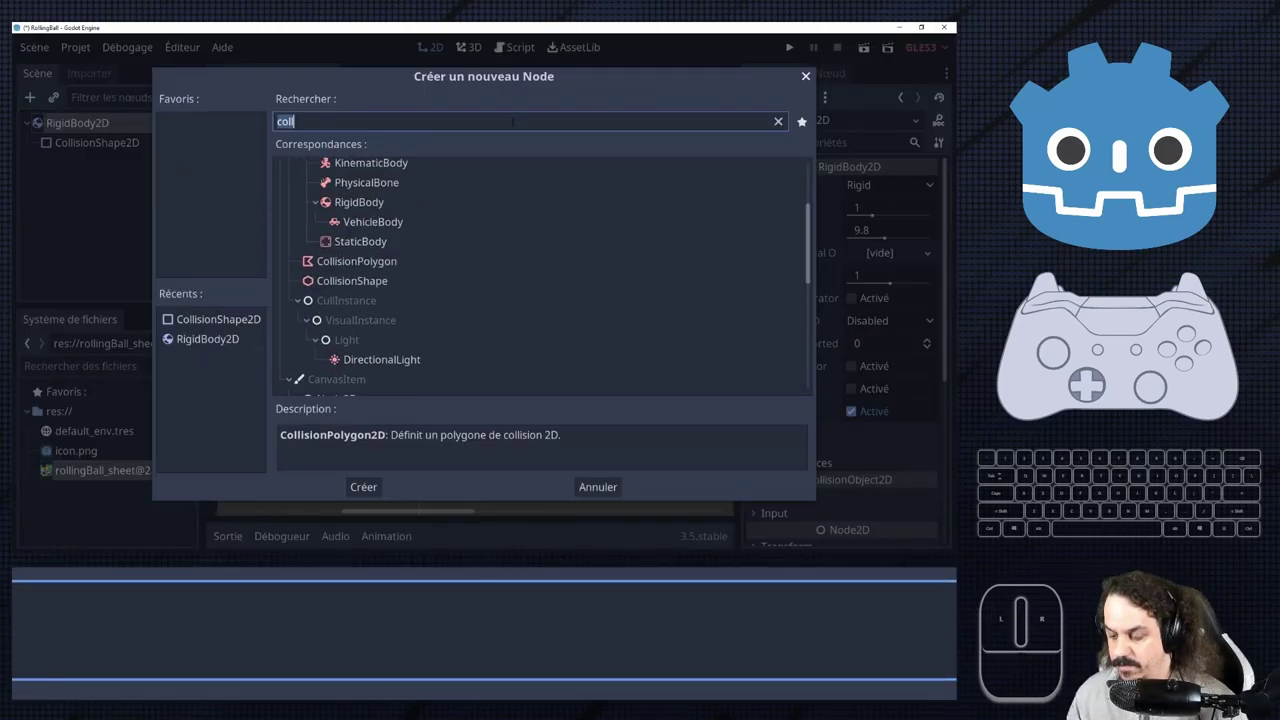
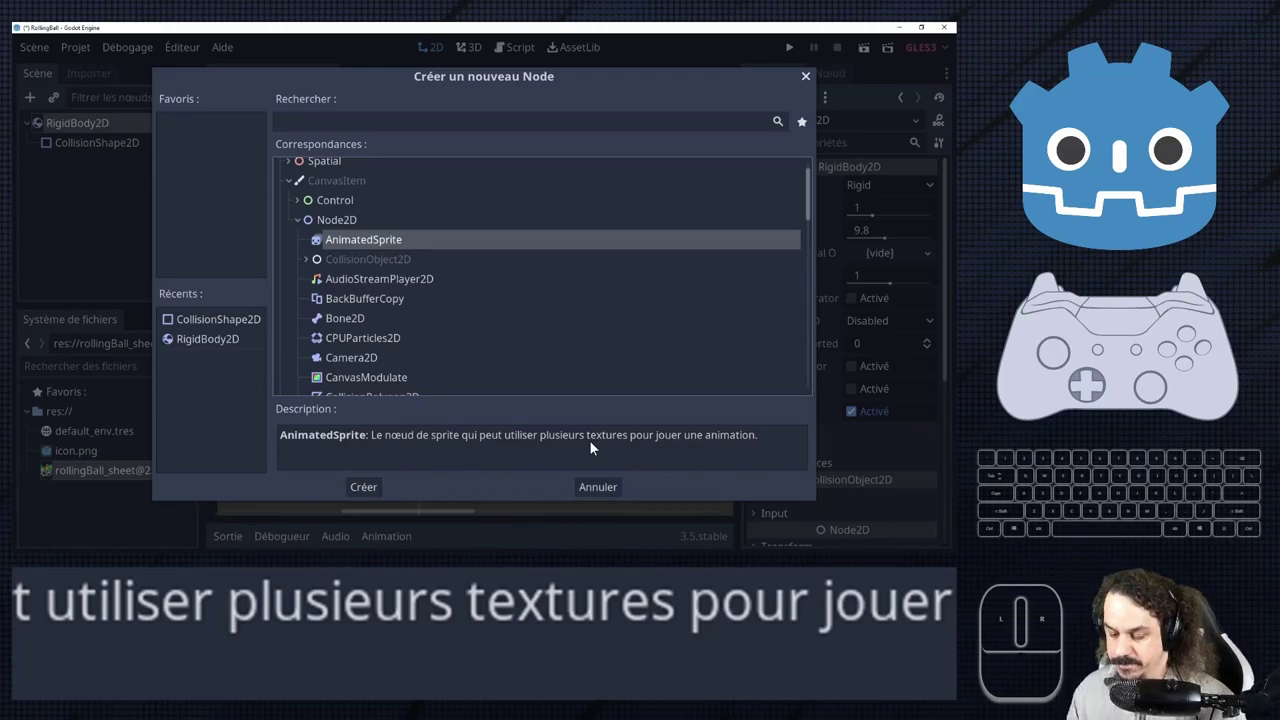
scroll(down, 3)
scroll(down, 3)
scroll(down, 3)
scroll(down, 3)
click(392, 331)
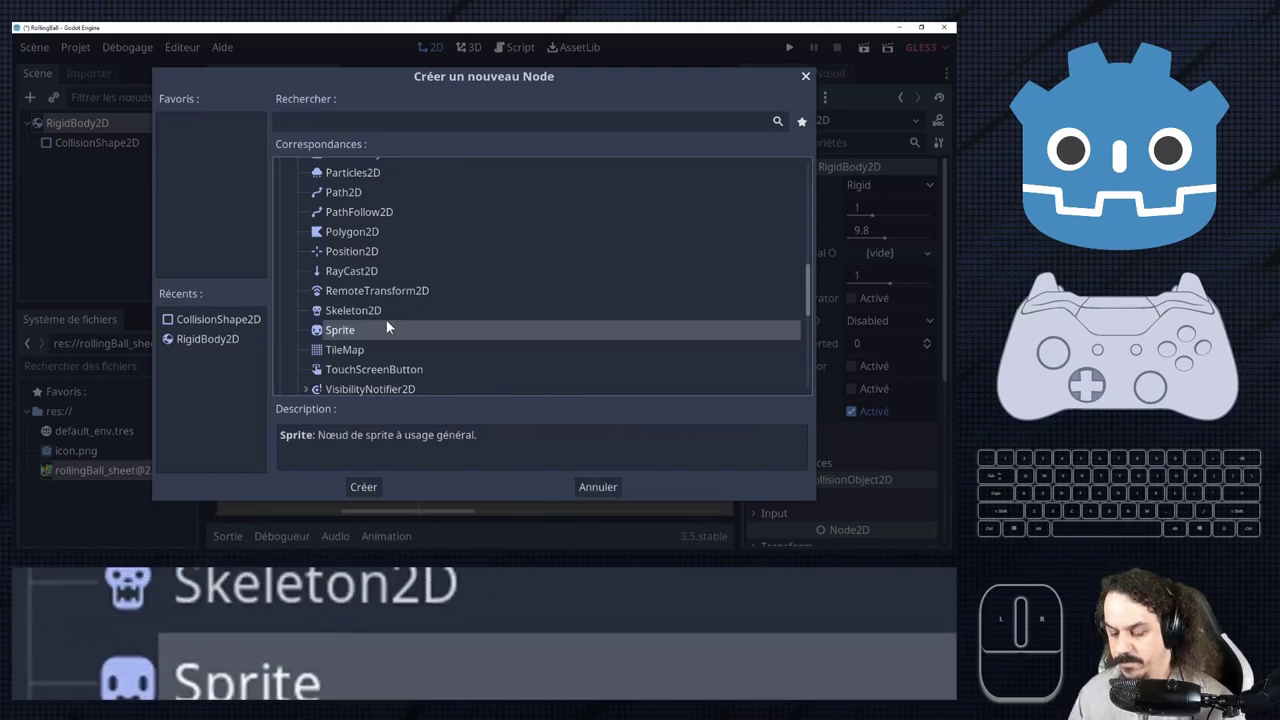
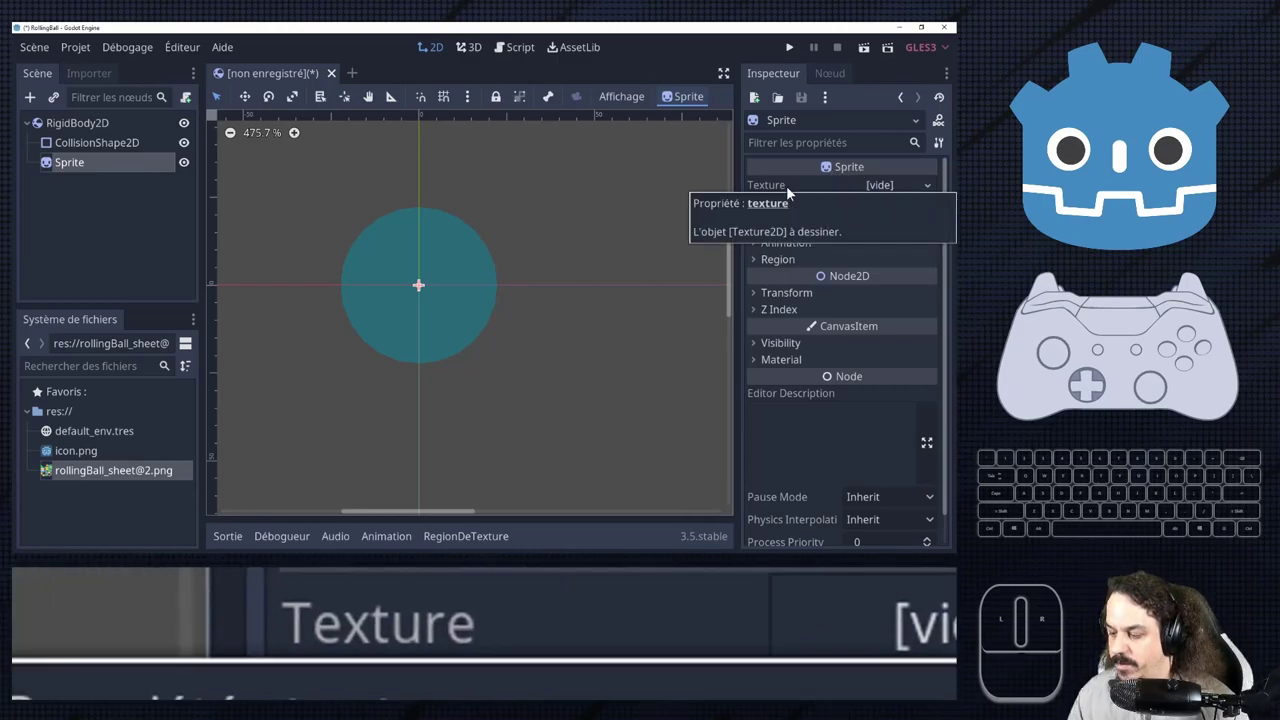
click(883, 188)
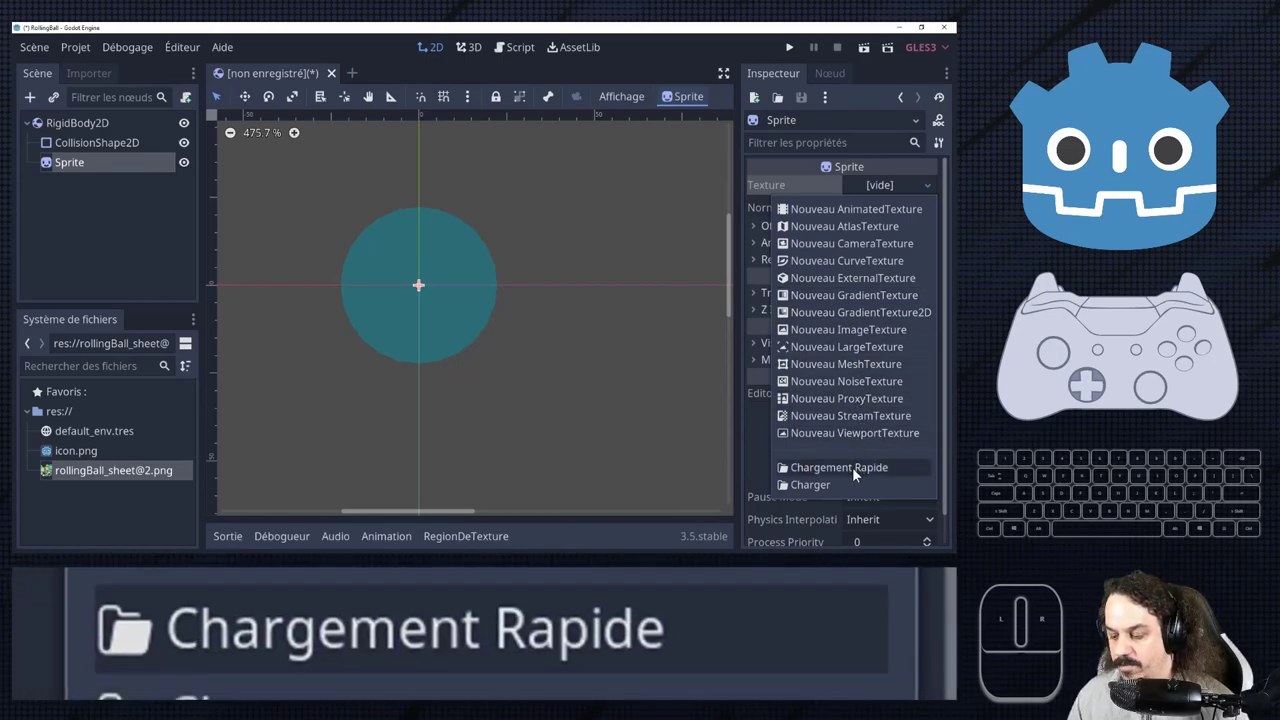
click(862, 478)
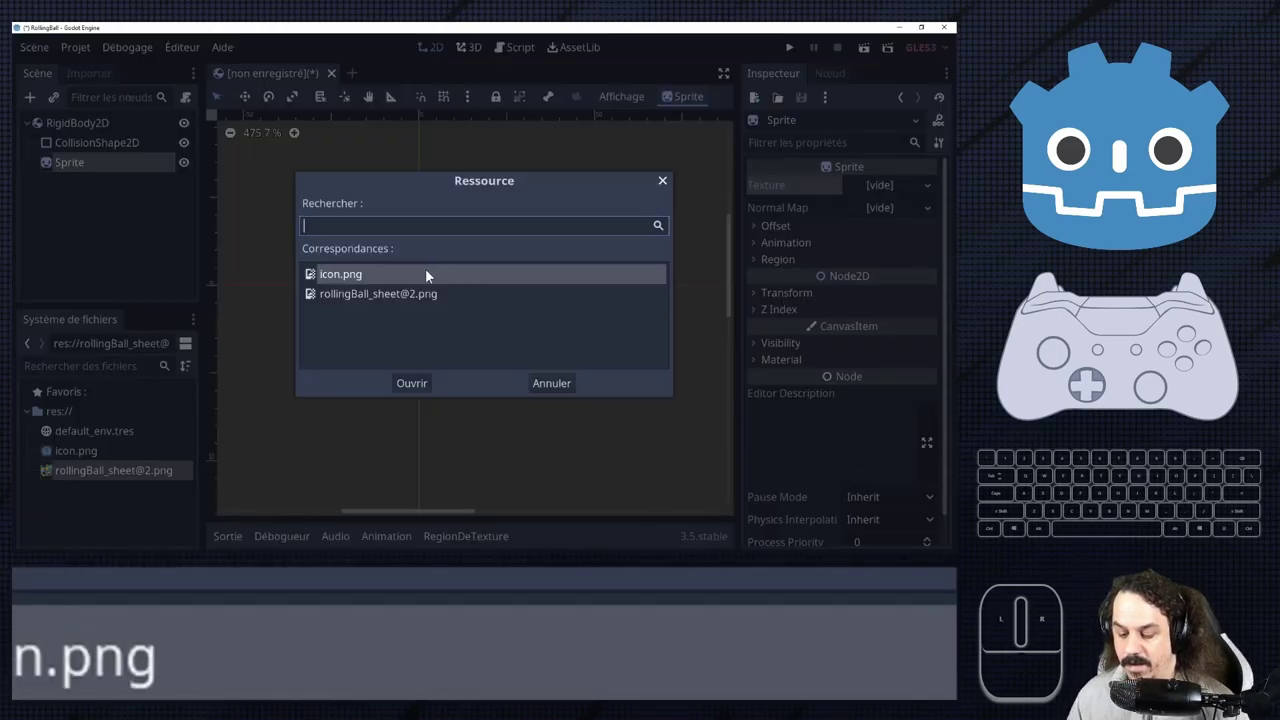
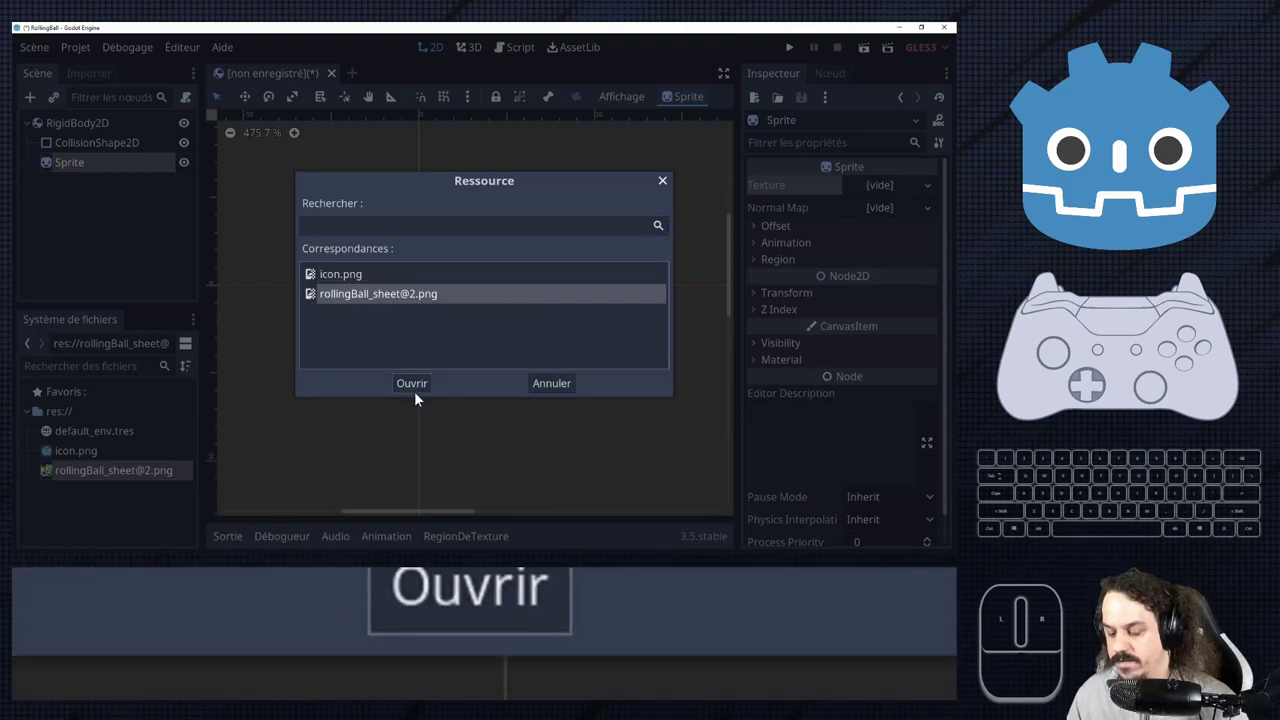
click(420, 383)
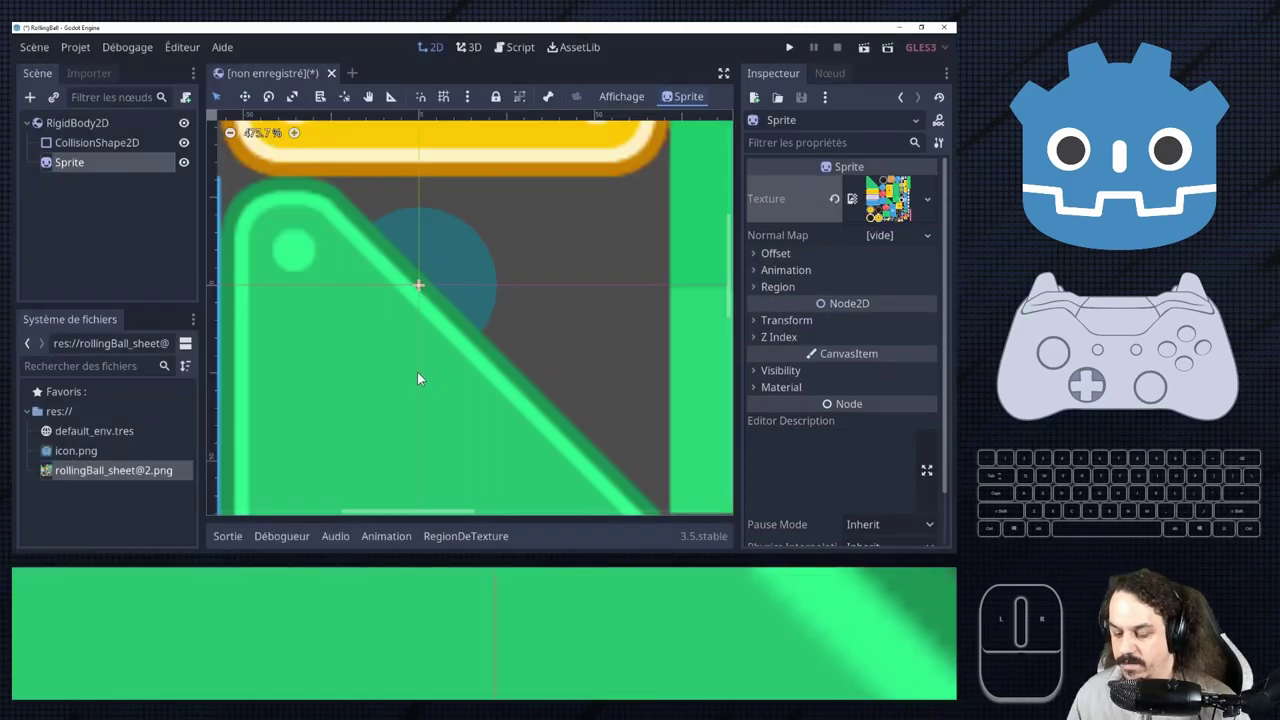
Expand the Sprite's Region section in the Inspector.
scroll(down, 3)
scroll(up, 3)
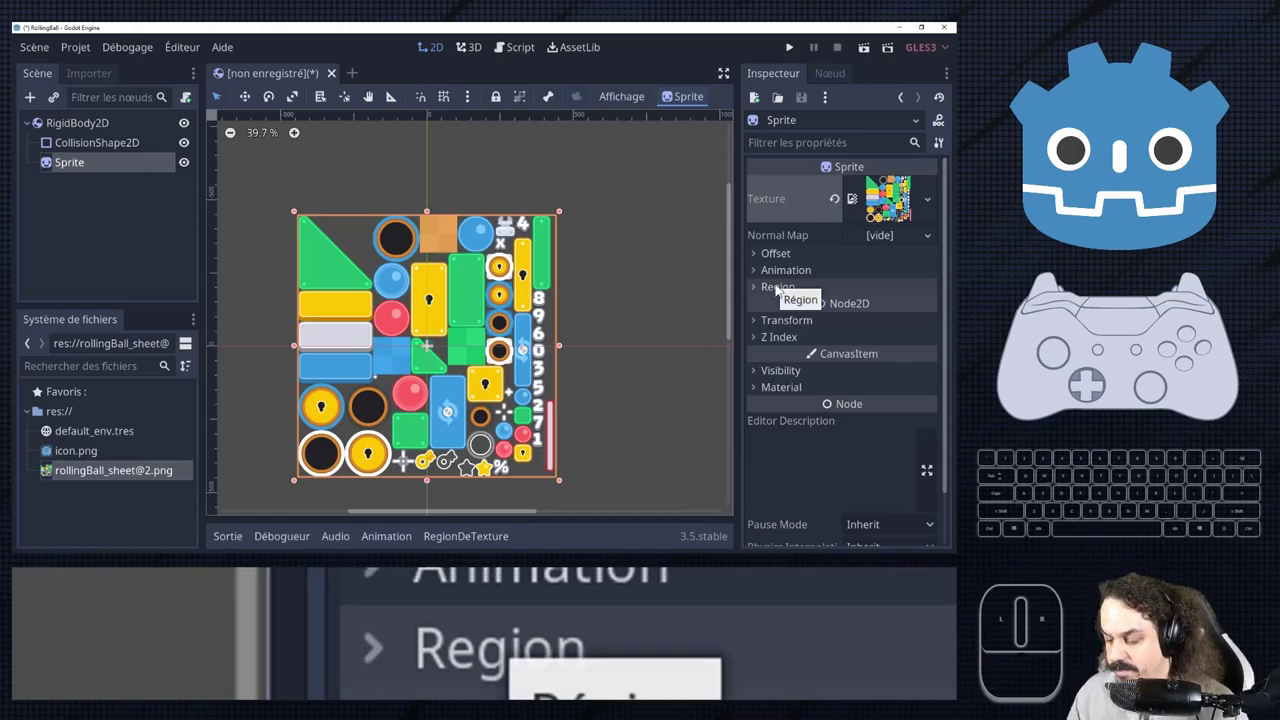
click(777, 287)
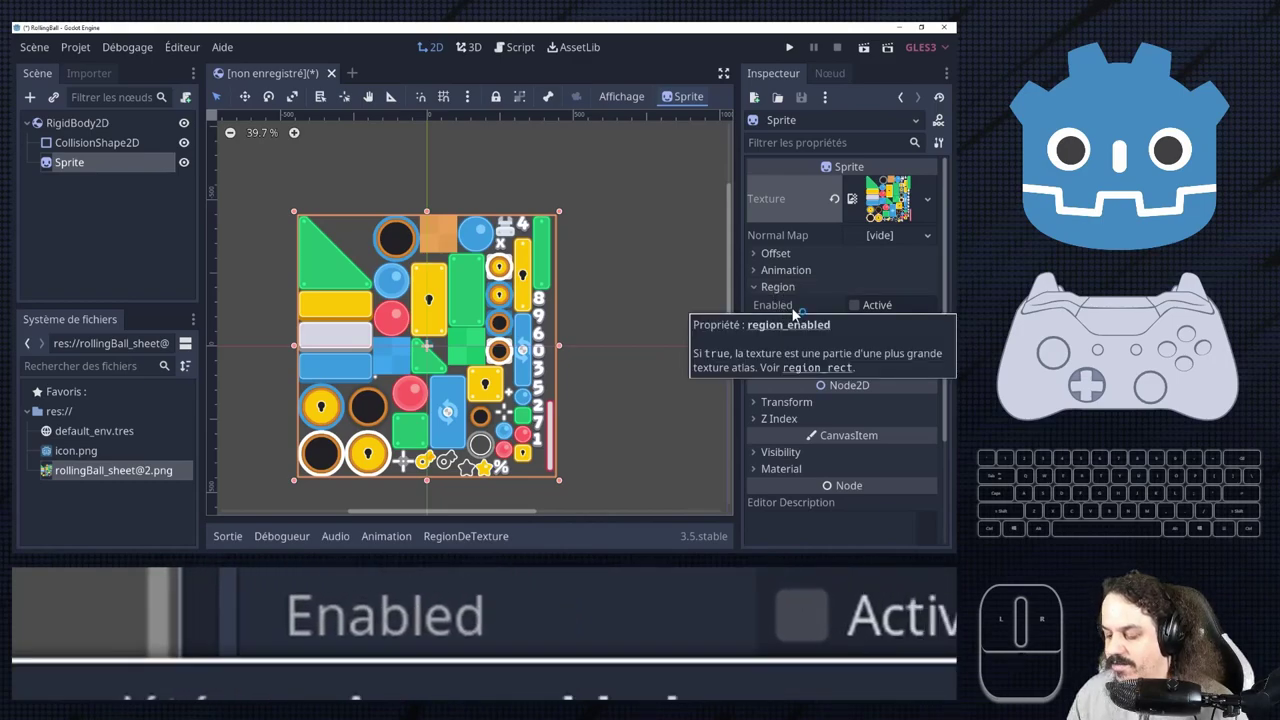
Enable region cropping on the Sprite and show the texture region editor panel.
click(531, 227)
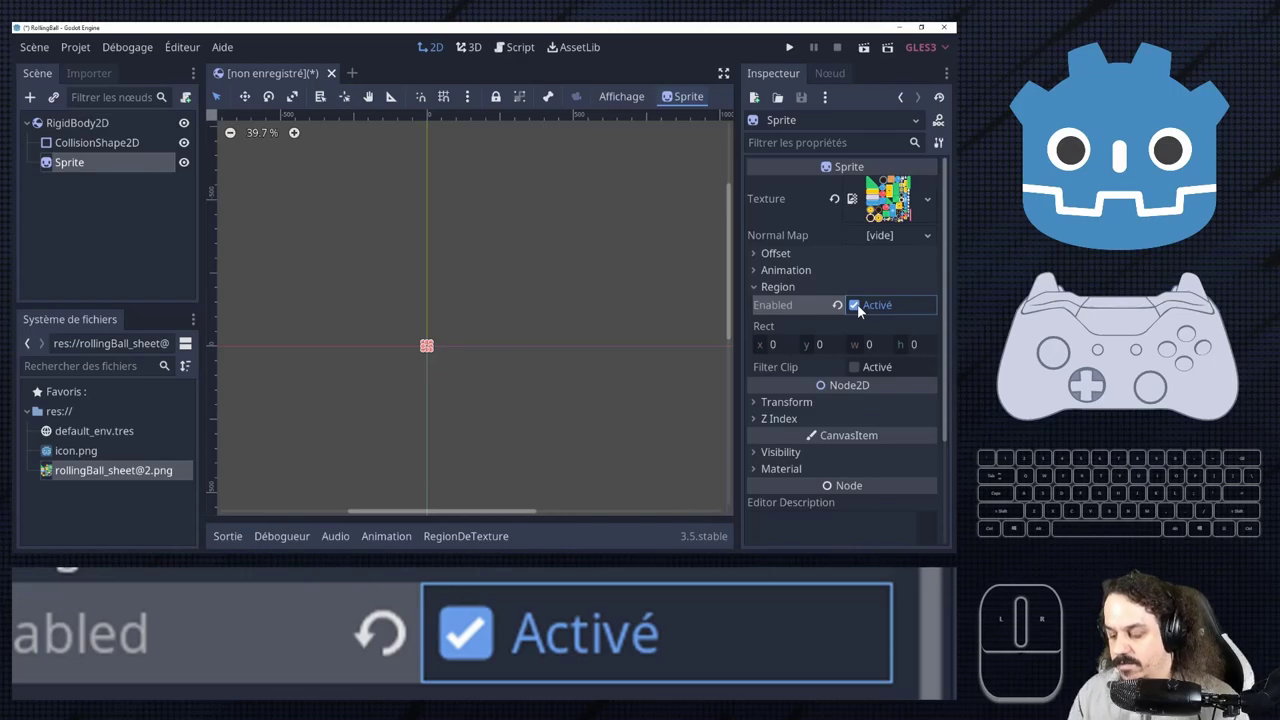
click(866, 312)
click(866, 312)
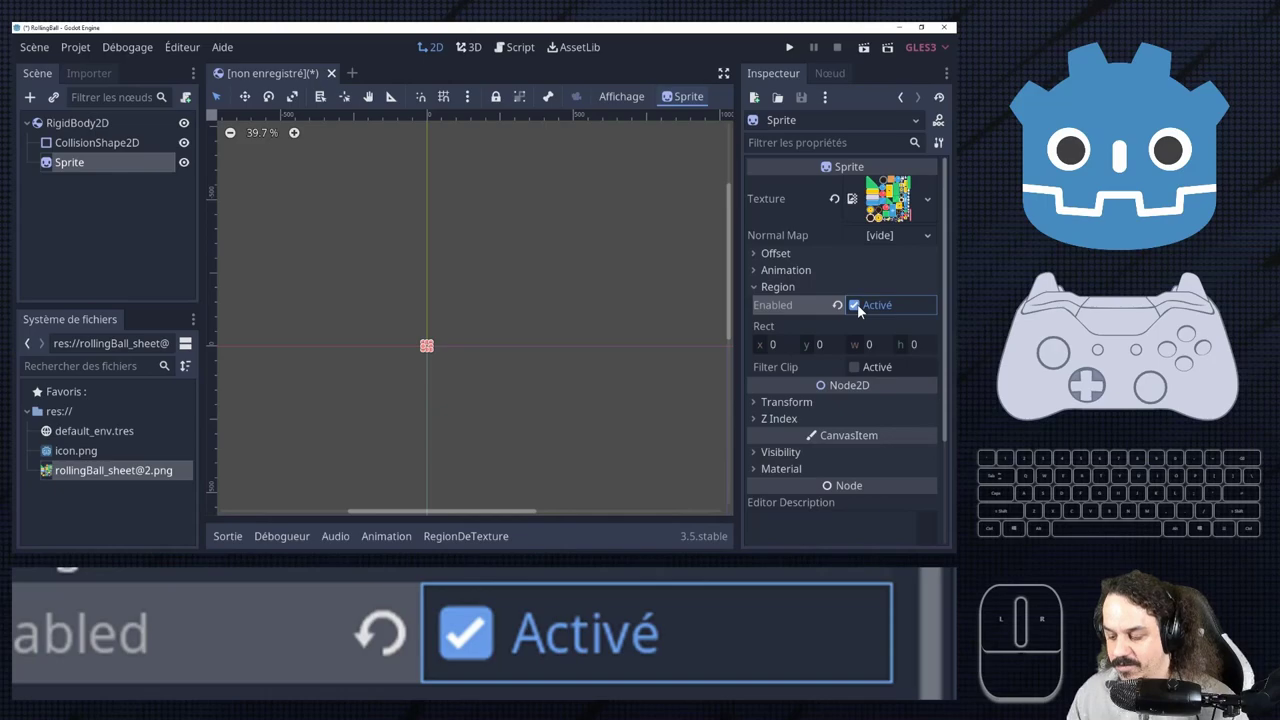
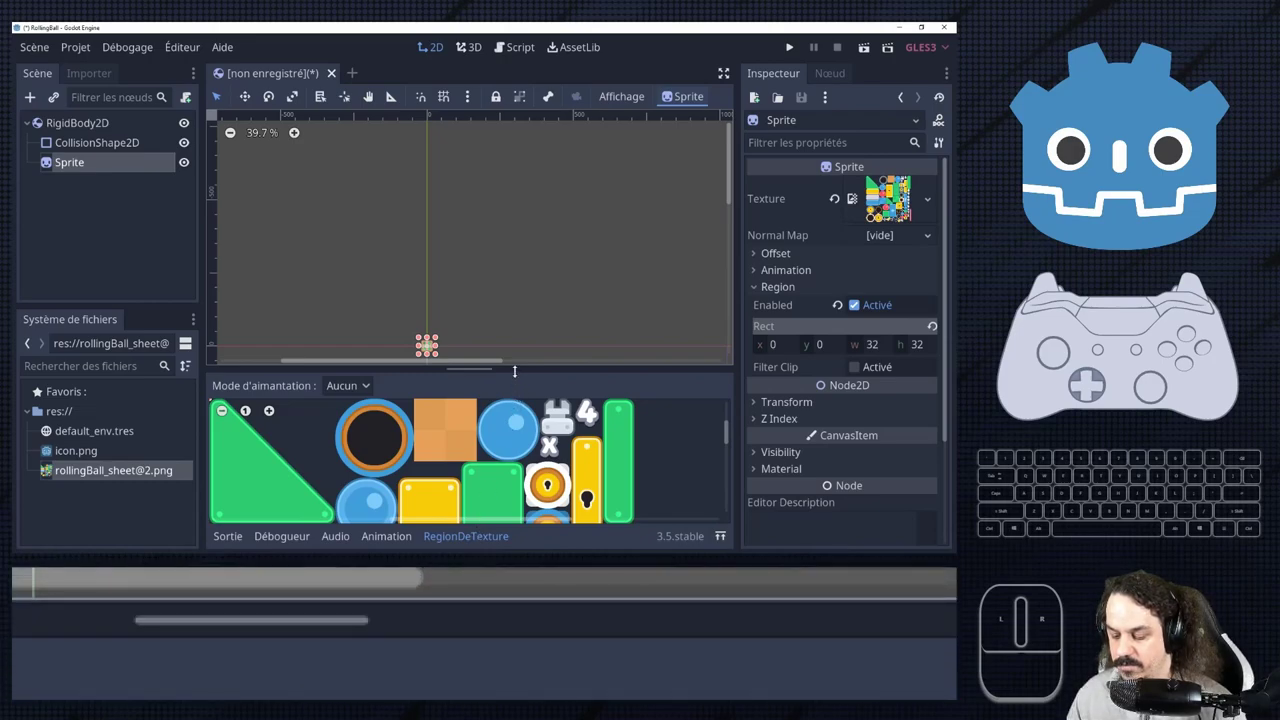
Enlarge the region editor and drag a region over the tall green block, then restart the selection.
drag(562, 407, 599, 274)
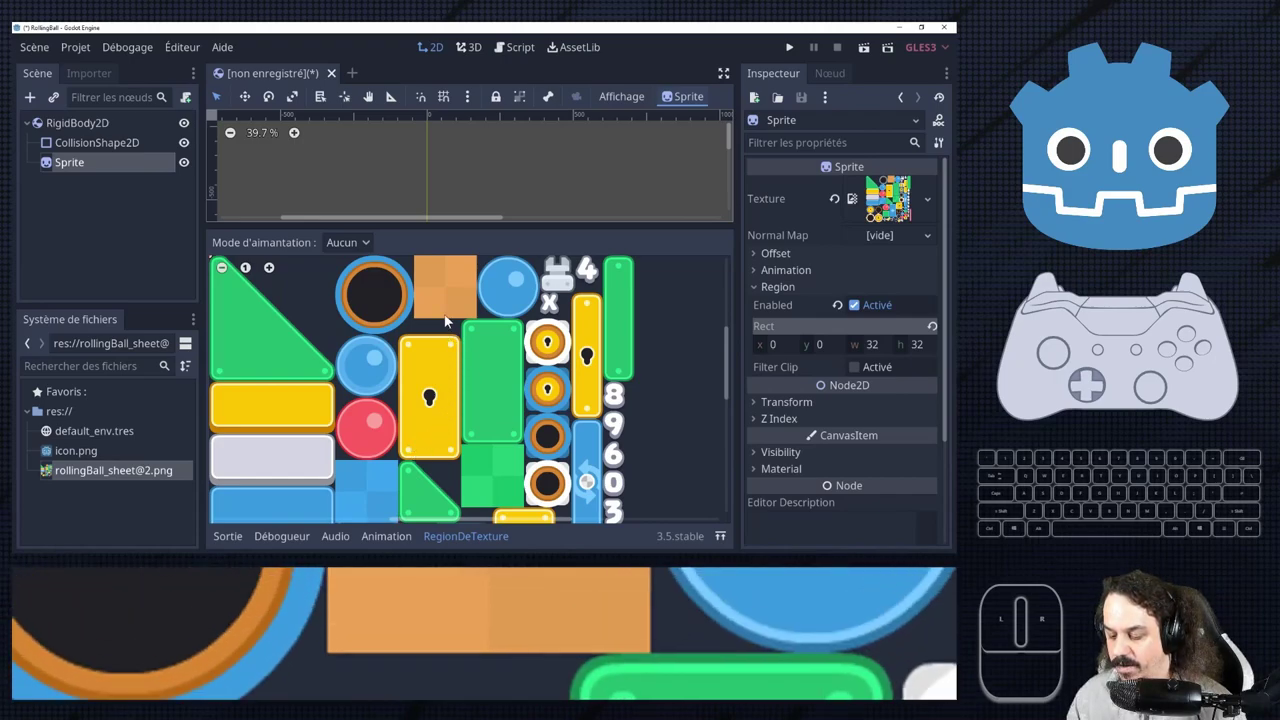
drag(622, 506, 535, 454)
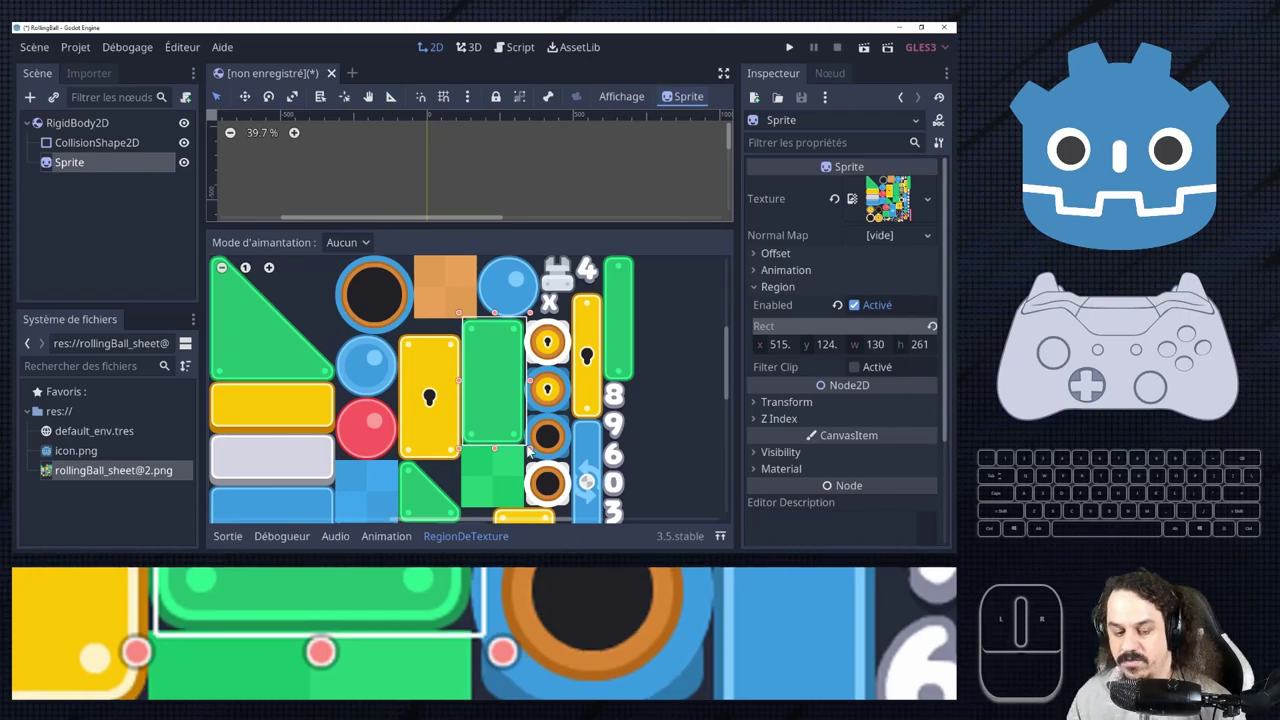
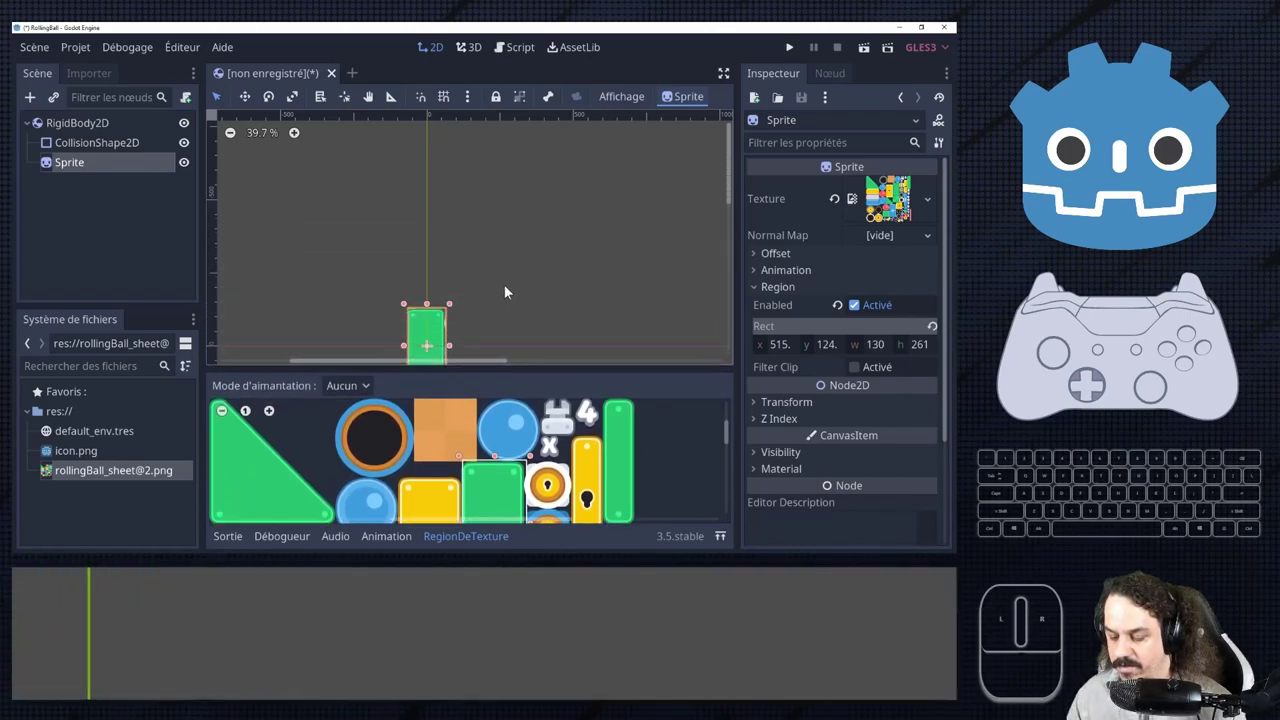
scroll(down, 3)
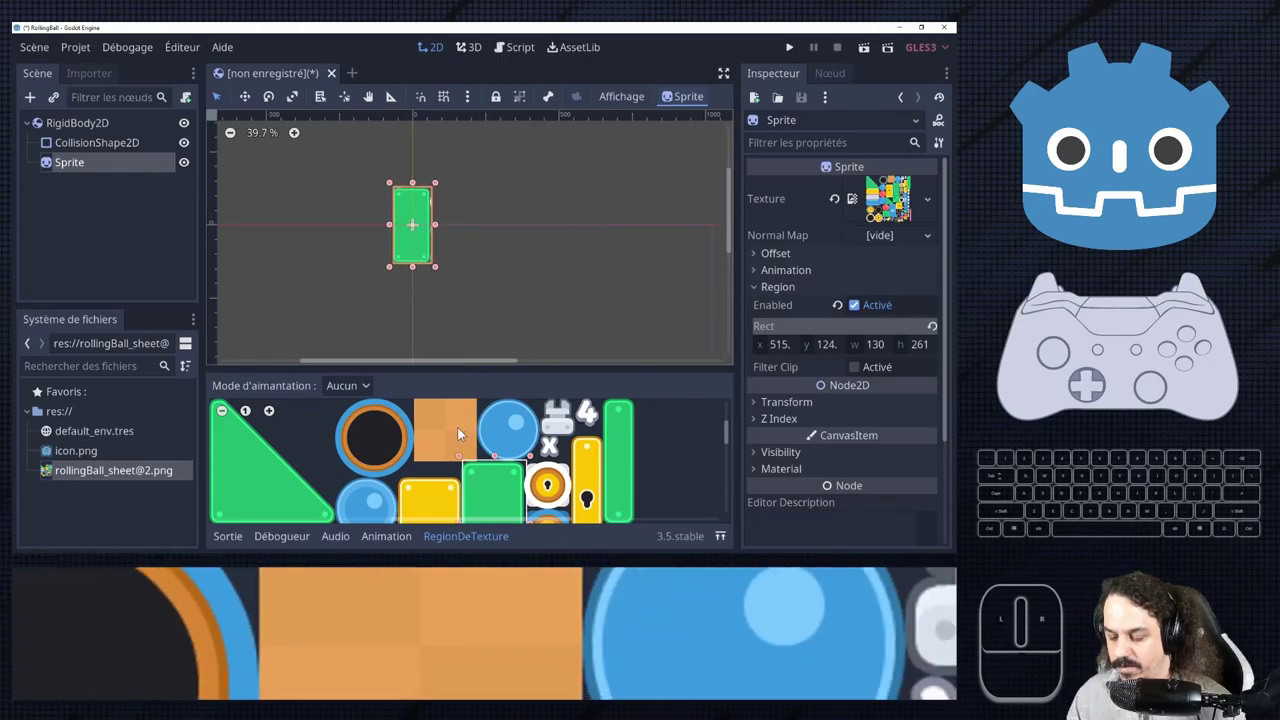
click(599, 417)
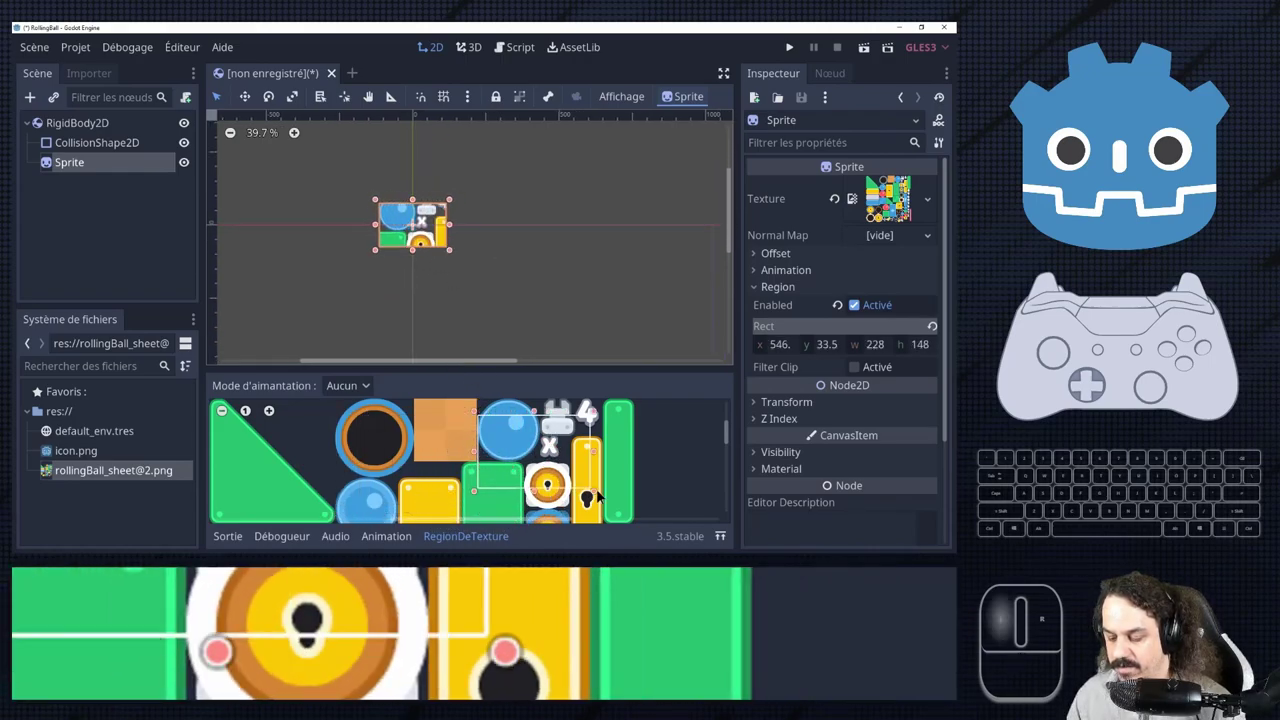
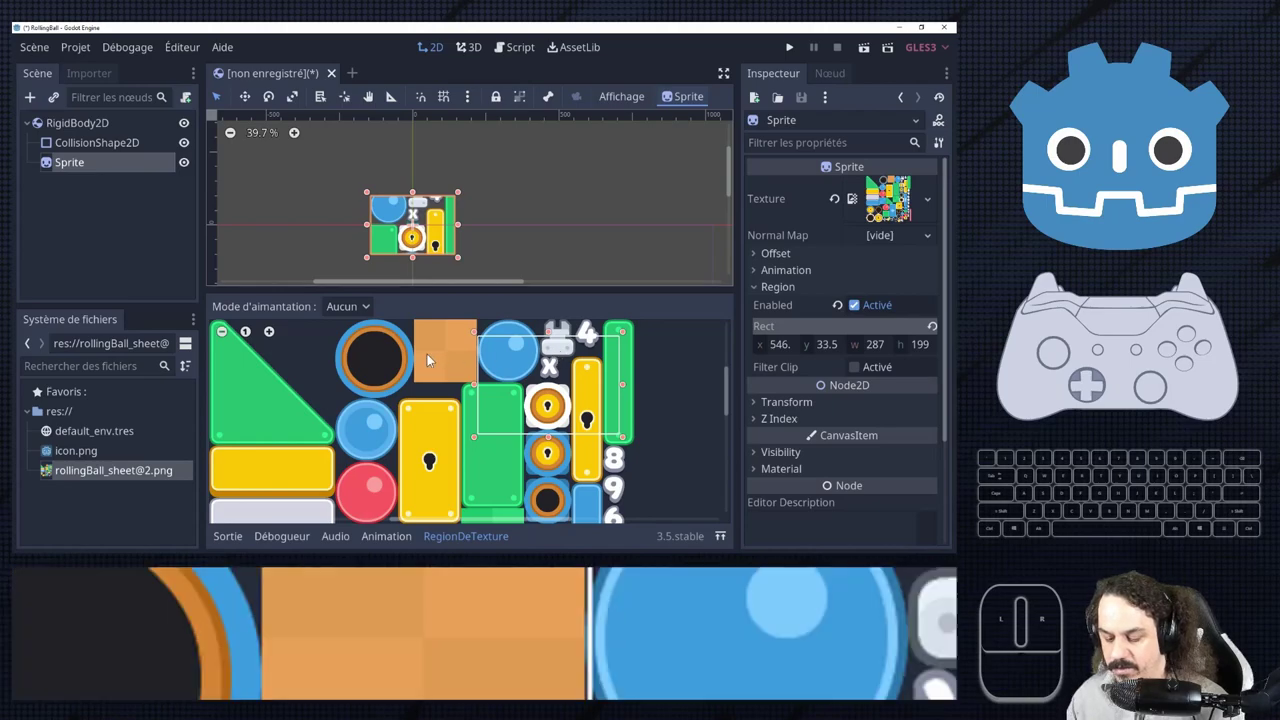
Switch region snapping to grid and set the grid step to 8 px by 8 px.
click(420, 200)
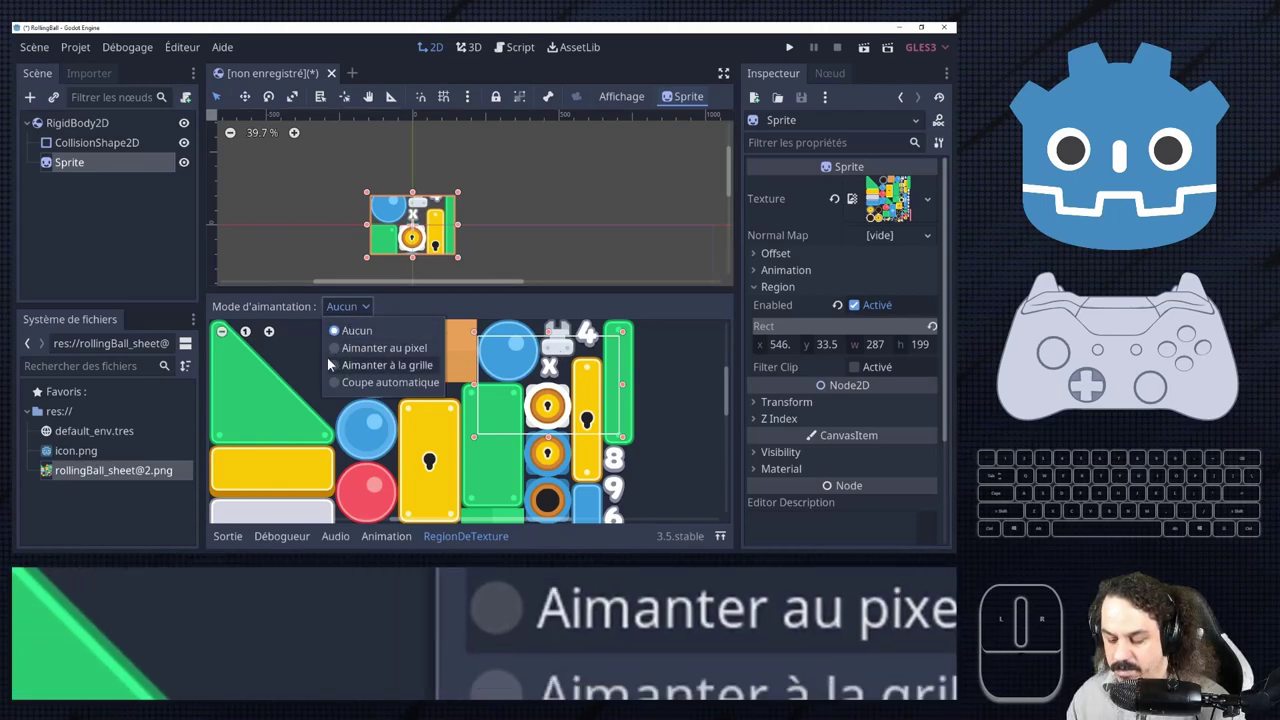
click(420, 200)
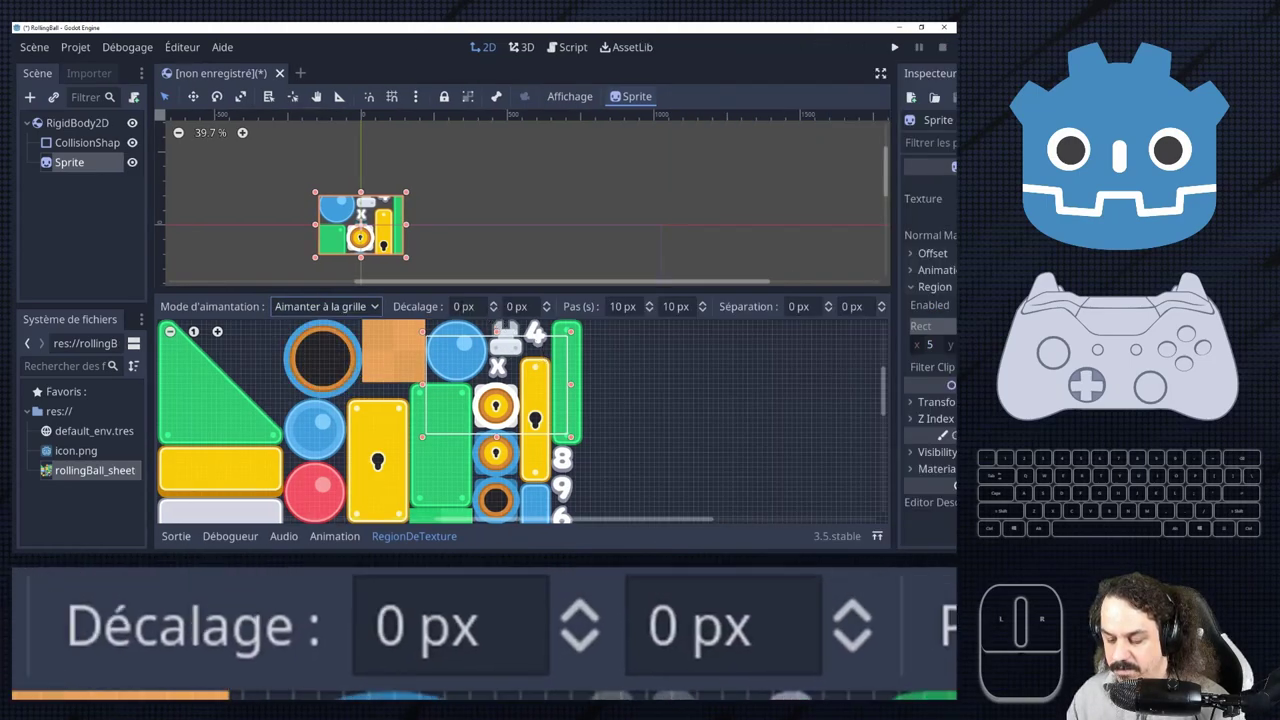
click(368, 200)
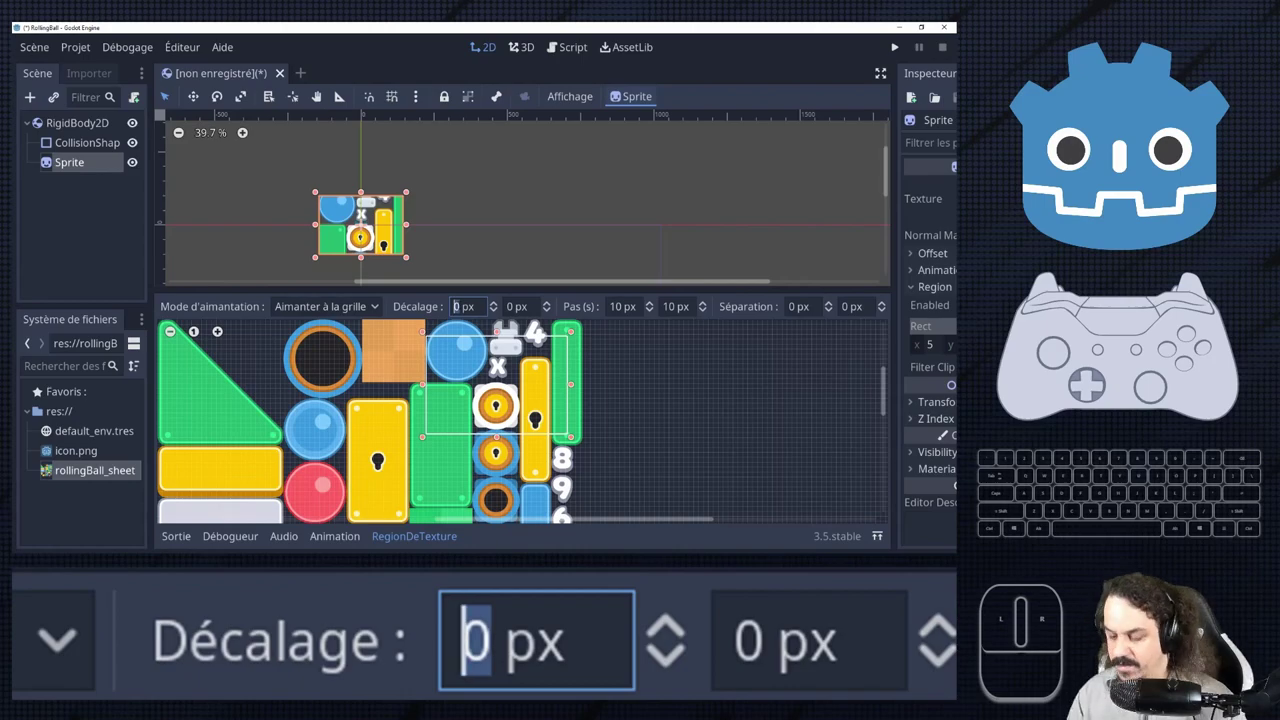
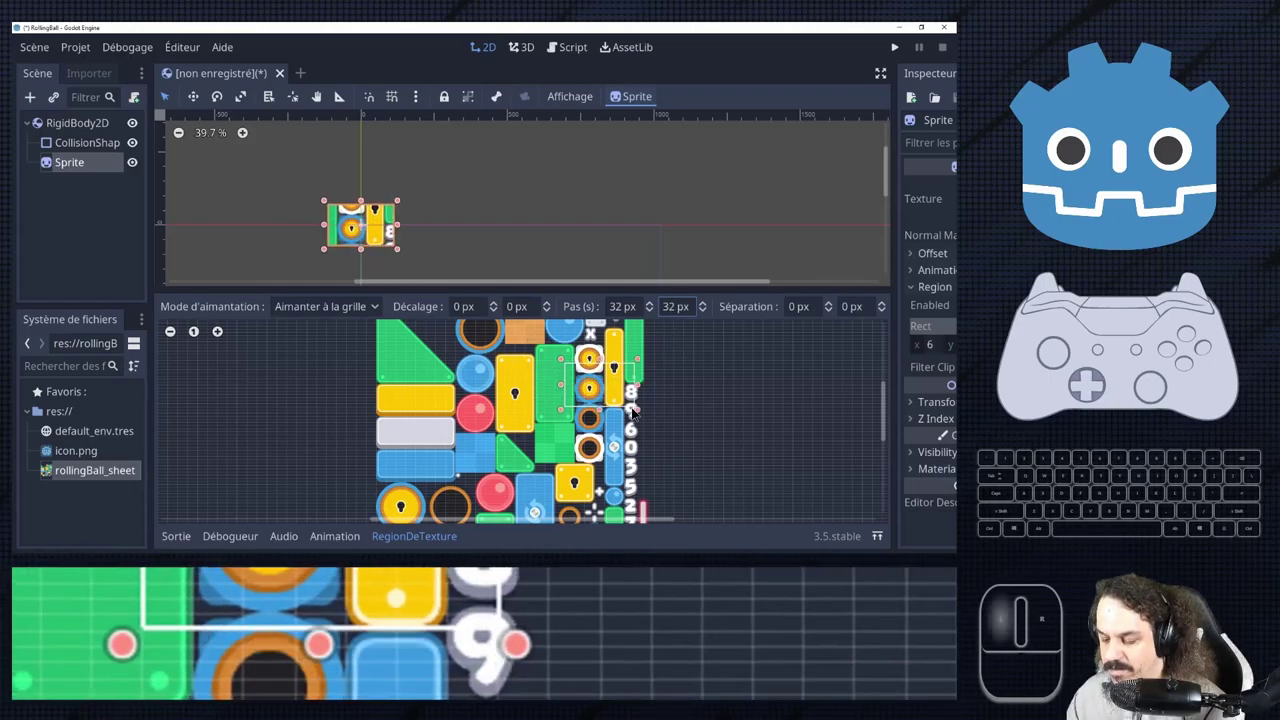
key(Return)
scroll(up, 3)
scroll(down, 3)
scroll(up, 3)
click(716, 471)
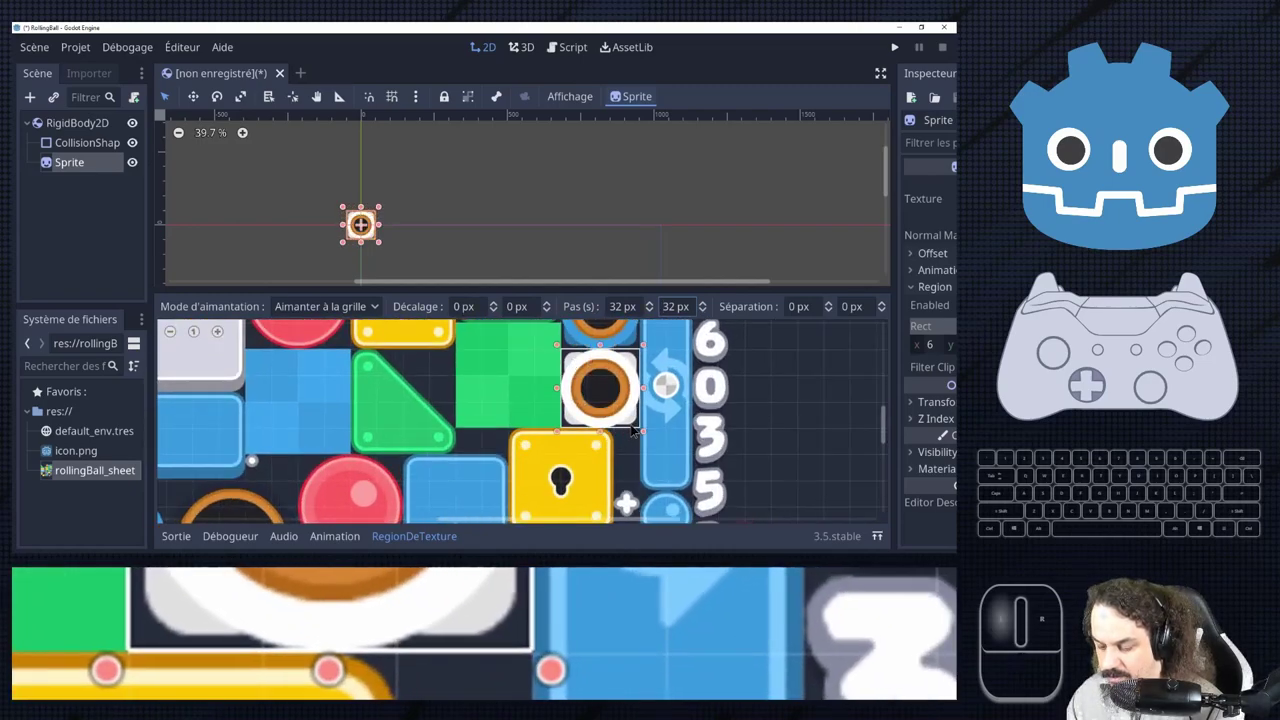
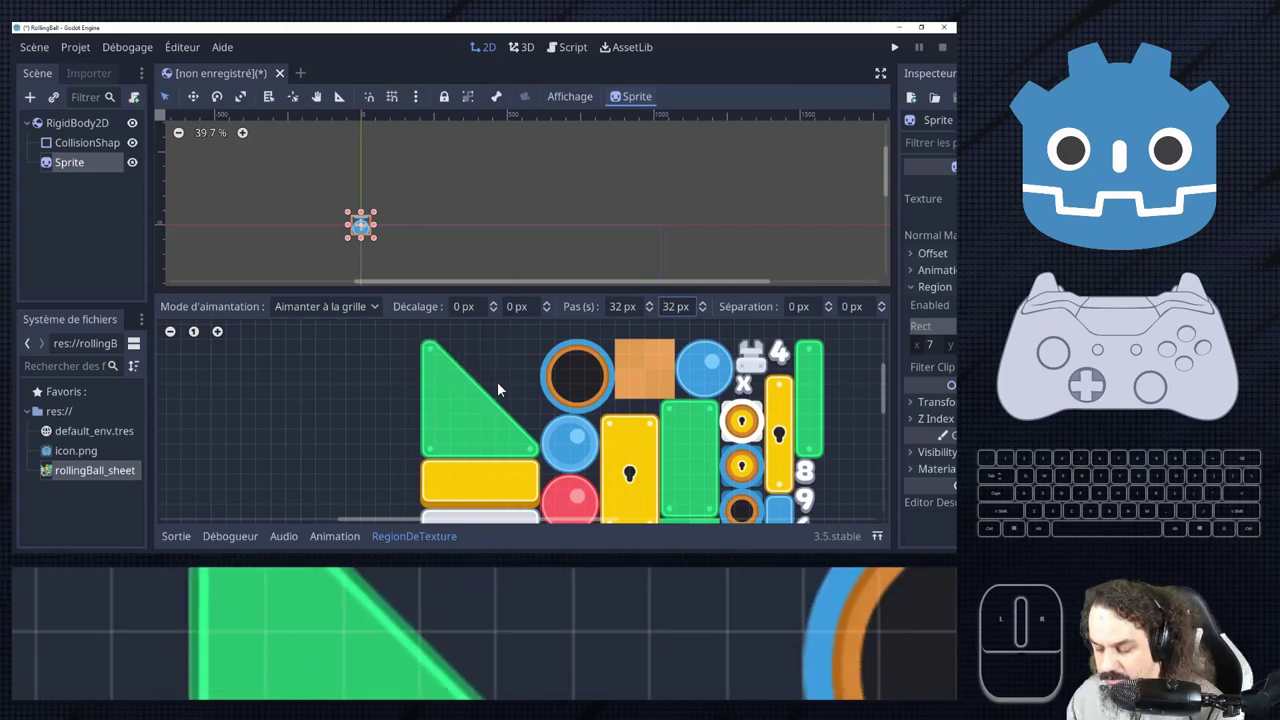
double_click(746, 383)
double_click(746, 383)
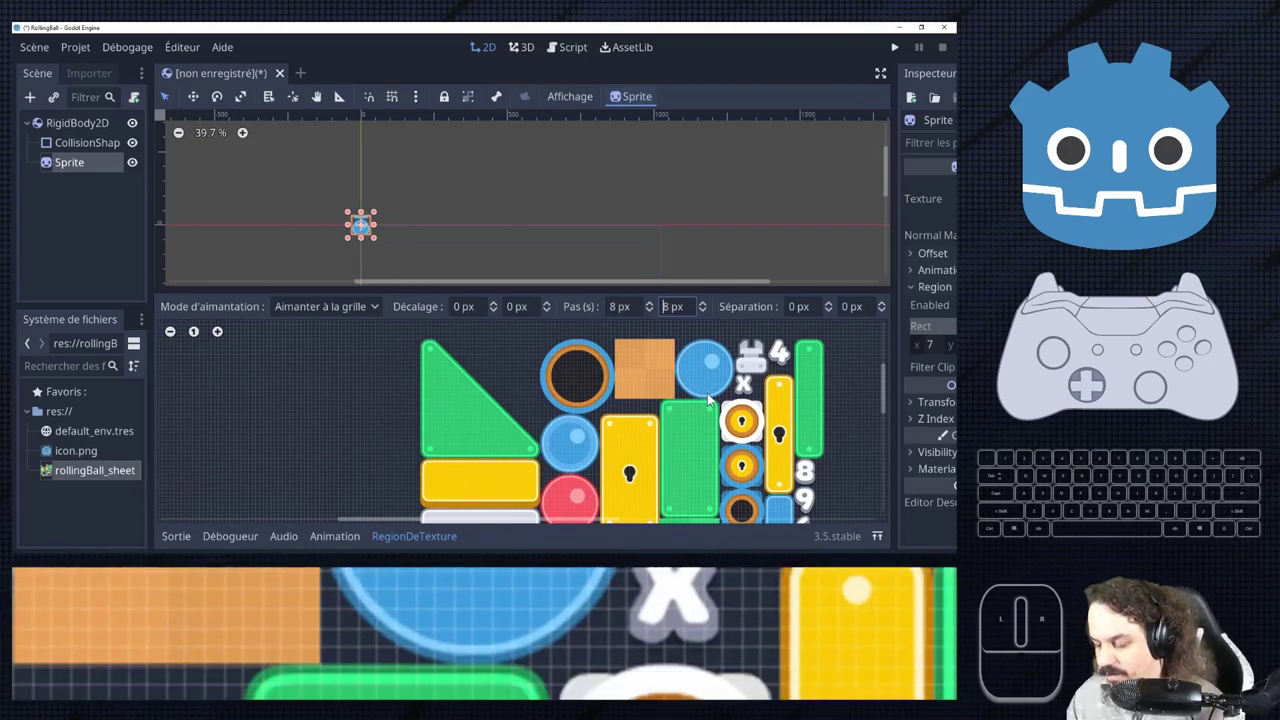
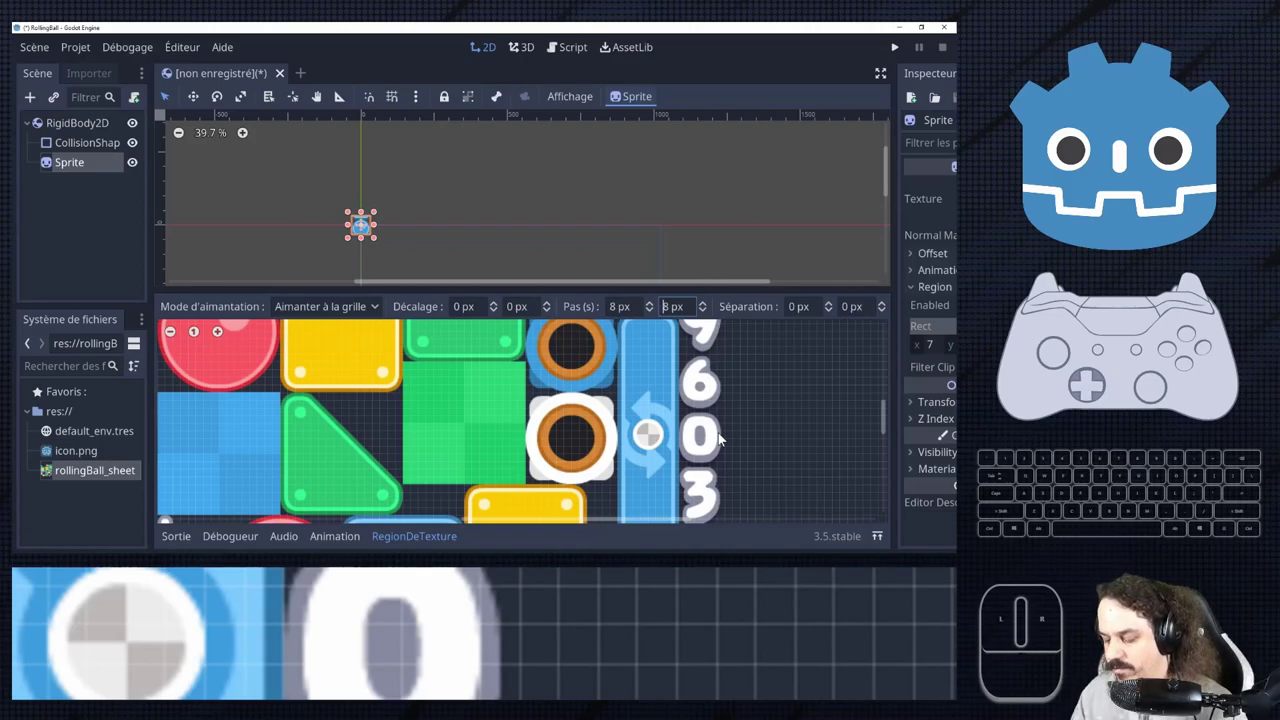
Pan around the sprite sheet and mark the small white plus icon as the region.
scroll(down, 3)
middle_click(687, 362)
scroll(down, 3)
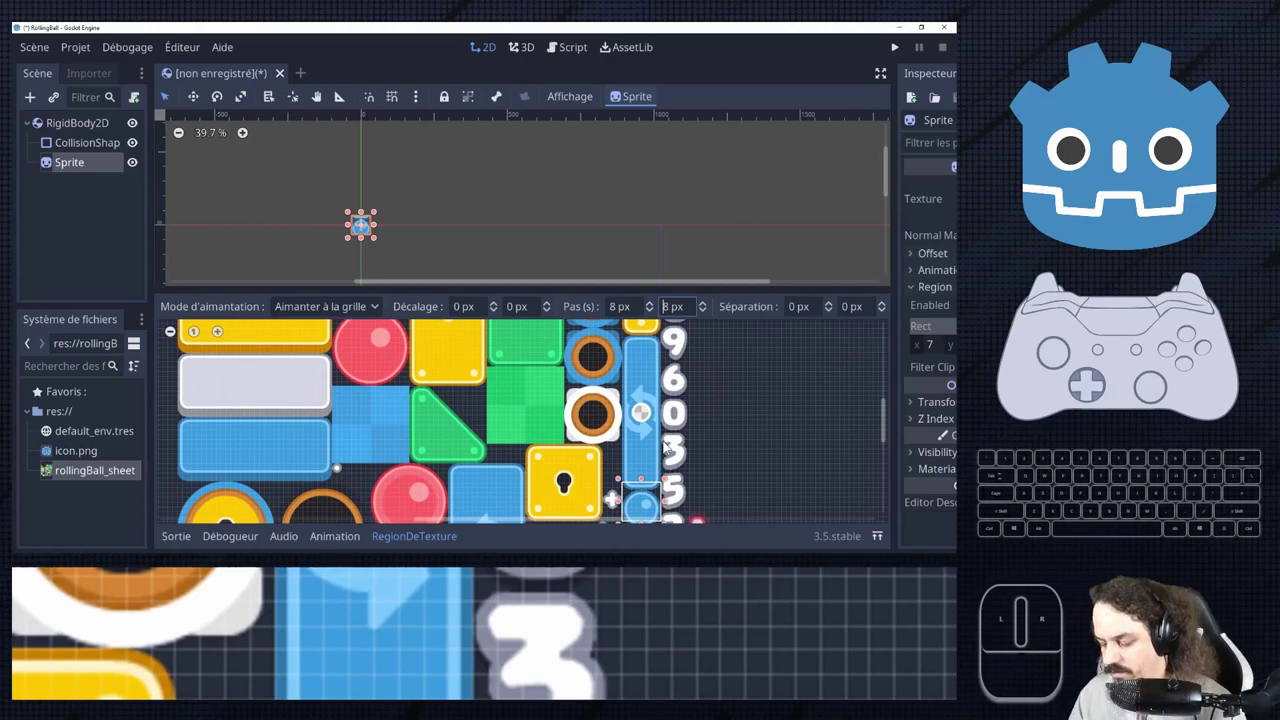
scroll(down, 3)
scroll(up, 3)
scroll(up, 3)
scroll(down, 3)
scroll(up, 3)
middle_click(472, 500)
click(487, 487)
click(488, 487)
click(488, 487)
click(488, 487)
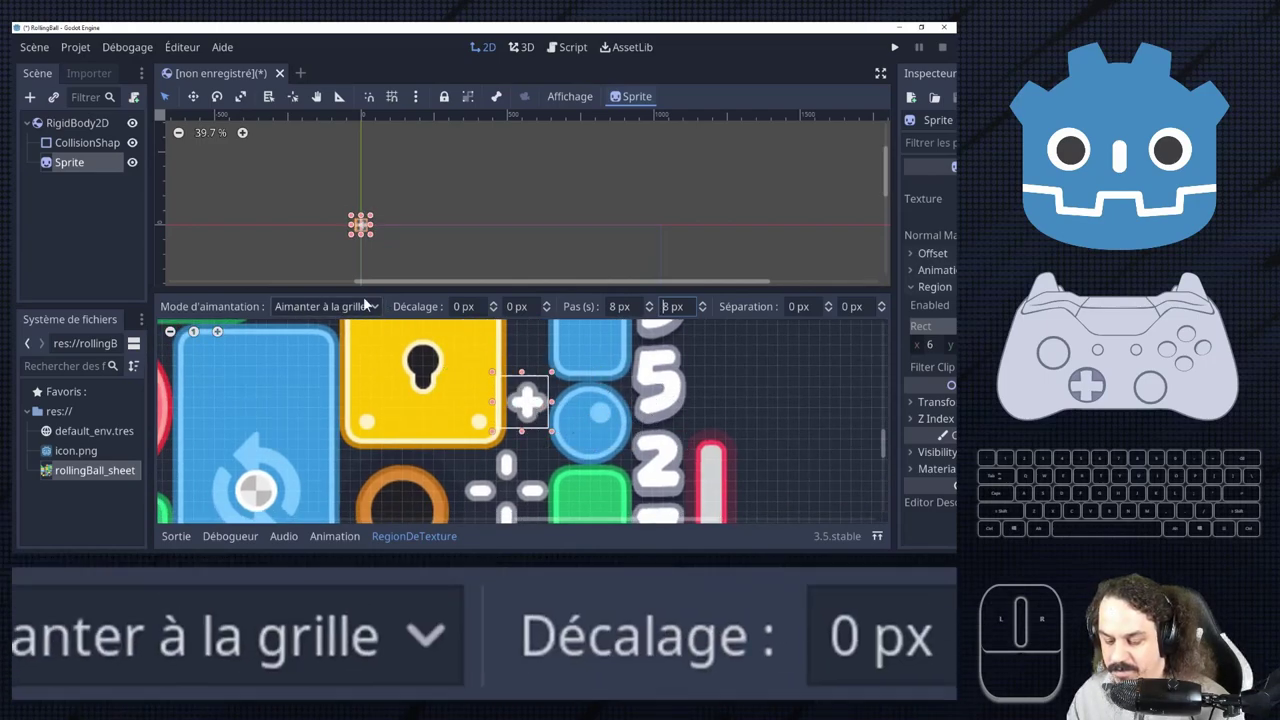
Snap to single pixels and select the blue ball as the Sprite region (255, 160, 129×128).
click(487, 487)
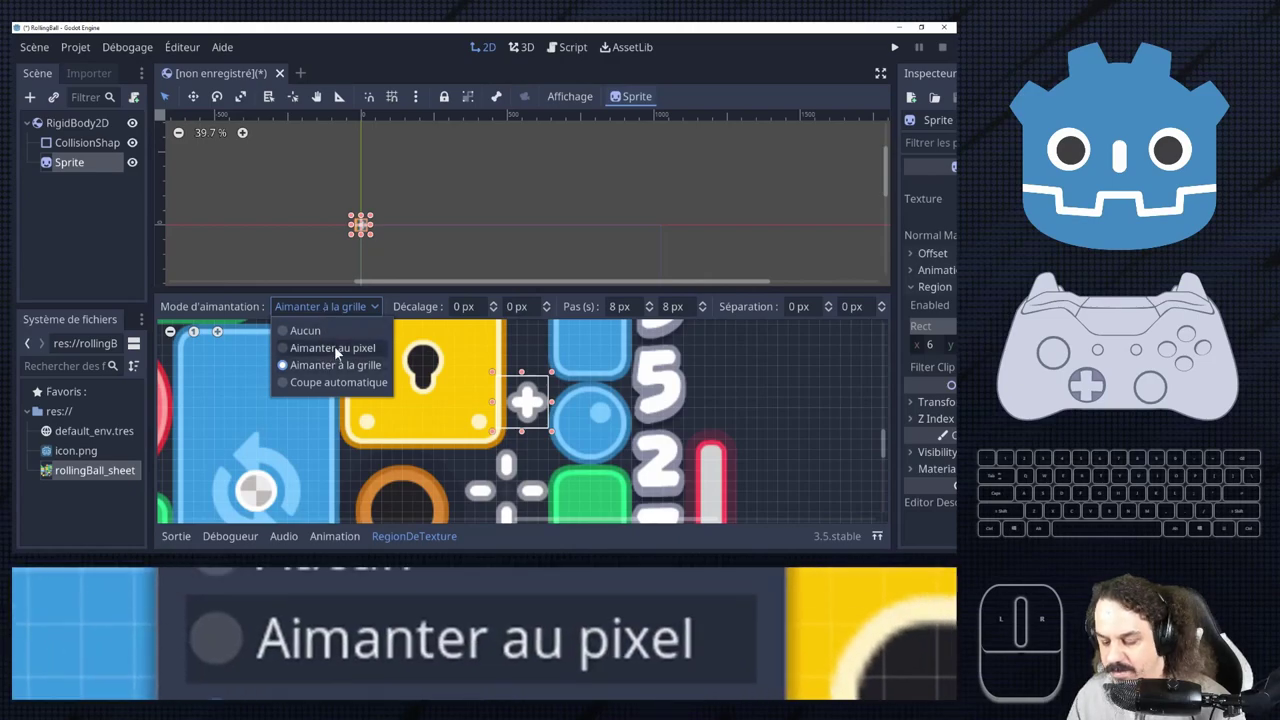
click(487, 487)
scroll(down, 3)
scroll(down, 3)
scroll(down, 3)
scroll(up, 3)
scroll(up, 3)
scroll(up, 3)
scroll(down, 3)
scroll(down, 3)
scroll(down, 3)
scroll(up, 3)
scroll(down, 3)
scroll(up, 3)
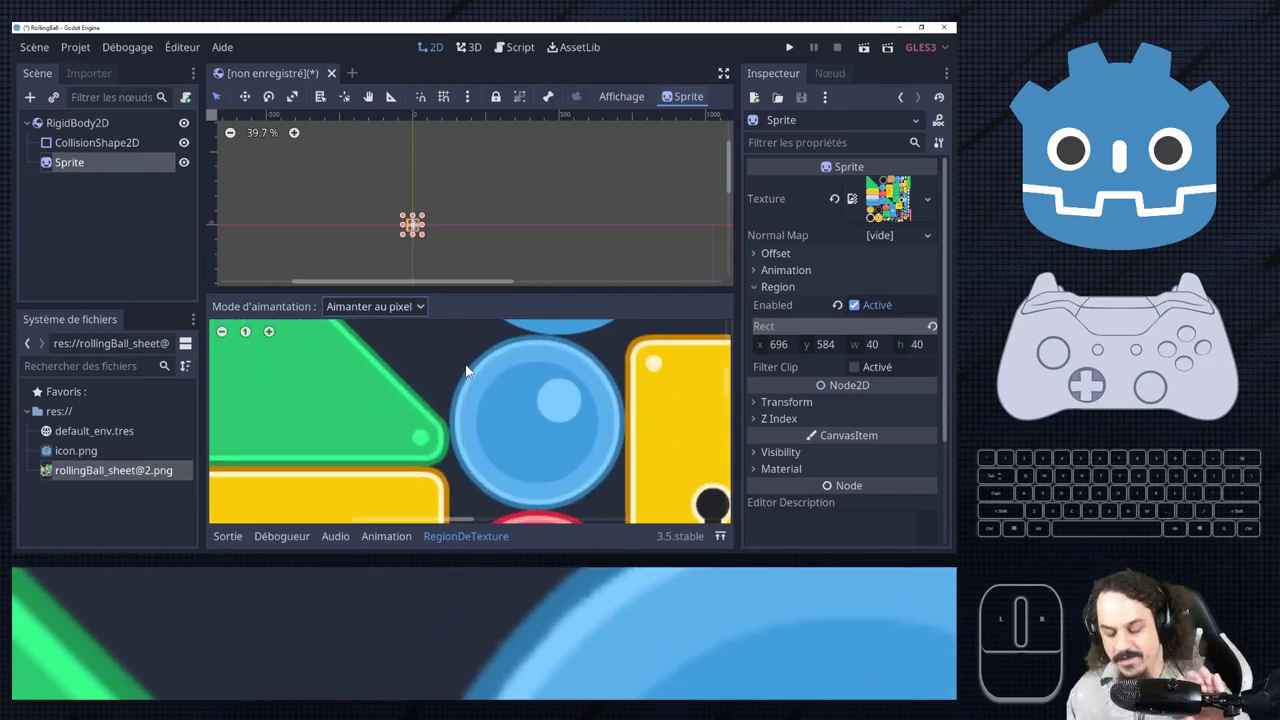
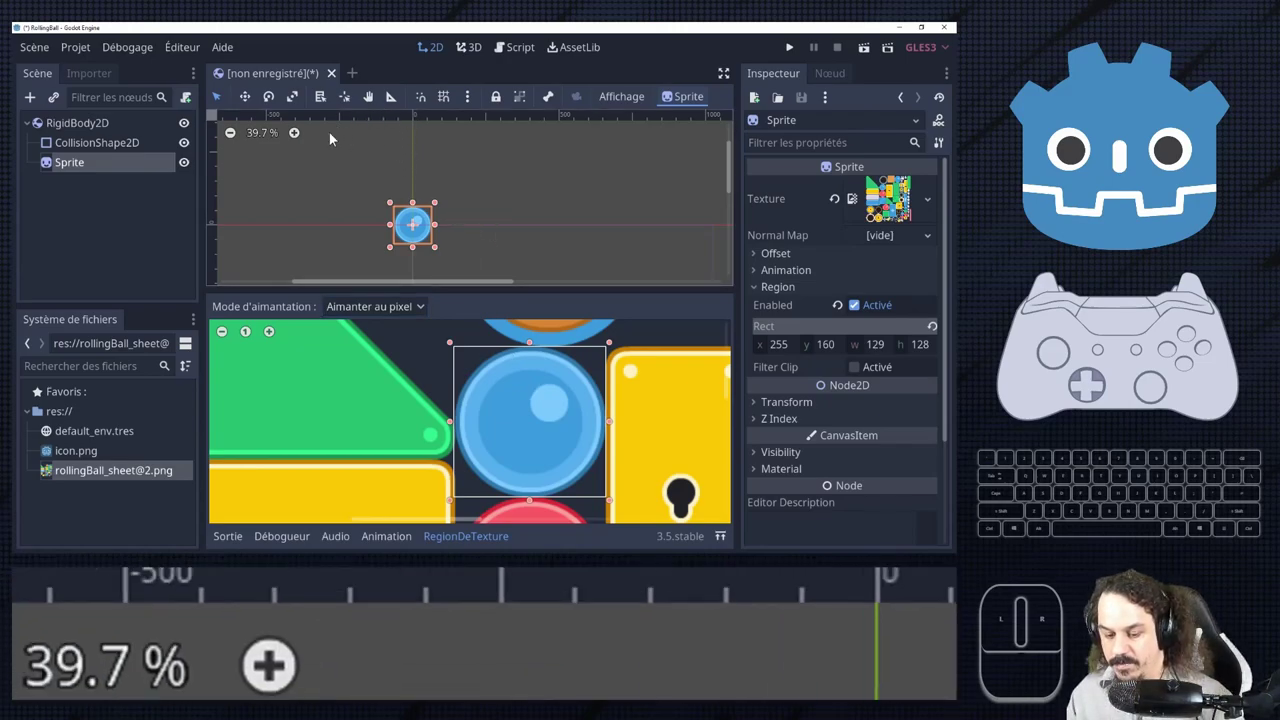
Select the RigidBody2D root node and begin renaming it.
click(111, 125)
click(111, 125)
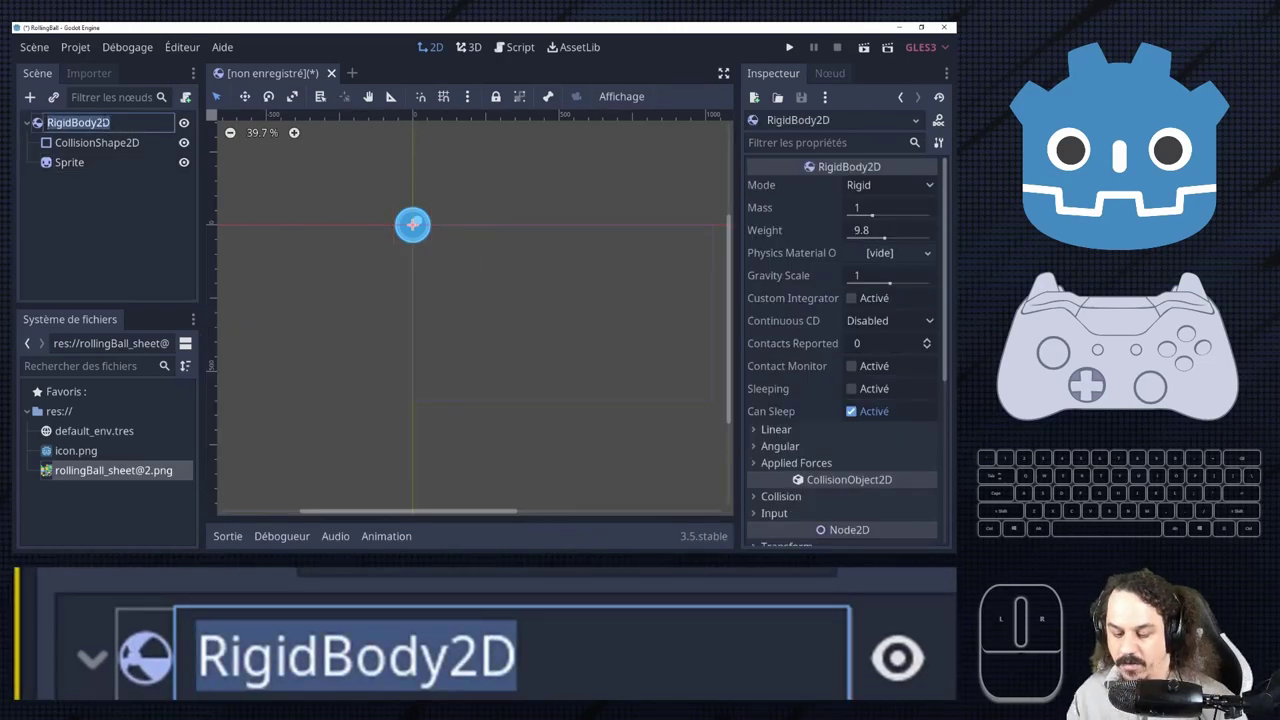
Rename the root node to Ball and drag the CollisionShape2D circle radius out to the ball's edge.
key(shift+b)
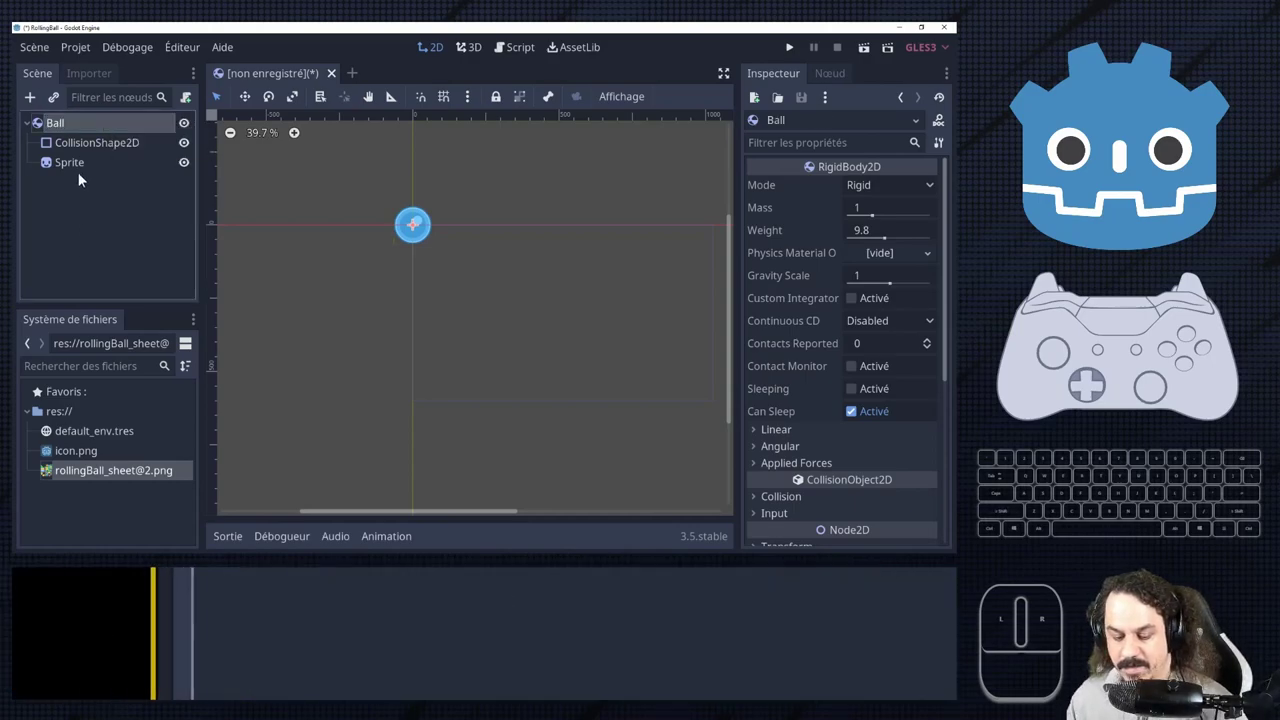
click(72, 158)
click(95, 155)
scroll(up, 3)
scroll(up, 3)
scroll(down, 3)
scroll(up, 3)
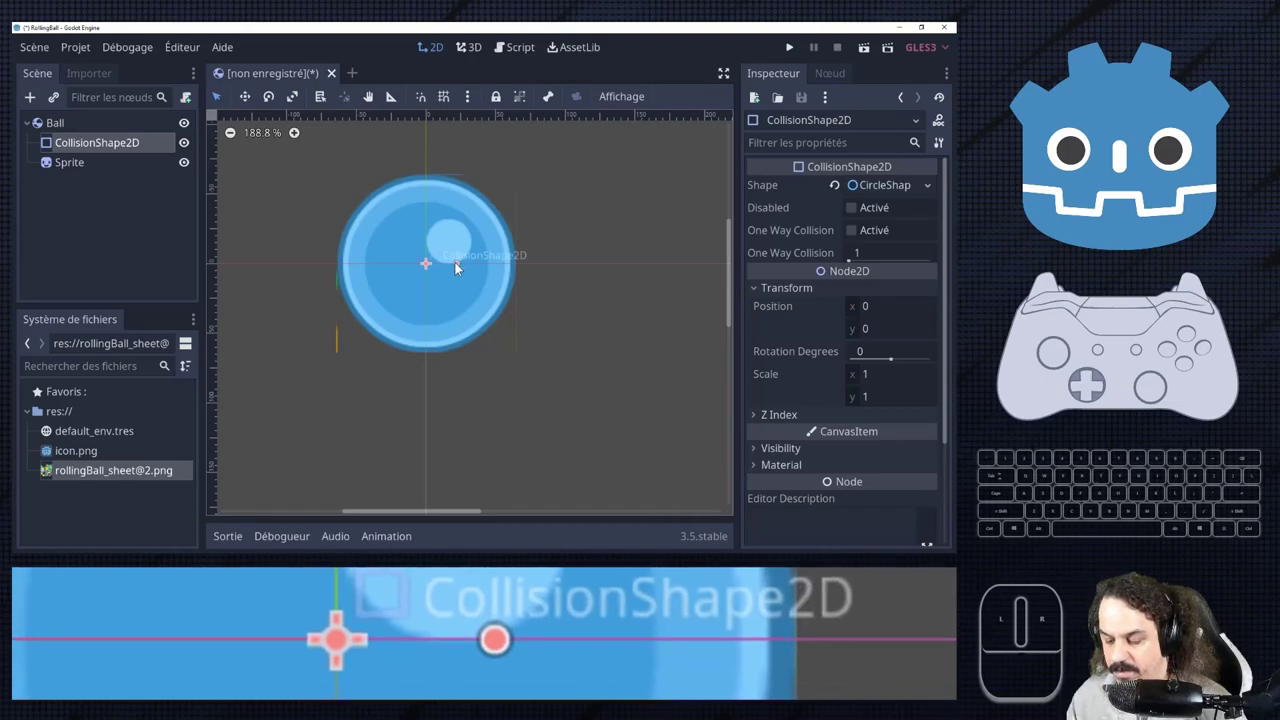
drag(457, 266, 520, 278)
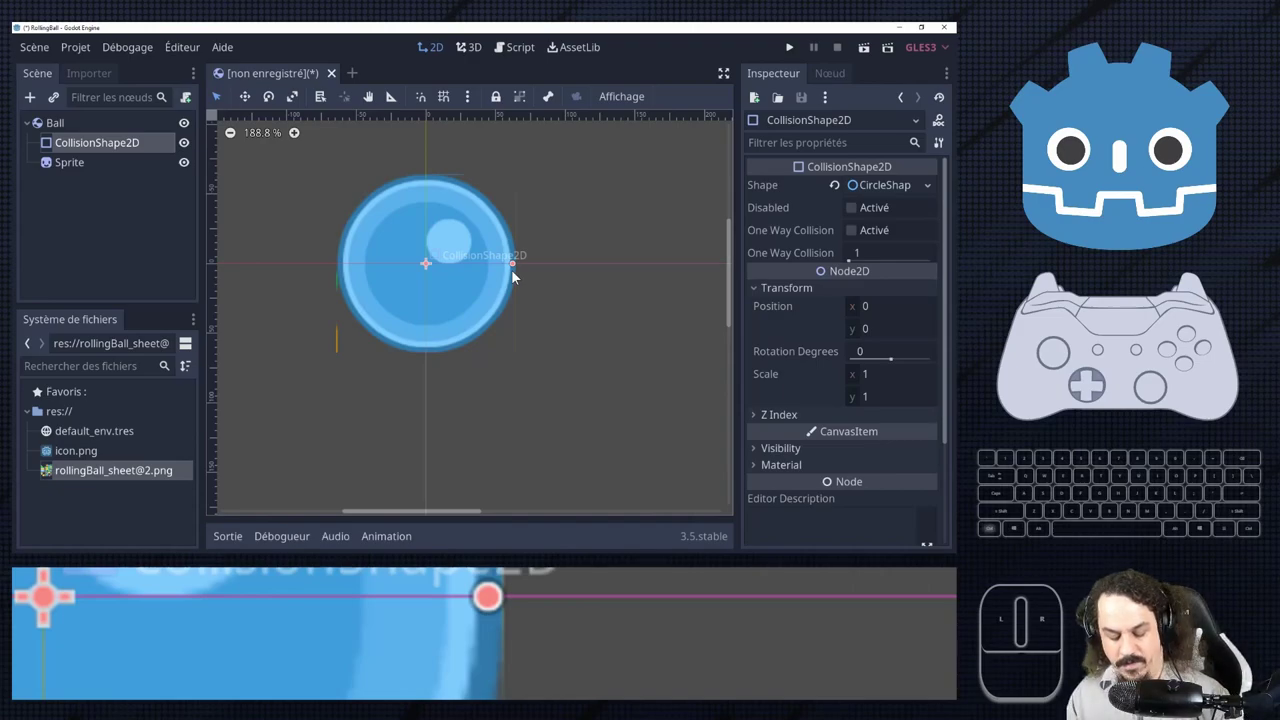
Save the scene as Ball.tscn in res://.
key(ctrl+s)
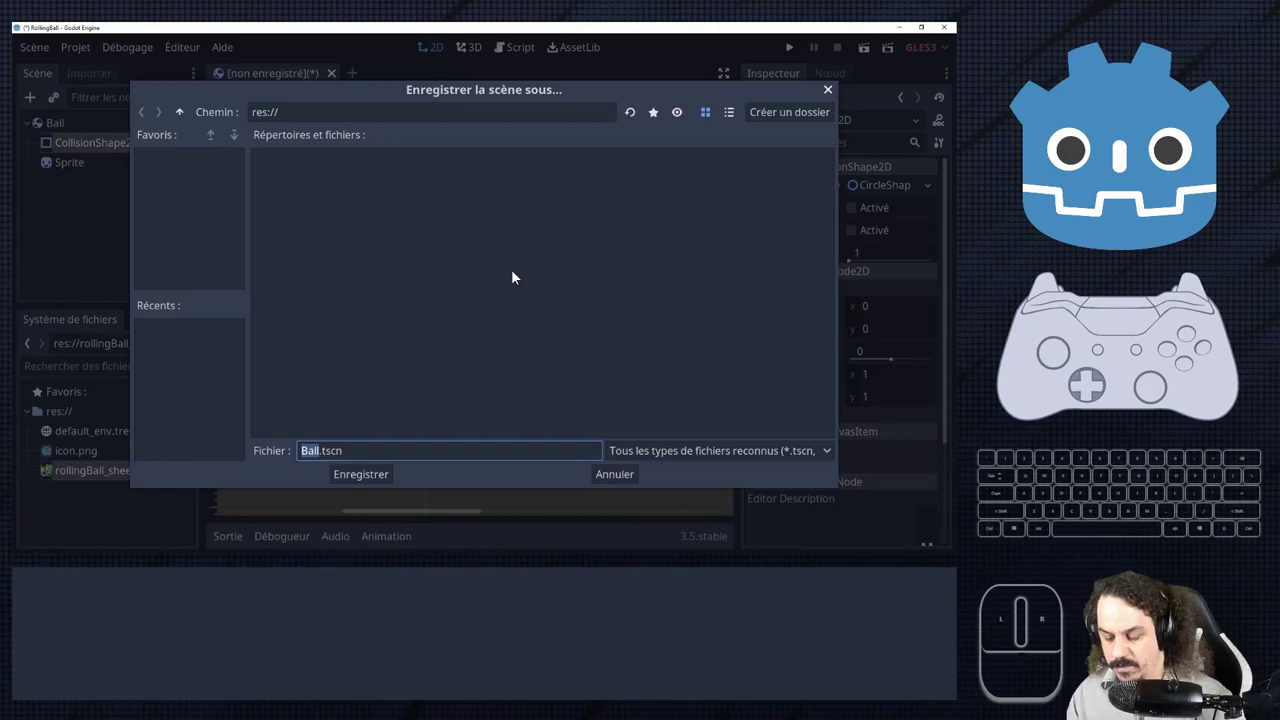
key(Return)
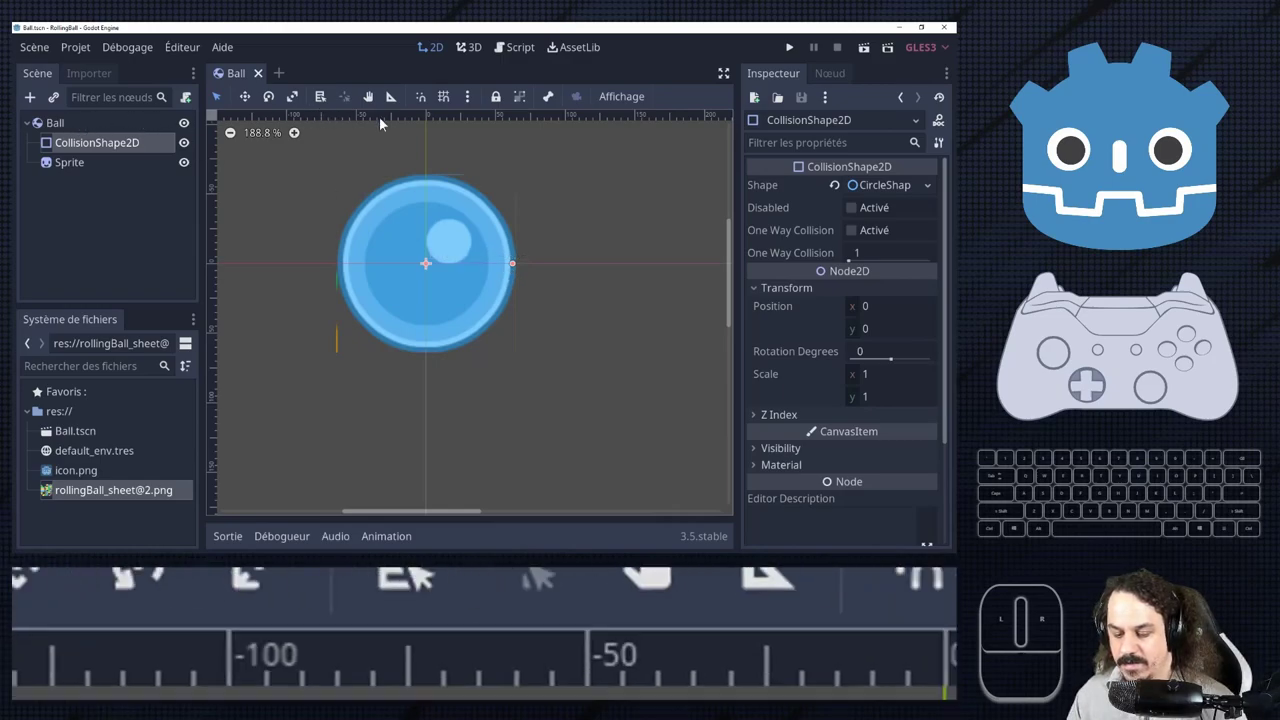
Test-run the Ball scene, close the debug window and reselect the Ball root node.
scroll(down, 3)
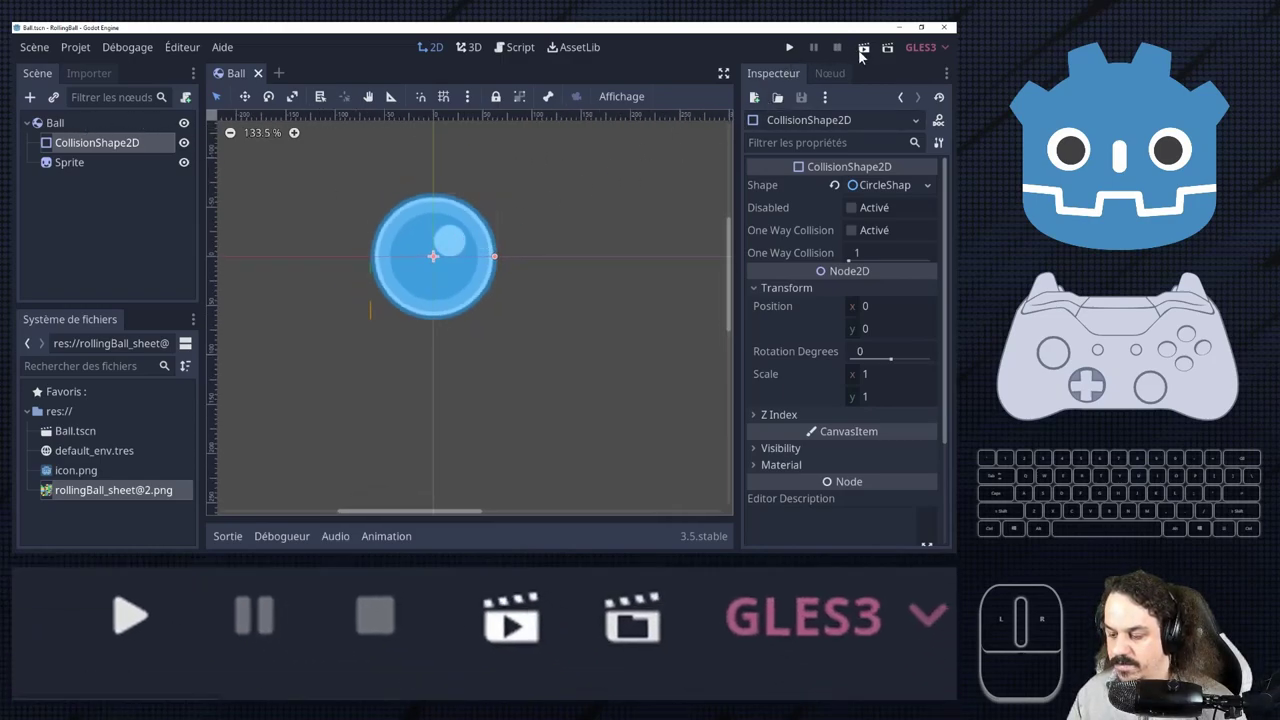
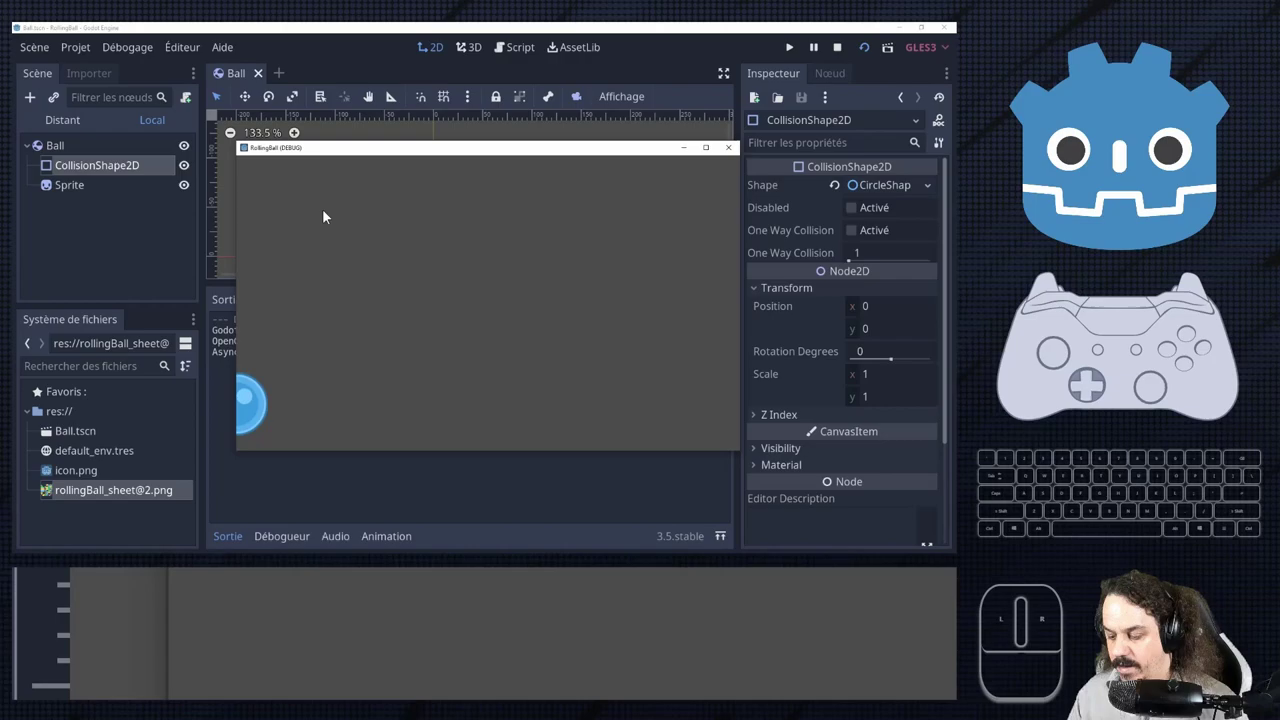
click(745, 156)
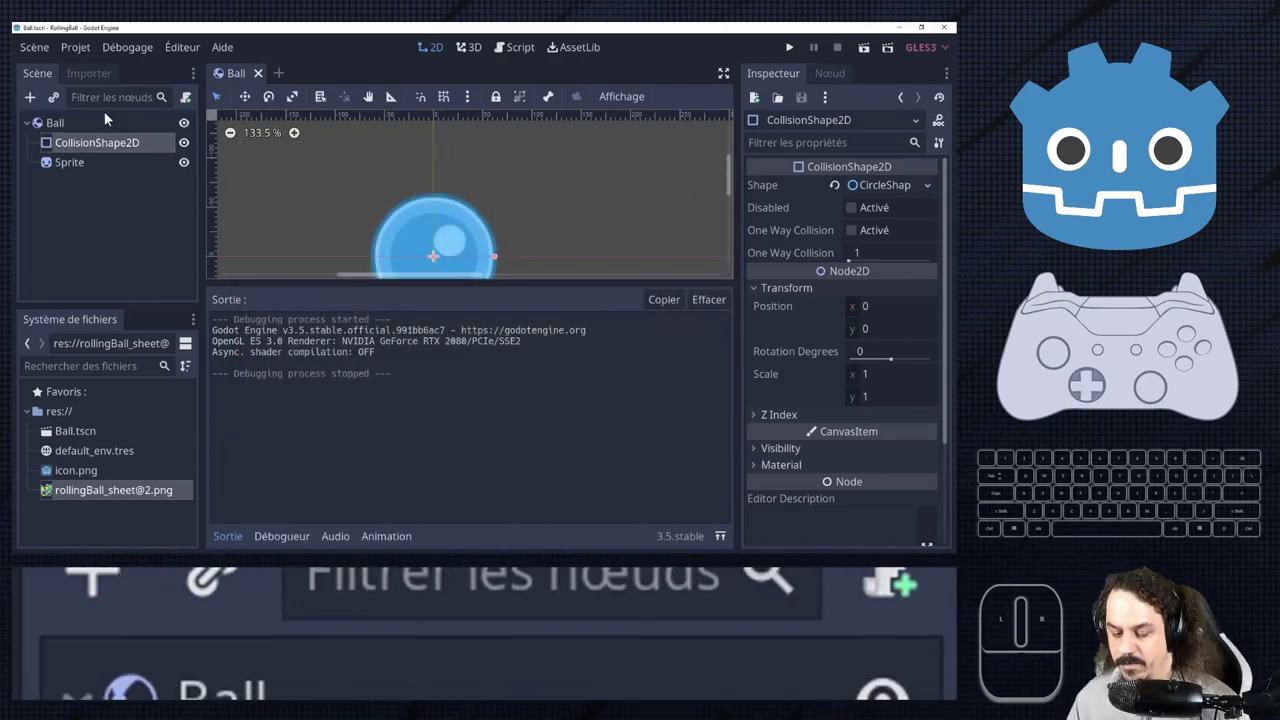
click(100, 127)
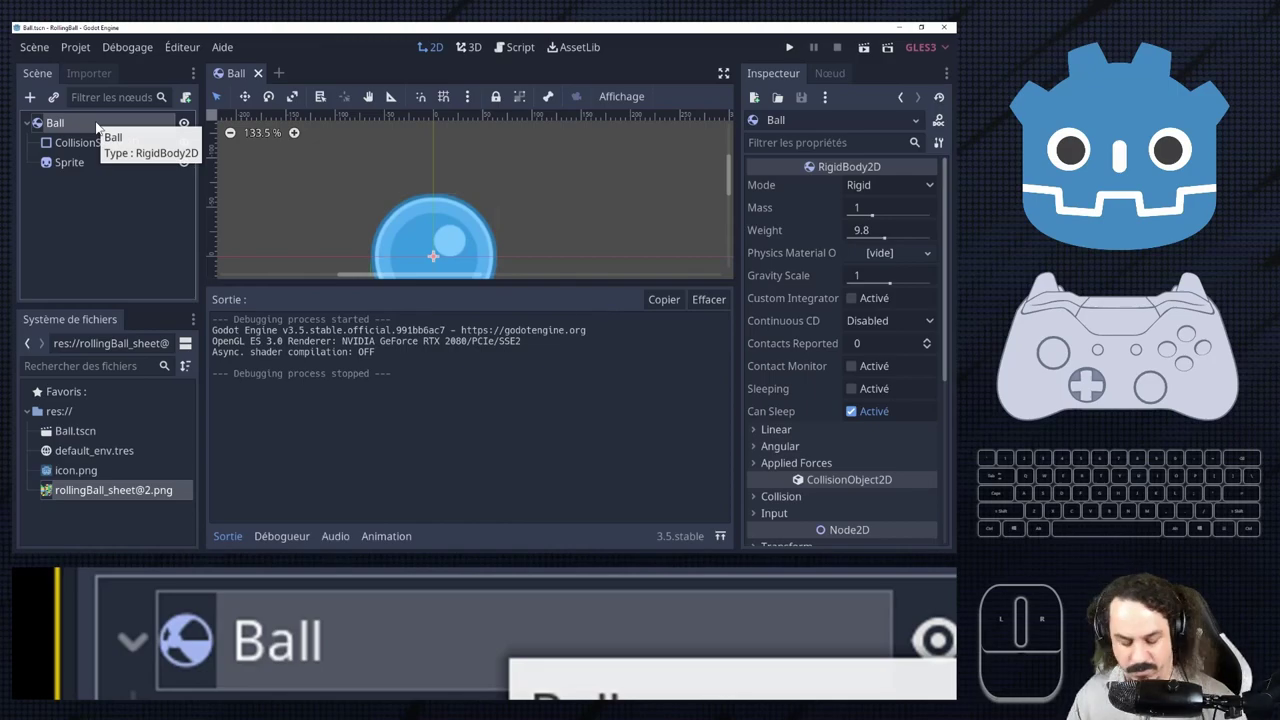
scroll(down, 3)
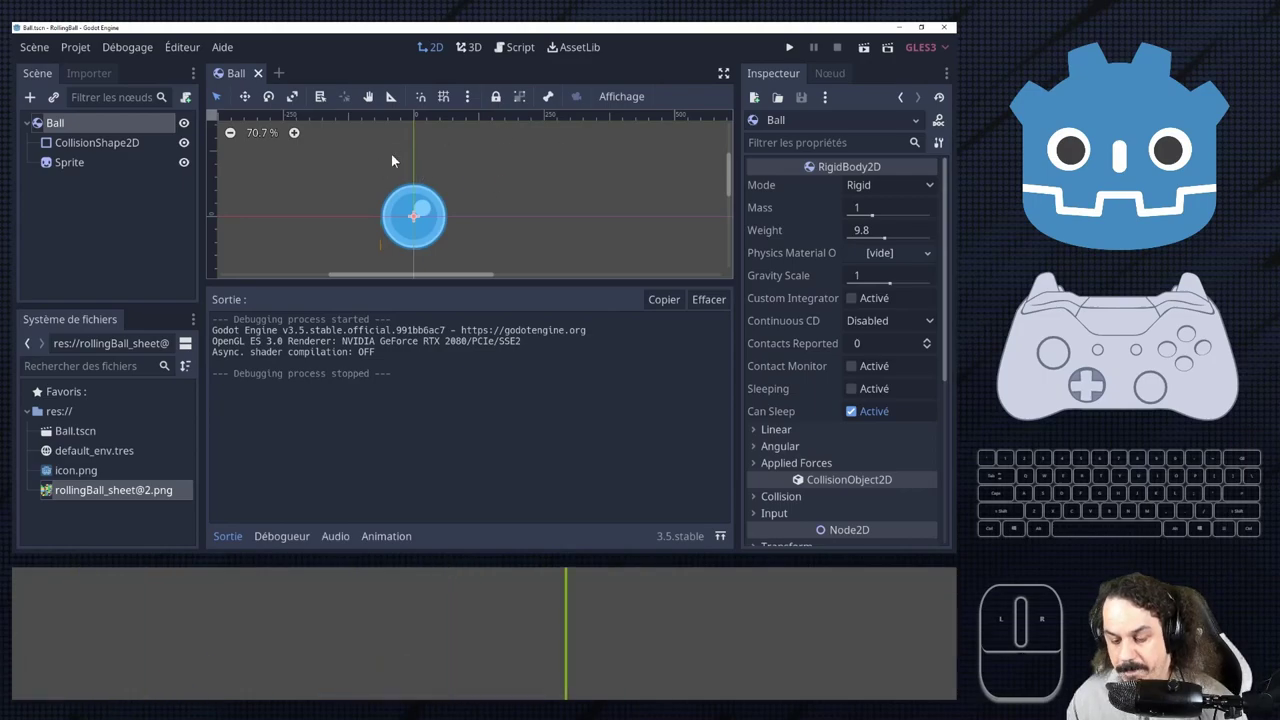
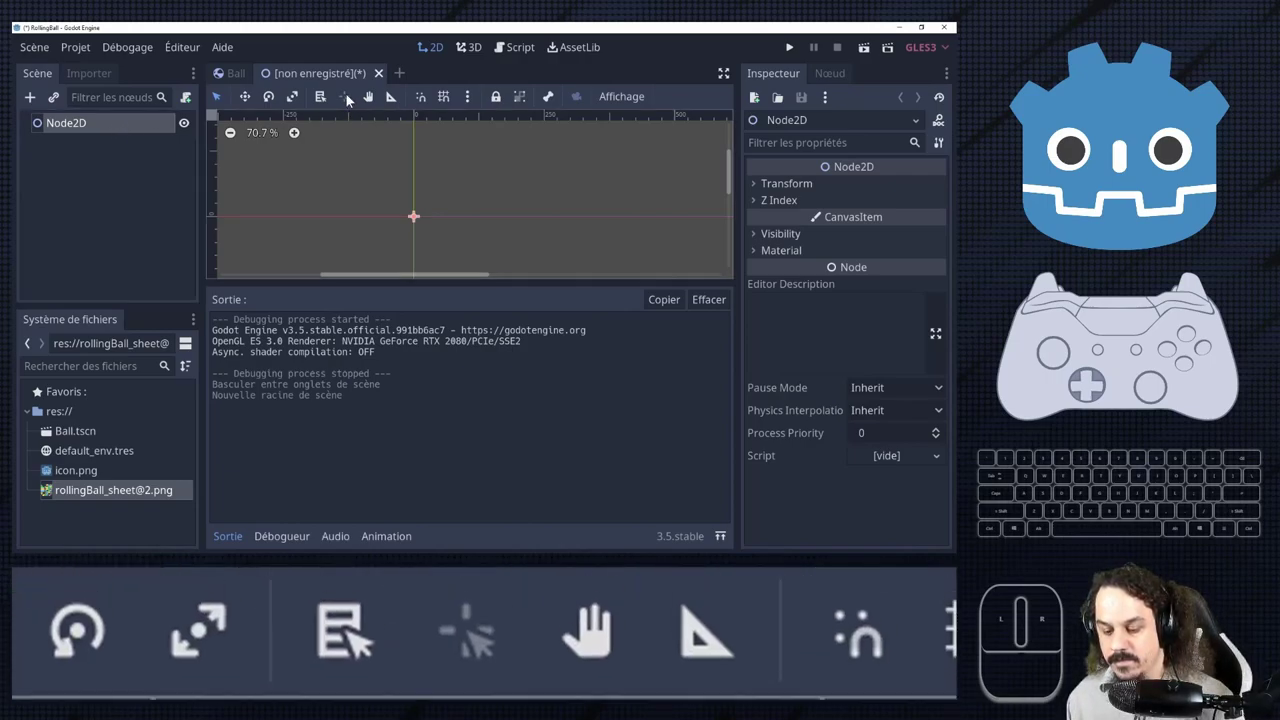
Rename the Node2D root to Level1, add a TileMap child under it and then delete that TileMap.
click(86, 127)
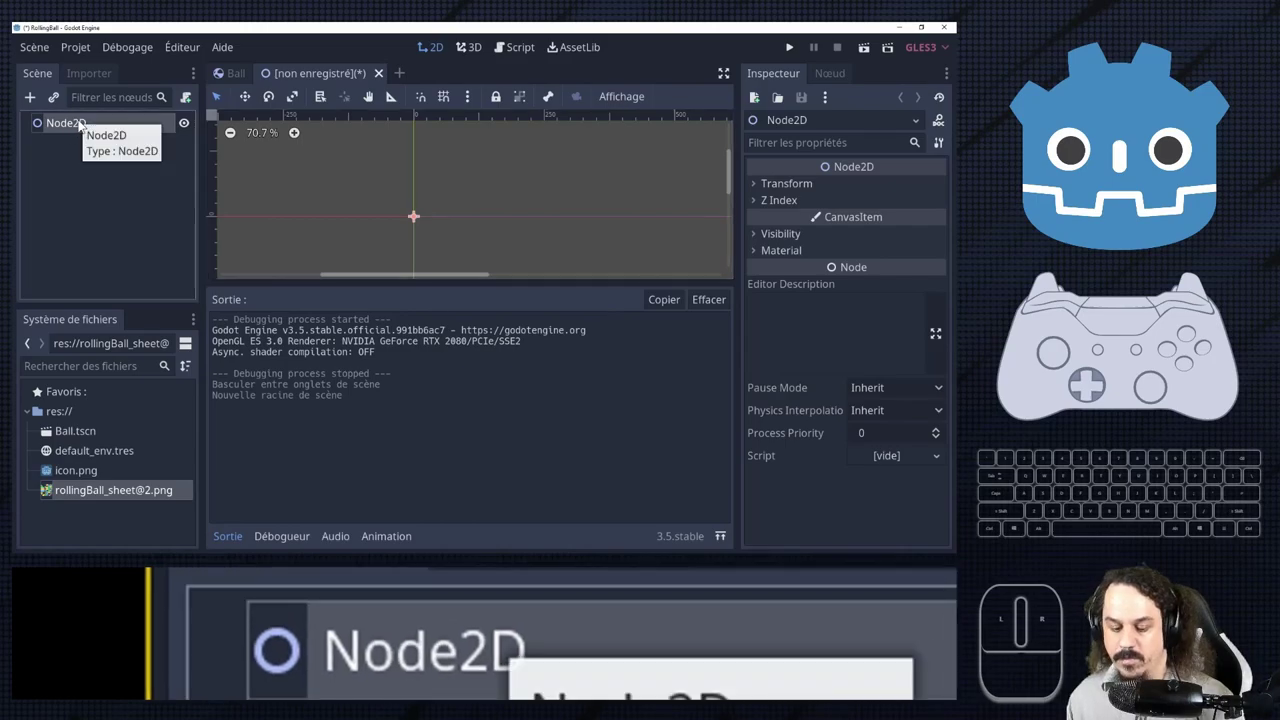
click(75, 123)
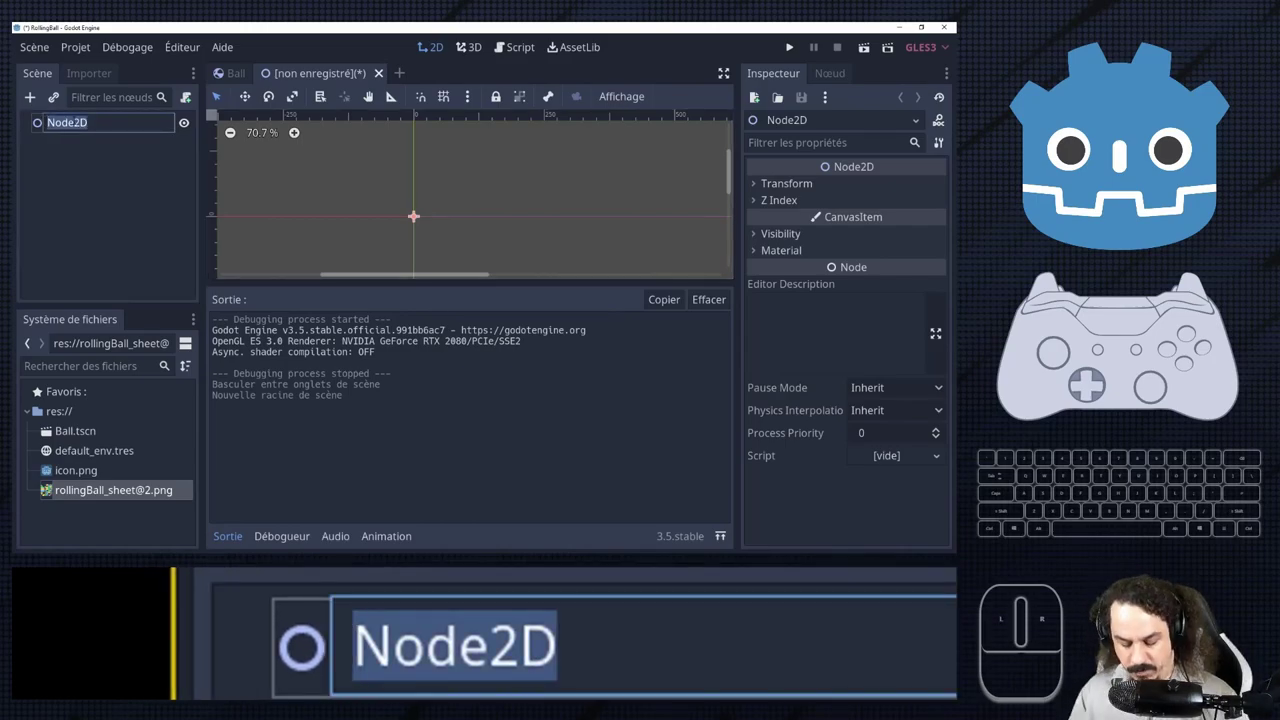
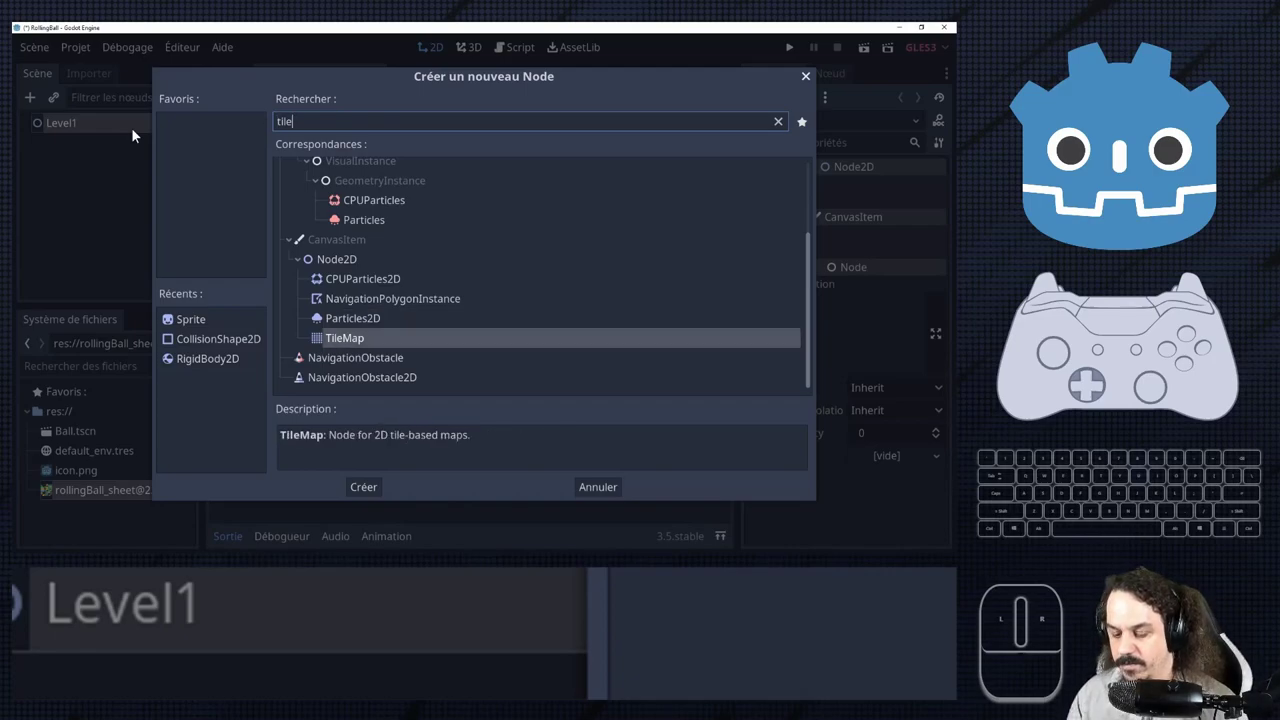
key(Return)
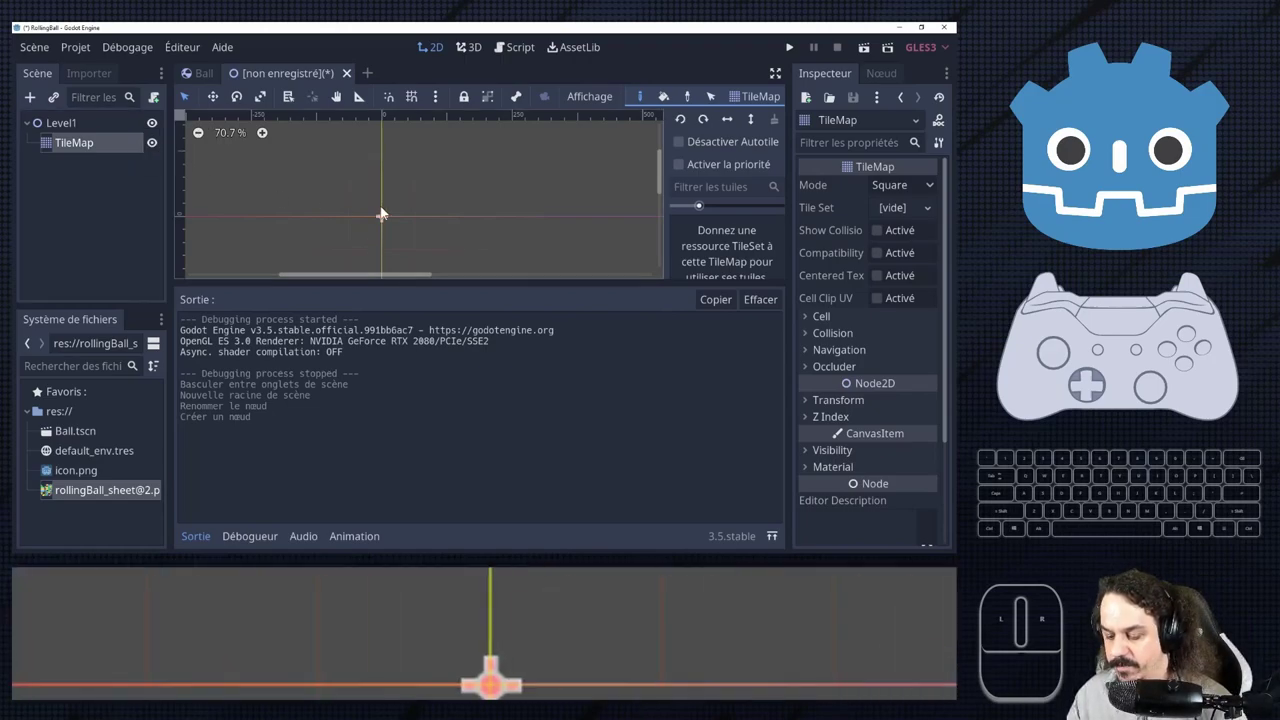
scroll(down, 3)
scroll(up, 3)
scroll(down, 3)
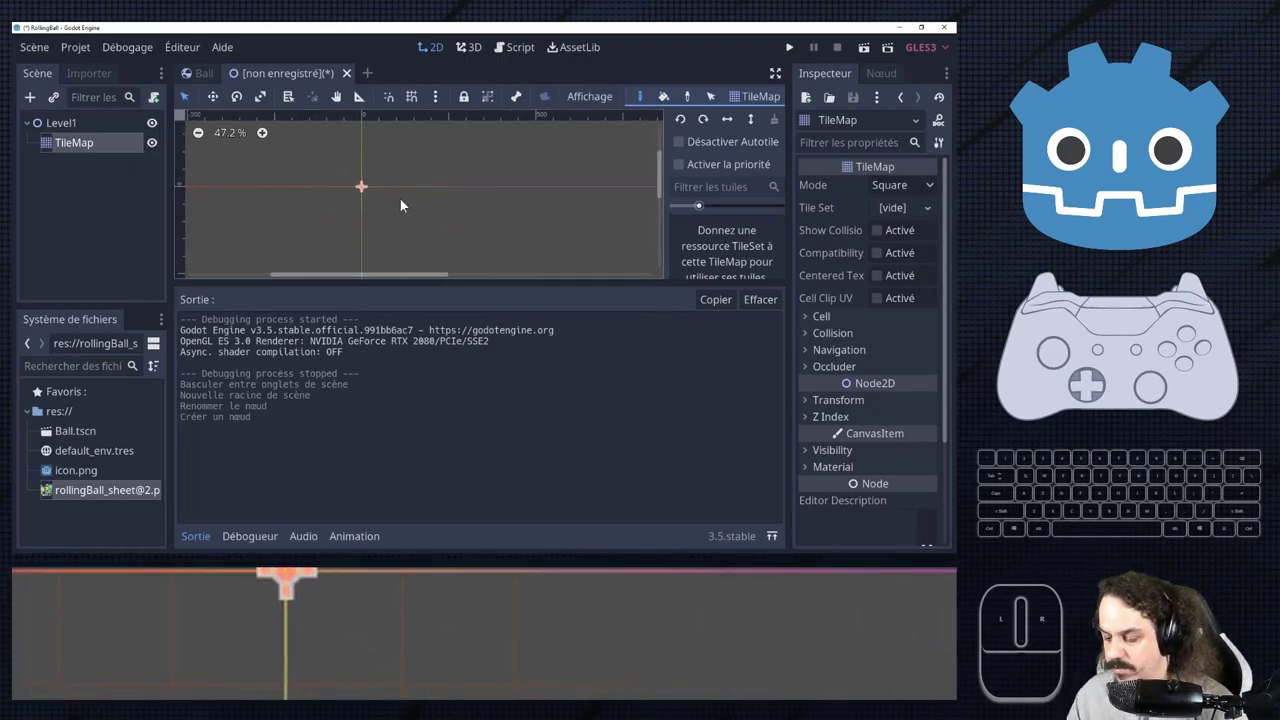
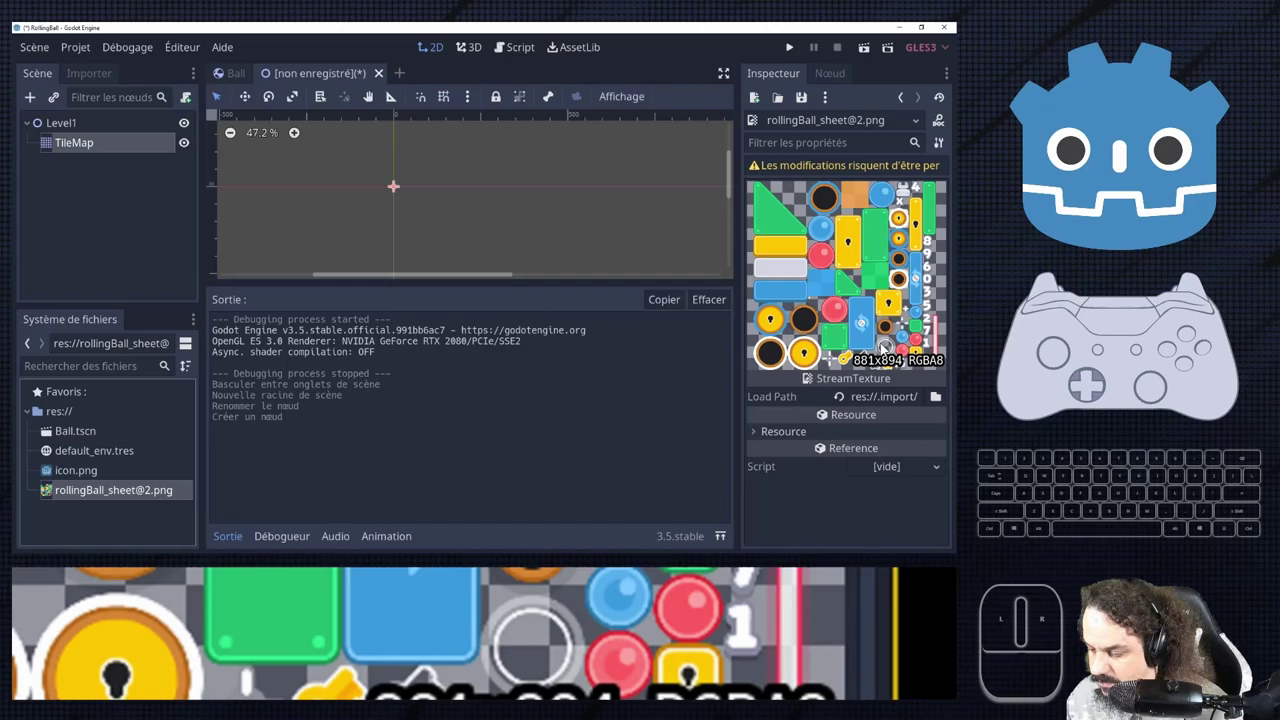
scroll(up, 3)
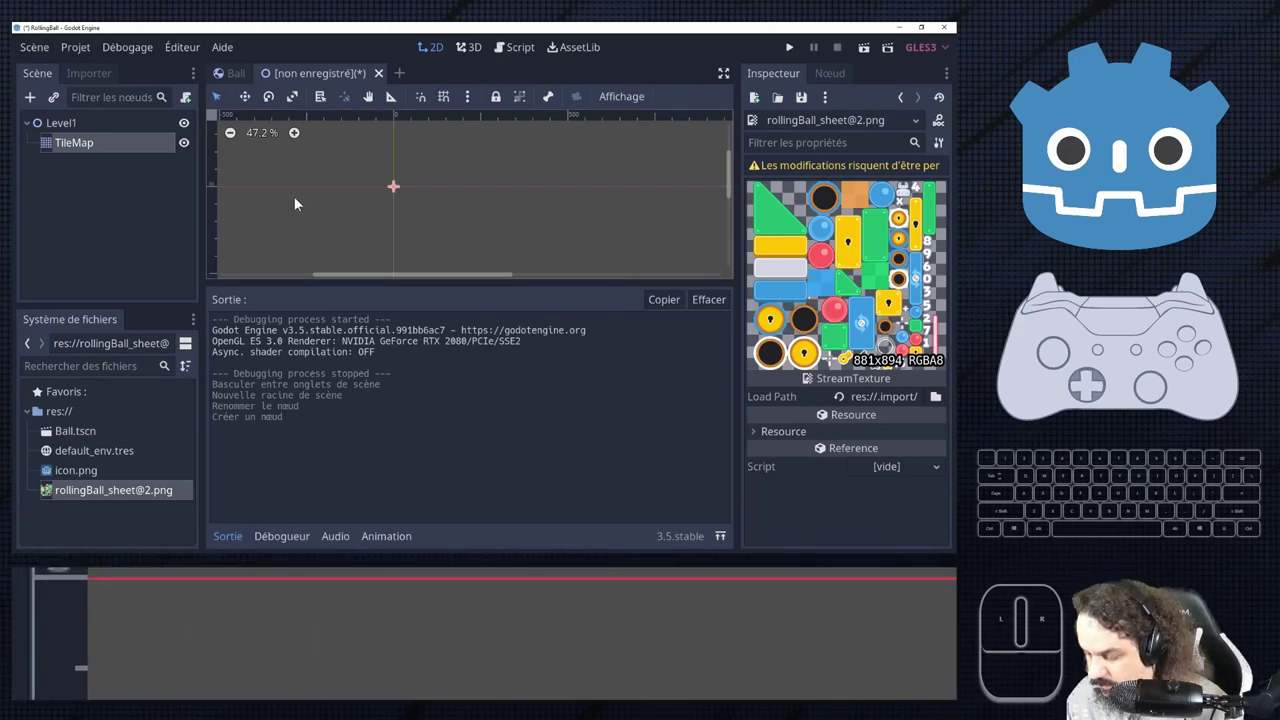
double_click(77, 128)
key(Return)
click(79, 129)
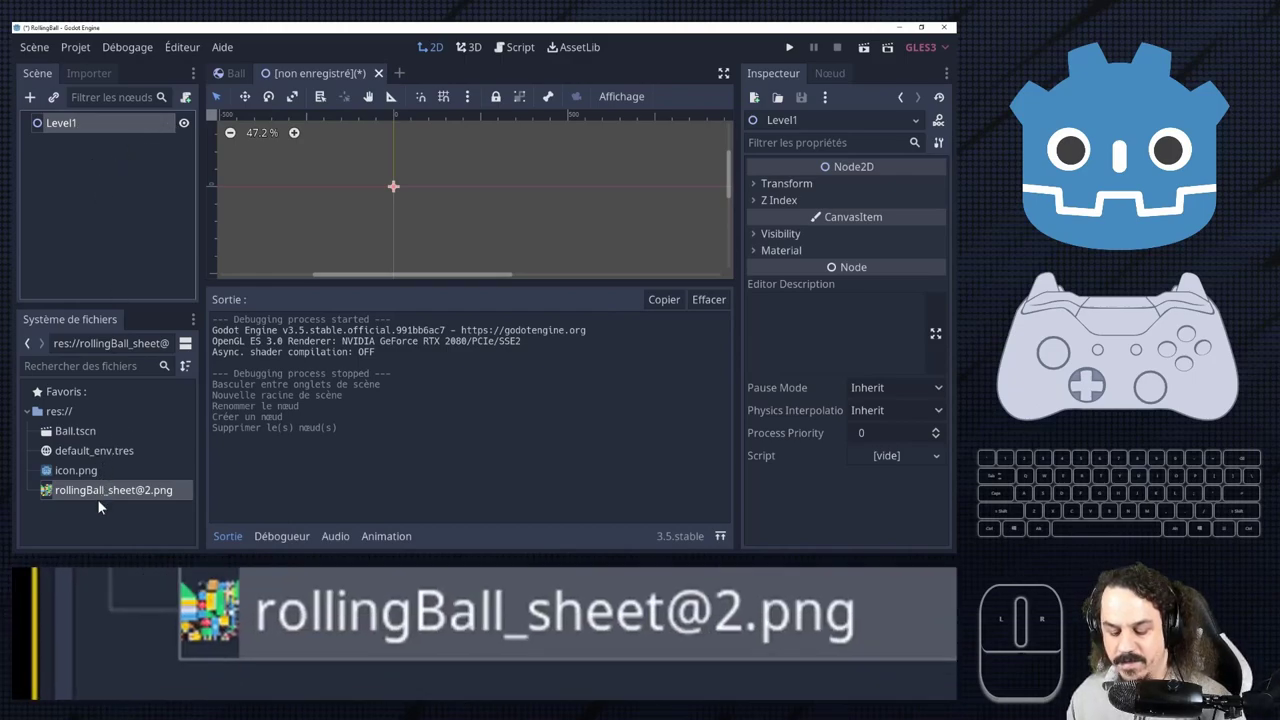
double_click(111, 503)
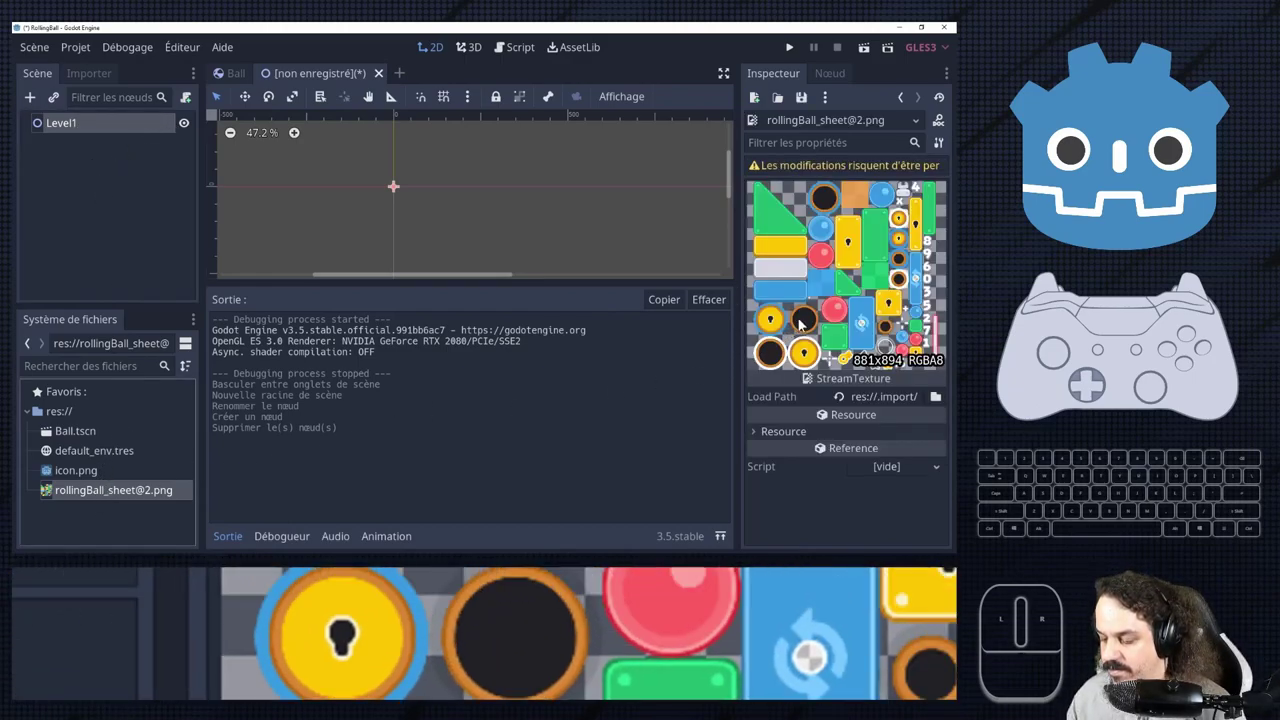
scroll(up, 3)
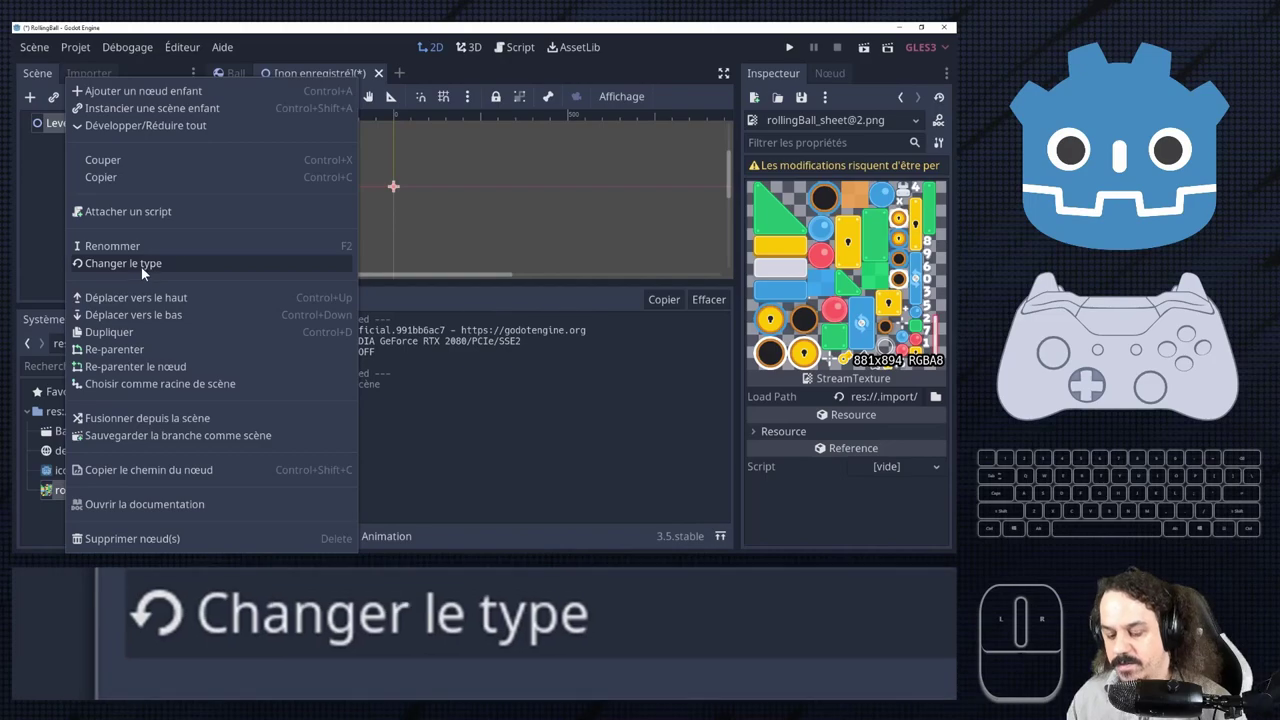
Change Level1's node type to StaticBody2D by searching 'static' in the type dialog.
click(927, 288)
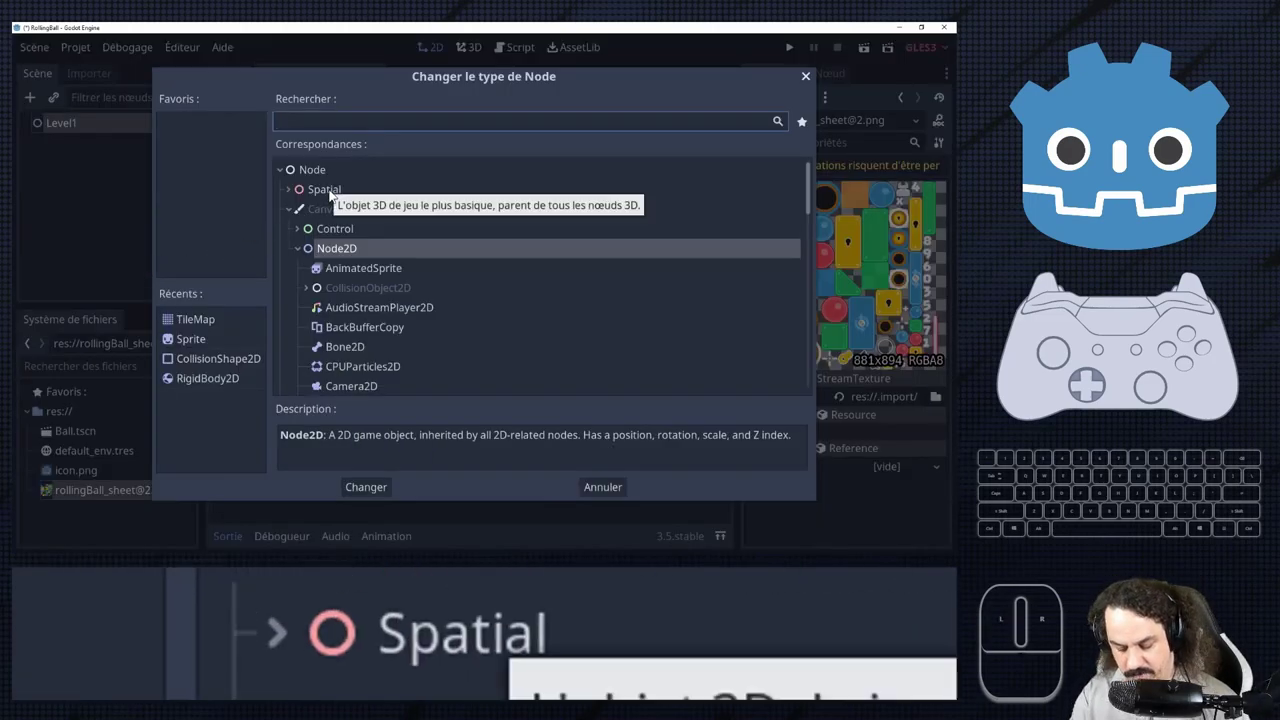
key(i)
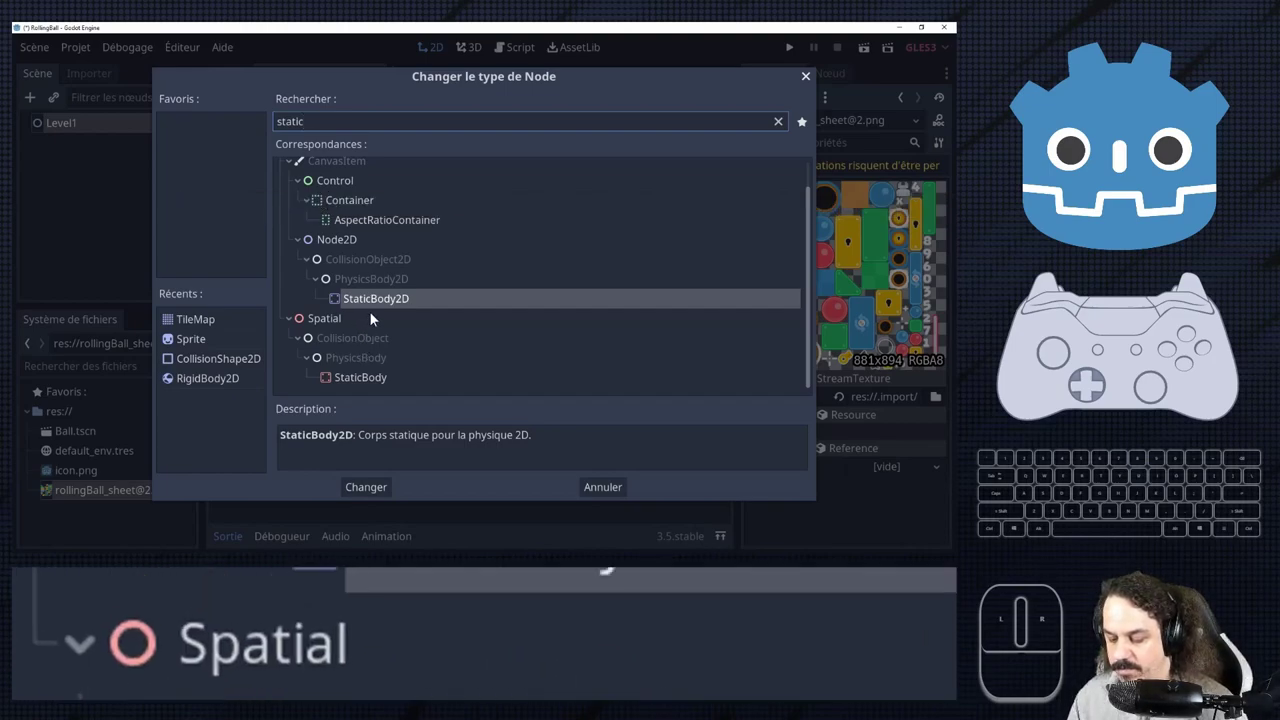
double_click(388, 308)
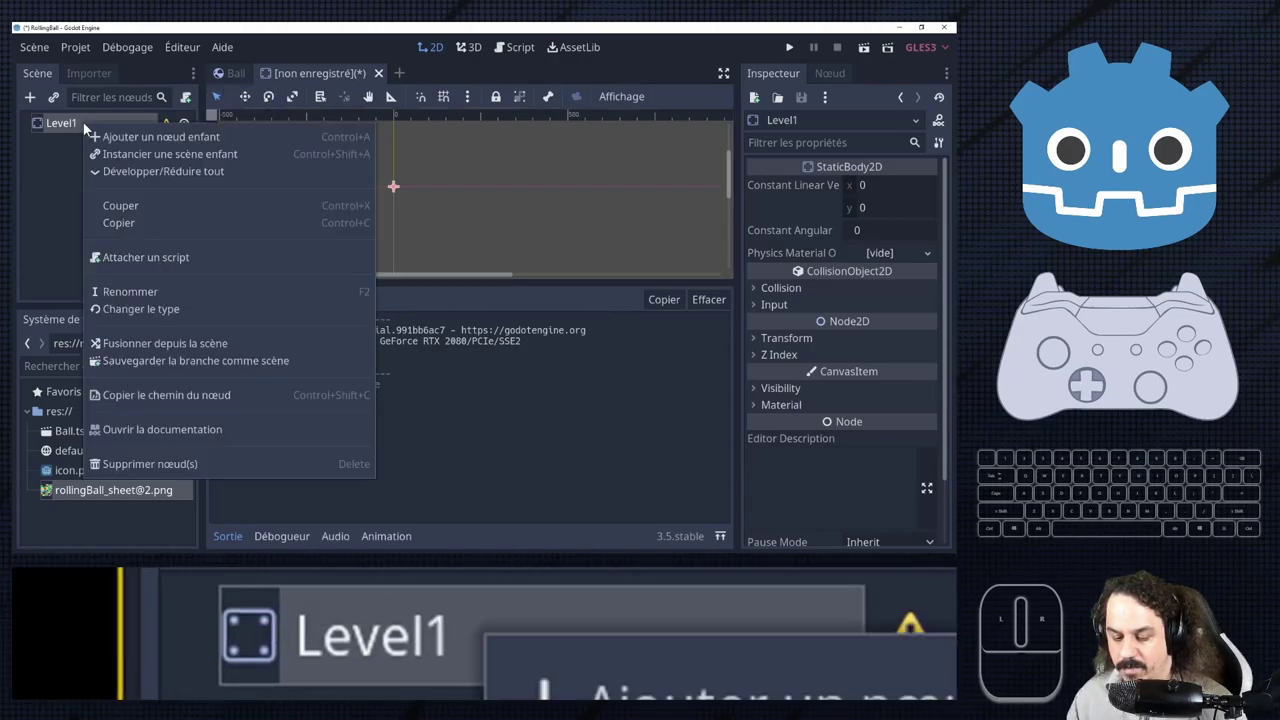
Add a Sprite child under Level1 from the recently used node types.
click(162, 150)
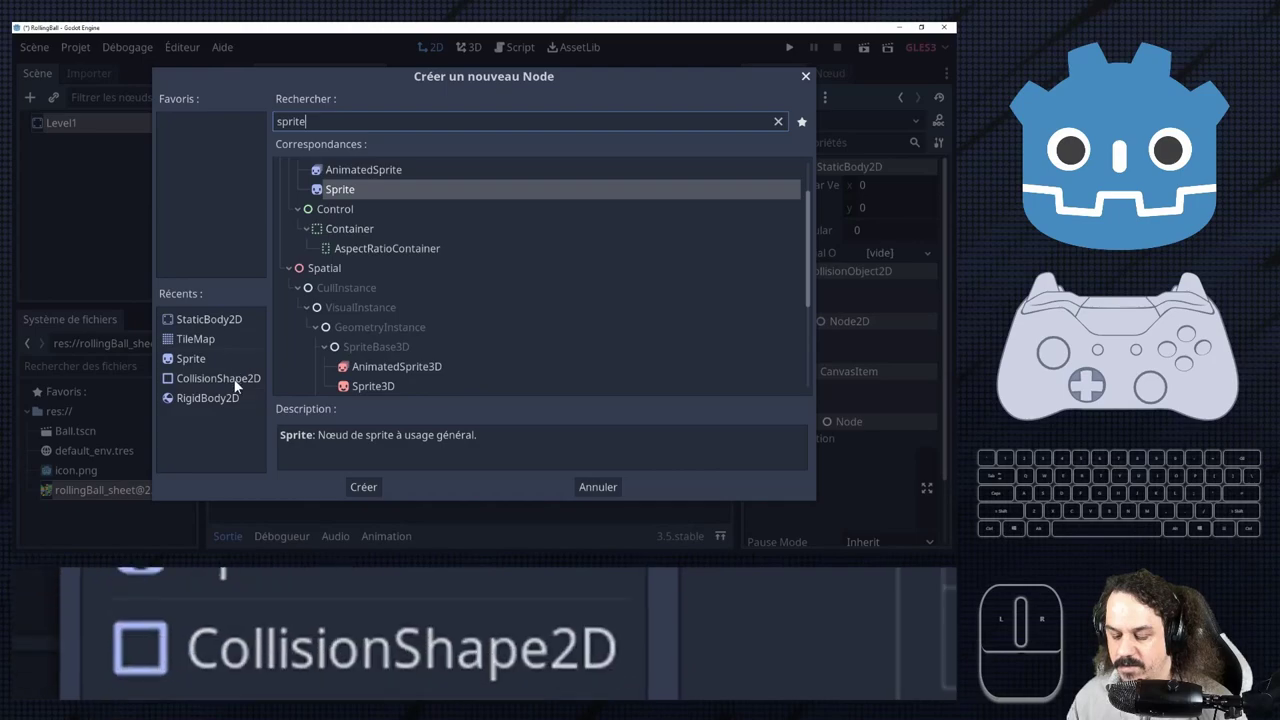
click(208, 361)
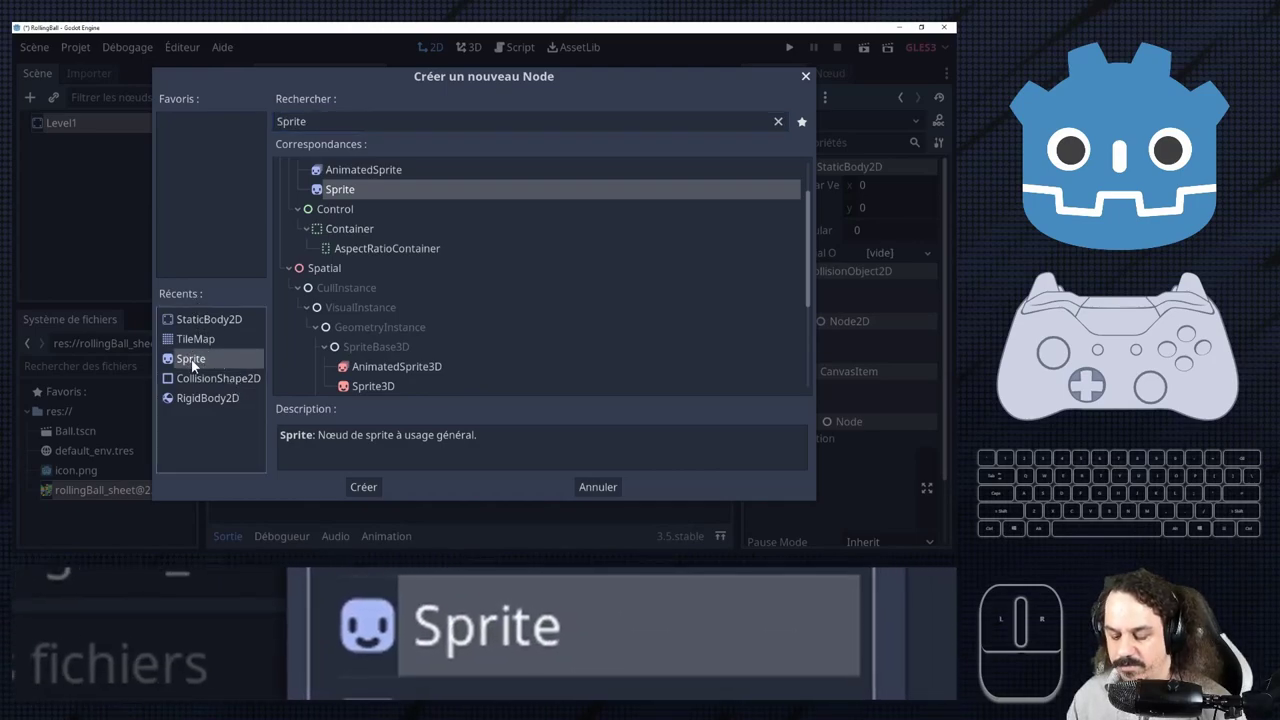
double_click(200, 362)
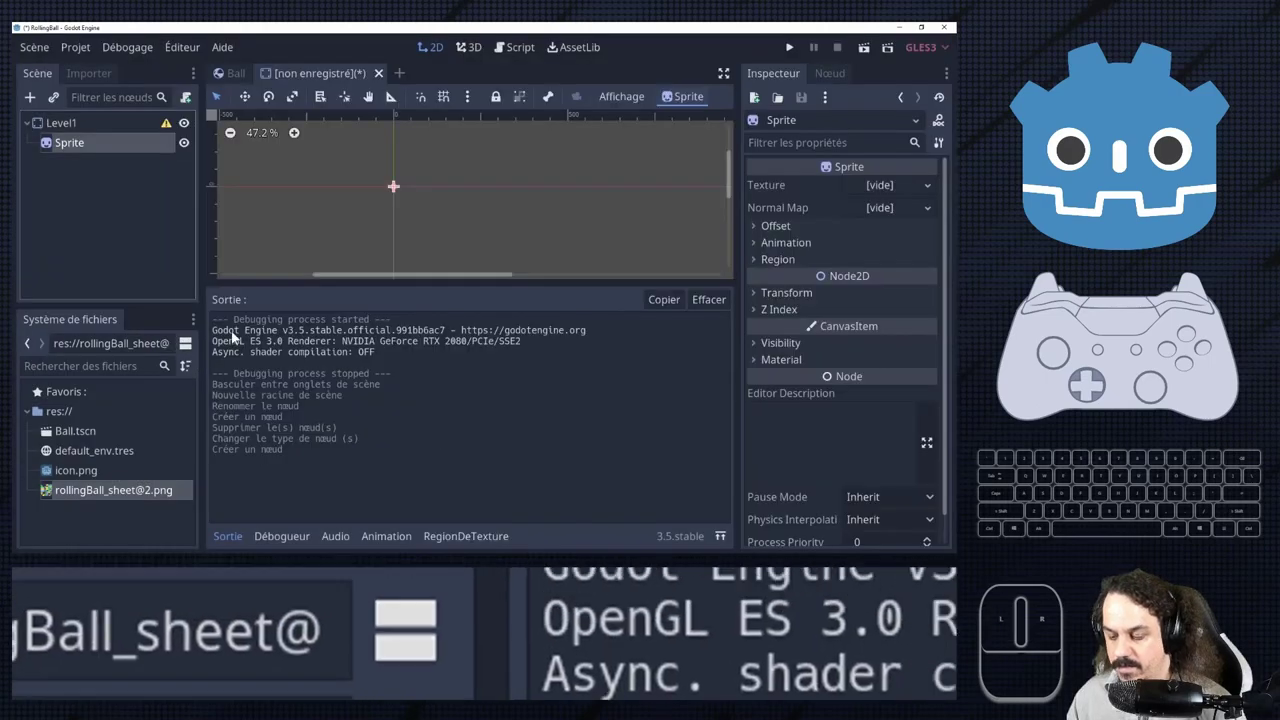
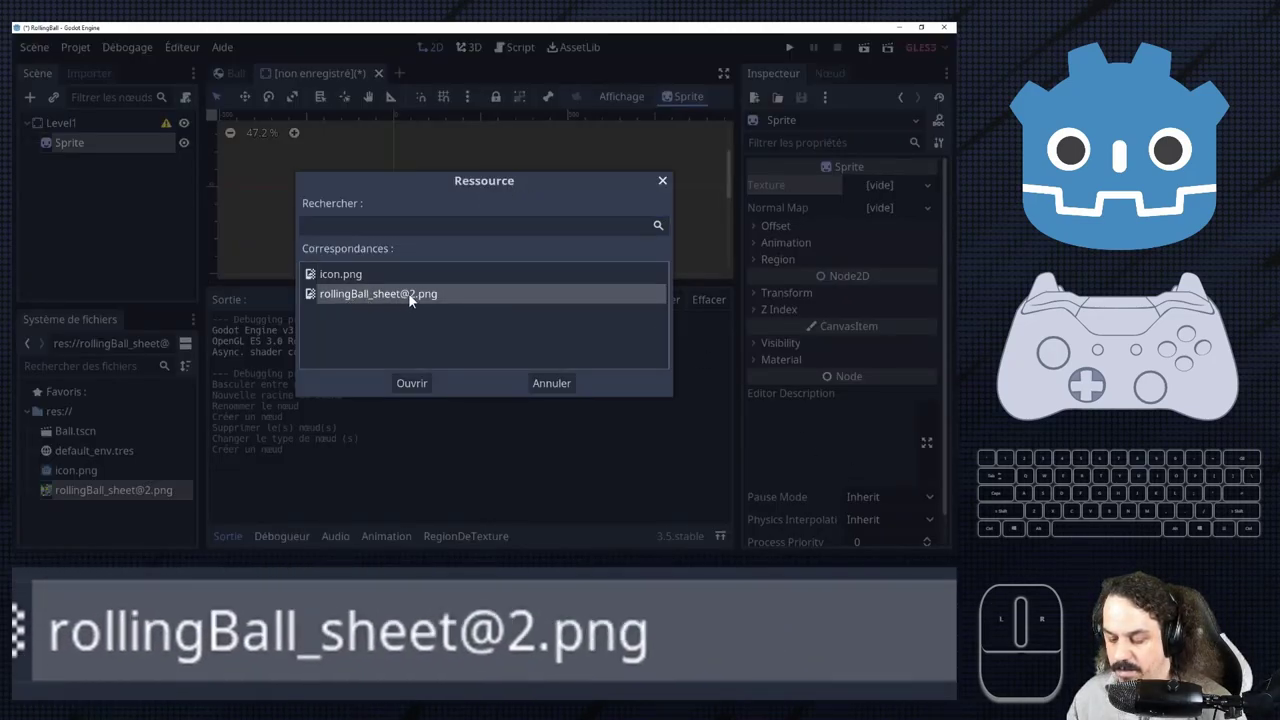
double_click(497, 243)
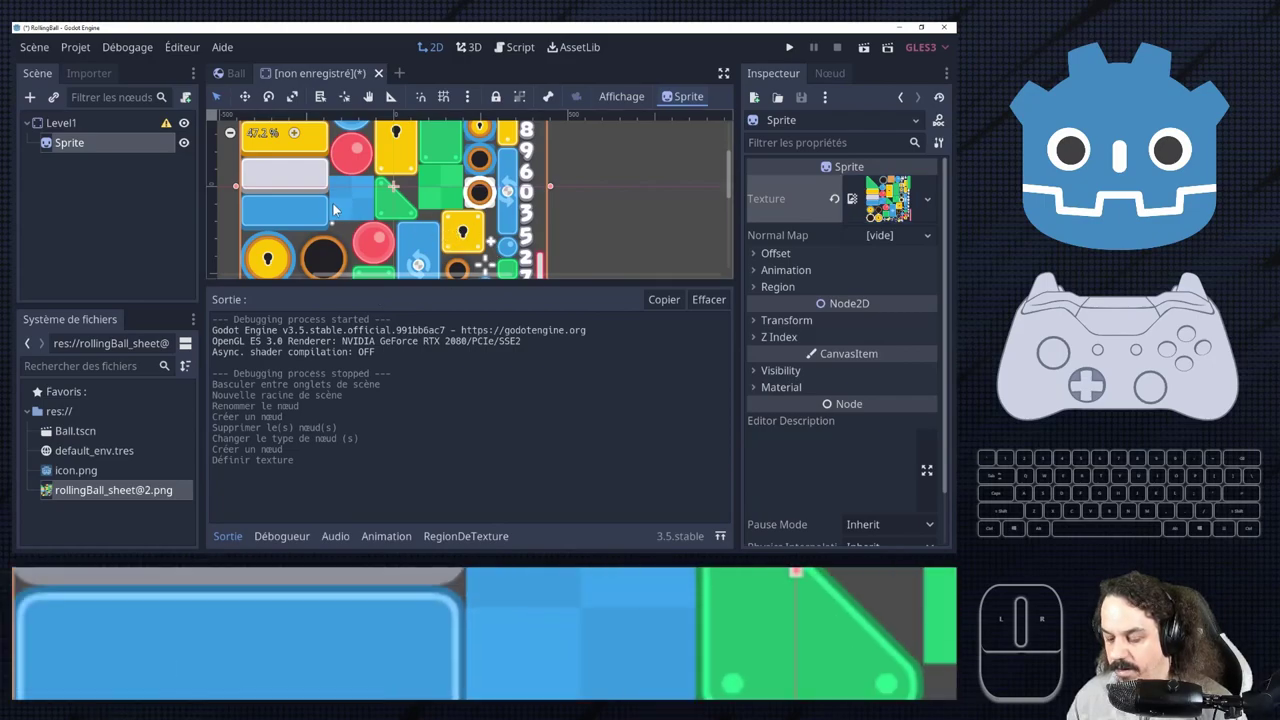
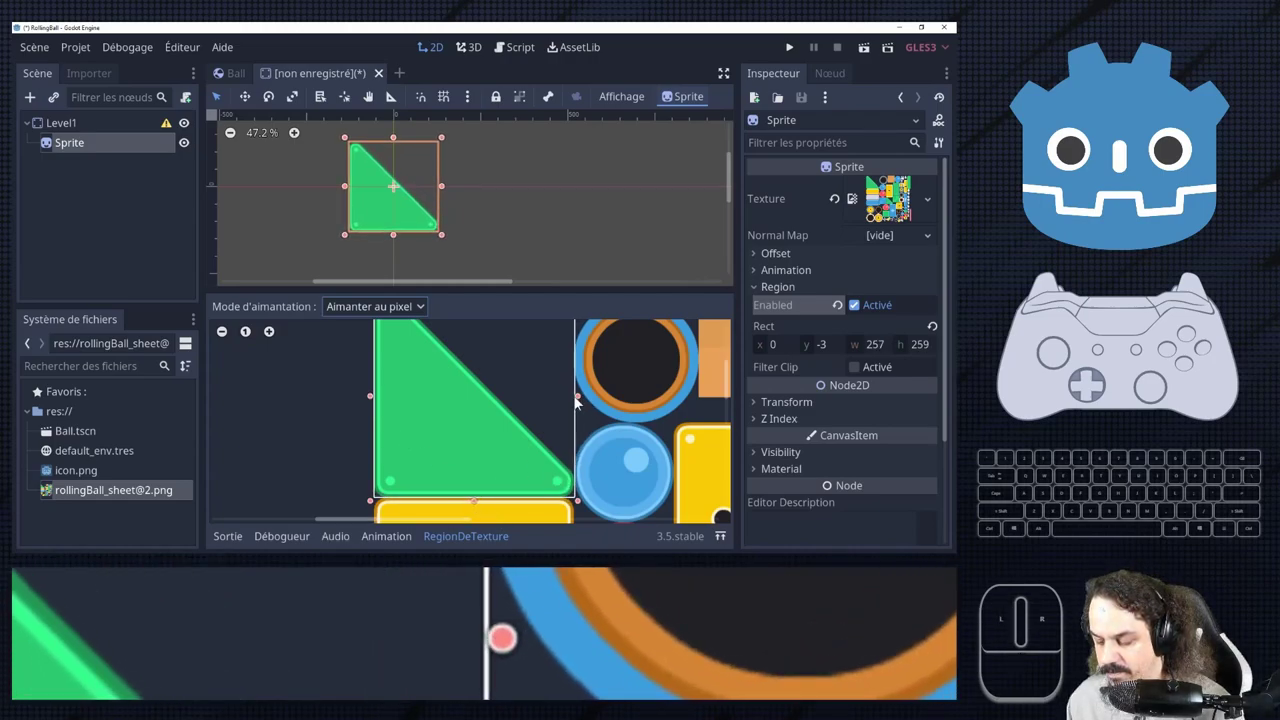
scroll(down, 3)
scroll(up, 3)
scroll(down, 3)
scroll(up, 3)
scroll(up, 3)
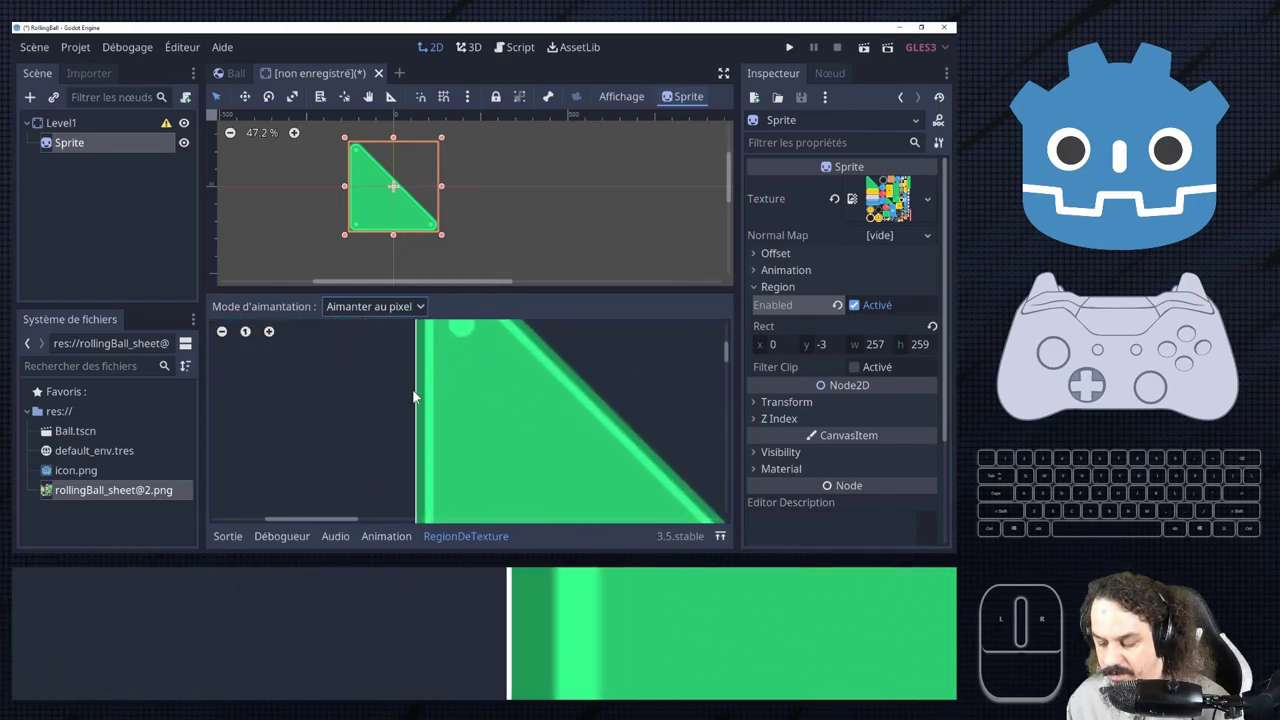
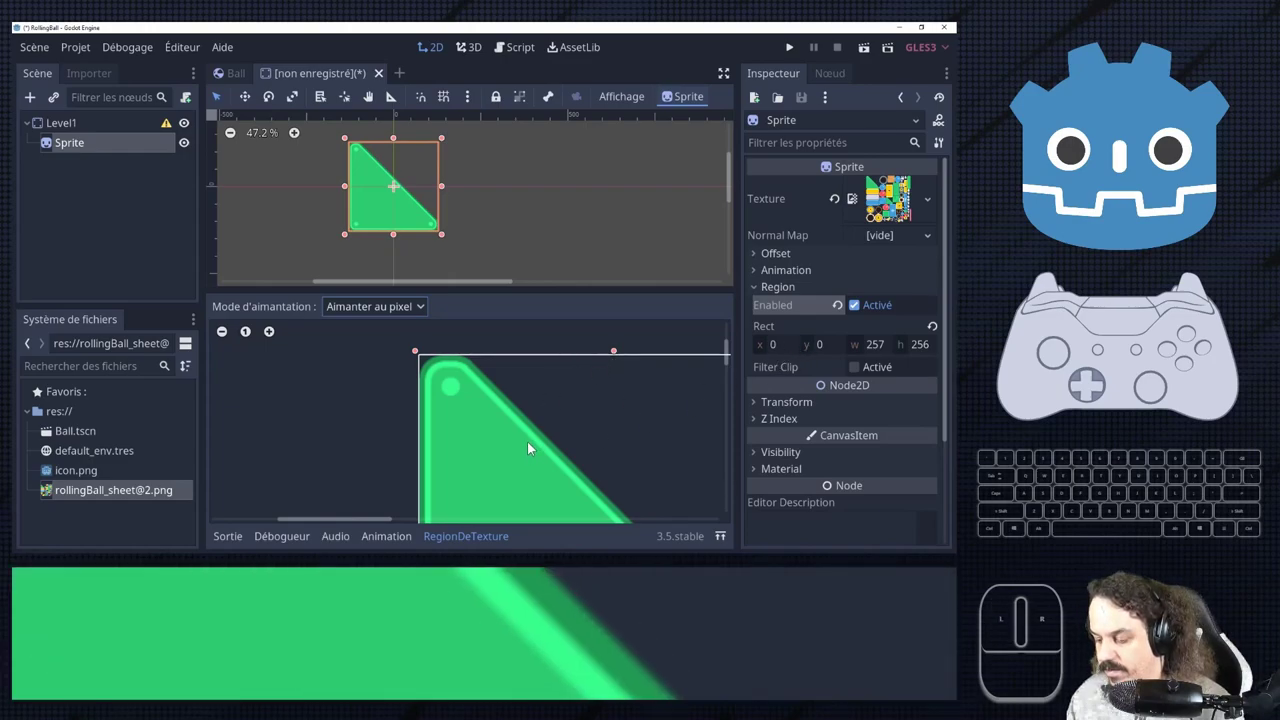
scroll(down, 3)
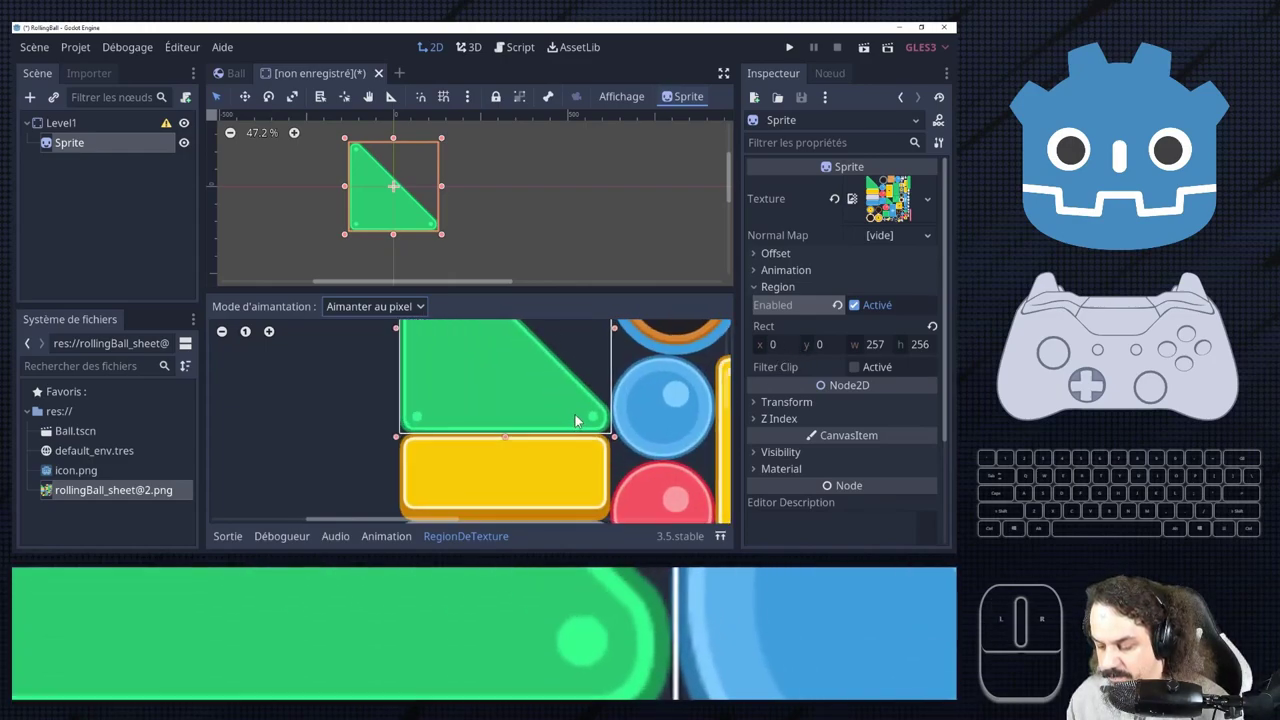
scroll(up, 3)
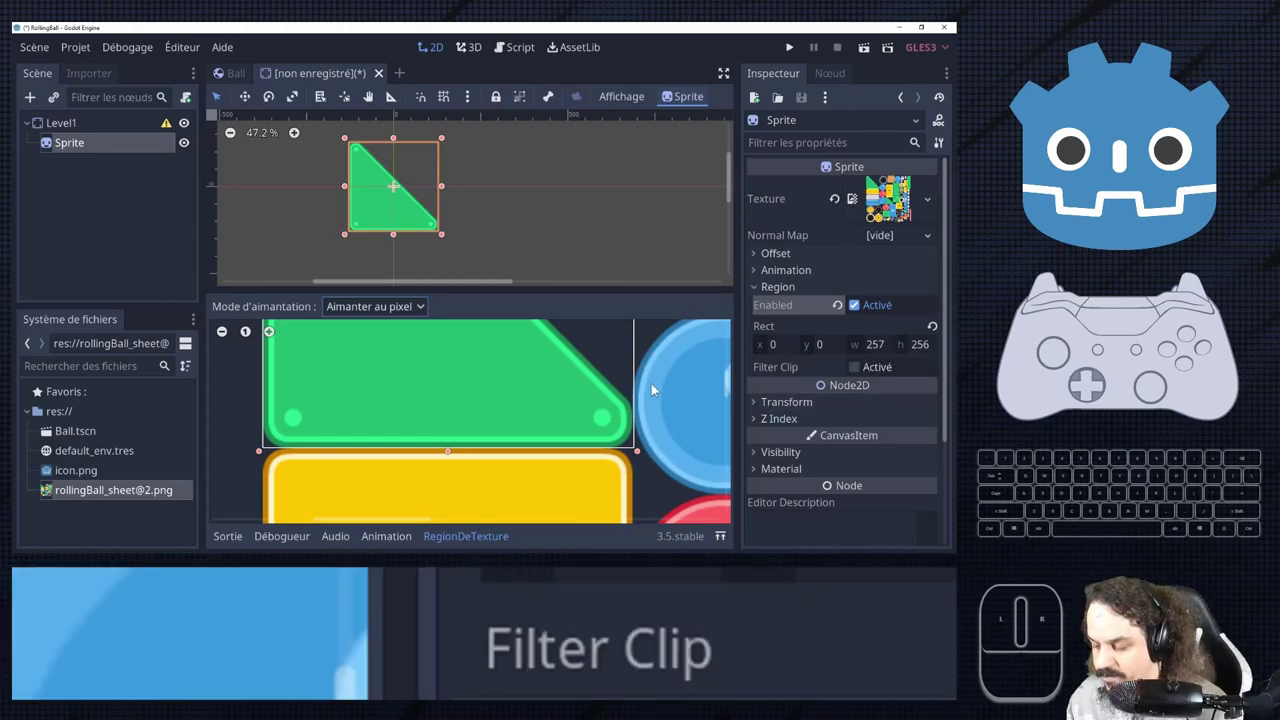
scroll(up, 3)
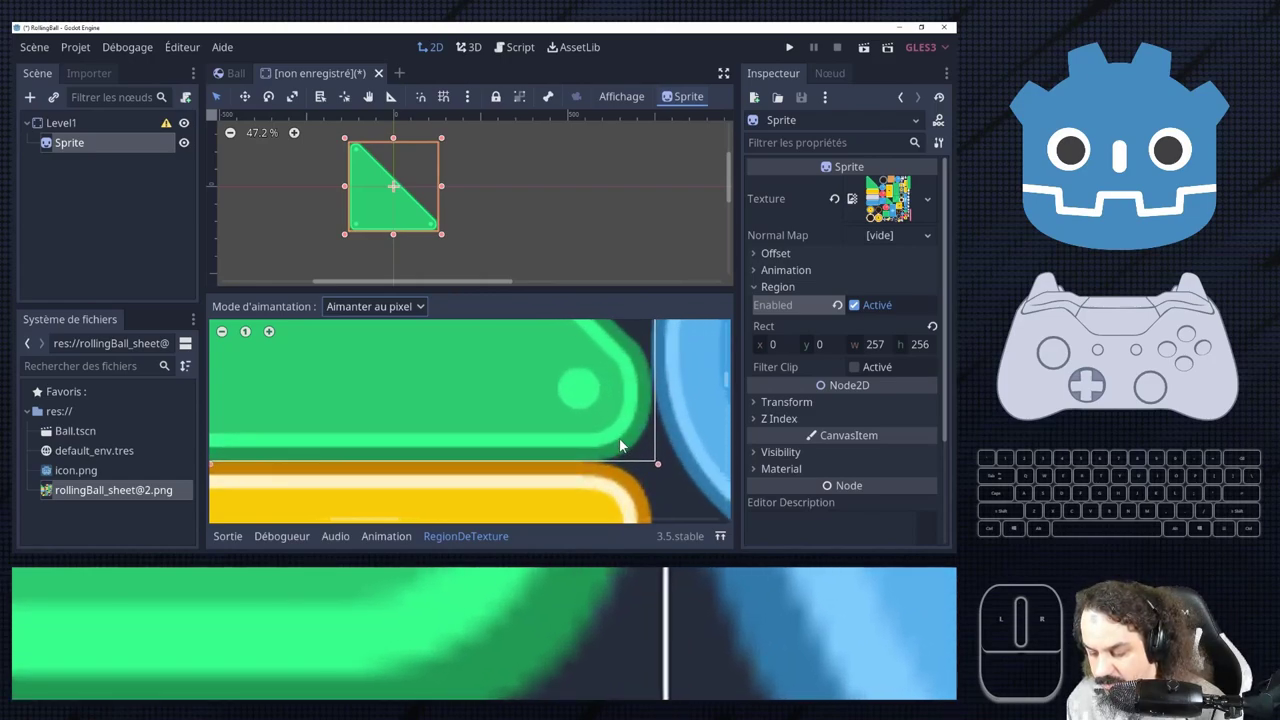
scroll(down, 3)
scroll(up, 3)
scroll(down, 3)
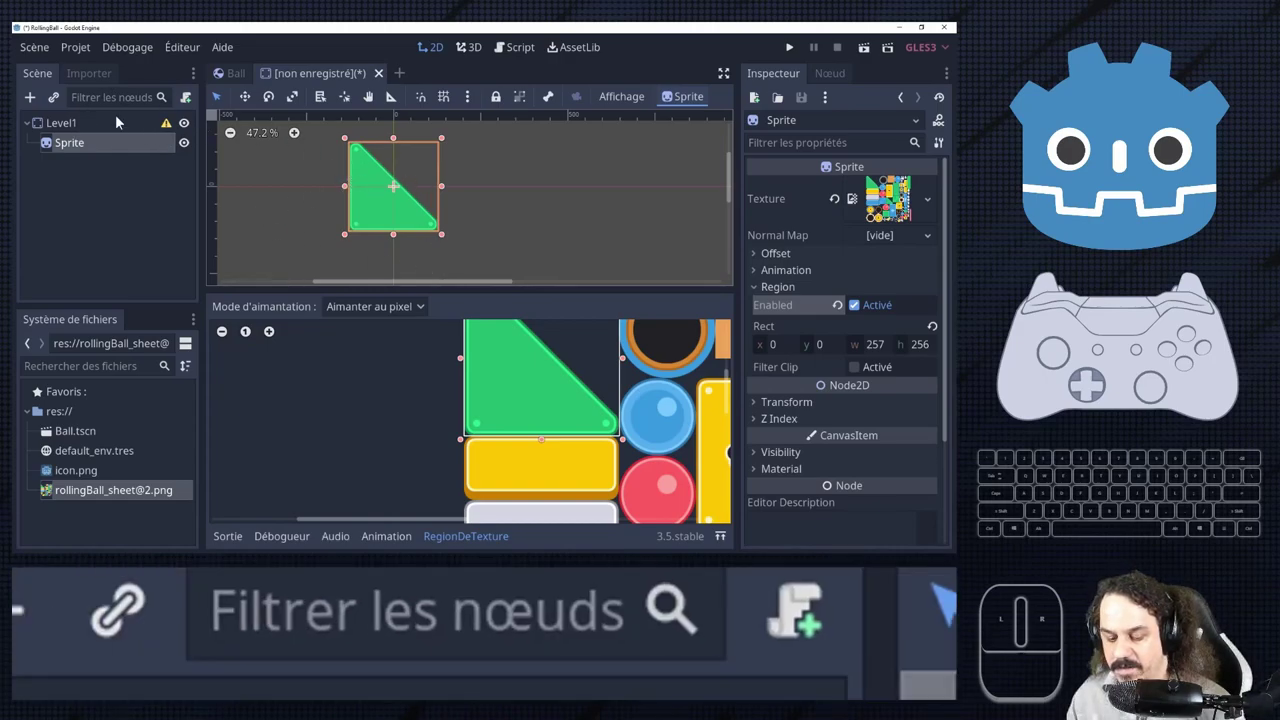
right_click(110, 136)
click(177, 148)
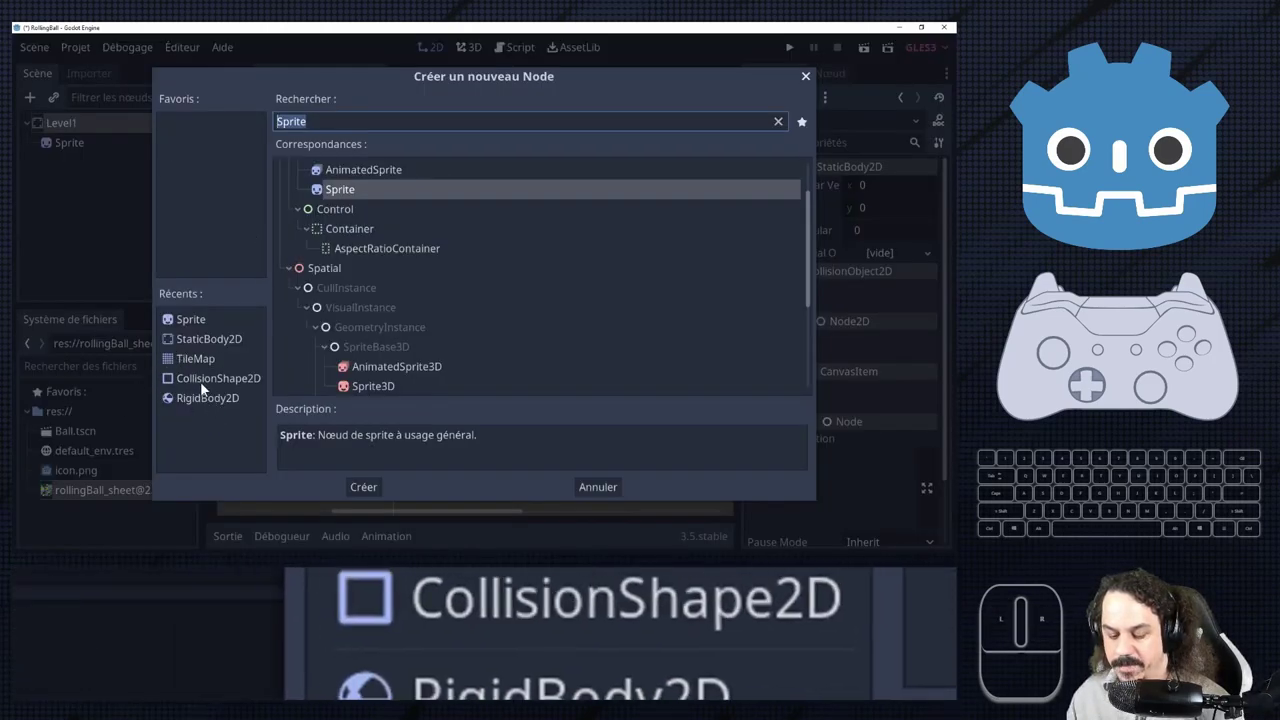
double_click(226, 387)
click(922, 199)
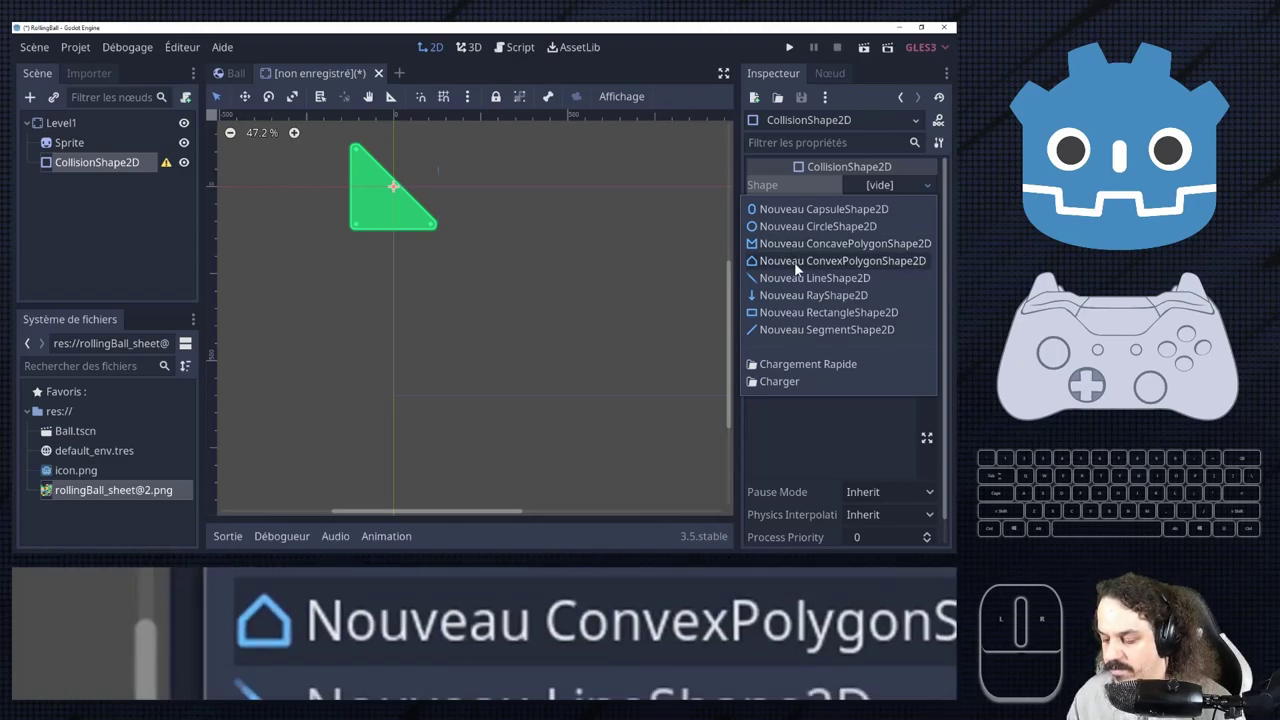
click(804, 273)
scroll(up, 3)
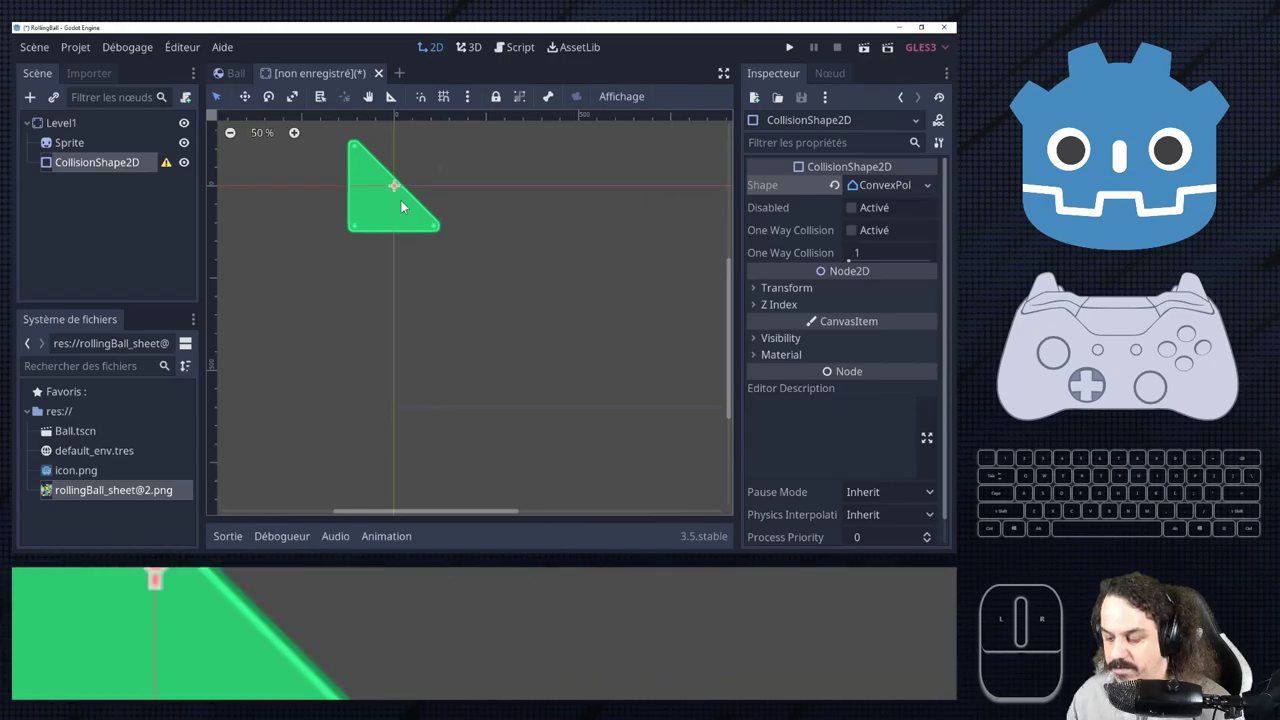
click(884, 190)
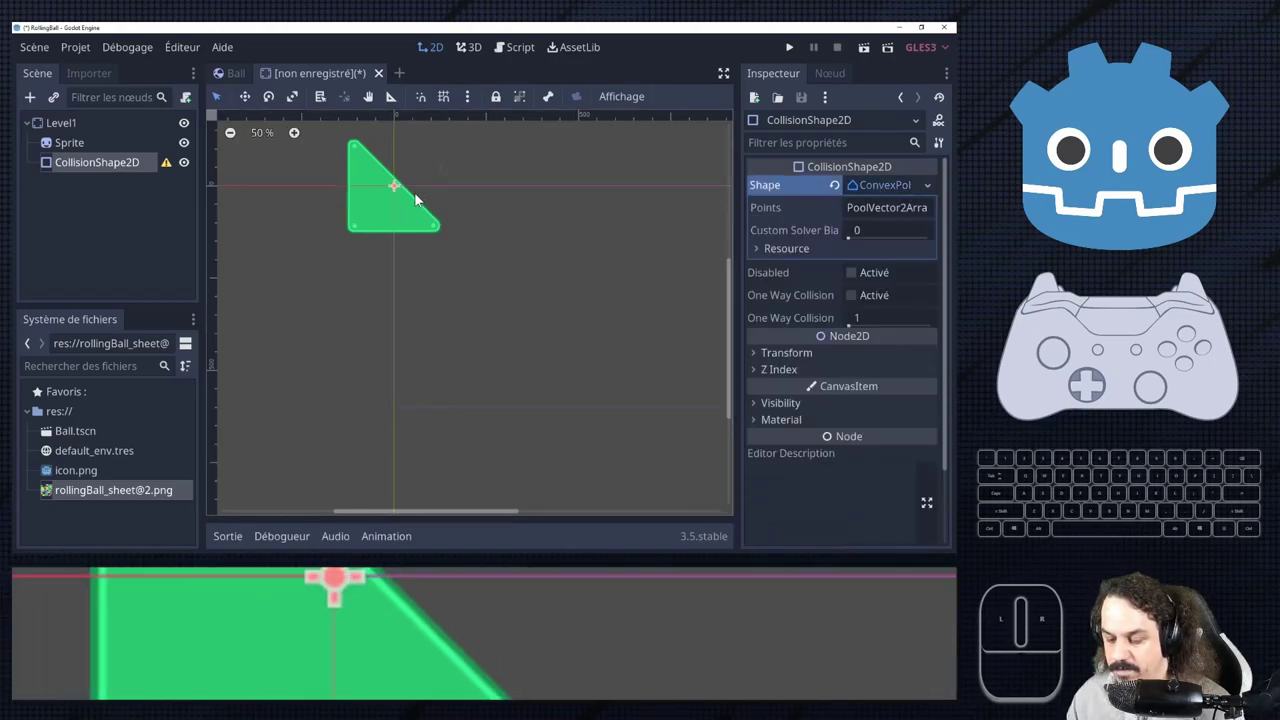
click(400, 196)
click(87, 166)
click(117, 175)
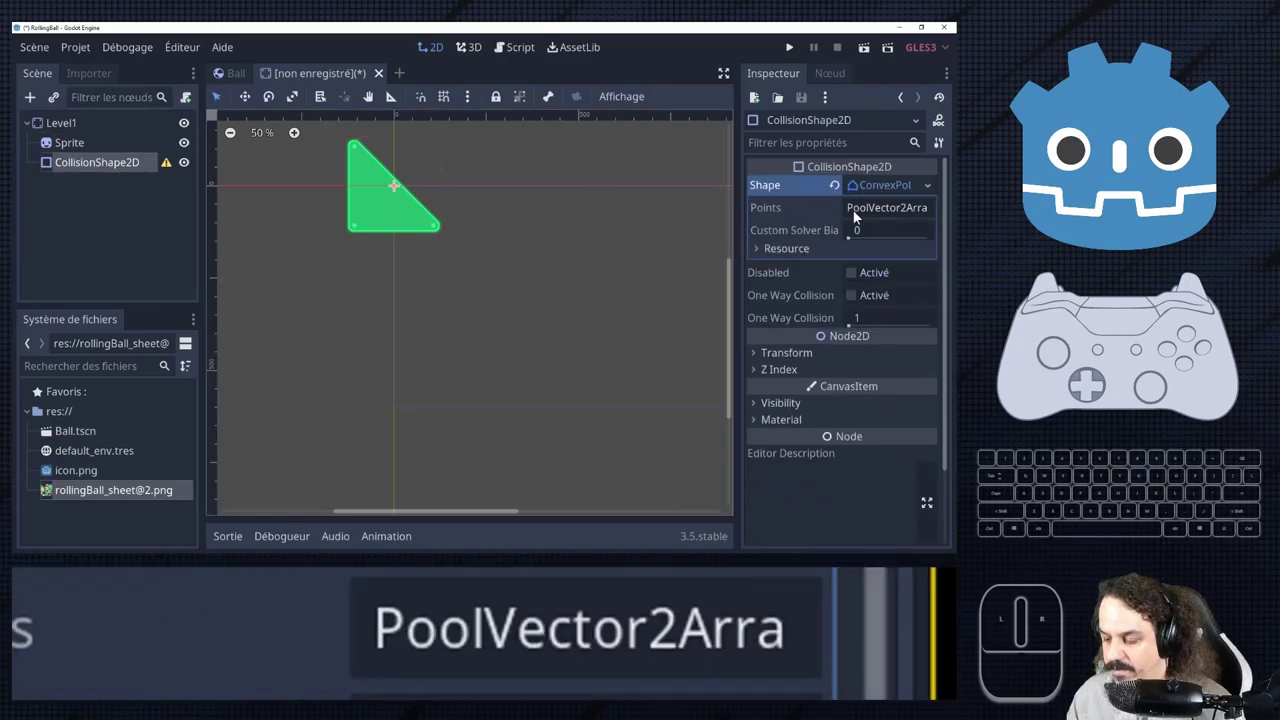
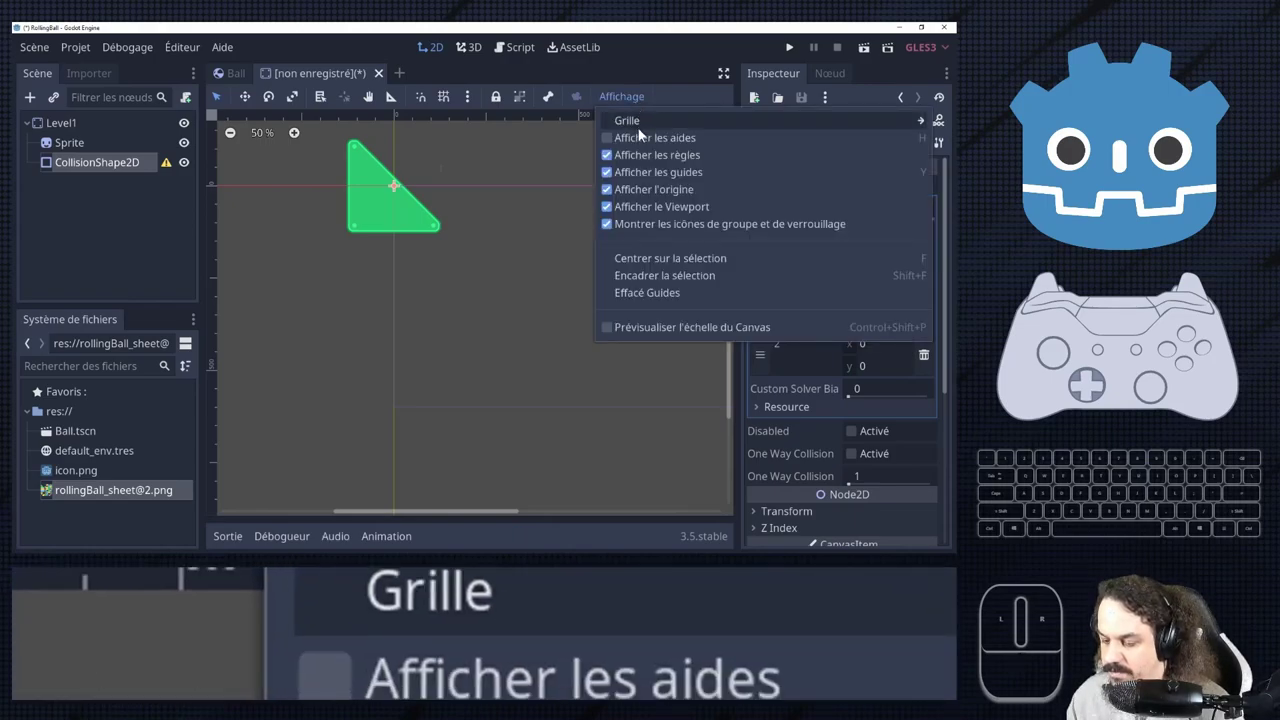
double_click(636, 104)
click(636, 104)
click(66, 159)
click(78, 176)
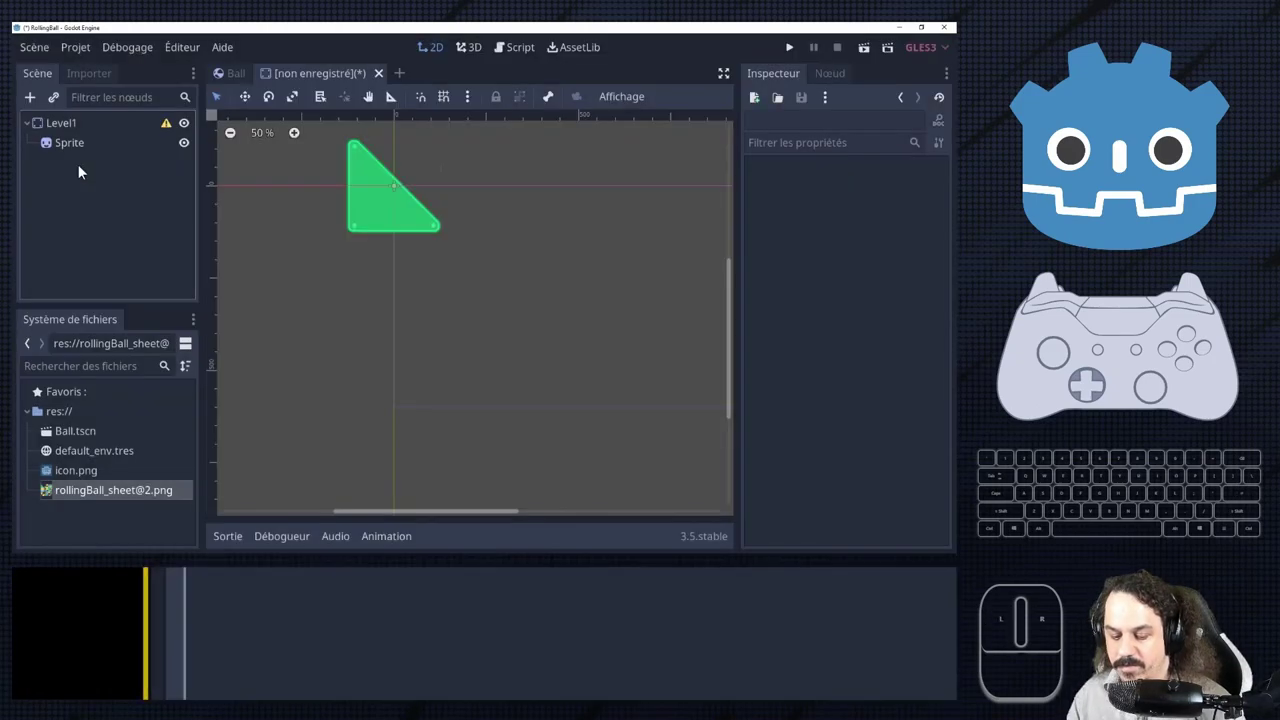
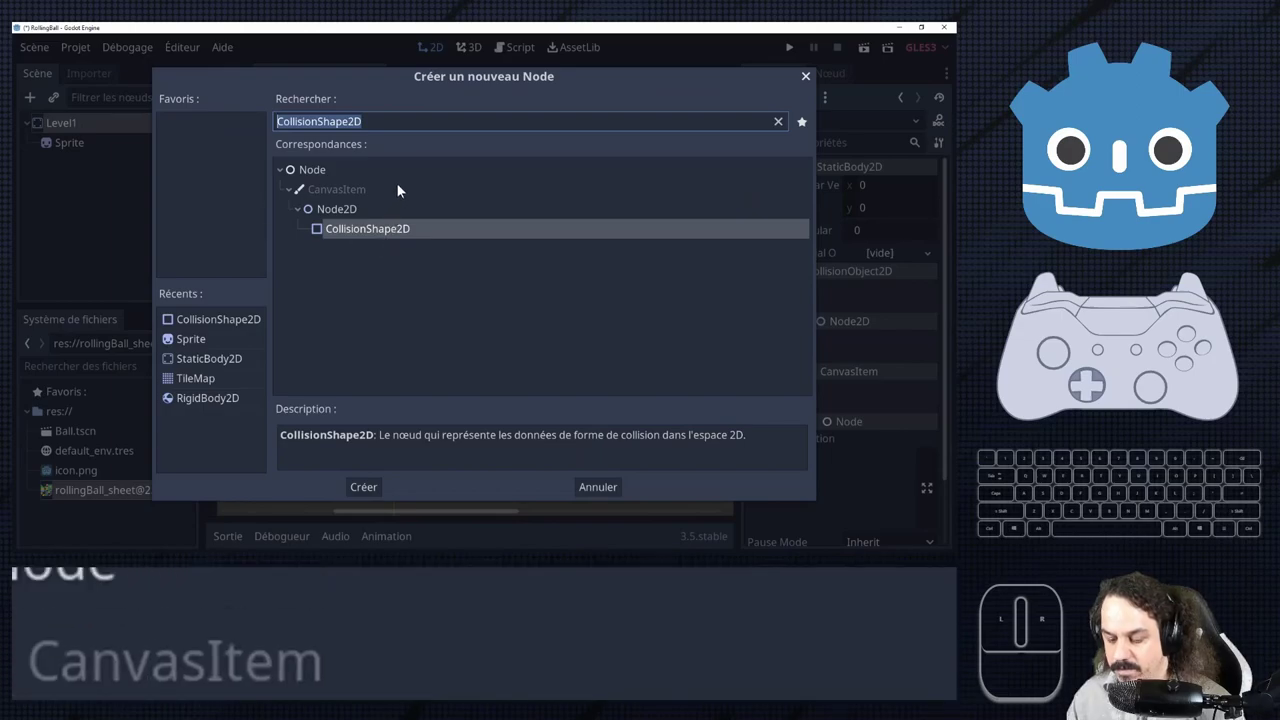
Add a CollisionPolygon2D child under Level1 by searching the collision node types.
key(o)
key(s)
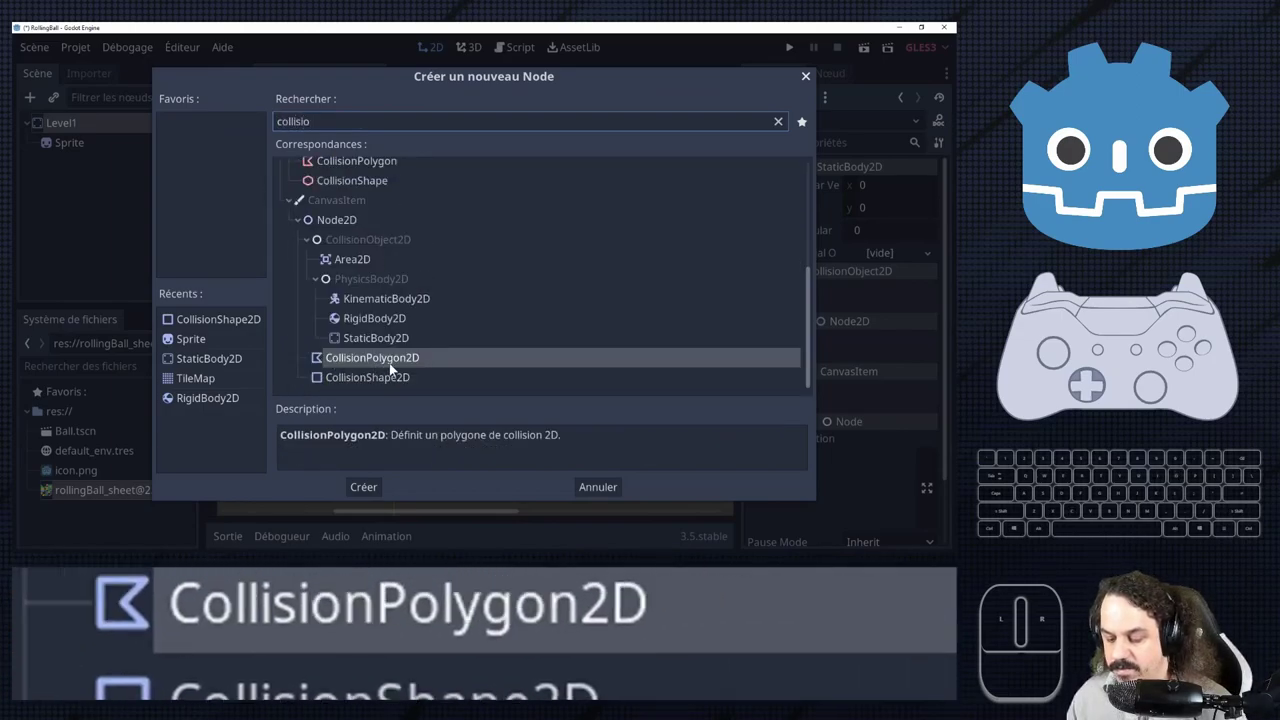
double_click(388, 368)
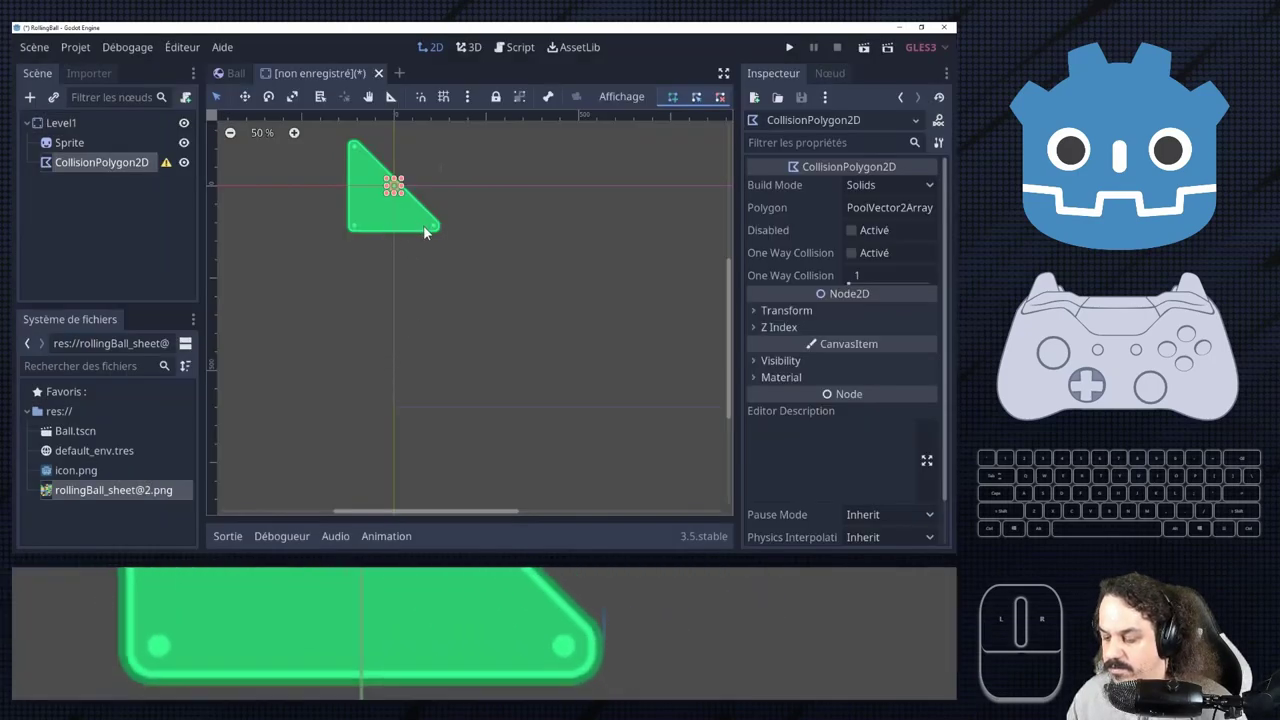
Draw a three-point collision polygon around the green triangle sprite in the 2D viewport.
click(888, 195)
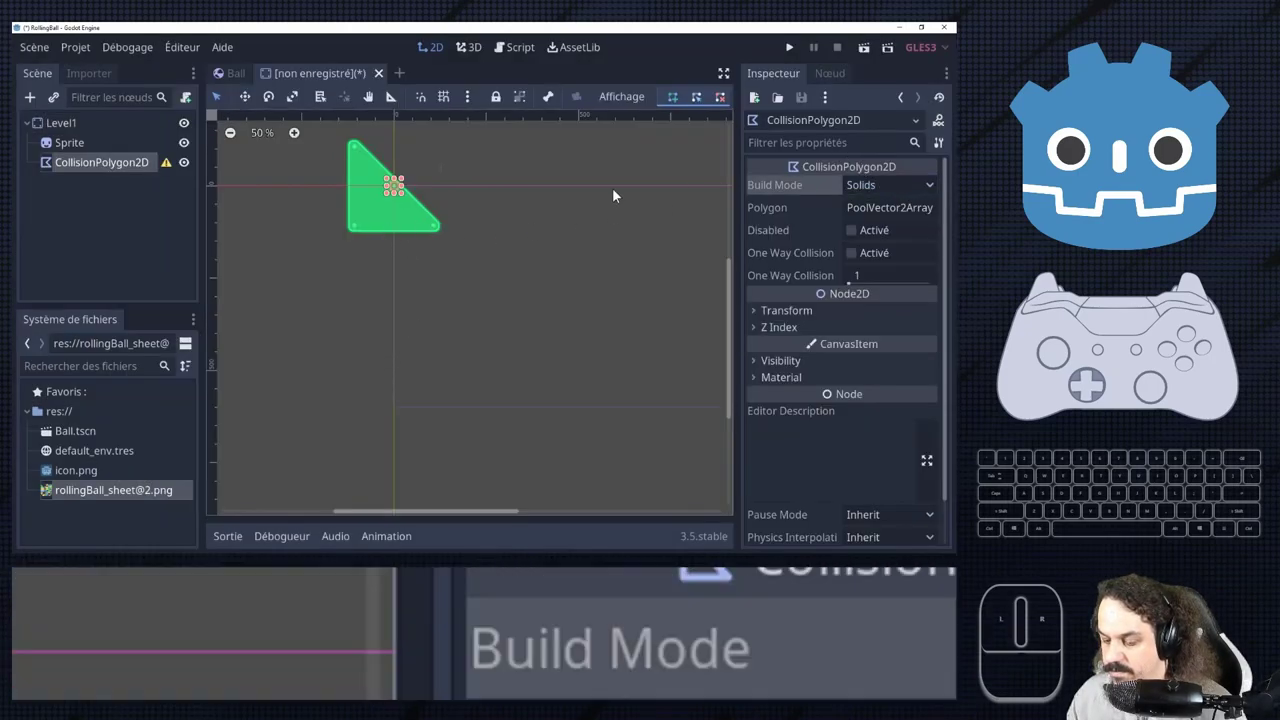
scroll(up, 3)
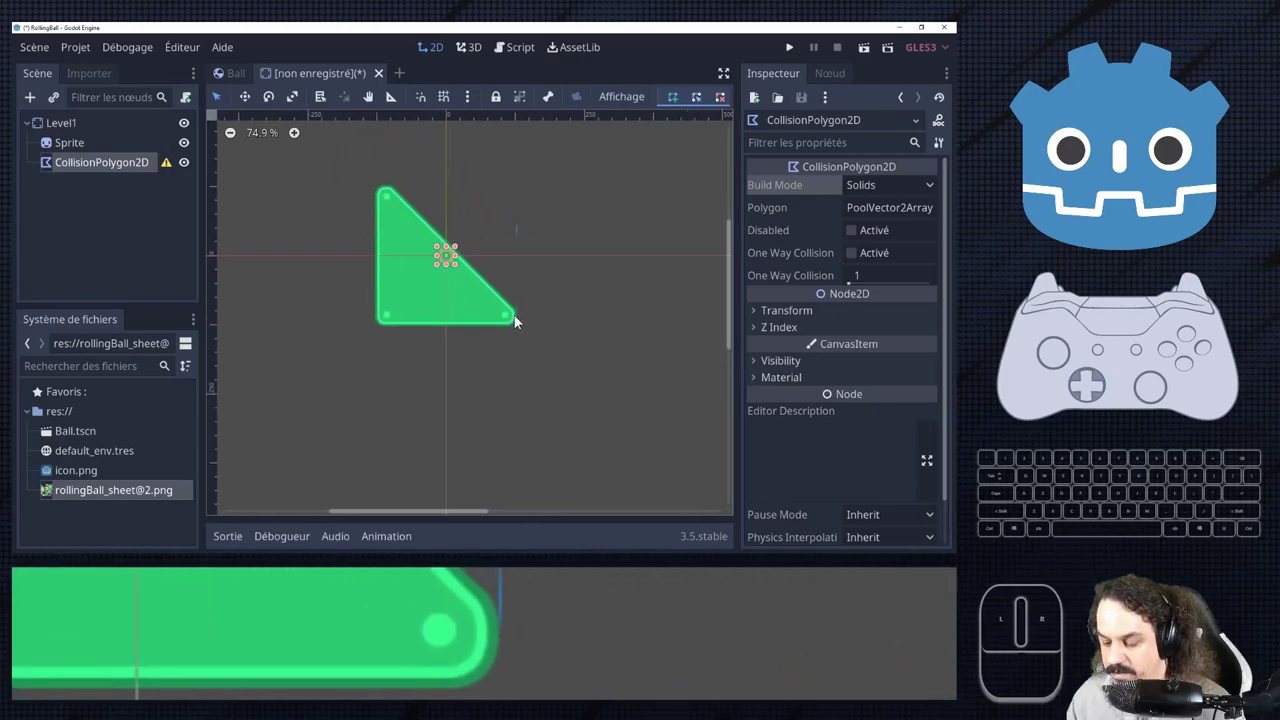
scroll(up, 3)
scroll(up, 3)
scroll(down, 3)
scroll(down, 3)
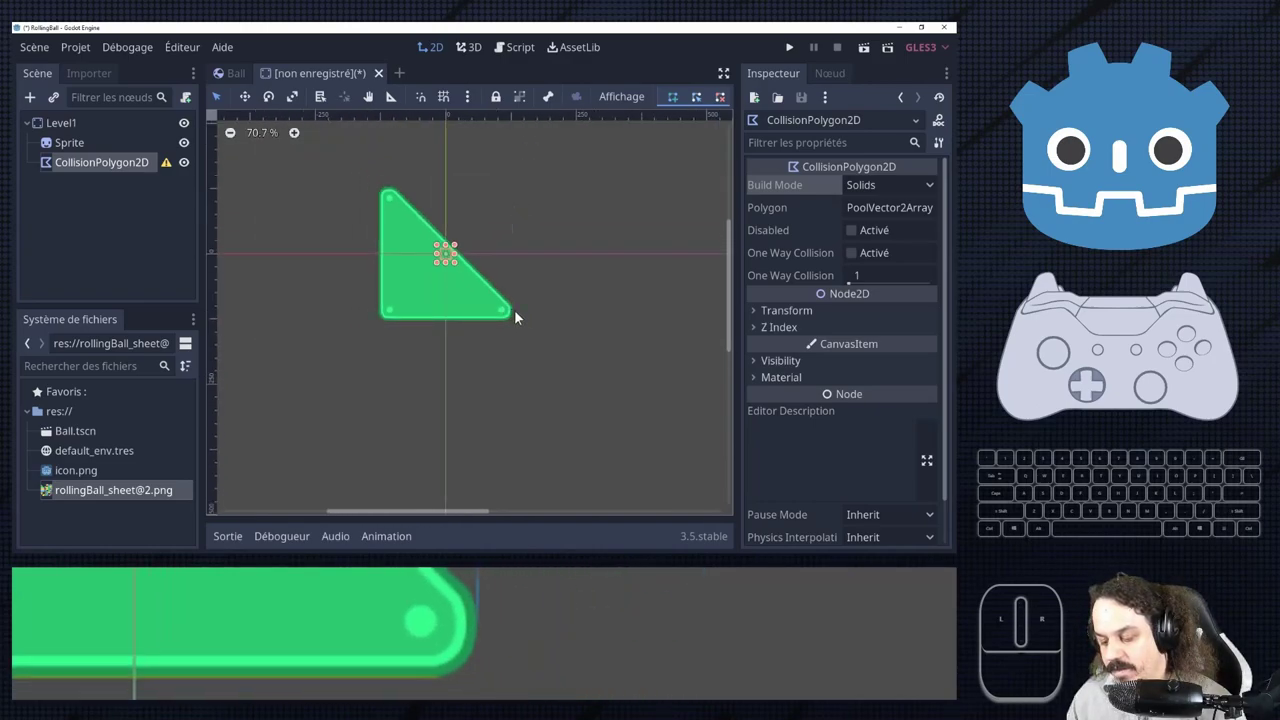
click(517, 312)
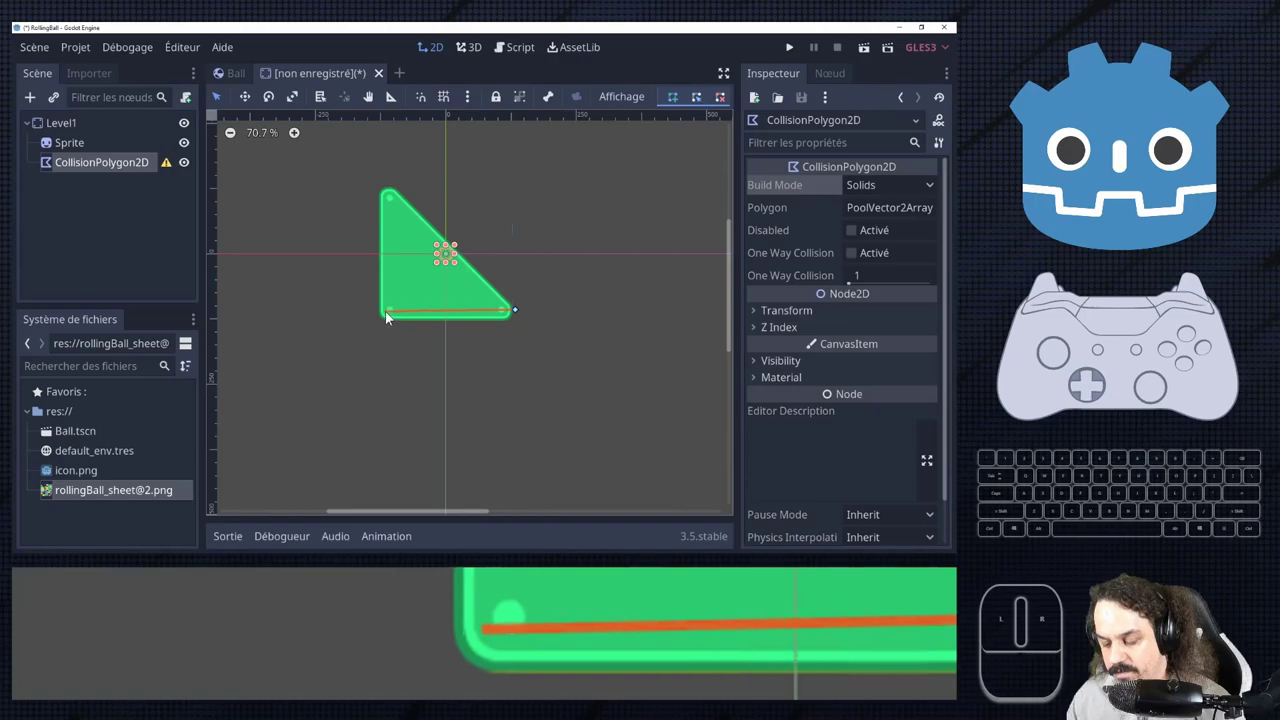
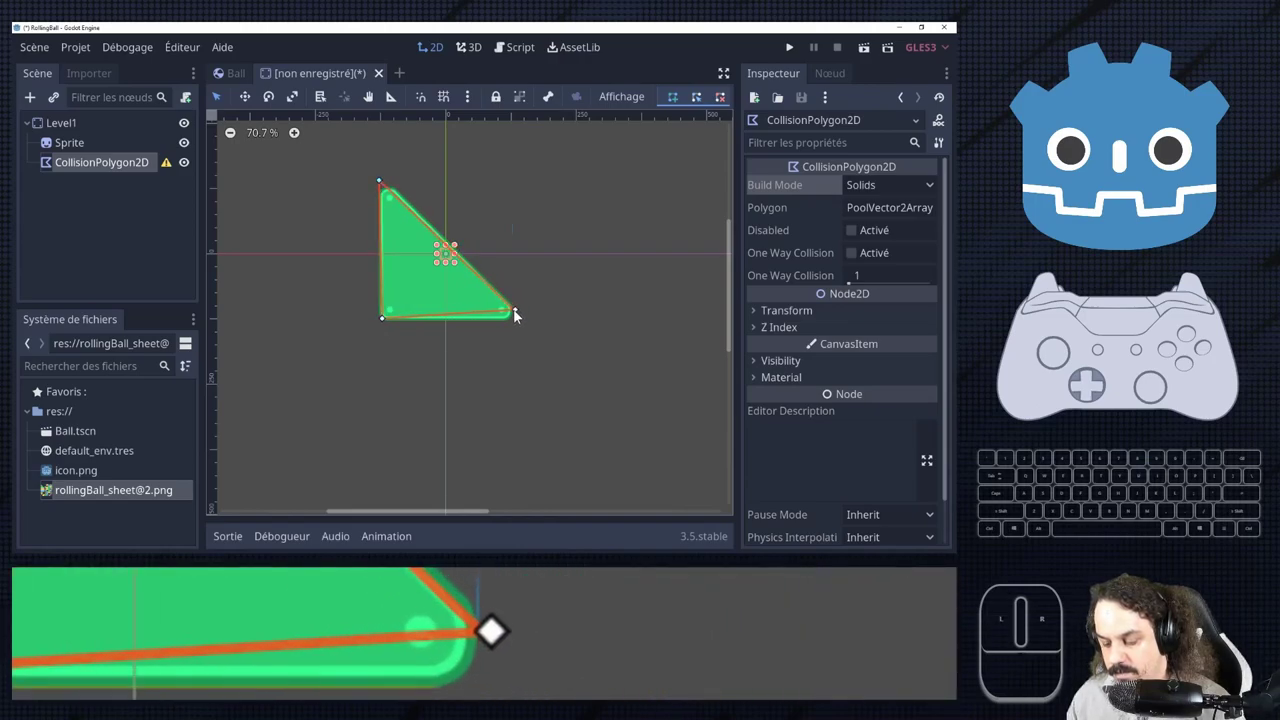
click(516, 312)
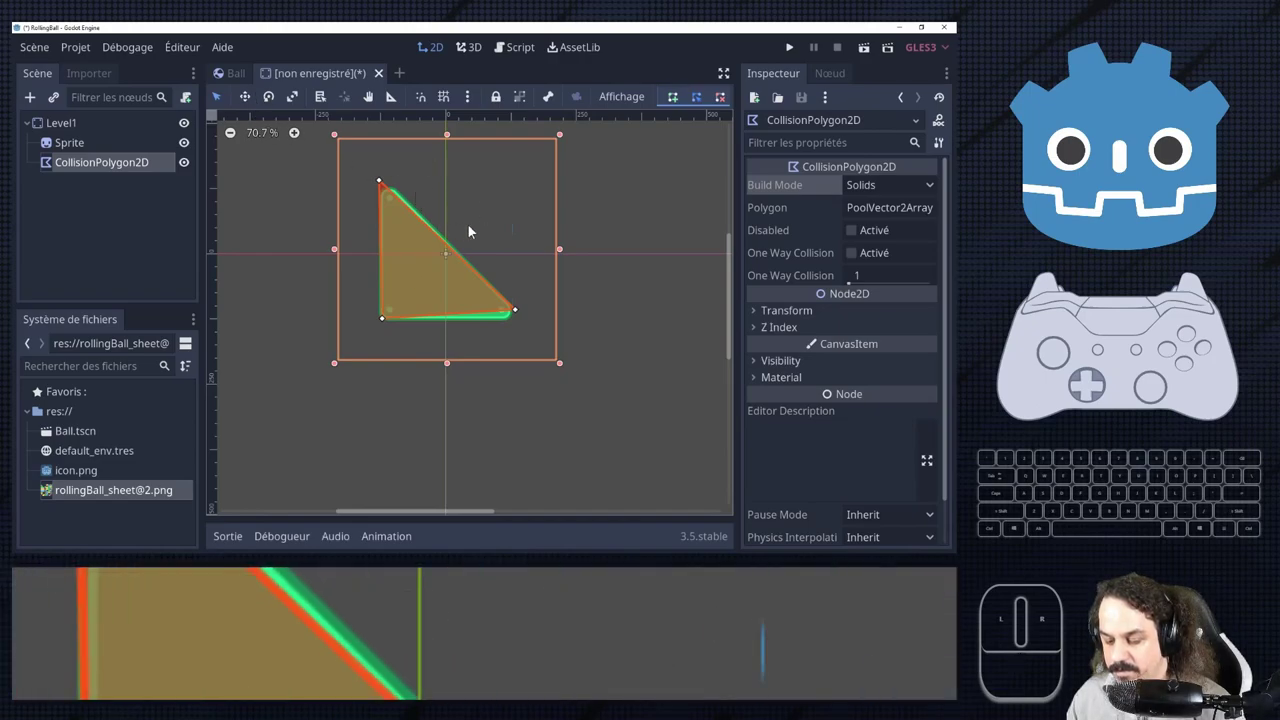
click(701, 101)
scroll(up, 3)
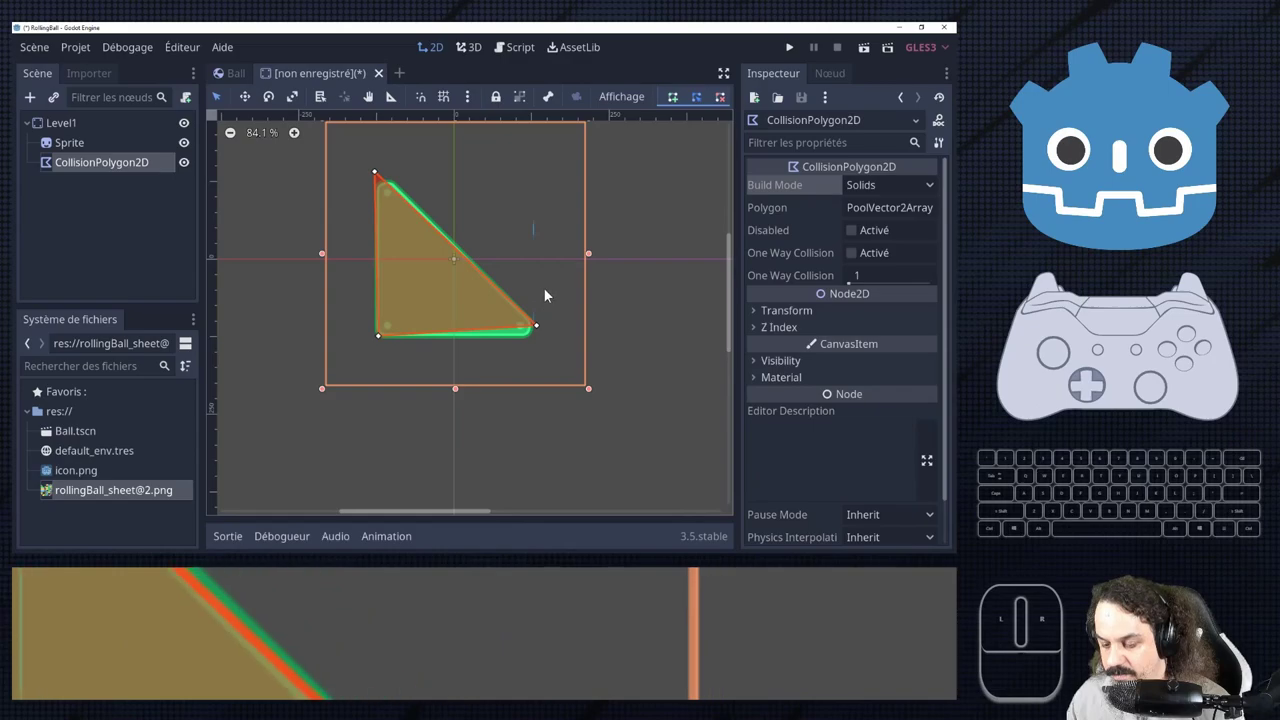
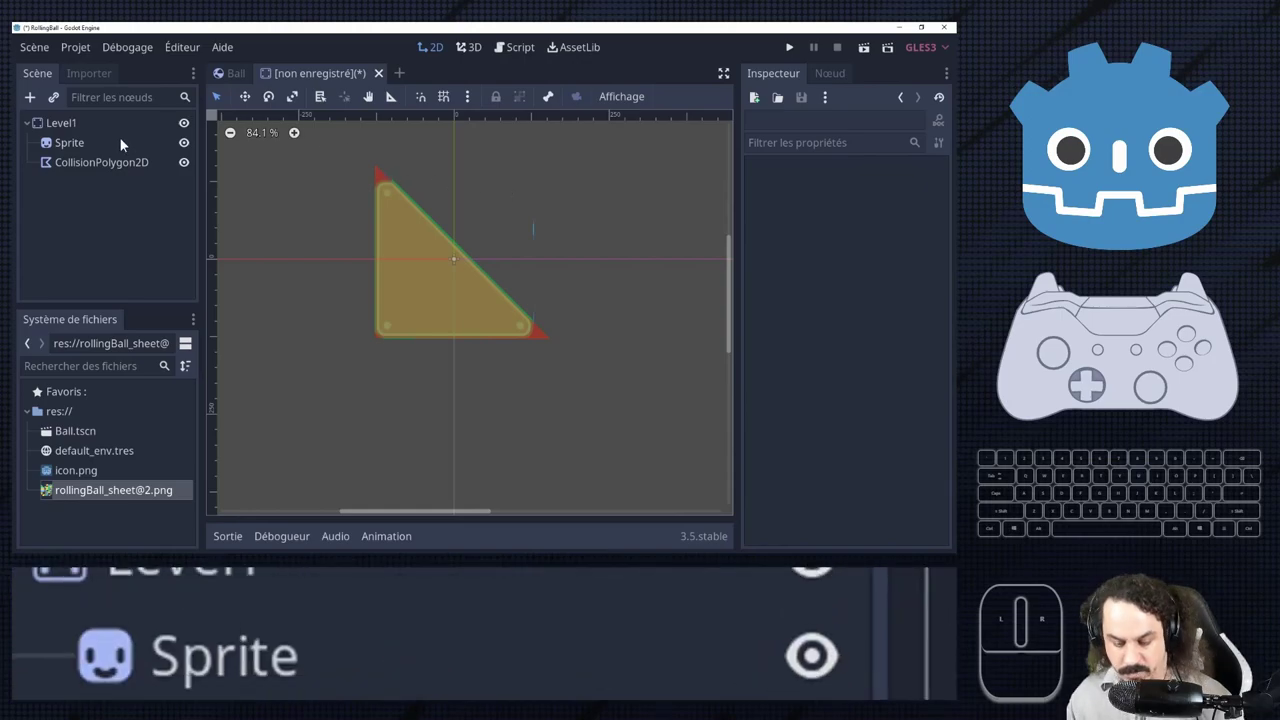
Rename the triangle scene's root to Wedge and save the scene as Wedge.tscn.
click(59, 120)
click(62, 124)
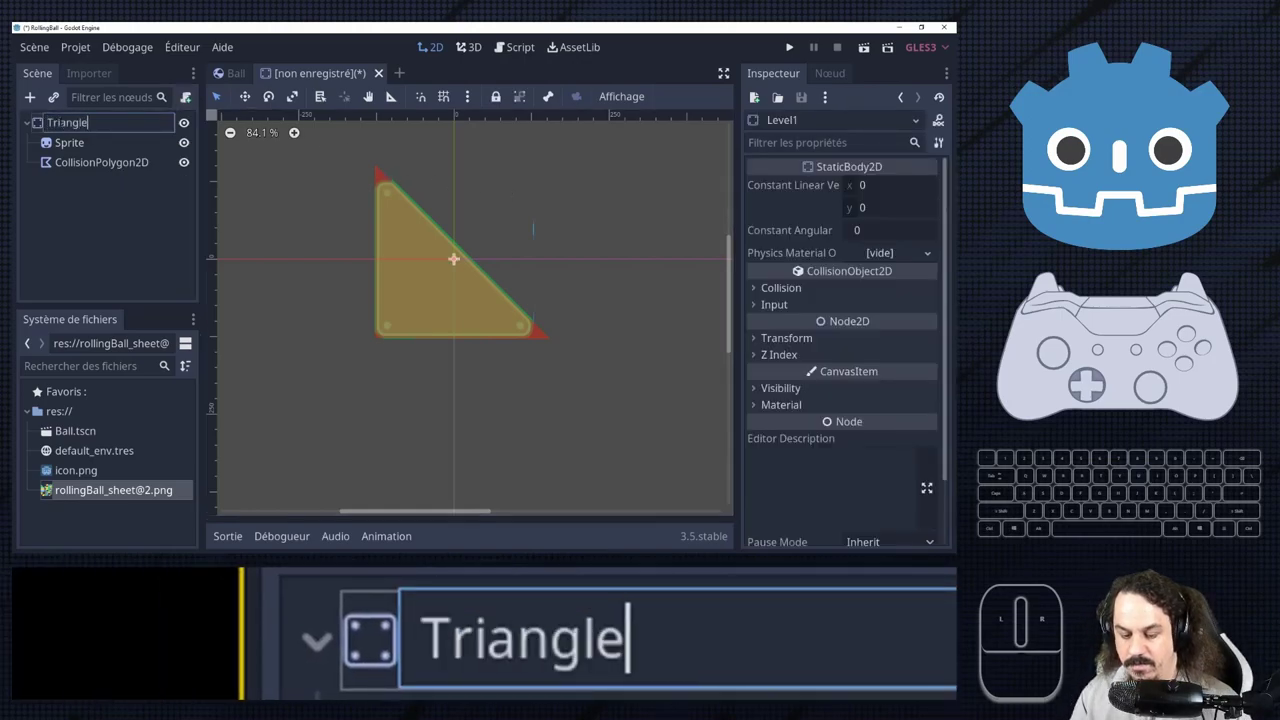
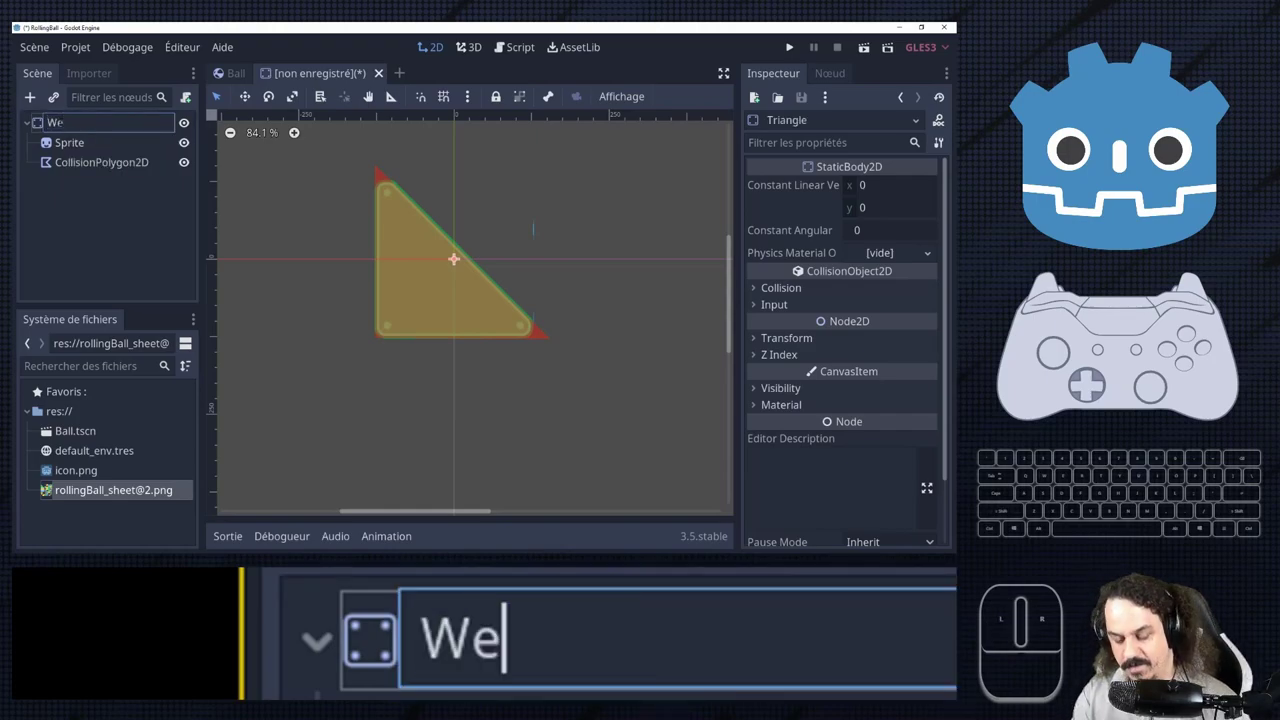
key(g)
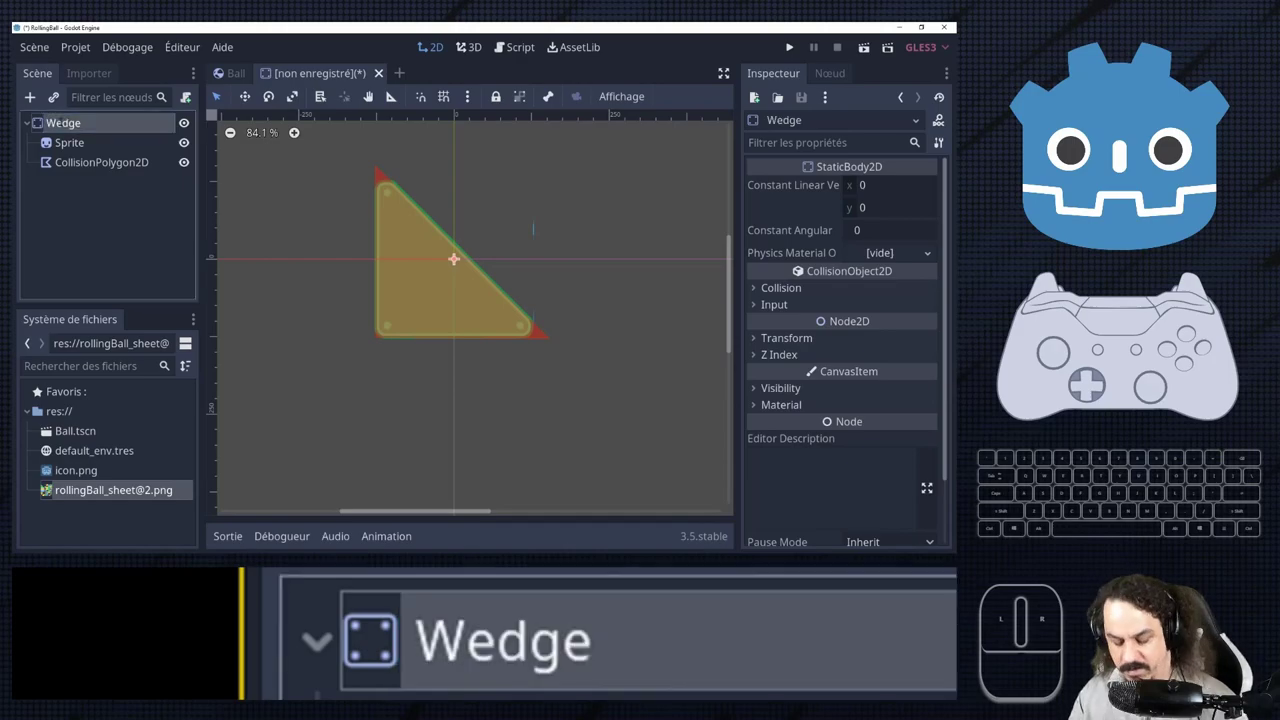
key(ctrl+s)
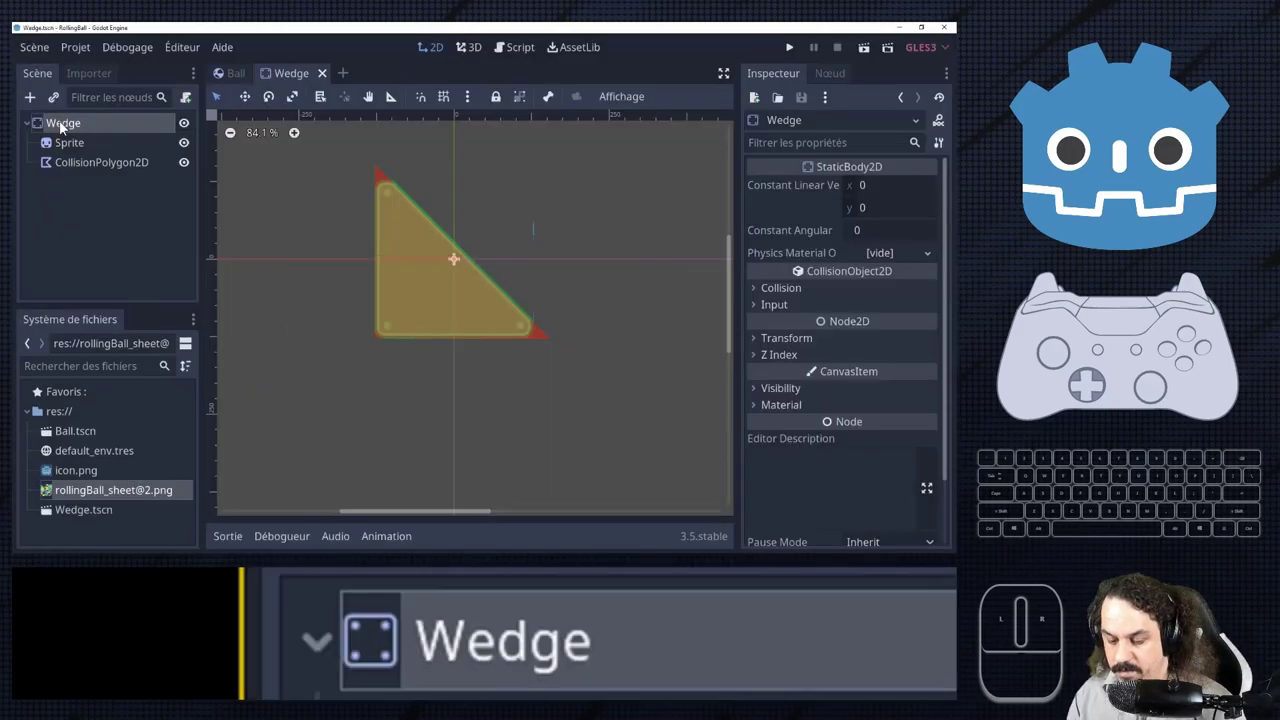
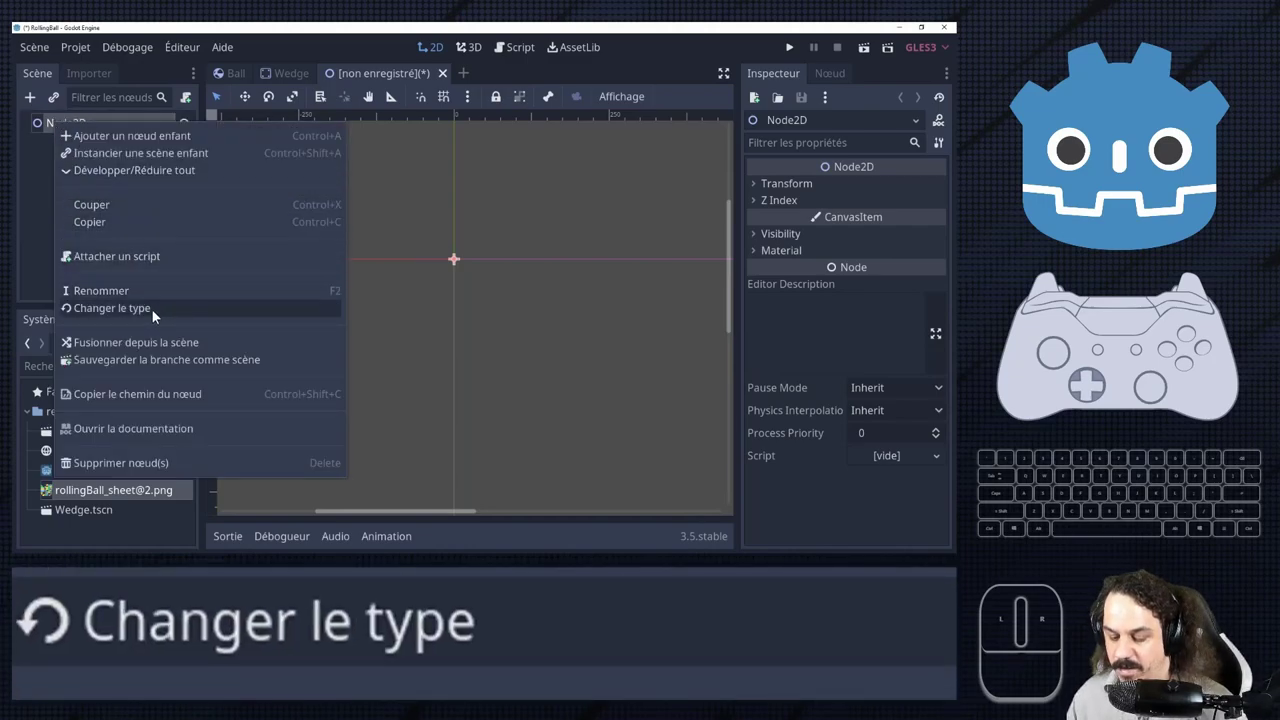
click(162, 318)
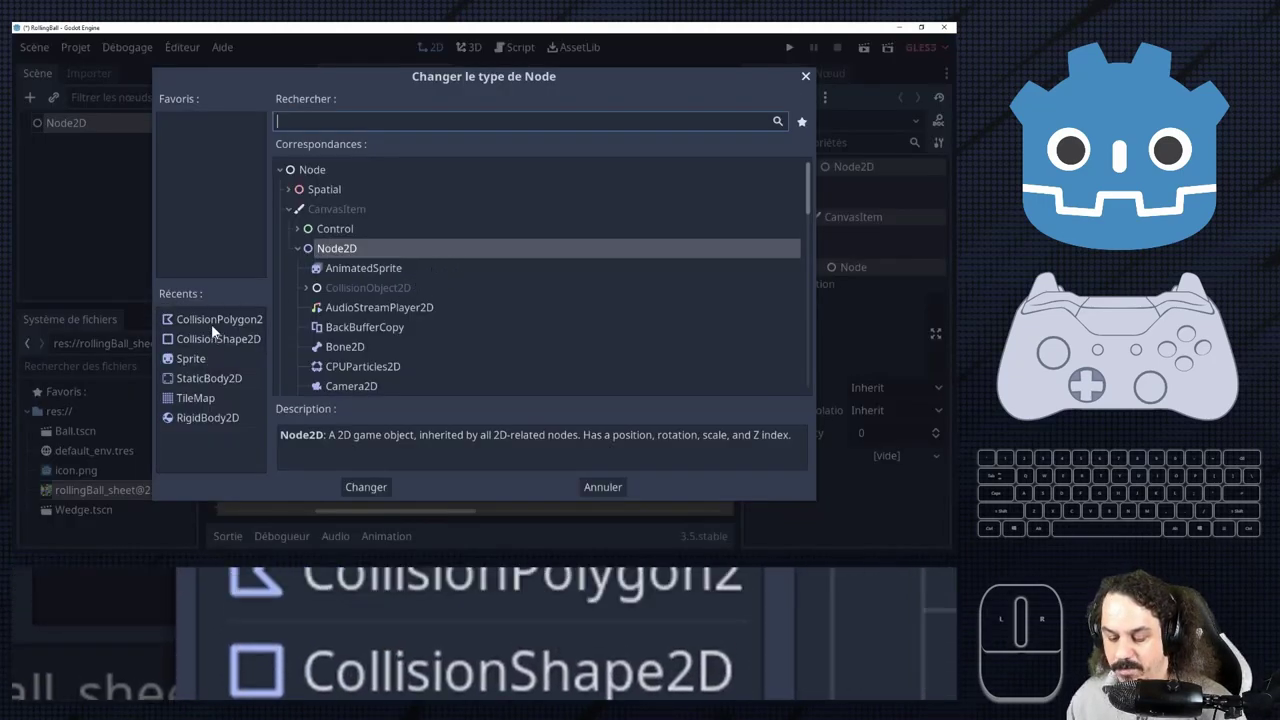
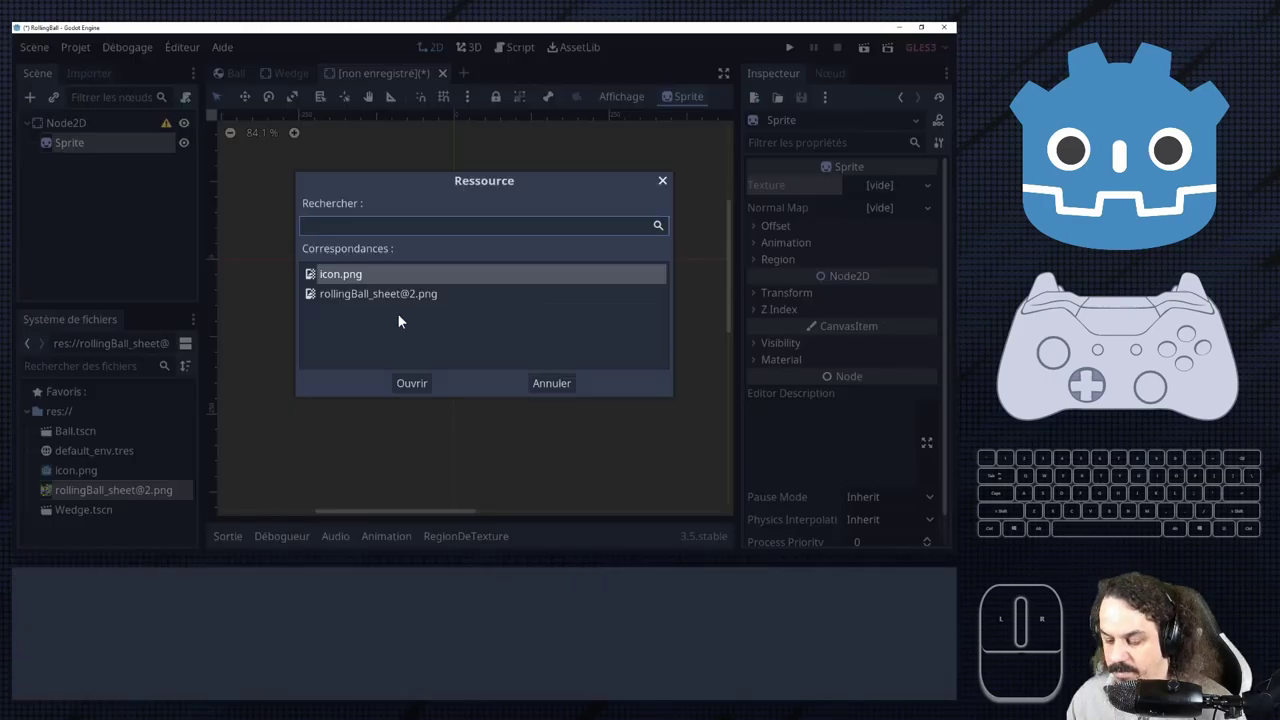
double_click(692, 460)
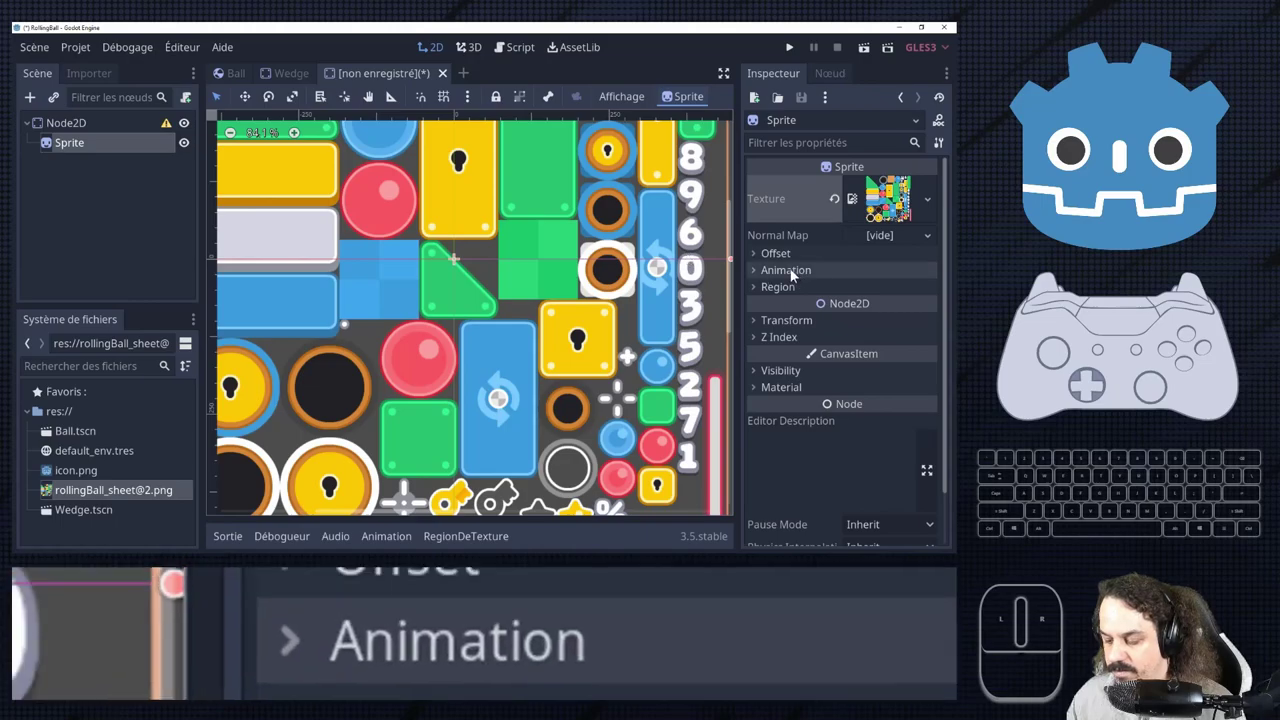
click(692, 460)
click(692, 460)
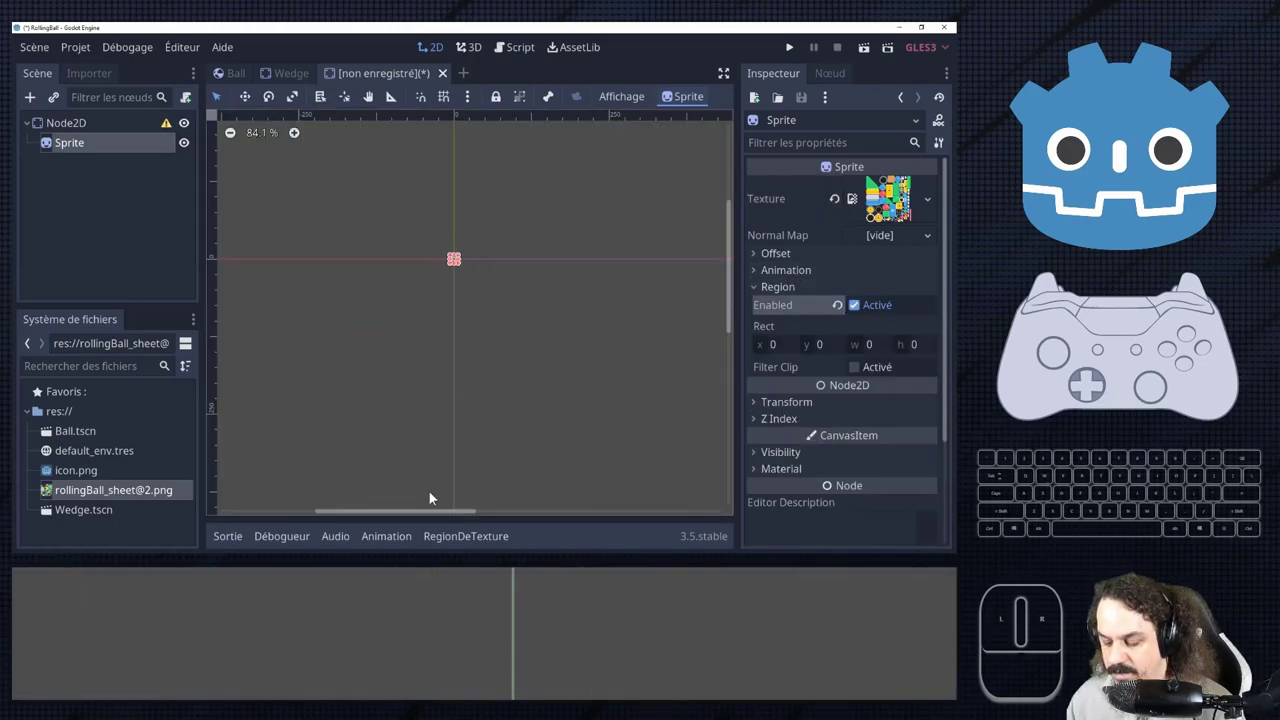
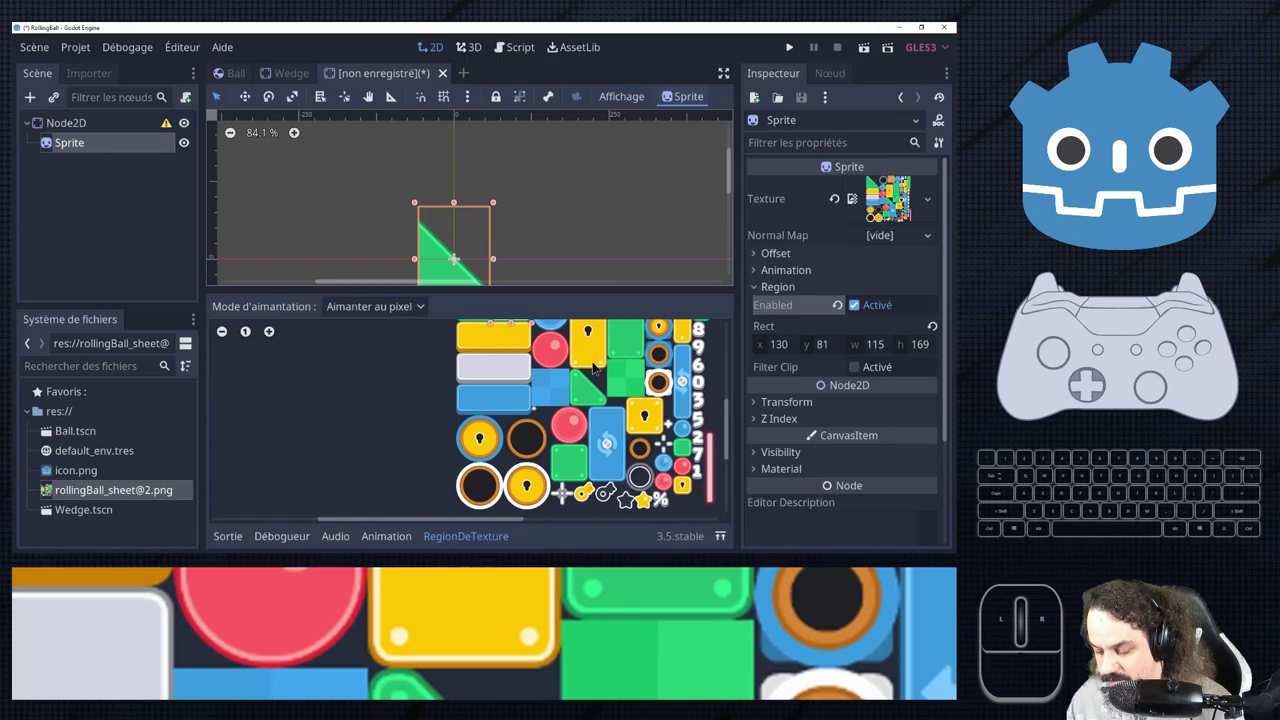
Crop the Sprite region to the green square block, a 128×128 rect at 320, 672.
scroll(down, 3)
scroll(down, 3)
scroll(up, 3)
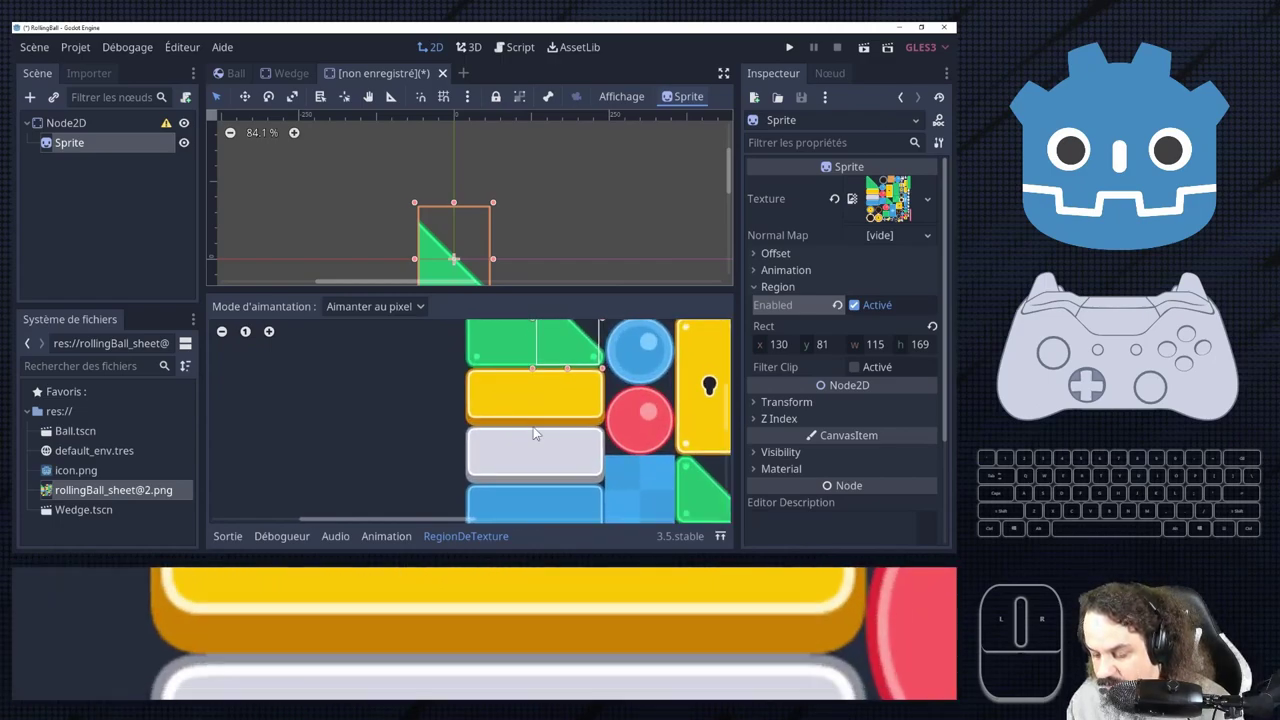
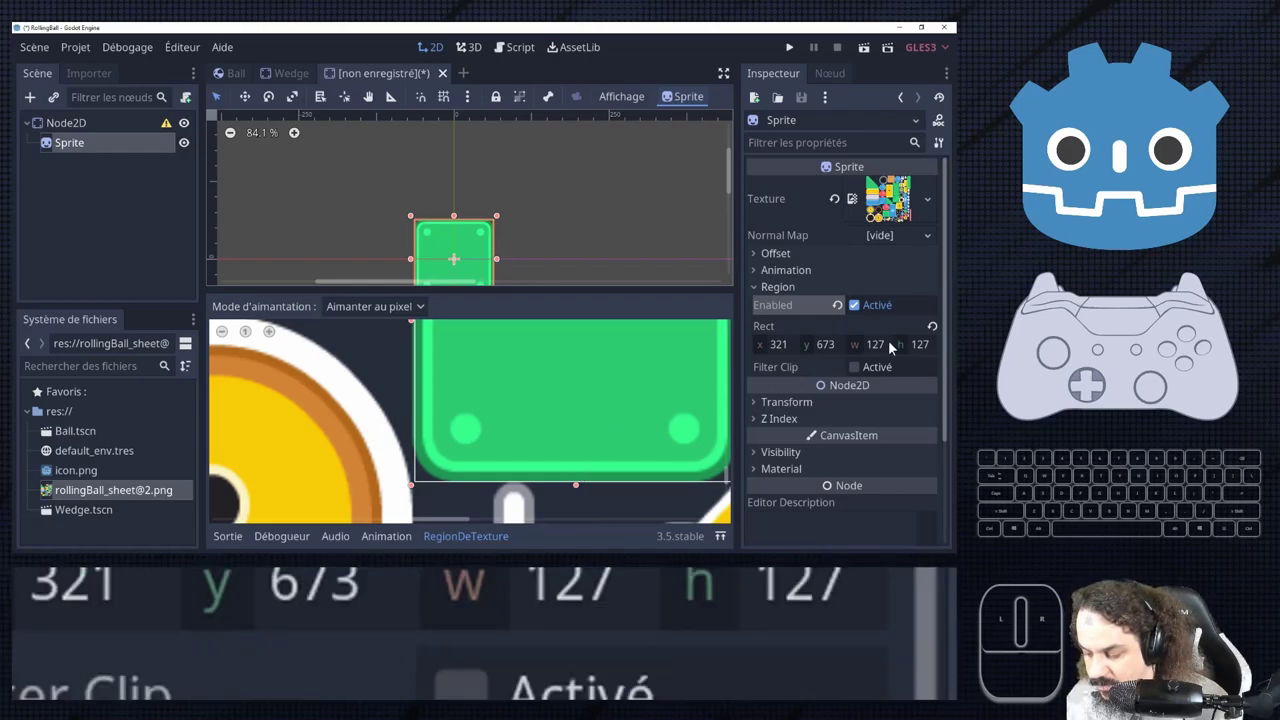
scroll(down, 3)
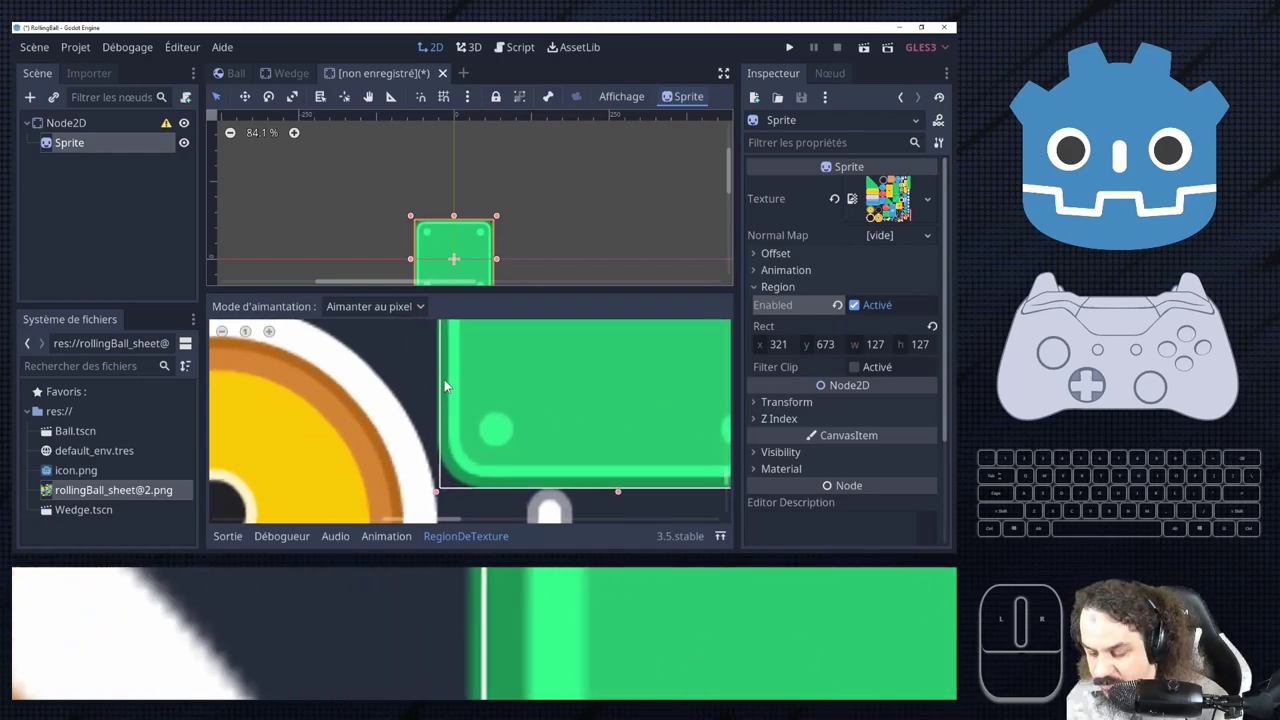
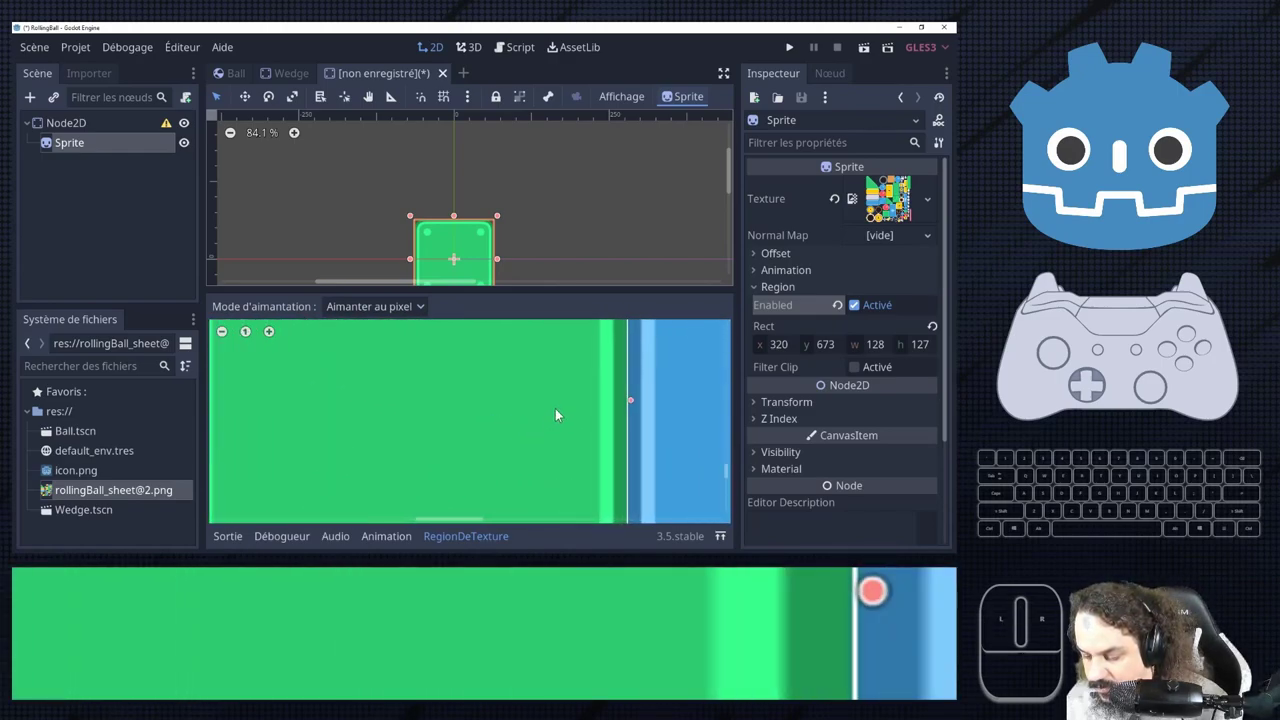
scroll(up, 3)
scroll(down, 3)
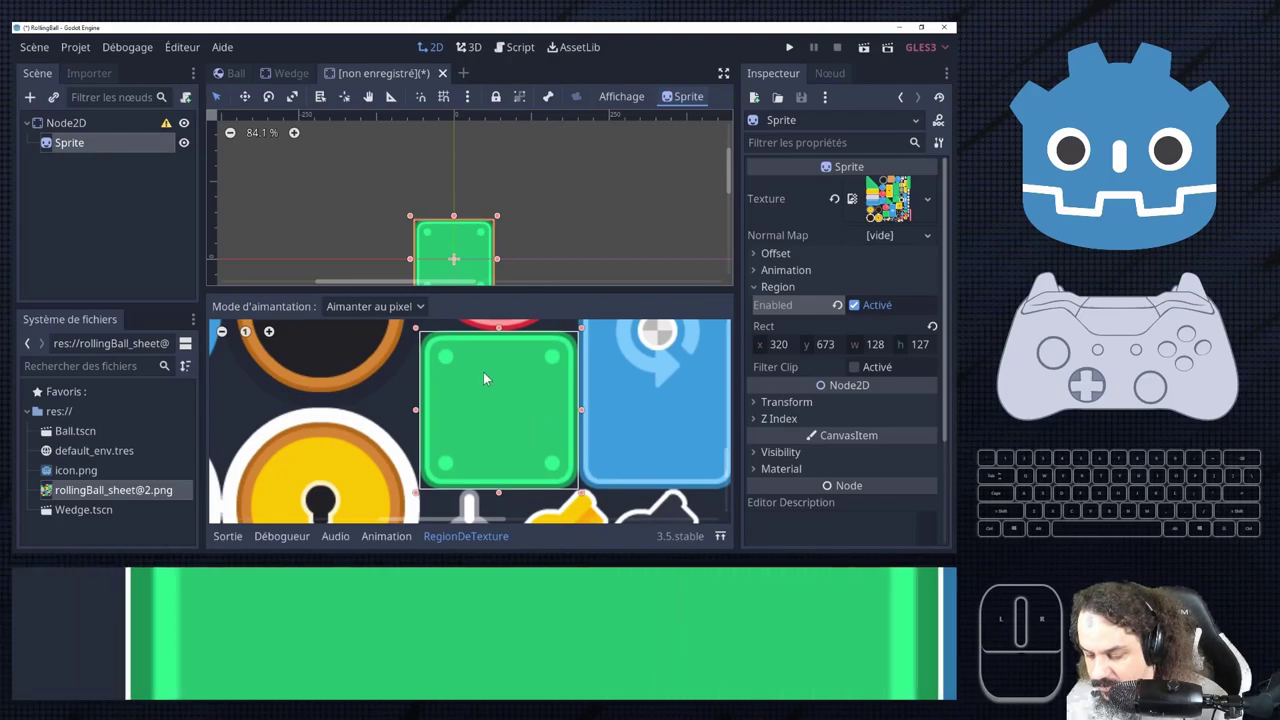
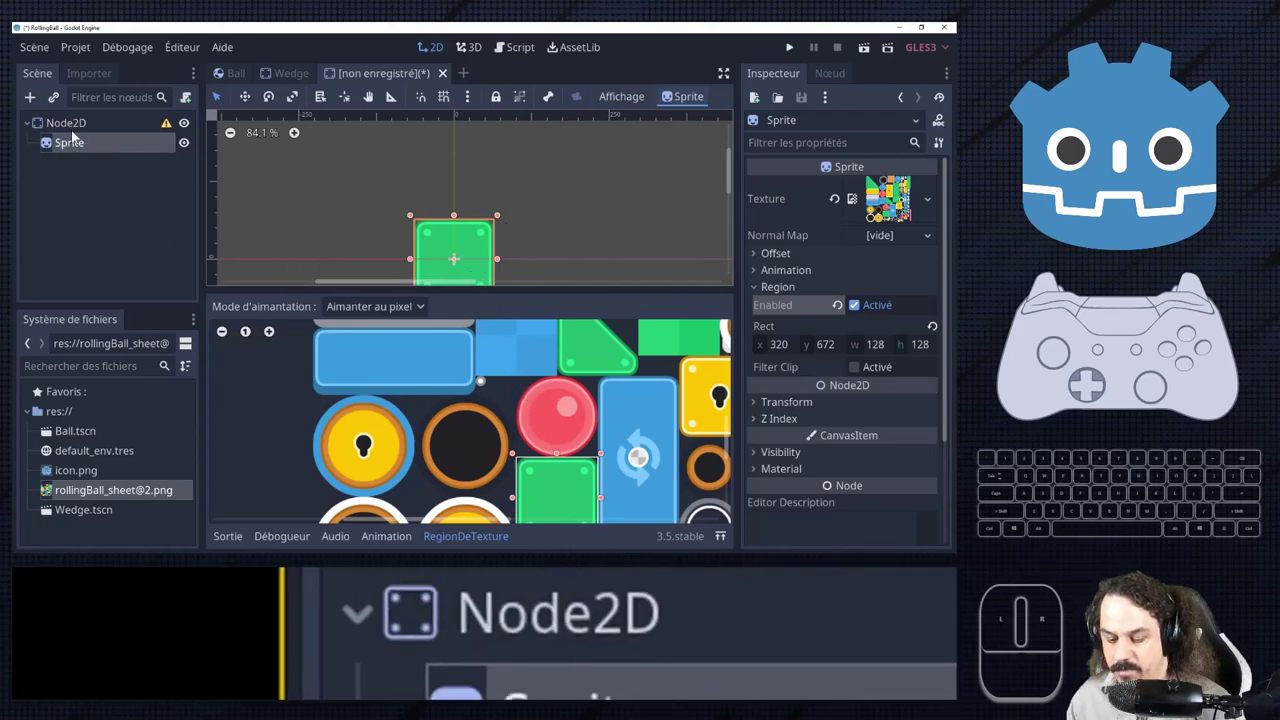
Add a CollisionShape2D child to the square block's root from the Récents list.
right_click(85, 138)
click(110, 145)
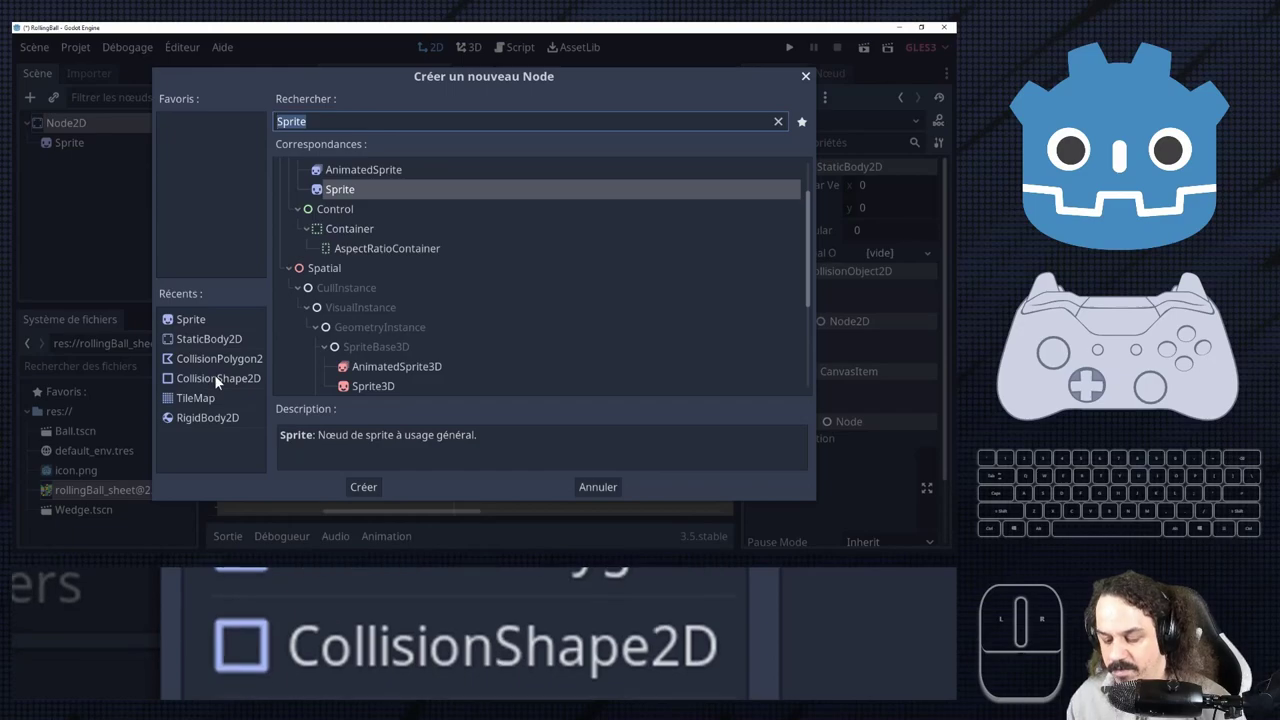
double_click(224, 385)
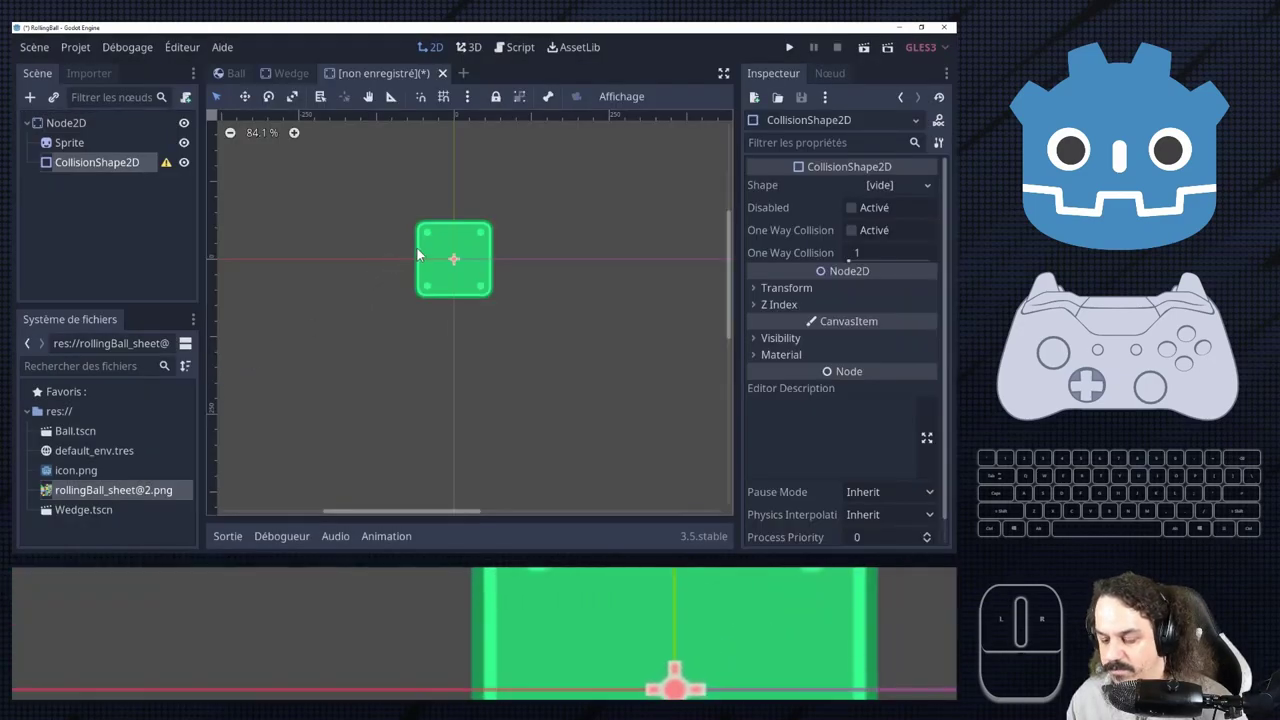
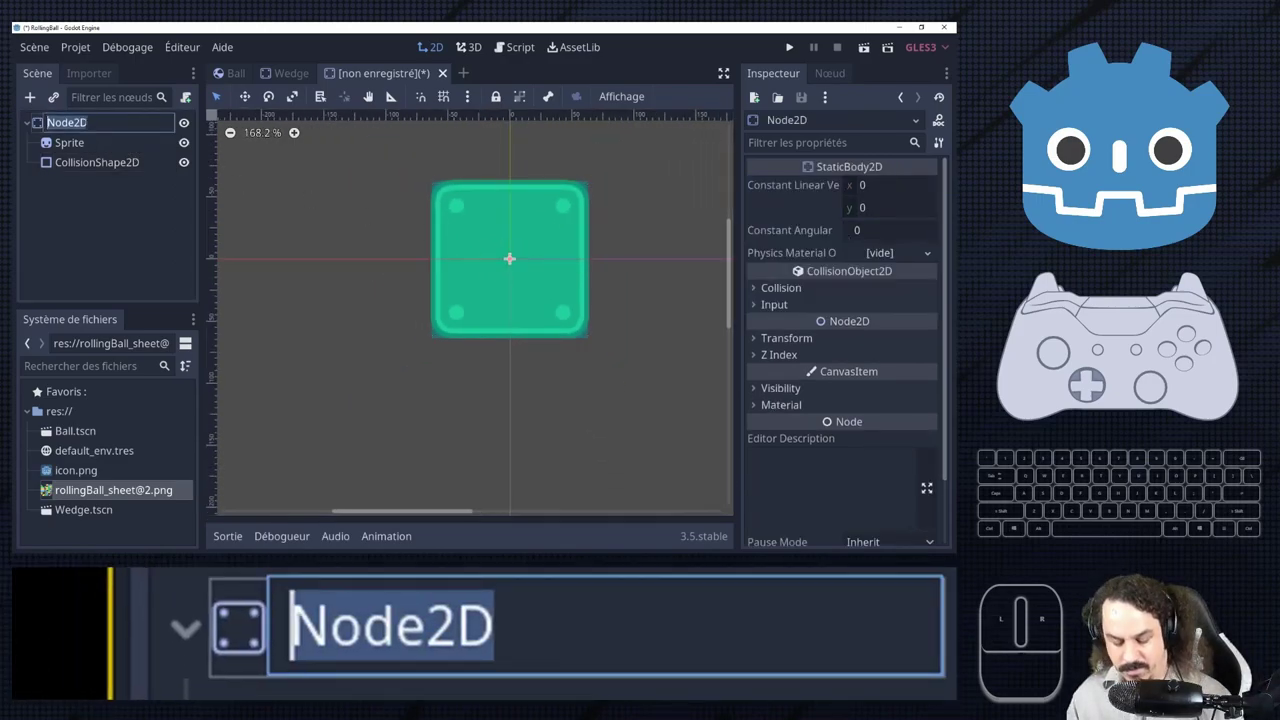
Rename the root to Square and save the scene as Square.tscn.
key(Return)
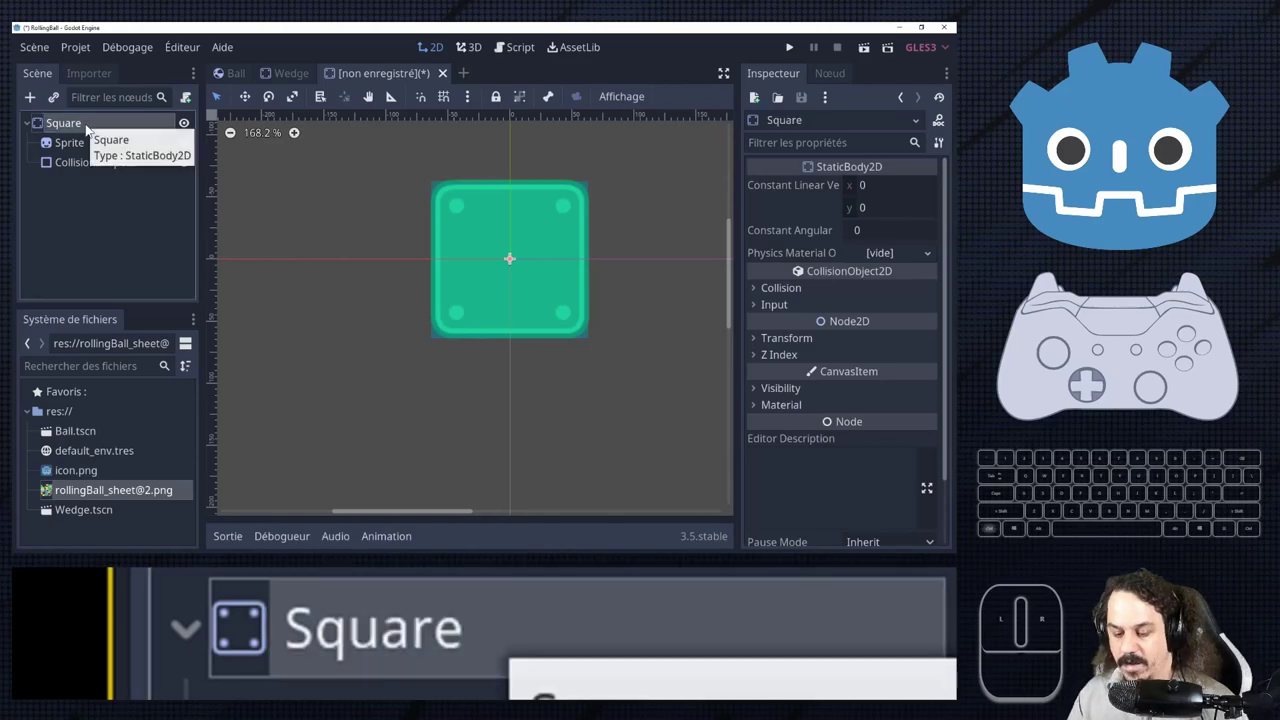
key(ctrl+s)
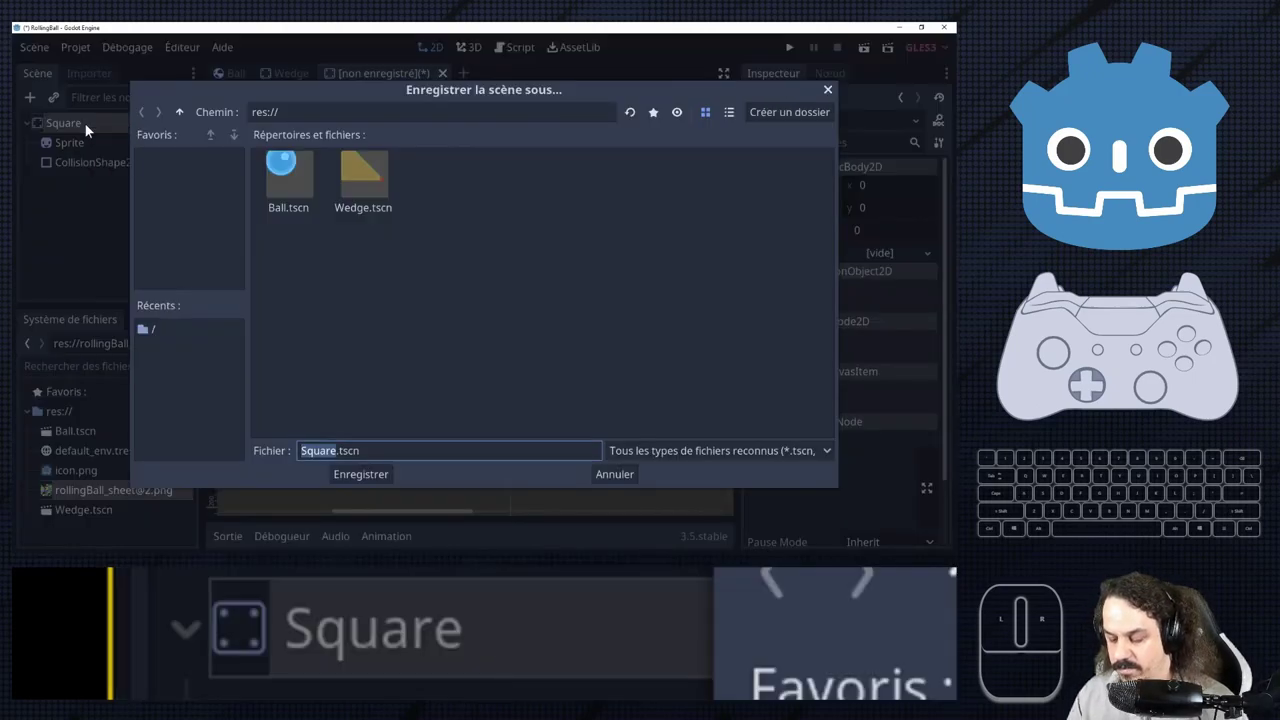
key(Return)
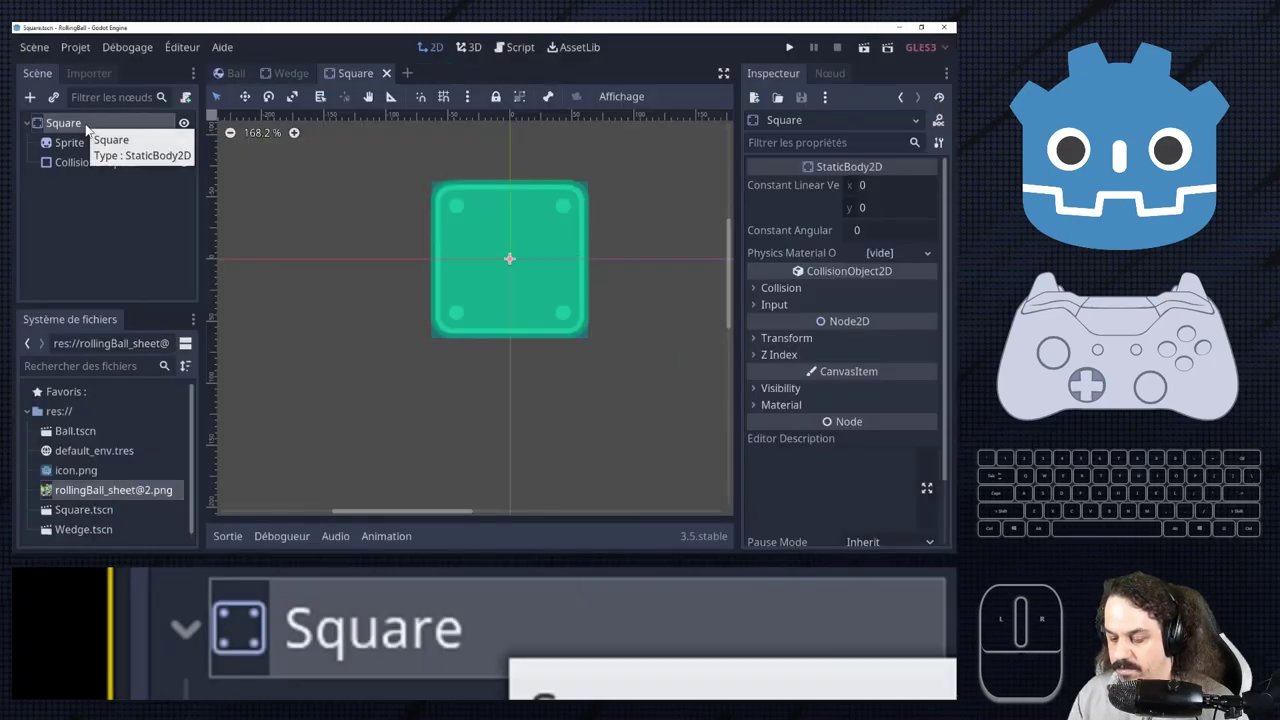
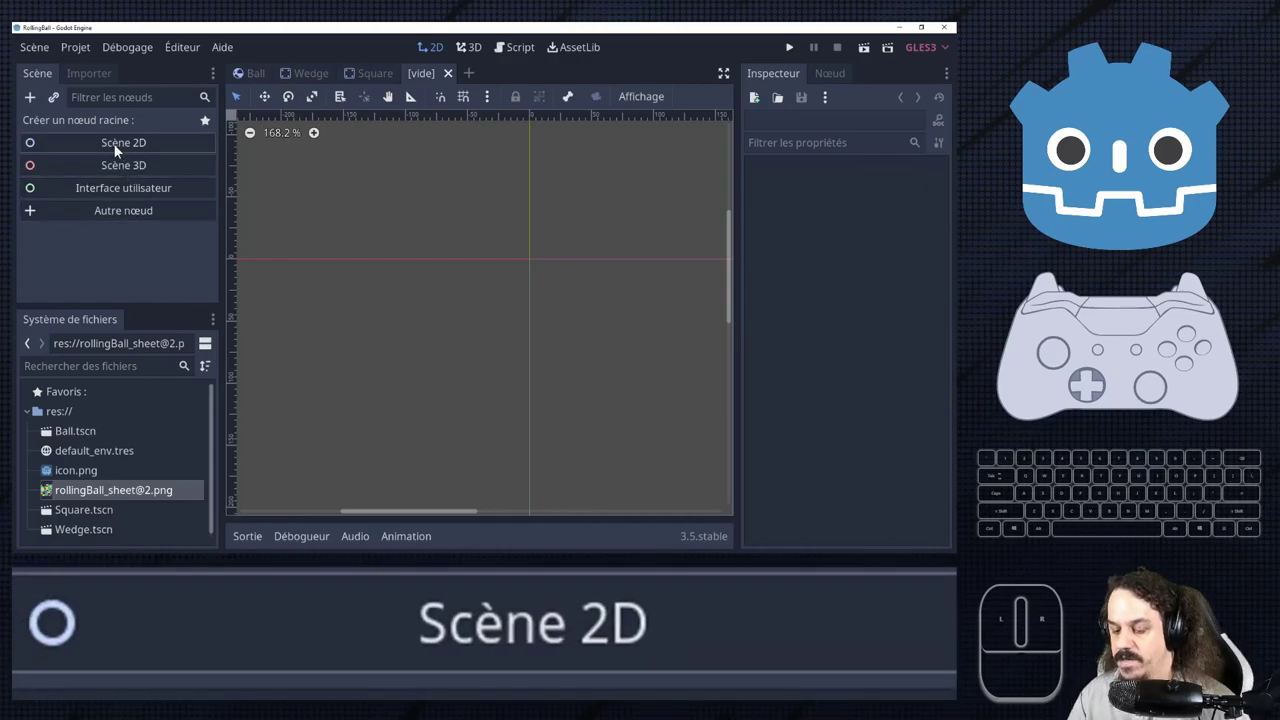
Add a Node2D root to the new scene and rename it Level1.
click(122, 152)
key(shift+;)
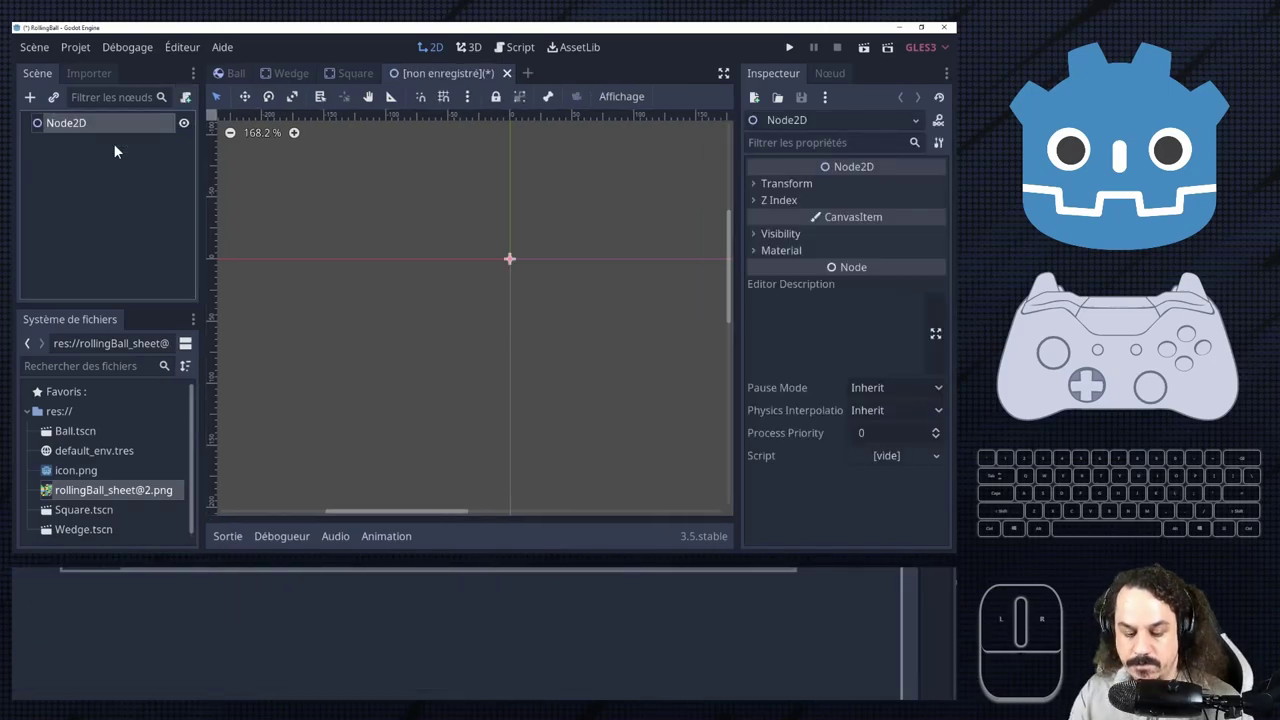
click(93, 129)
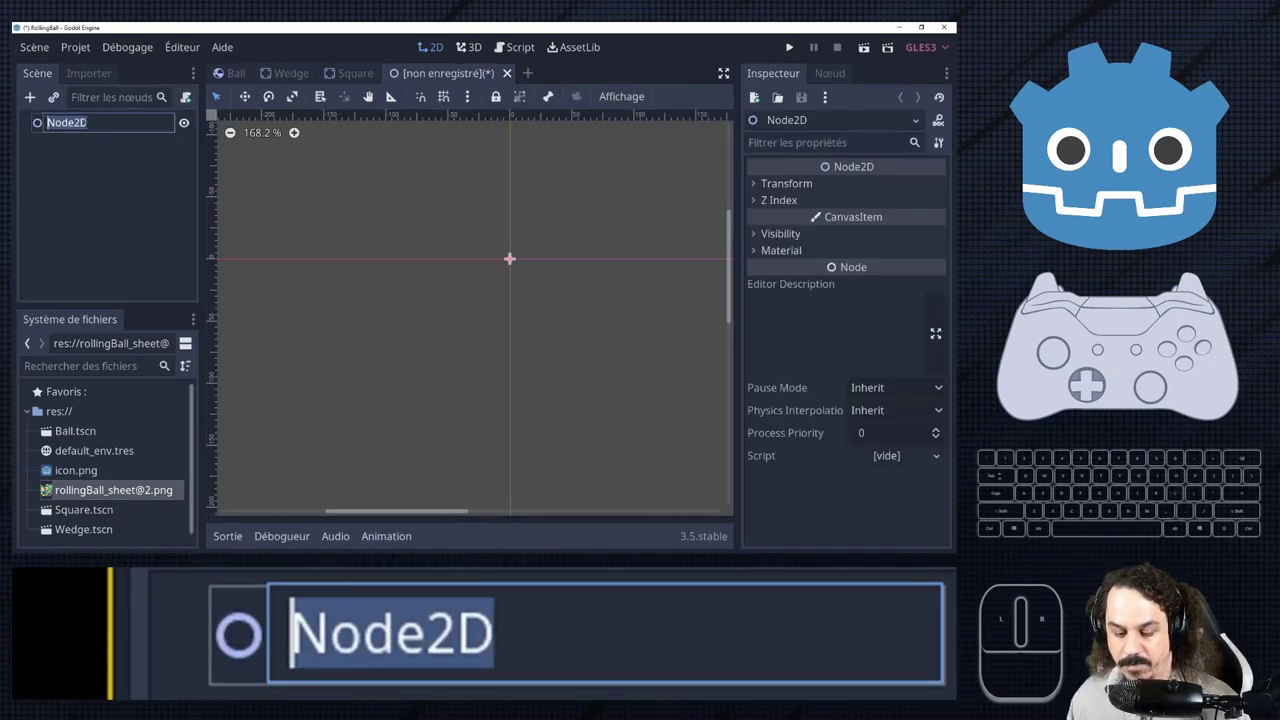
key(e)
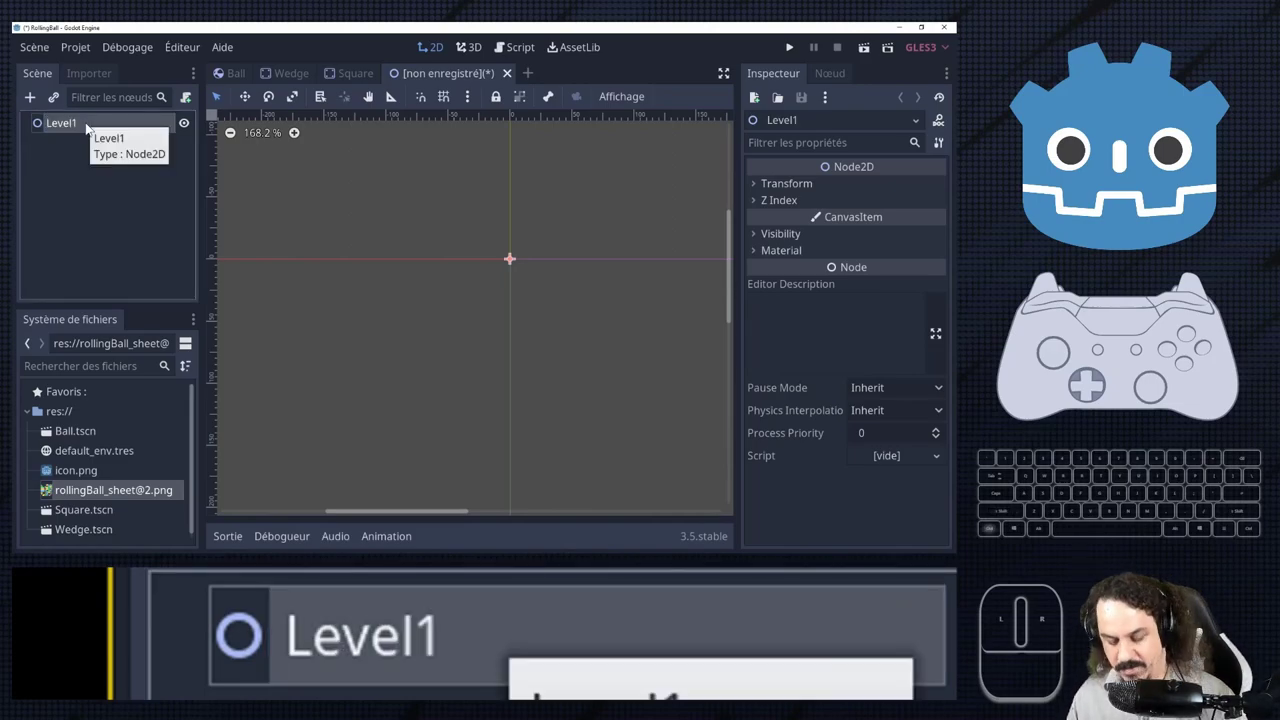
Save the scene as Level1.tscn in the project folder.
key(ctrl+s)
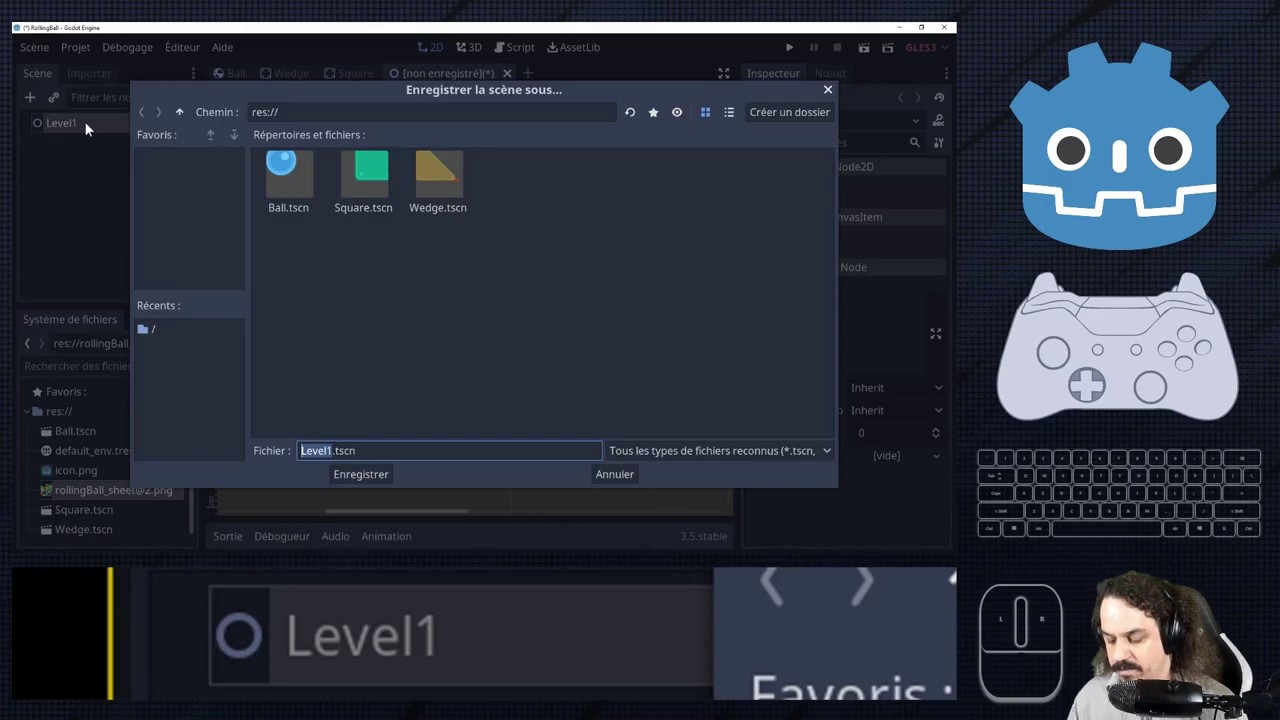
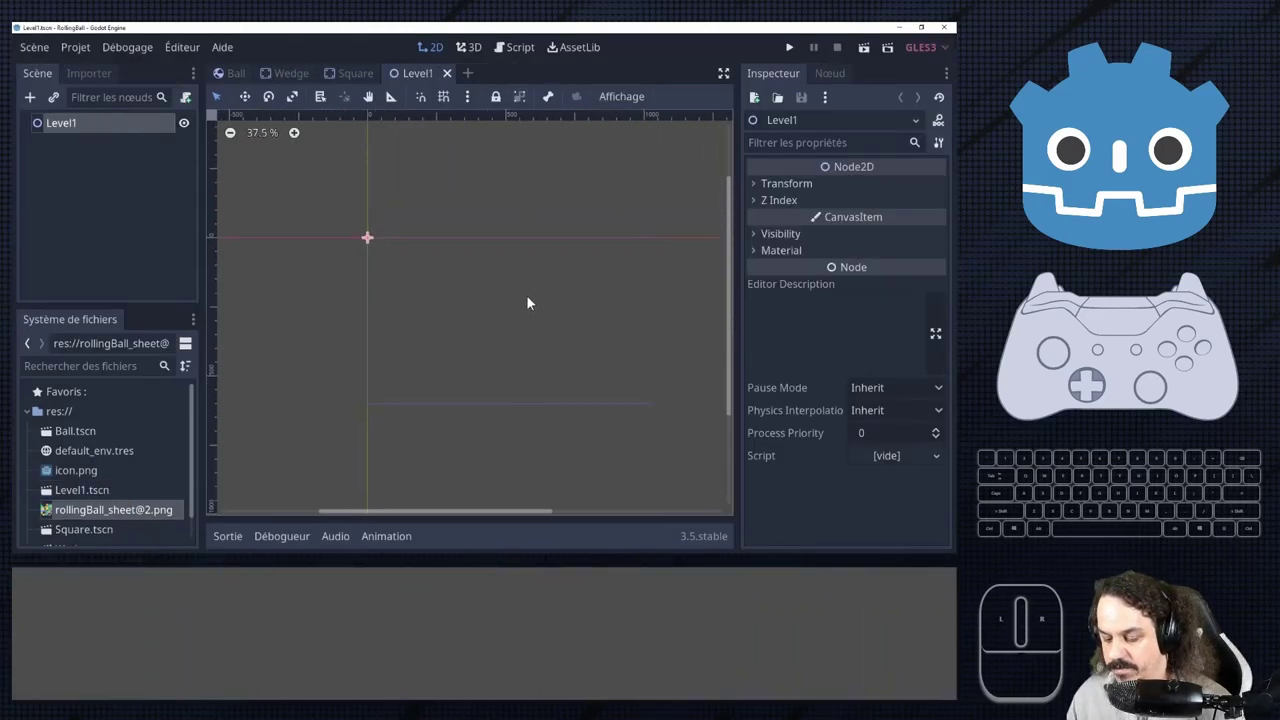
scroll(up, 3)
scroll(down, 3)
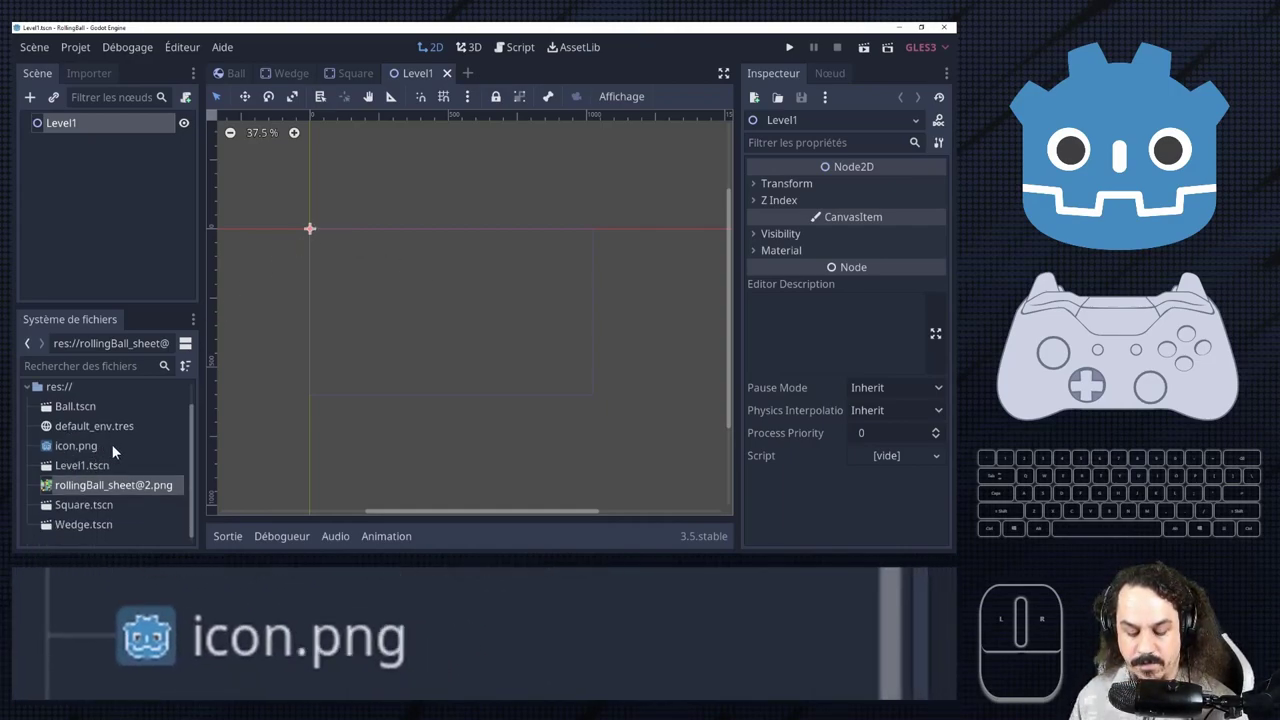
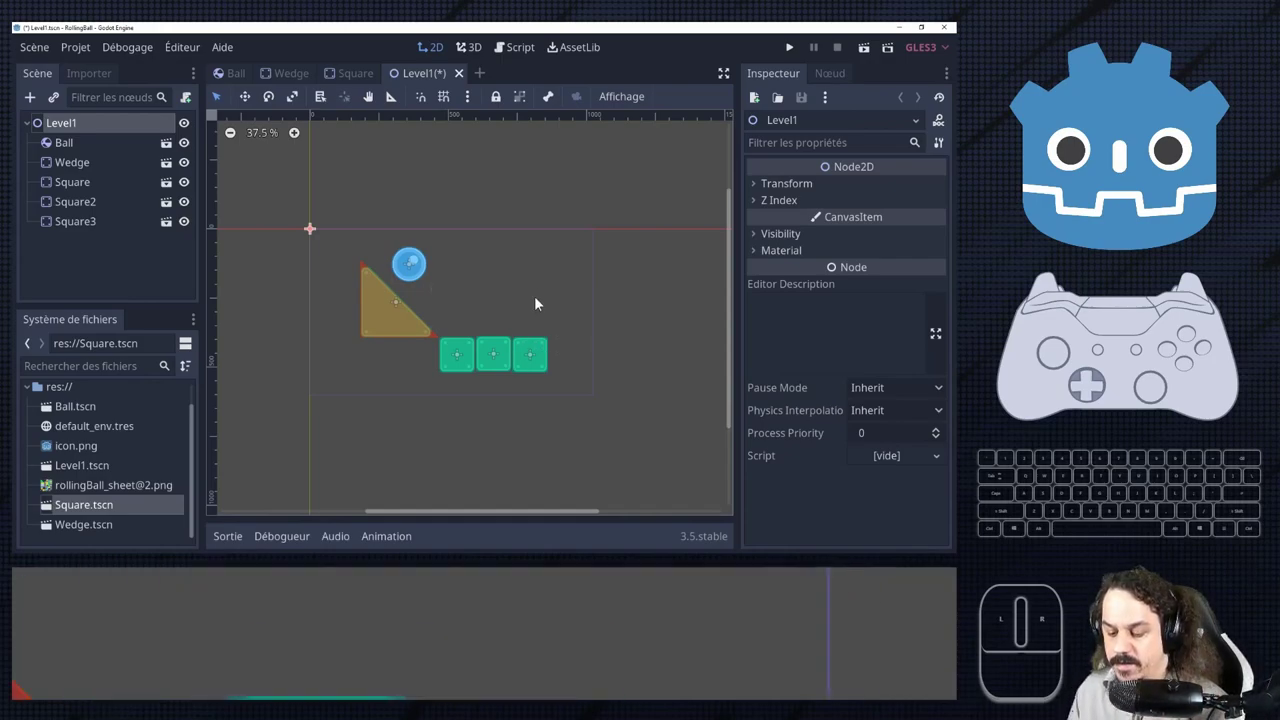
Run Level1 with its Ball, Wedge and three Square instances to test it.
click(873, 60)
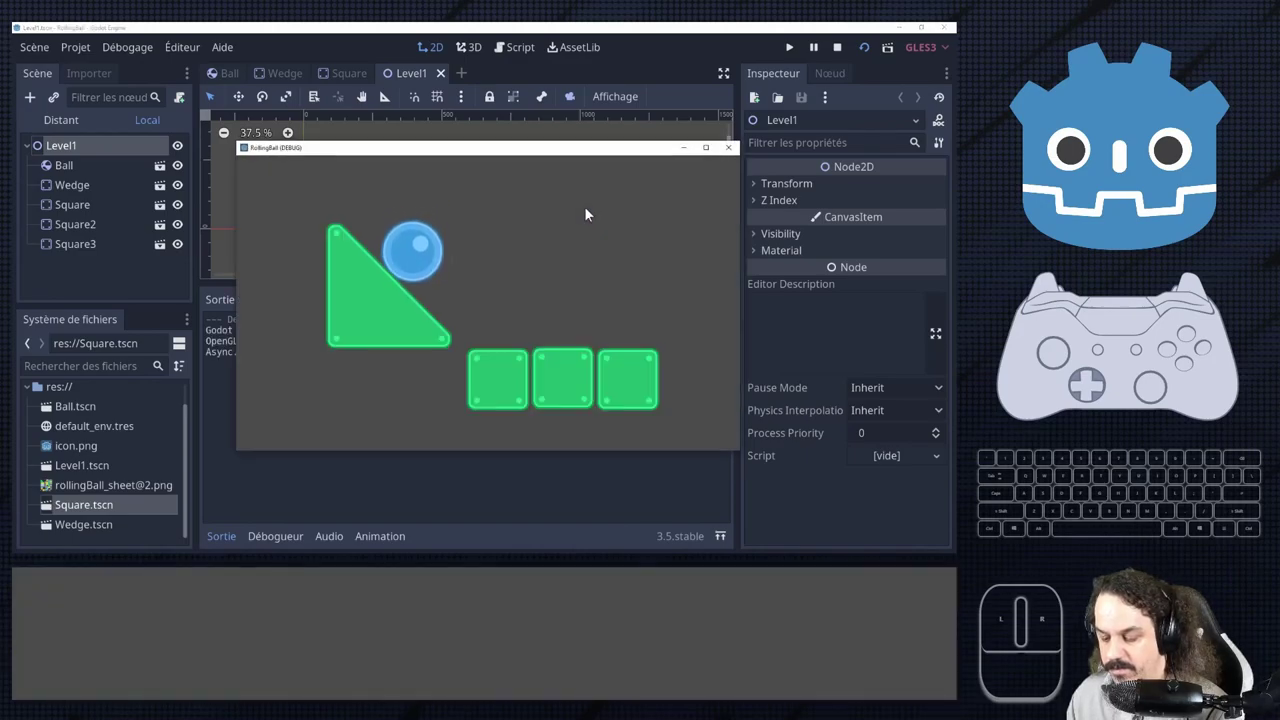
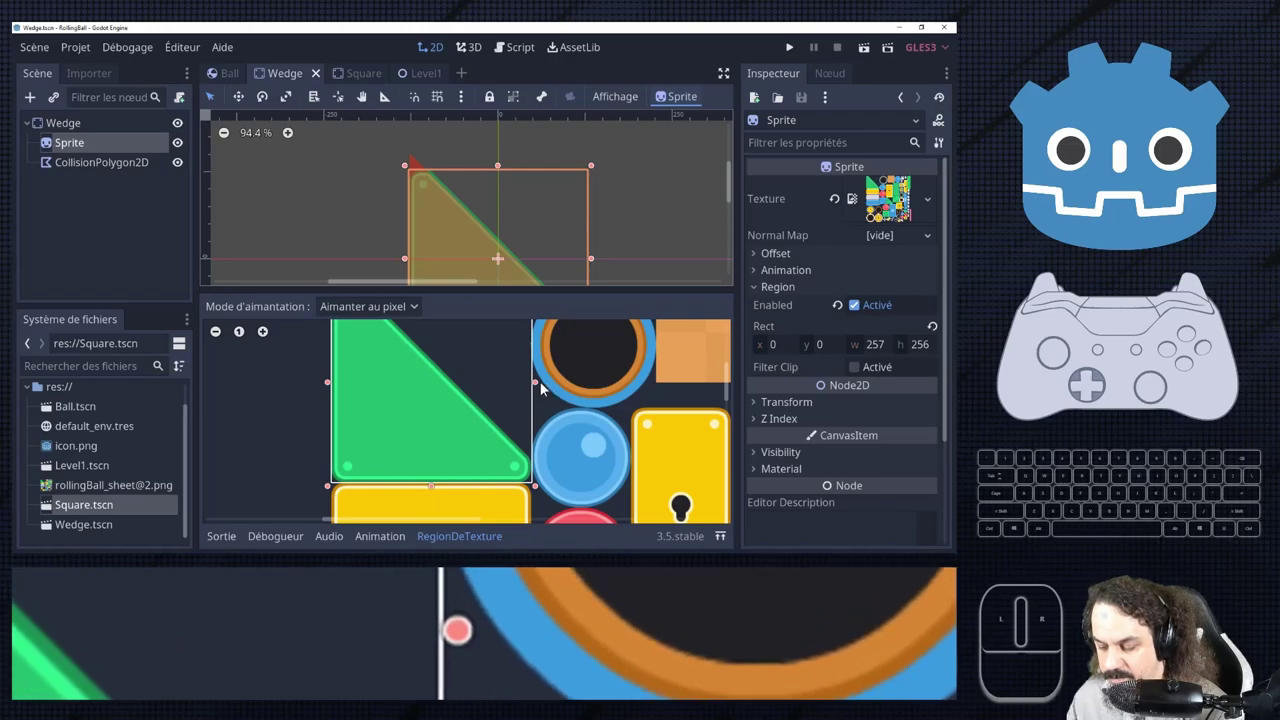
Set the Wedge sprite's region width to 256 and save the Wedge scene.
click(882, 357)
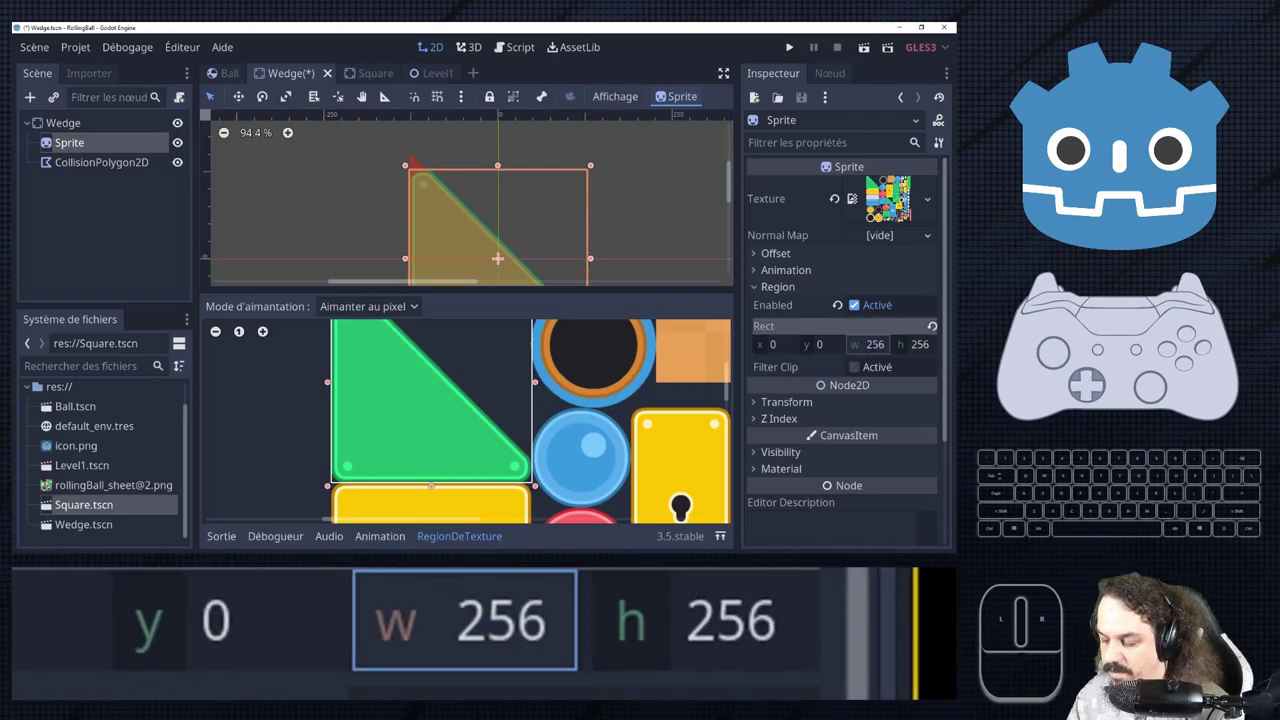
key(ctrl+s)
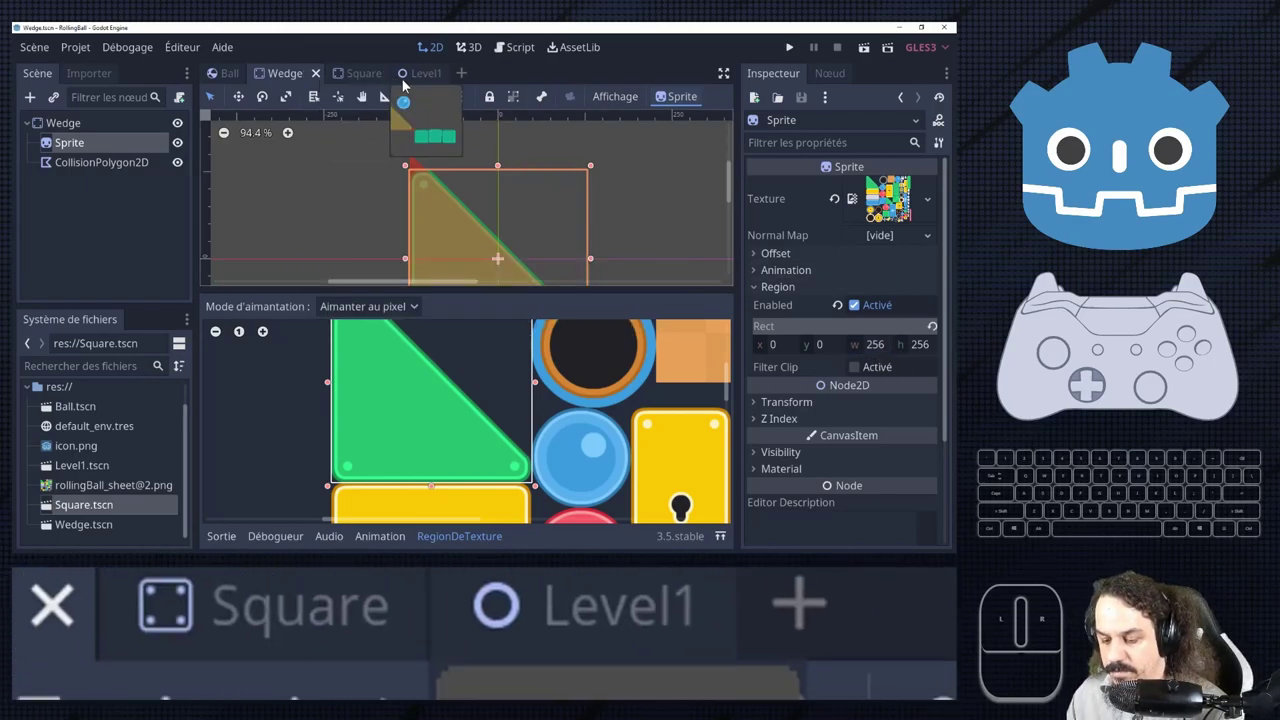
In the Ball scene set the Sprite region to x 256, w 128 and save.
click(224, 80)
scroll(up, 3)
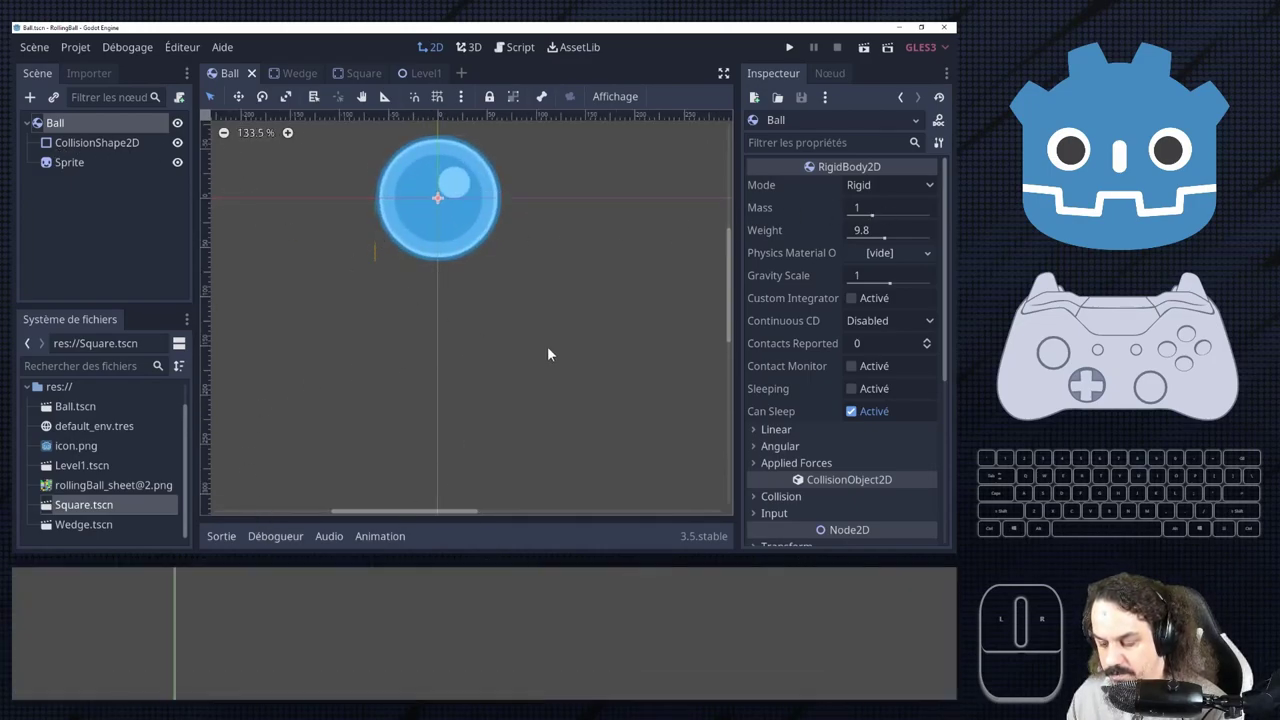
click(68, 133)
click(76, 165)
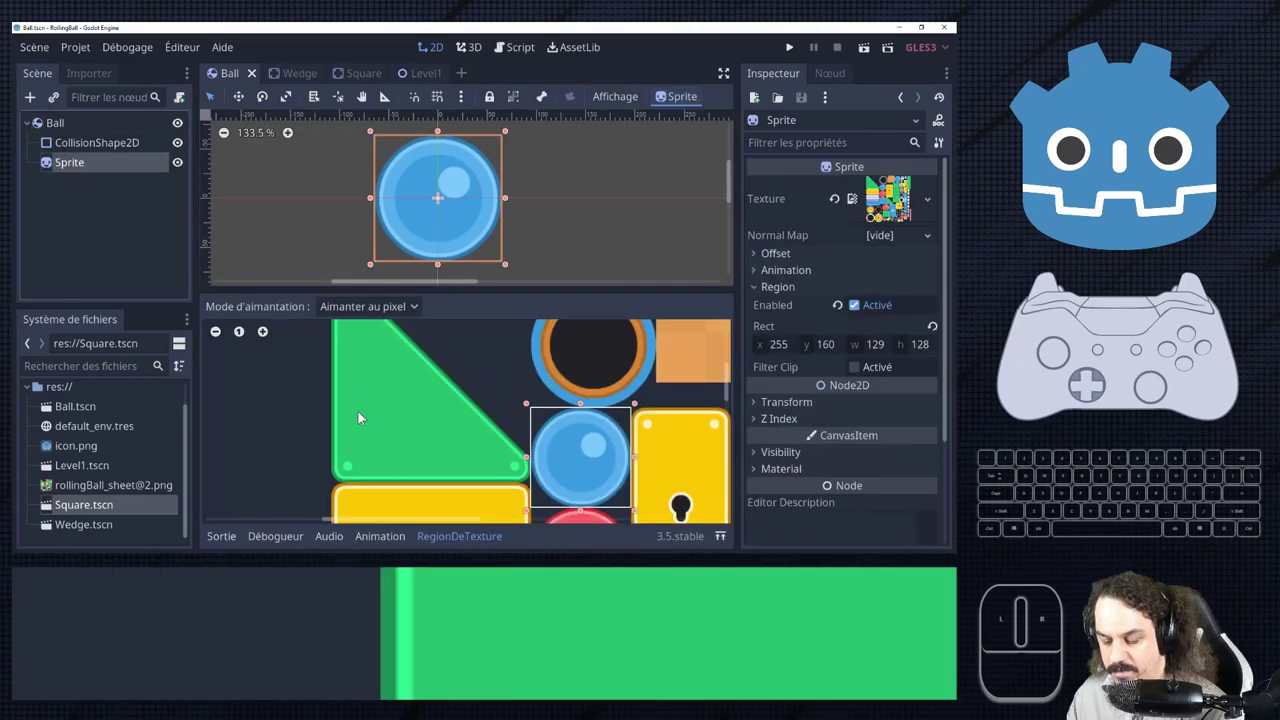
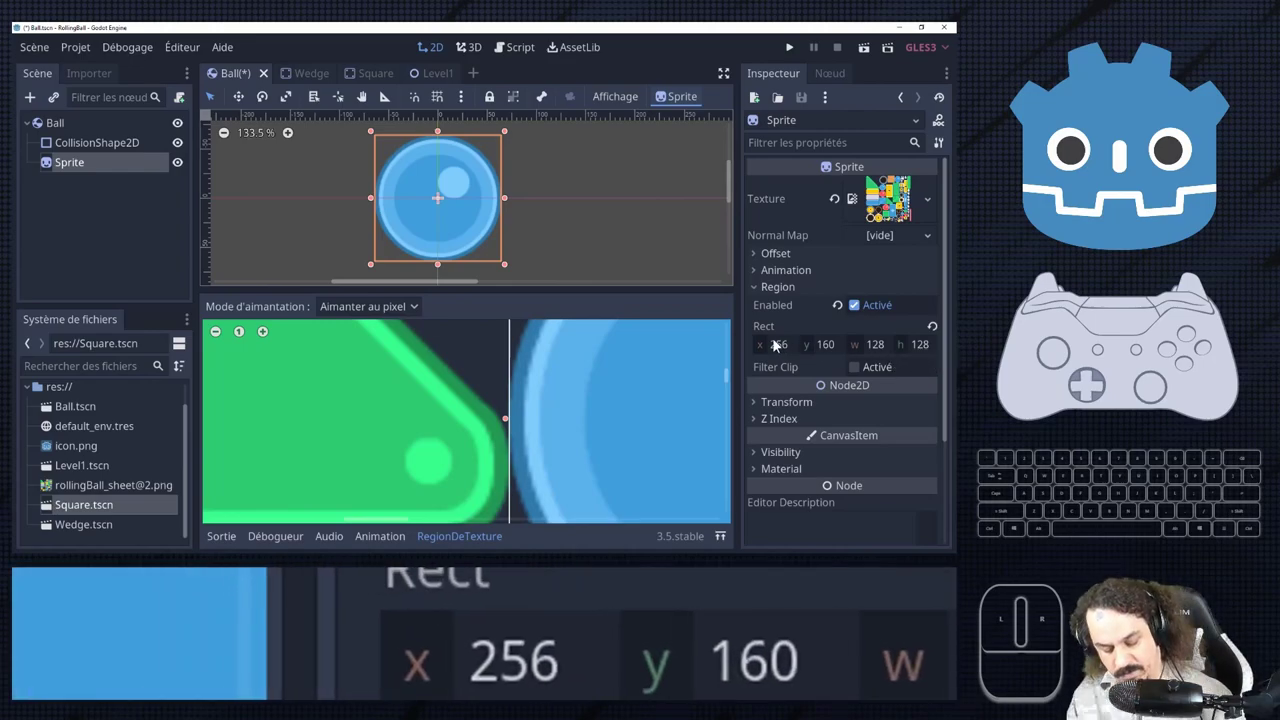
key(ctrl+s)
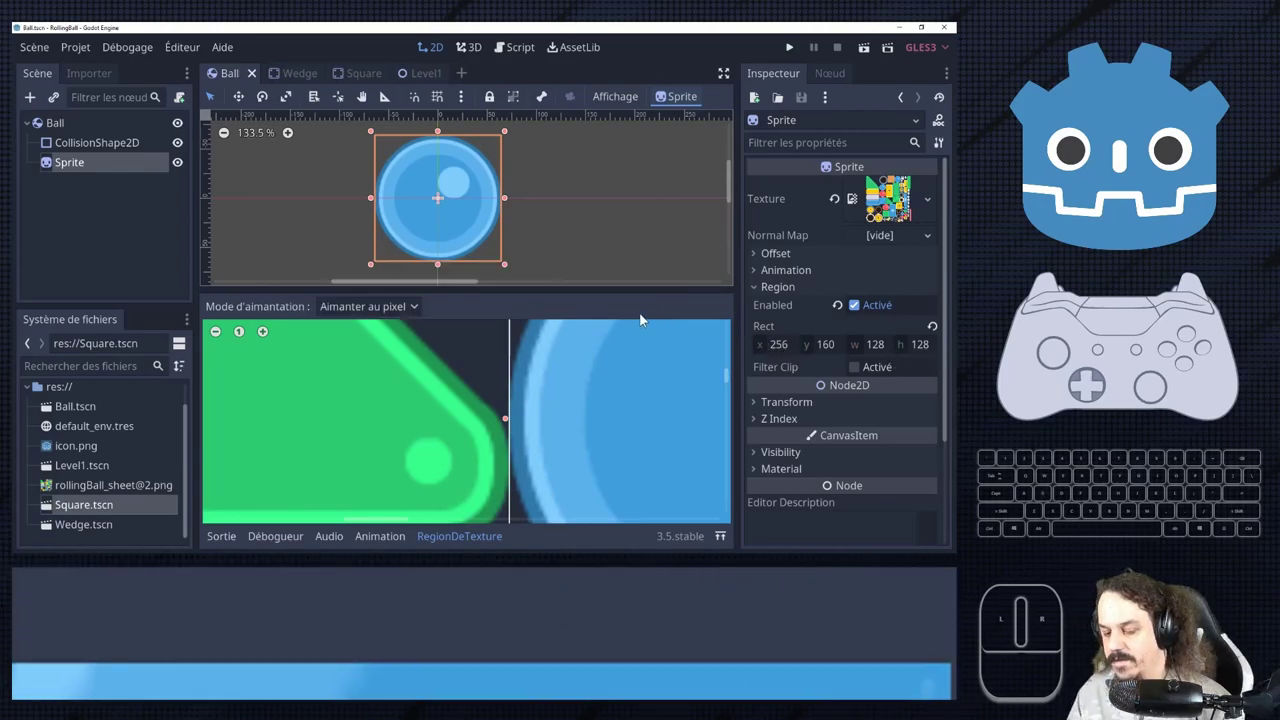
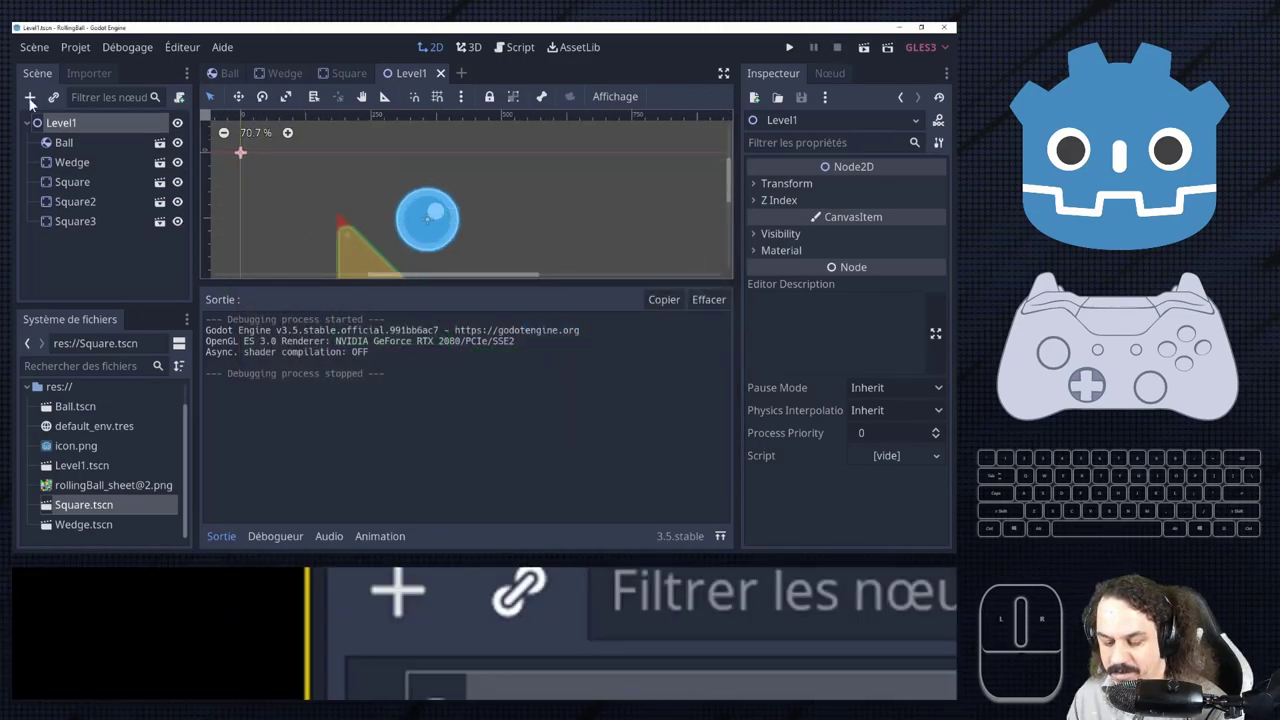
Check the Ball sprite's 128×128 region at 256, 160 in the texture view and save.
click(169, 153)
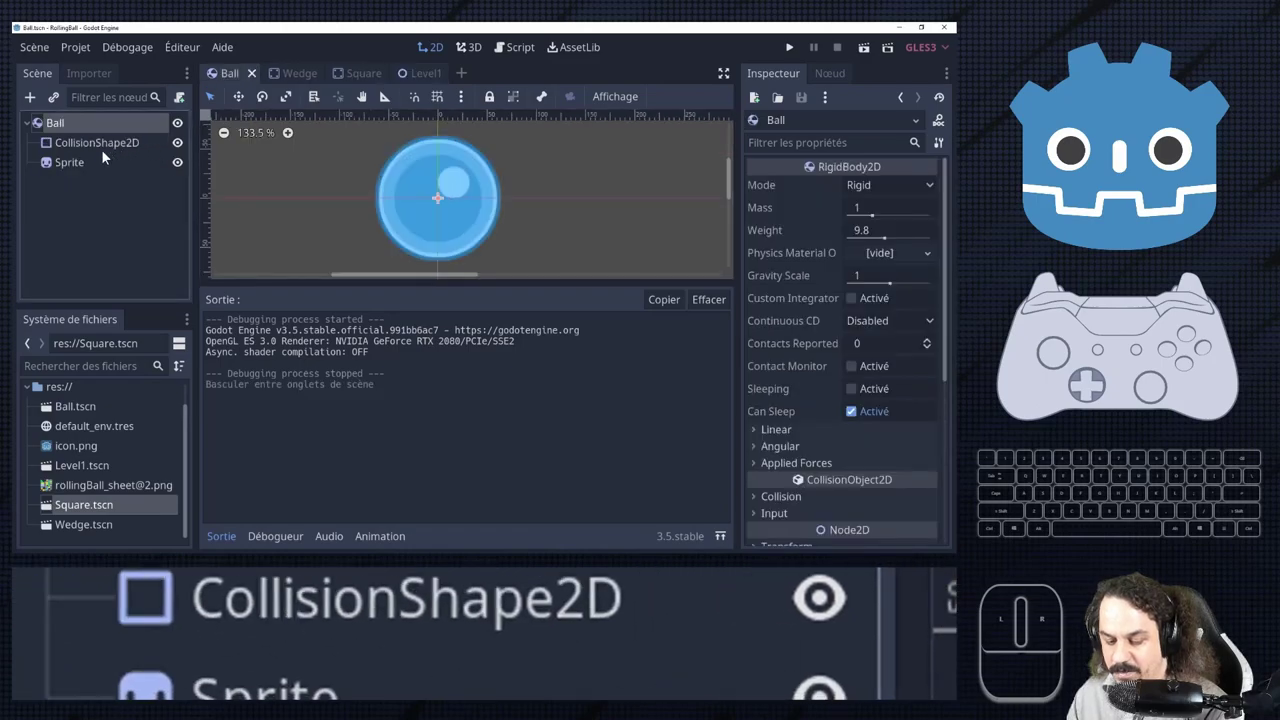
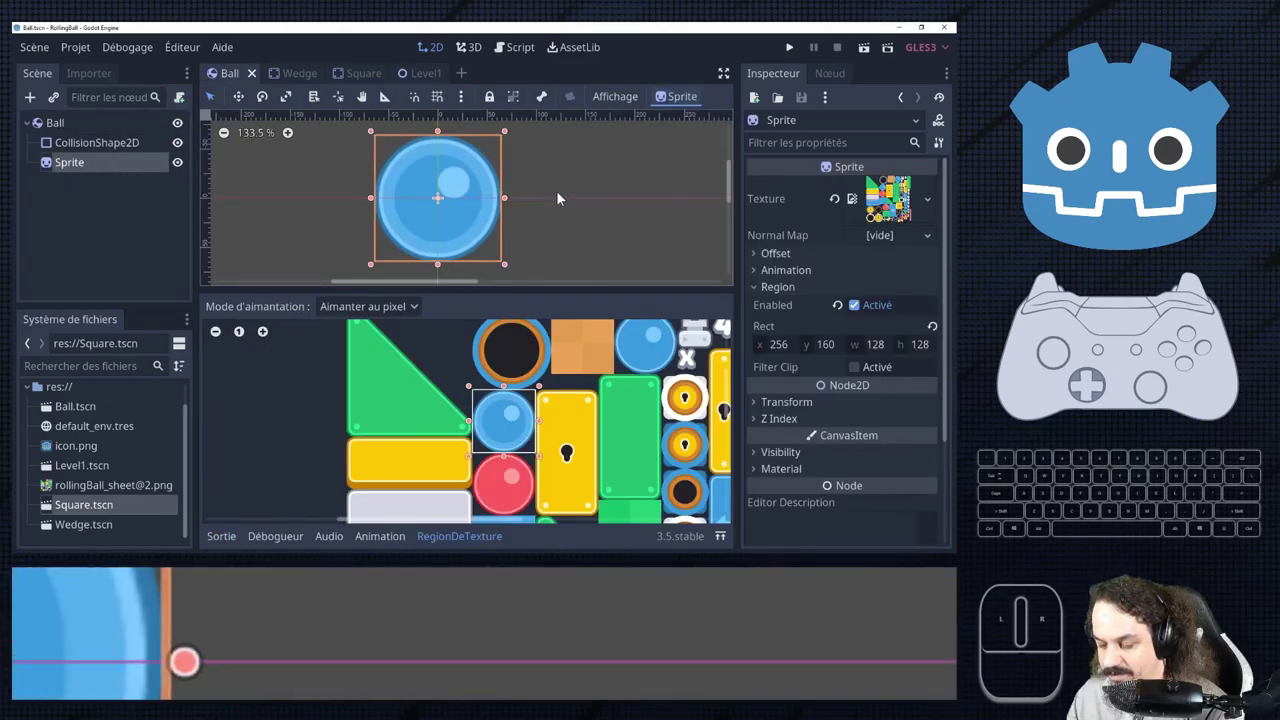
scroll(up, 3)
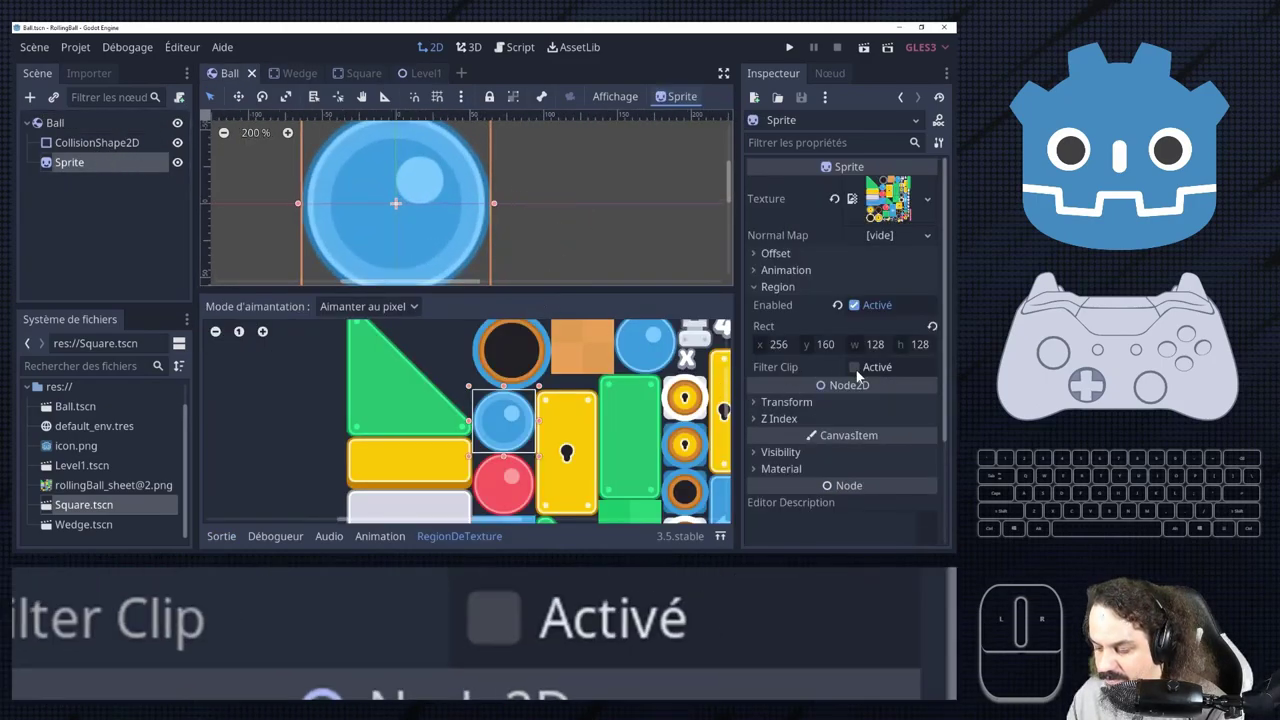
scroll(up, 3)
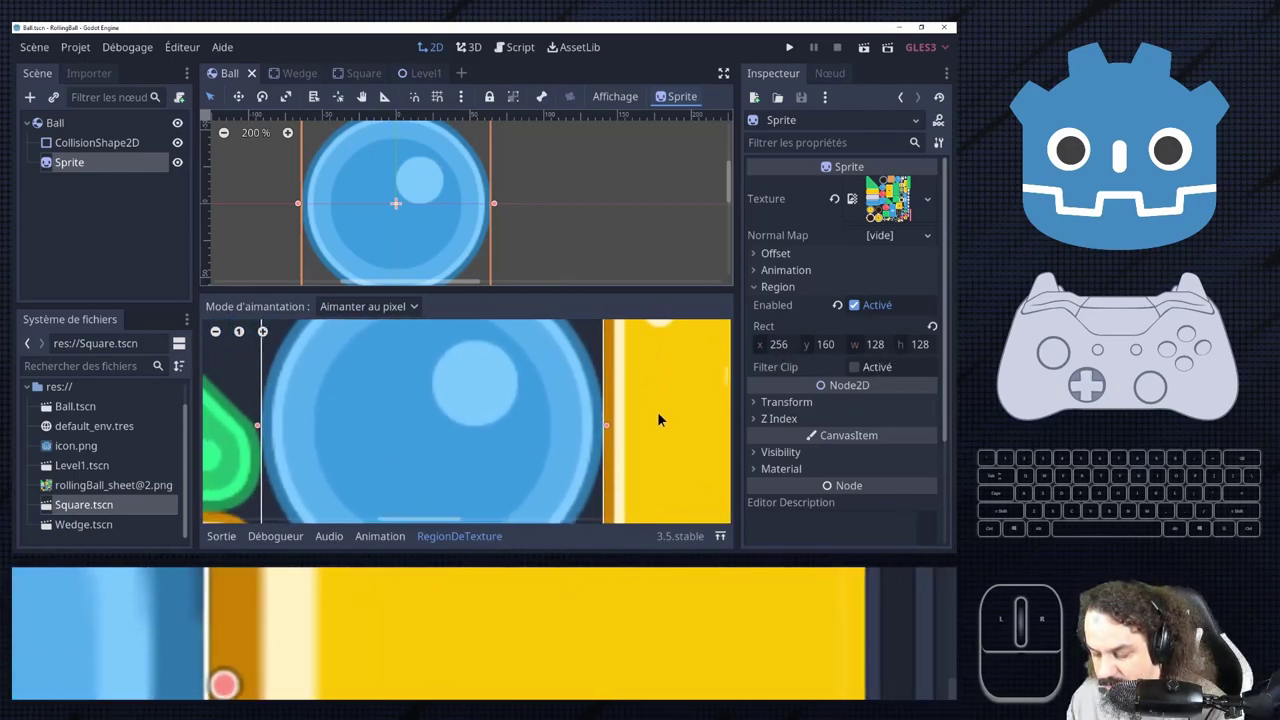
scroll(up, 3)
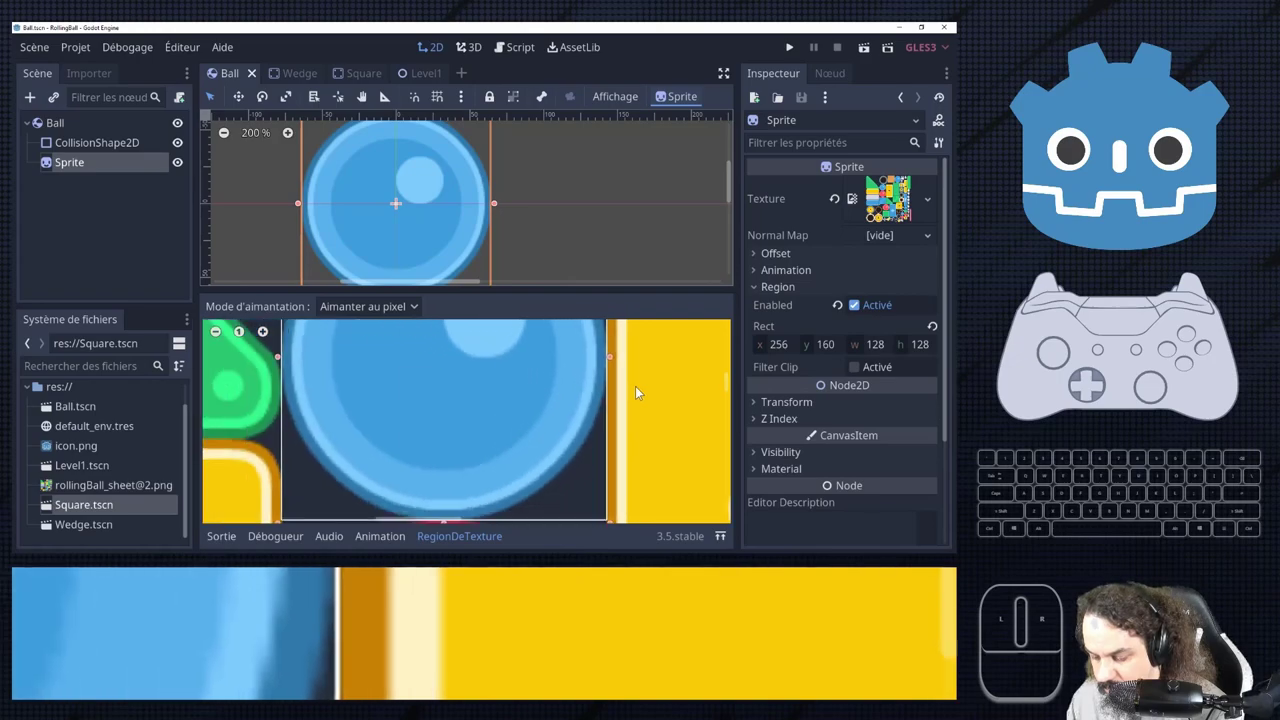
scroll(down, 3)
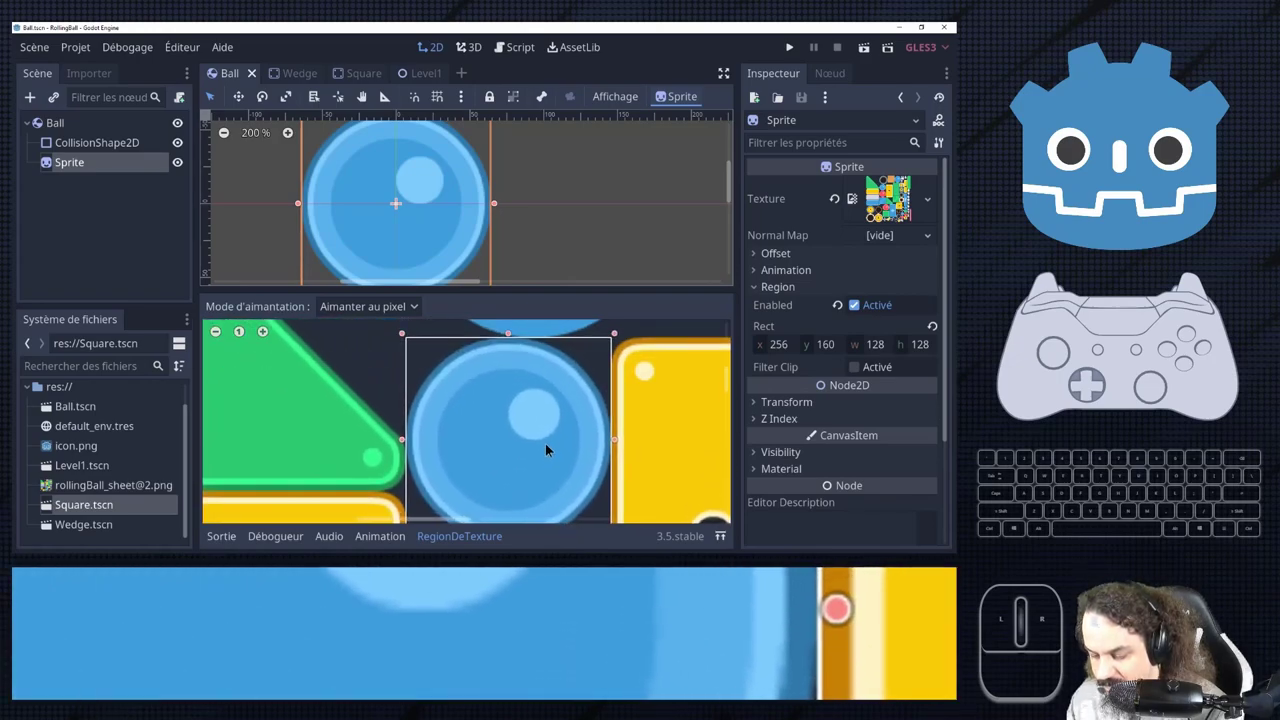
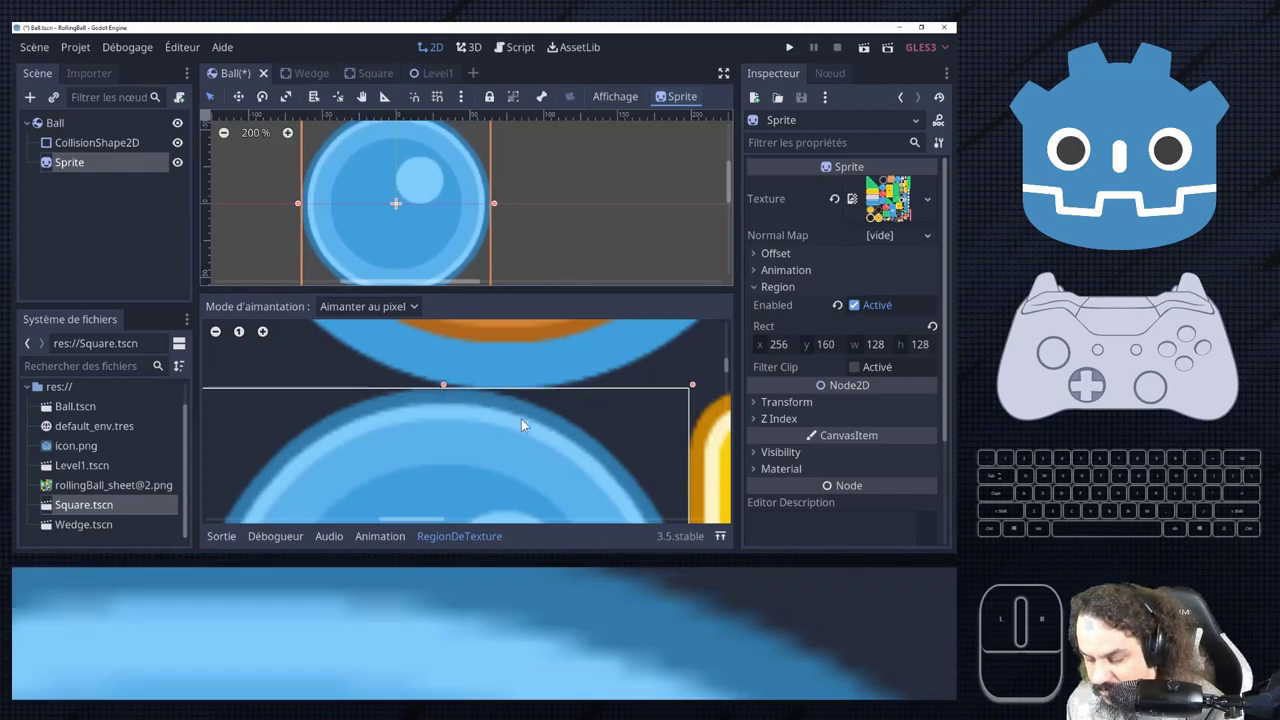
scroll(down, 3)
scroll(up, 3)
scroll(up, 3)
drag(561, 438, 562, 446)
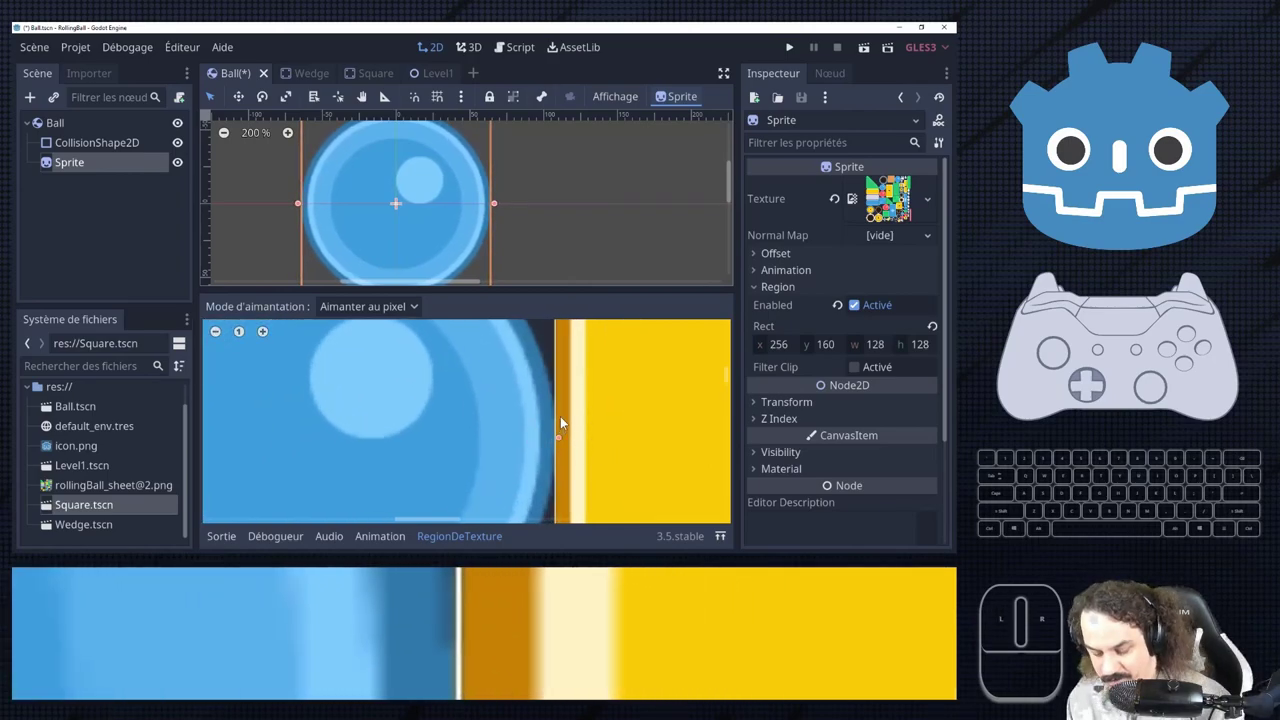
key(ctrl+s)
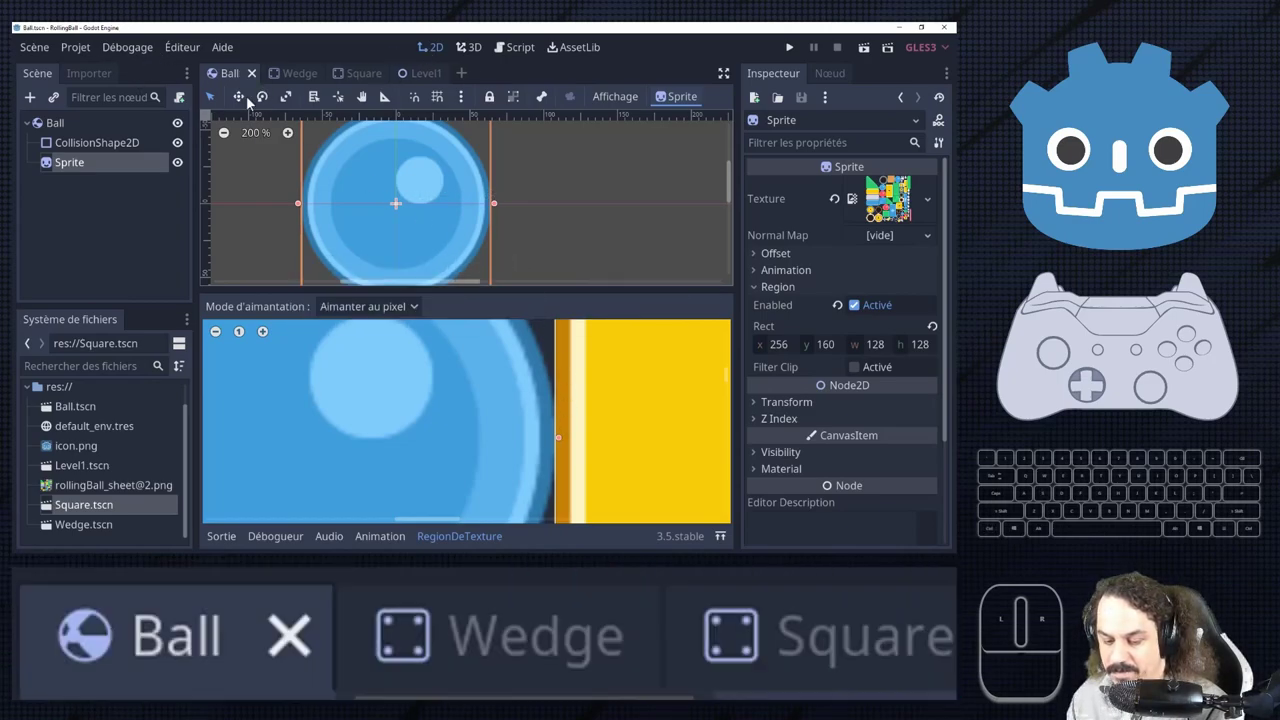
Switch to Level1 and zoom around the viewport to inspect the instances.
click(424, 85)
scroll(up, 3)
scroll(down, 3)
scroll(up, 3)
scroll(down, 3)
scroll(down, 3)
scroll(up, 3)
scroll(down, 3)
scroll(up, 3)
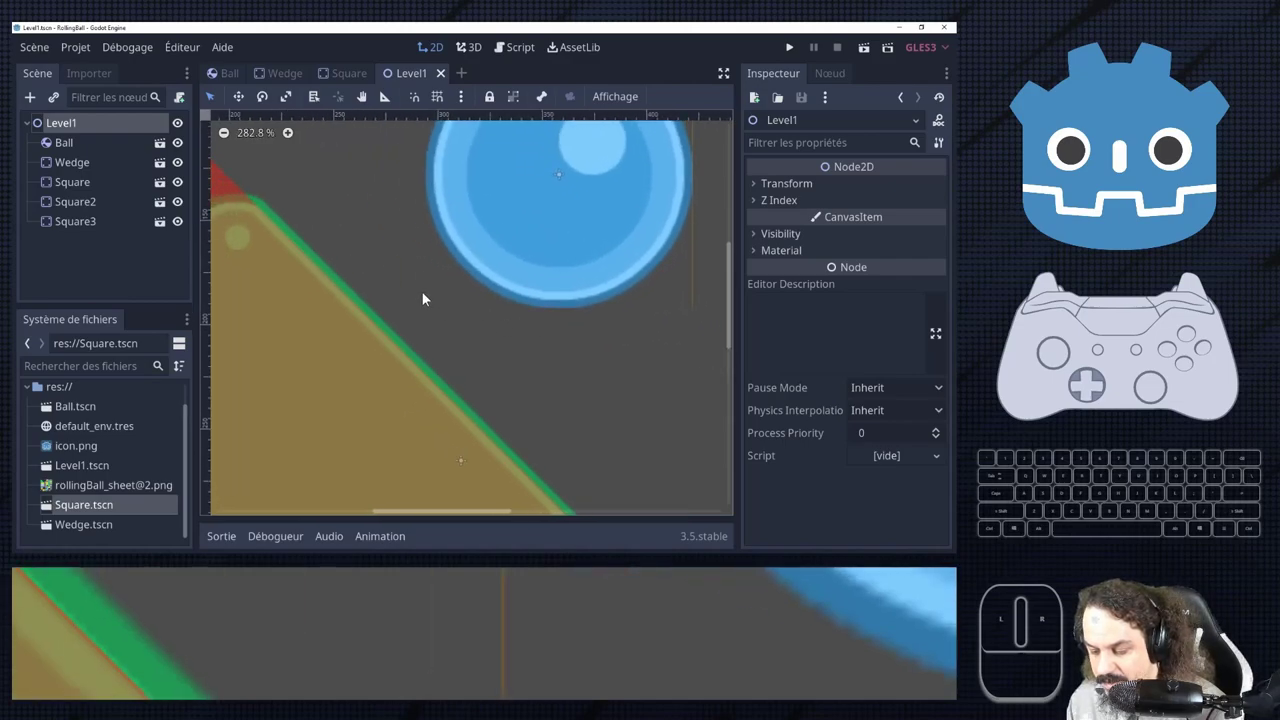
scroll(down, 3)
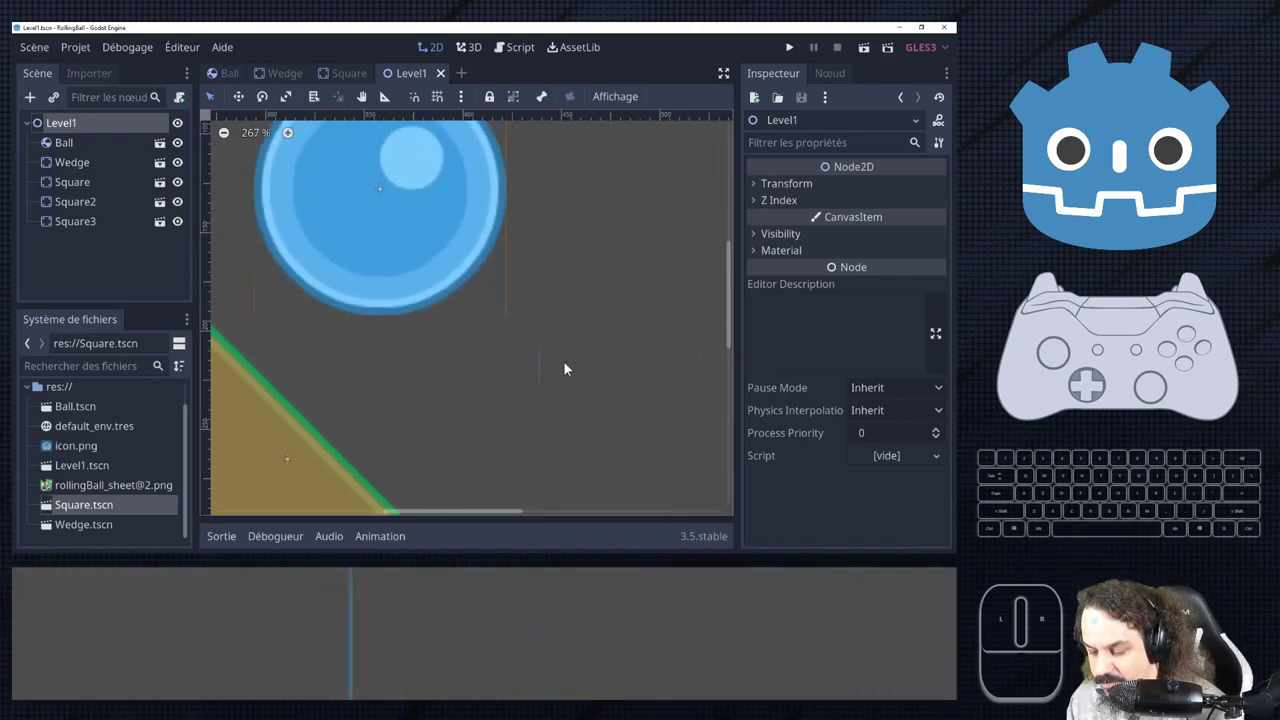
scroll(down, 3)
scroll(up, 3)
Select the Wedge and then the Ball instance in Level1 to inspect them.
click(445, 407)
click(279, 395)
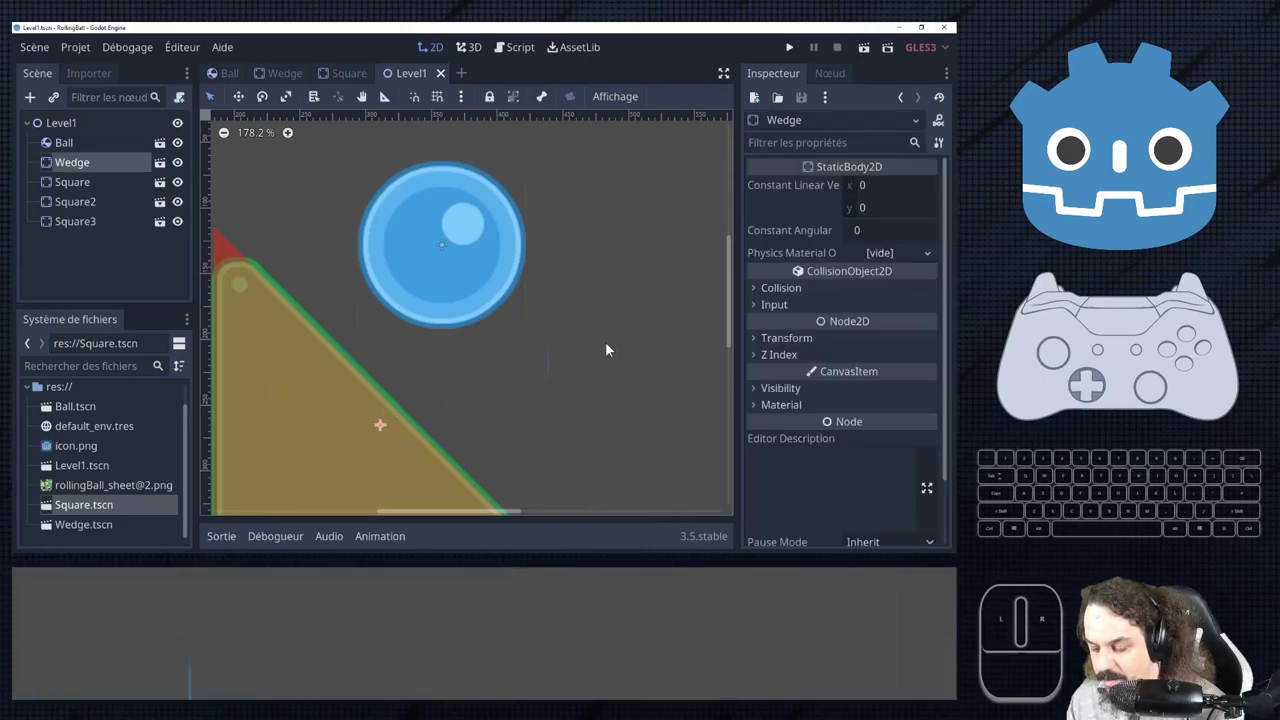
scroll(up, 3)
scroll(down, 3)
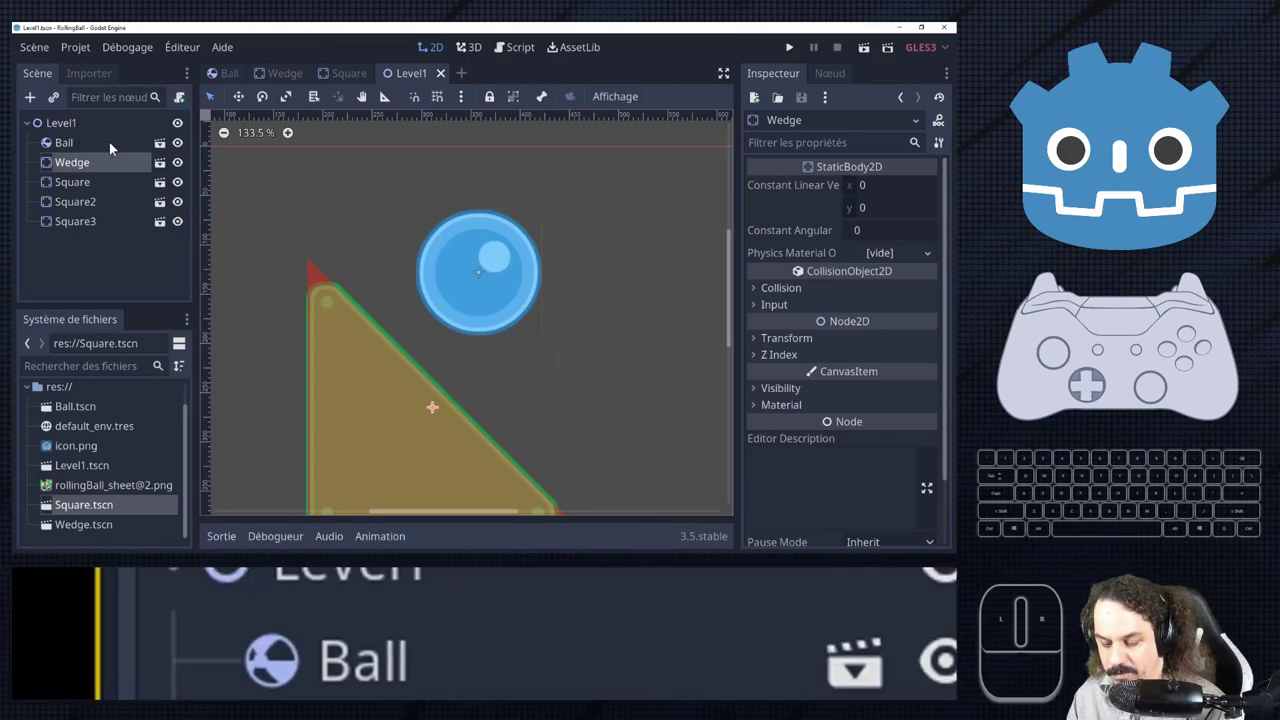
click(89, 153)
click(170, 153)
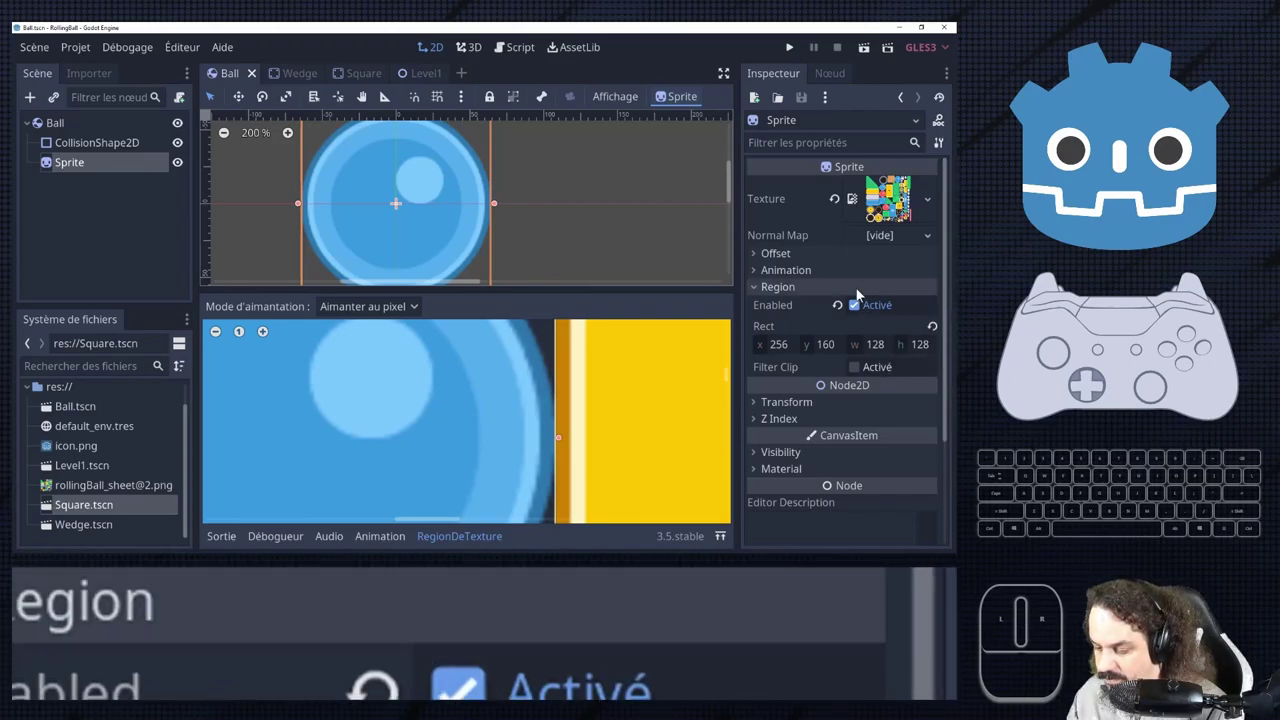
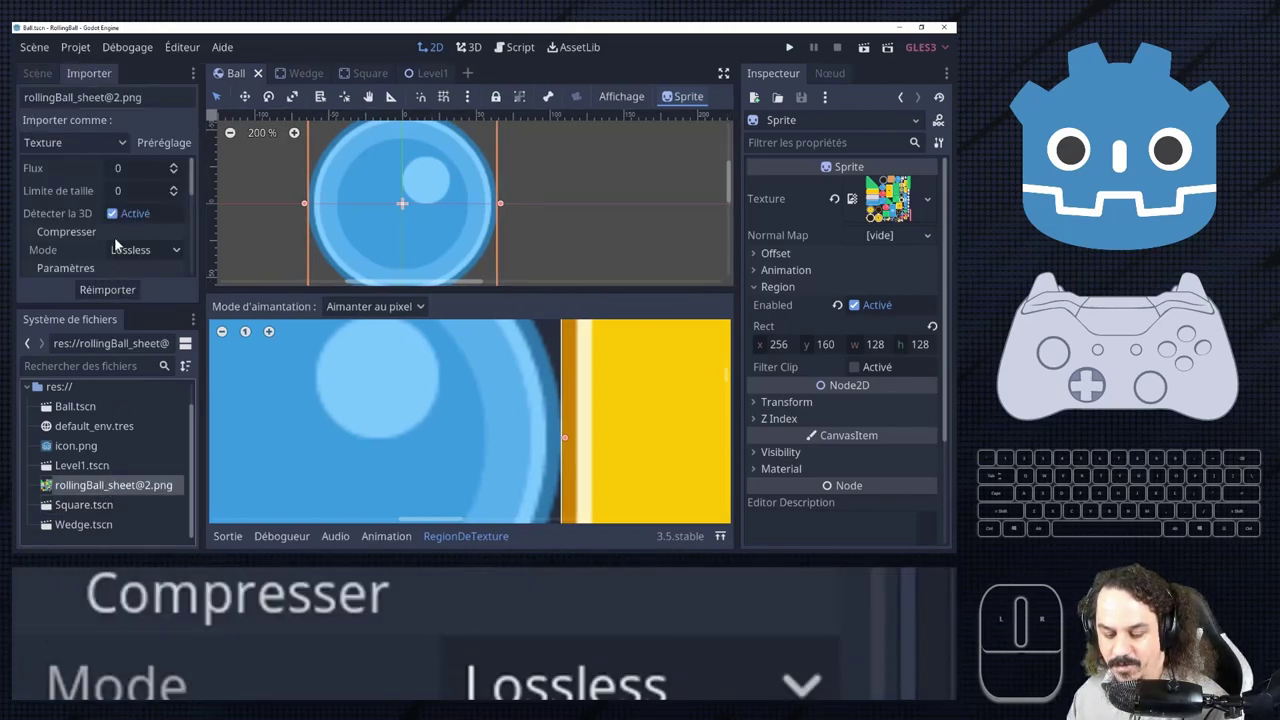
scroll(up, 3)
scroll(down, 3)
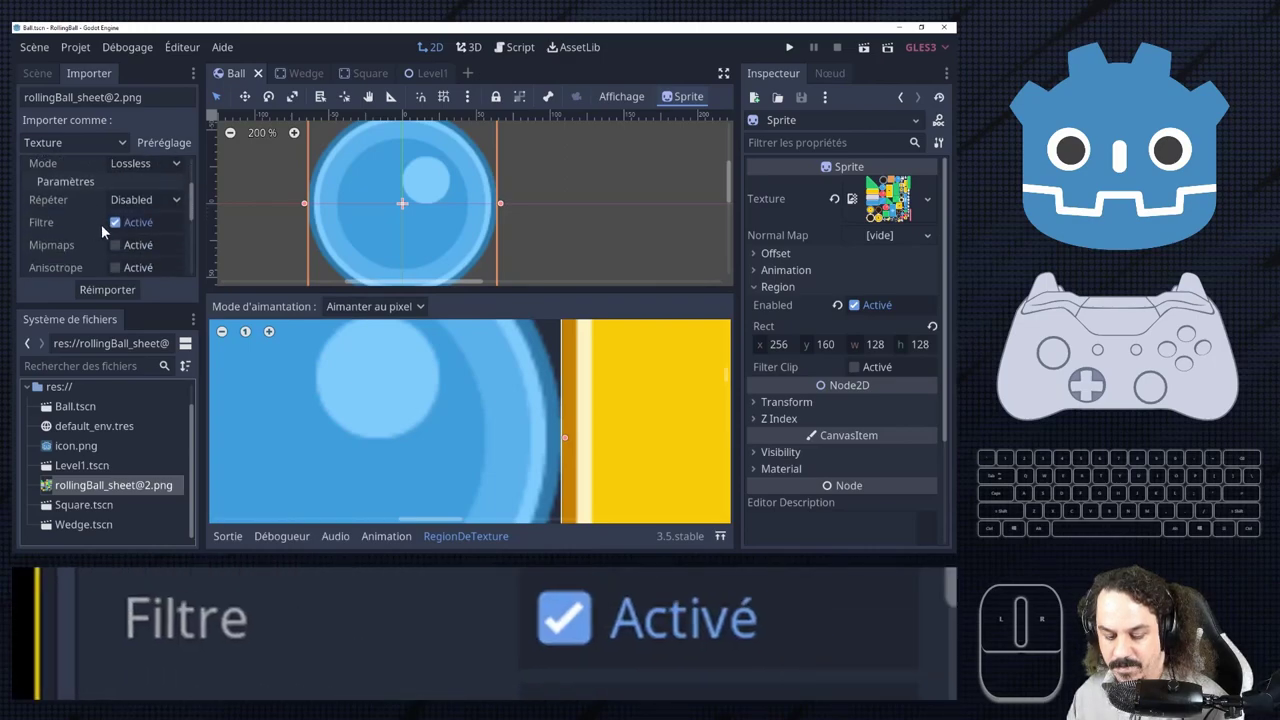
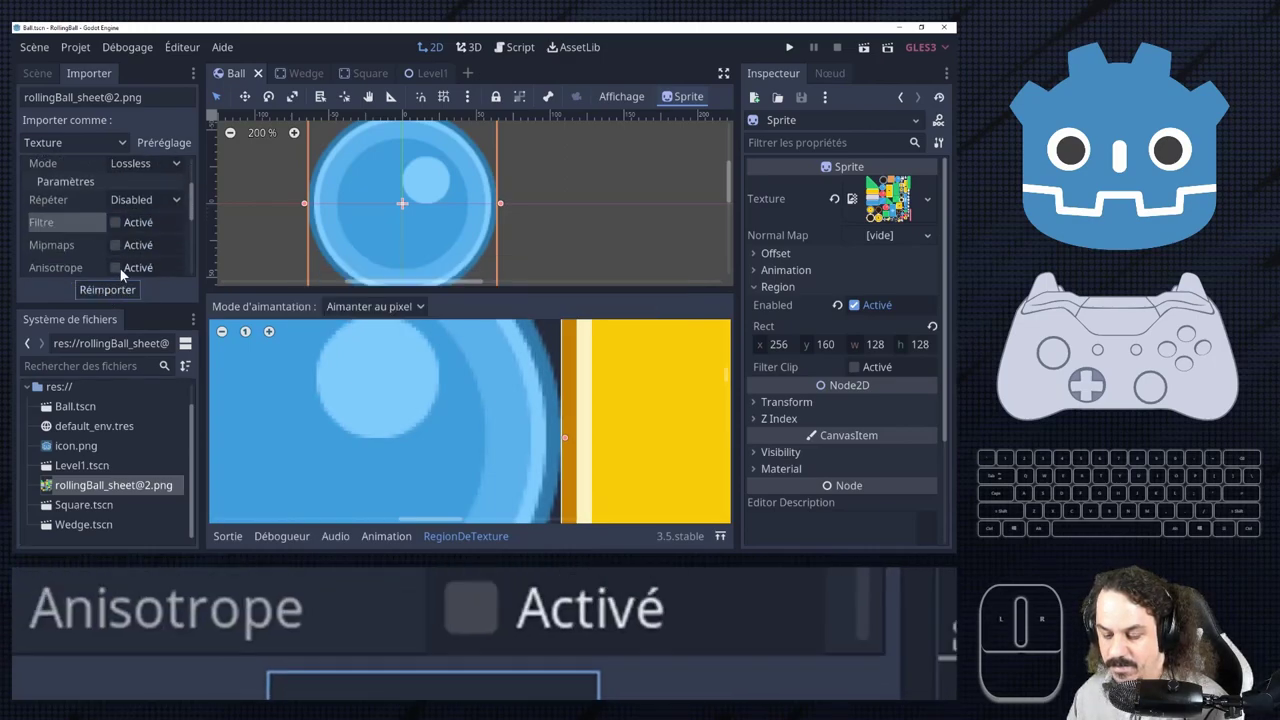
scroll(down, 3)
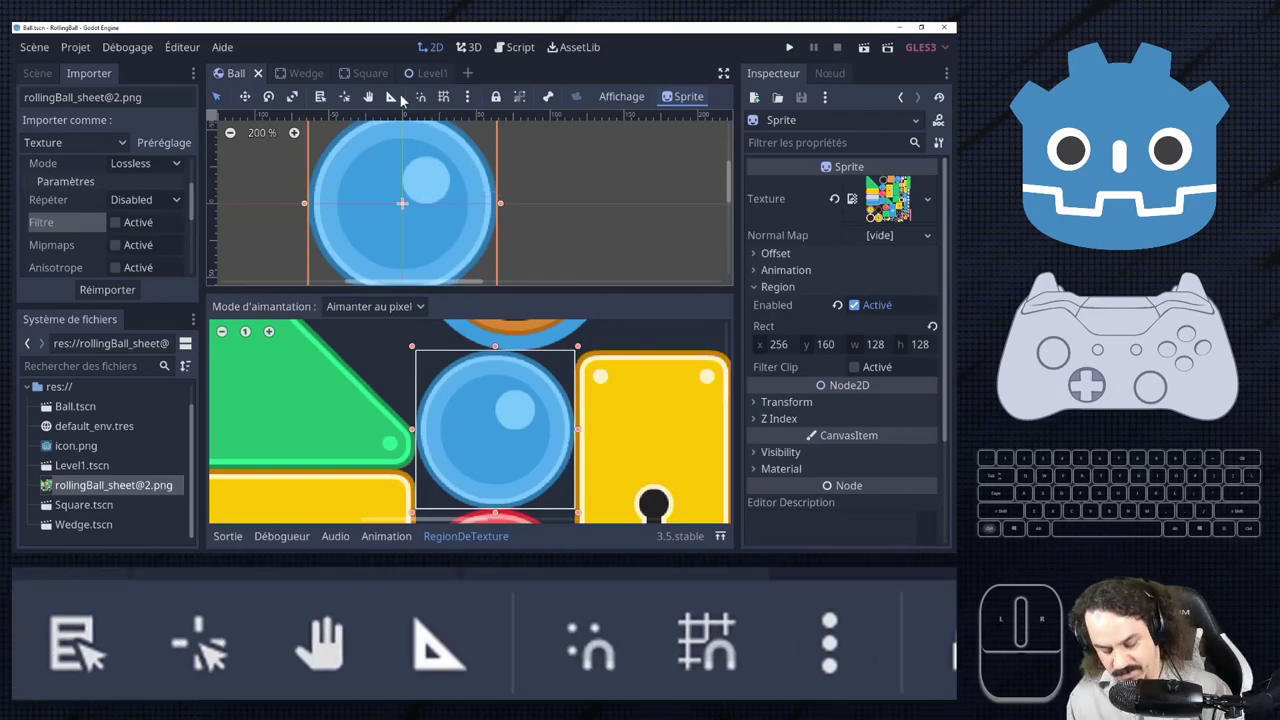
key(ctrl+s)
click(438, 83)
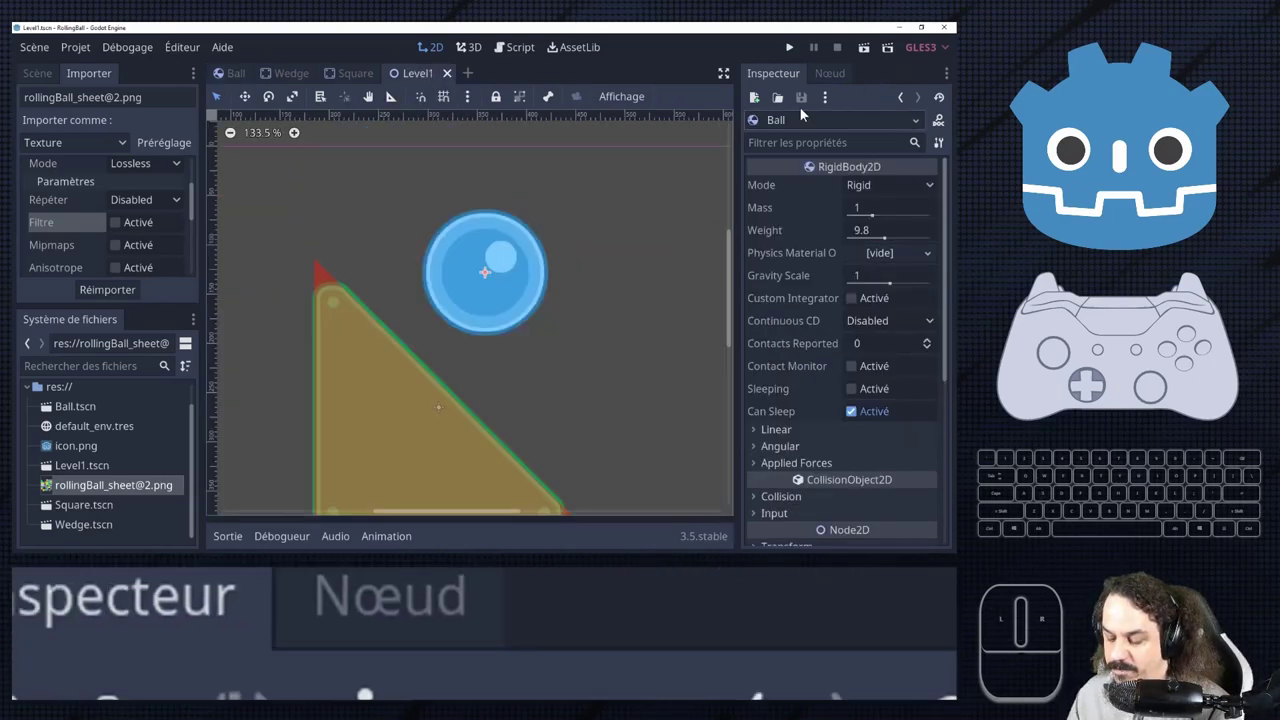
Test-run the level, then add a Camera2D child to Ball and save.
click(872, 58)
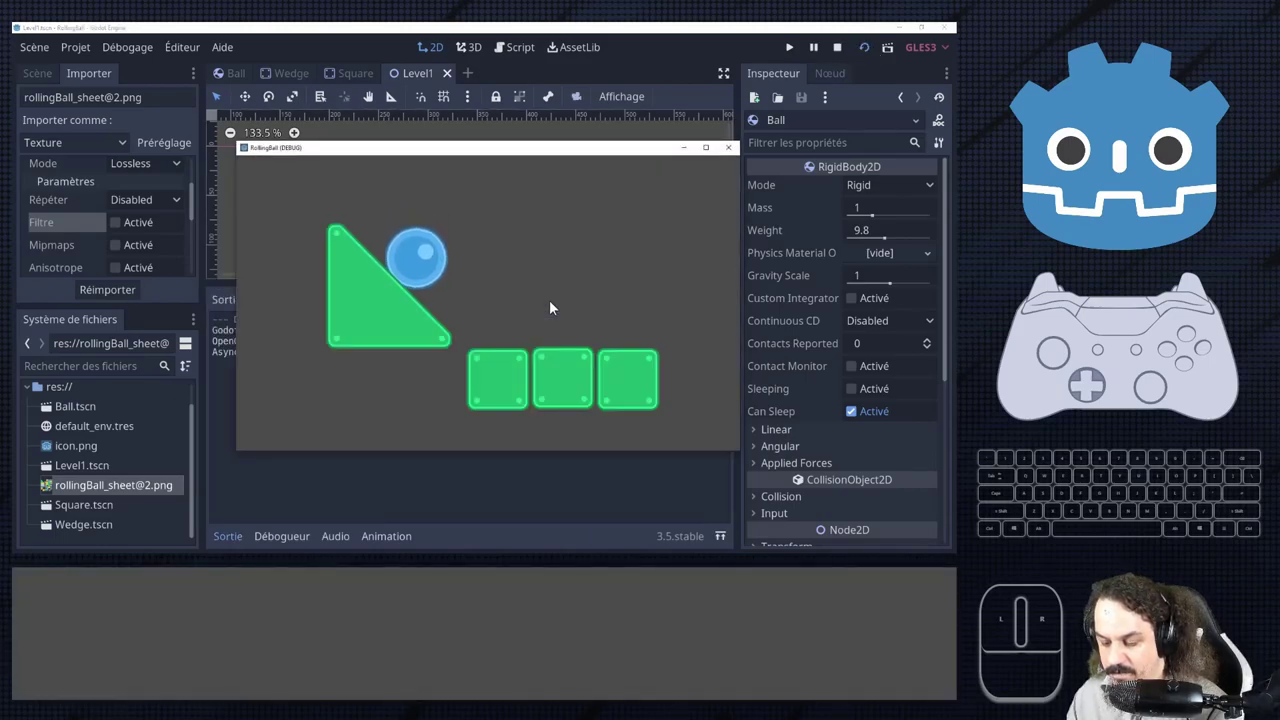
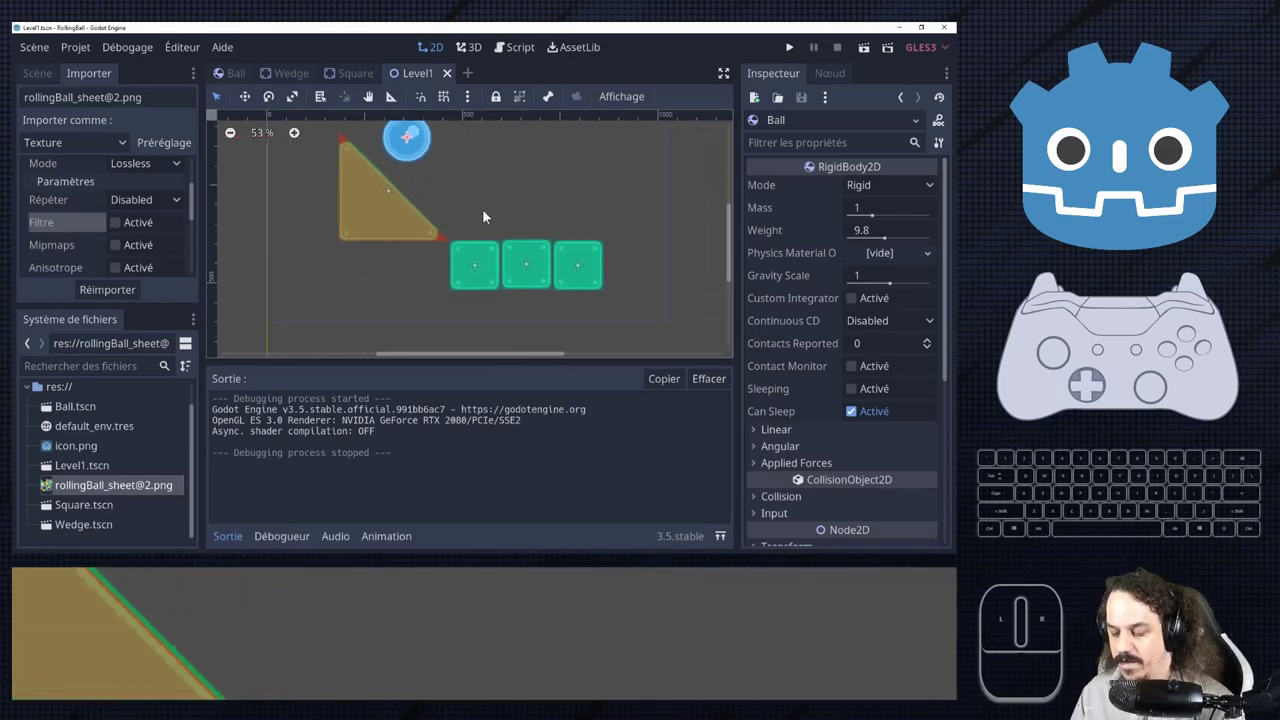
scroll(up, 3)
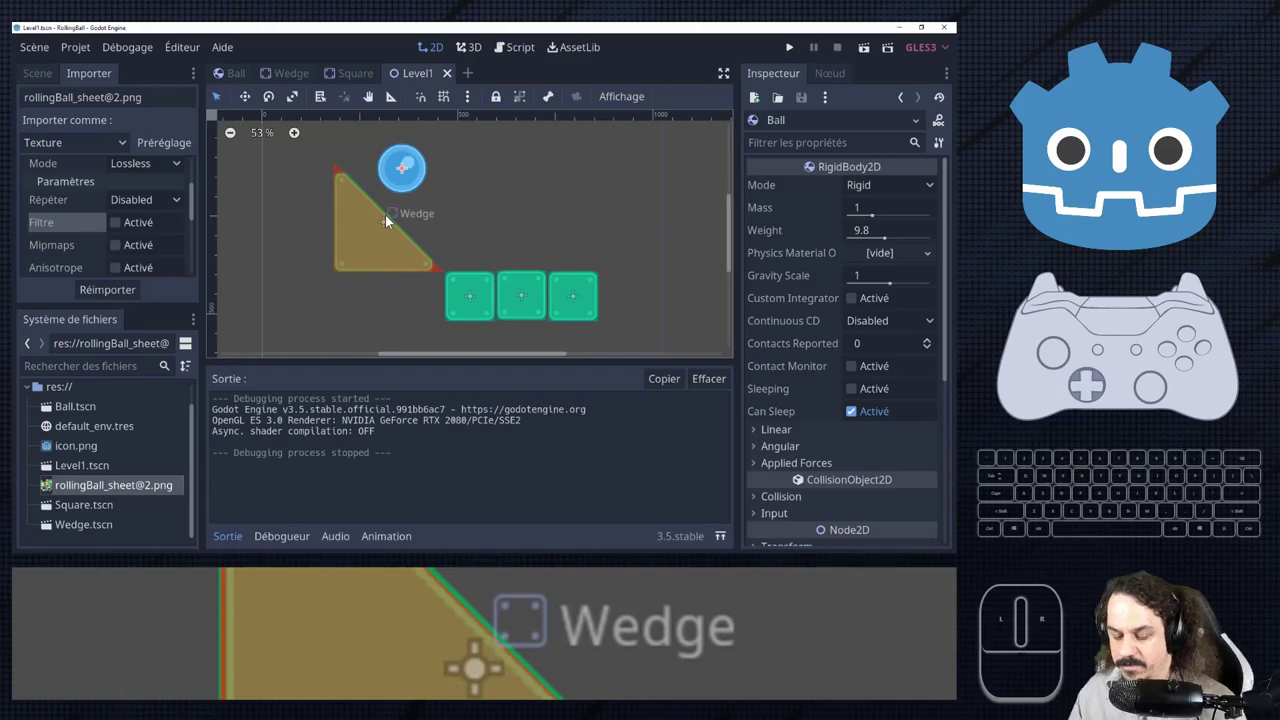
key(ctrl+s)
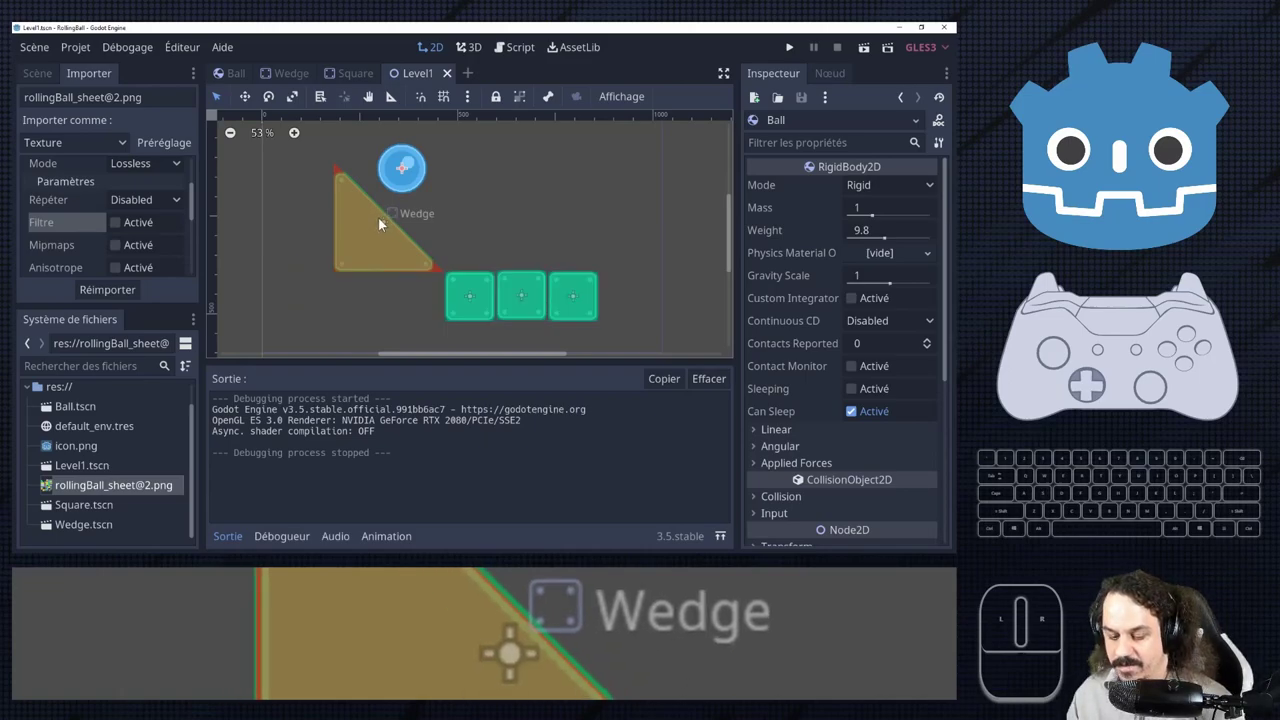
scroll(down, 3)
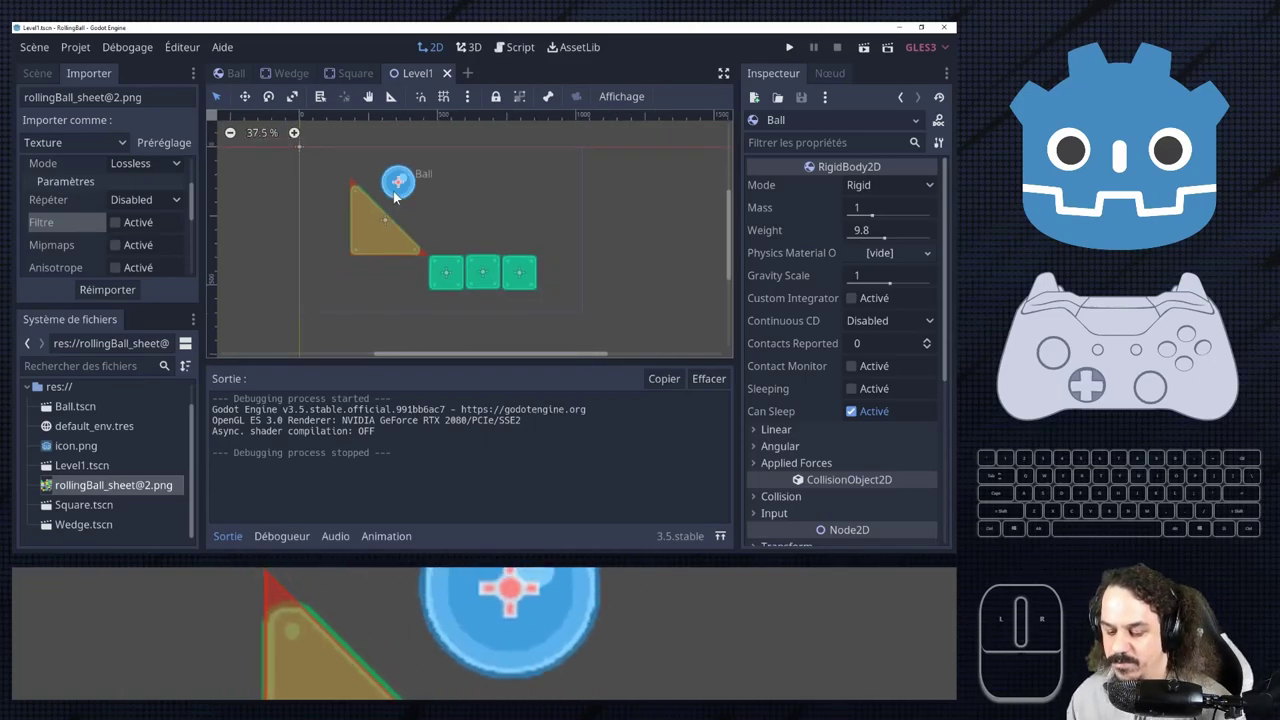
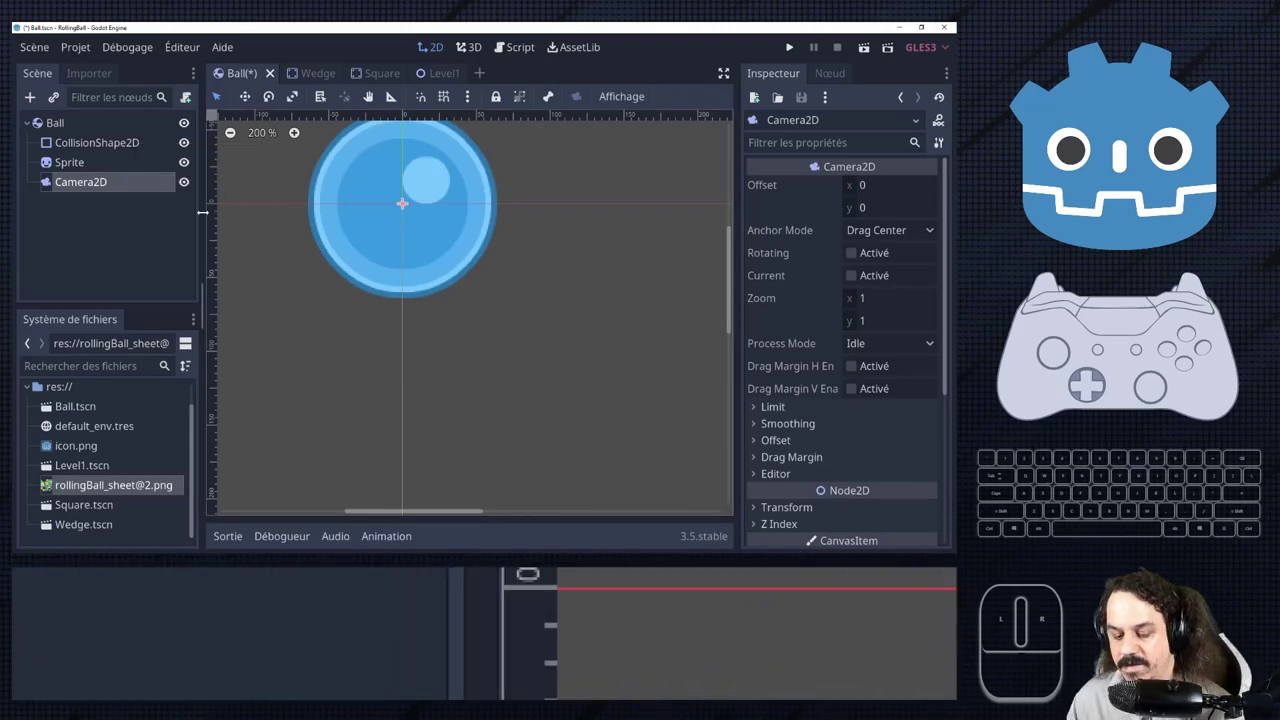
Enable Current on the Ball's Camera2D and save the Ball scene.
scroll(down, 3)
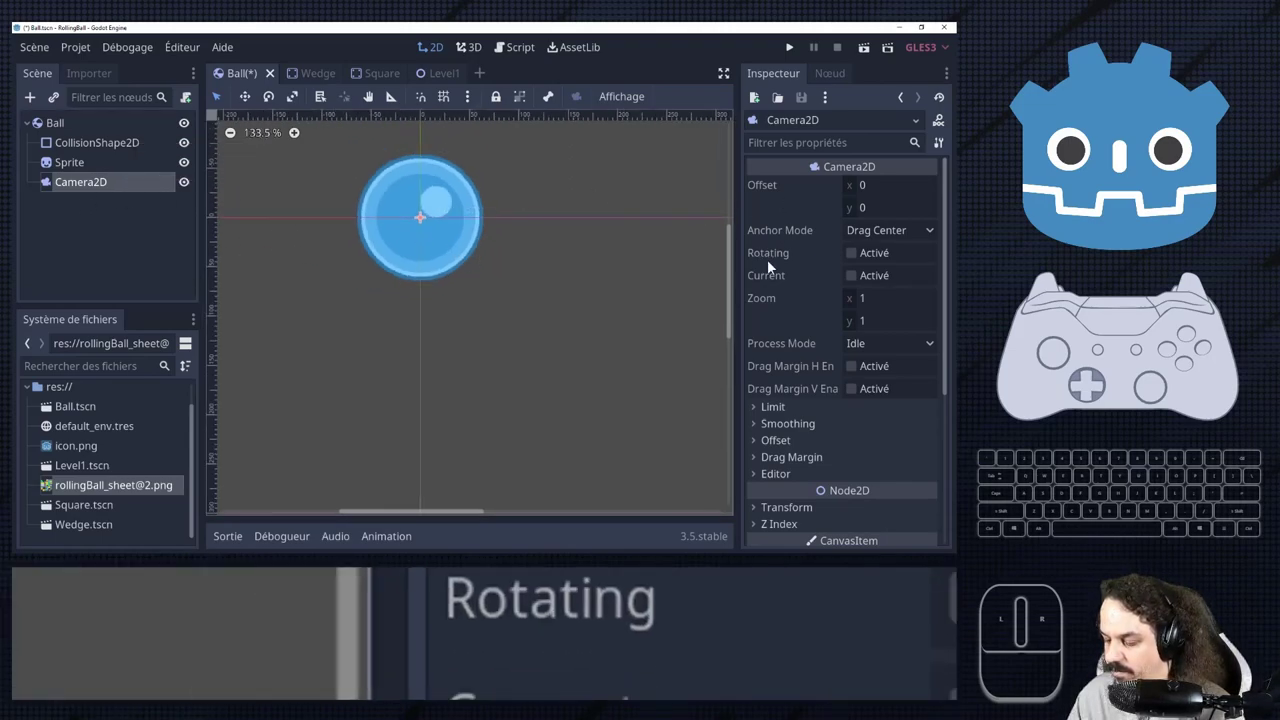
click(863, 288)
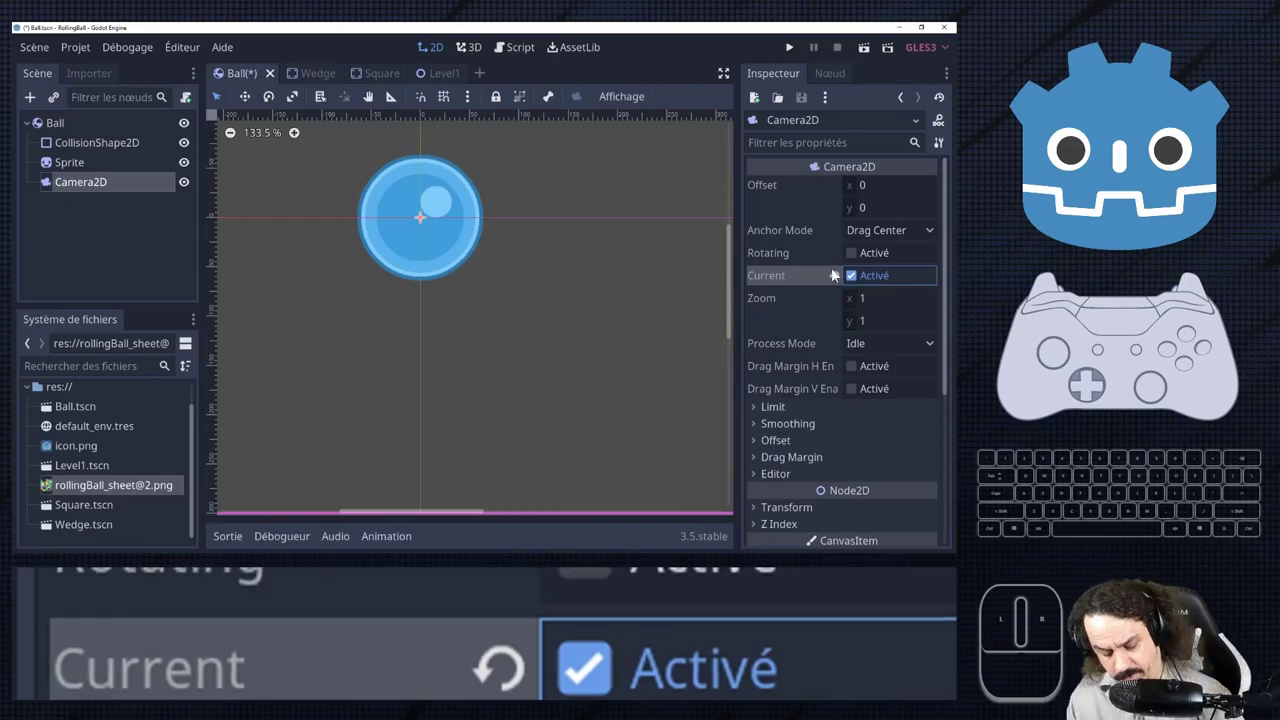
key(ctrl+s)
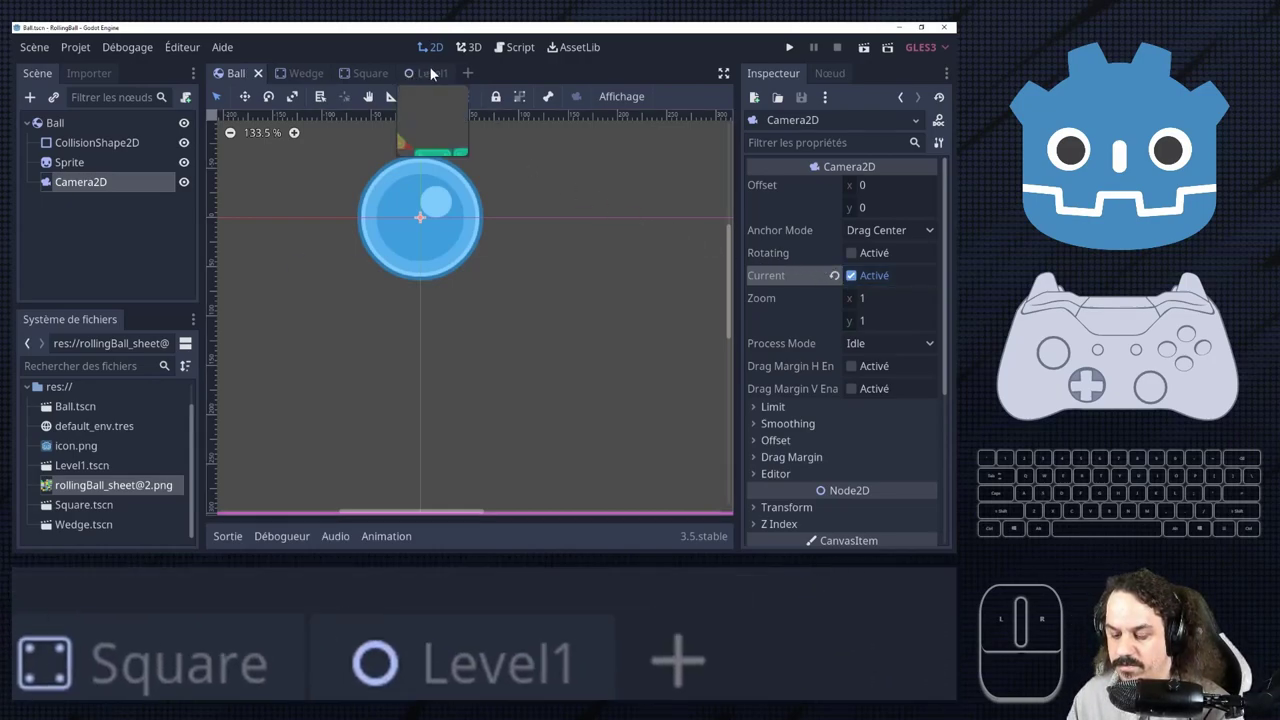
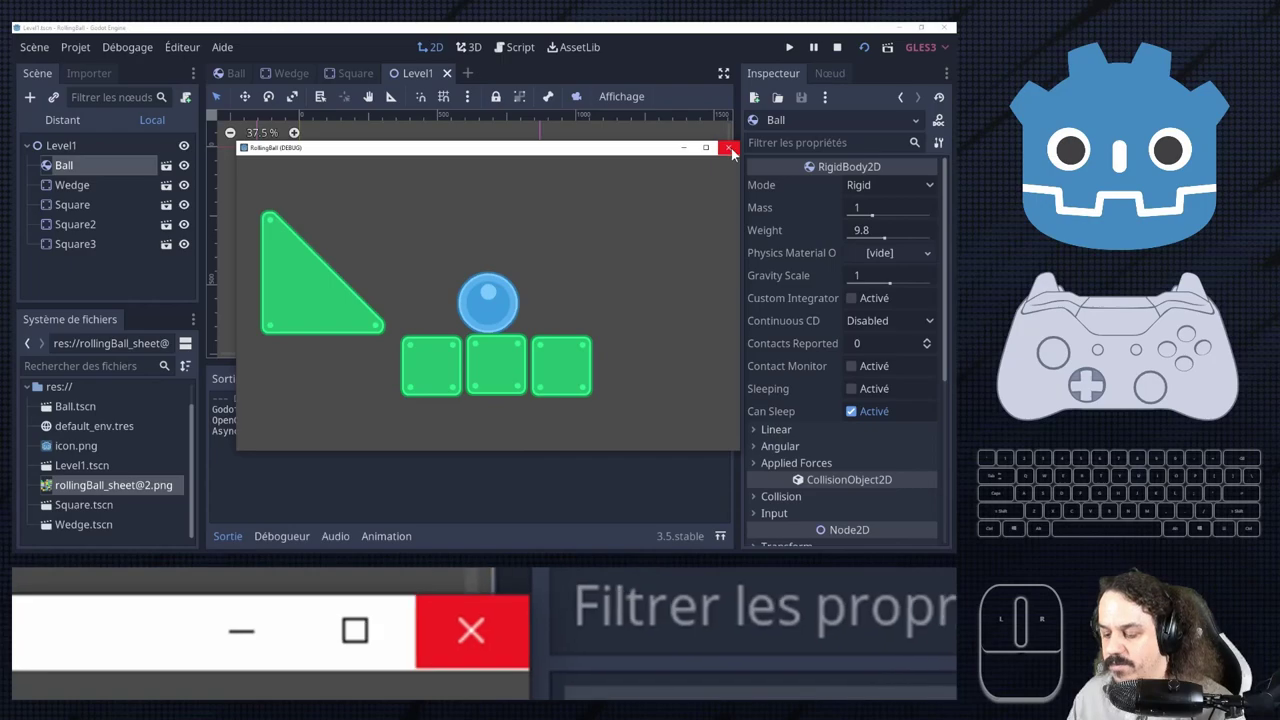
Stop the test run and move the Ball's Camera2D to position 262, -3.
click(740, 157)
click(171, 152)
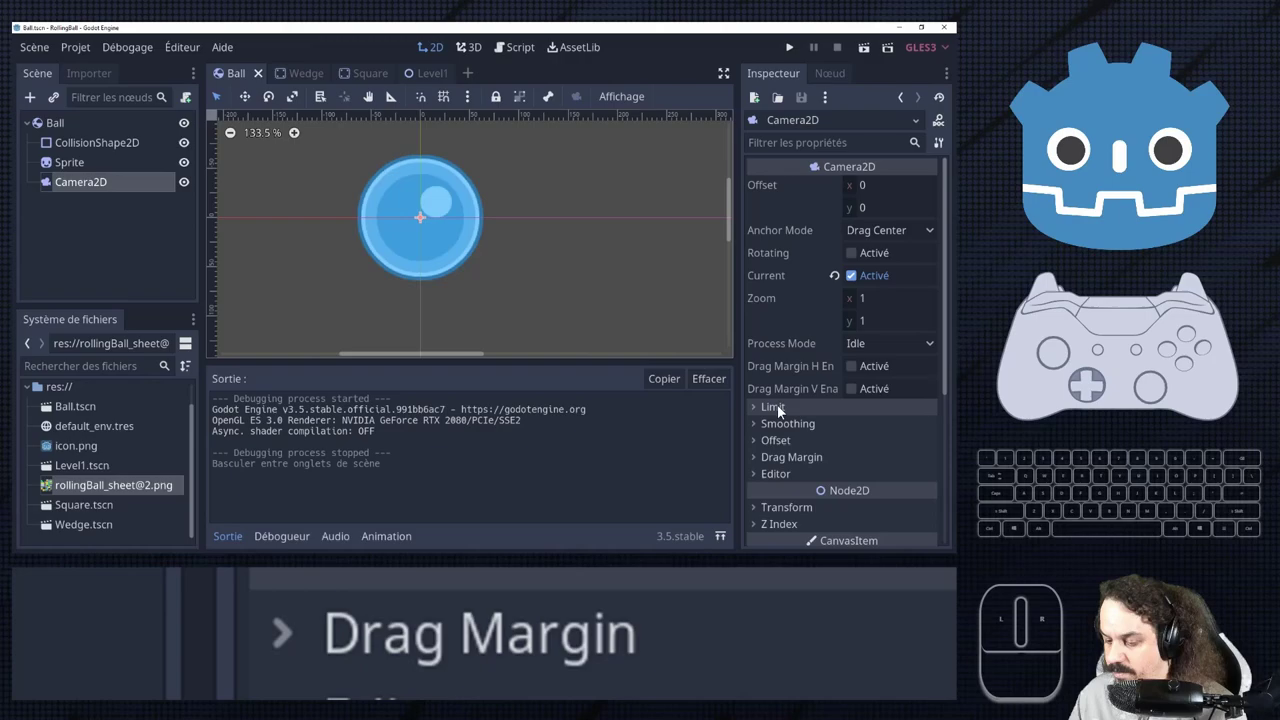
click(250, 98)
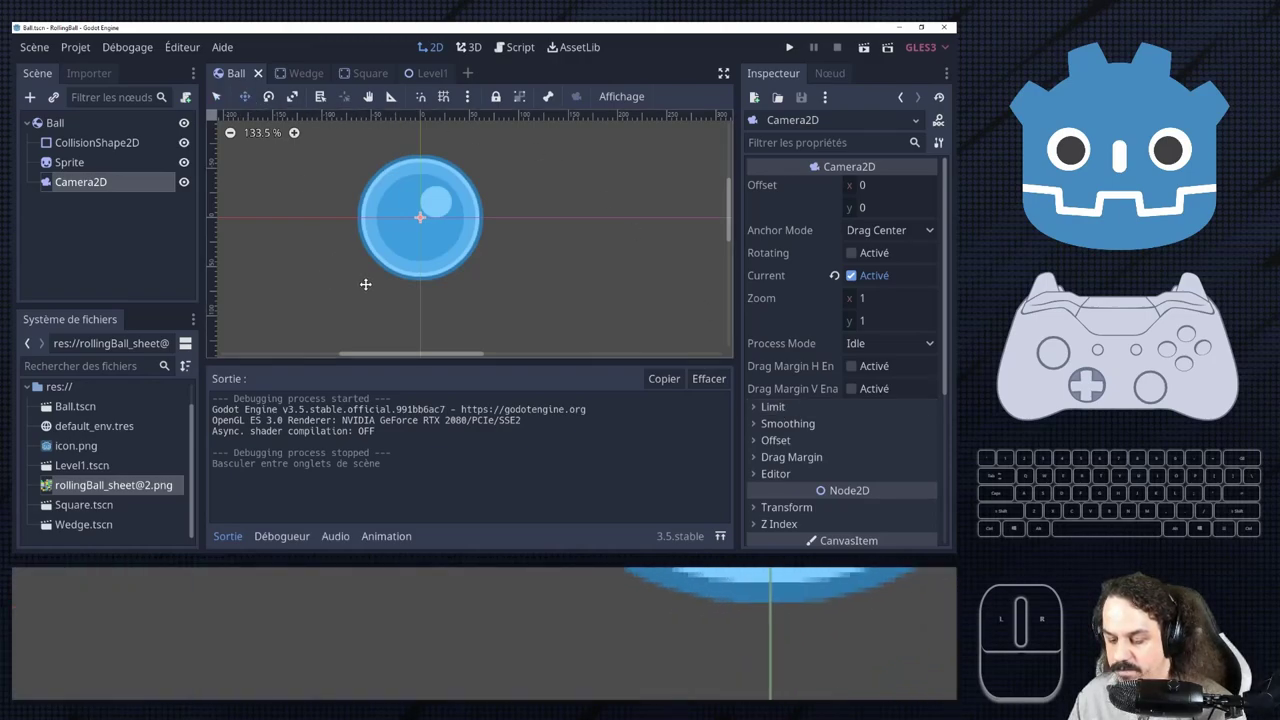
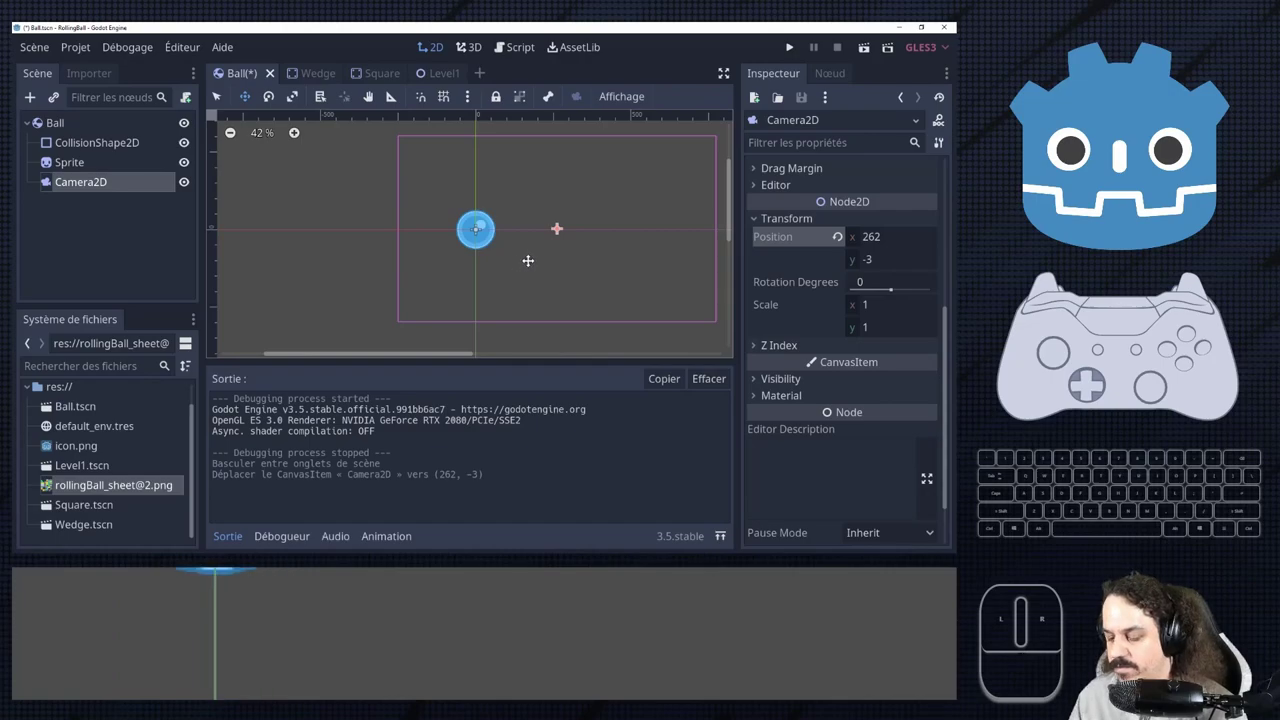
Save the Ball scene with the offset camera, test-run the level, then stop it.
key(ctrl+s)
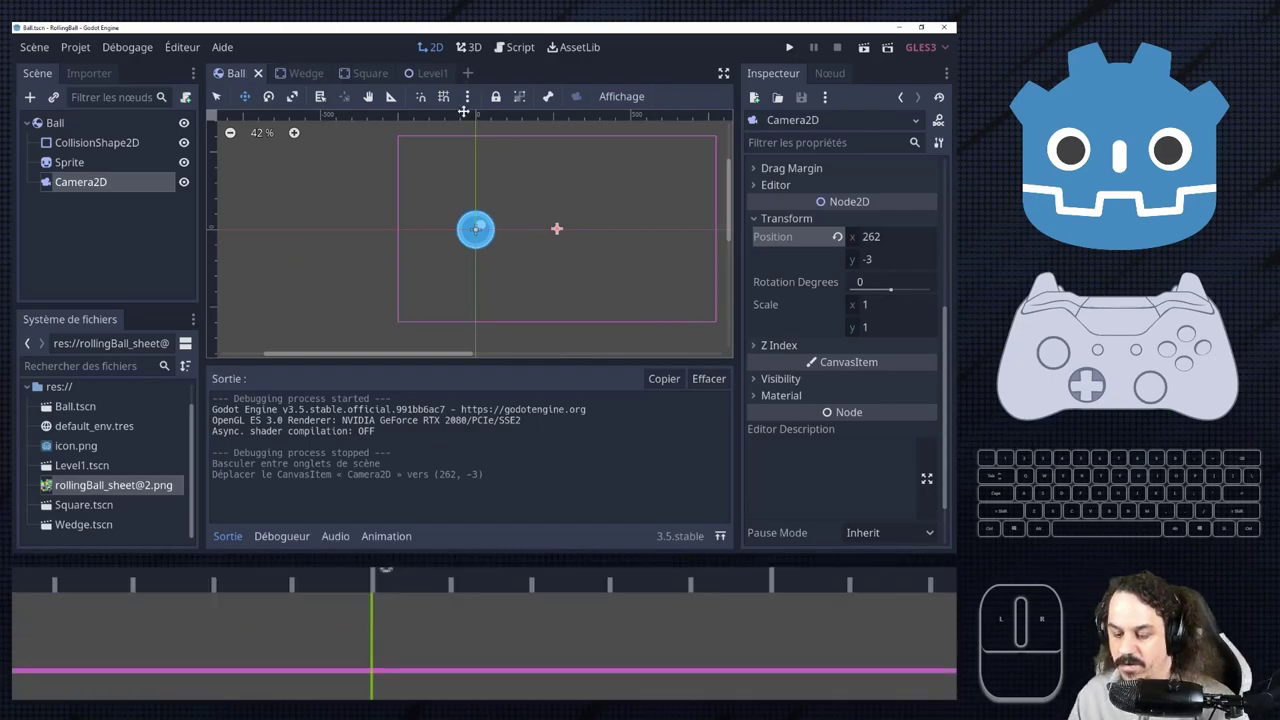
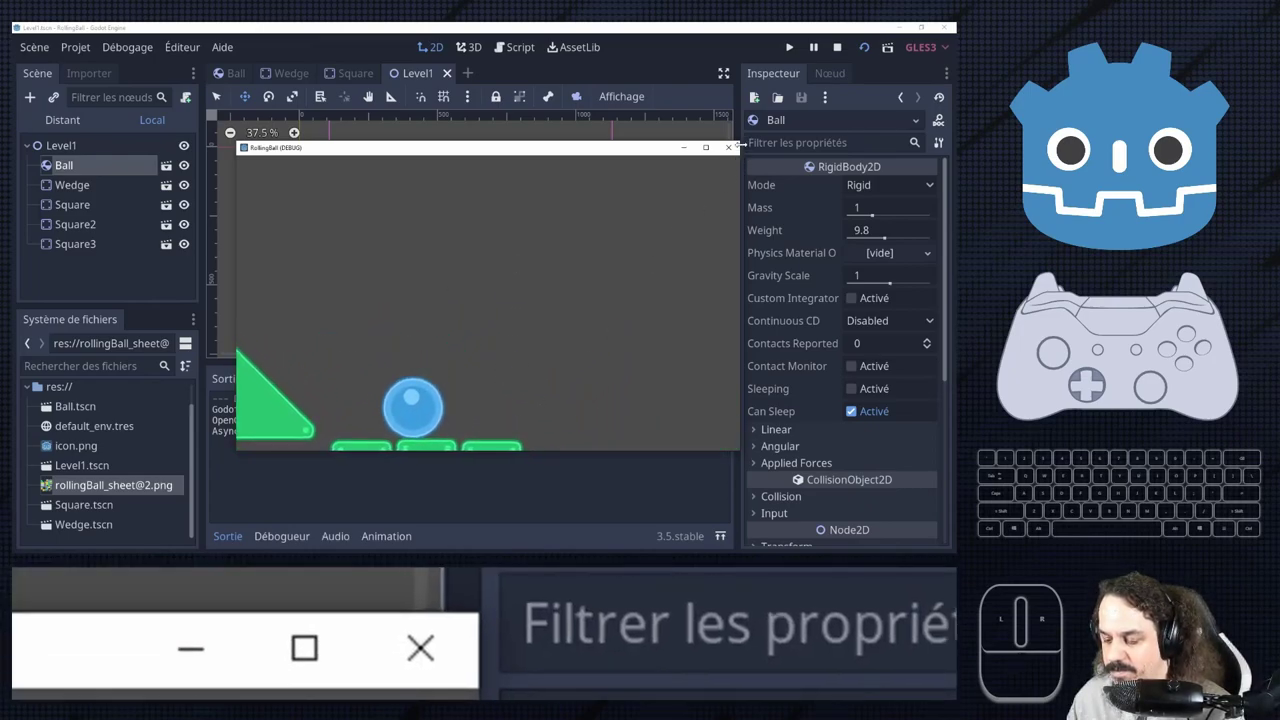
click(731, 152)
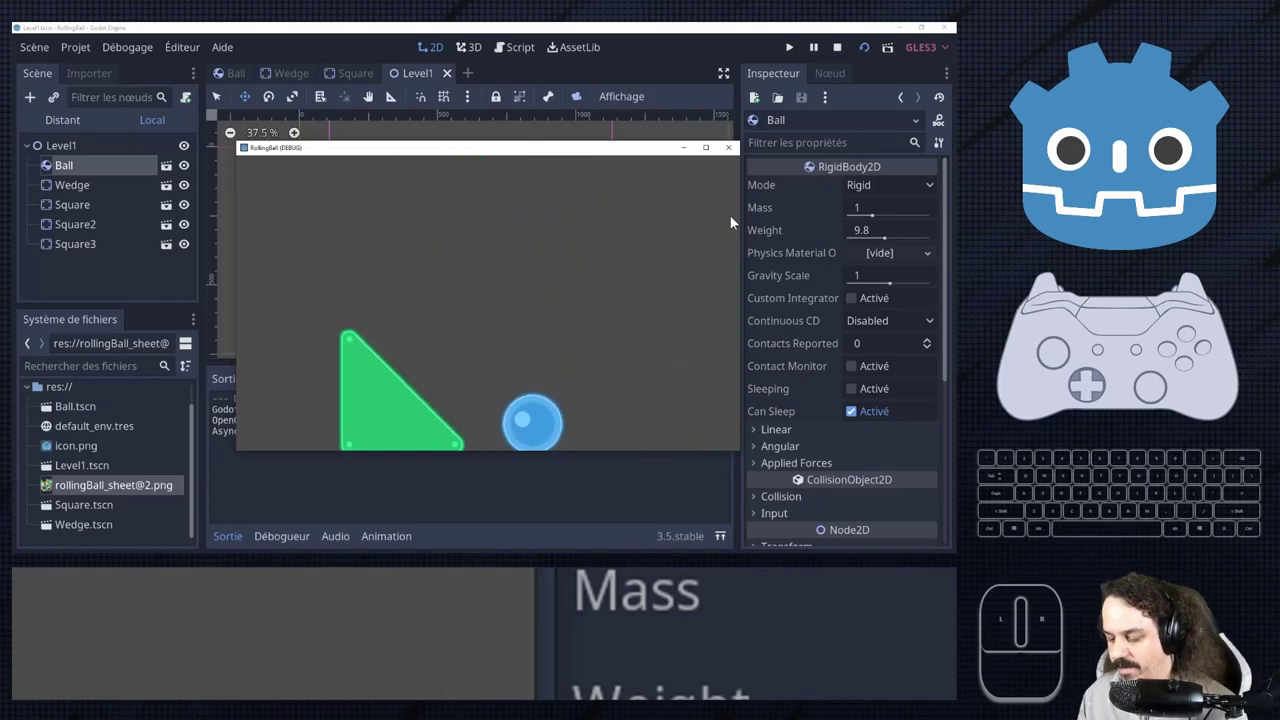
click(740, 160)
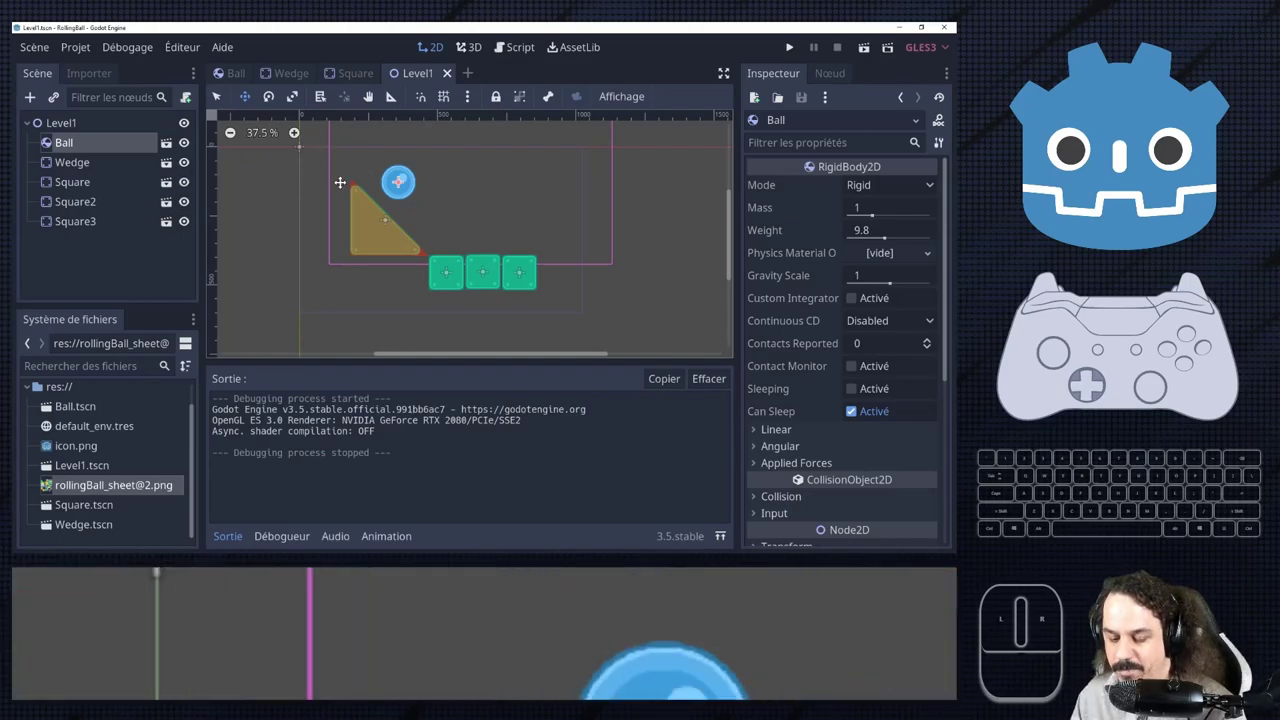
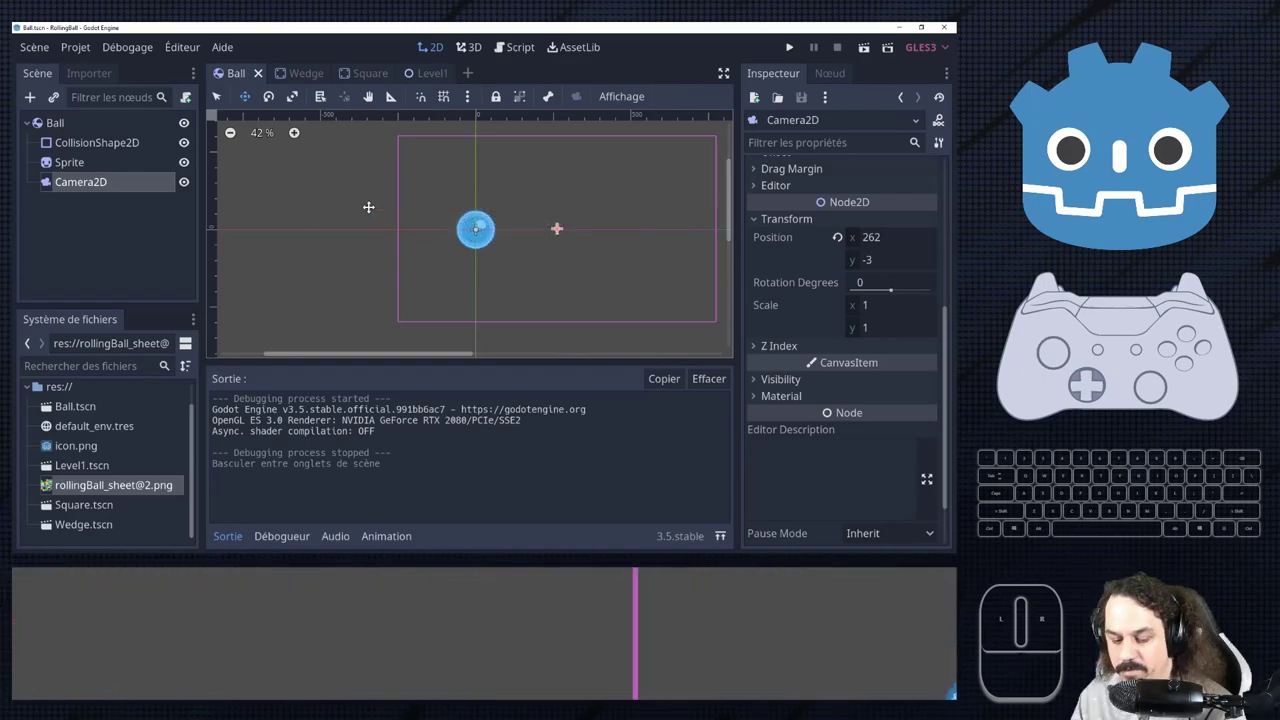
Select the Ball RigidBody2D root, leaving its rotation at 0 degrees.
click(101, 123)
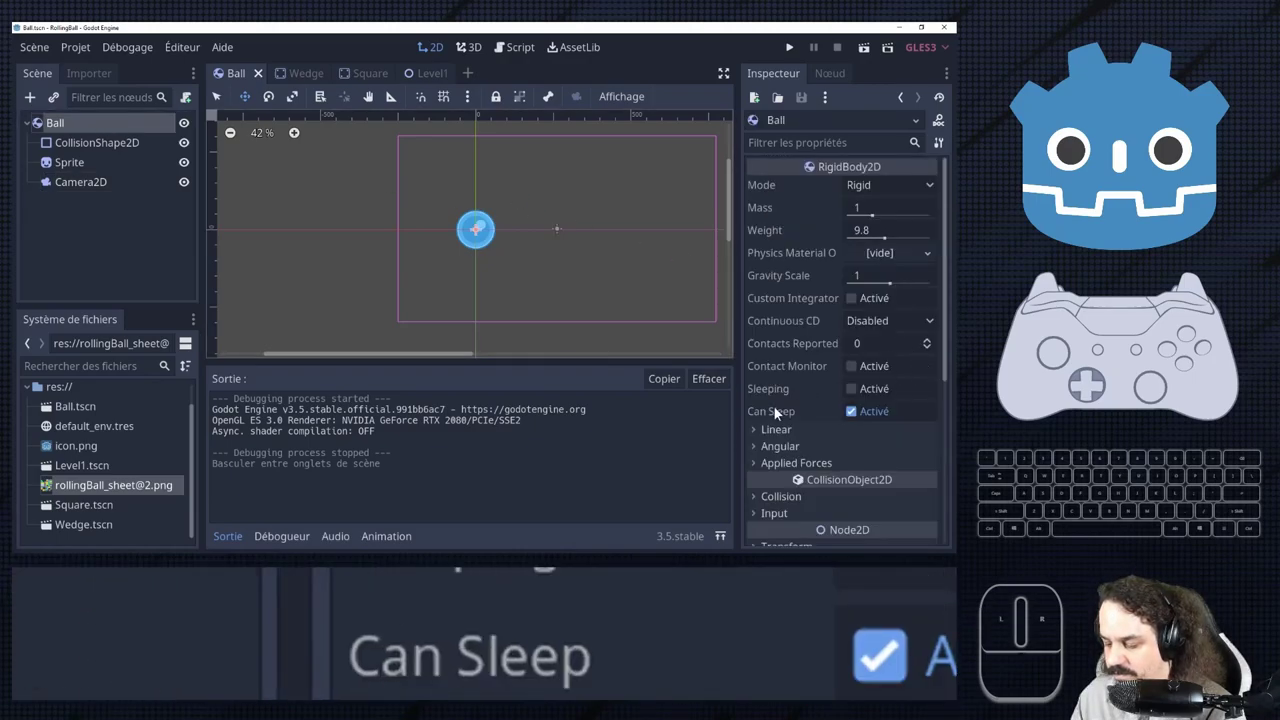
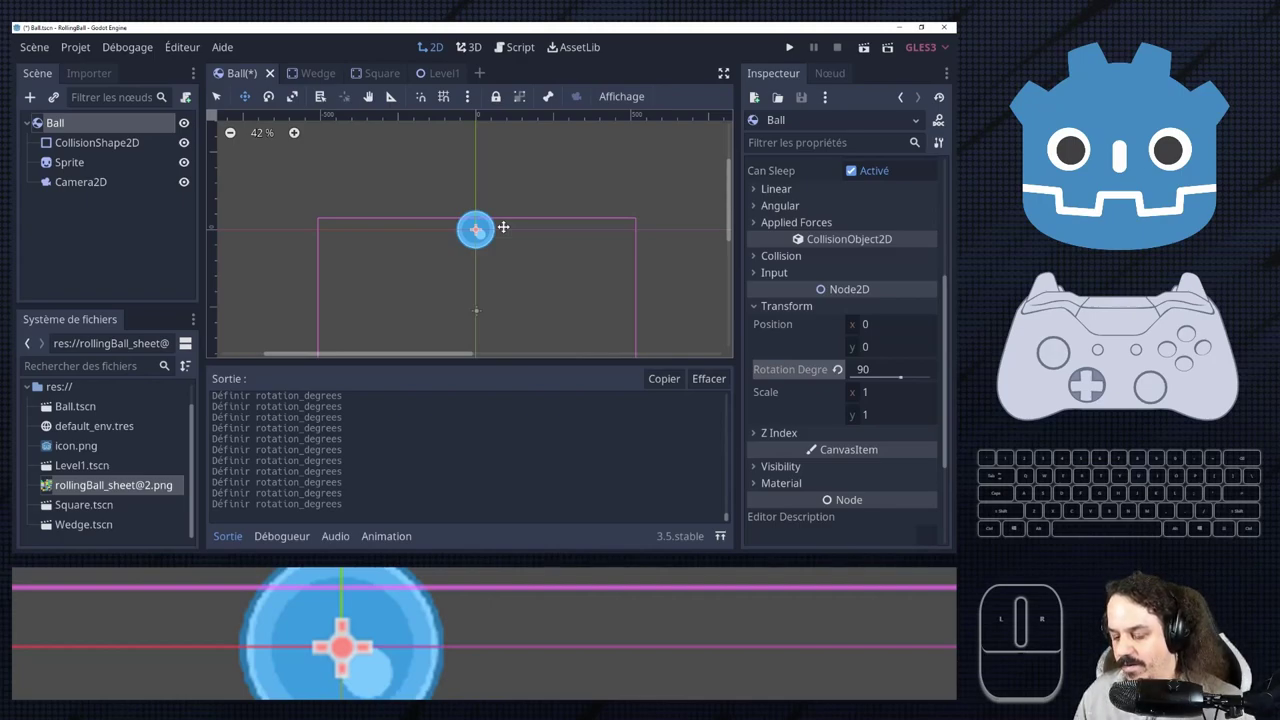
Revert the Ball node's Rotation Degrees back to 0 after the test tilt.
click(841, 380)
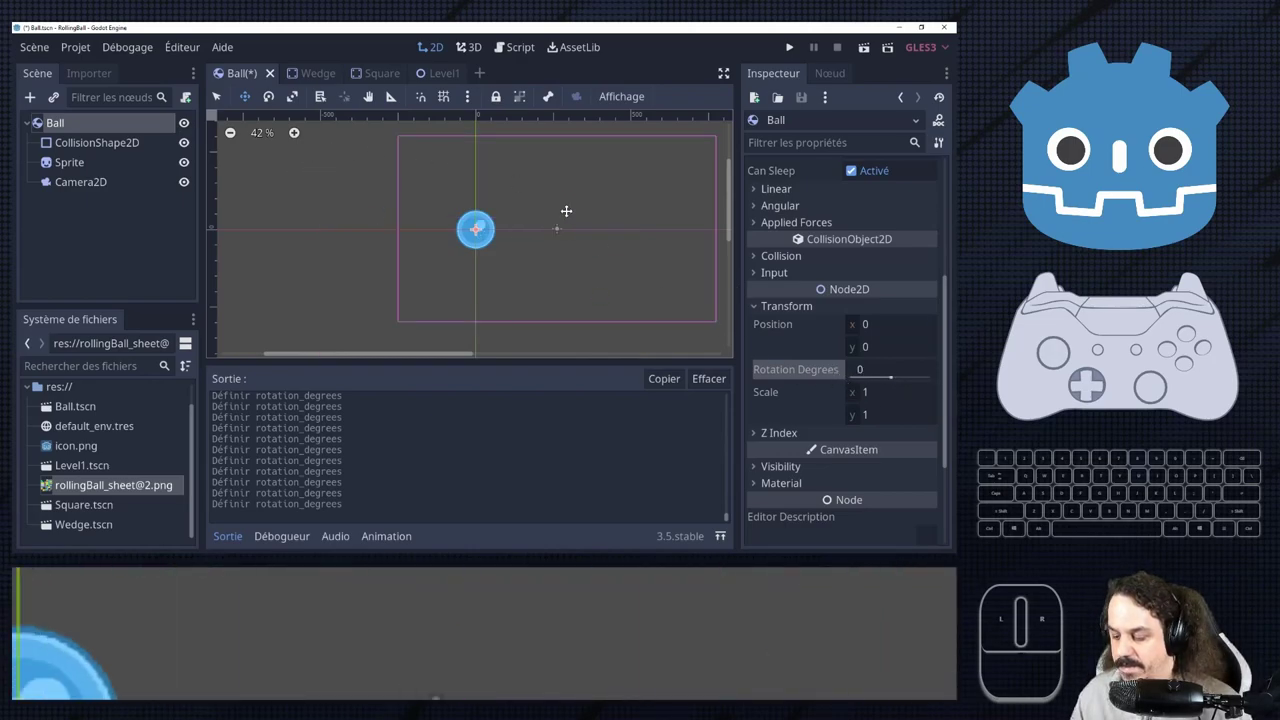
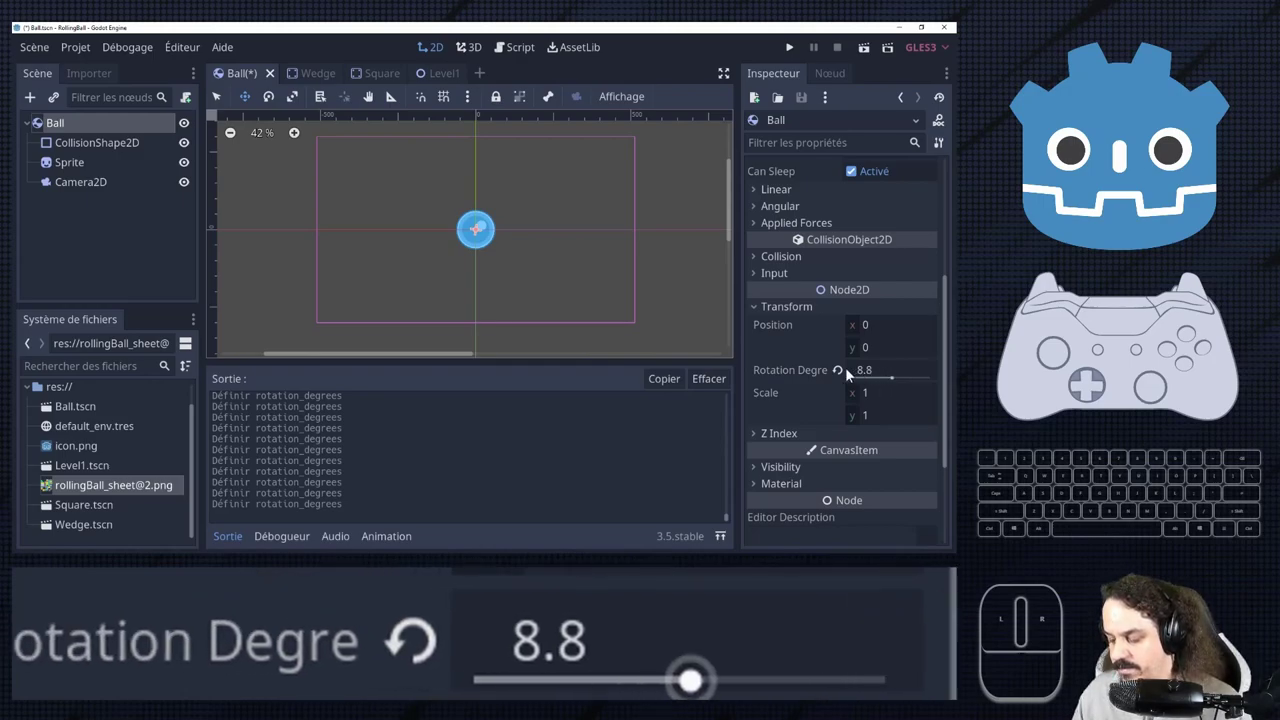
click(847, 378)
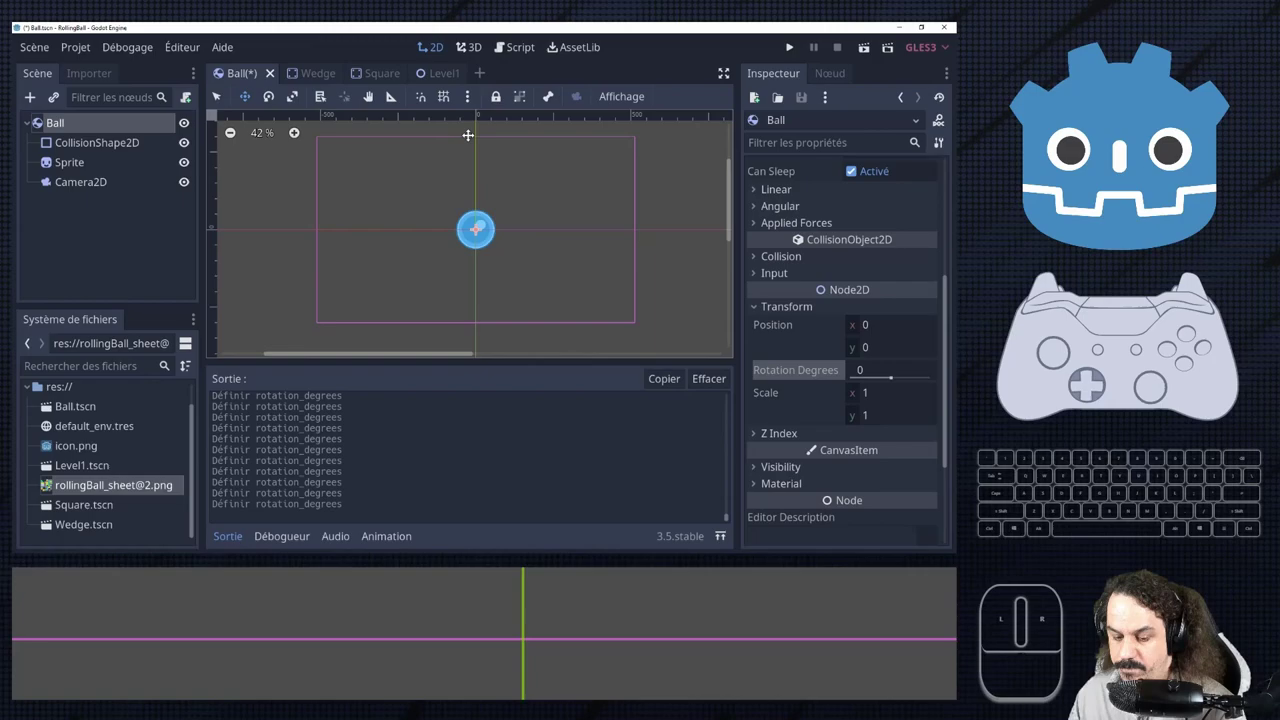
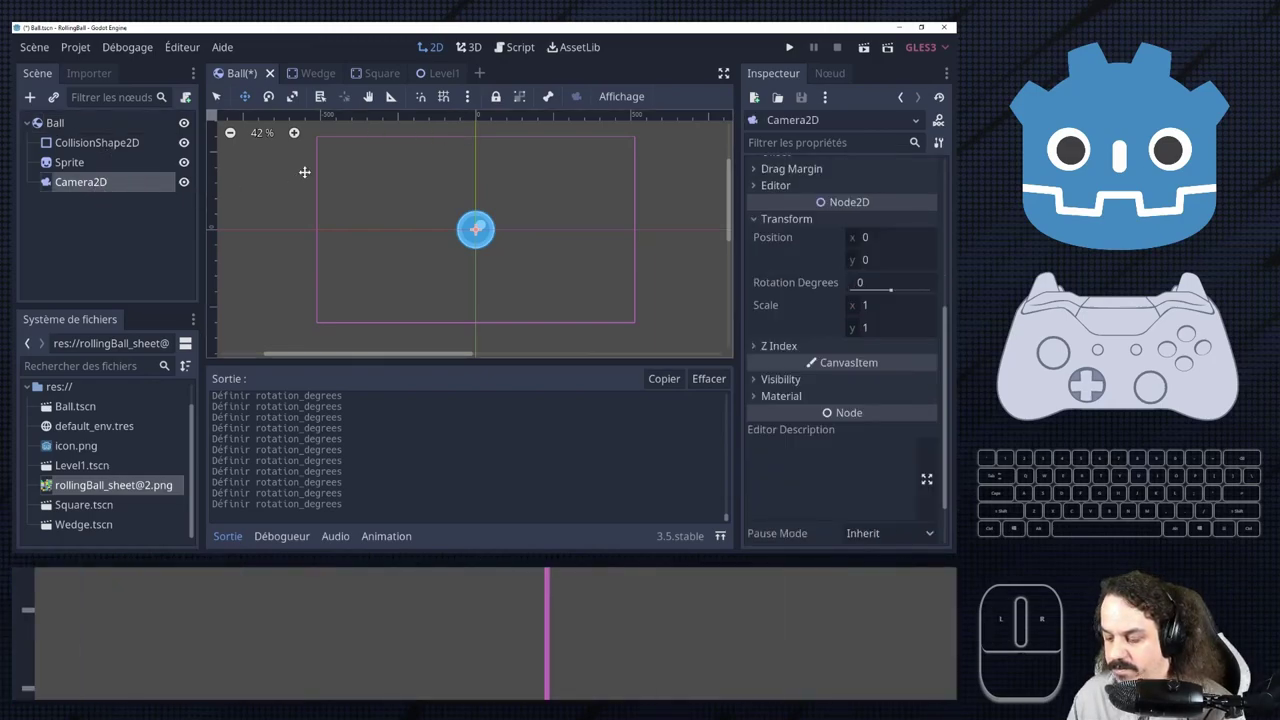
scroll(down, 3)
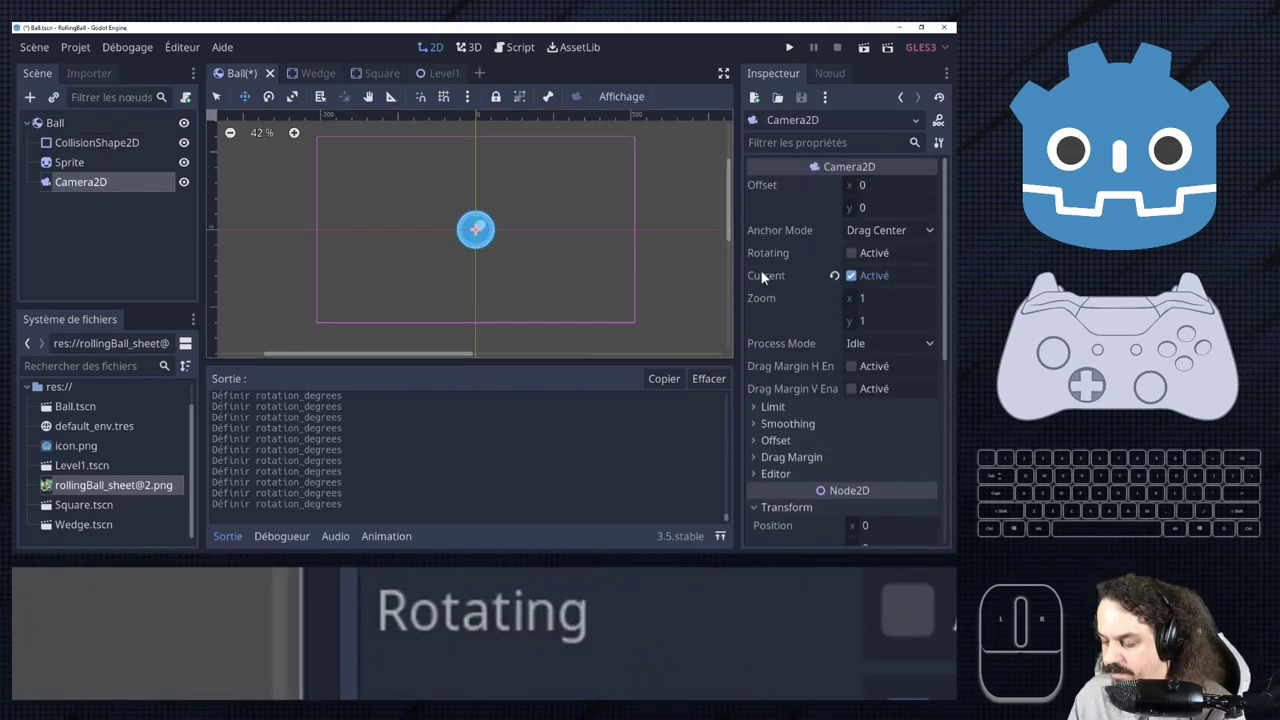
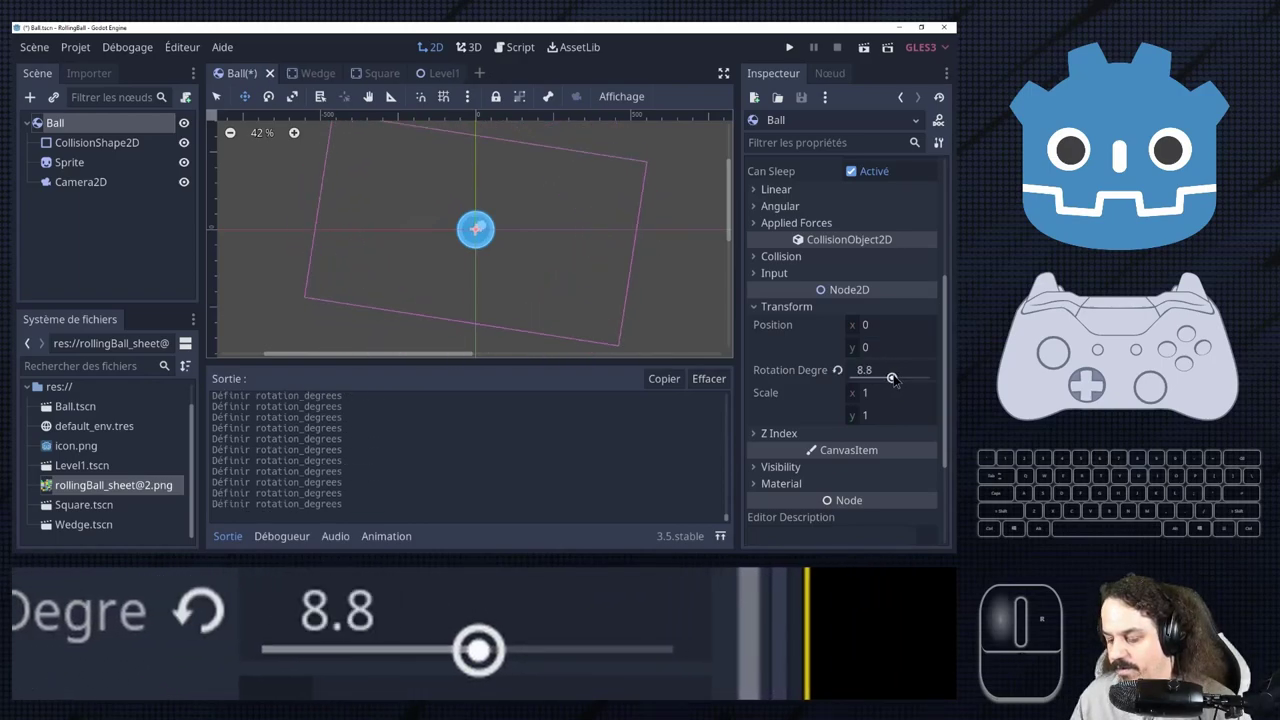
click(848, 376)
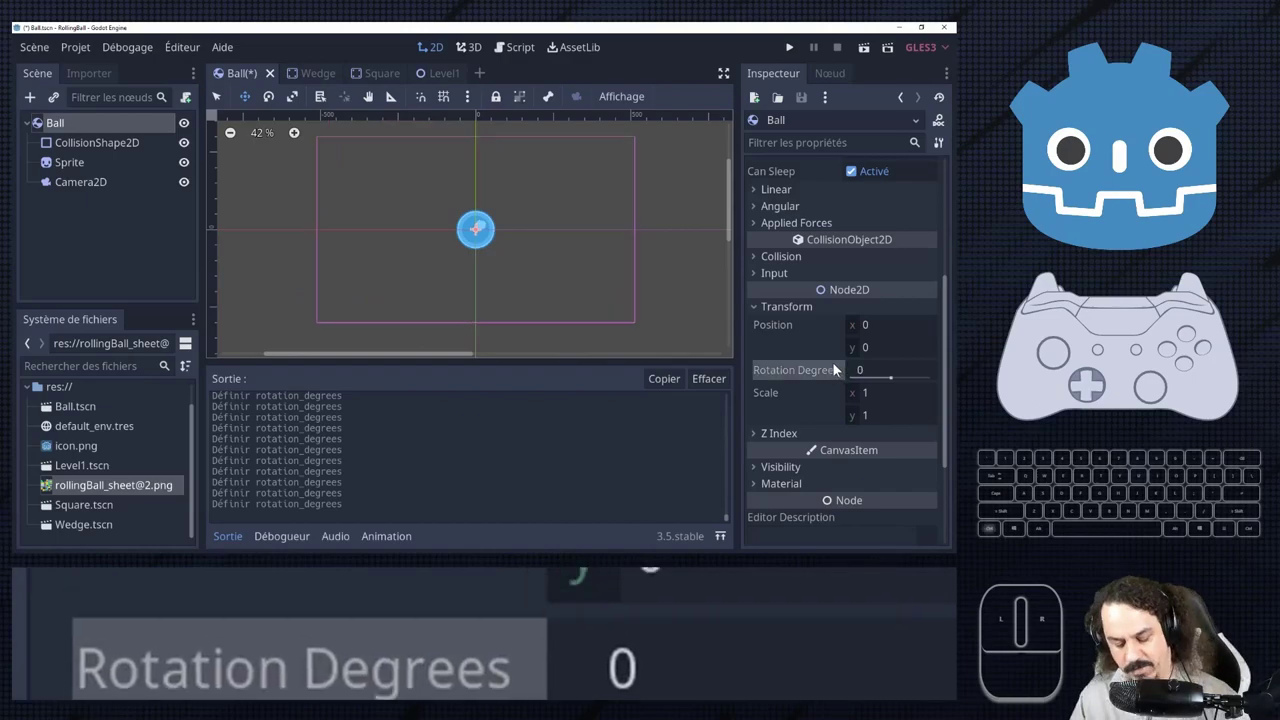
Switch to the Level1 scene and run it to test the ball camera.
click(434, 81)
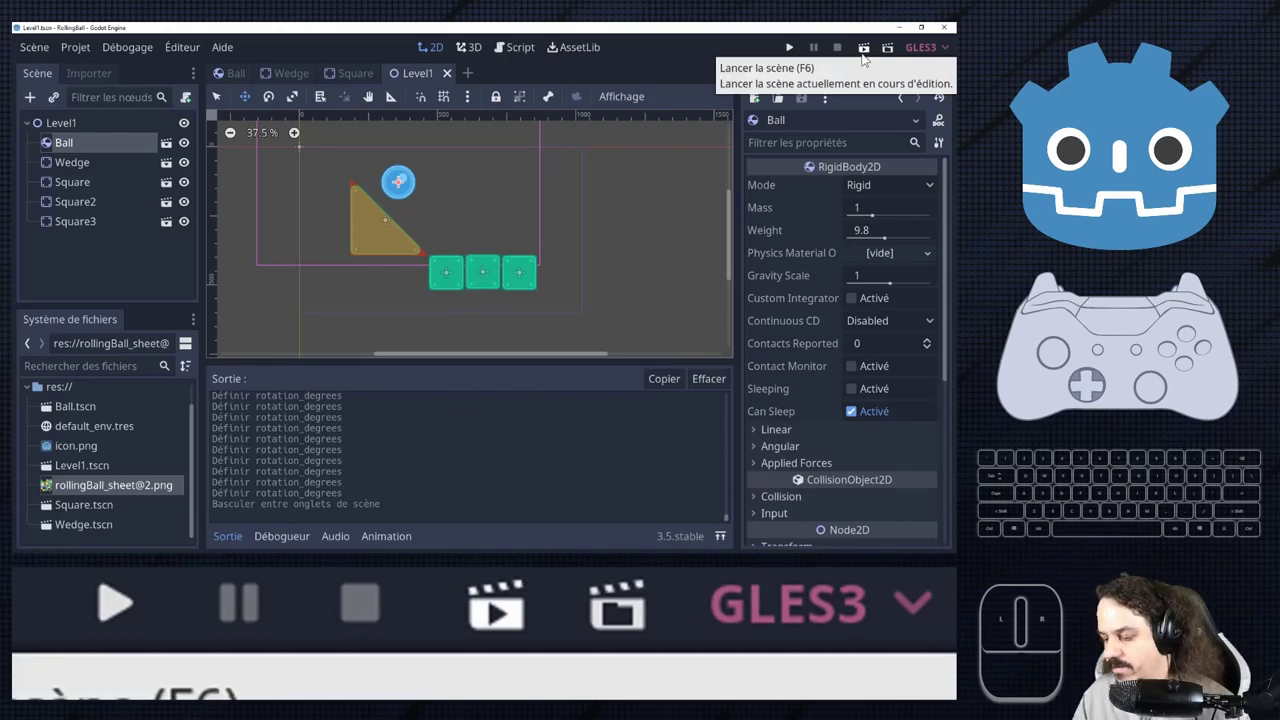
click(863, 56)
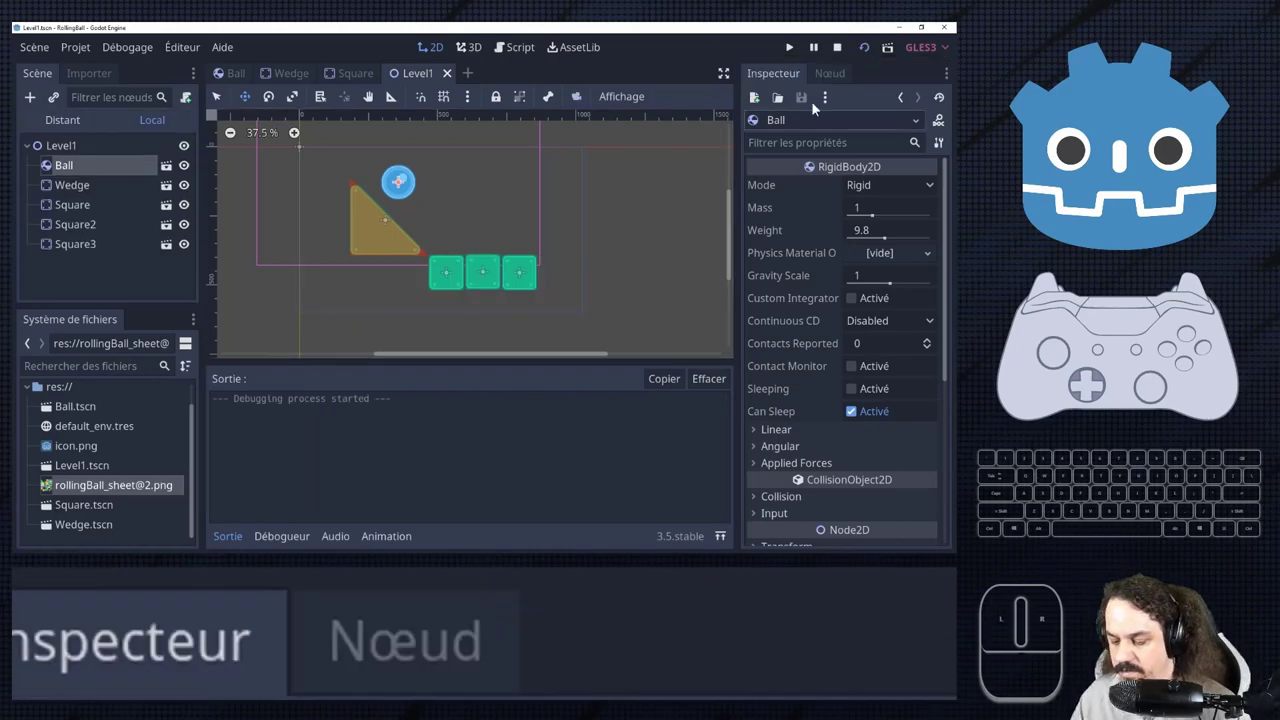
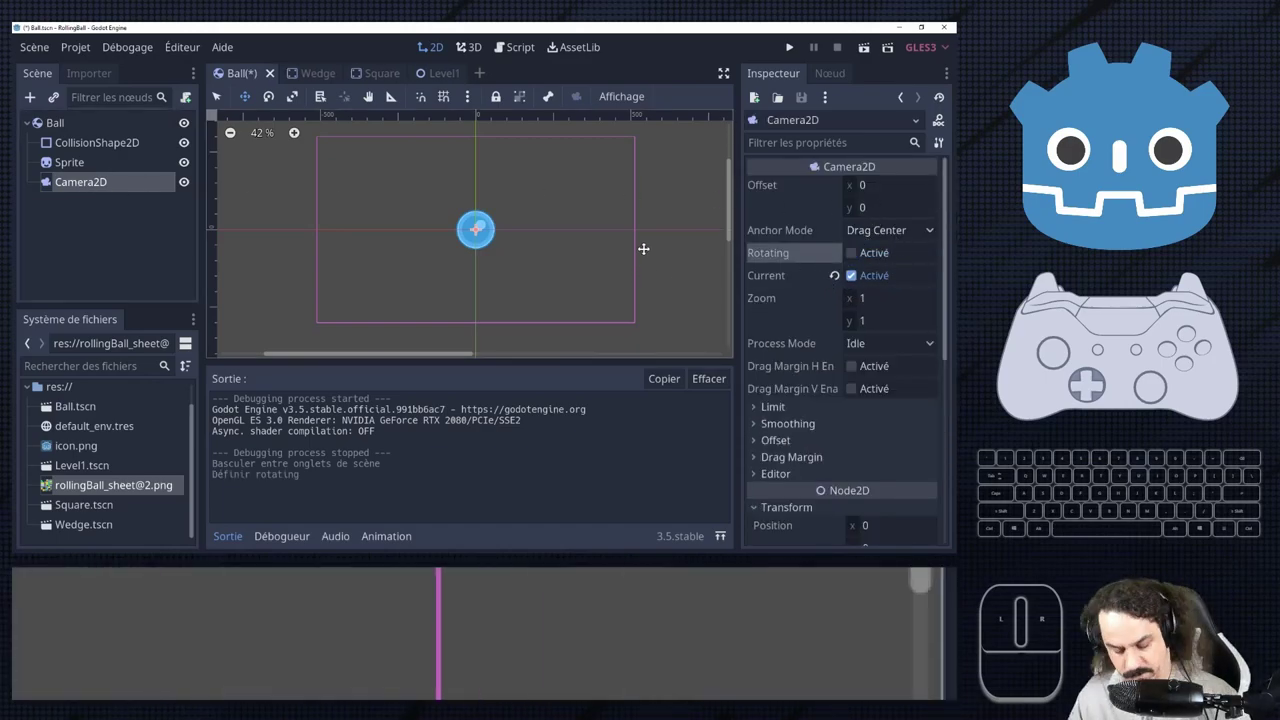
Return to the Level1 scene and play it again in the debug window.
click(438, 82)
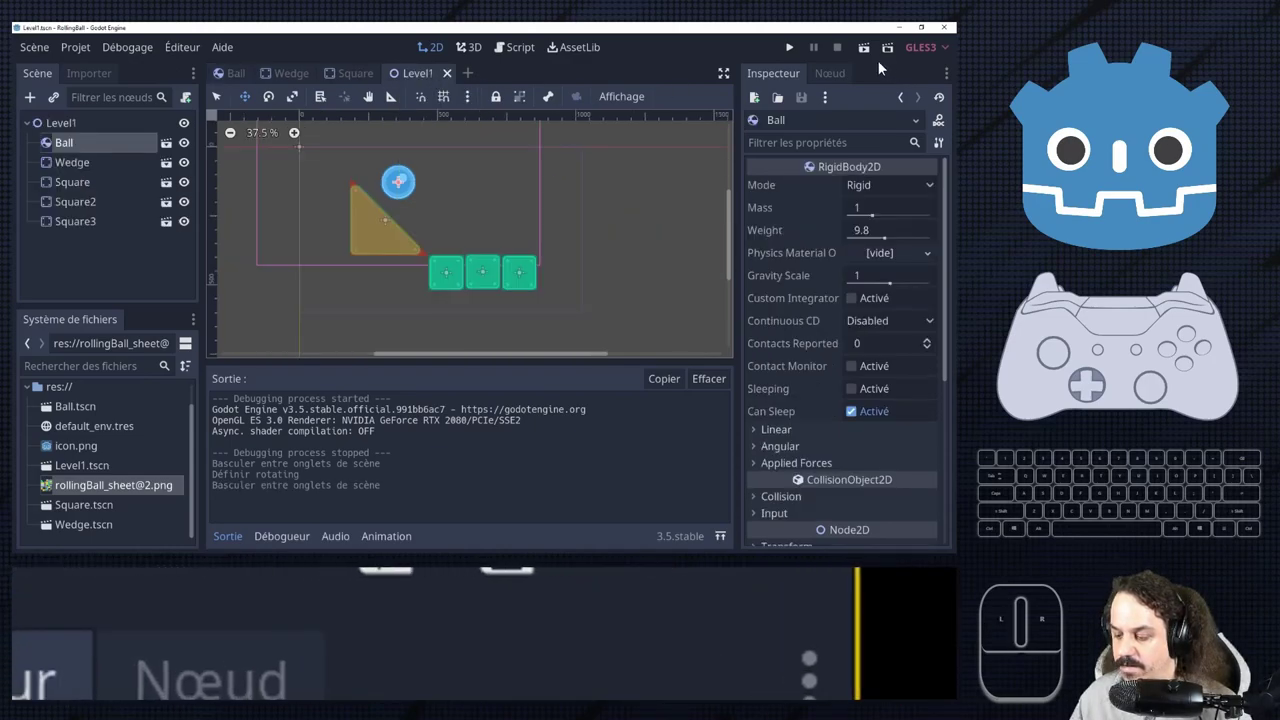
click(875, 61)
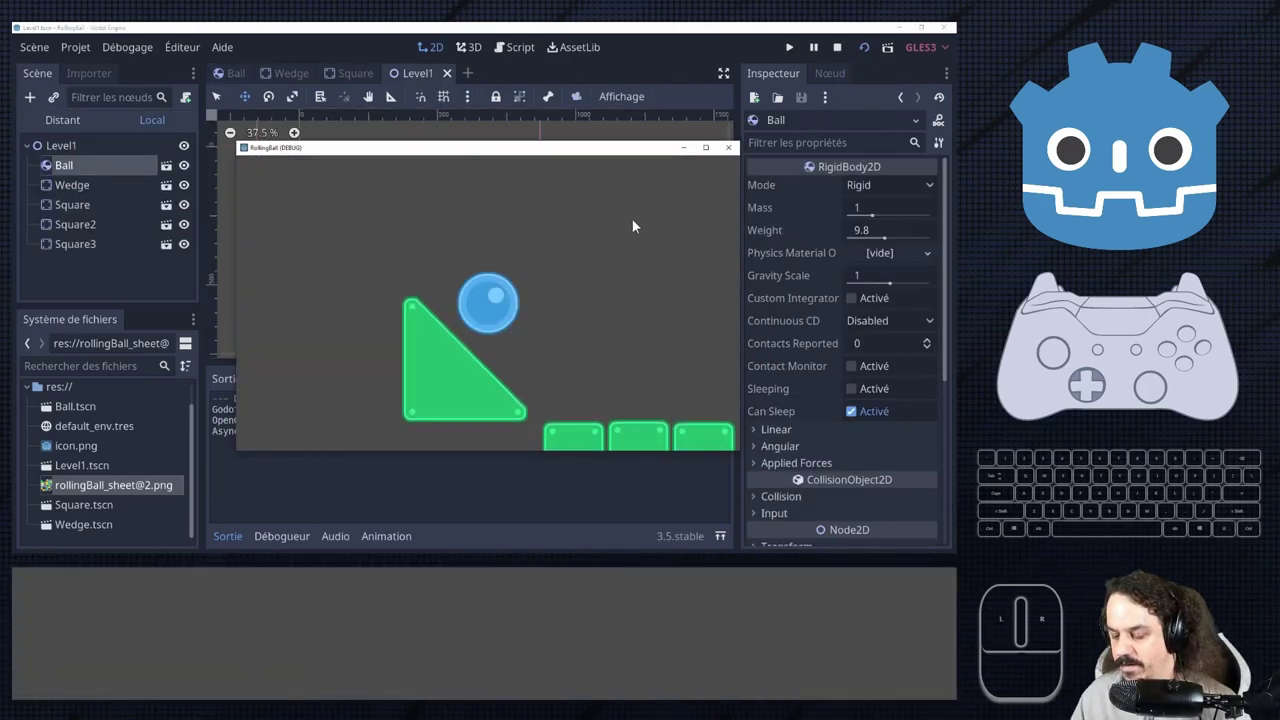
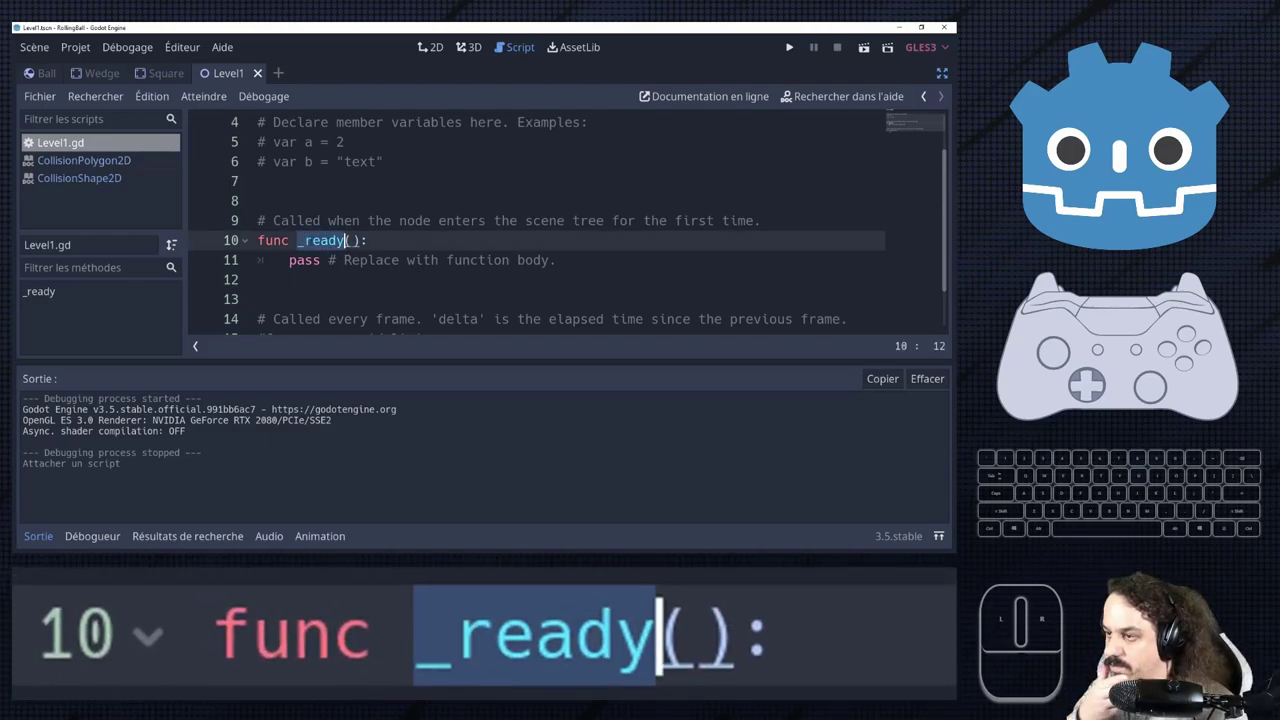
Scroll through the new Level1.gd script's default template.
scroll(down, 3)
scroll(up, 3)
scroll(up, 3)
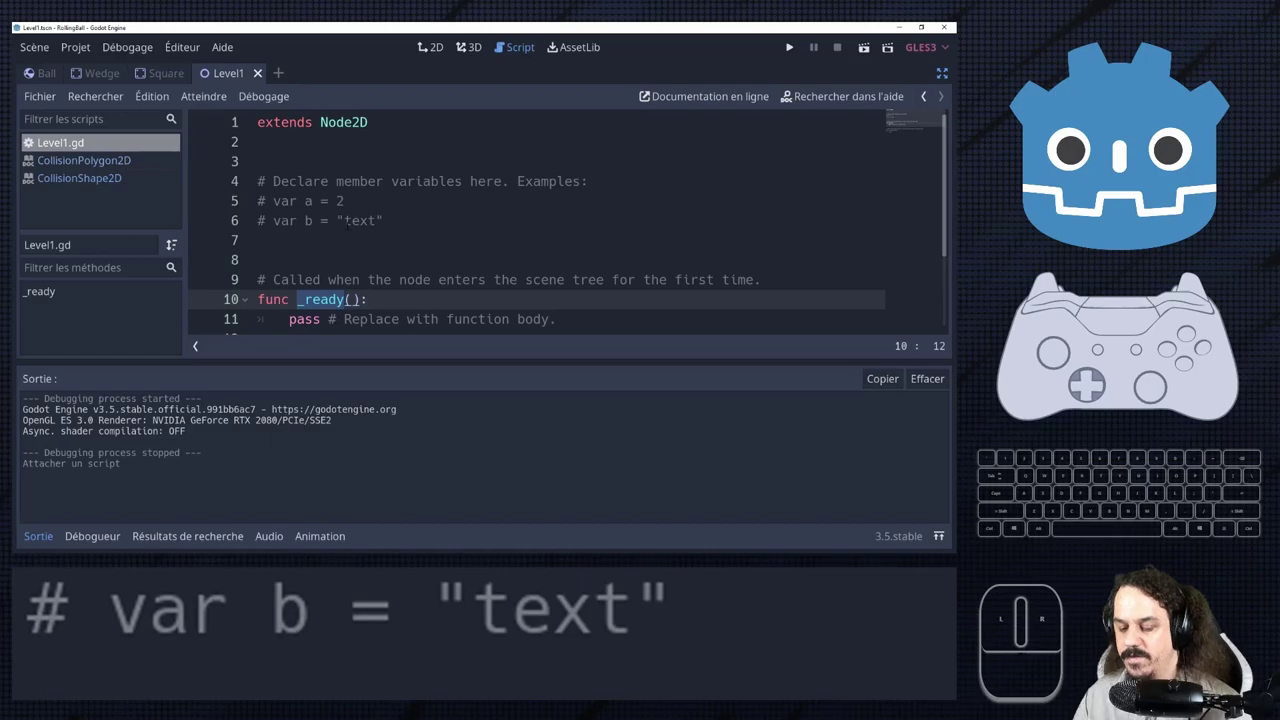
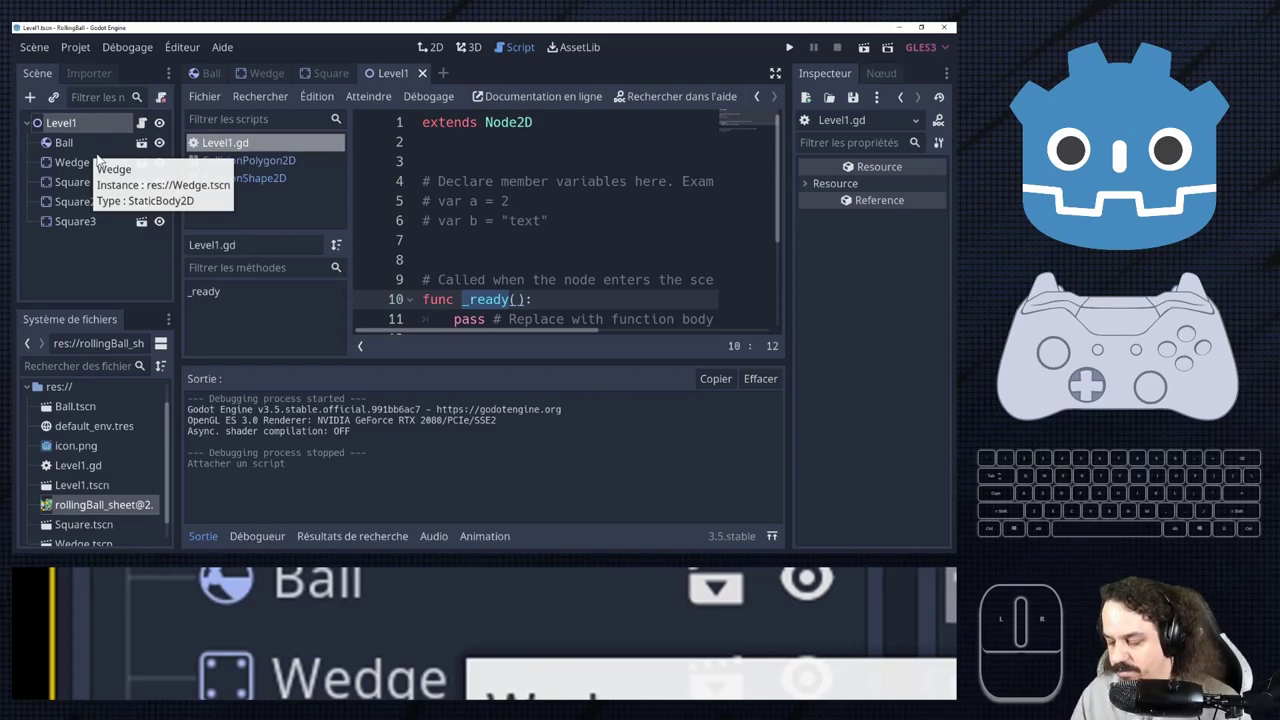
Scroll down the unedited Level1.gd template.
scroll(down, 3)
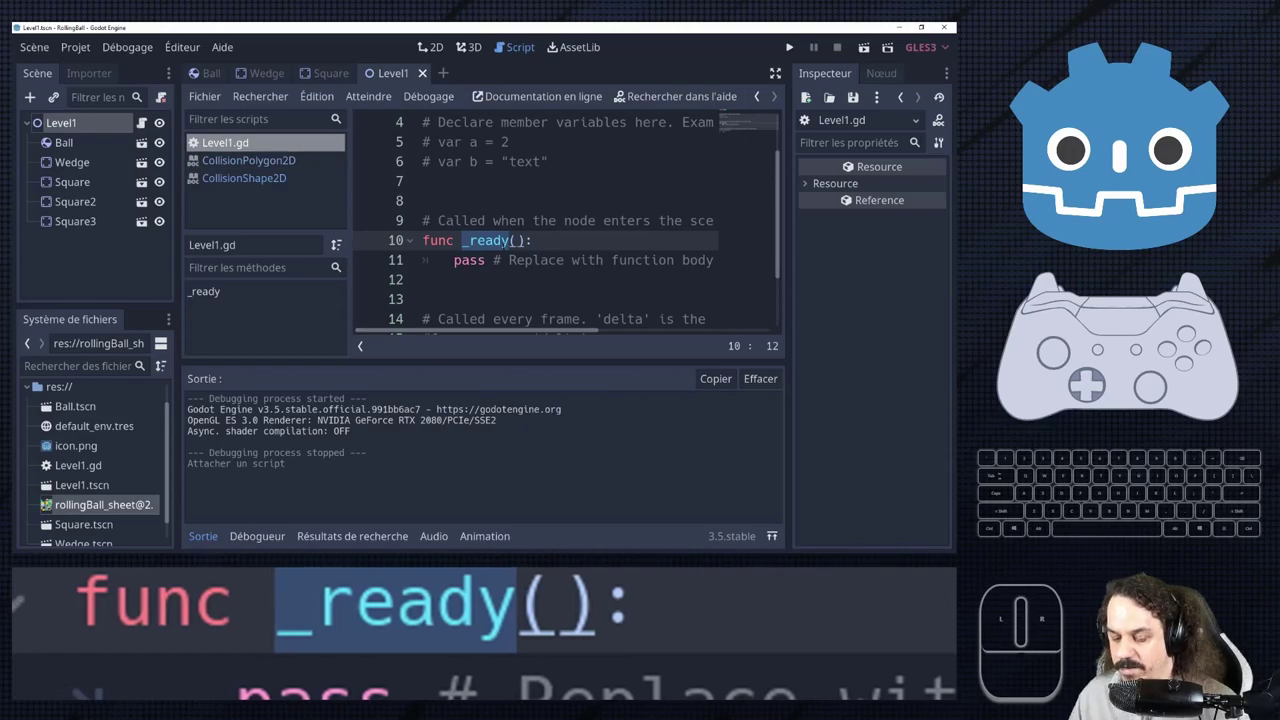
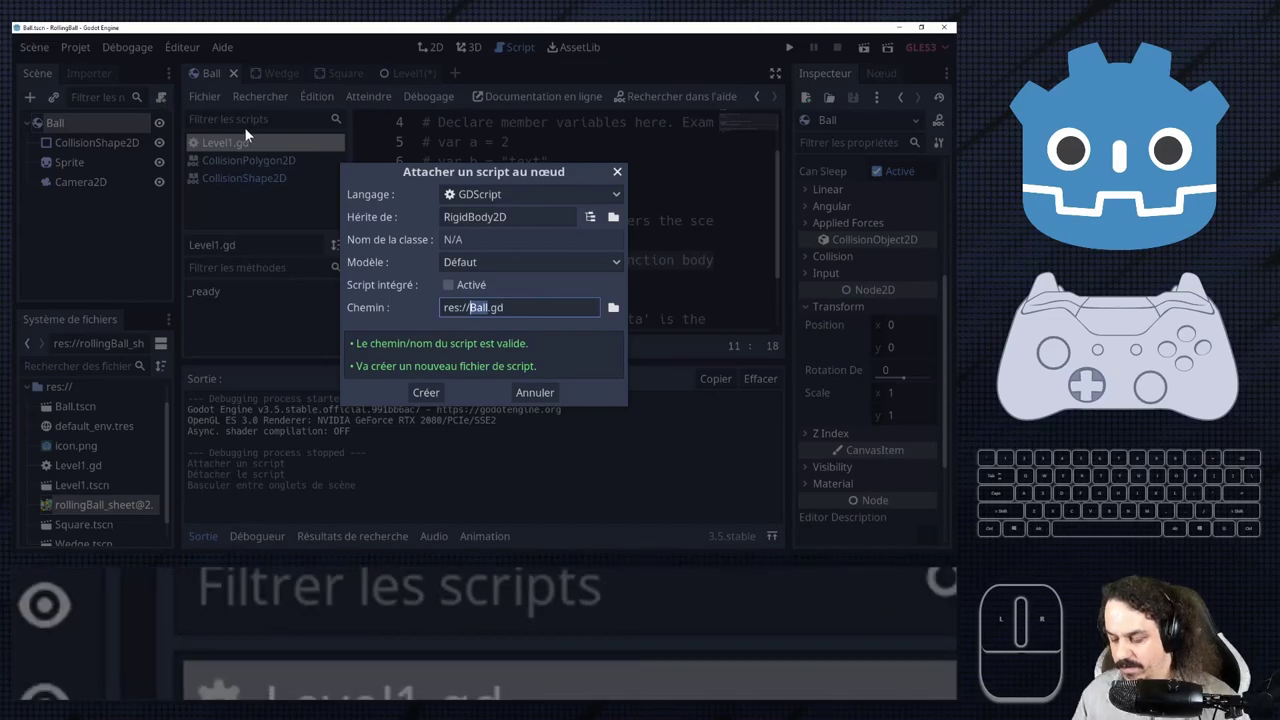
Create Ball.gd, clear the example comments and declare var camera.
key(Return)
scroll(down, 3)
scroll(up, 3)
scroll(down, 3)
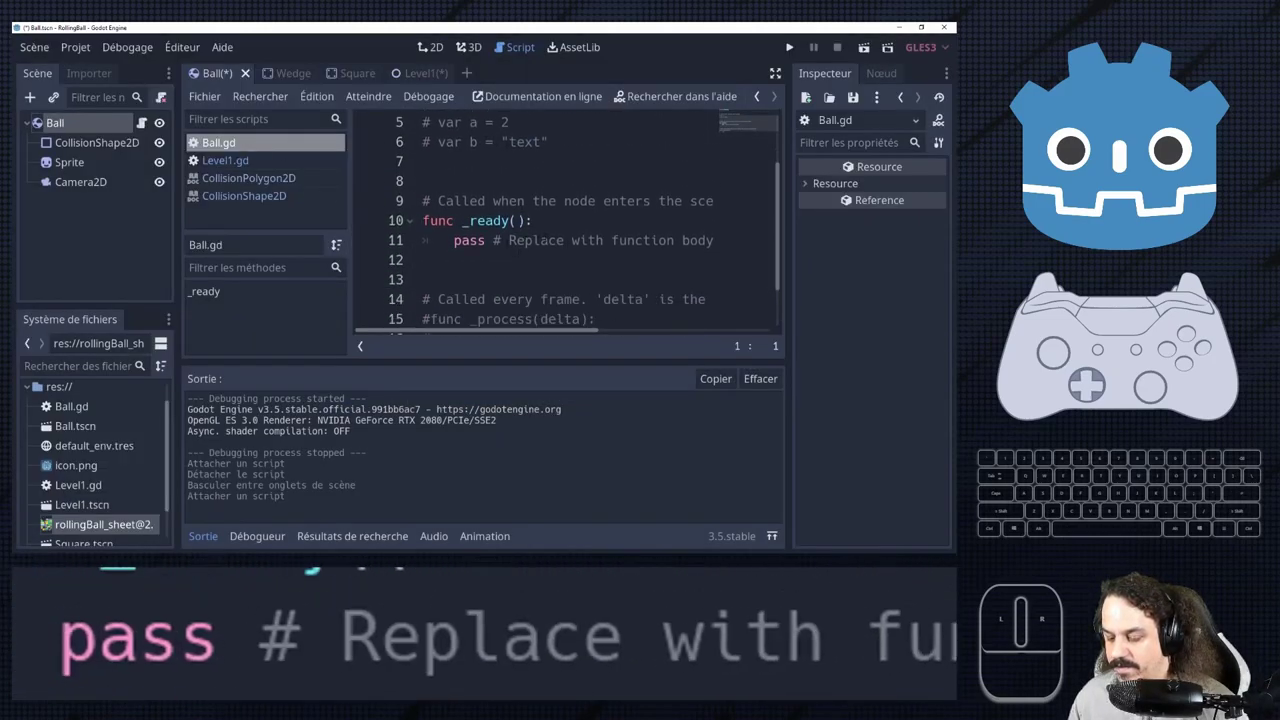
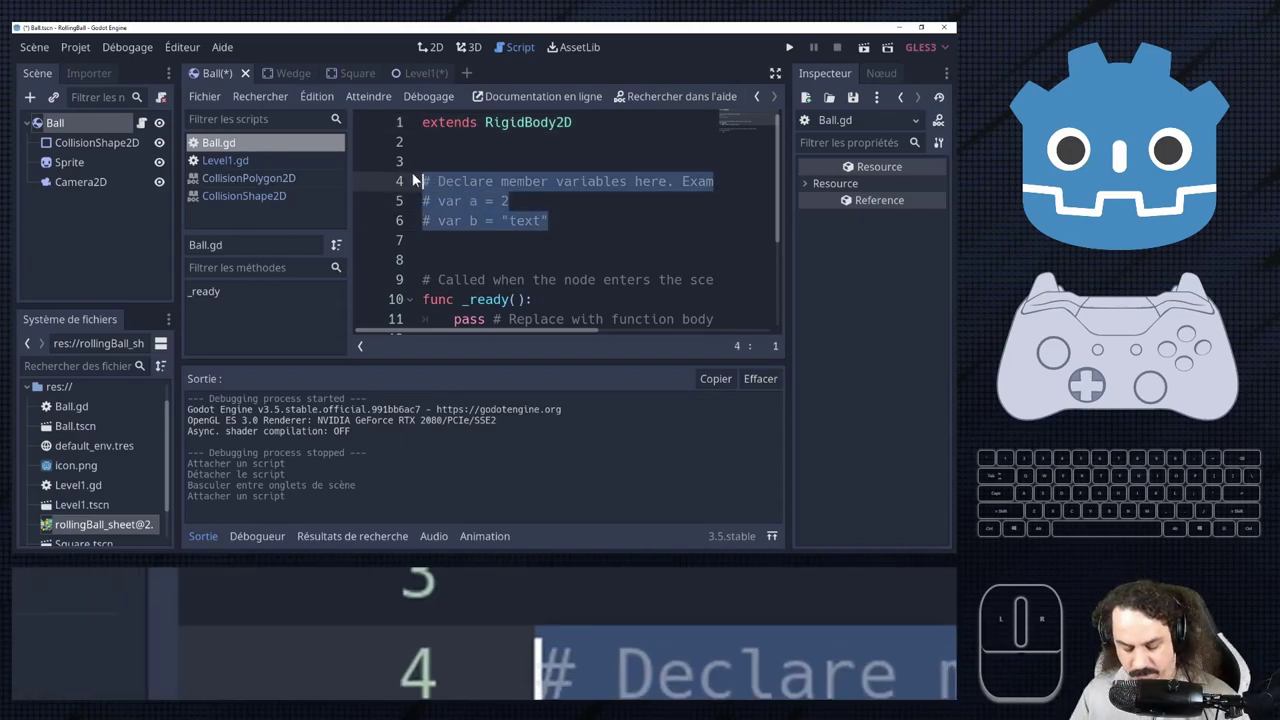
key(v)
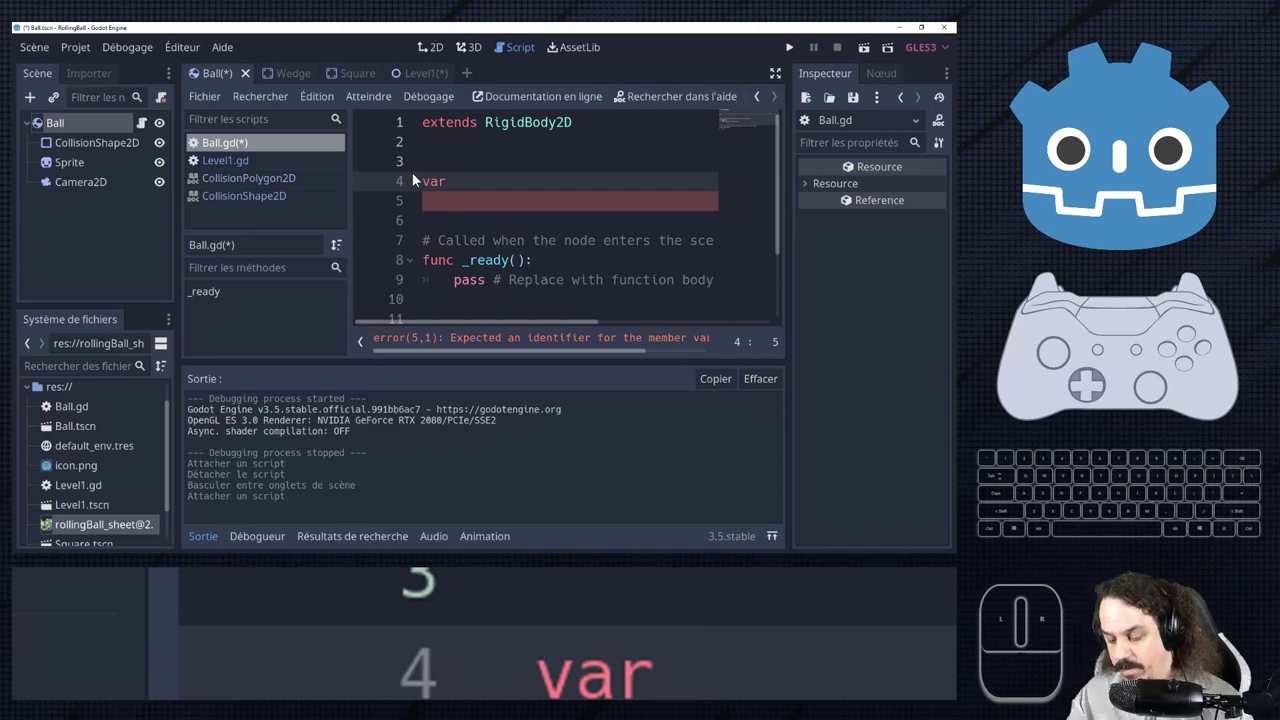
key(c)
key(m)
key(r)
key(a)
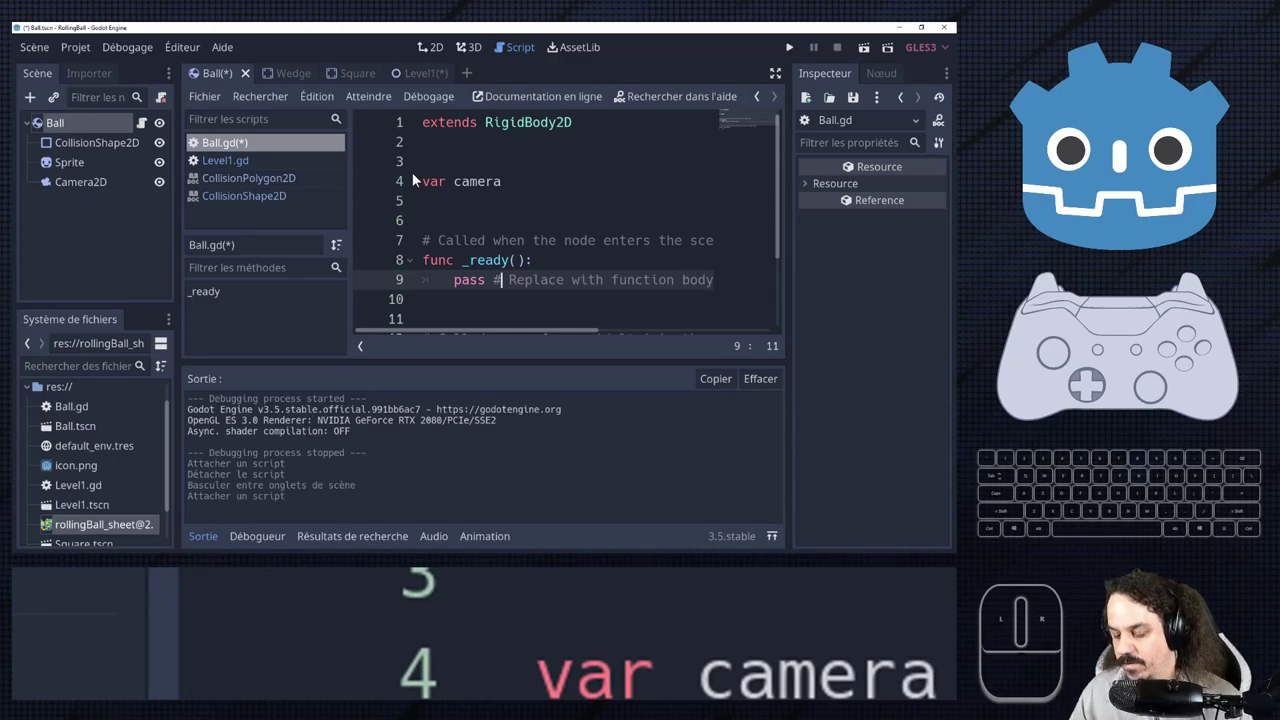
Replace pass in _ready with camera = $Camera2D.
key(c)
key(Return)
key(shift+4)
key(shift+c)
key(Return)
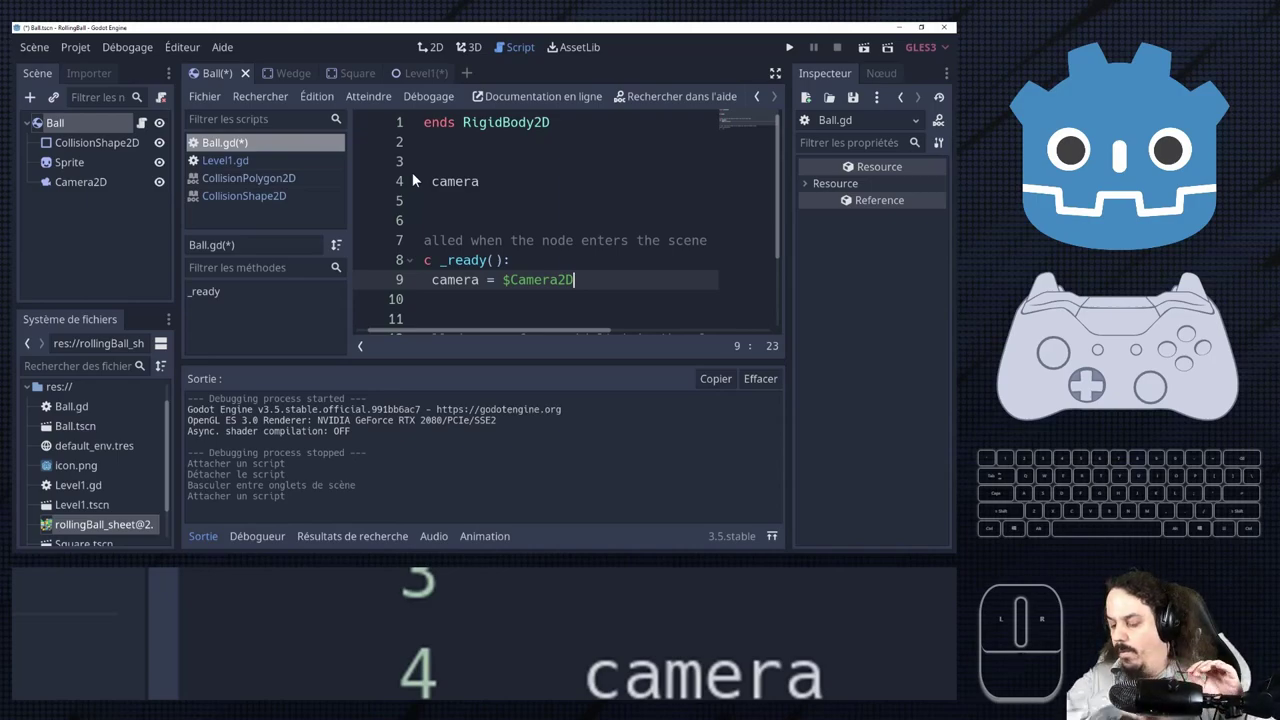
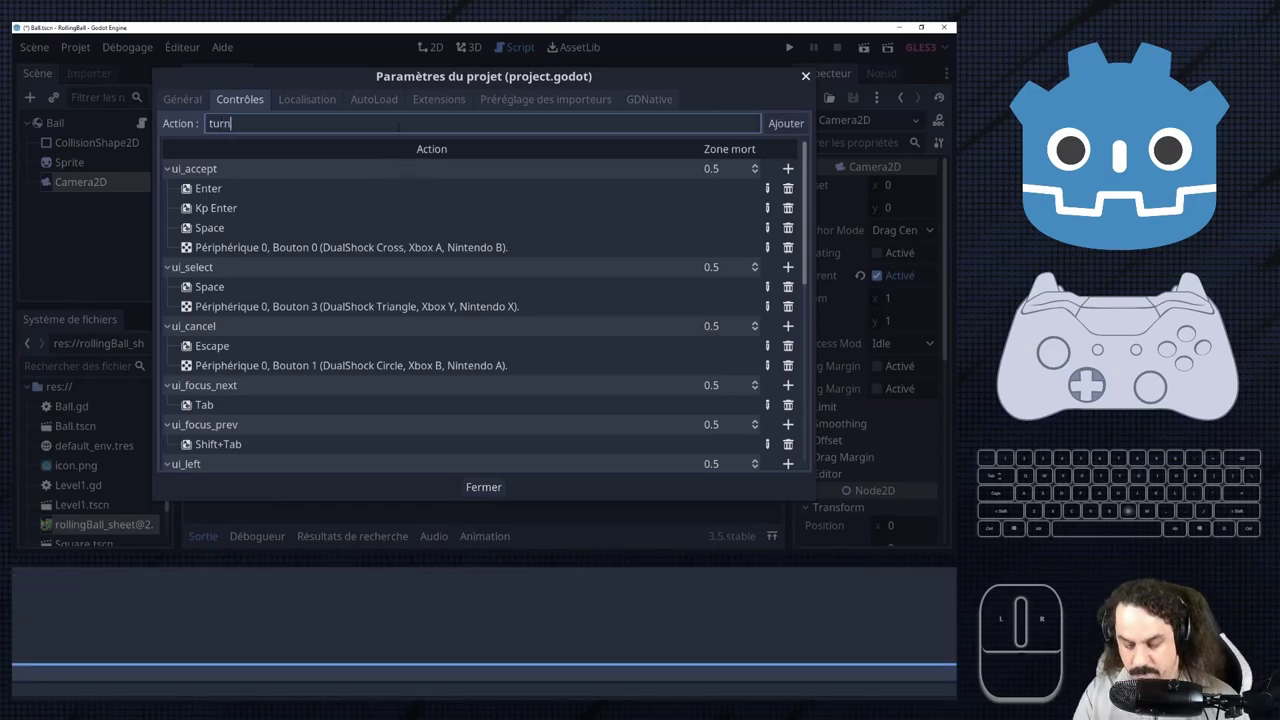
Add the newly named roll action to the project's Input Map.
key(BackSpace)
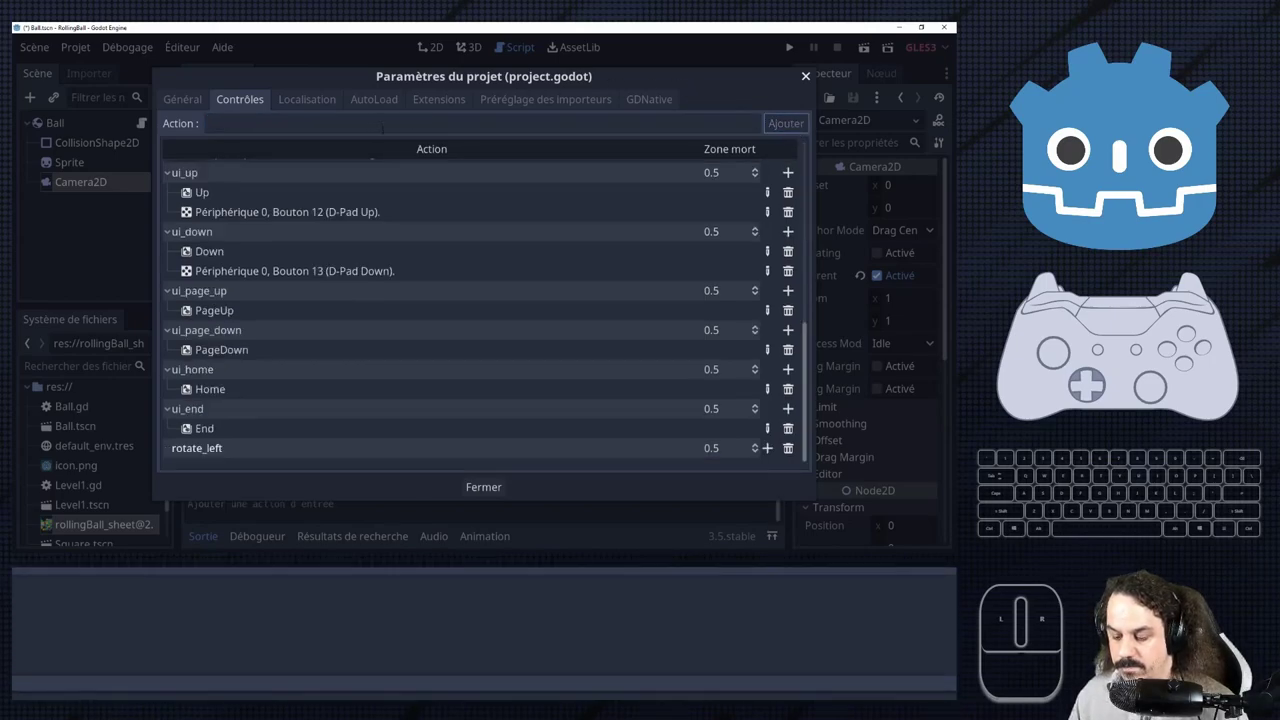
scroll(down, 3)
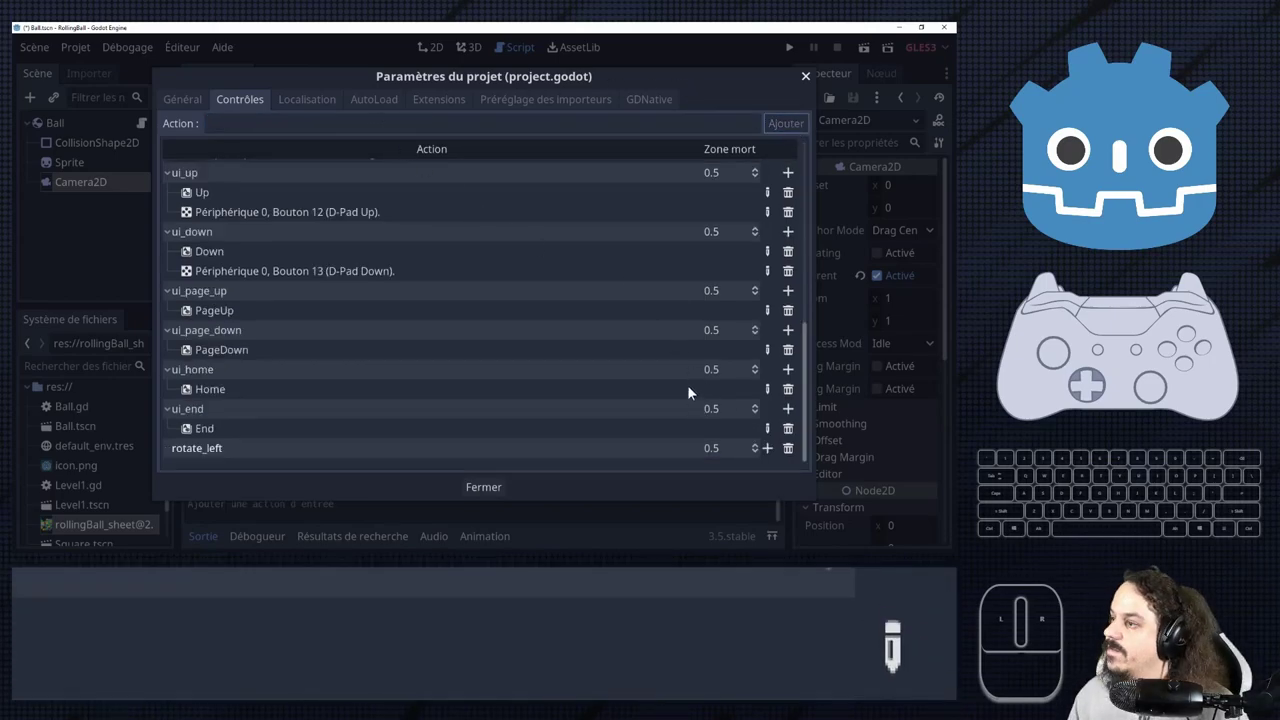
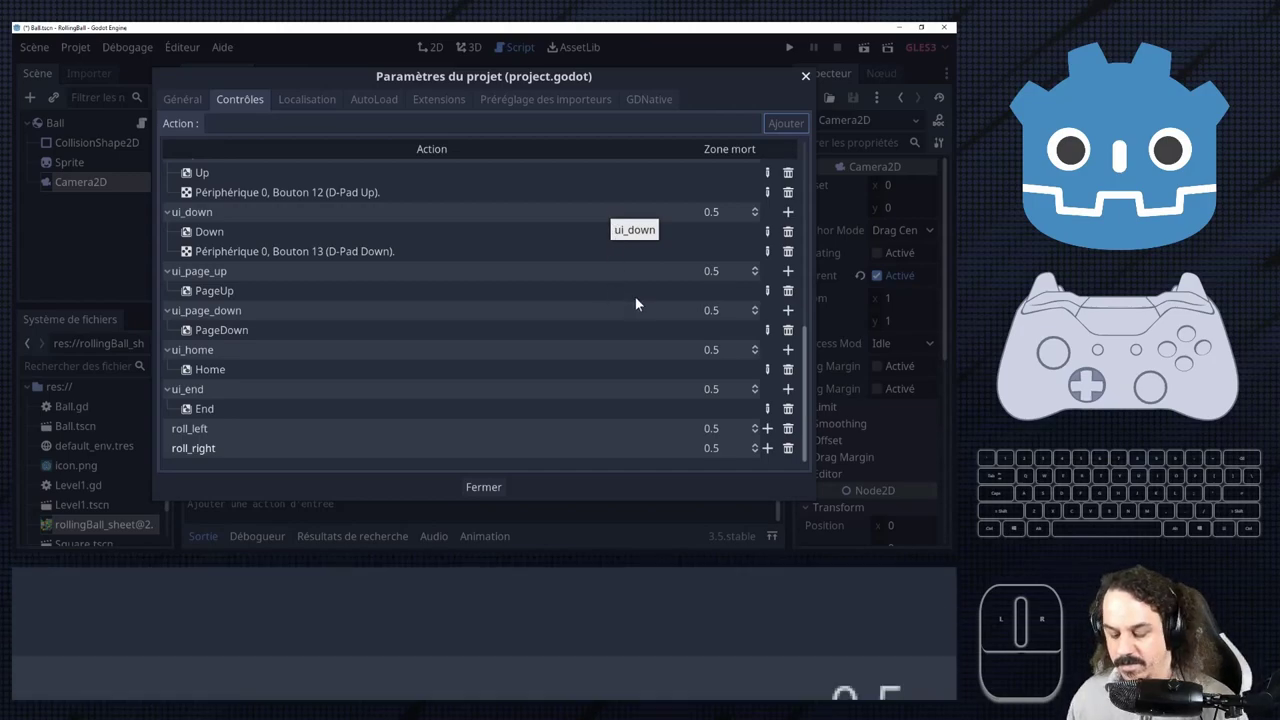
Bind gamepad button 4 (L, L1) to the roll_left action.
click(784, 437)
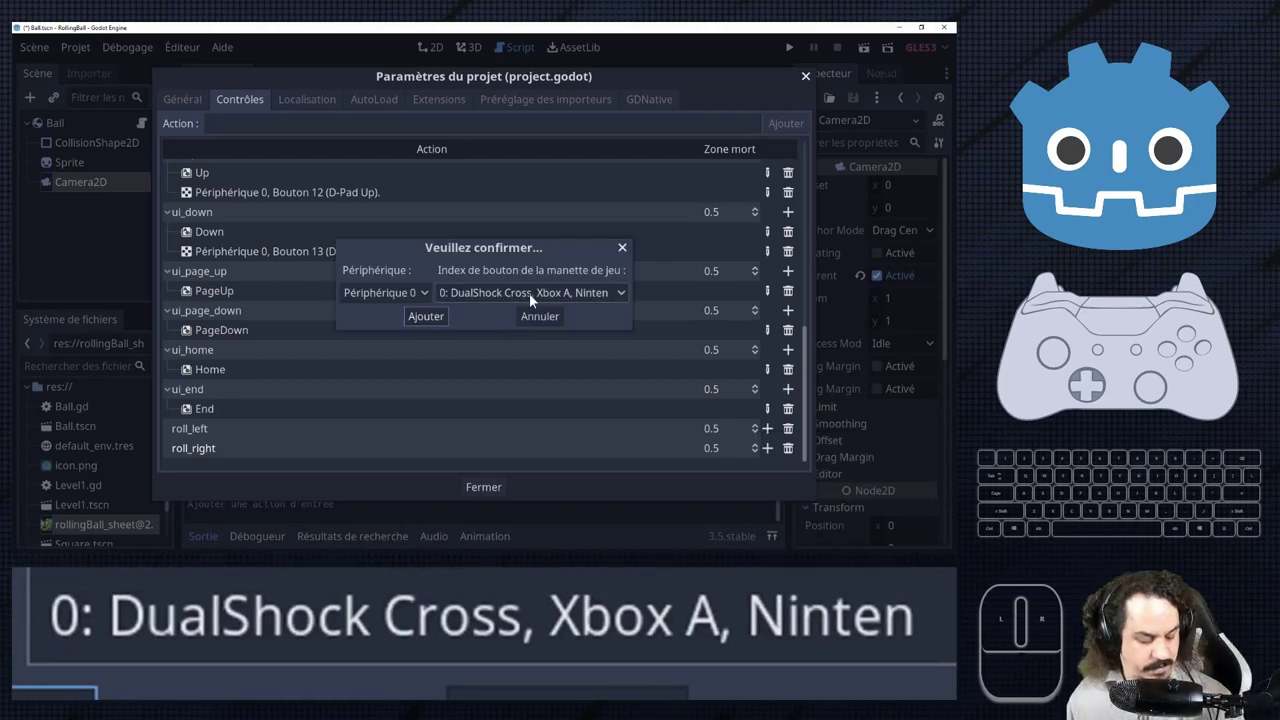
click(543, 301)
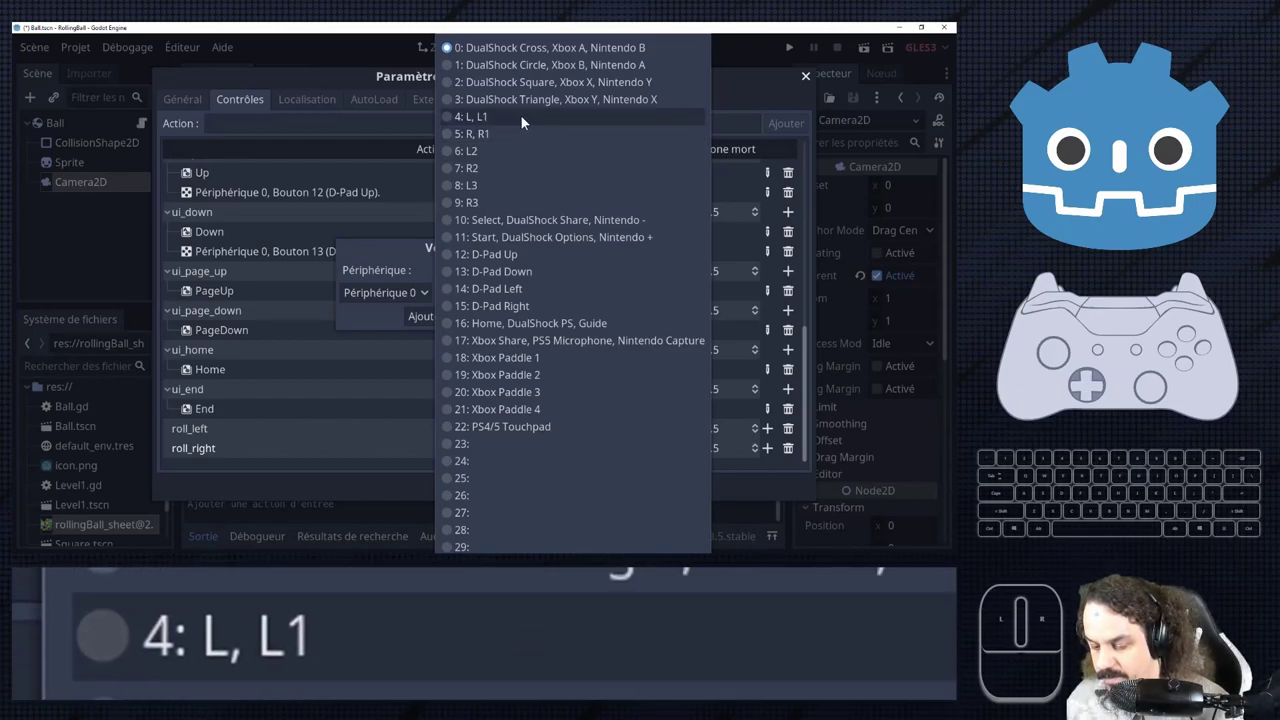
click(529, 123)
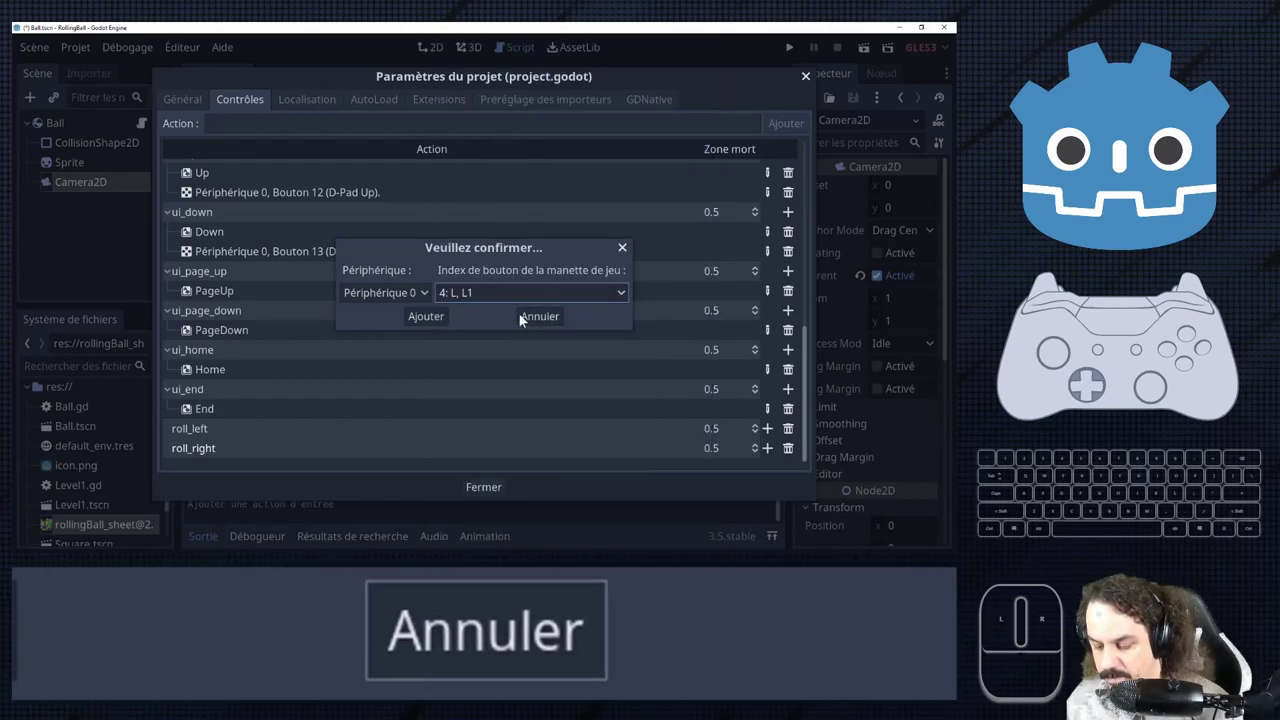
click(444, 323)
scroll(down, 3)
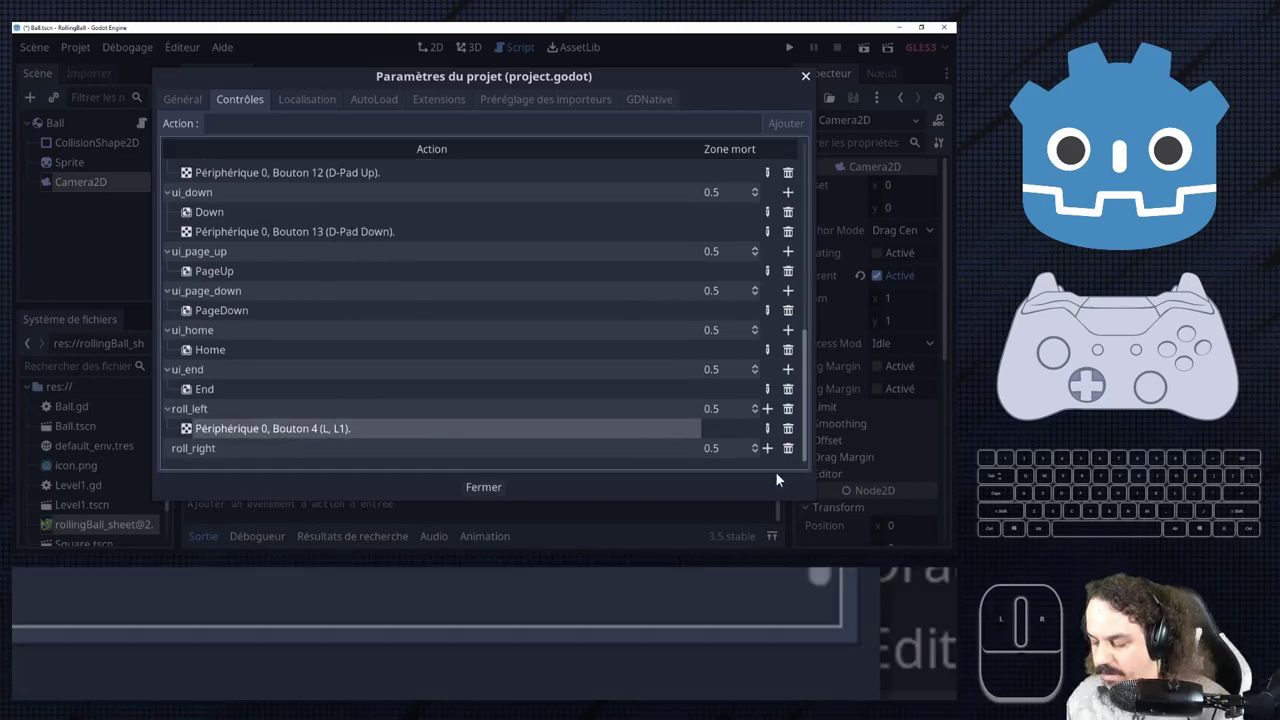
Bind gamepad button 5 (R, R1) to roll_right and close Project Settings.
click(775, 457)
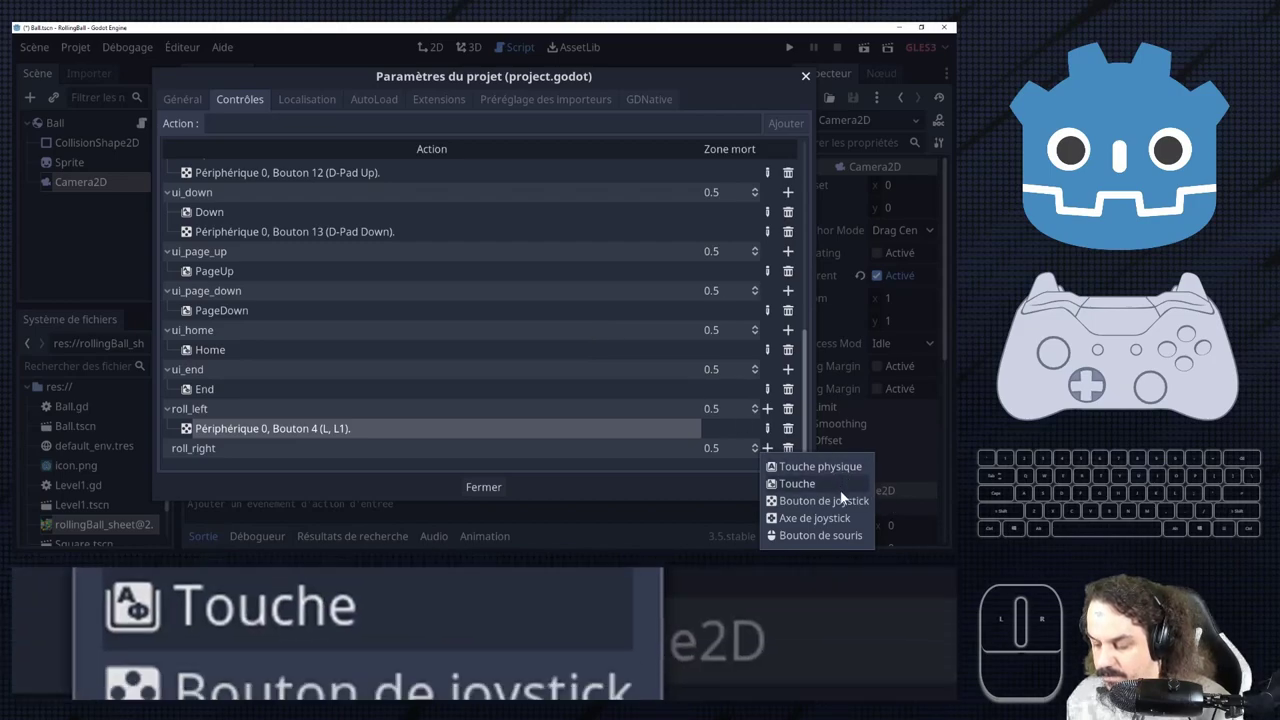
click(852, 546)
click(550, 325)
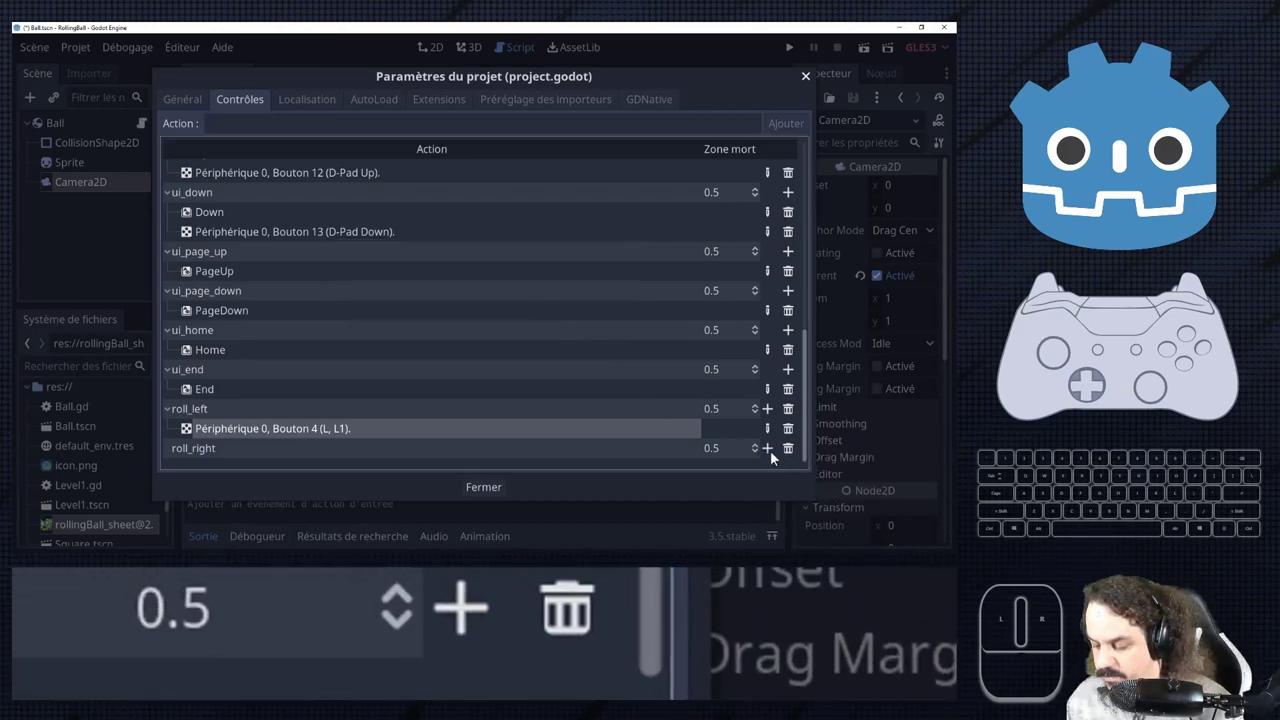
click(777, 459)
click(831, 509)
click(546, 293)
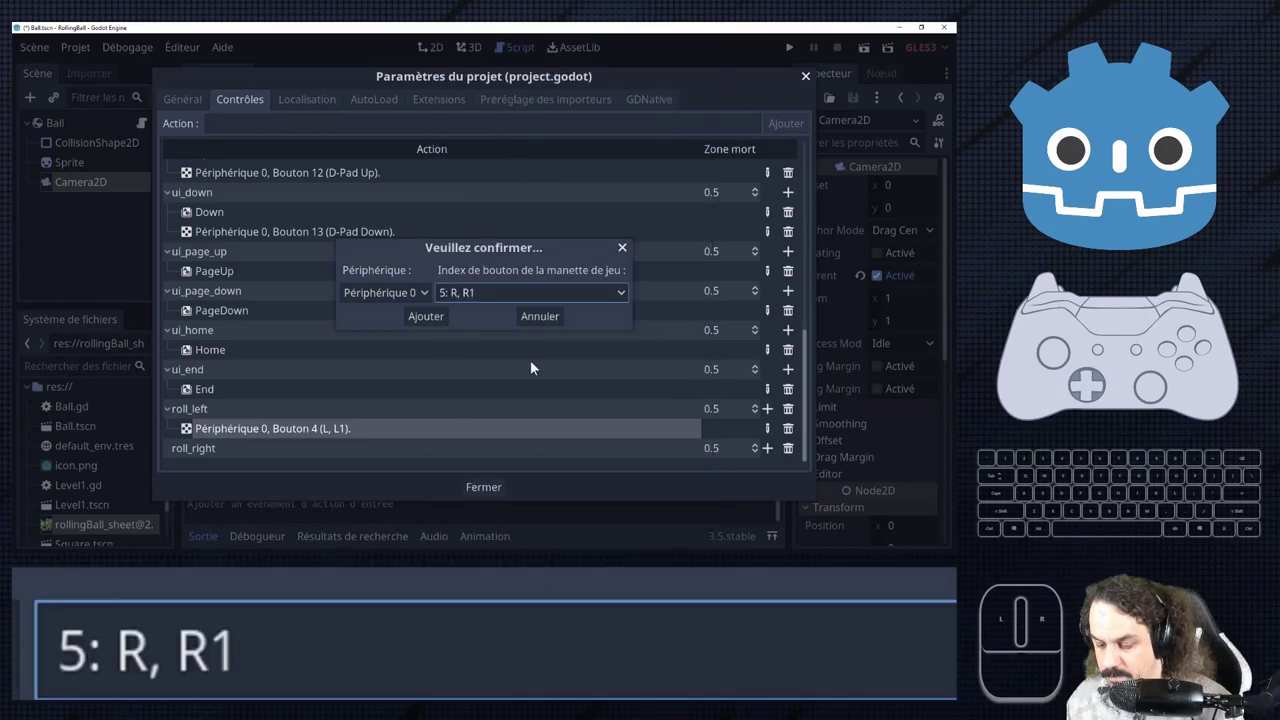
click(445, 328)
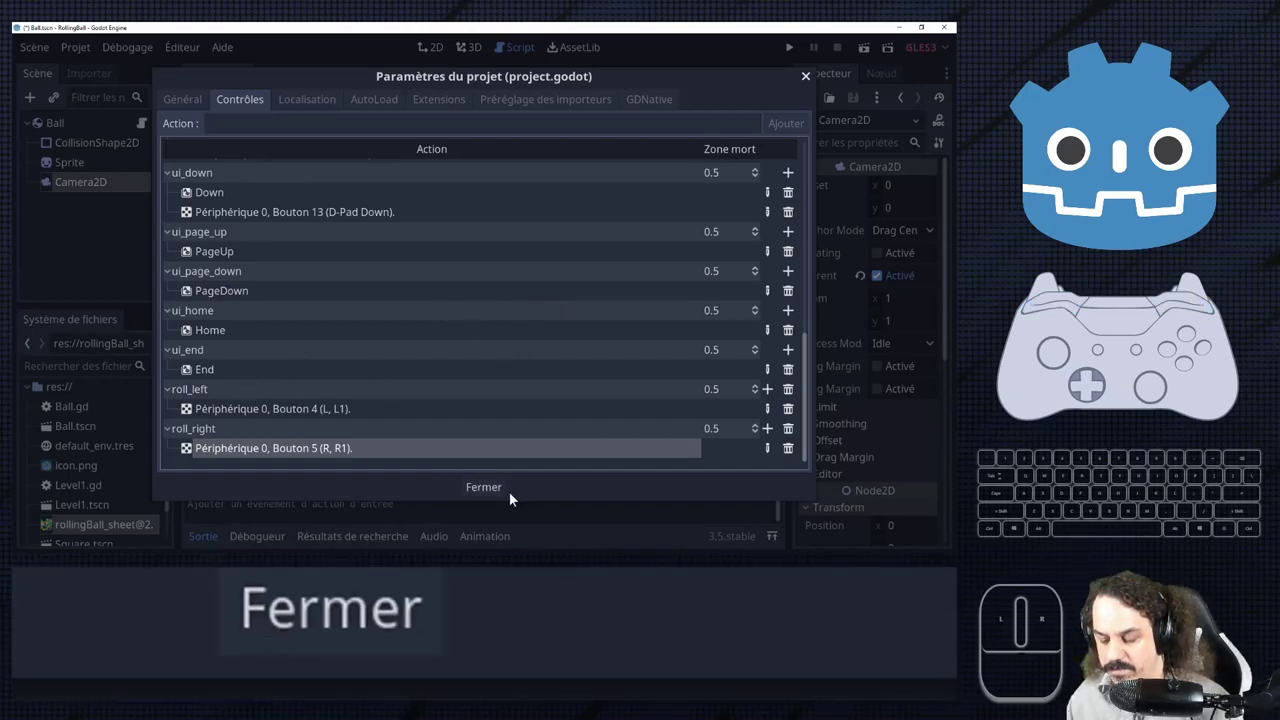
click(504, 496)
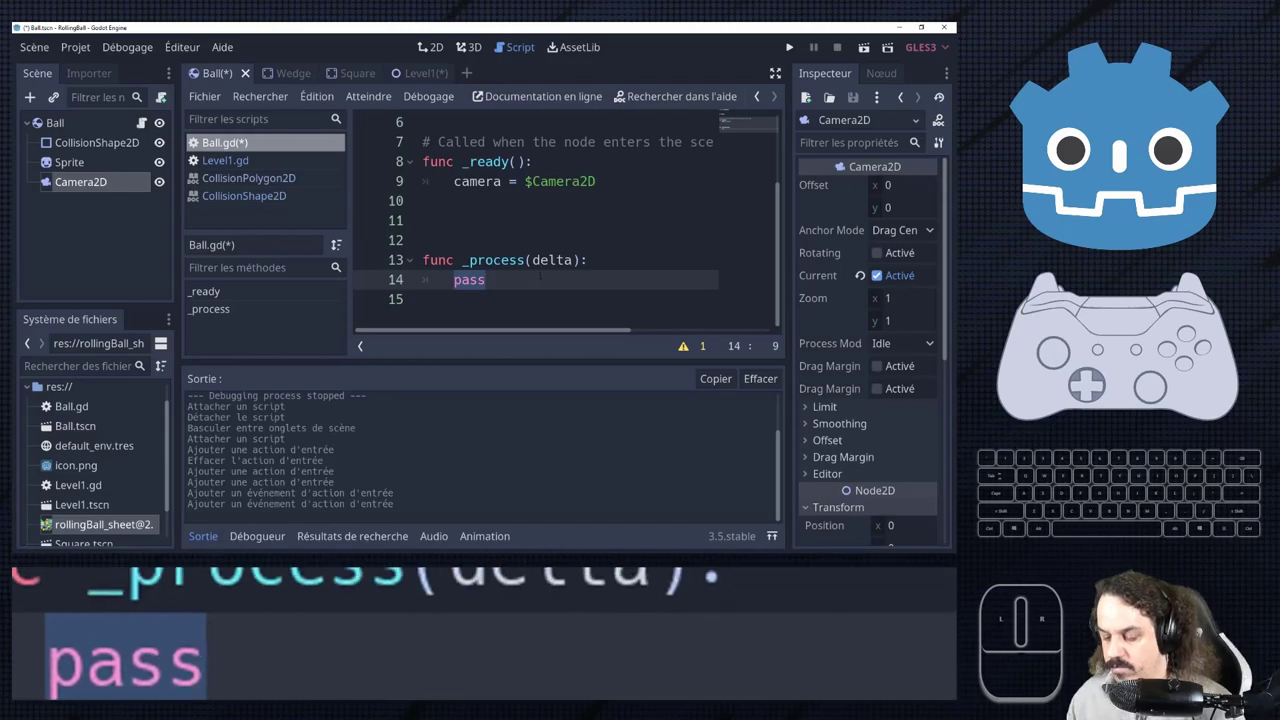
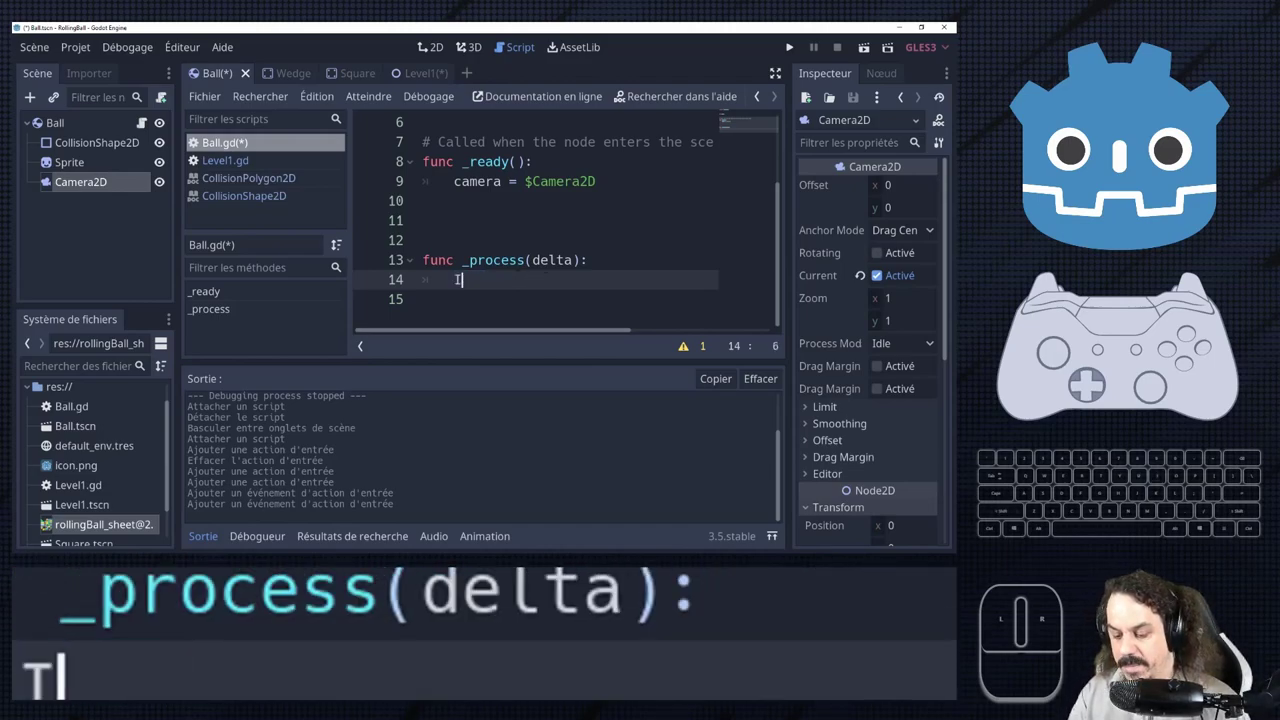
Write if Input.is_action_pressed("roll_left"): in Ball.gd's _process.
key(p)
key(Return)
key(.)
key(s)
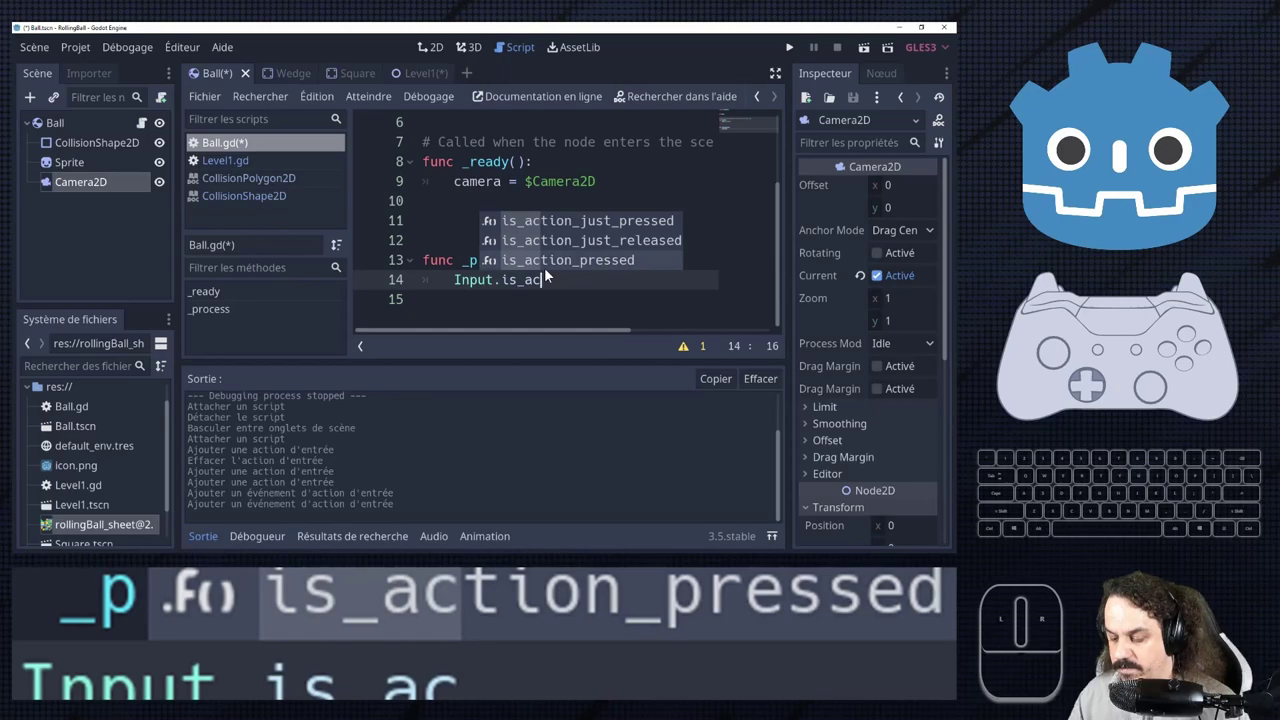
key(Return)
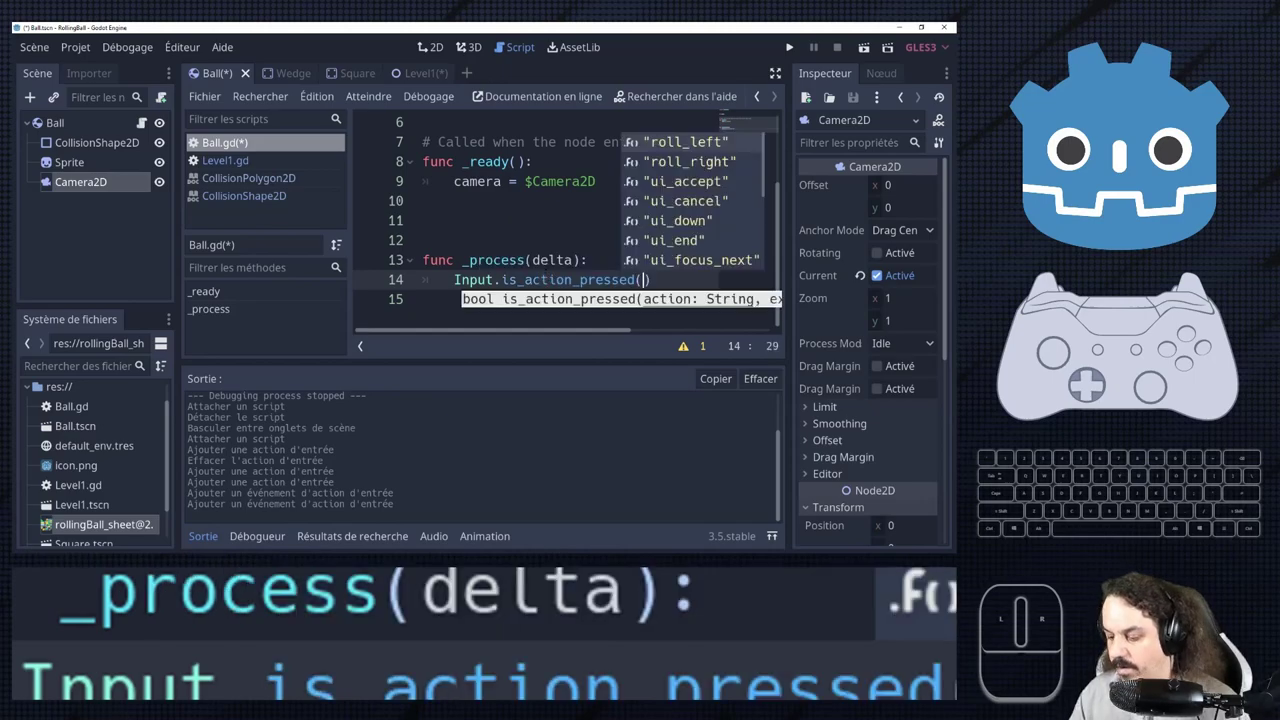
key(Return)
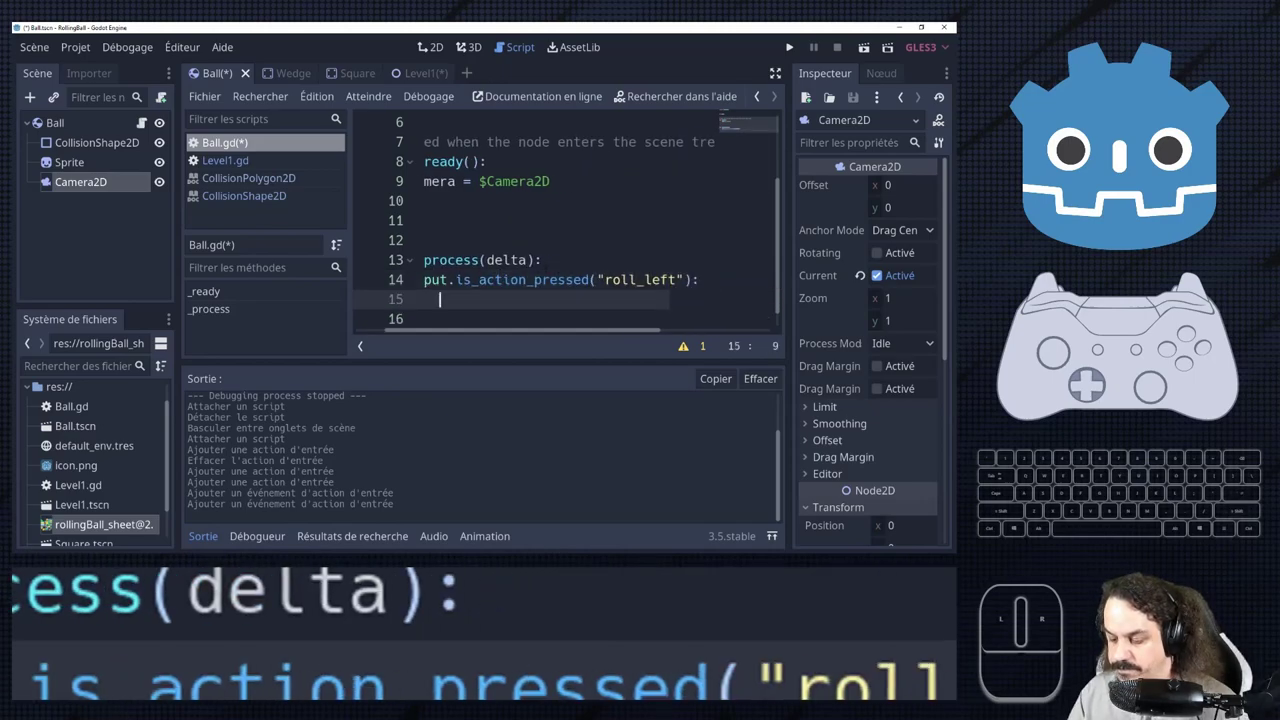
key(Return)
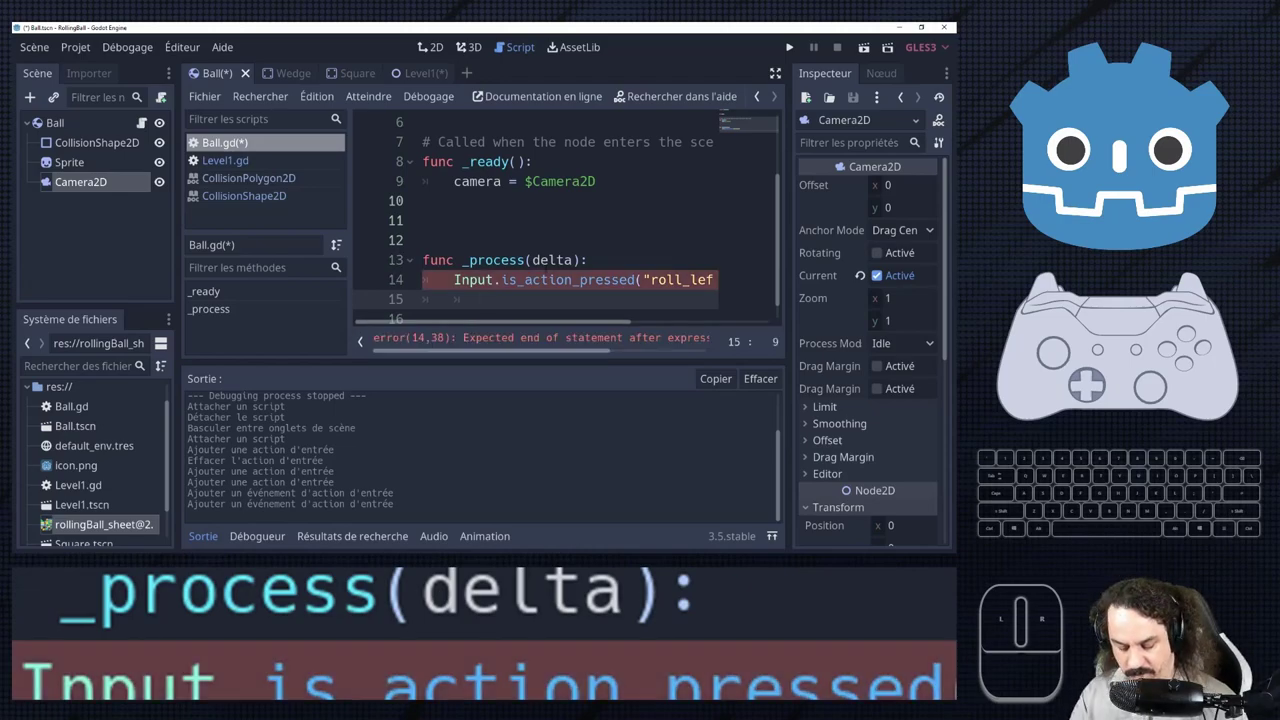
key(m)
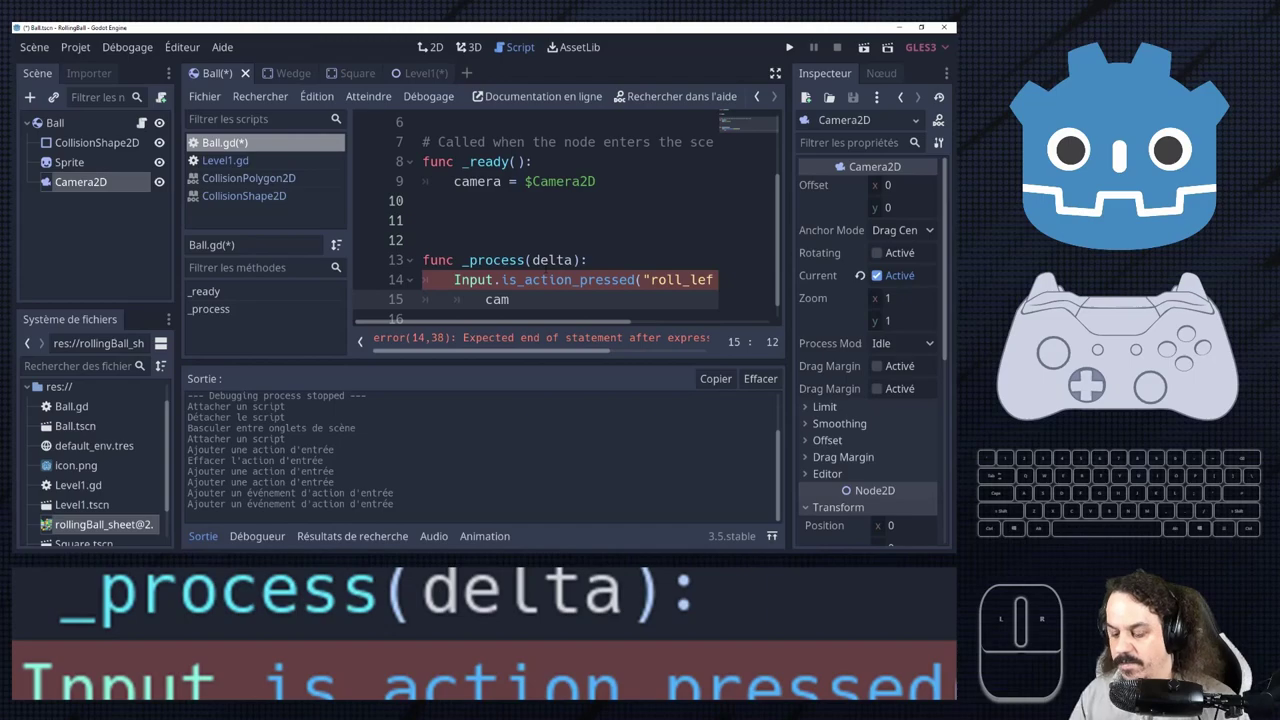
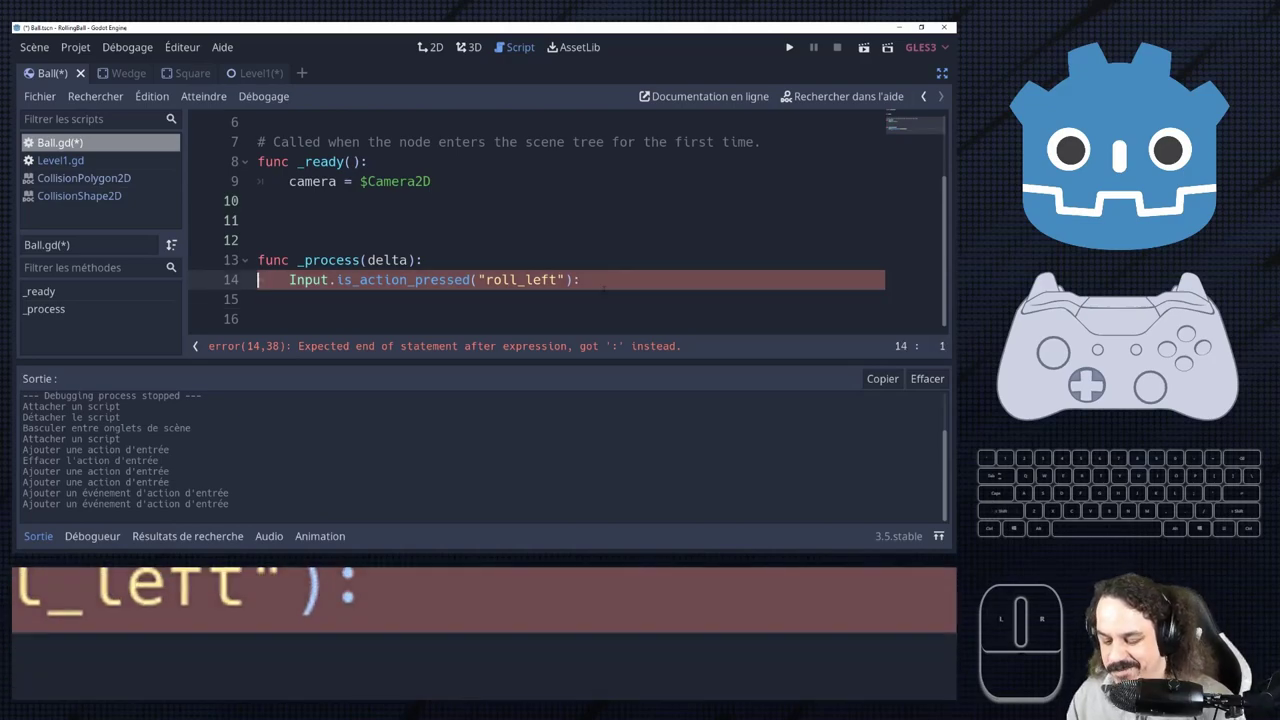
key(space)
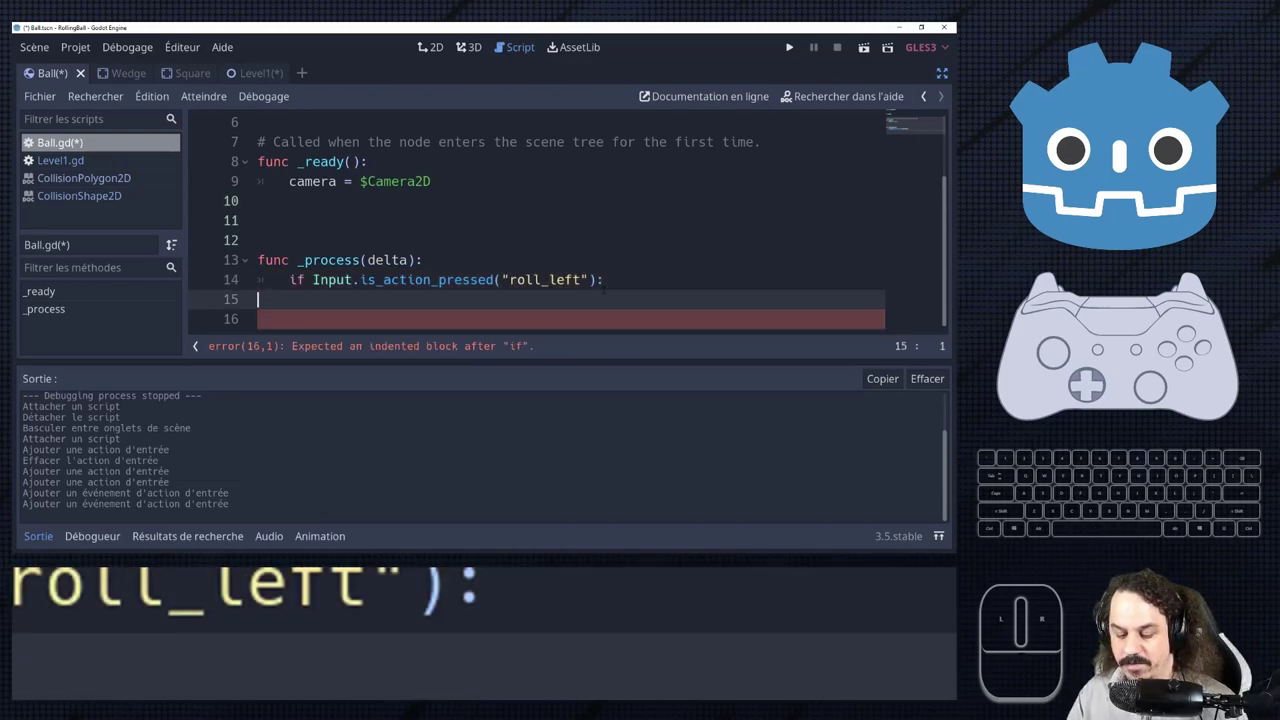
Start the if block's body line with camera. to access a camera member.
key(BackSpace)
key(Return)
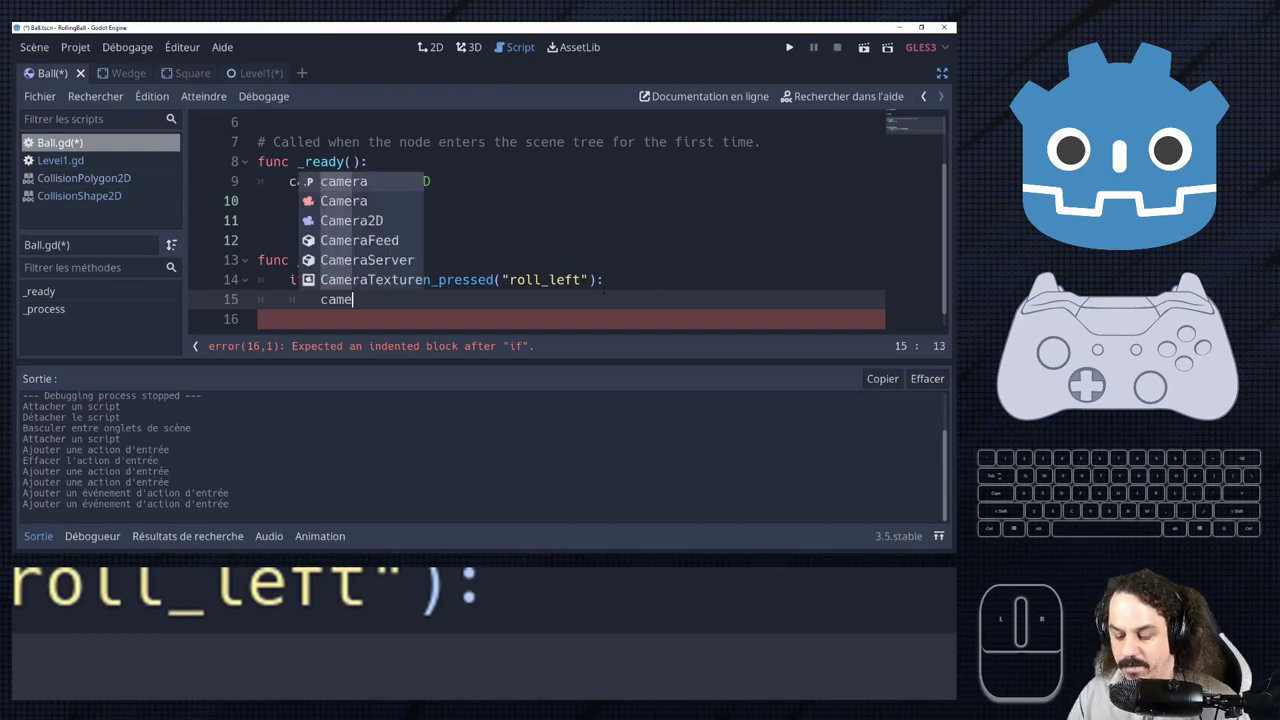
key(Return)
key(.)
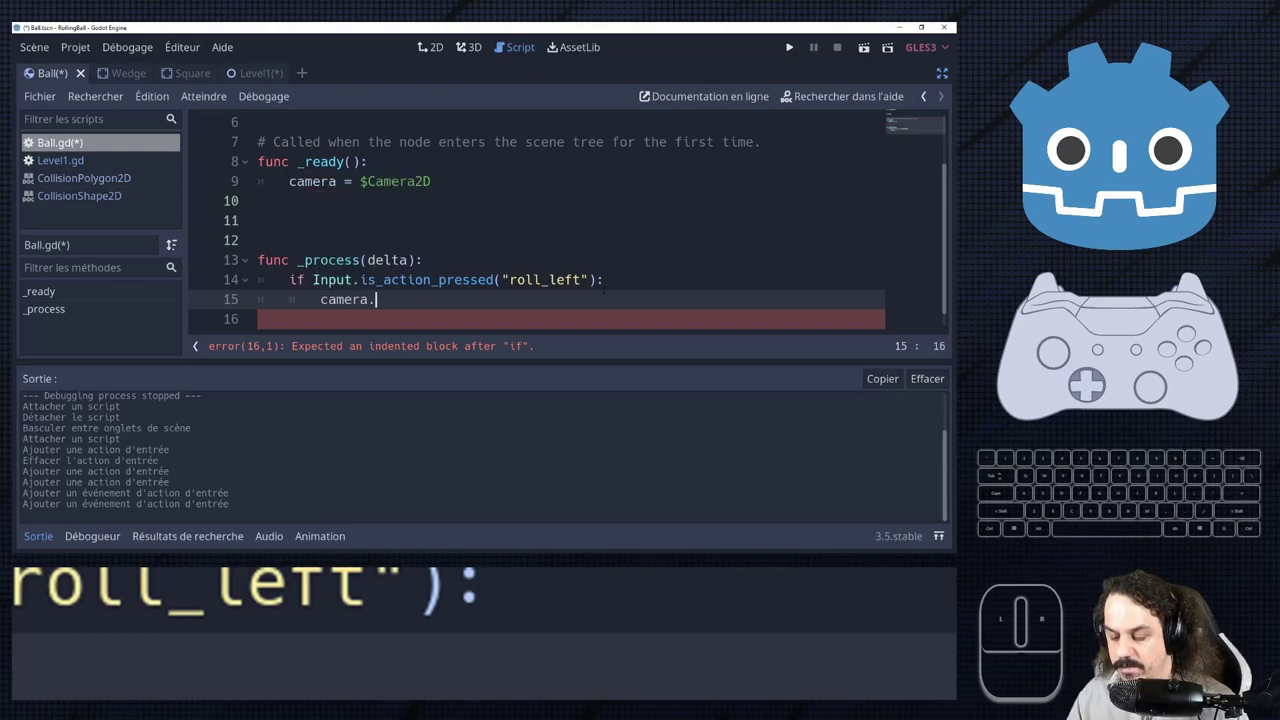
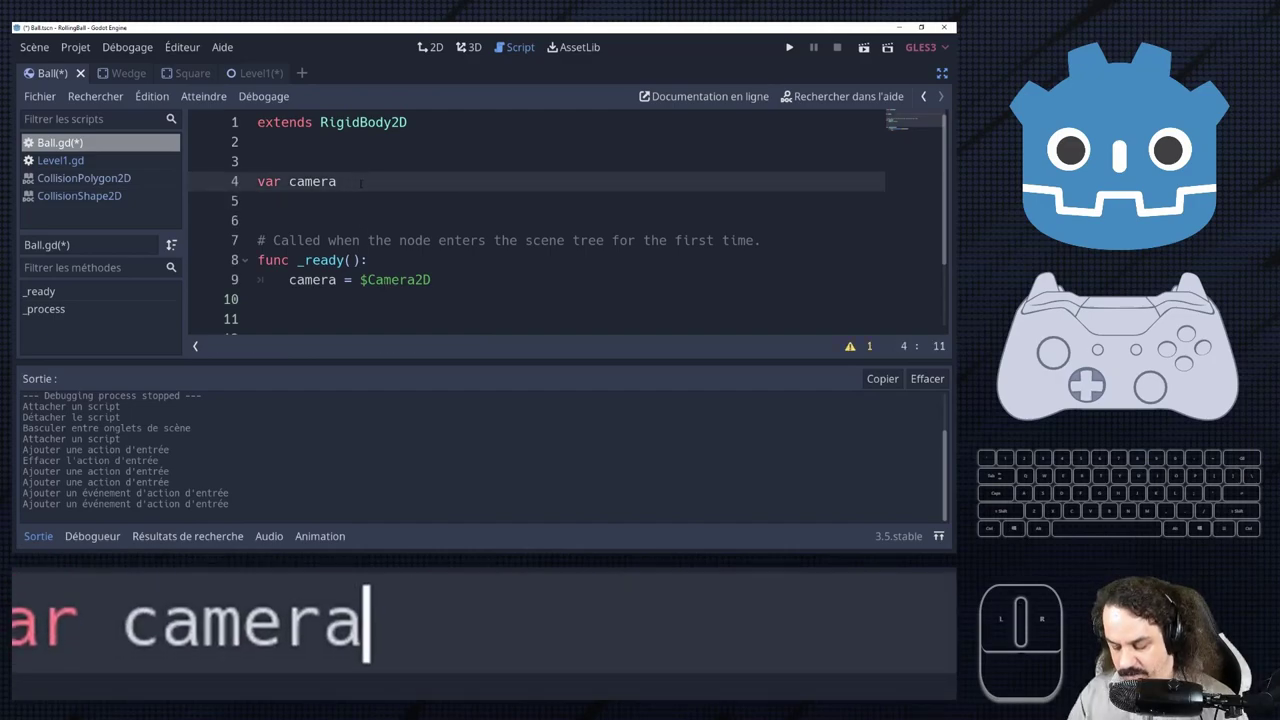
Declare the camera variable as var camera:Camera2D.
key(shift+;)
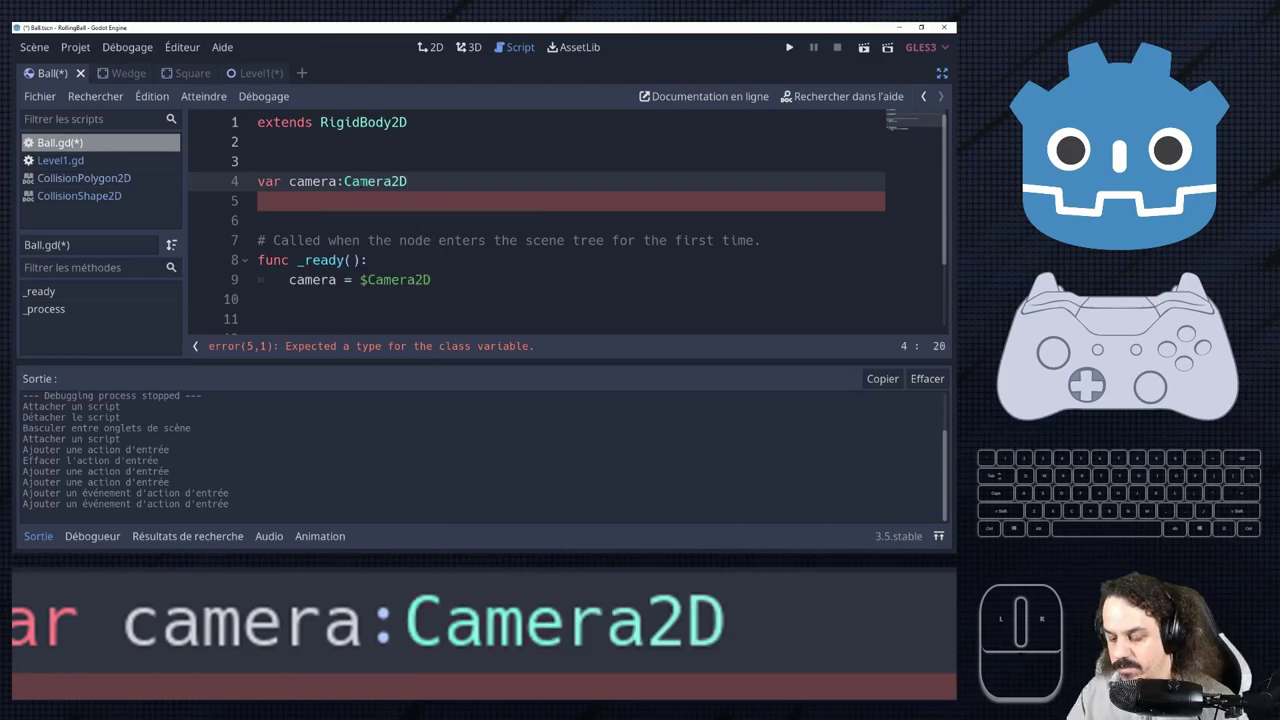
scroll(down, 3)
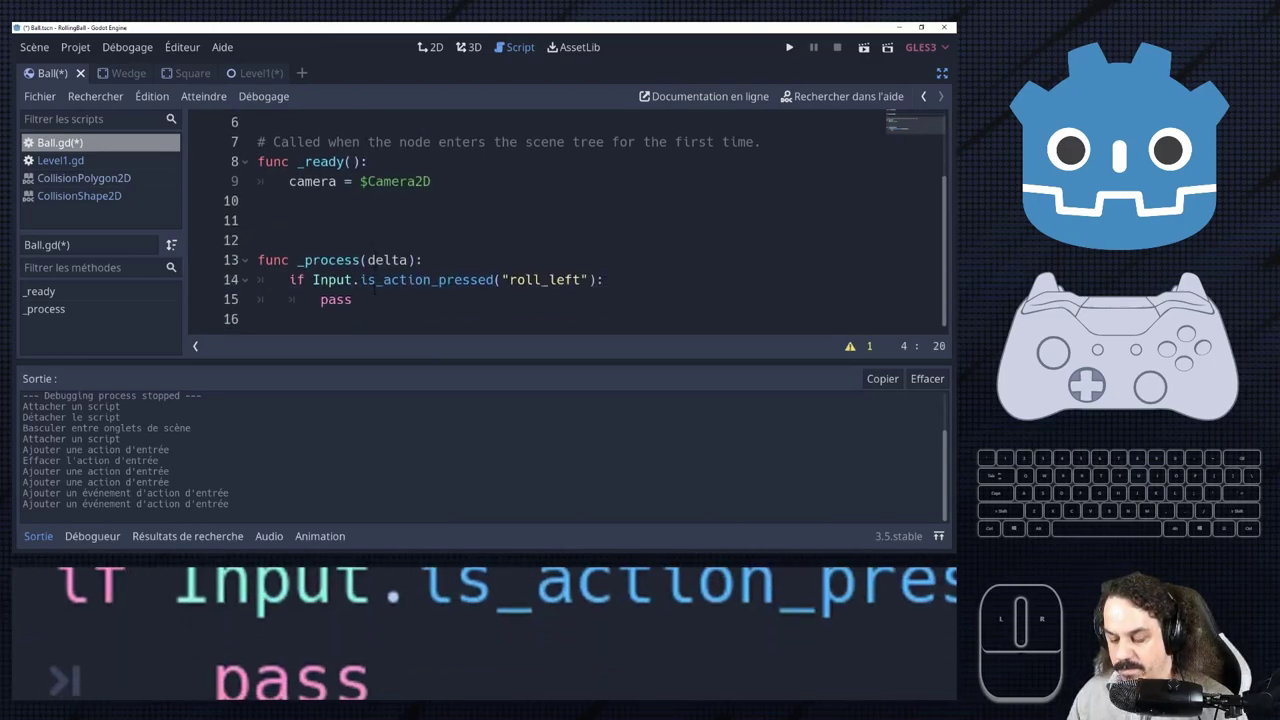
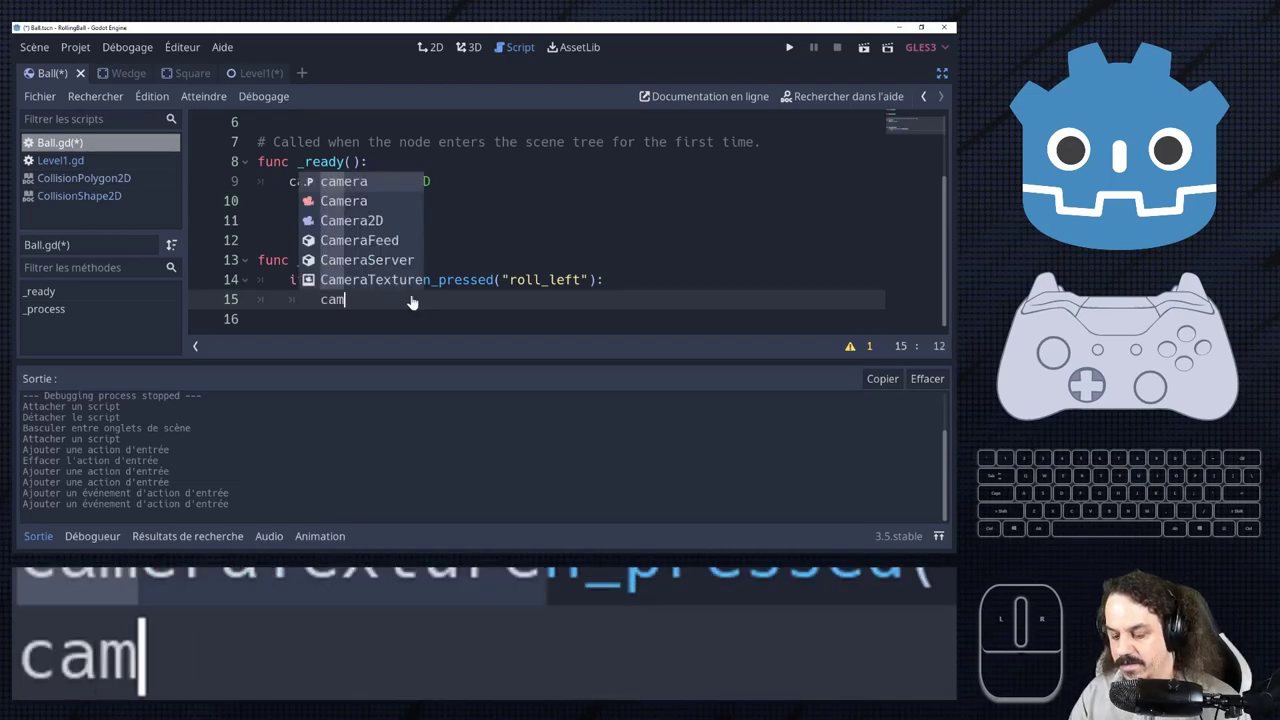
Replace pass in the roll_left block with camera.rotate(TAU*delta).
key(Return)
key(.)
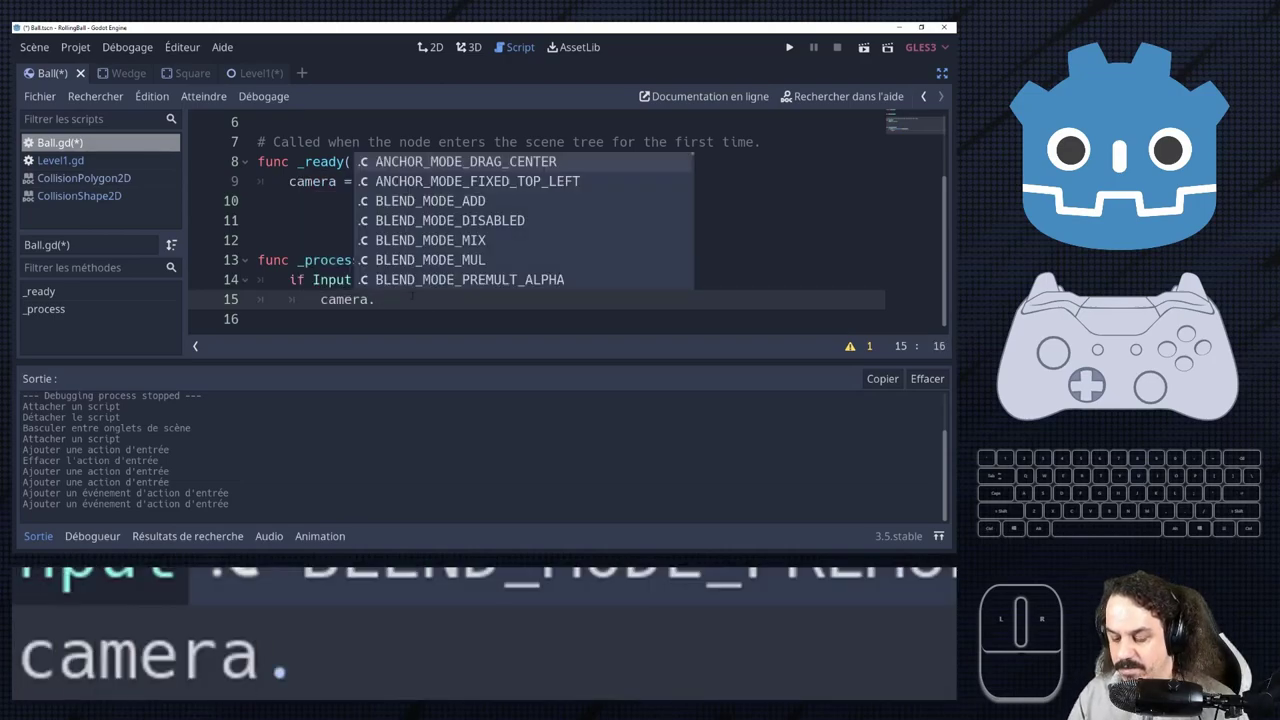
key(o)
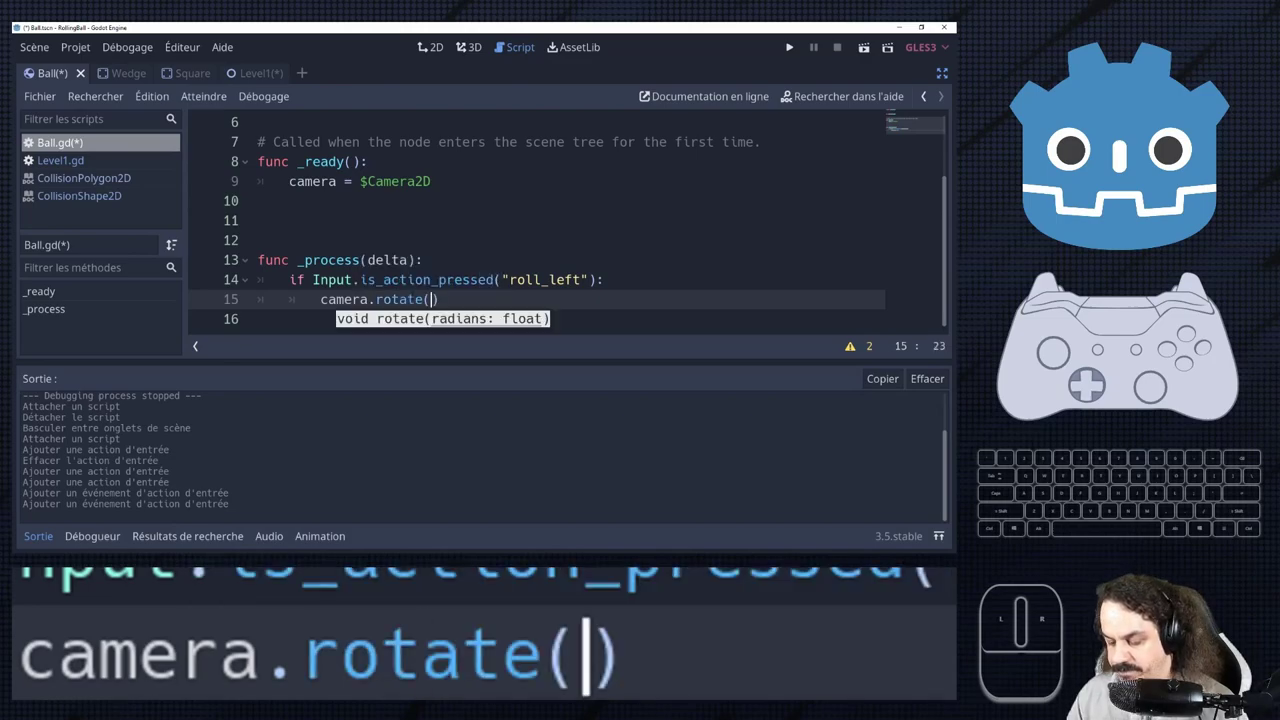
key(shift+a)
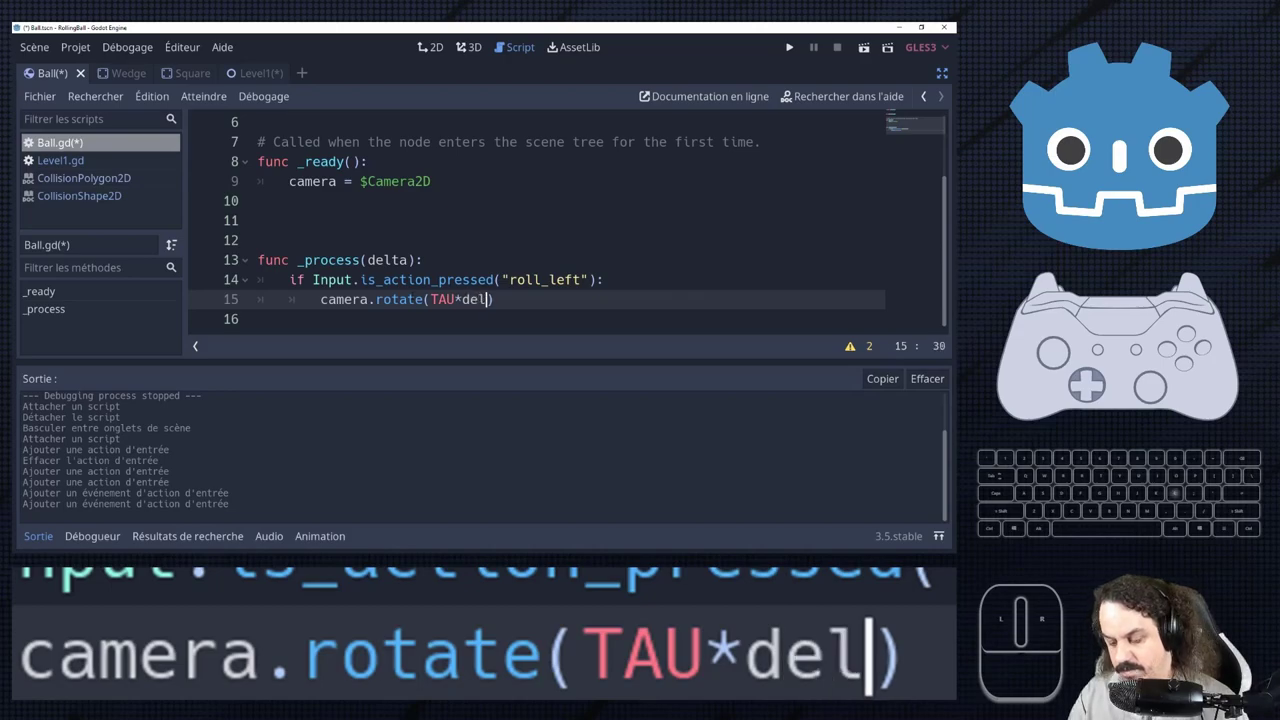
key(Return)
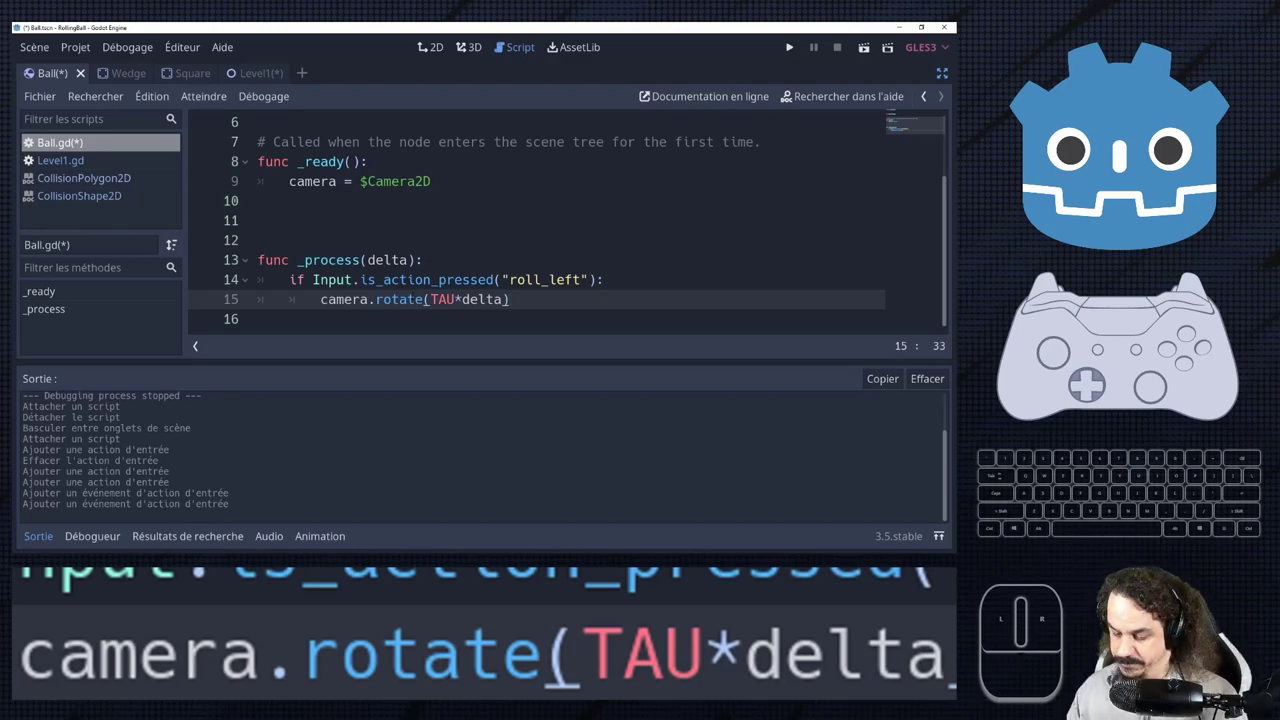
Copy the two-line roll_left if block and paste a second copy below it.
key(ctrl+c)
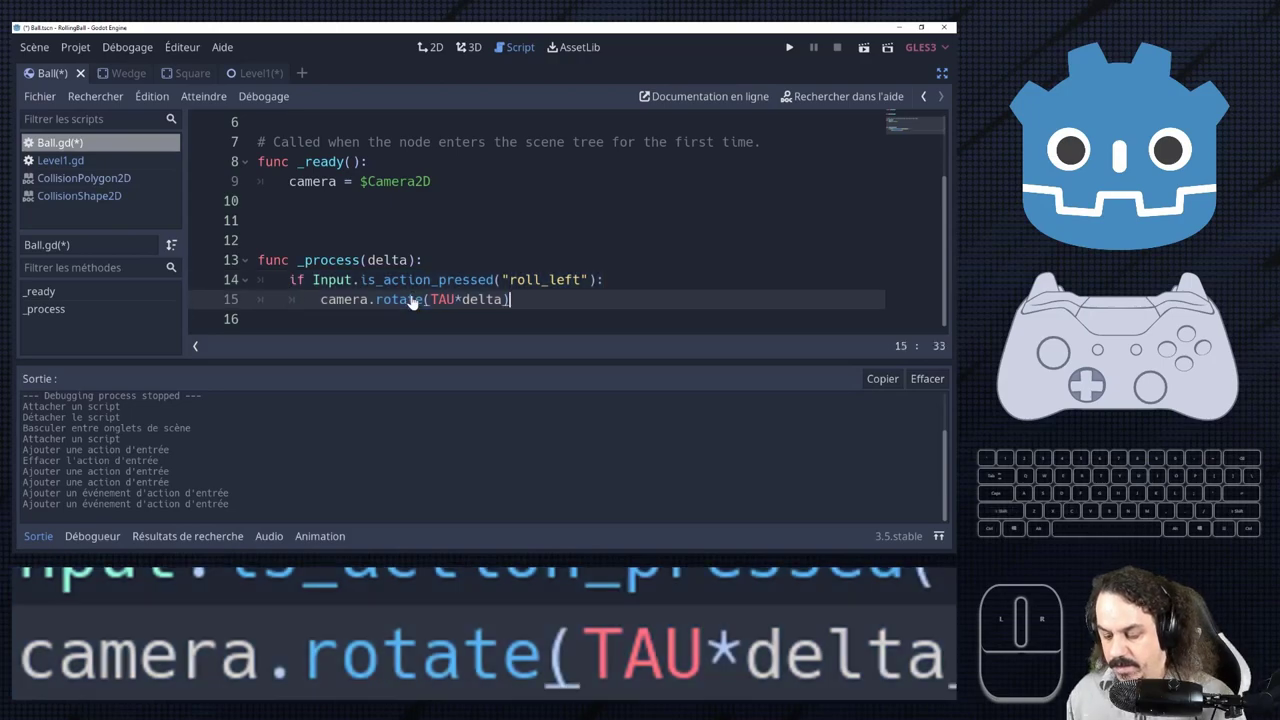
key(BackSpace)
key(ctrl+v)
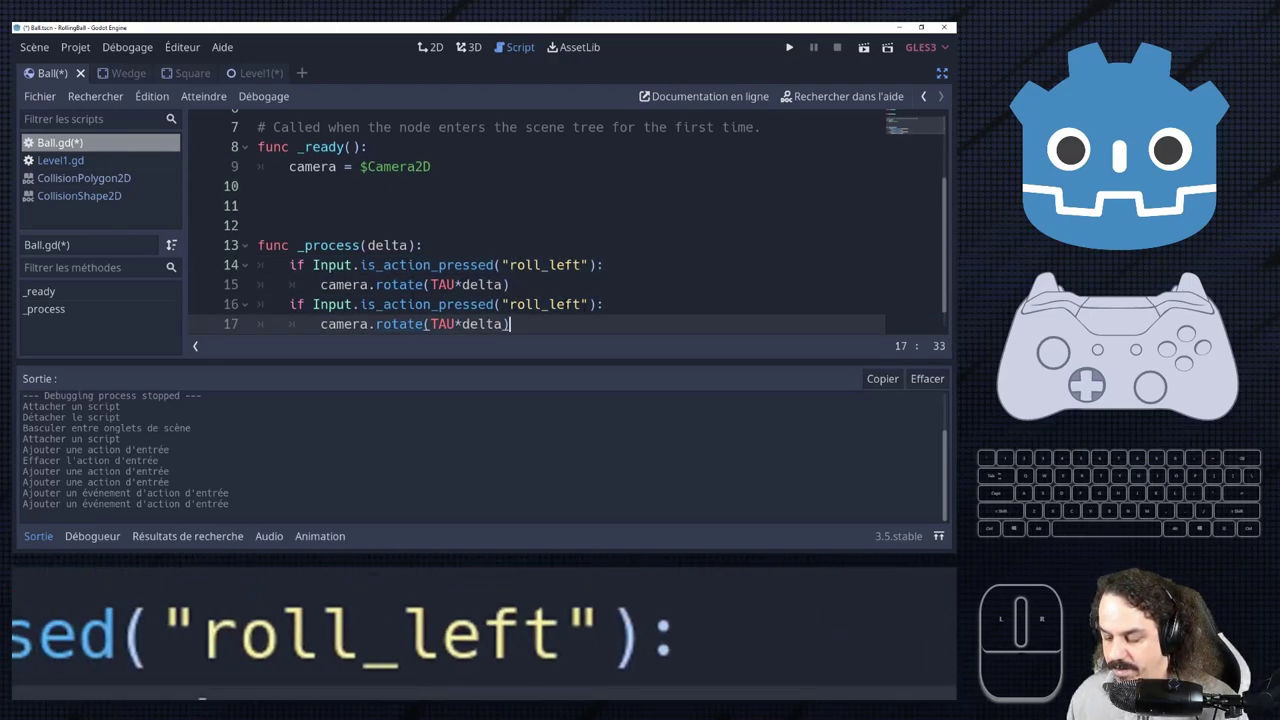
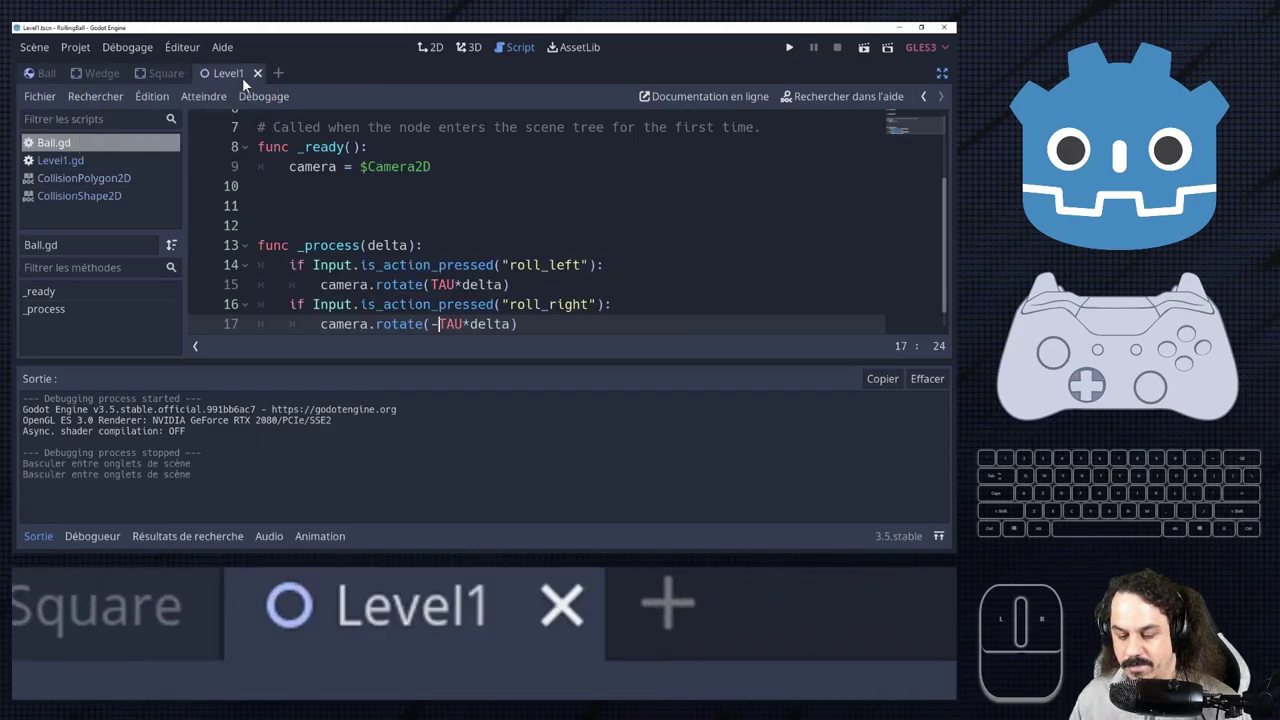
Scroll through Ball.gd while changing the duplicate to roll_right with -TAU*delta.
scroll(down, 3)
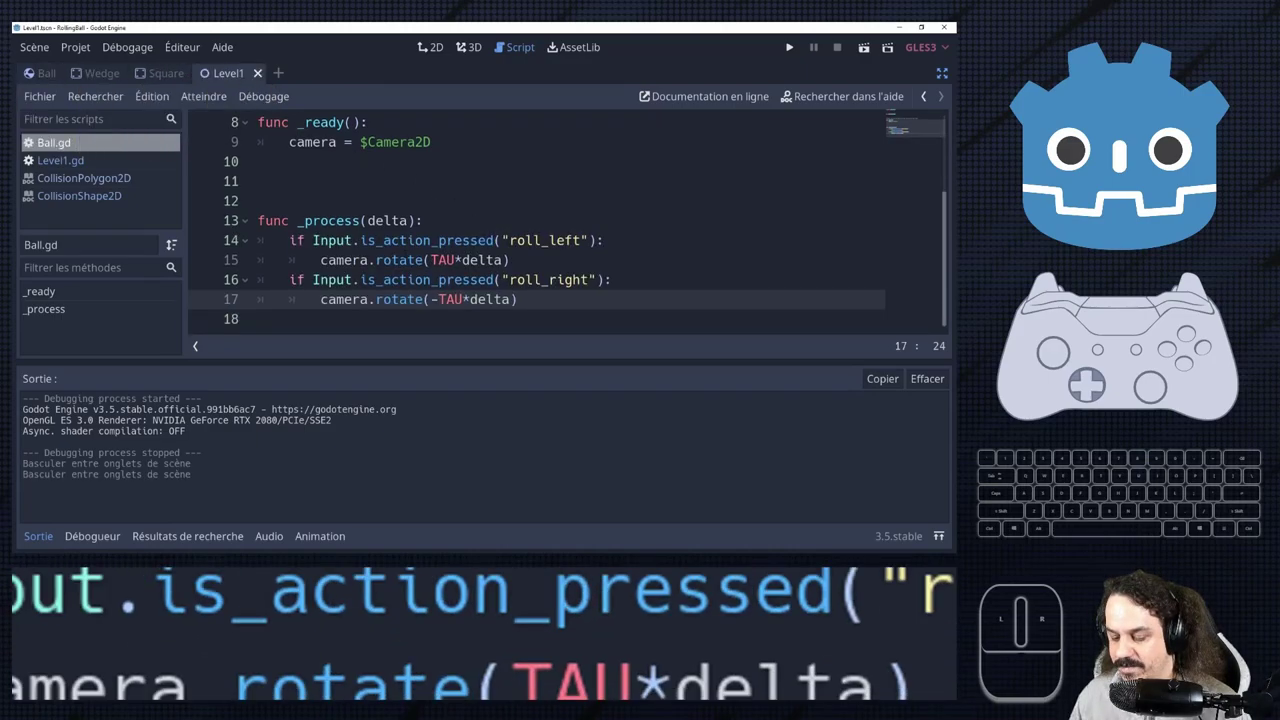
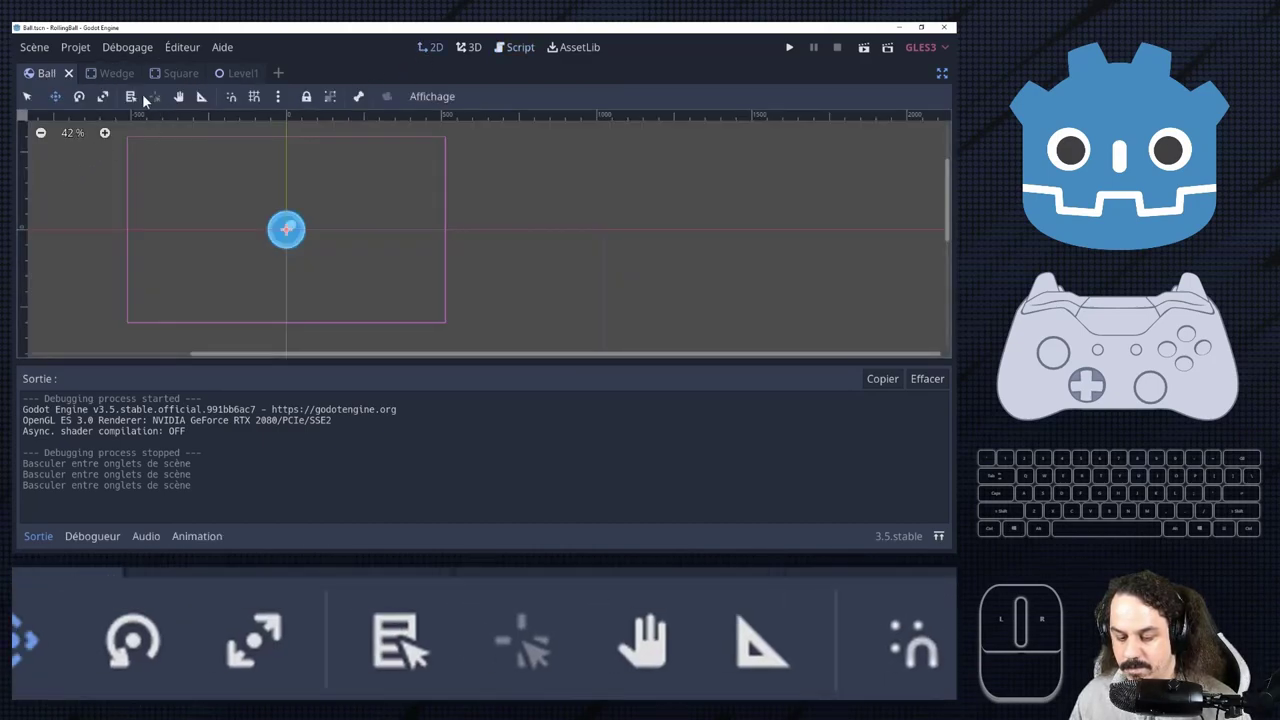
Enable Rotating on the Ball scene's Camera2D and run the game to test it.
click(241, 83)
click(53, 82)
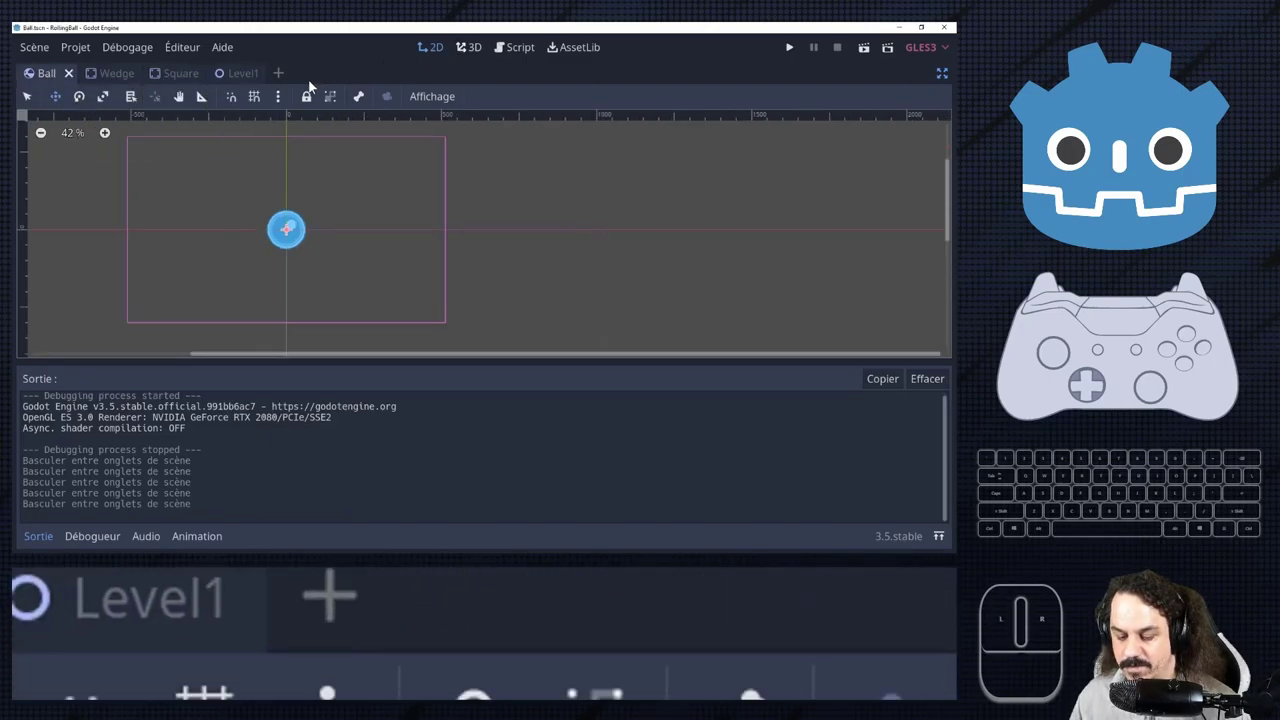
click(951, 82)
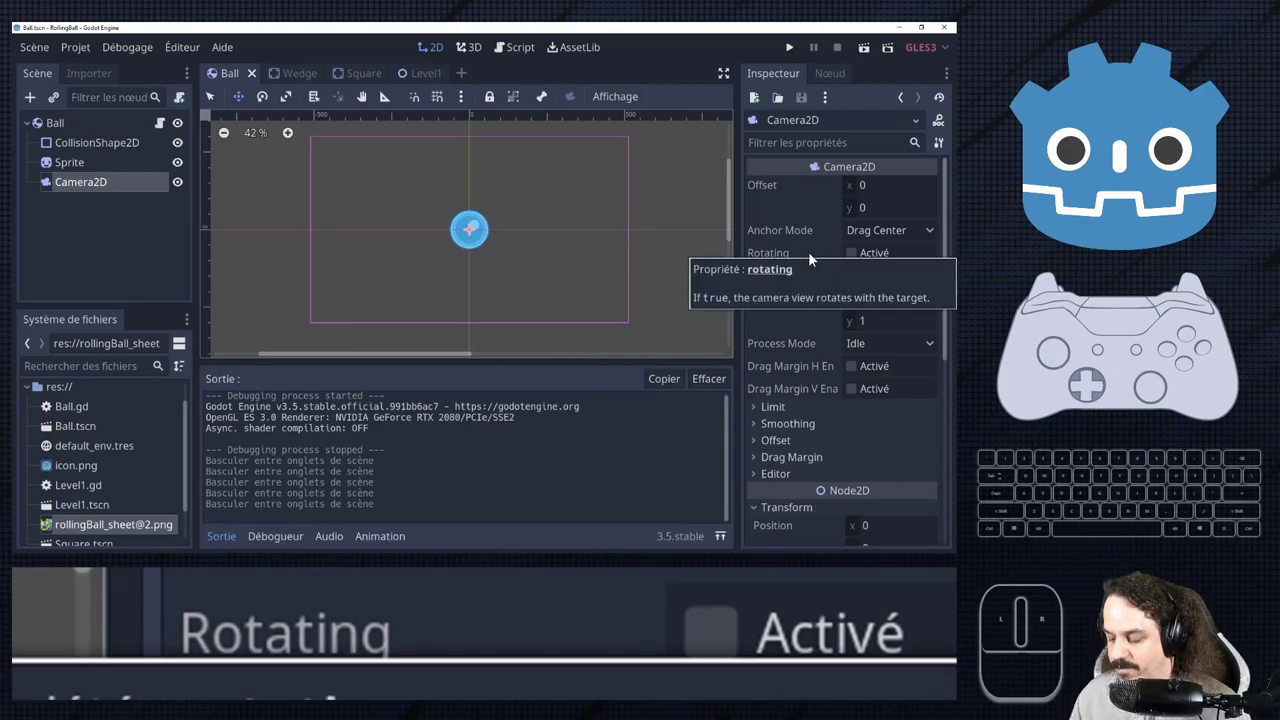
click(856, 261)
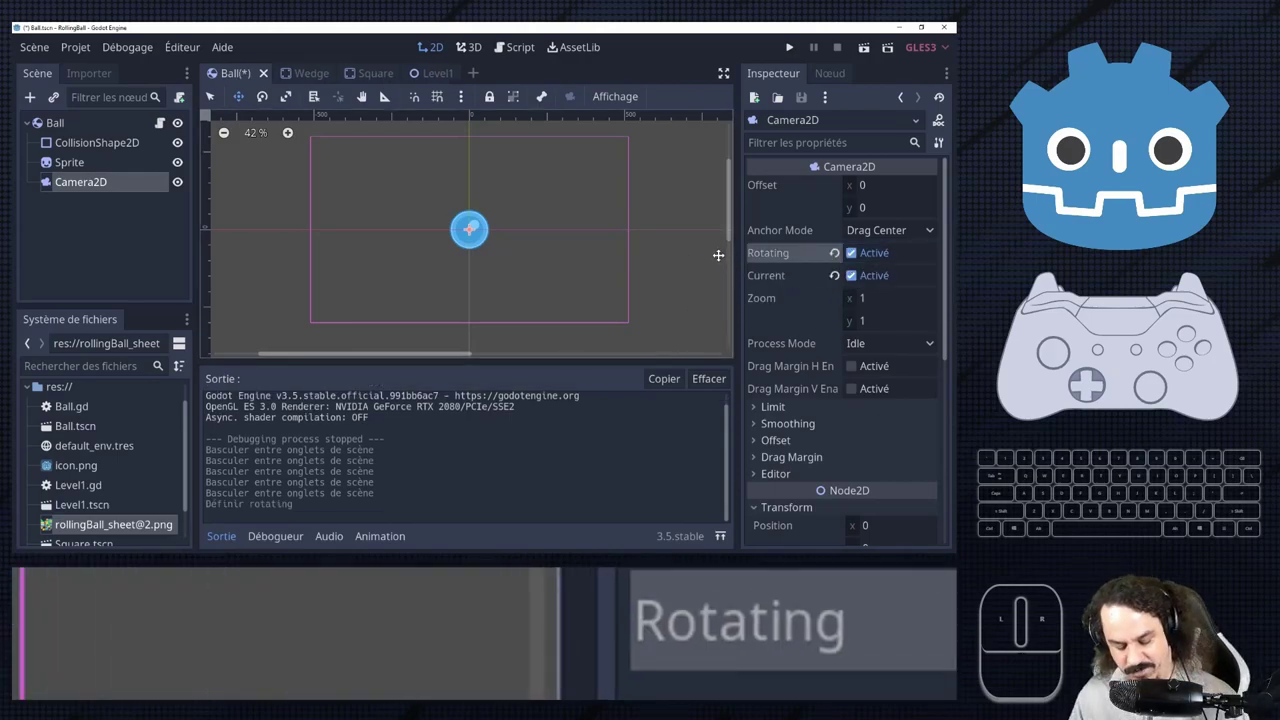
key(ctrl+s)
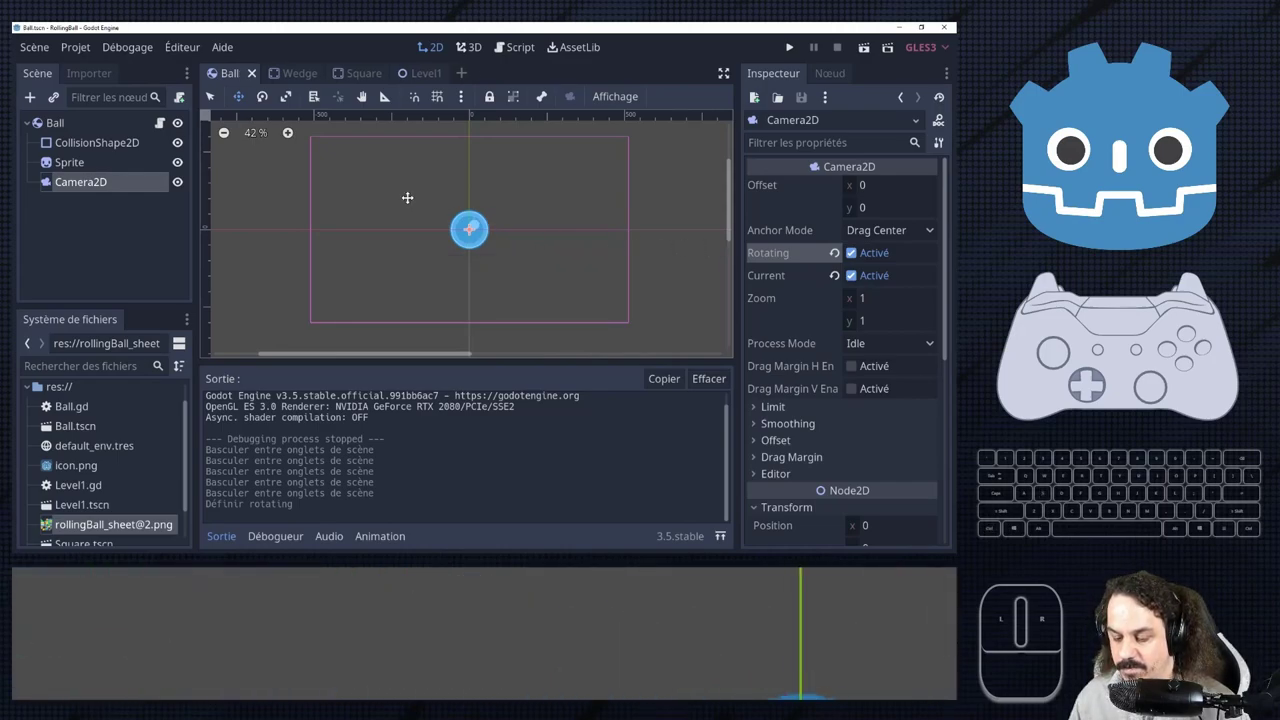
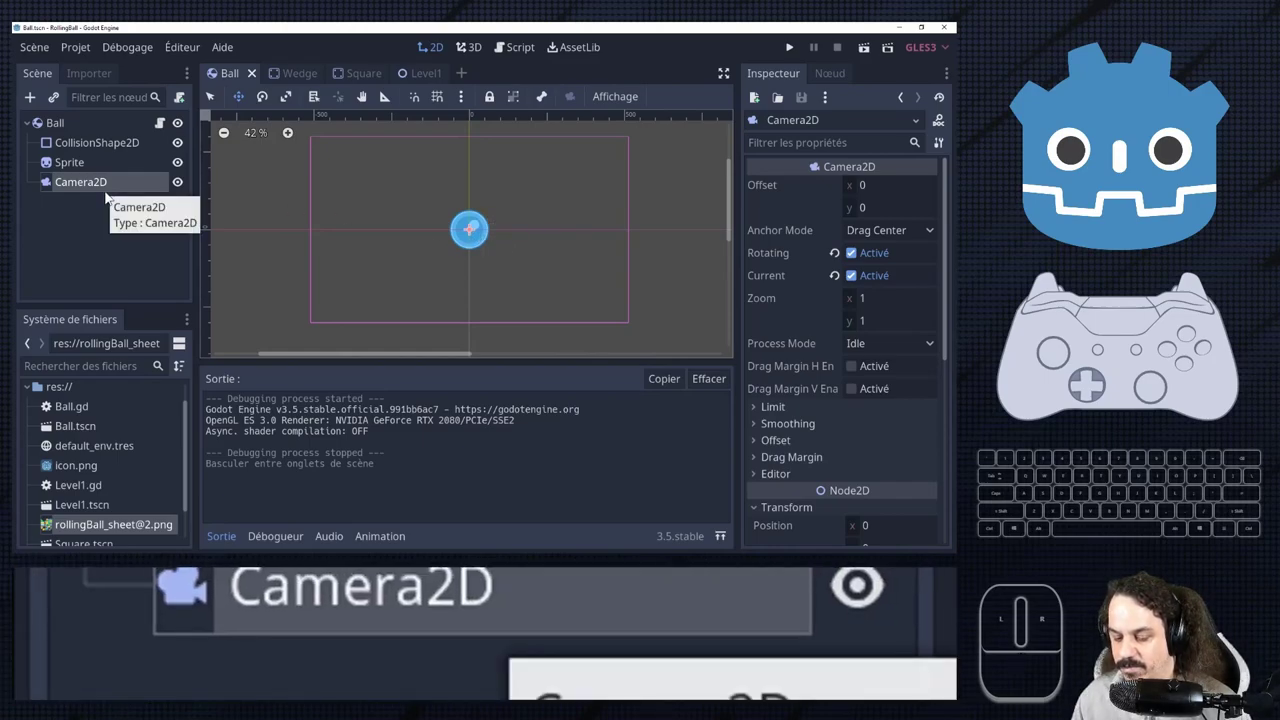
Reopen Ball.gd from the Ball root node and select the Camera2D node to cut it.
click(90, 138)
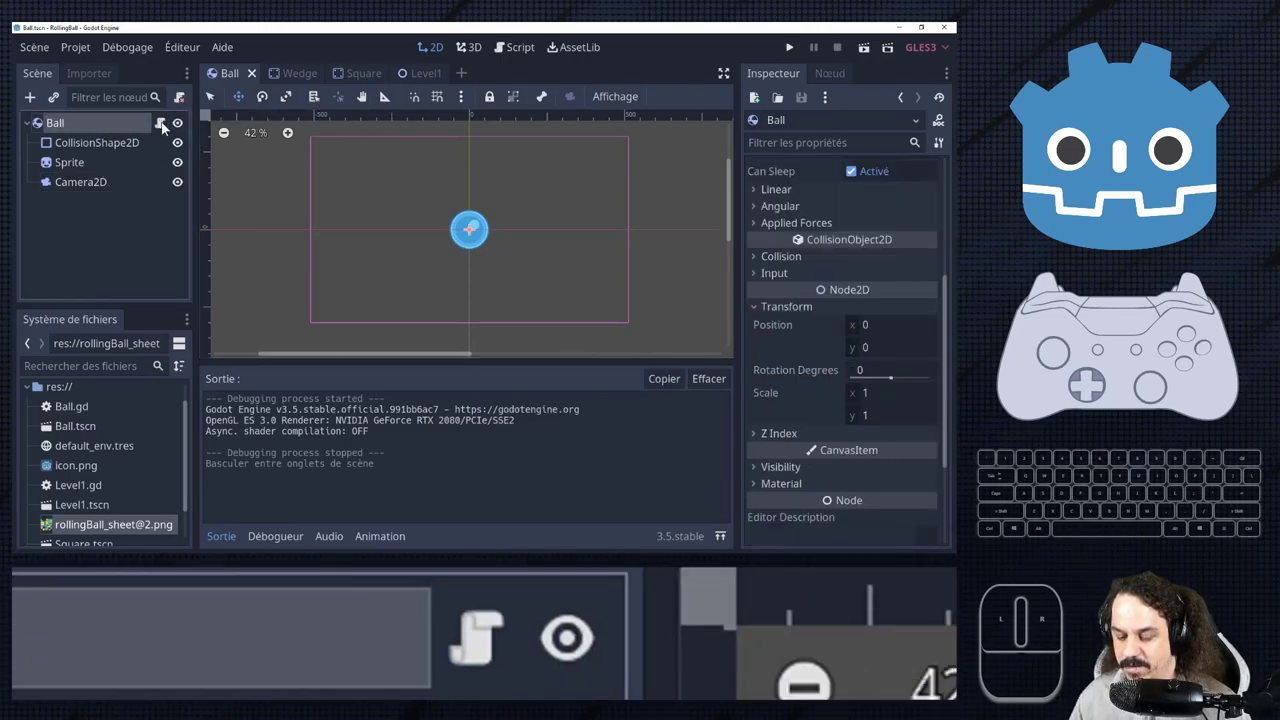
click(163, 125)
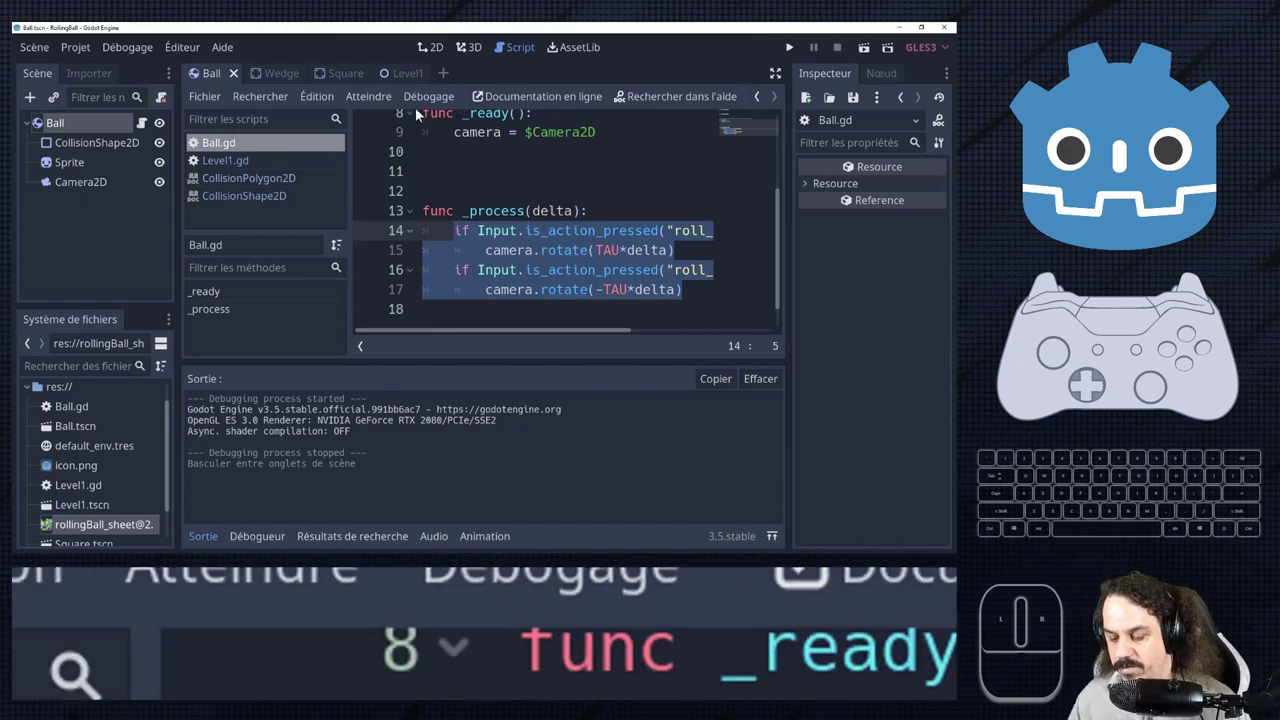
click(100, 184)
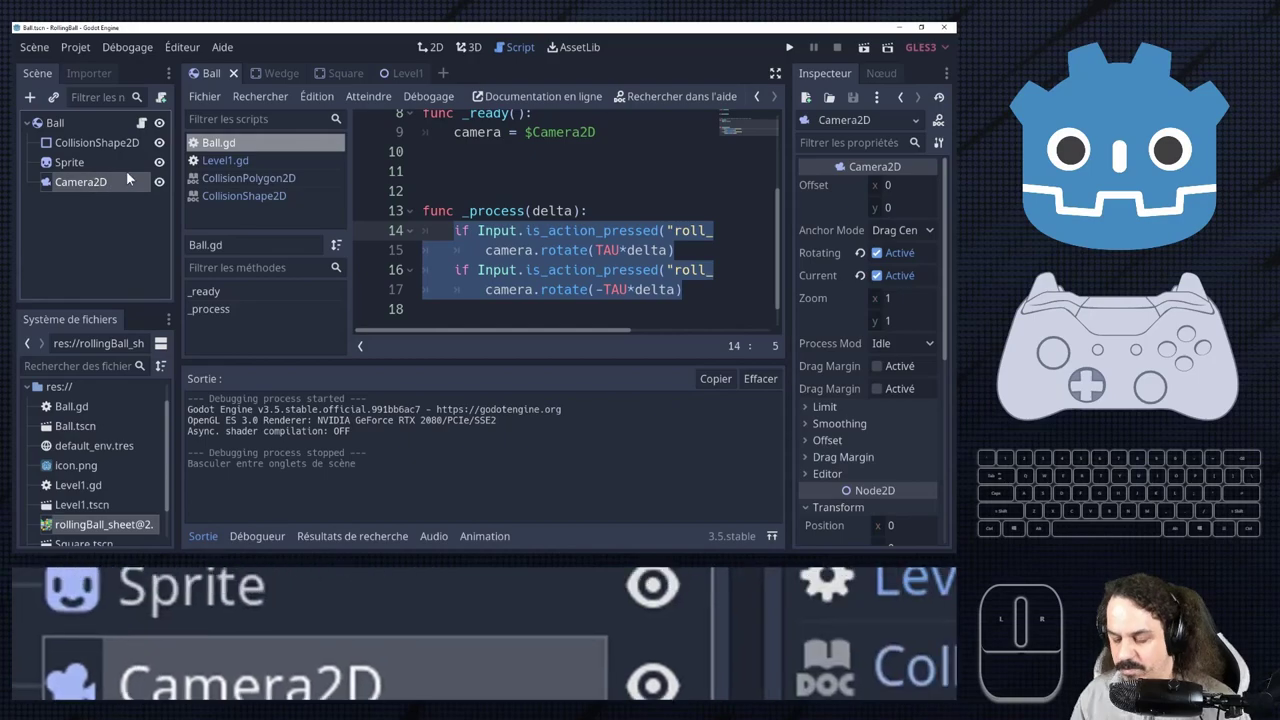
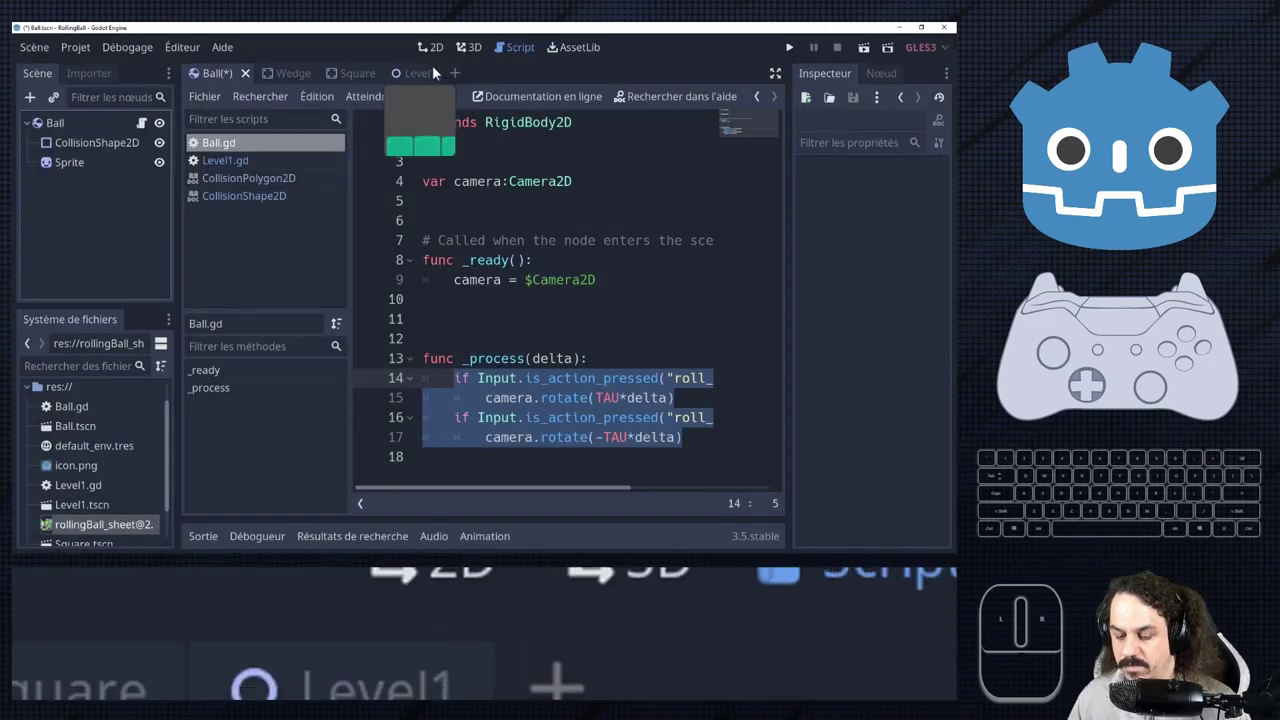
Paste Camera2D under the Level1 root and start attaching the existing Level1.gd script.
click(432, 79)
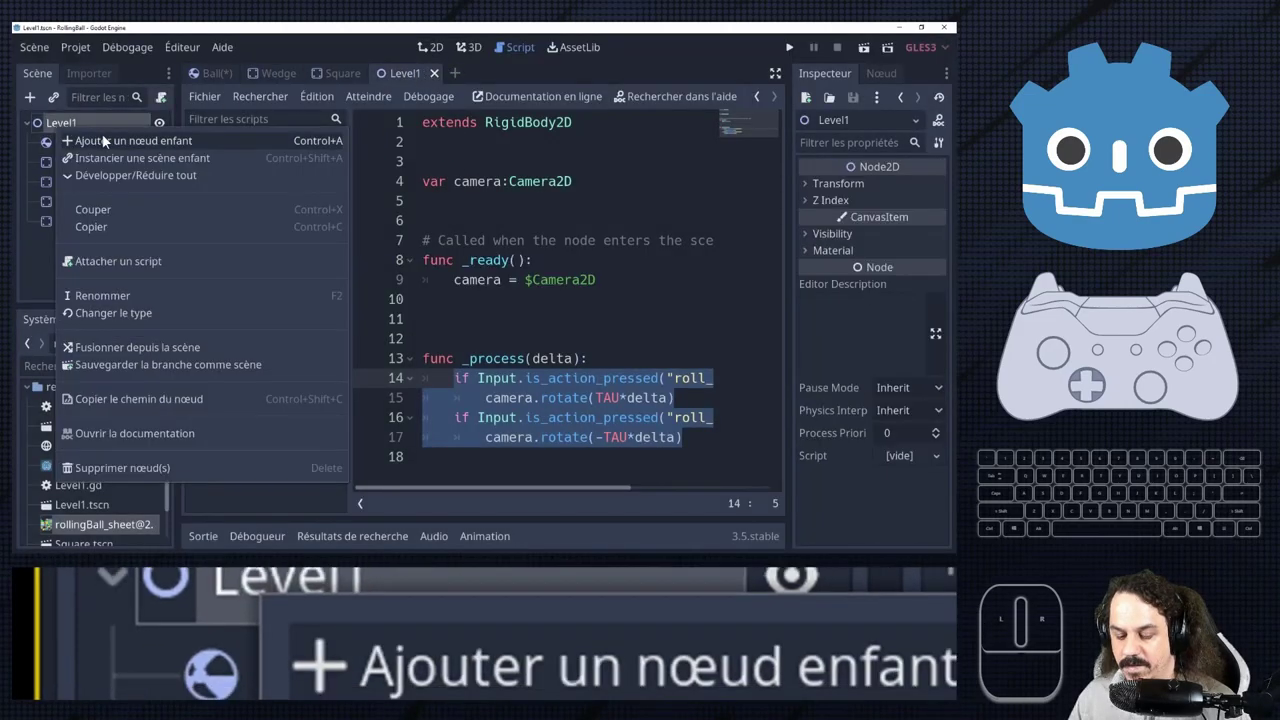
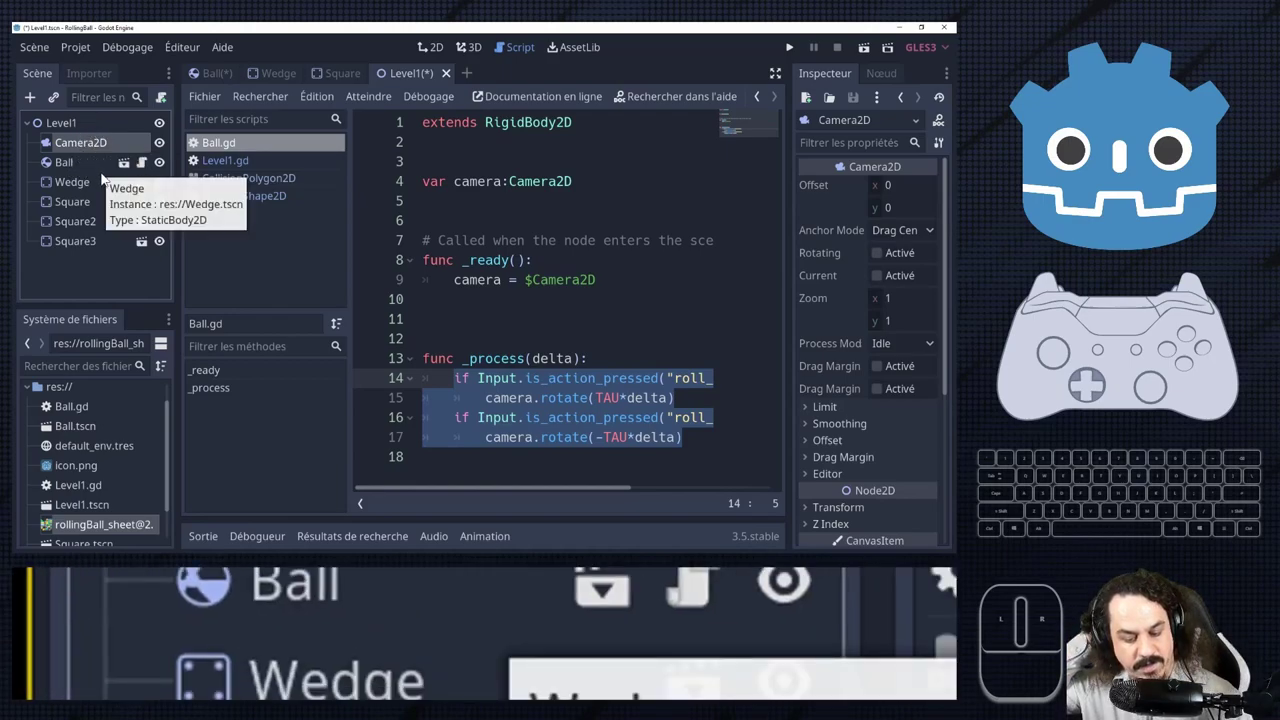
click(98, 132)
click(166, 108)
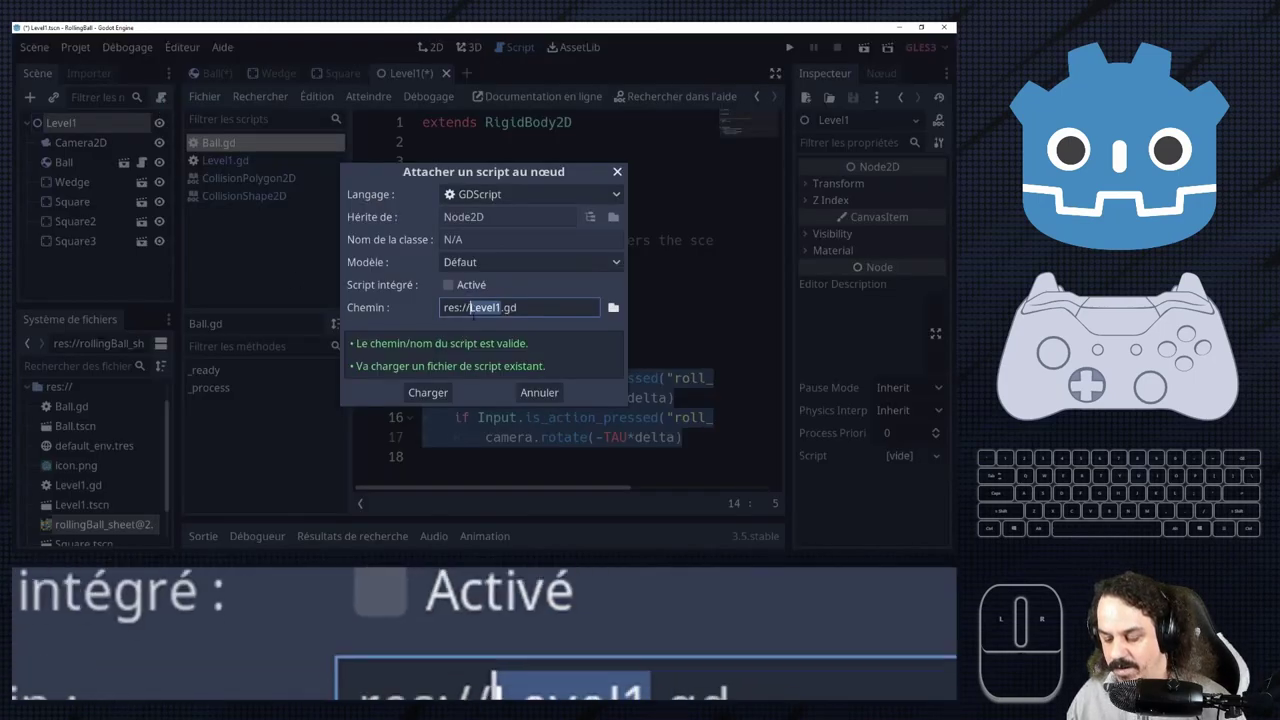
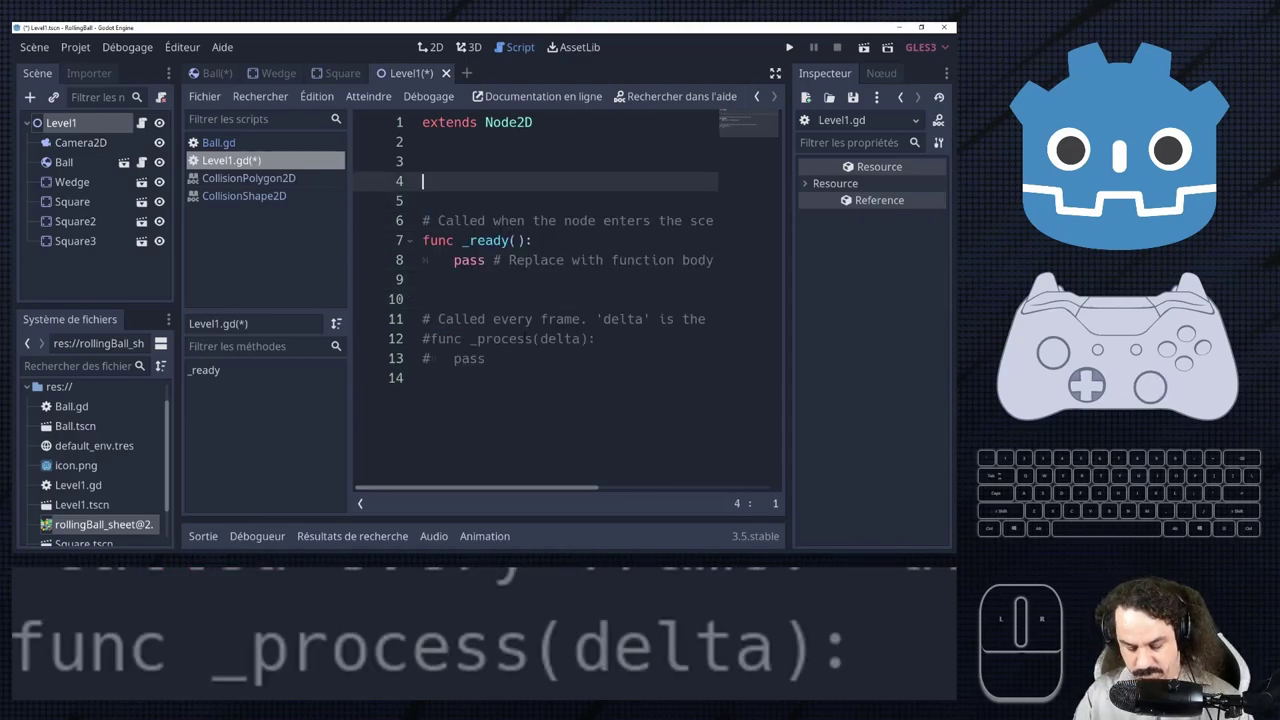
Declare var camera:Camera2D at the top of Level1.gd.
key(a)
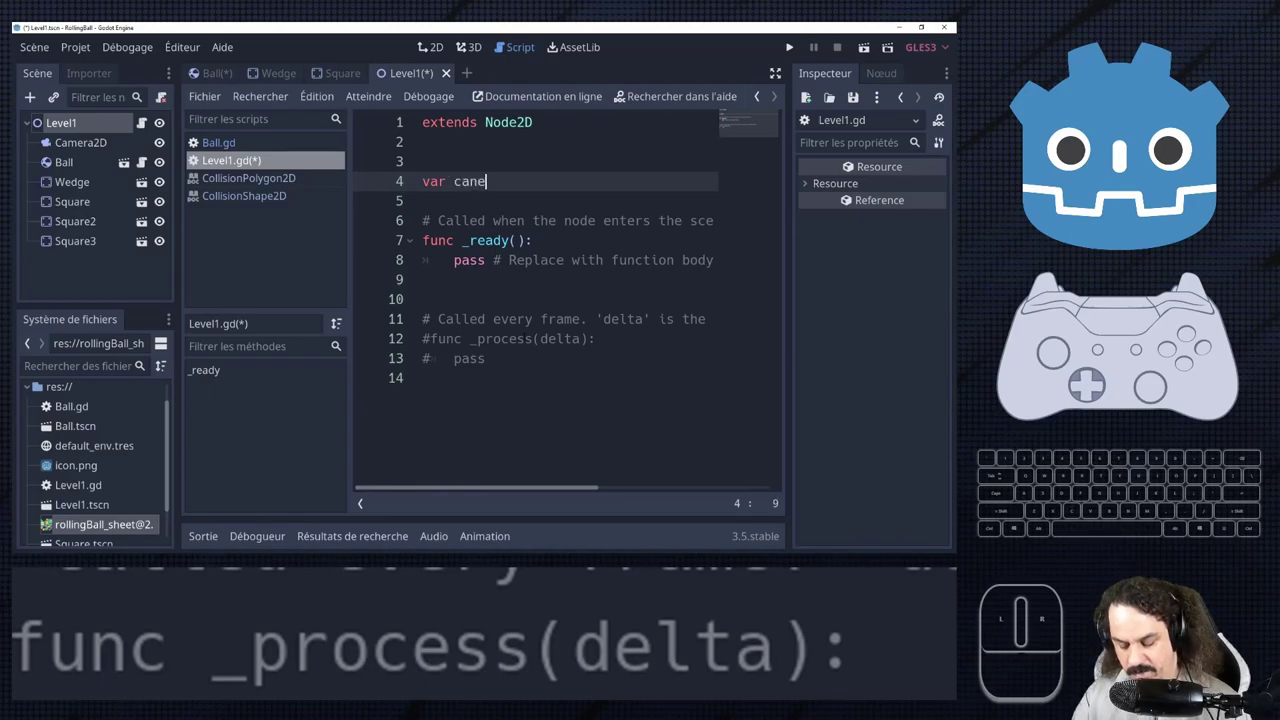
key(BackSpace)
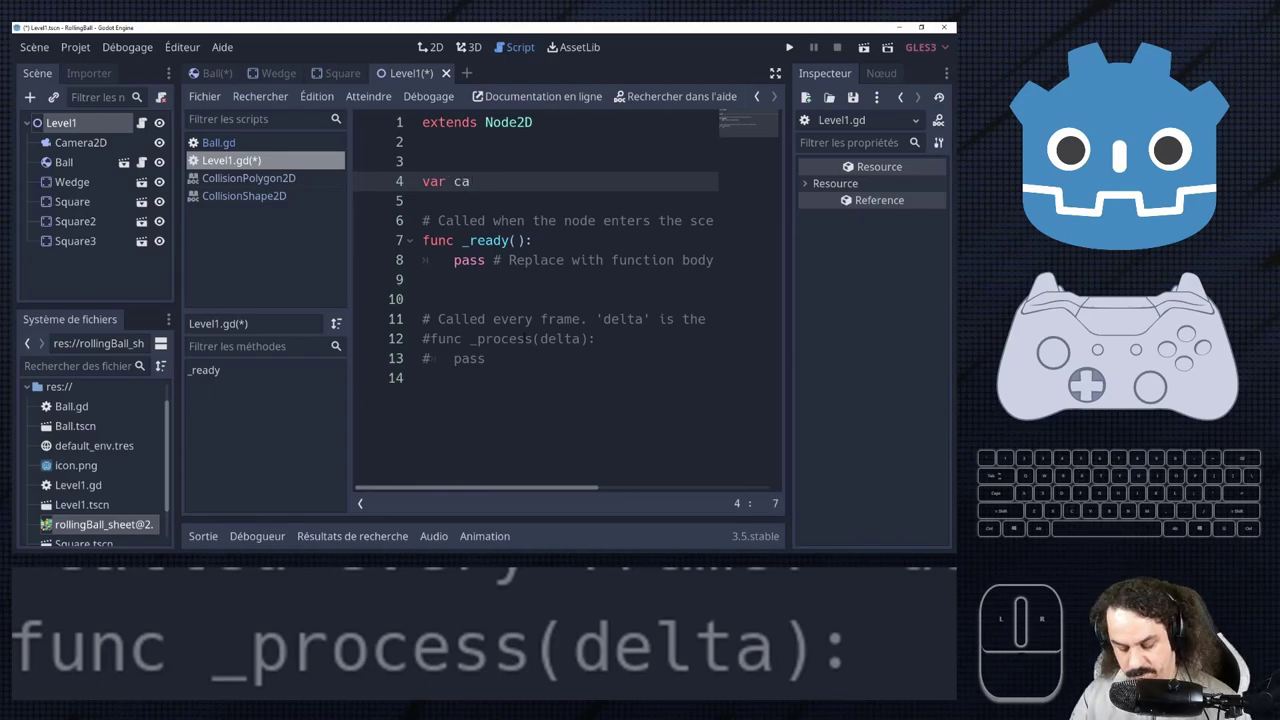
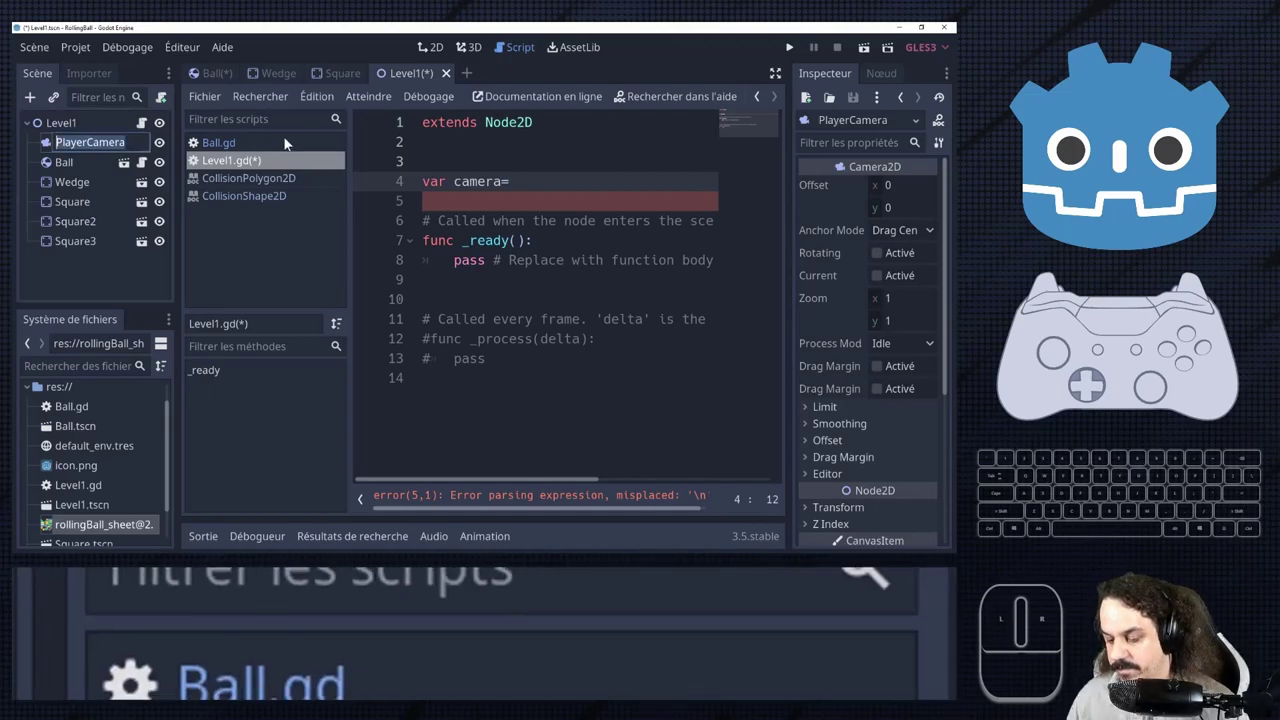
click(541, 187)
key(BackSpace)
key(shift+;)
key(shift+c)
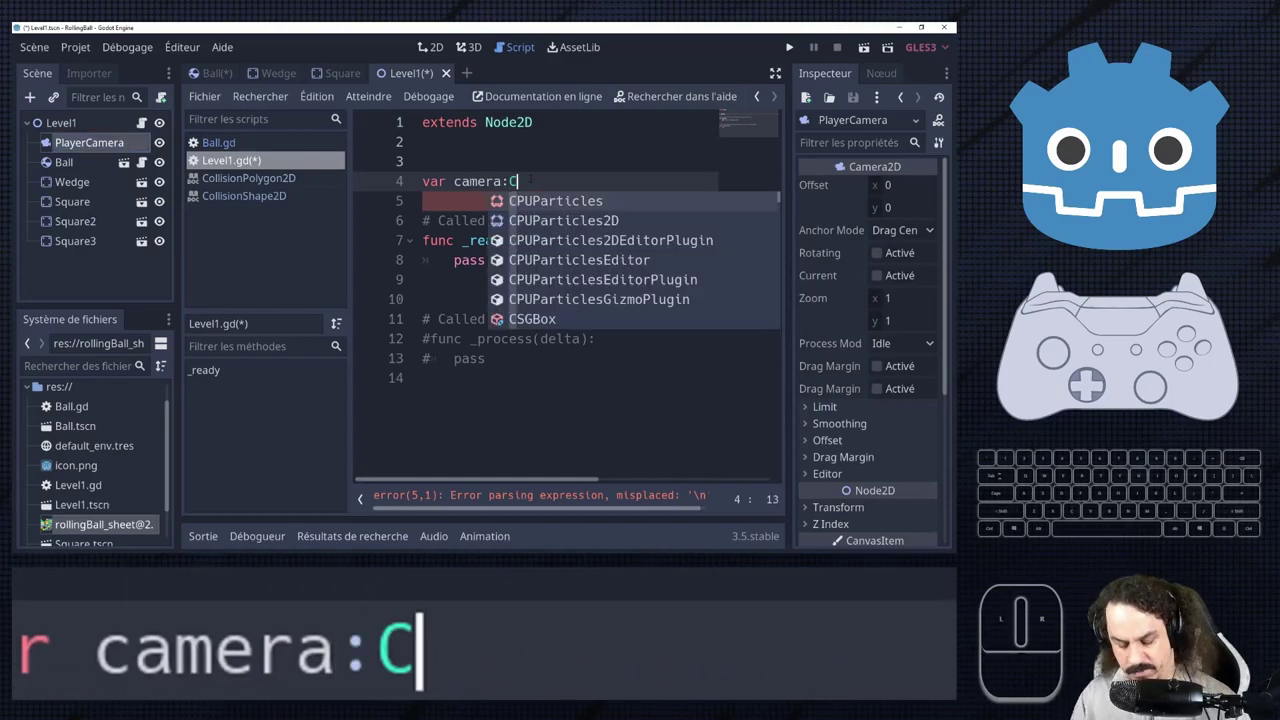
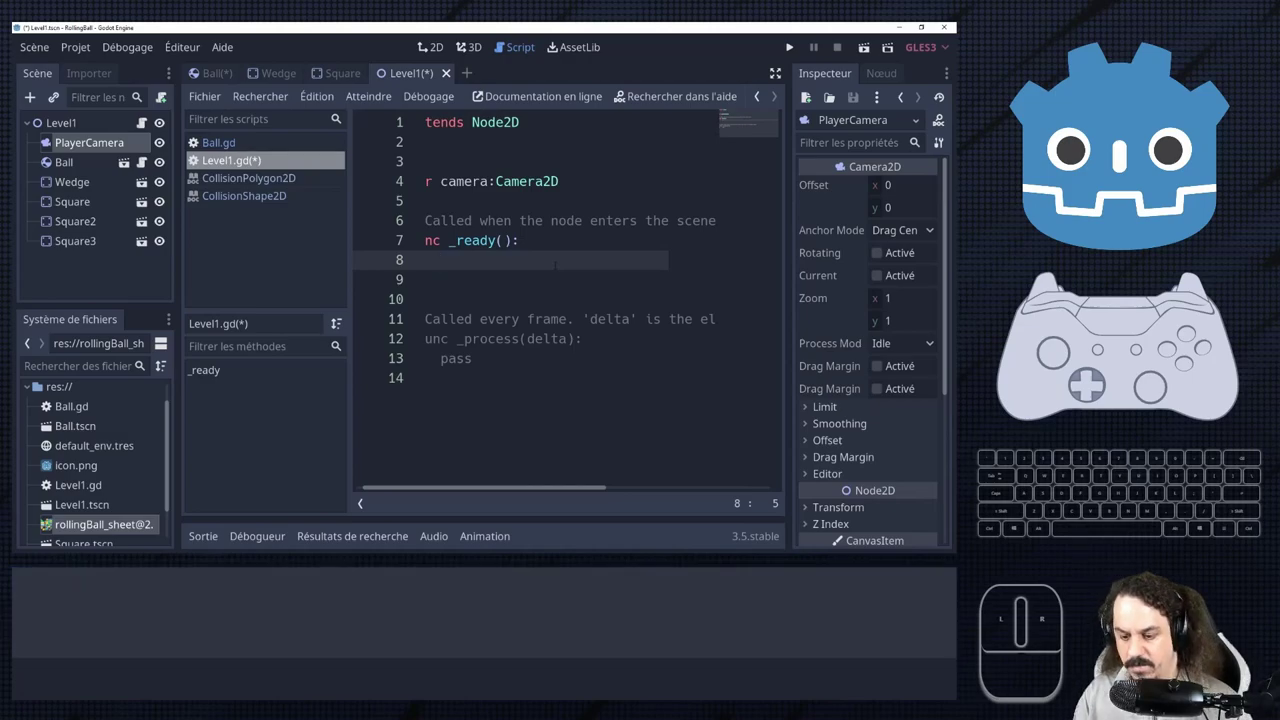
Assign camera=$PlayerCamera in Level1.gd's _ready function.
key(BackSpace)
key(a)
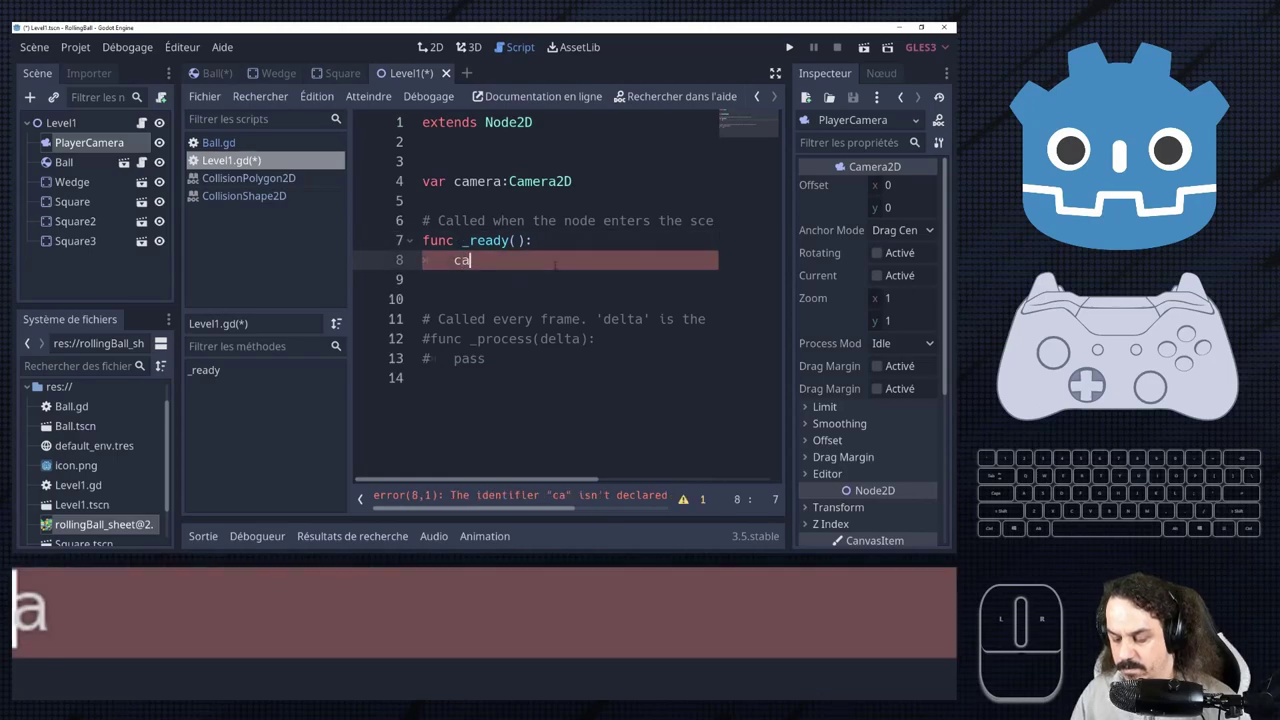
key(e)
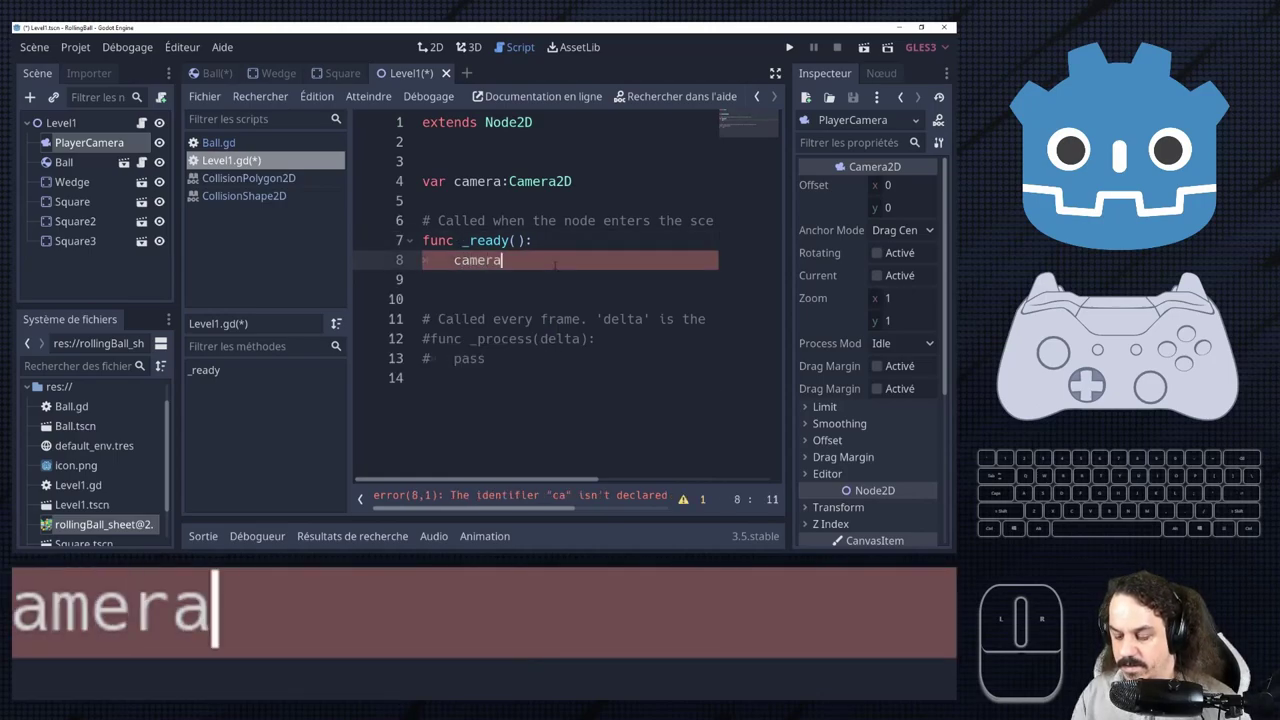
key(=)
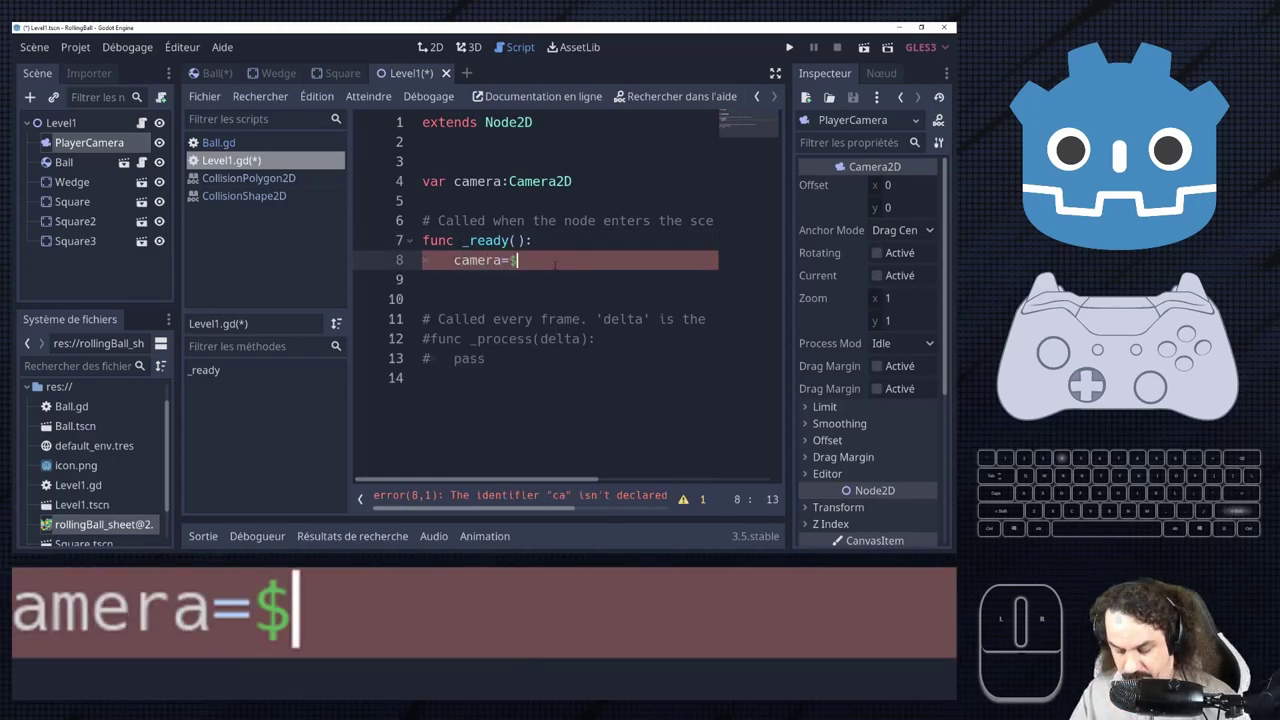
key(Return)
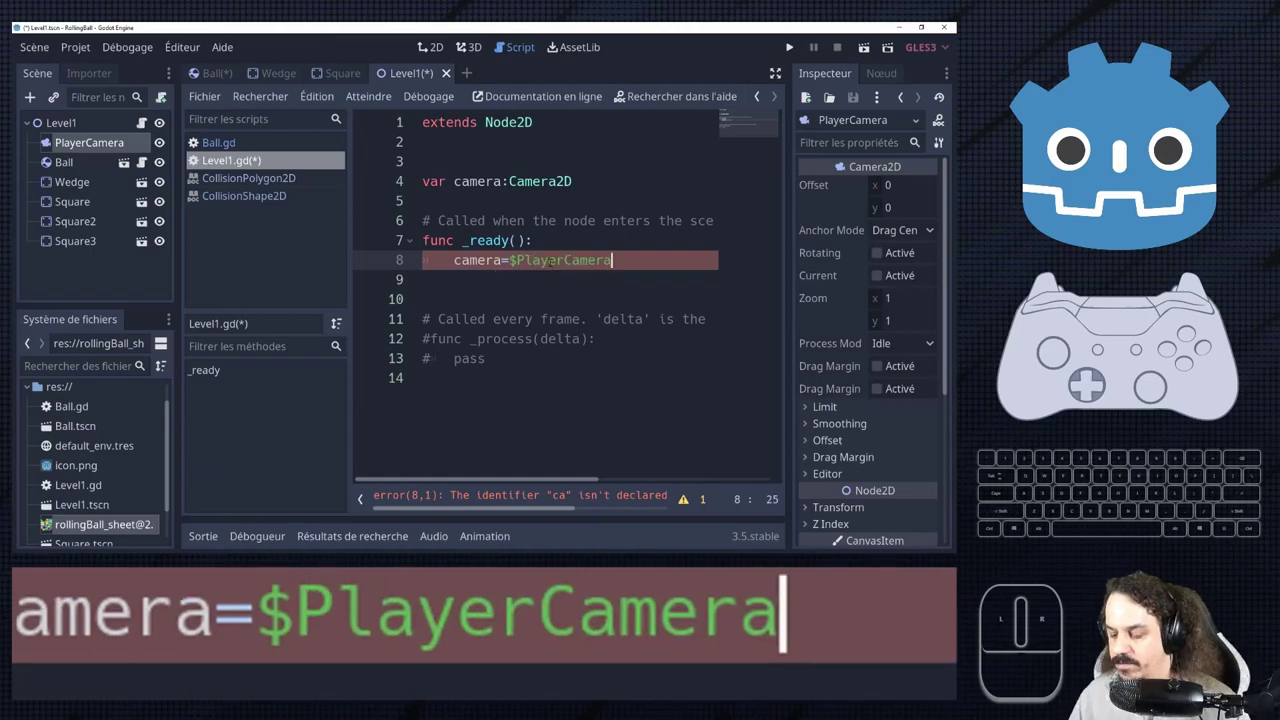
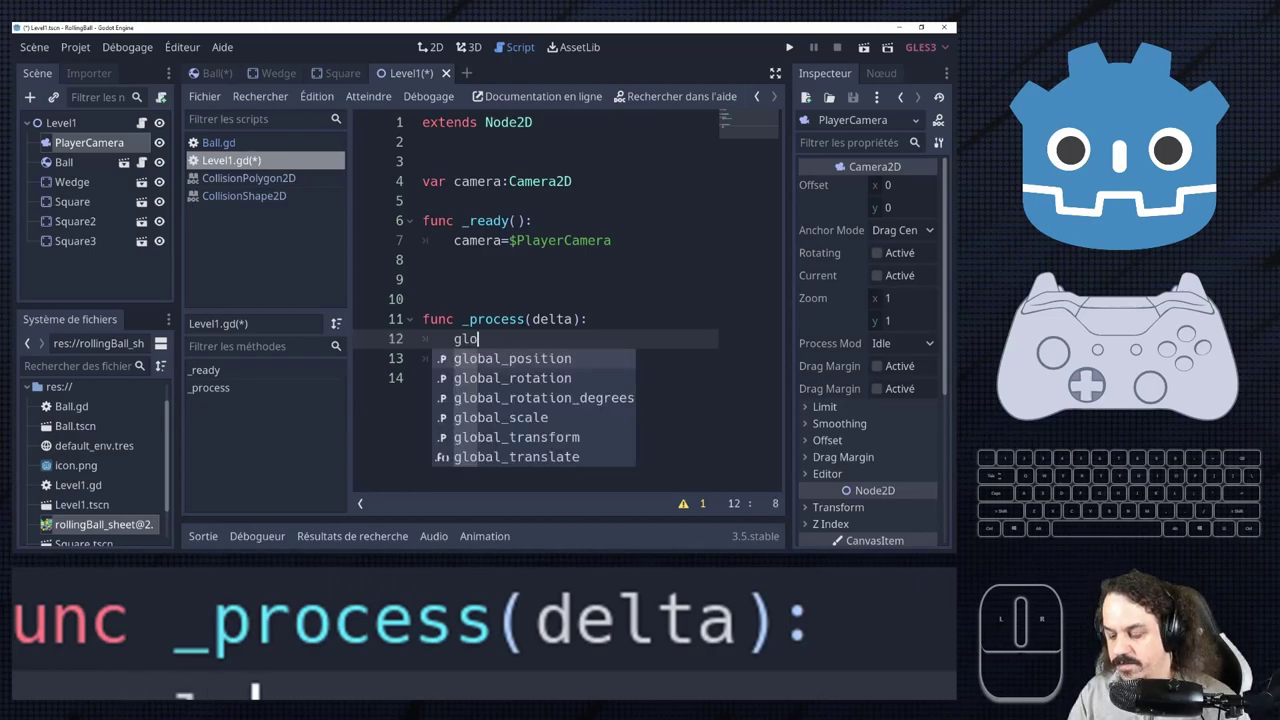
Write a camera.global_position assignment line in _process.
key(Return)
key(=)
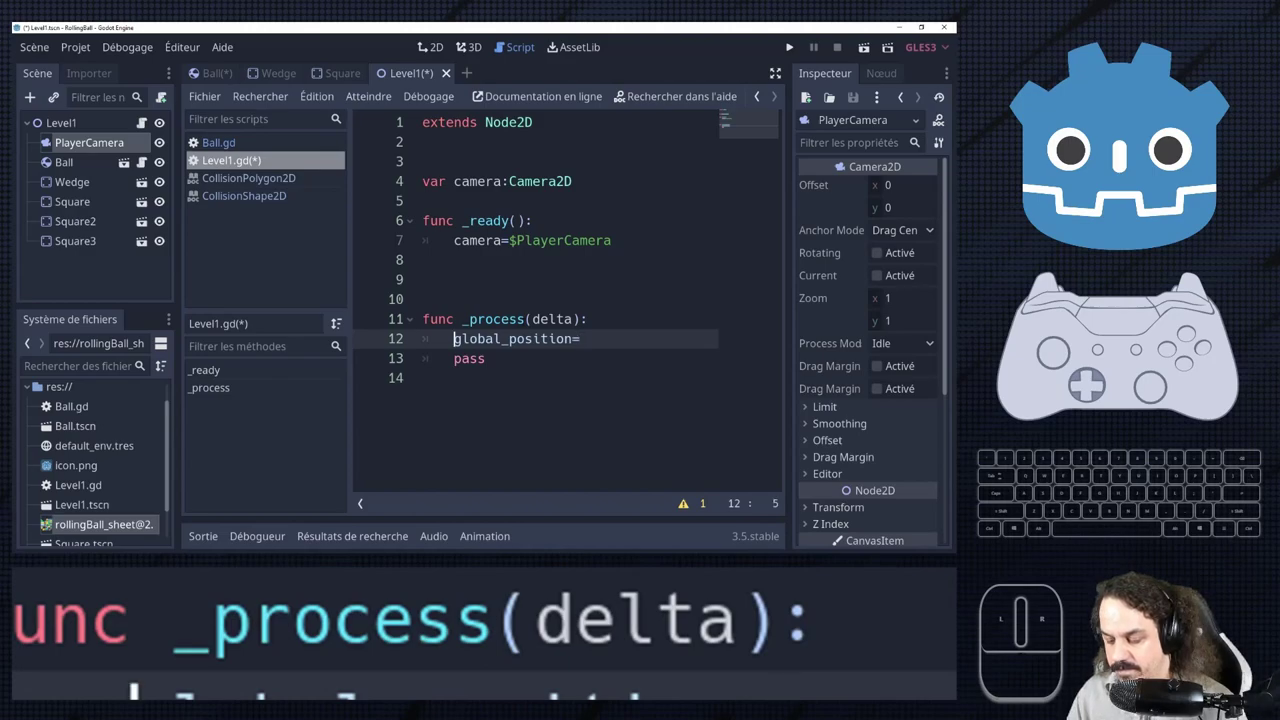
key(a)
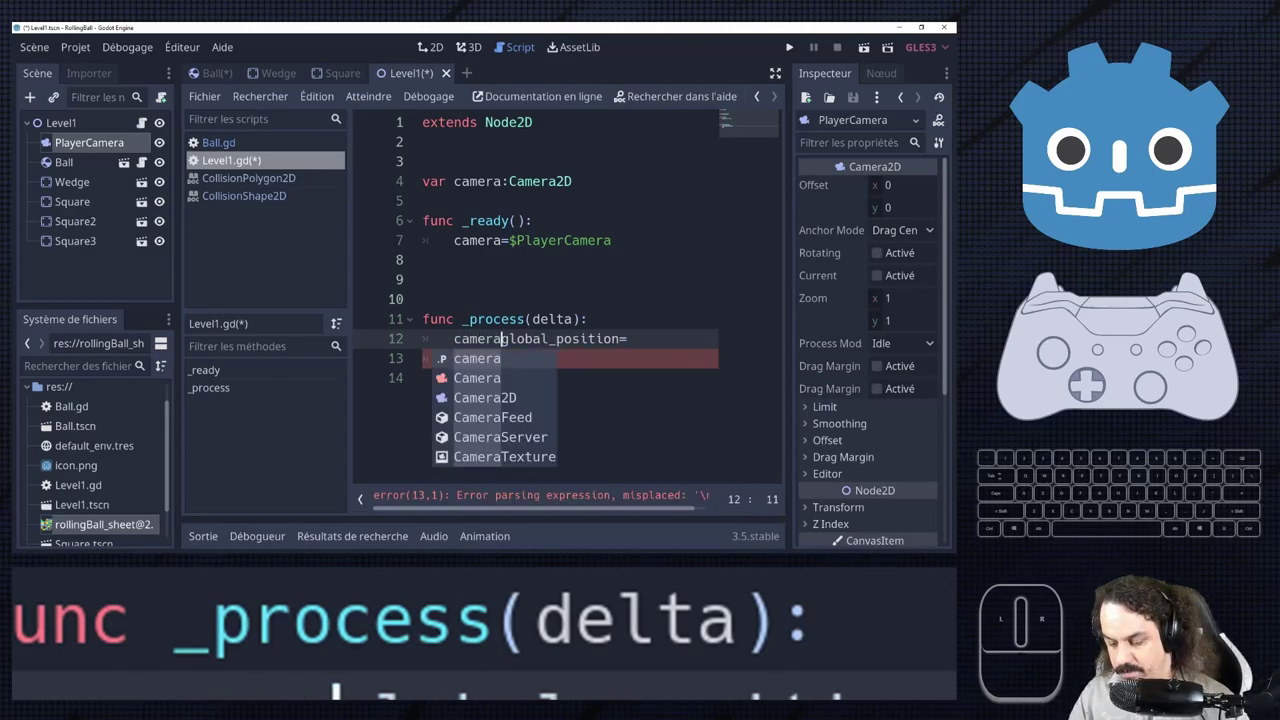
key(a)
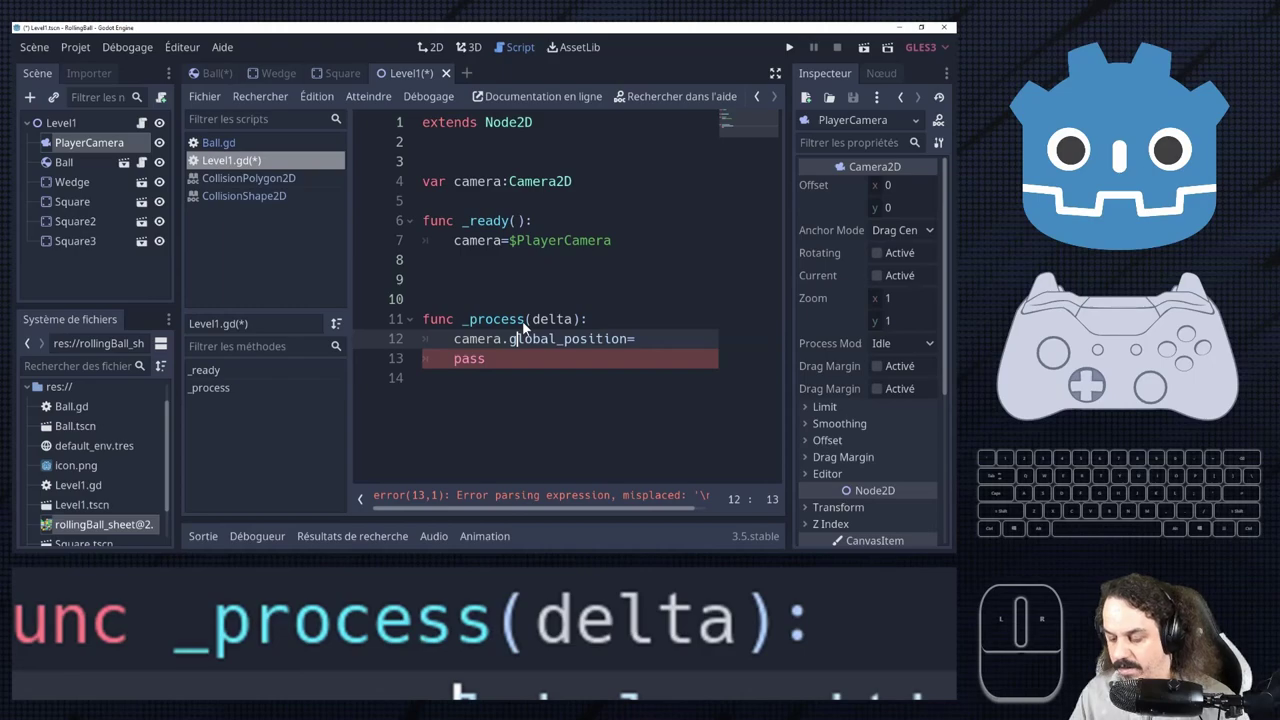
key(g)
key(o)
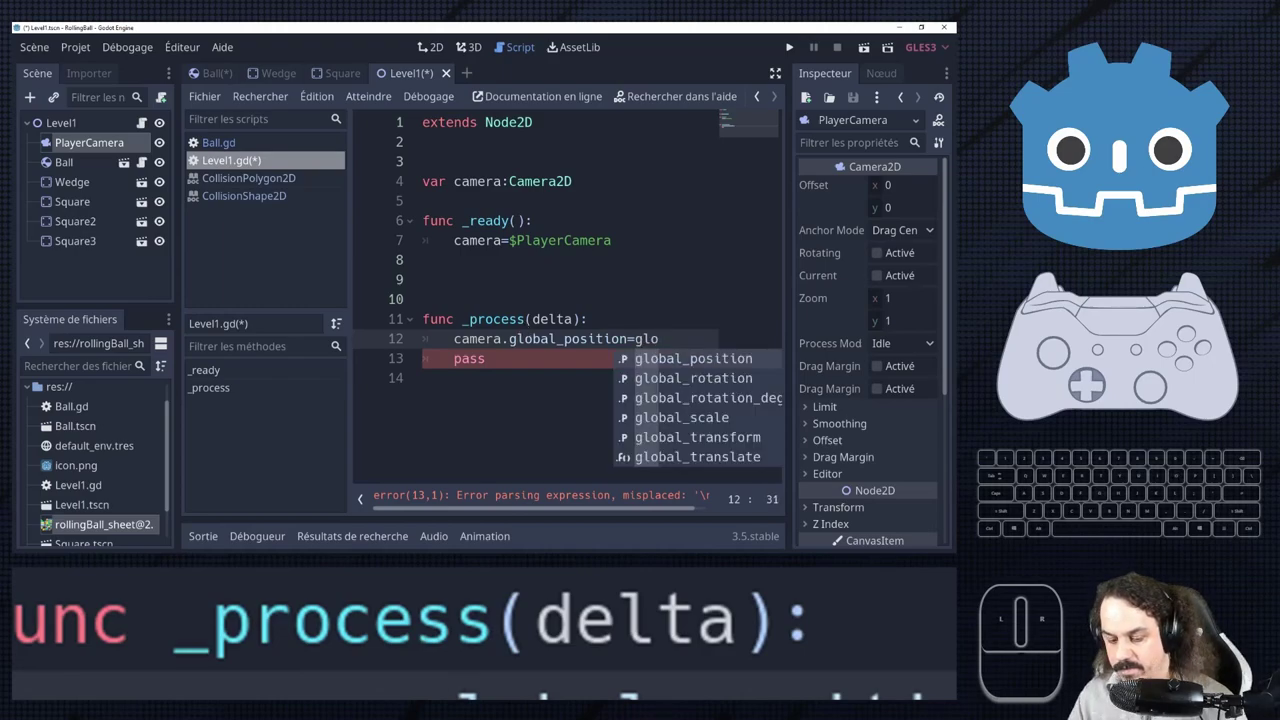
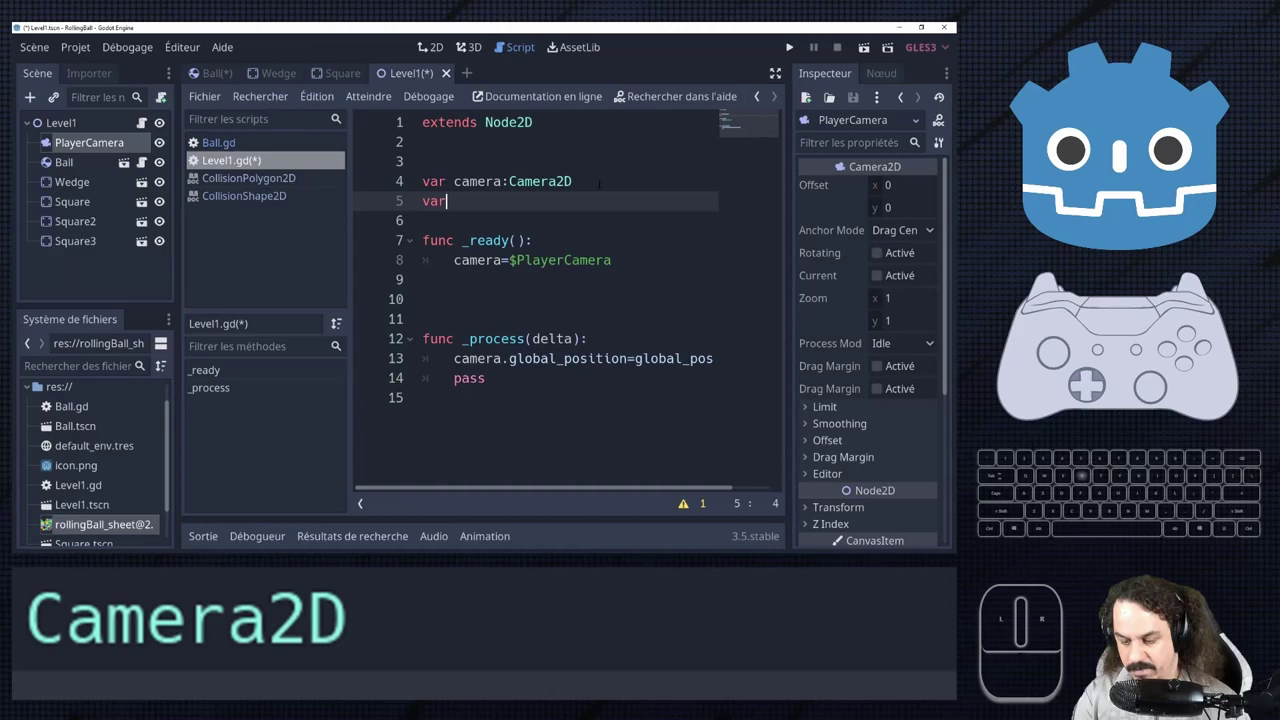
Declare var ball:RigidBody2D and begin assigning ball=$Ball in _ready.
key(space)
key(l)
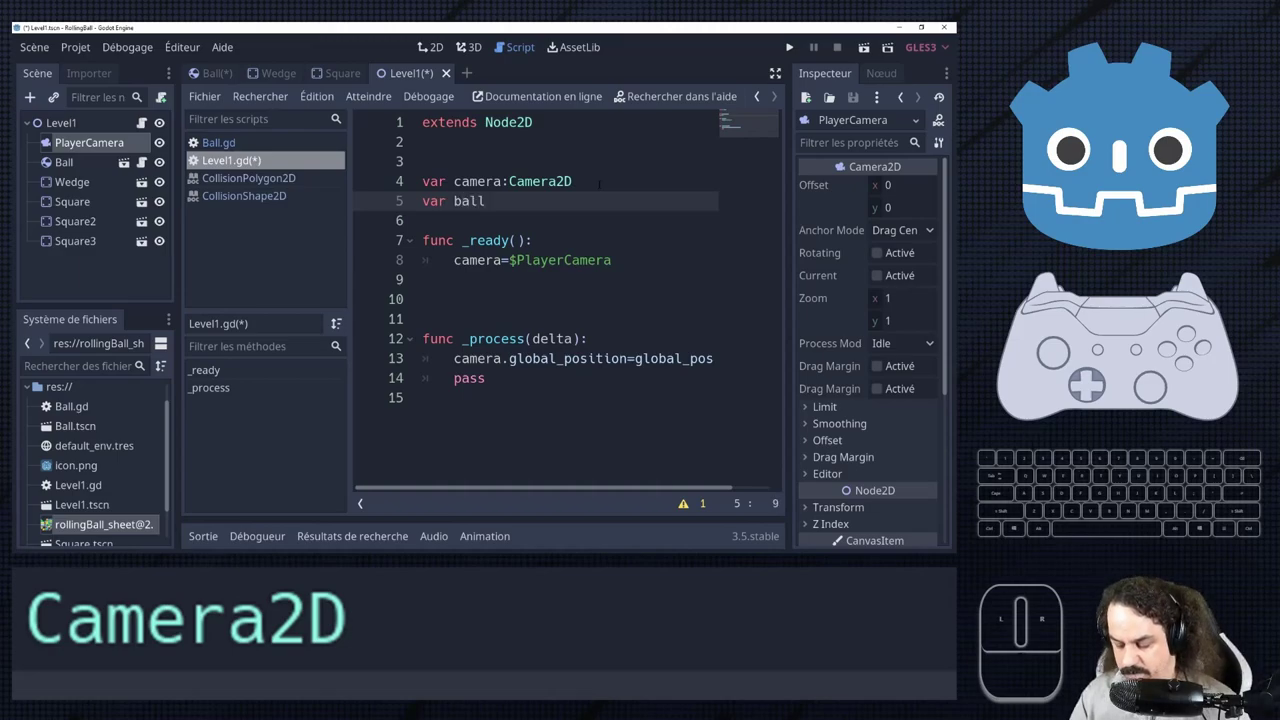
key(shift+;)
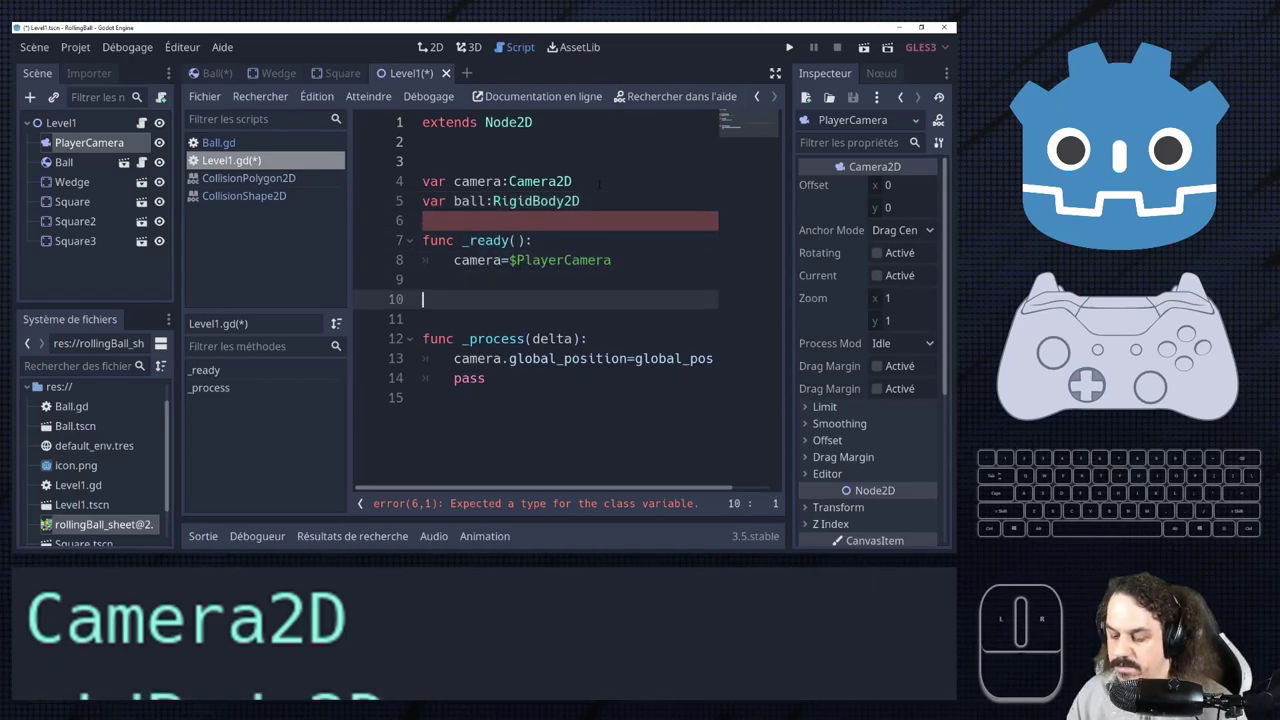
key(BackSpace)
key(Return)
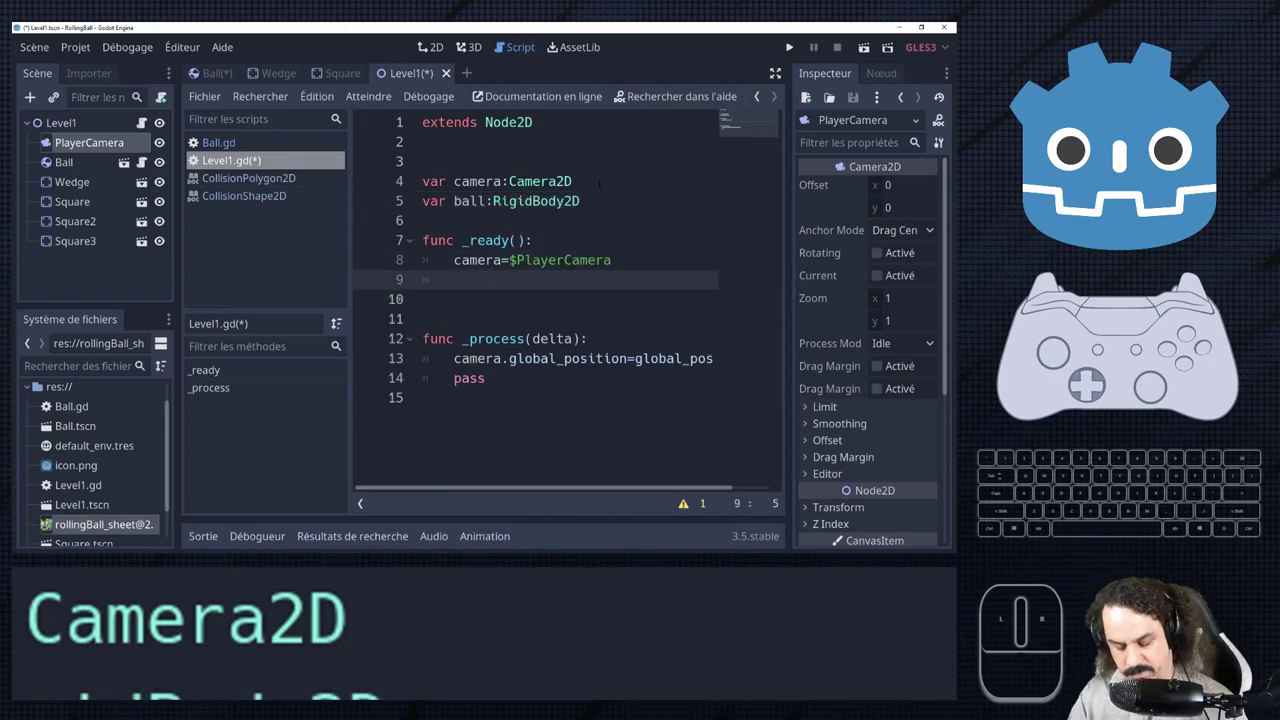
key(b)
key(BackSpace)
key(a)
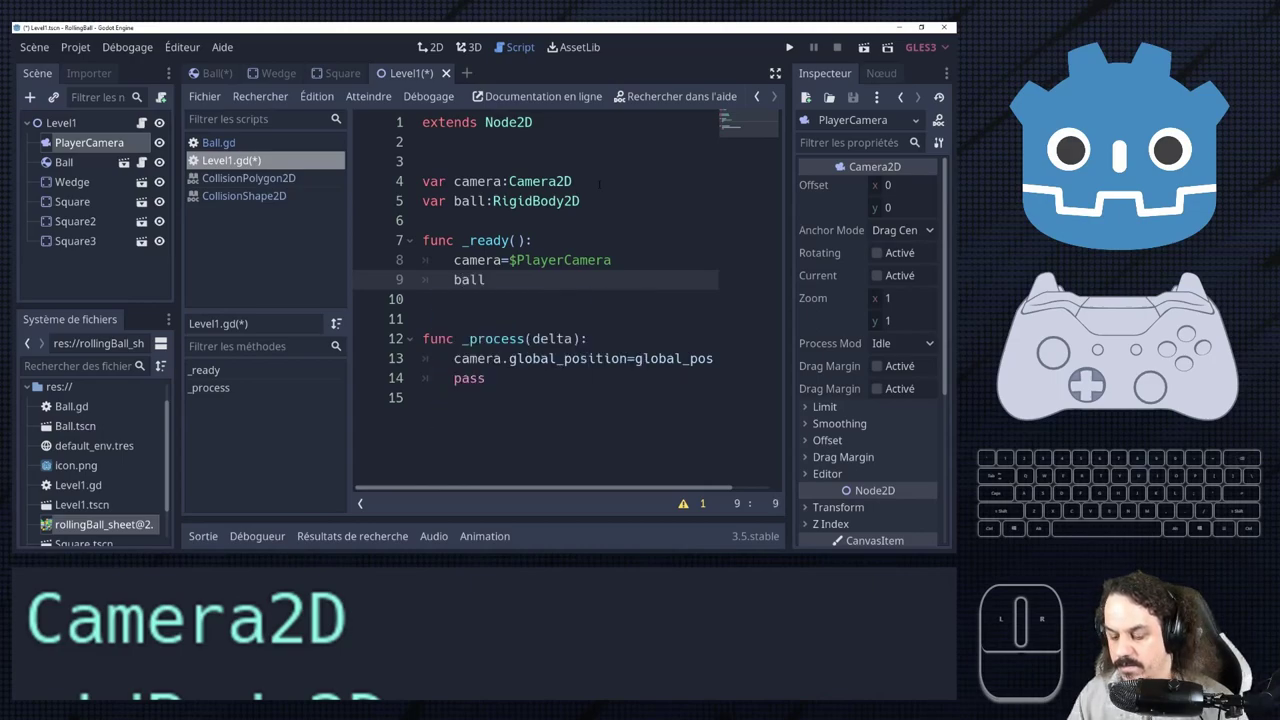
key(=)
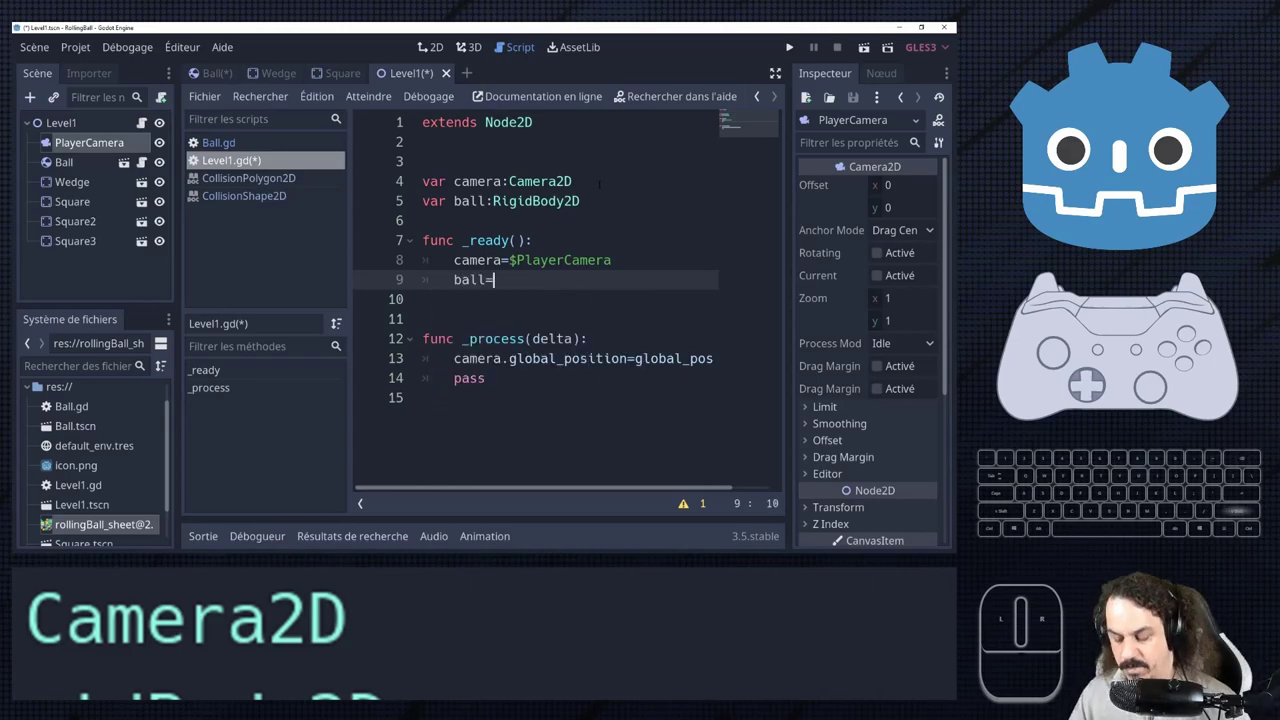
key(shift+3)
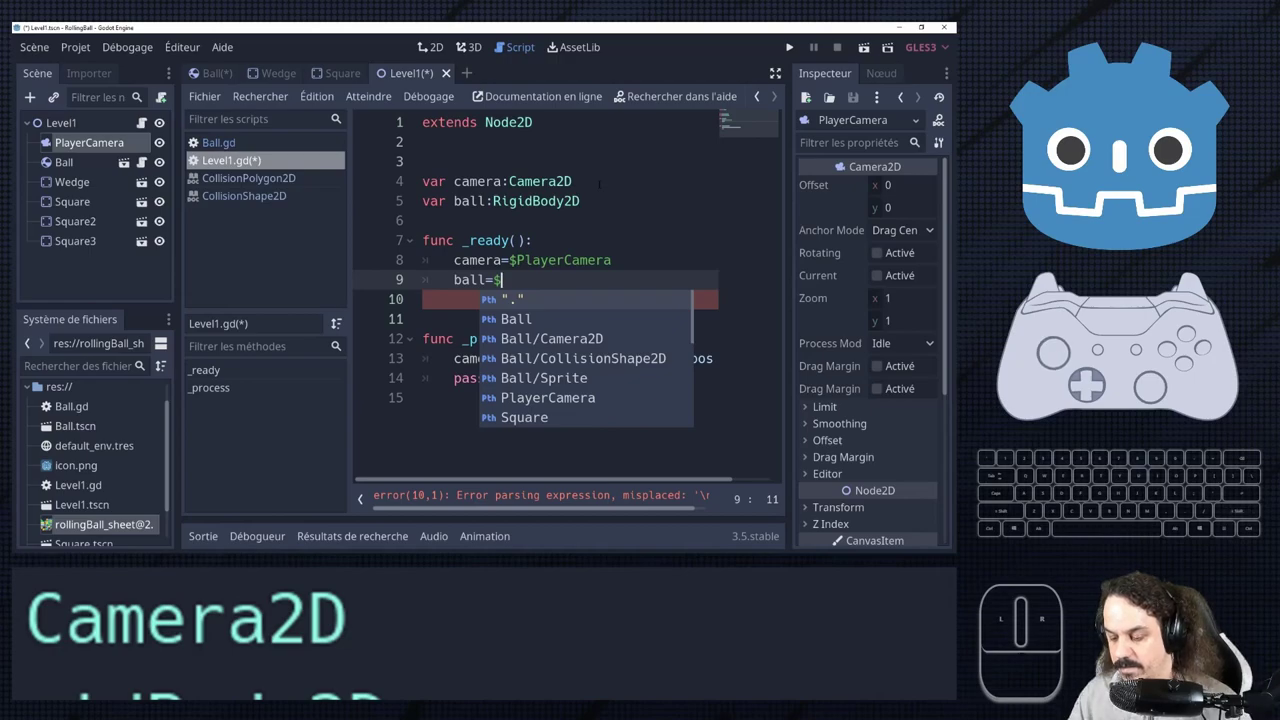
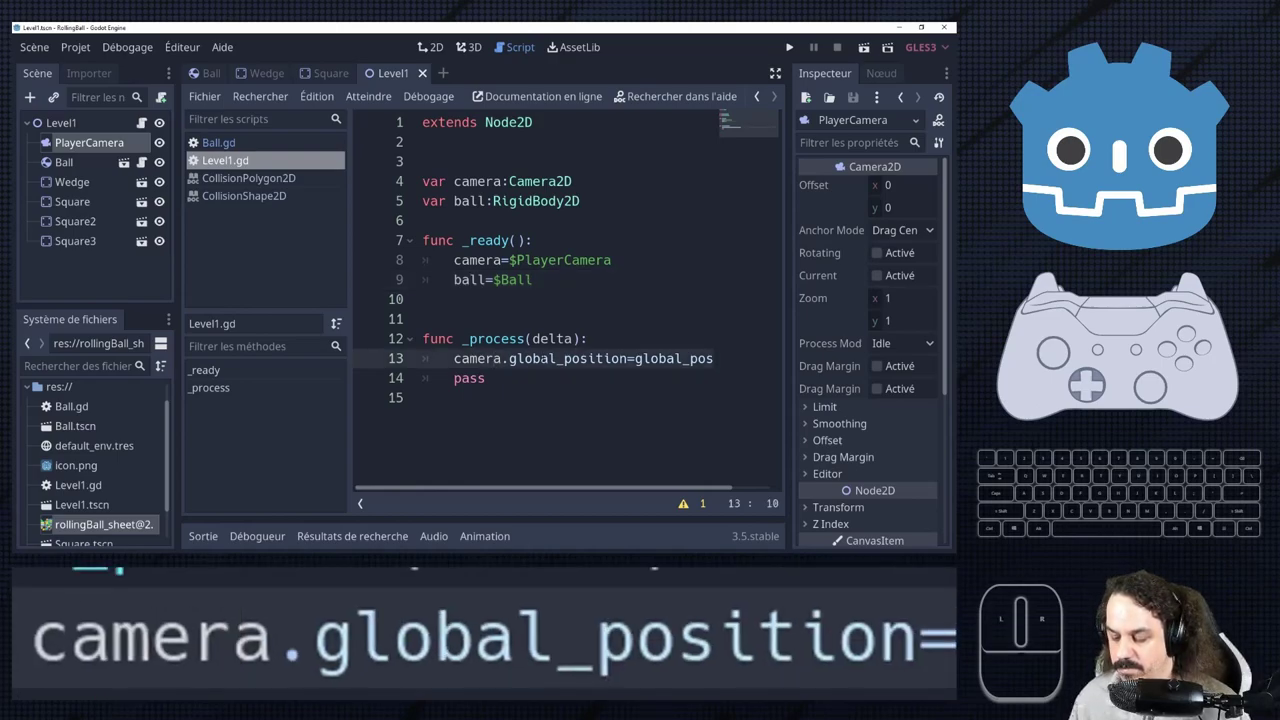
Set camera.global_position=ball.global_position, remove the pass line and save Level1.gd.
scroll(down, 3)
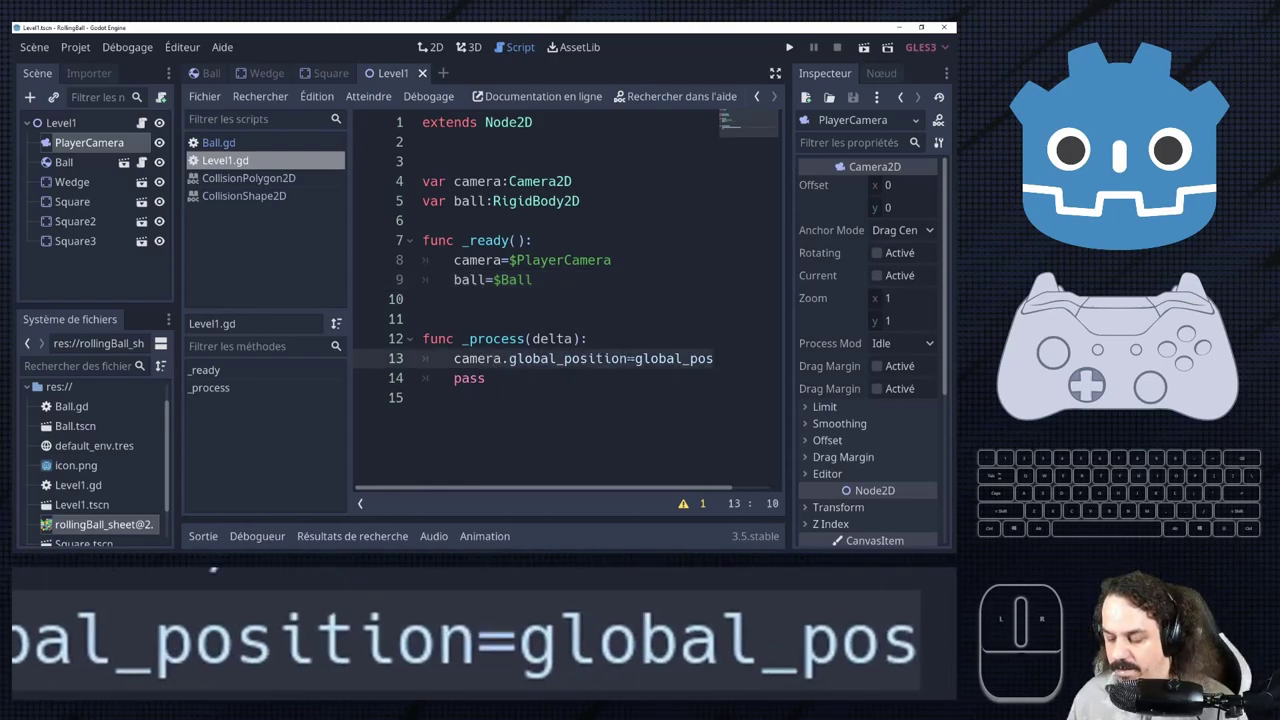
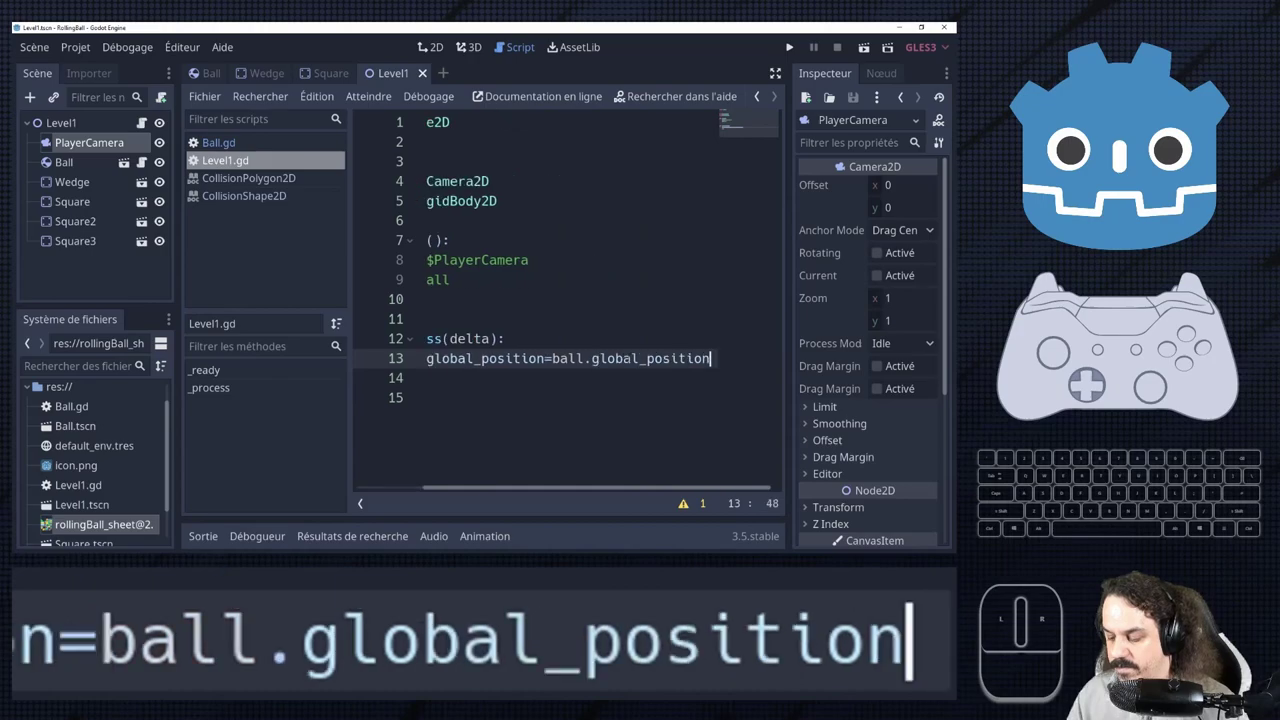
key(BackSpace)
key(ctrl+s)
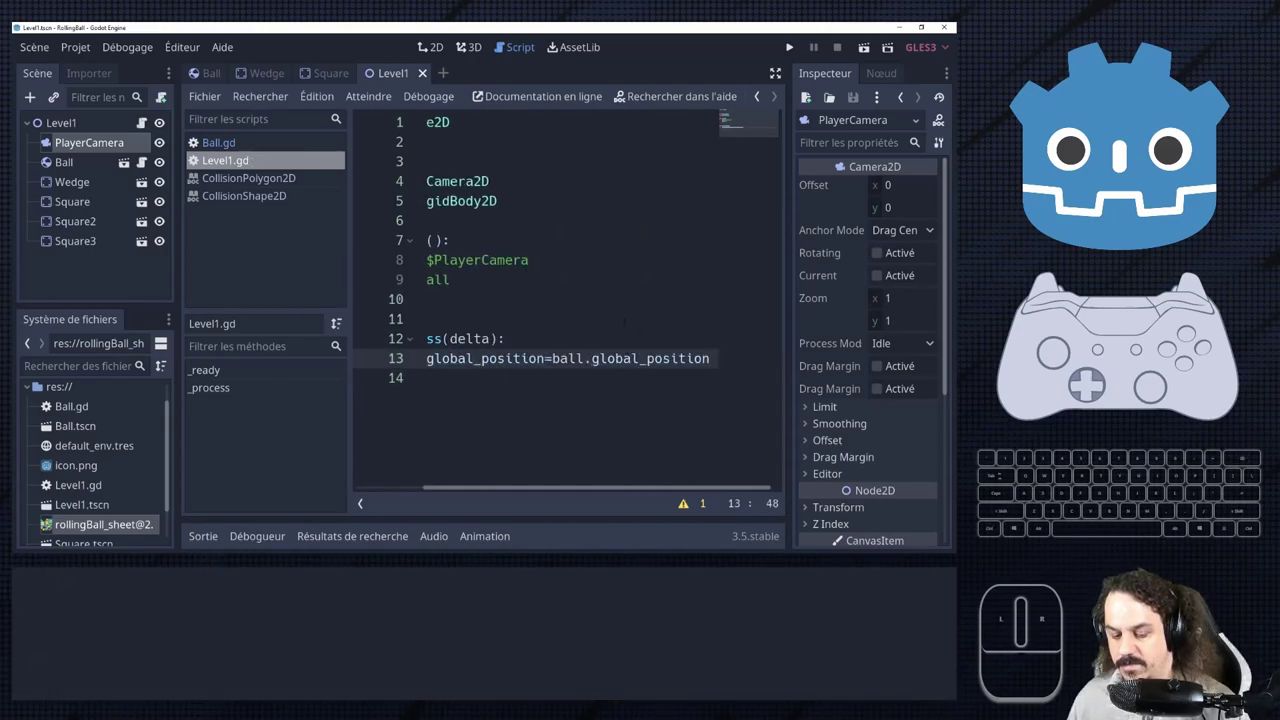
Run Level1 to test PlayerCamera with Rotating and Current enabled.
click(866, 58)
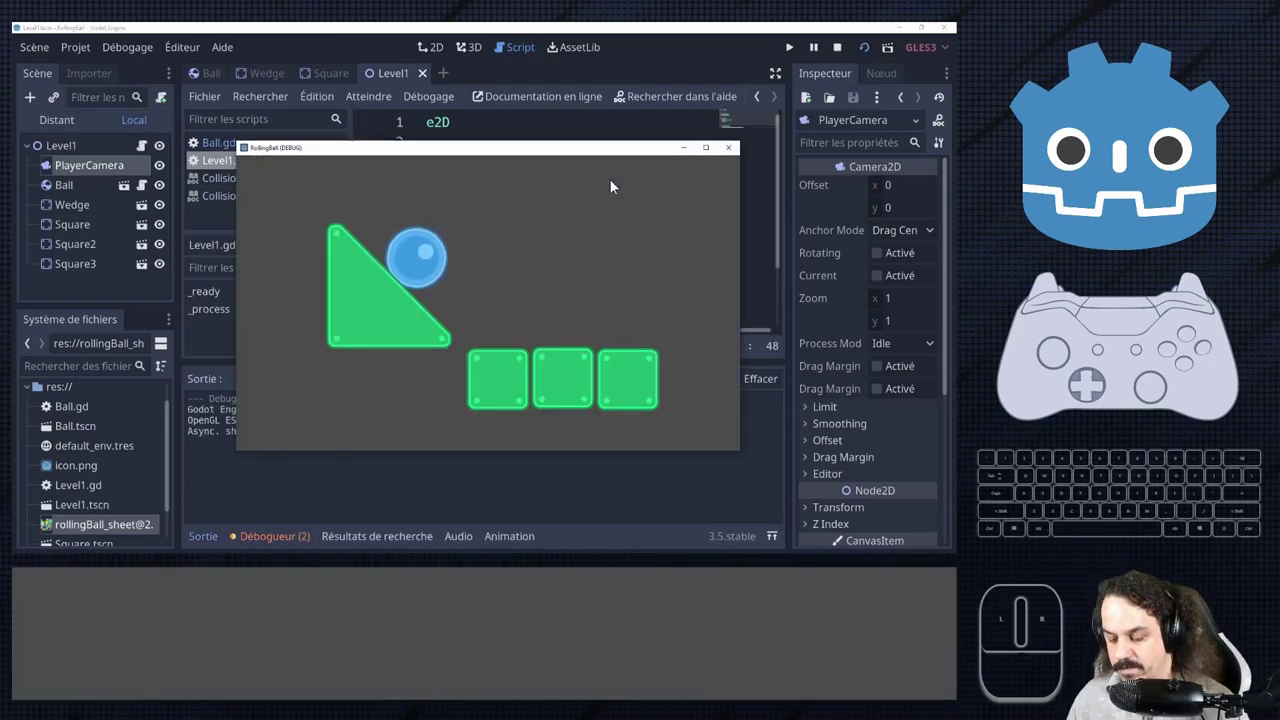
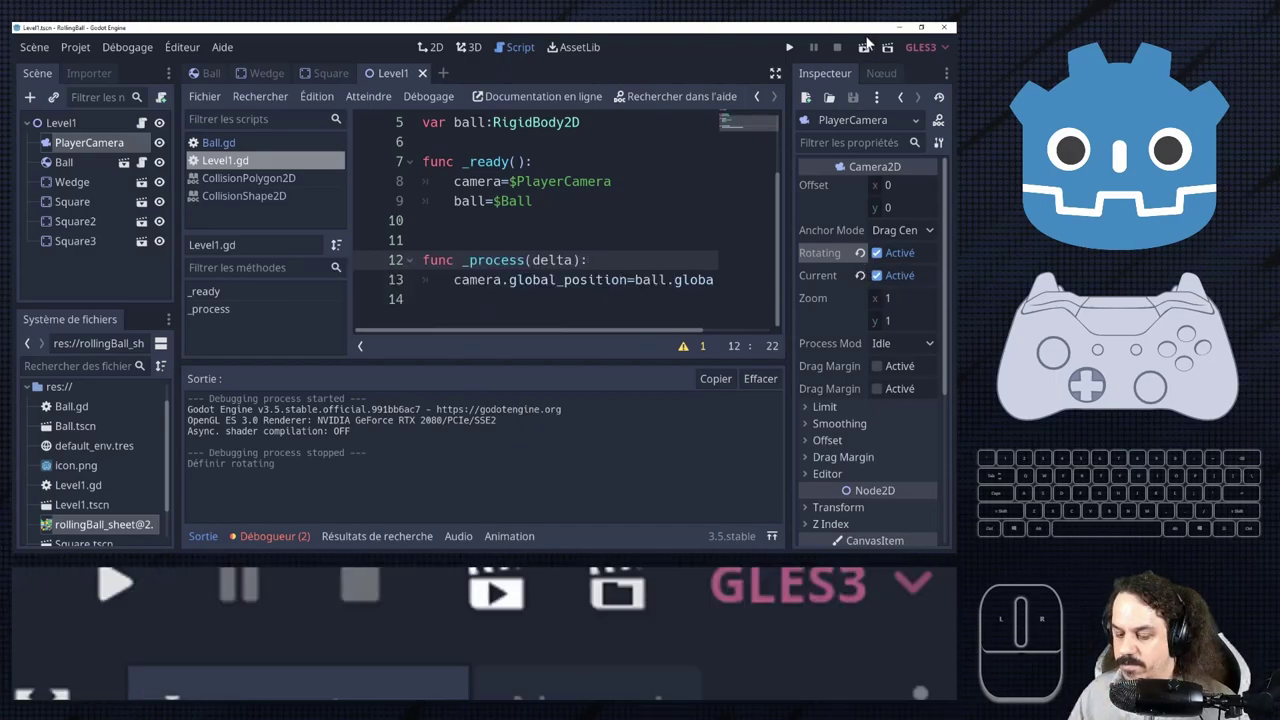
Run Level1 again and stop it at the null camera rotate error in Ball.gd.
click(874, 59)
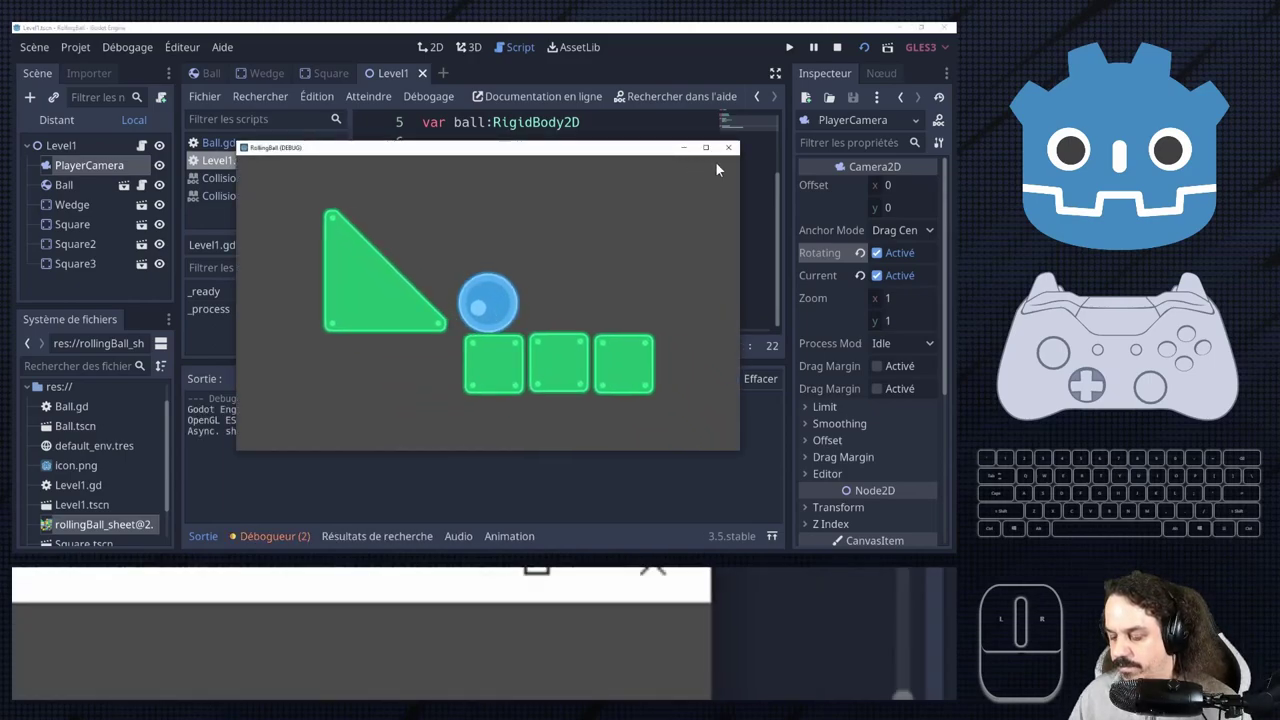
click(728, 154)
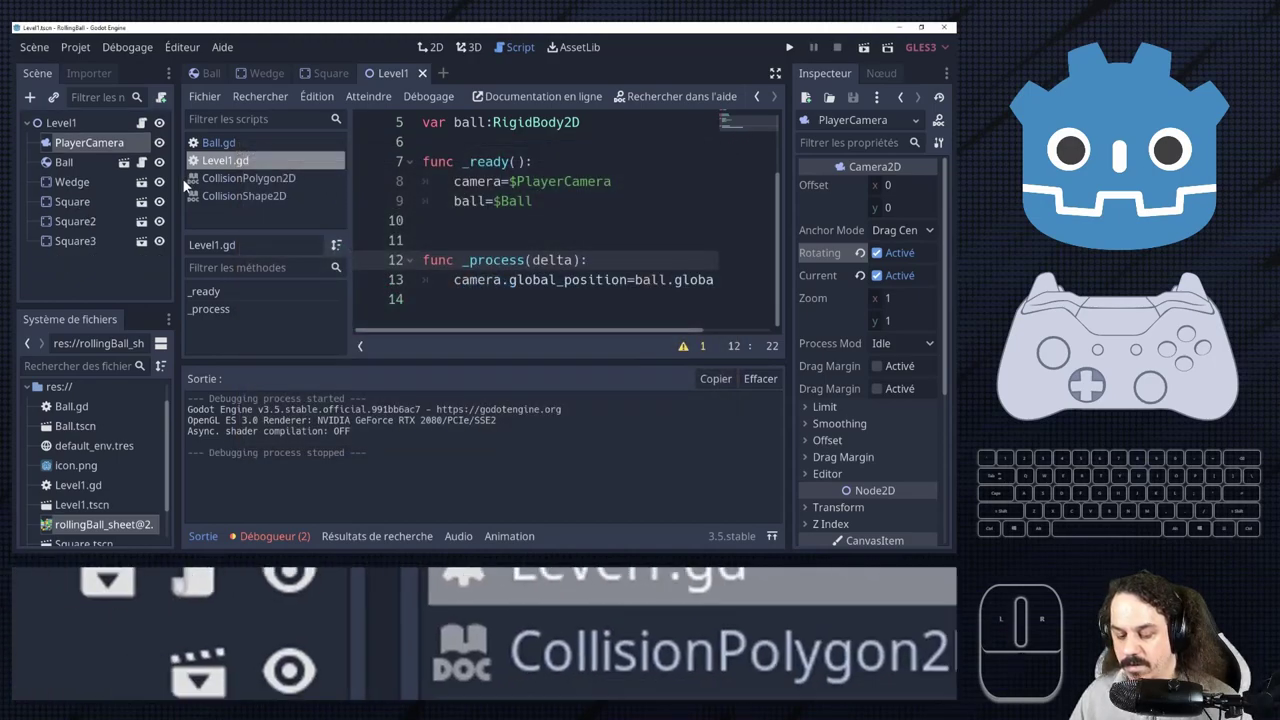
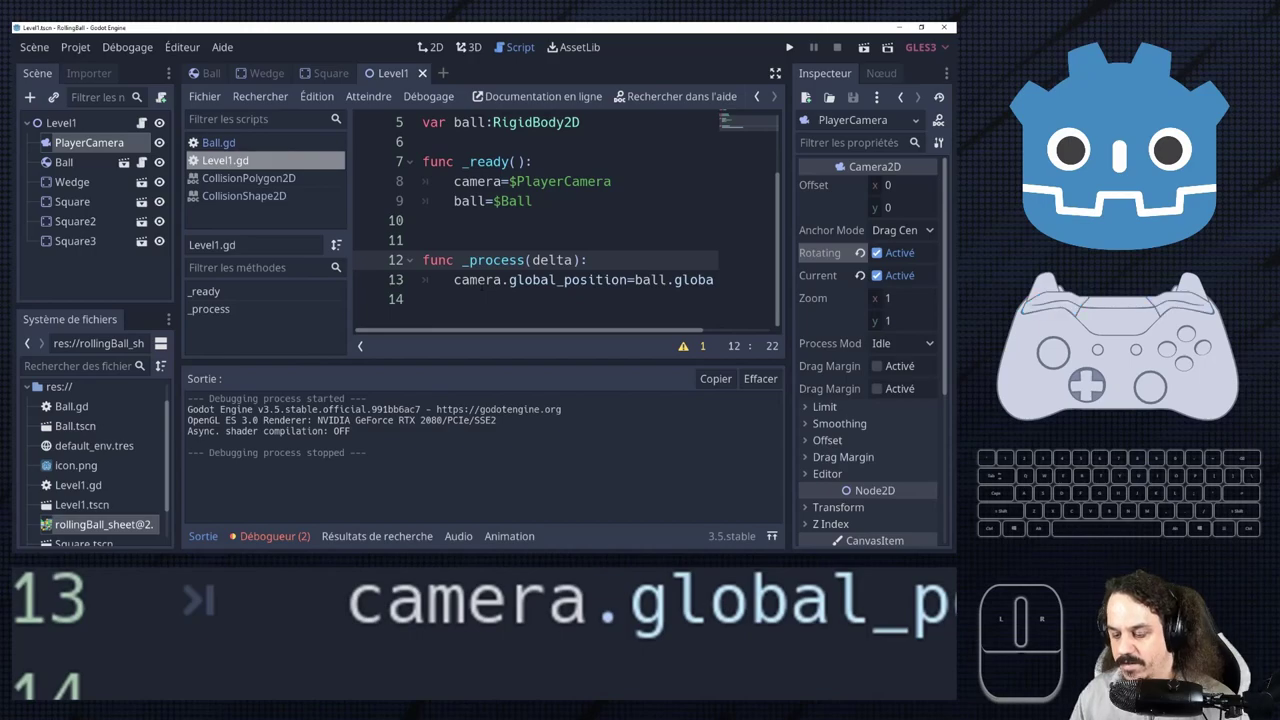
Stop the debug session and return to Ball.gd with its camera rotation code.
click(868, 60)
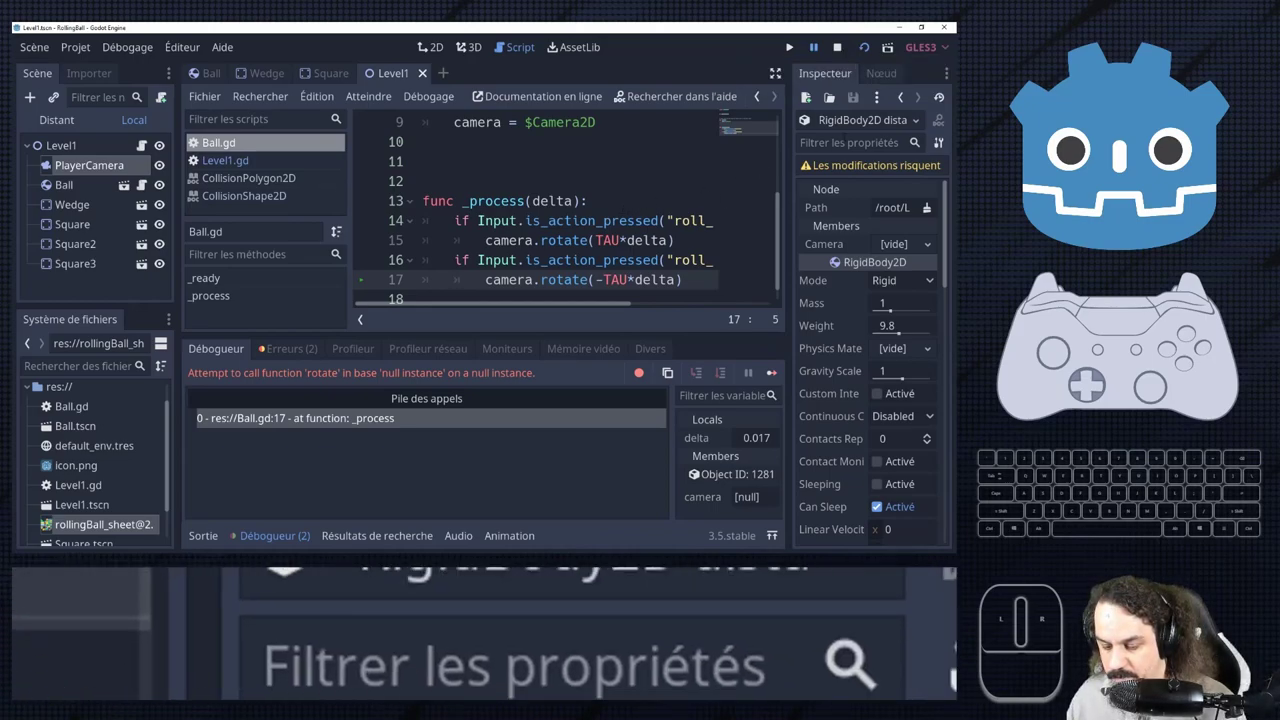
scroll(up, 3)
scroll(down, 3)
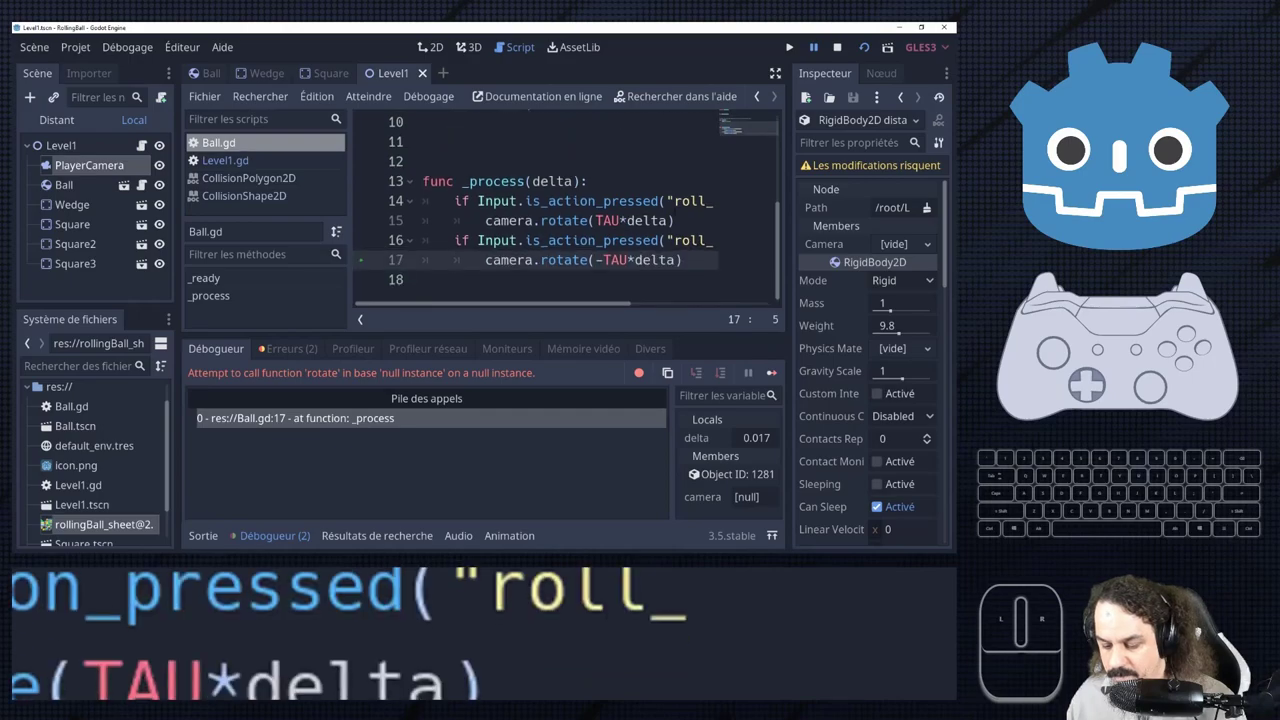
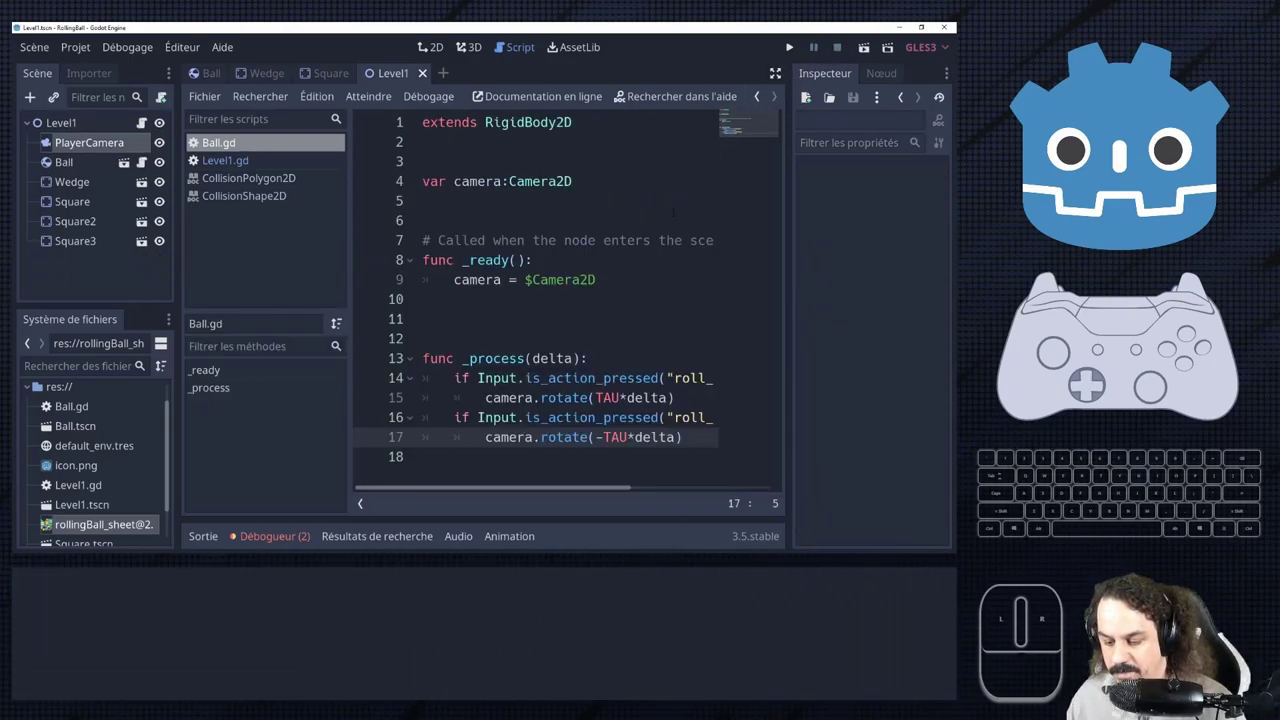
Cut the roll input rotation lines 14–17 out of Ball.gd's _process.
scroll(up, 3)
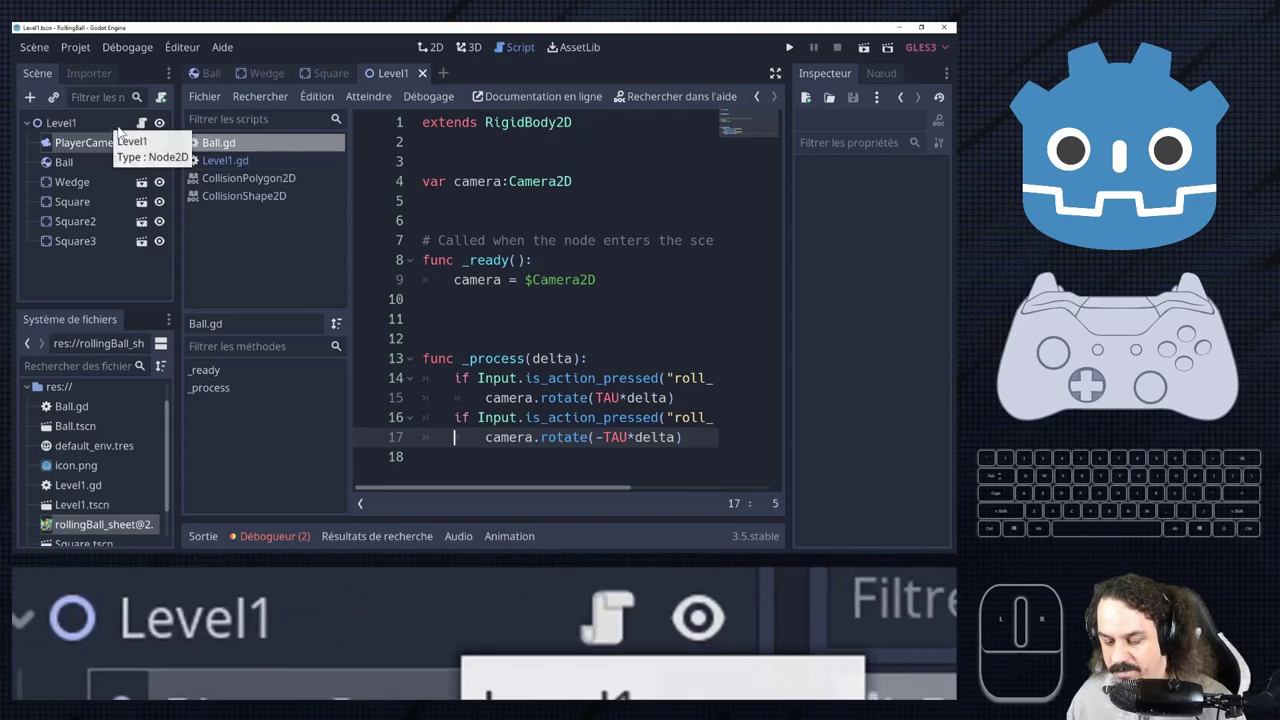
click(1179, 206)
double_click(1179, 206)
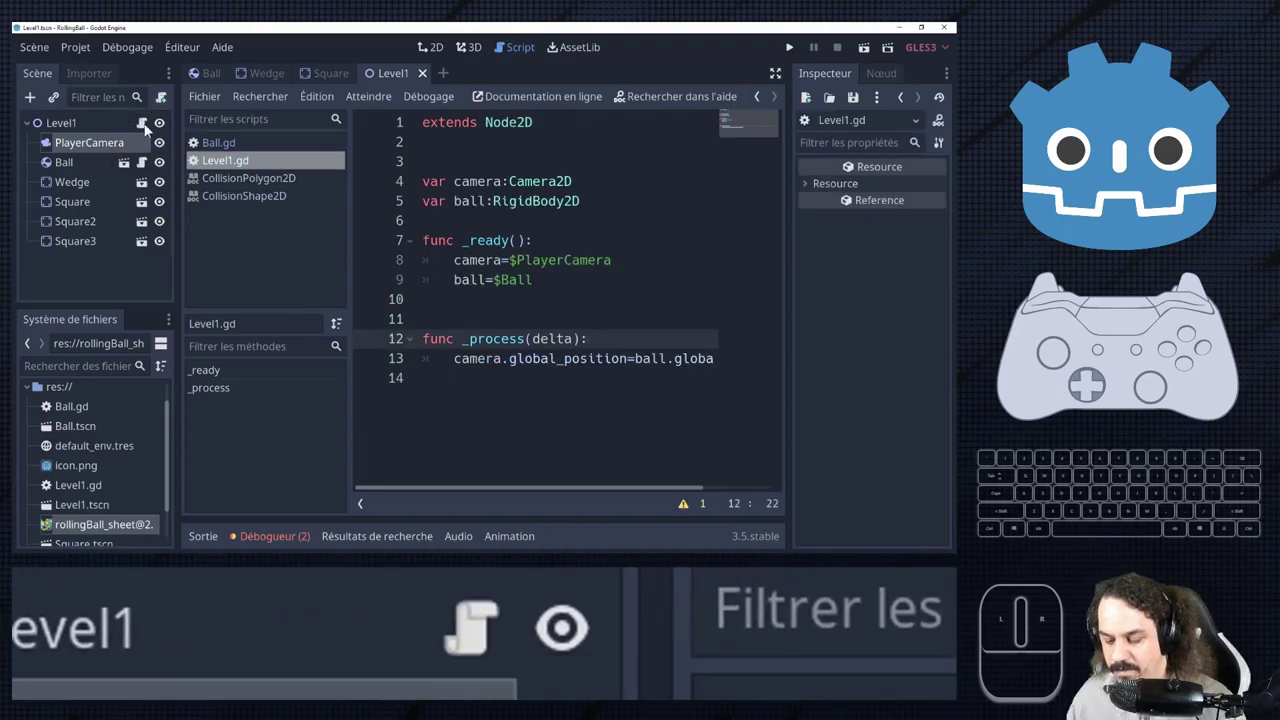
click(150, 173)
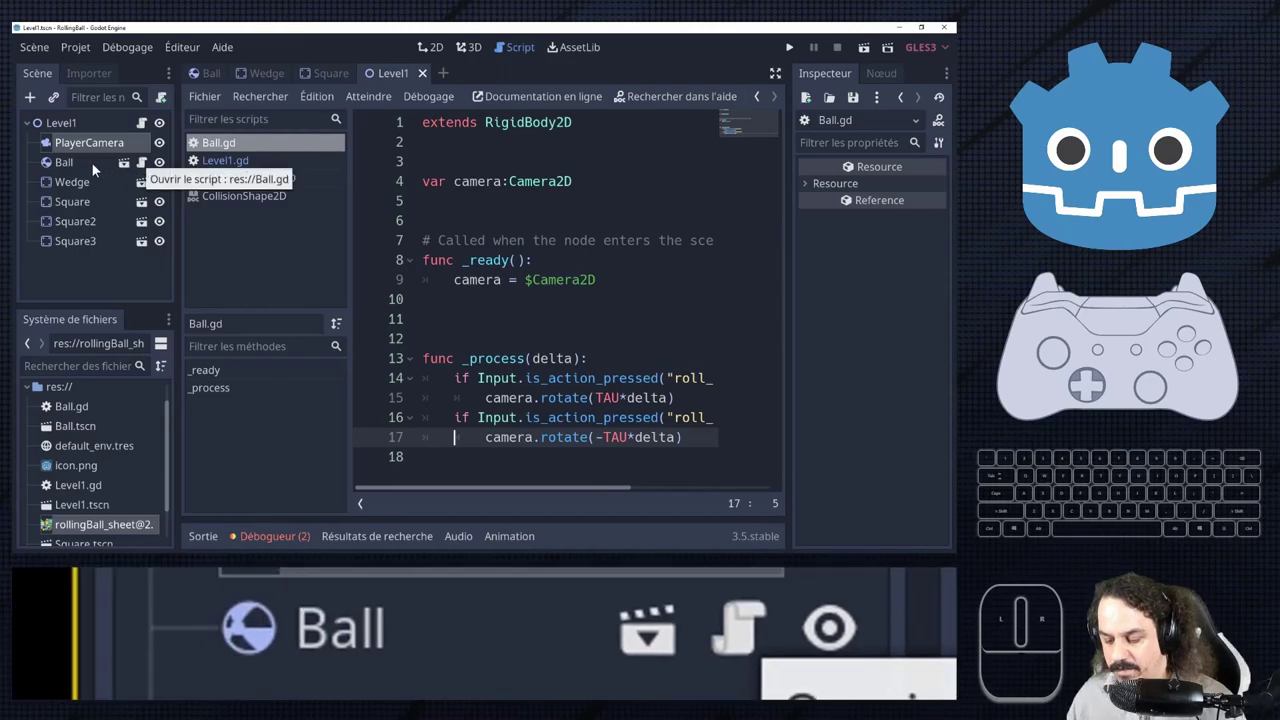
click(1179, 206)
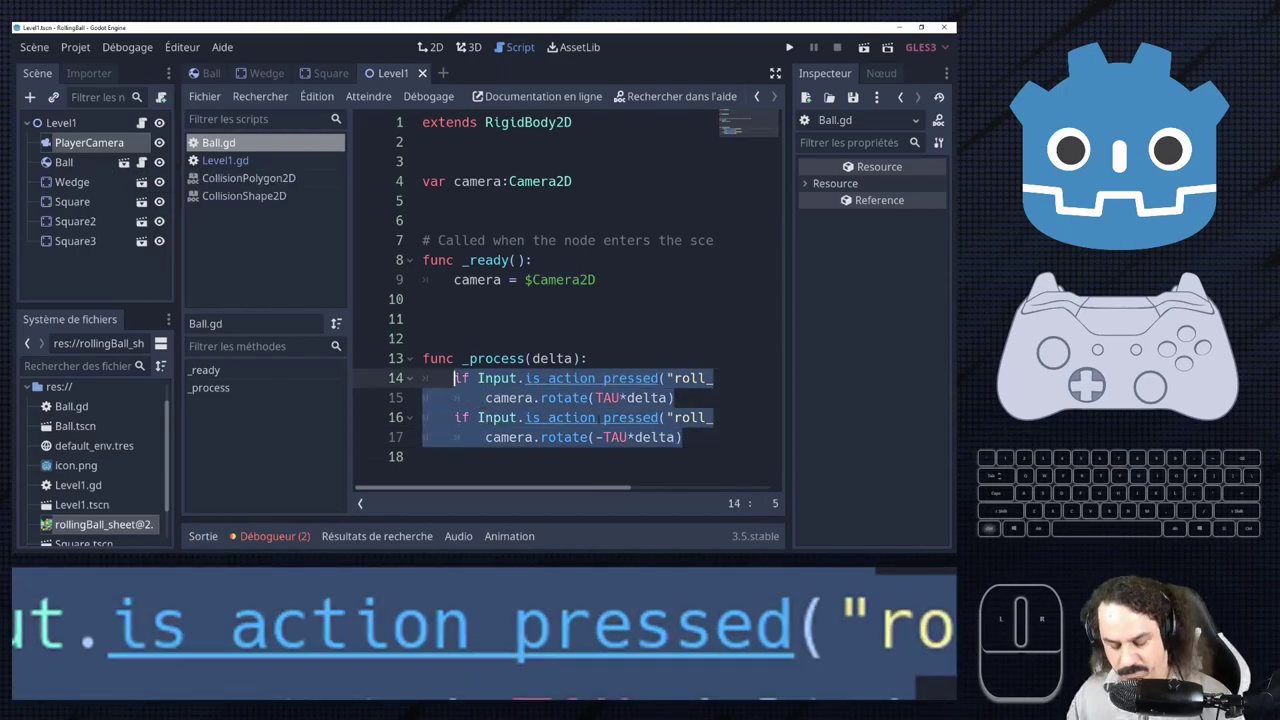
key(ctrl+s)
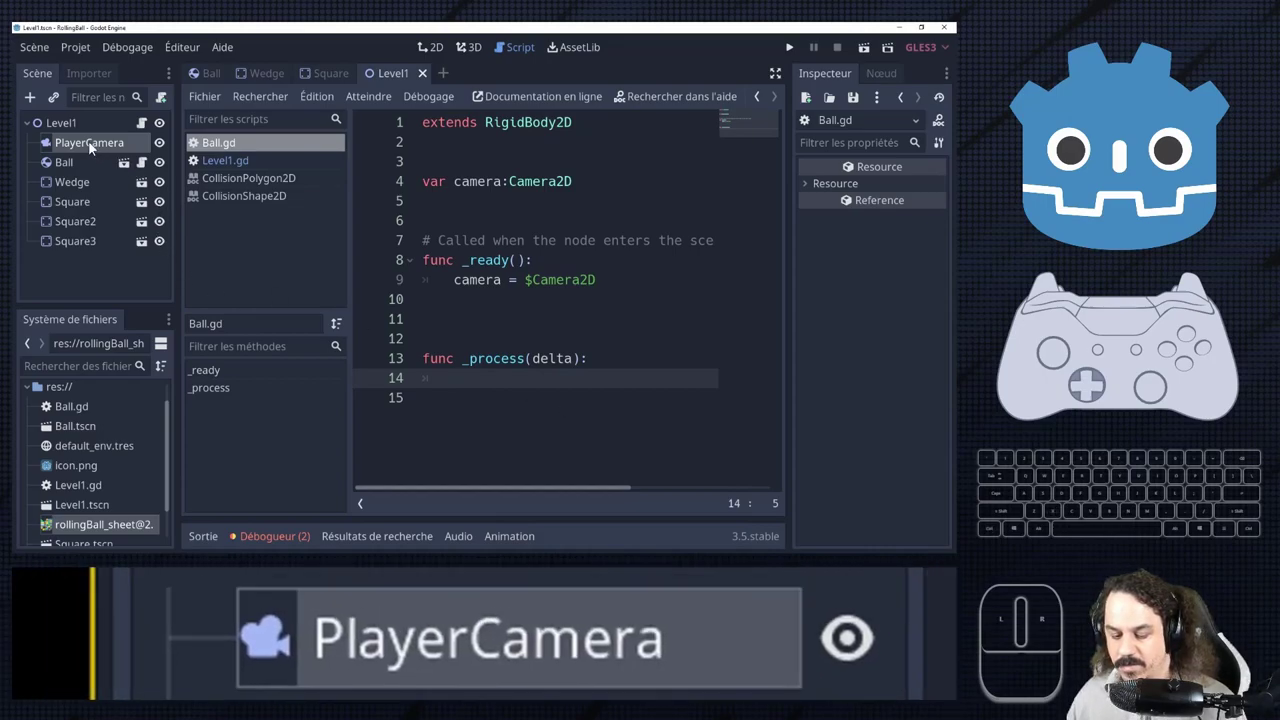
click(1179, 206)
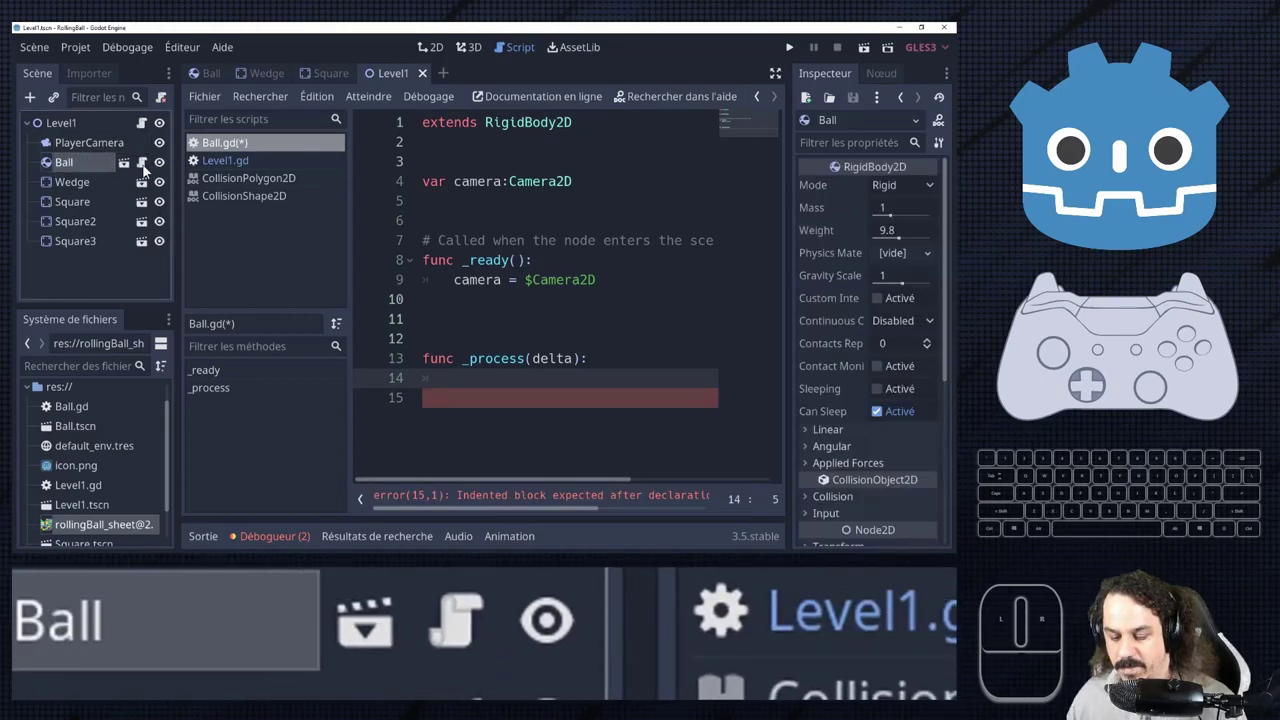
Paste the rotation code into Level1.gd's _process after the camera.global_position line.
click(1179, 206)
click(1179, 206)
click(1179, 206)
click(1179, 206)
key(ctrl+v)
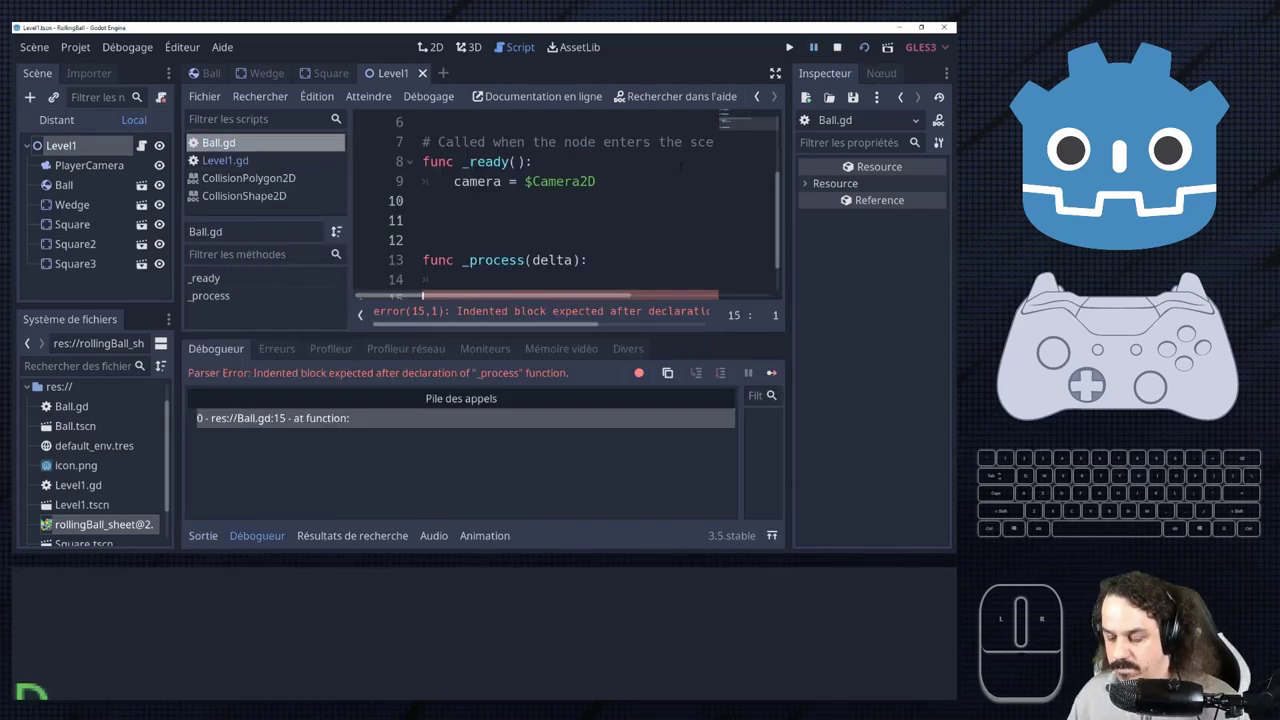
Stop the game, detach Ball.gd from the Ball root, save the Ball scene and return to Level1.
scroll(down, 3)
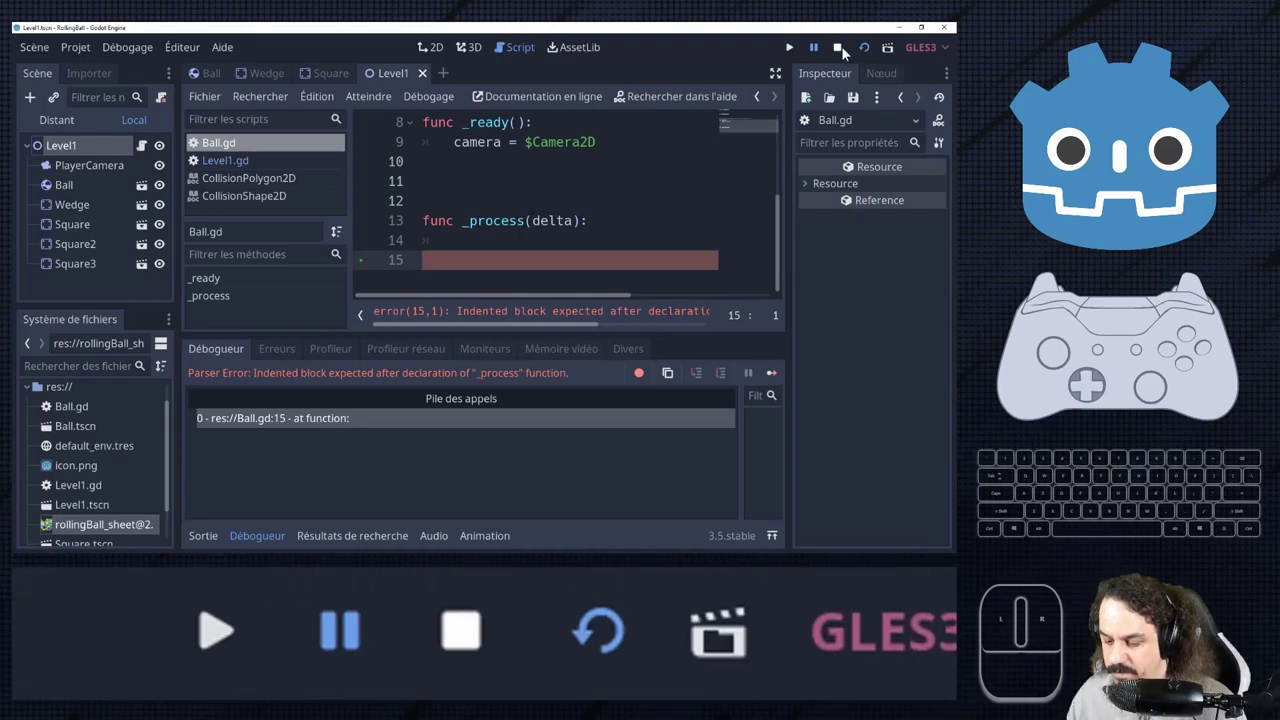
click(1179, 206)
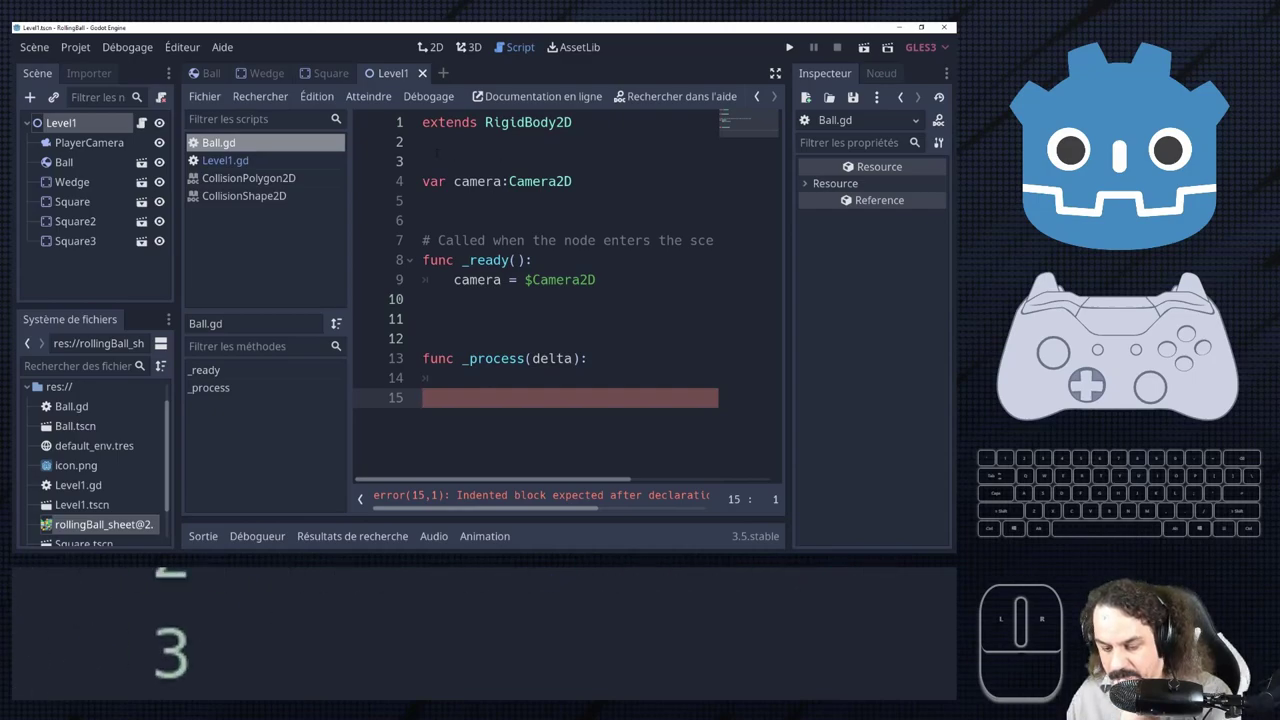
click(1179, 206)
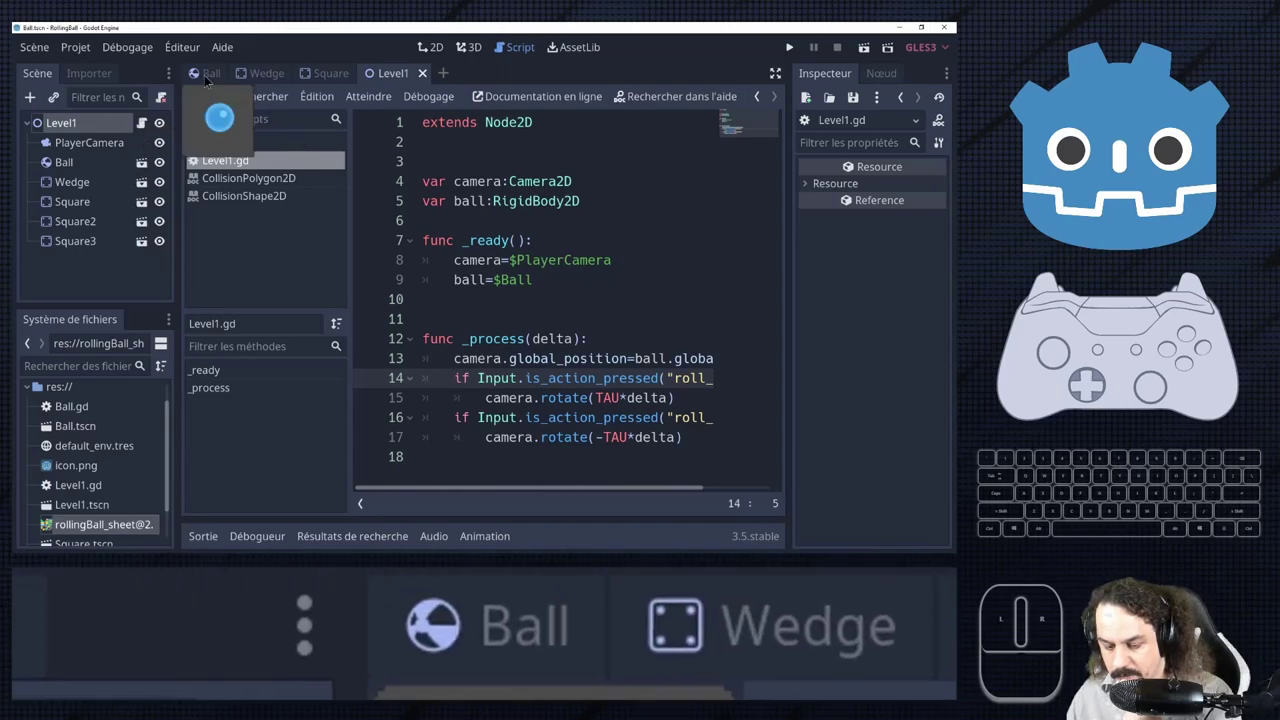
click(1179, 206)
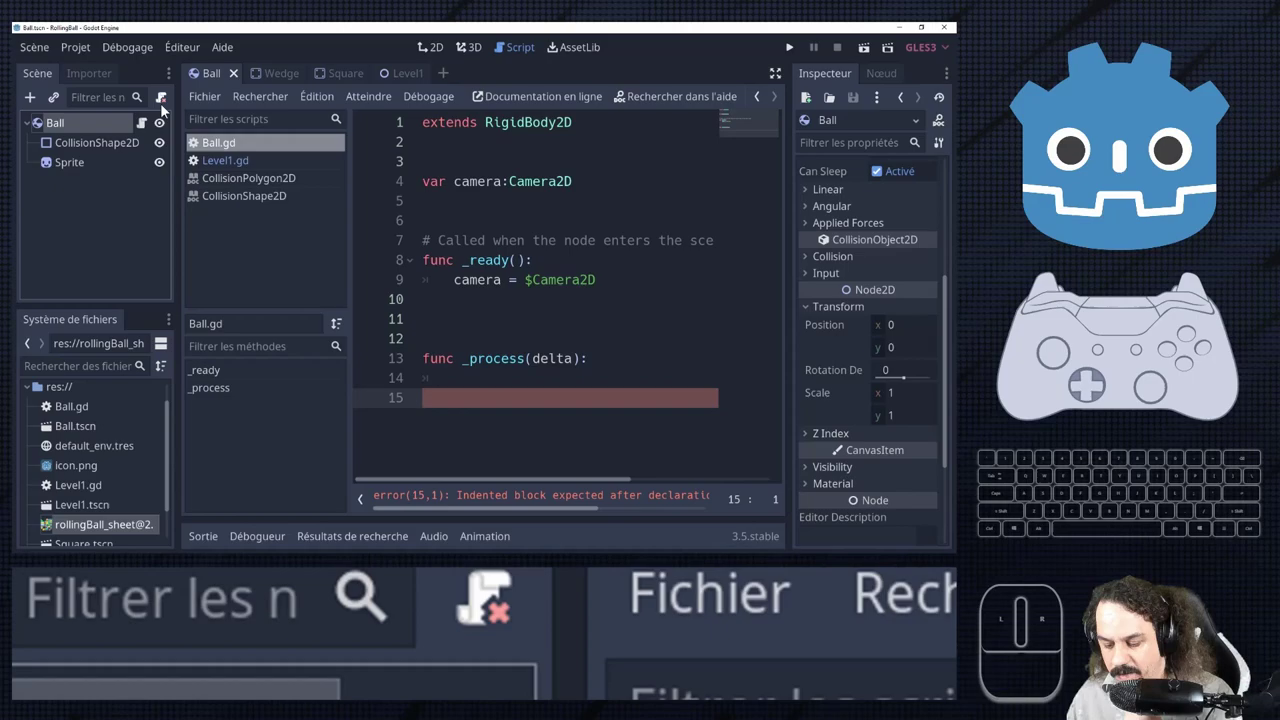
click(1179, 206)
key(ctrl+s)
click(1179, 206)
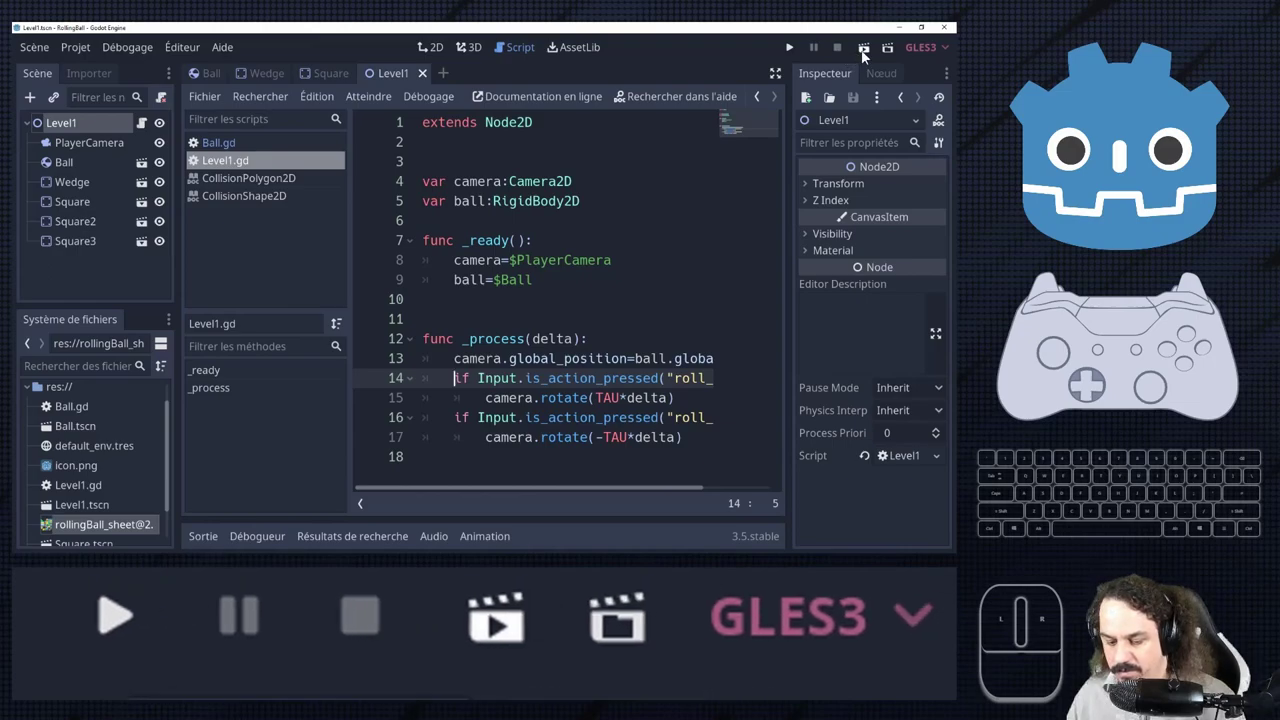
click(1179, 206)
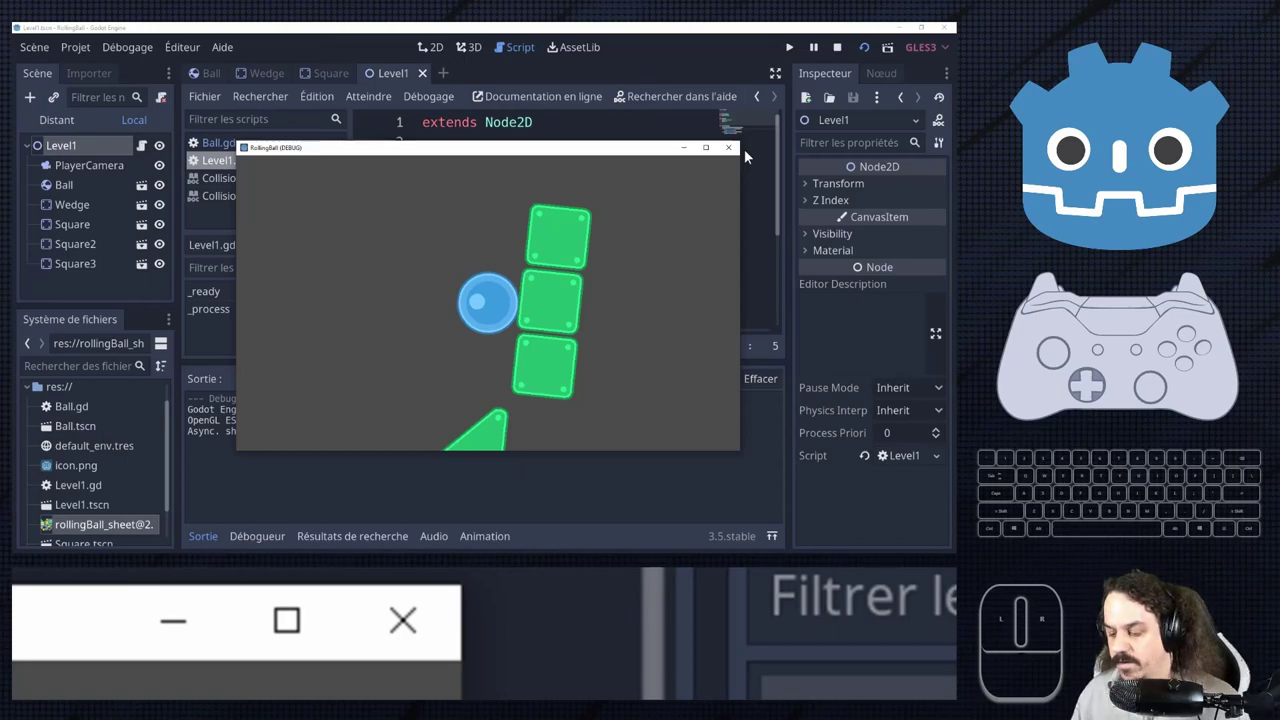
click(1179, 206)
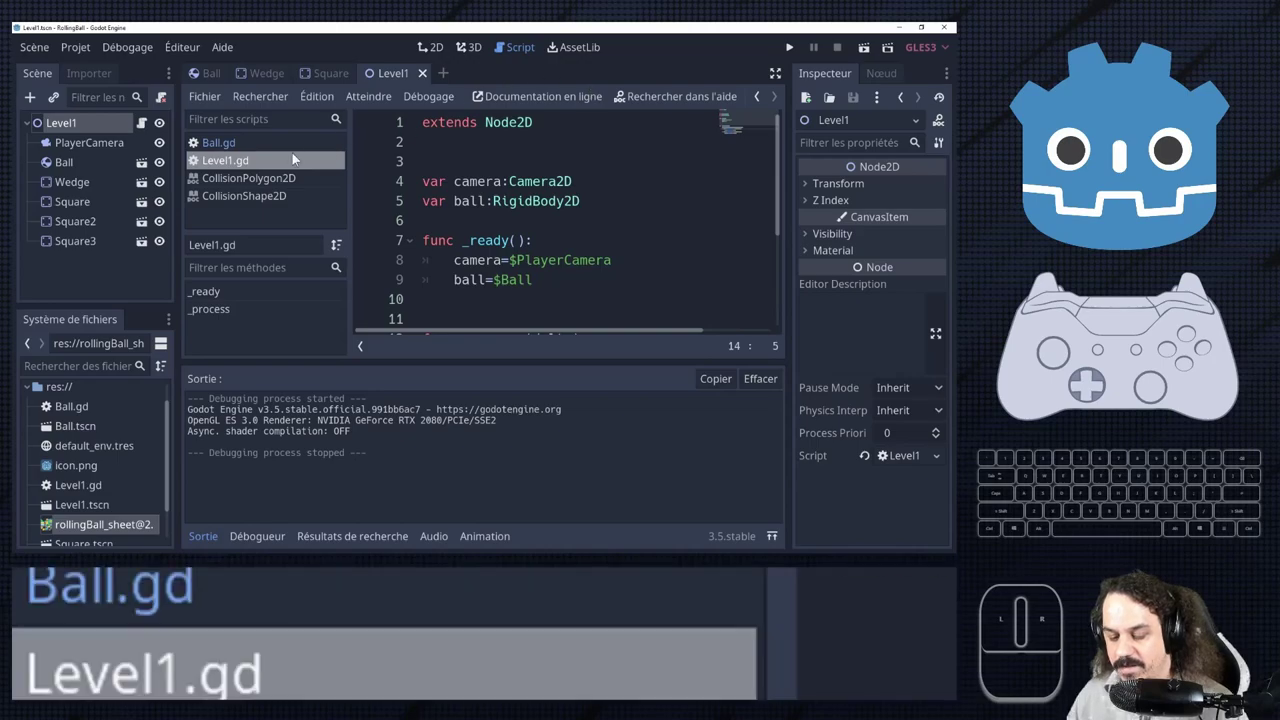
Place the insertion point at the end of Level1.gd's _process, ready for a new line 18.
click(1179, 206)
scroll(down, 3)
click(1179, 206)
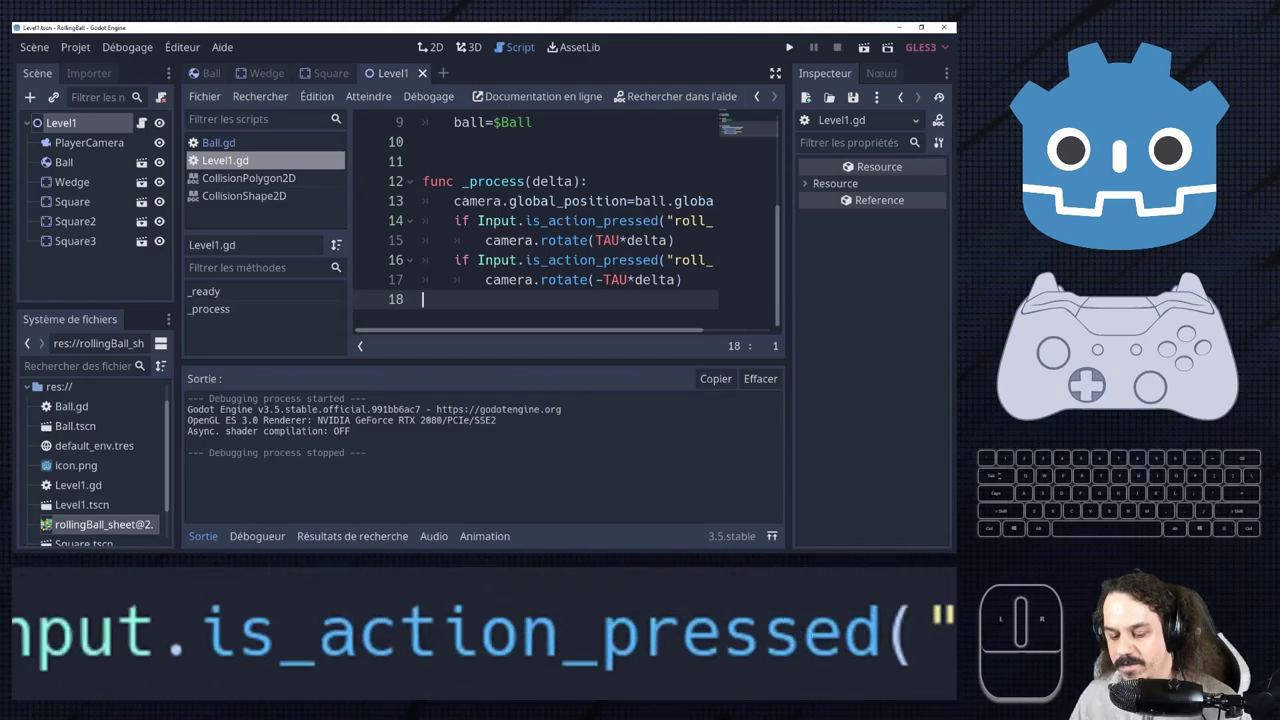
click(1179, 206)
click(1179, 206)
click(1179, 206)
click(1179, 206)
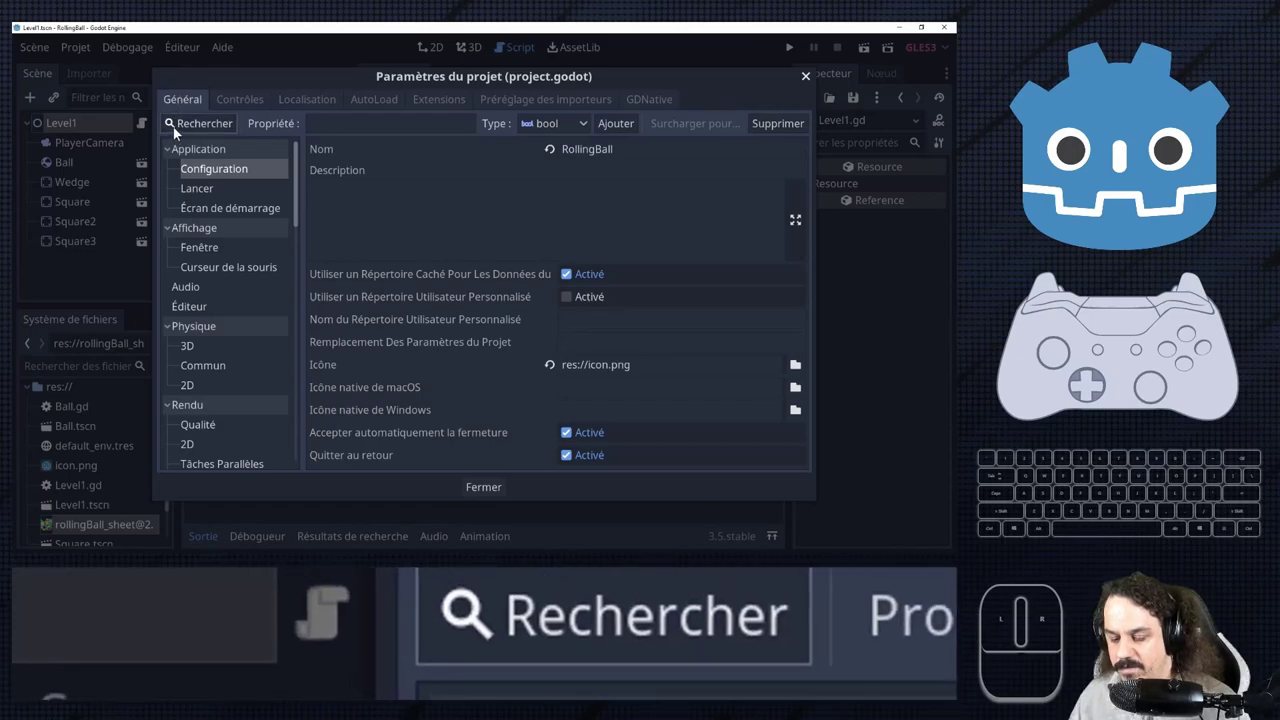
Filter Project Settings by 'gravi' and show the Physique > 2D gravity settings.
click(1179, 206)
click(1179, 206)
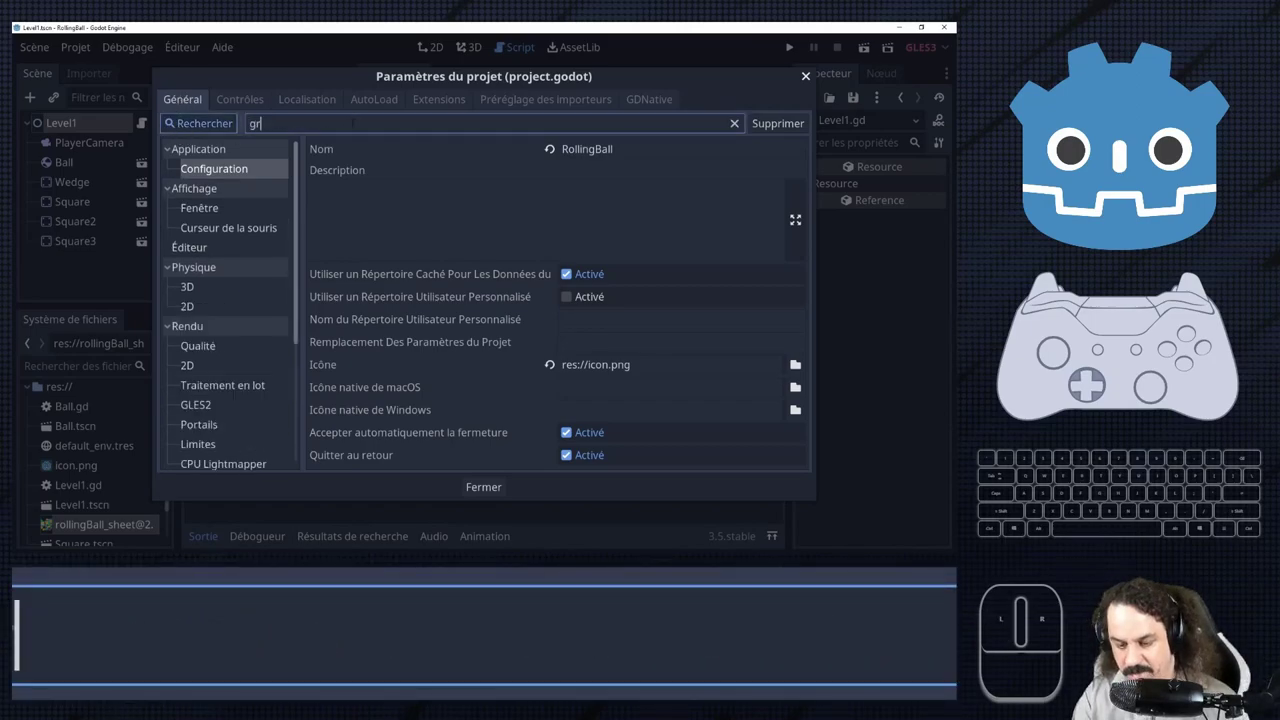
key(a)
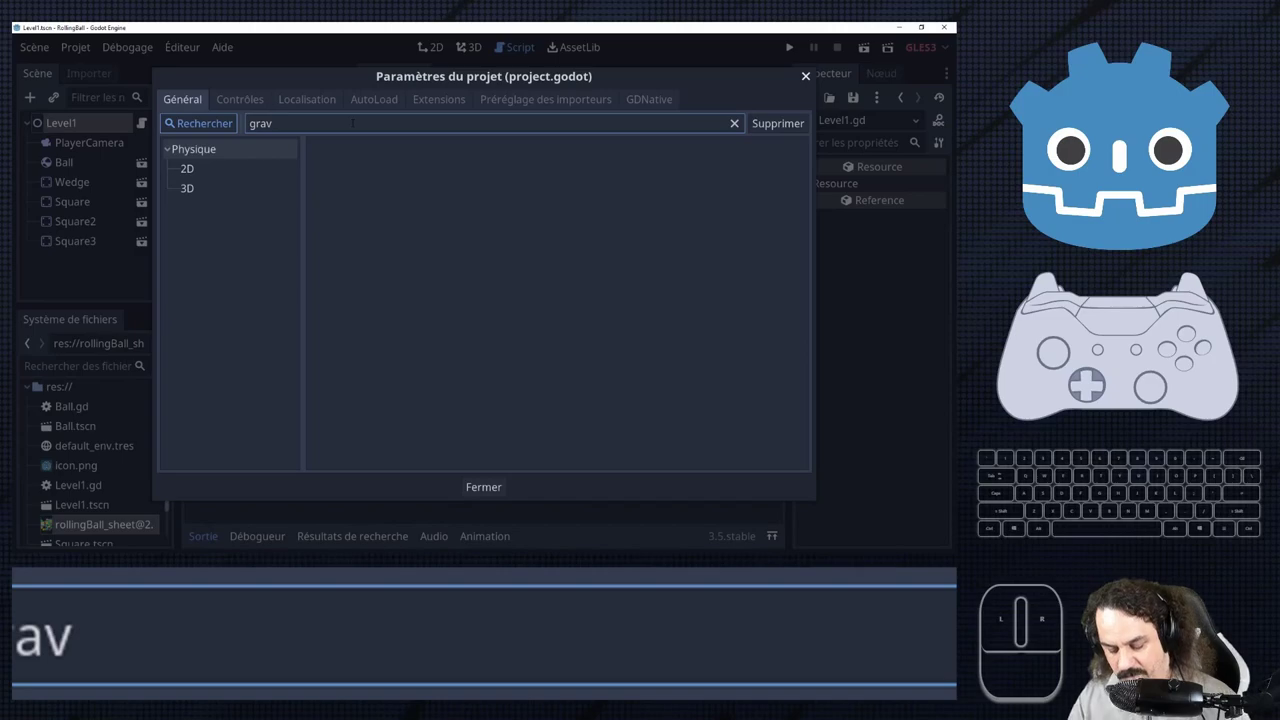
click(1179, 206)
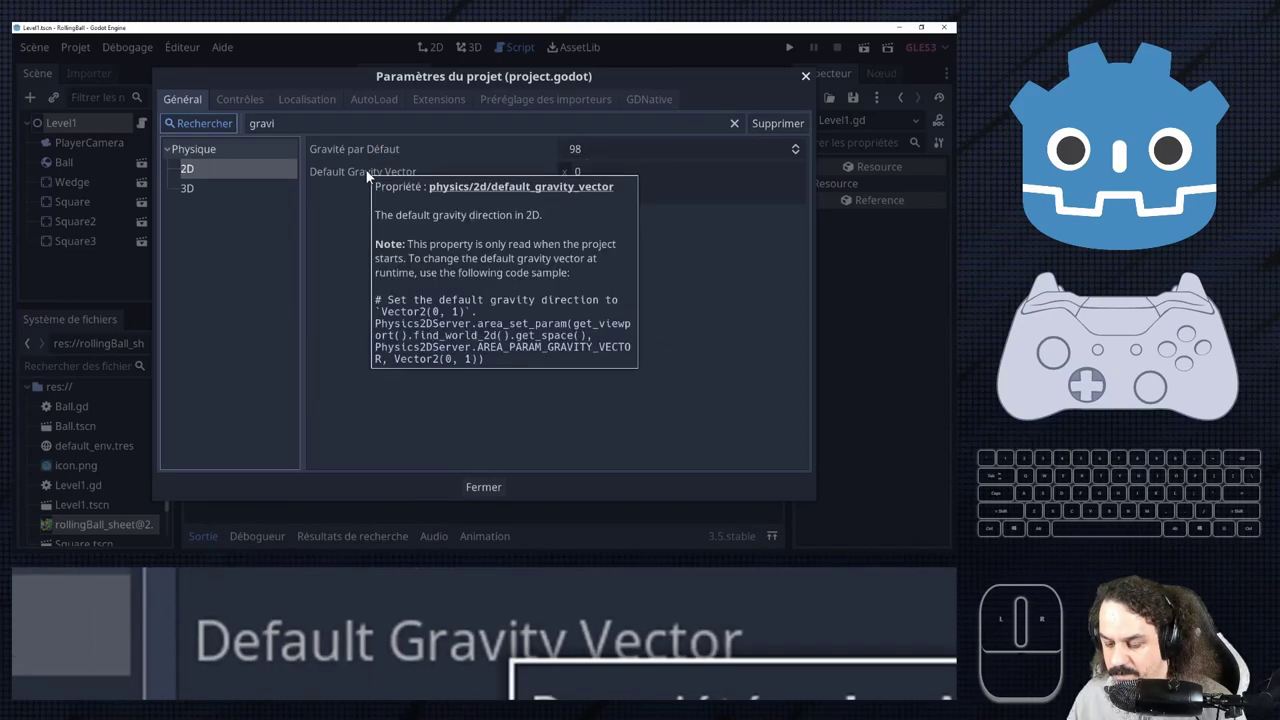
Drag Default Gravity Vector onto line 18 as "default_gravity_vector" and close Project Settings.
click(1179, 206)
click(1179, 206)
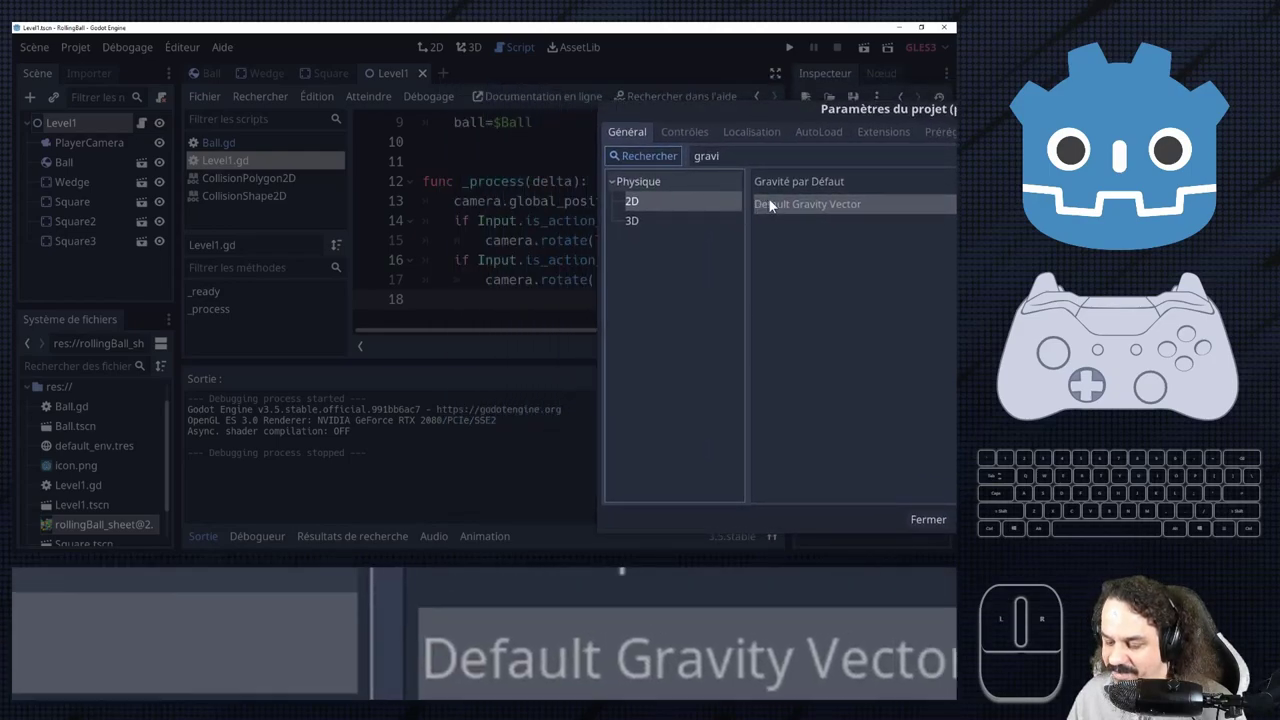
click(1179, 206)
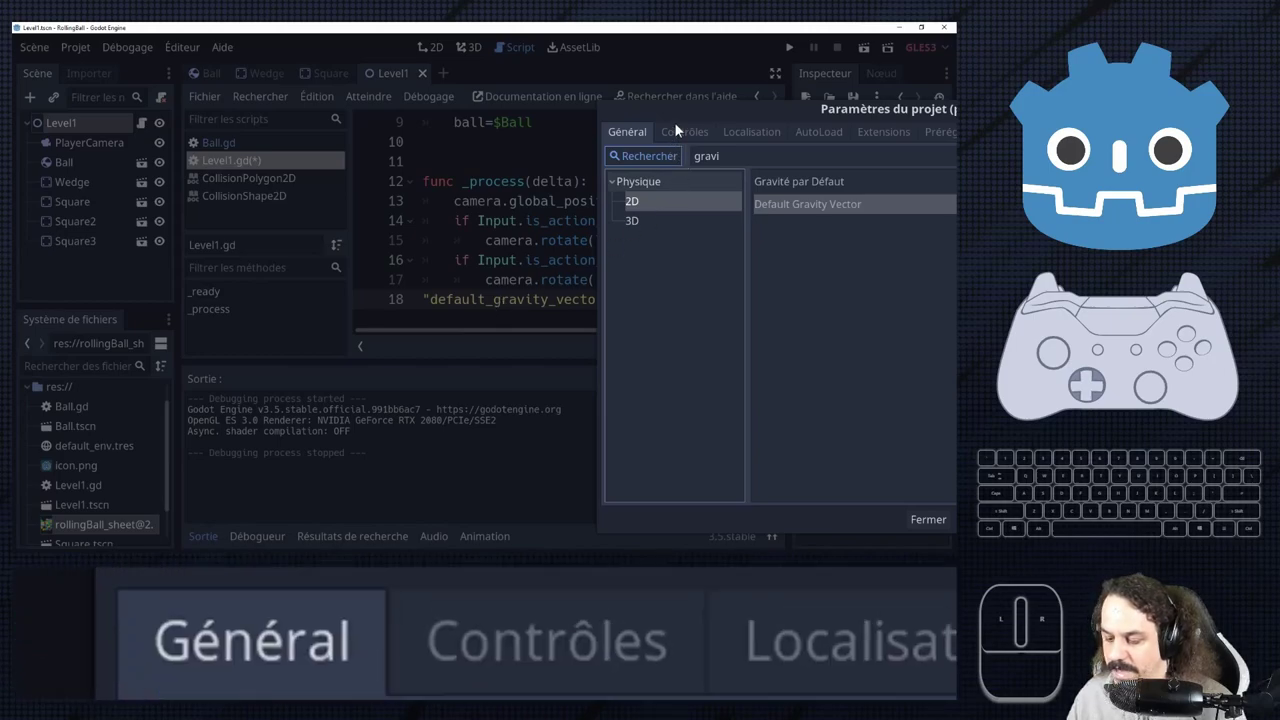
click(1179, 206)
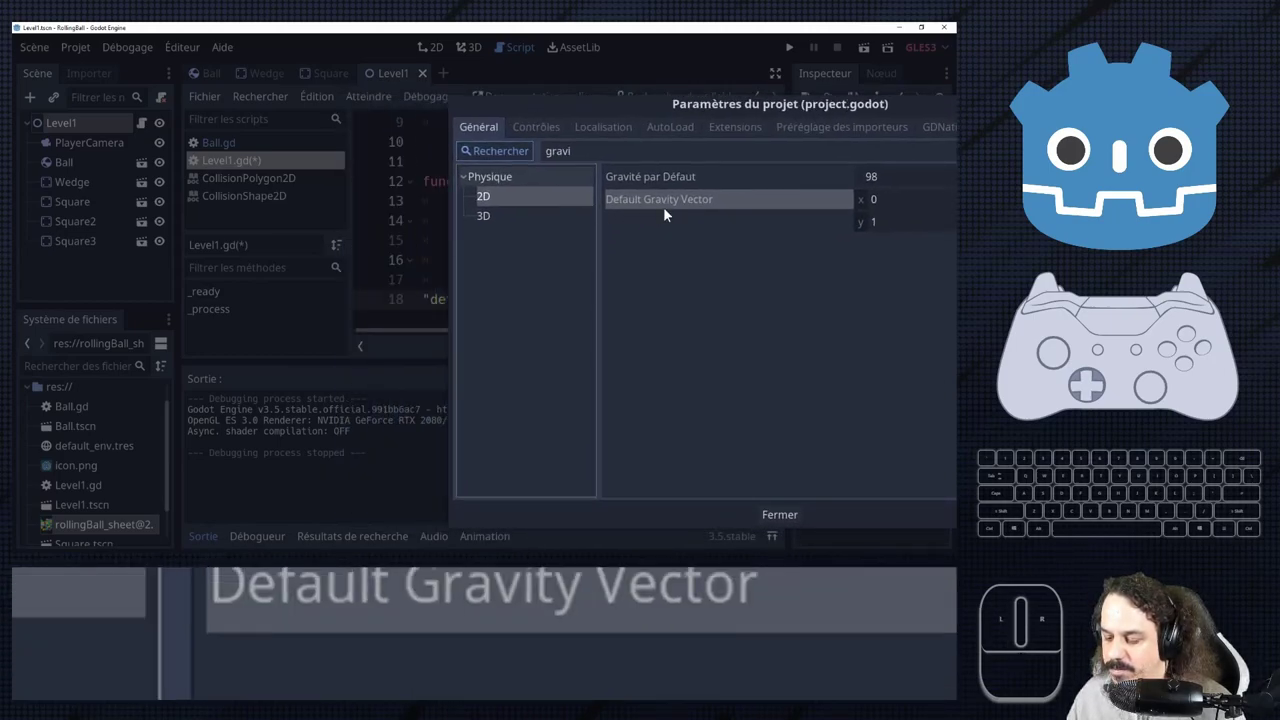
click(1179, 206)
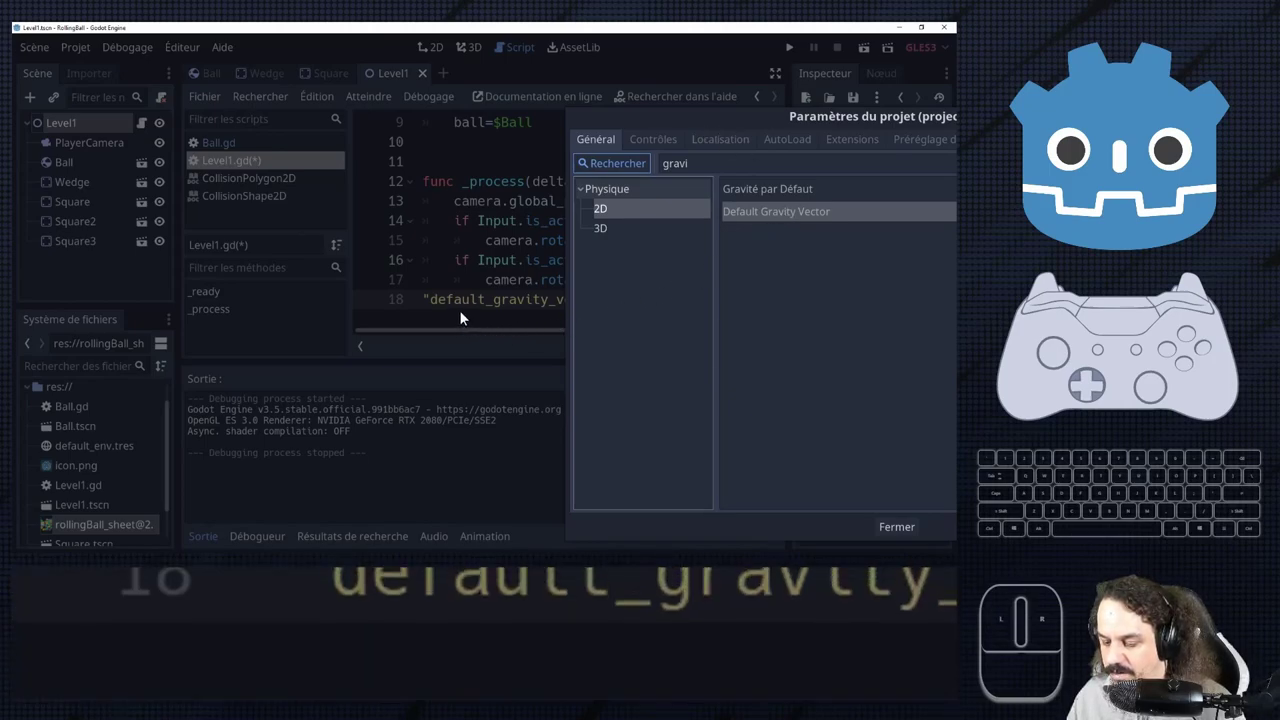
click(1179, 206)
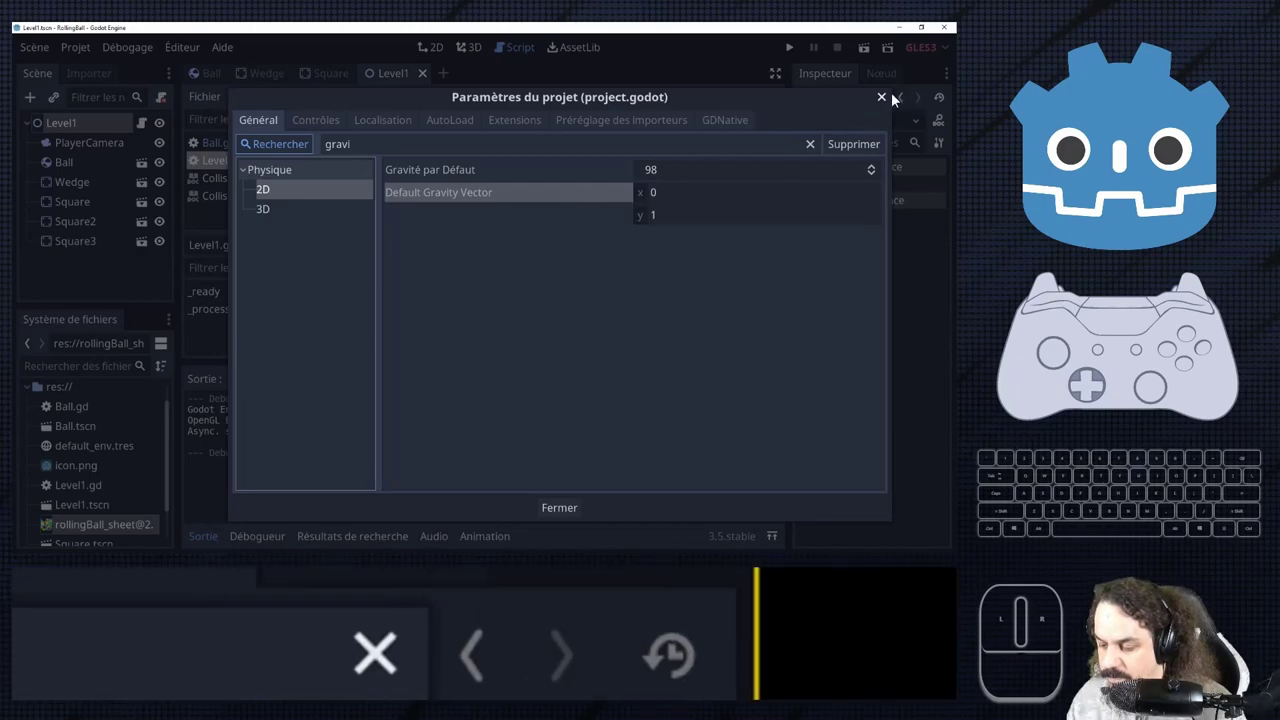
click(1179, 206)
click(1179, 206)
click(1179, 206)
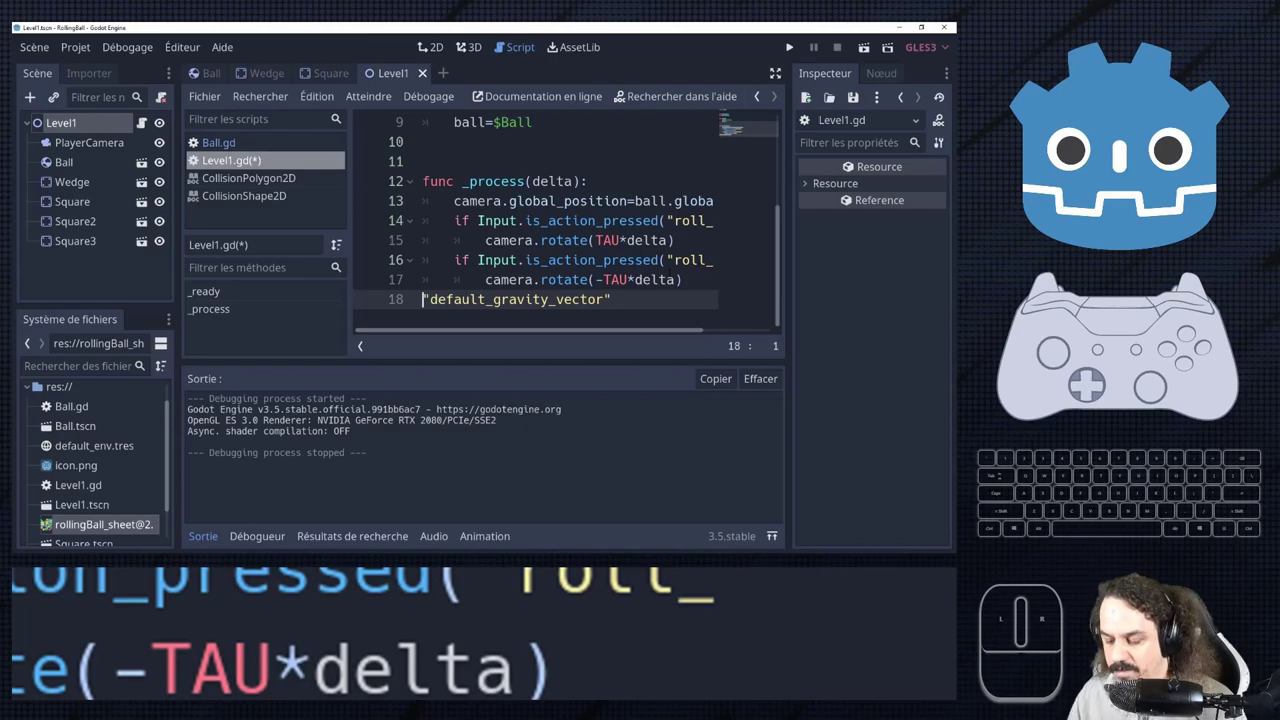
Make line 18 ProjectSettings.set("default_gravity_vector",Vector2.RIGHT) inside _process and save Level1.gd.
key(space)
key(BackSpace)
key(Tab)
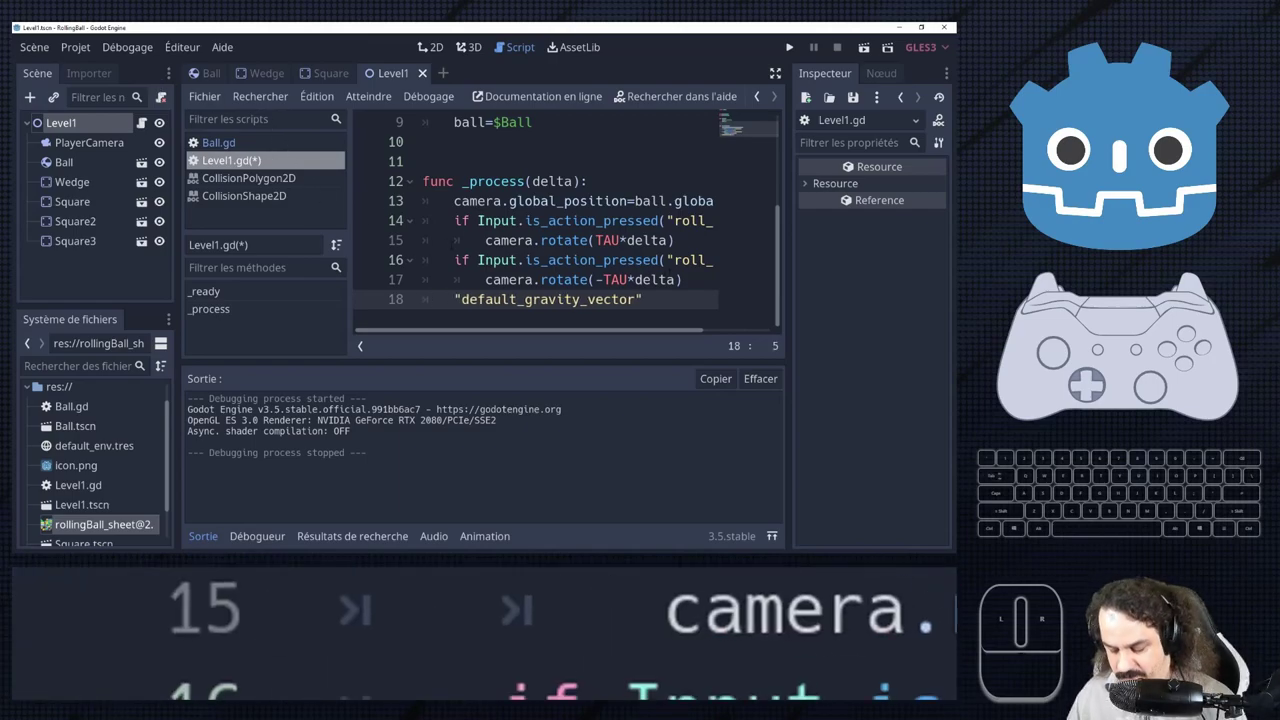
key(space)
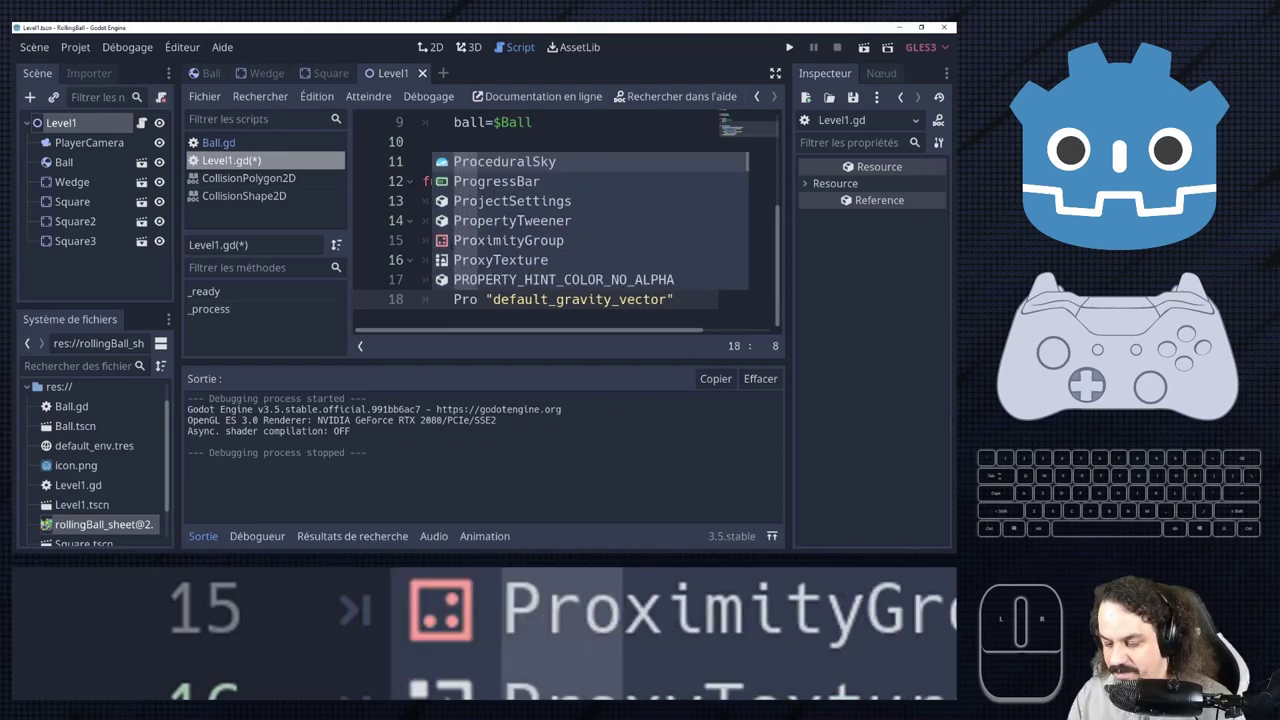
key(.)
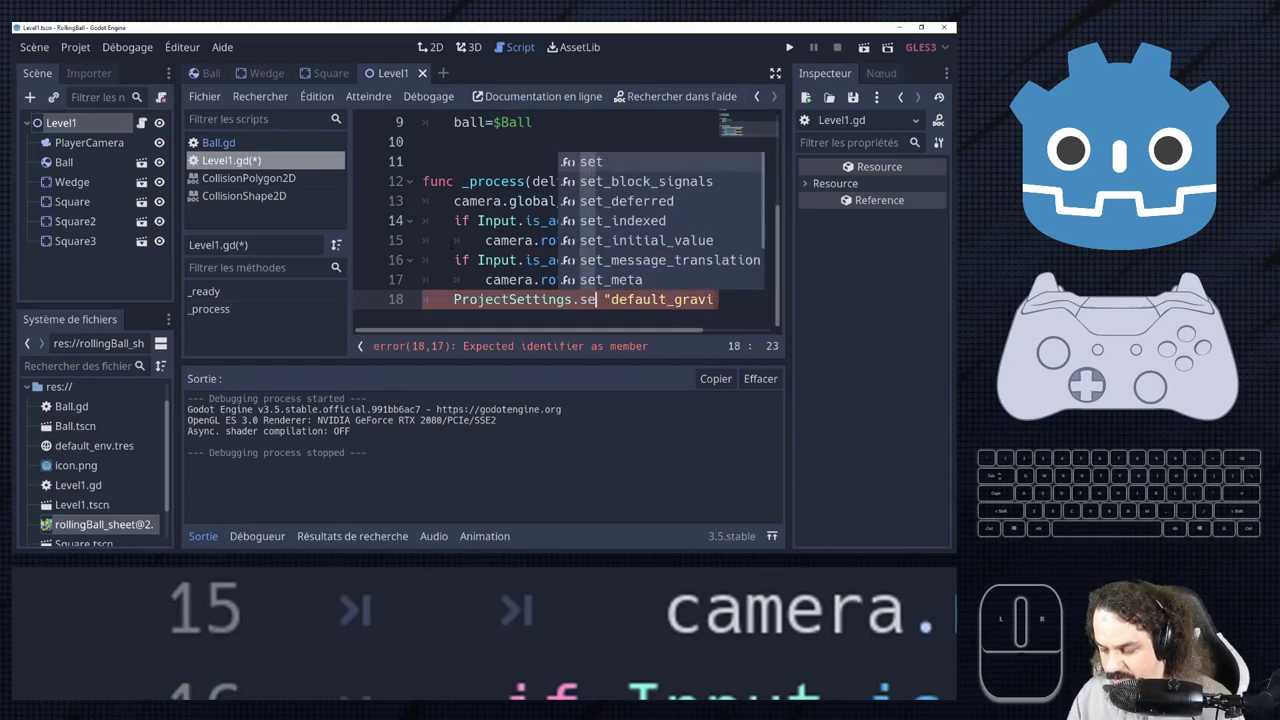
key(t)
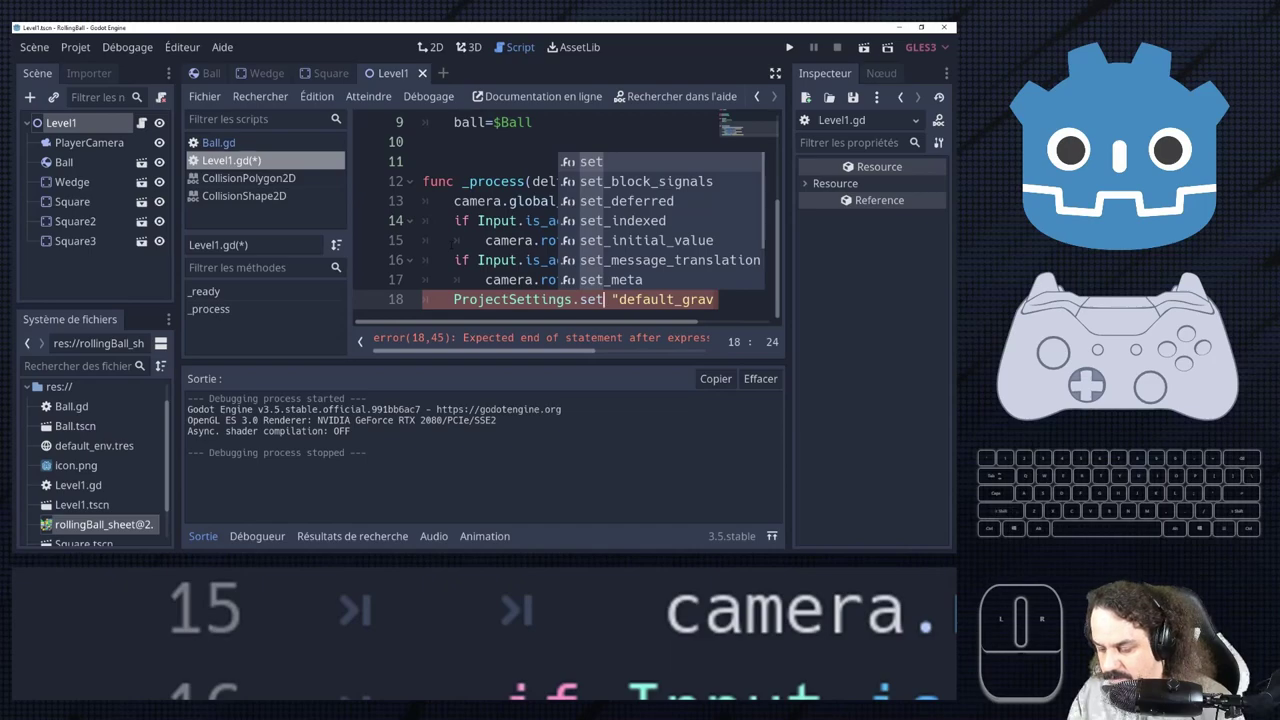
key(shift+8)
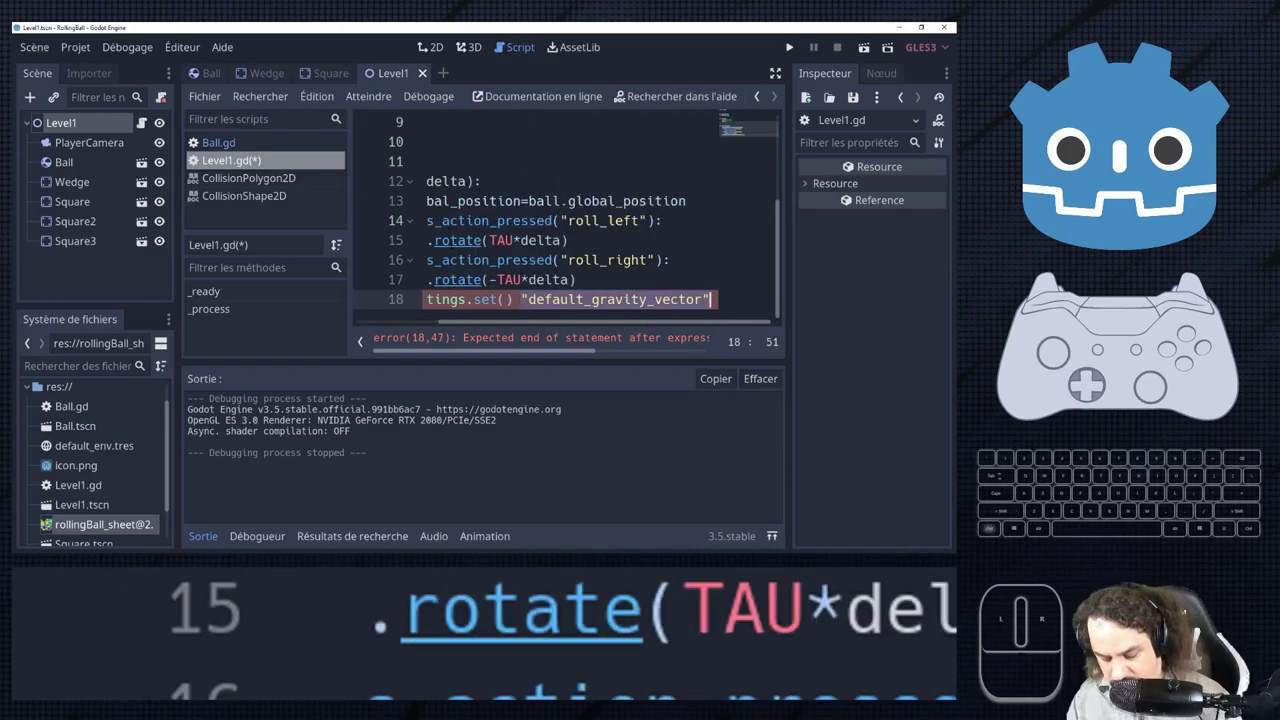
key(ctrl+x)
key(ctrl+v)
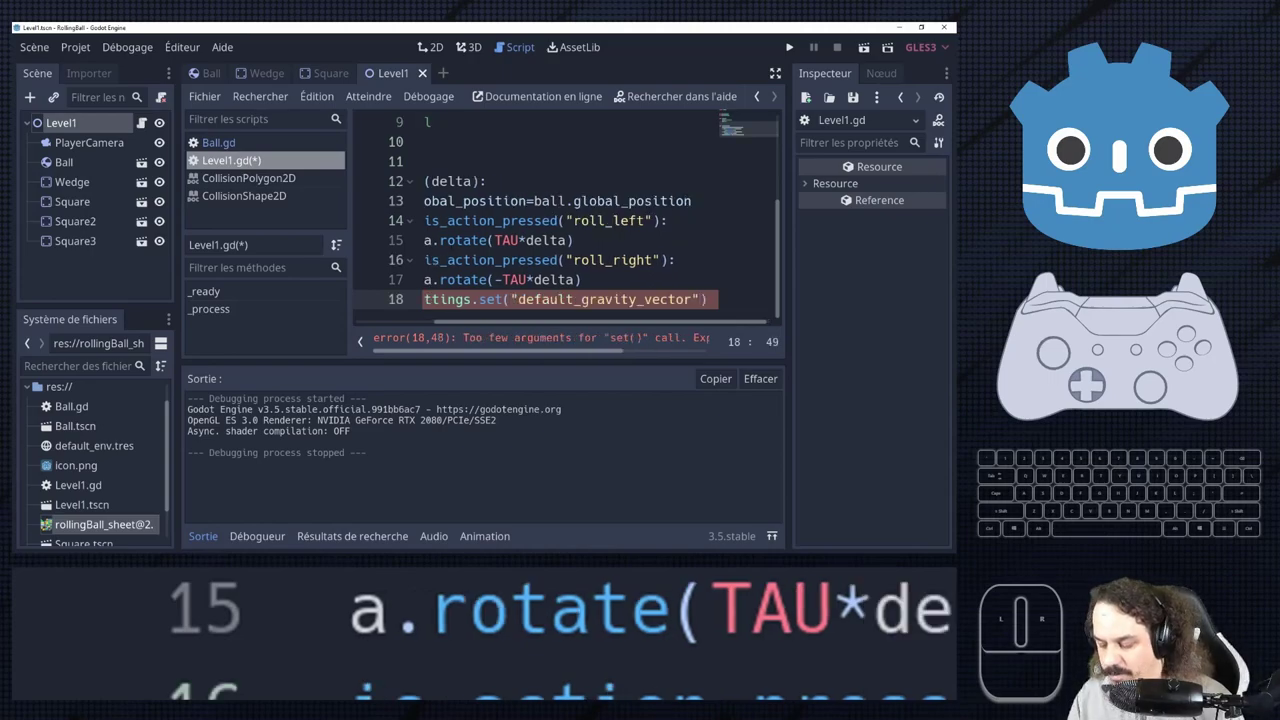
key(c)
key(shift+r)
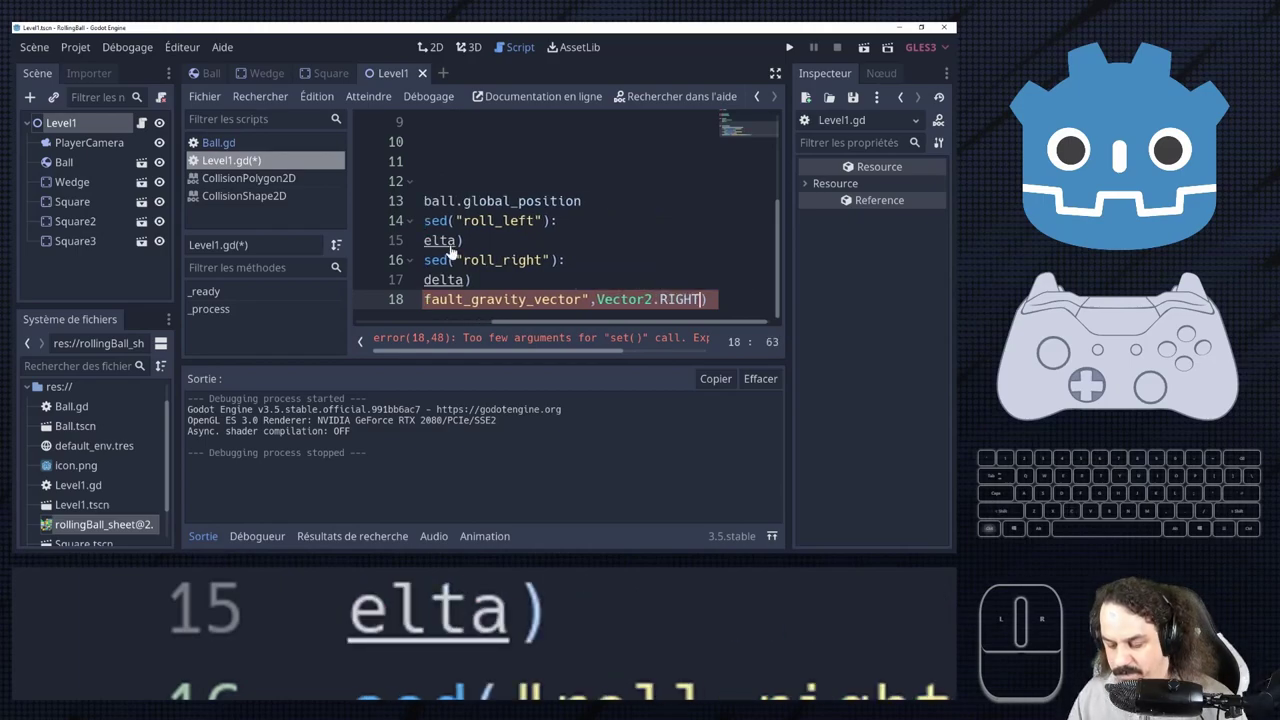
key(ctrl+s)
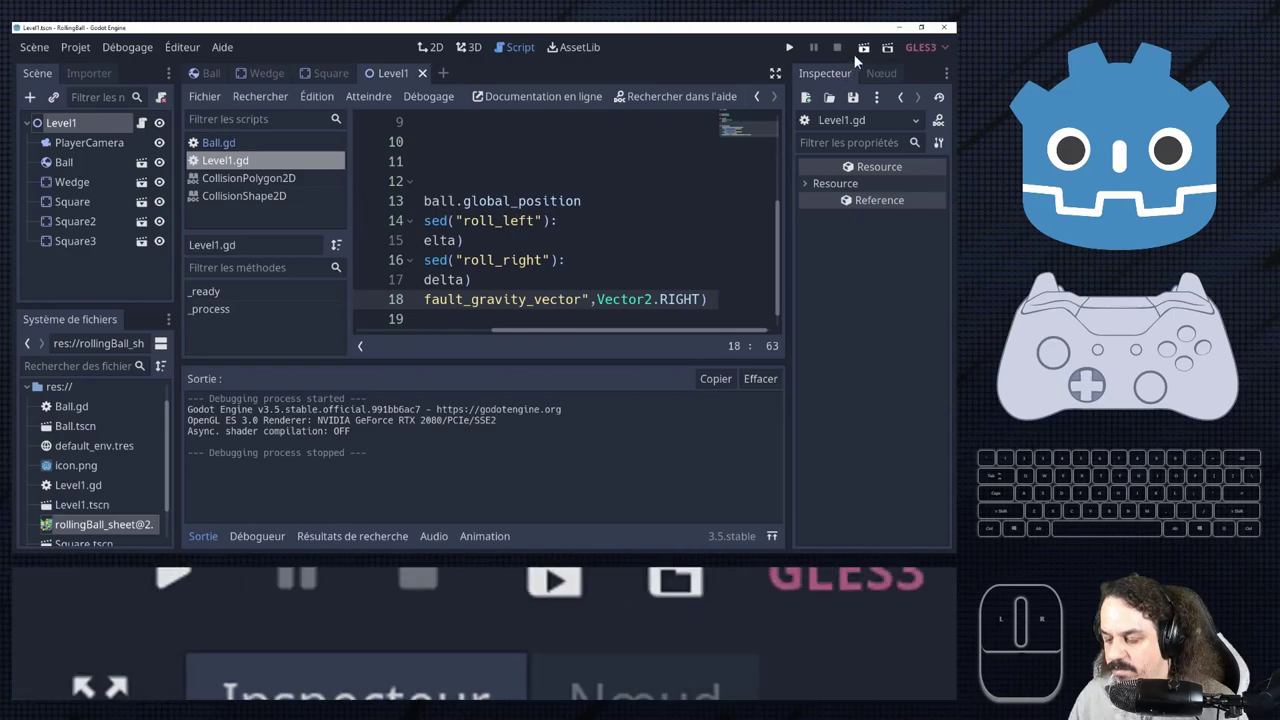
click(1179, 206)
double_click(1179, 206)
click(1179, 206)
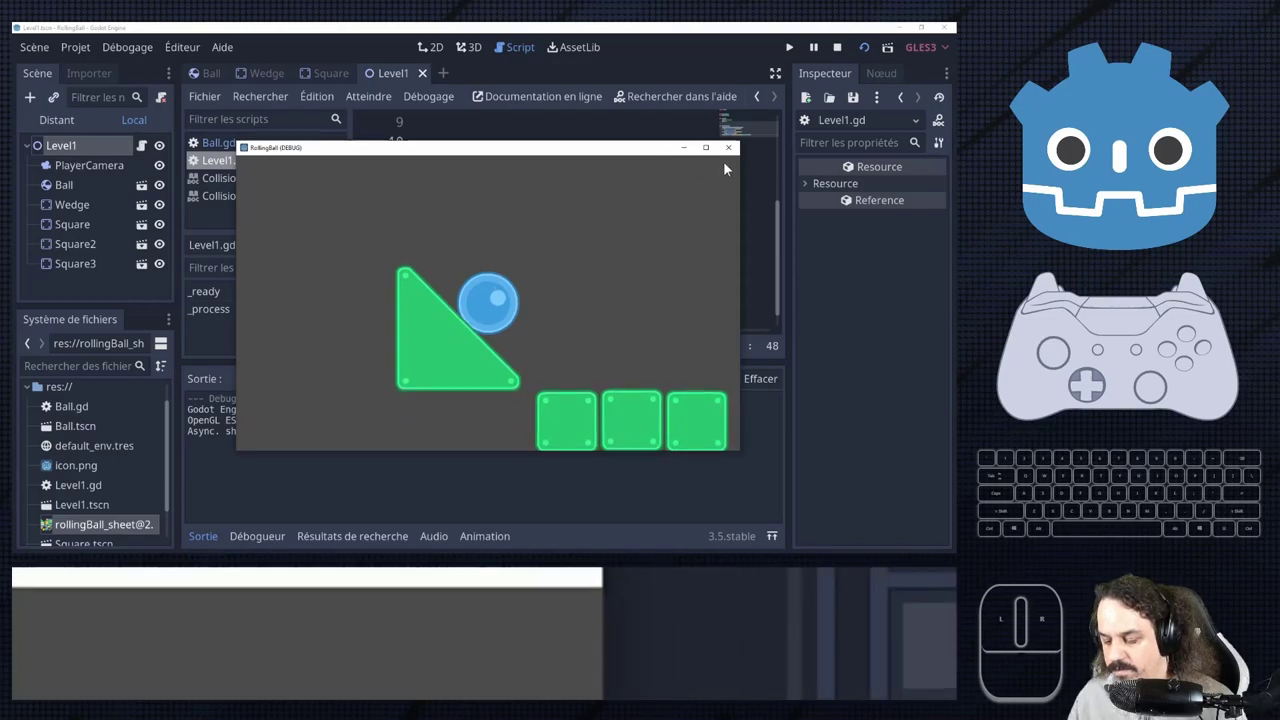
click(1179, 206)
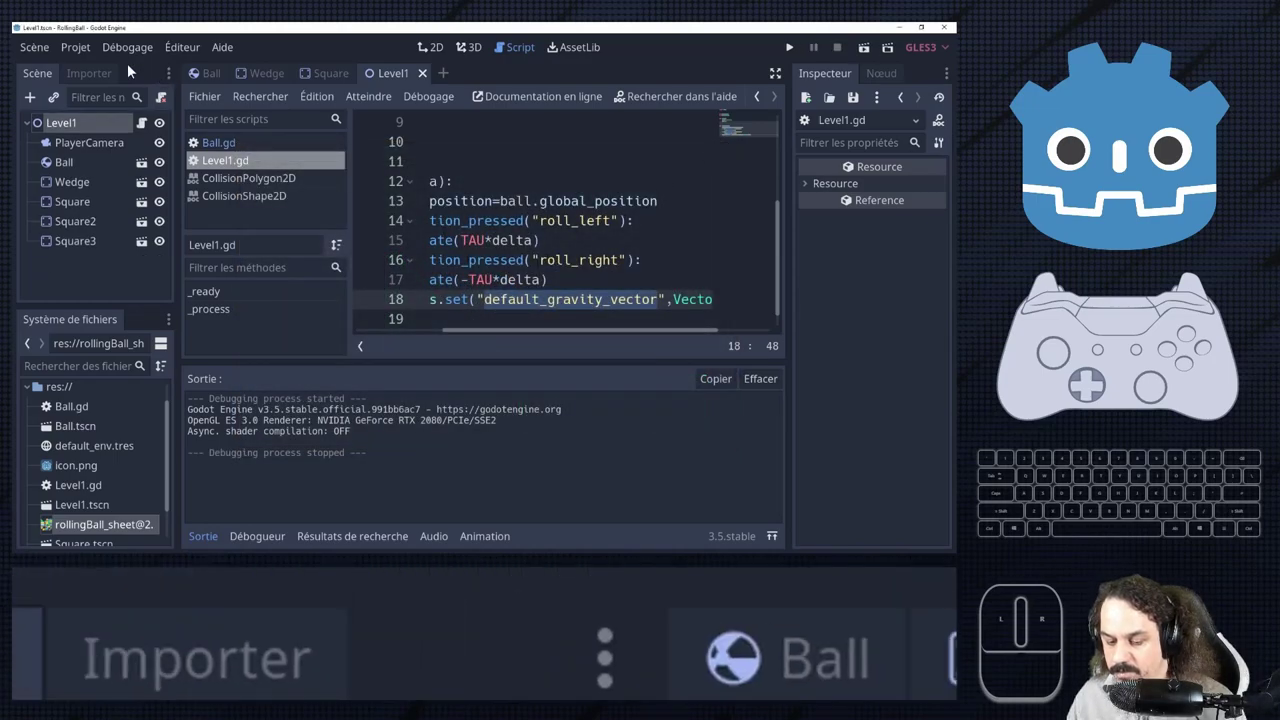
click(1179, 206)
click(1179, 206)
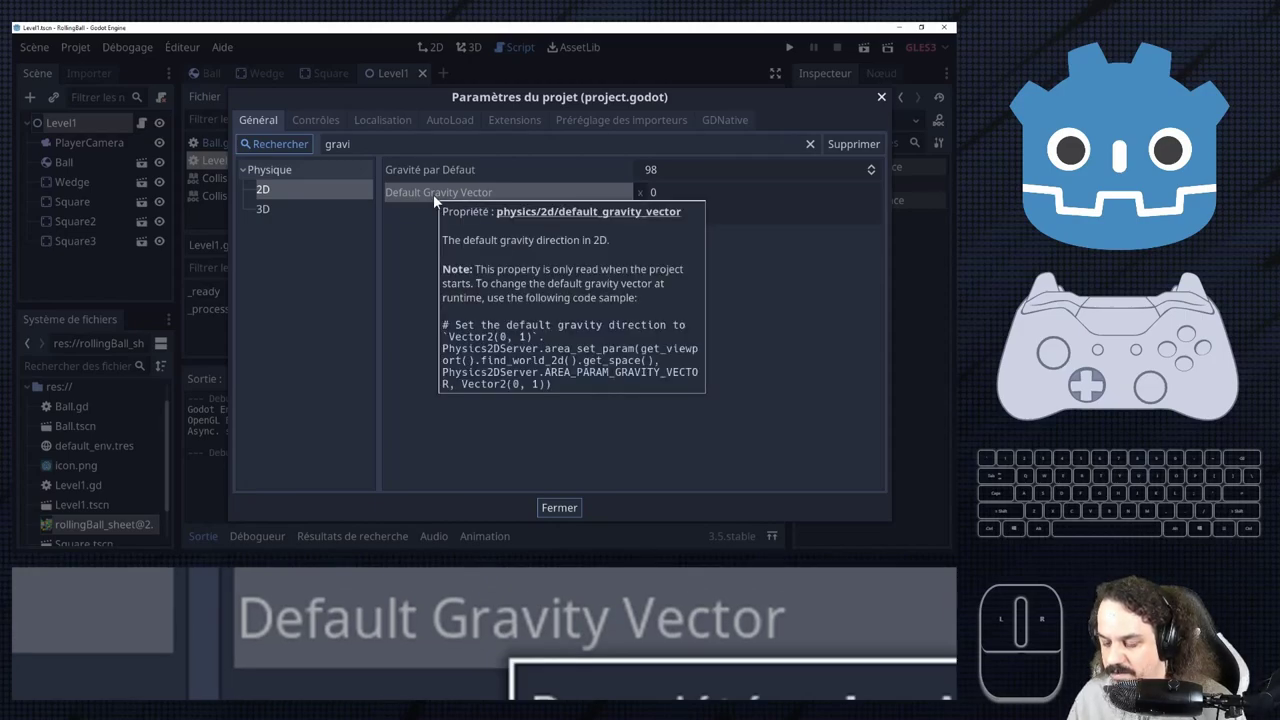
click(1179, 206)
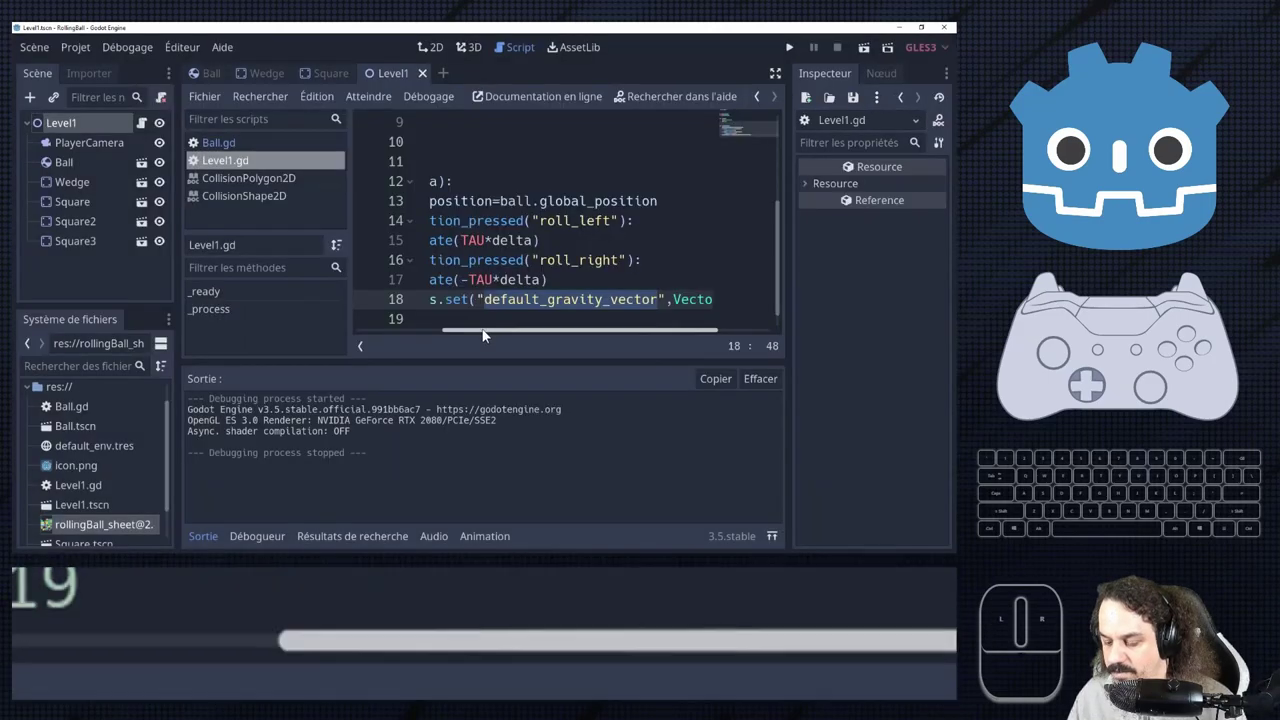
Prefix the setting path to "physics/2d/default_gravity_vector", test-run the game and close it.
click(1179, 206)
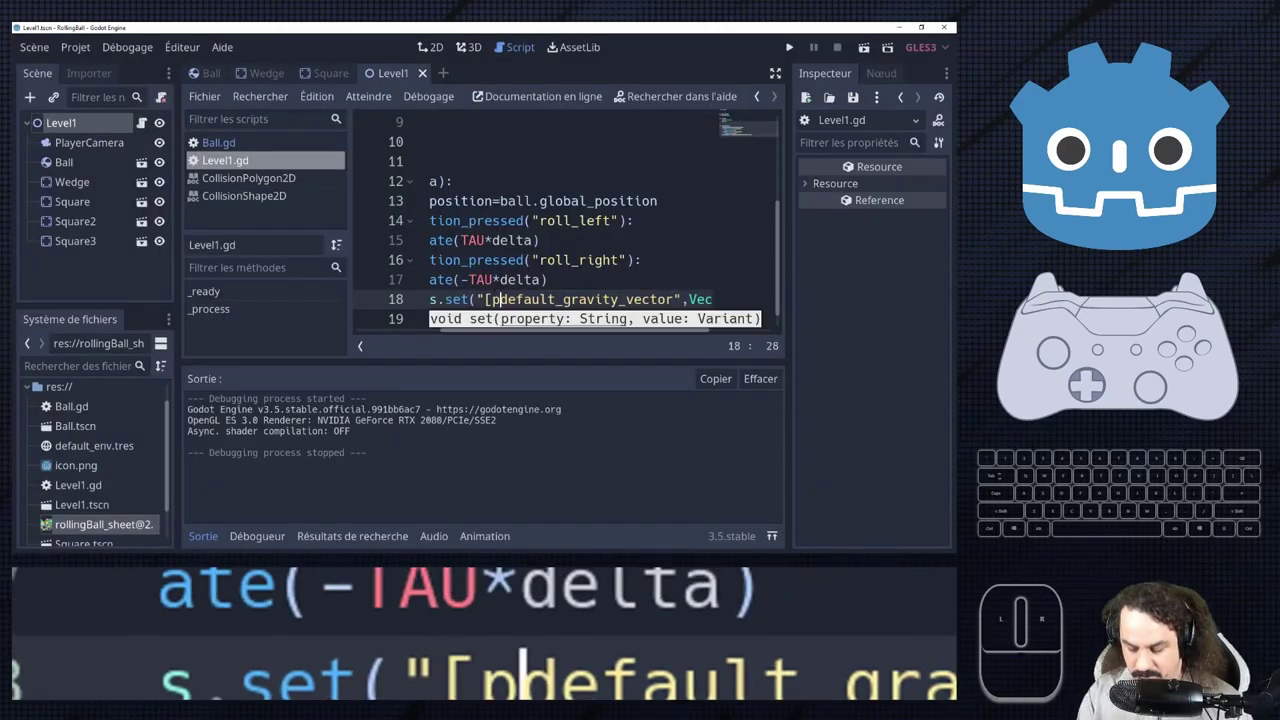
key(y)
key(i)
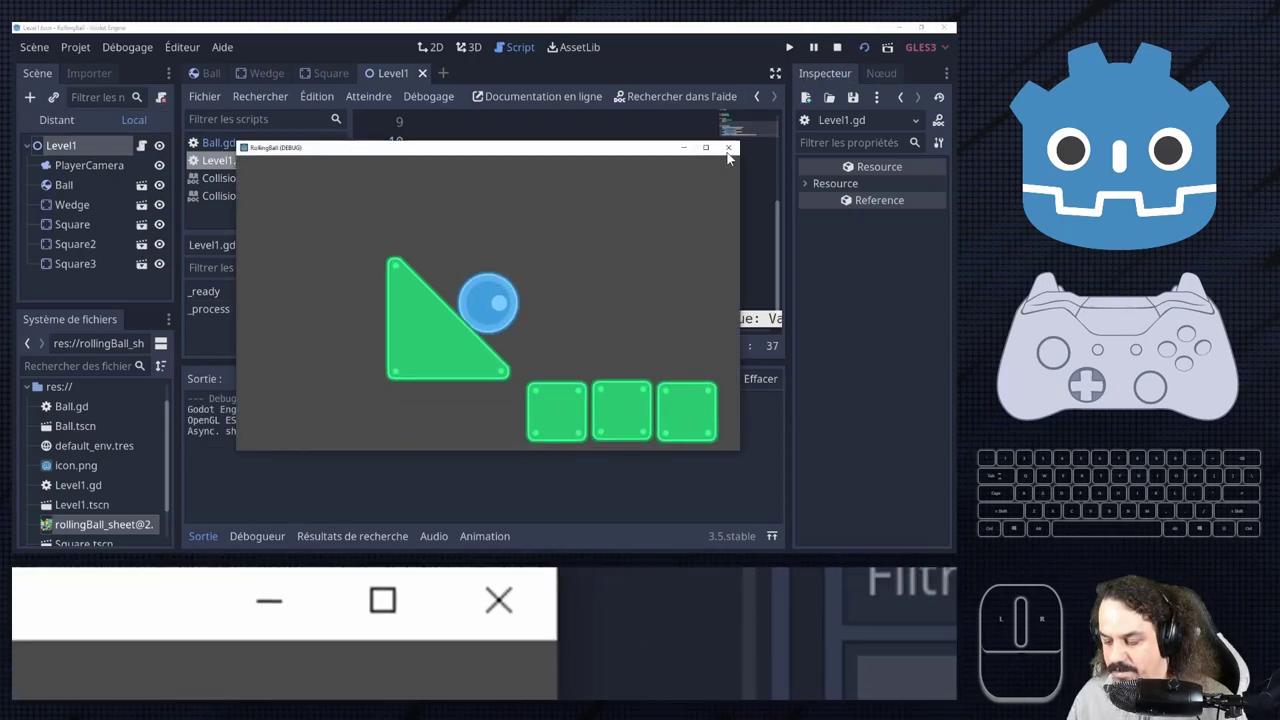
click(1179, 206)
click(1179, 206)
Look up ProjectSettings in the built-in help, read the set_setting method and copy its name.
double_click(1179, 206)
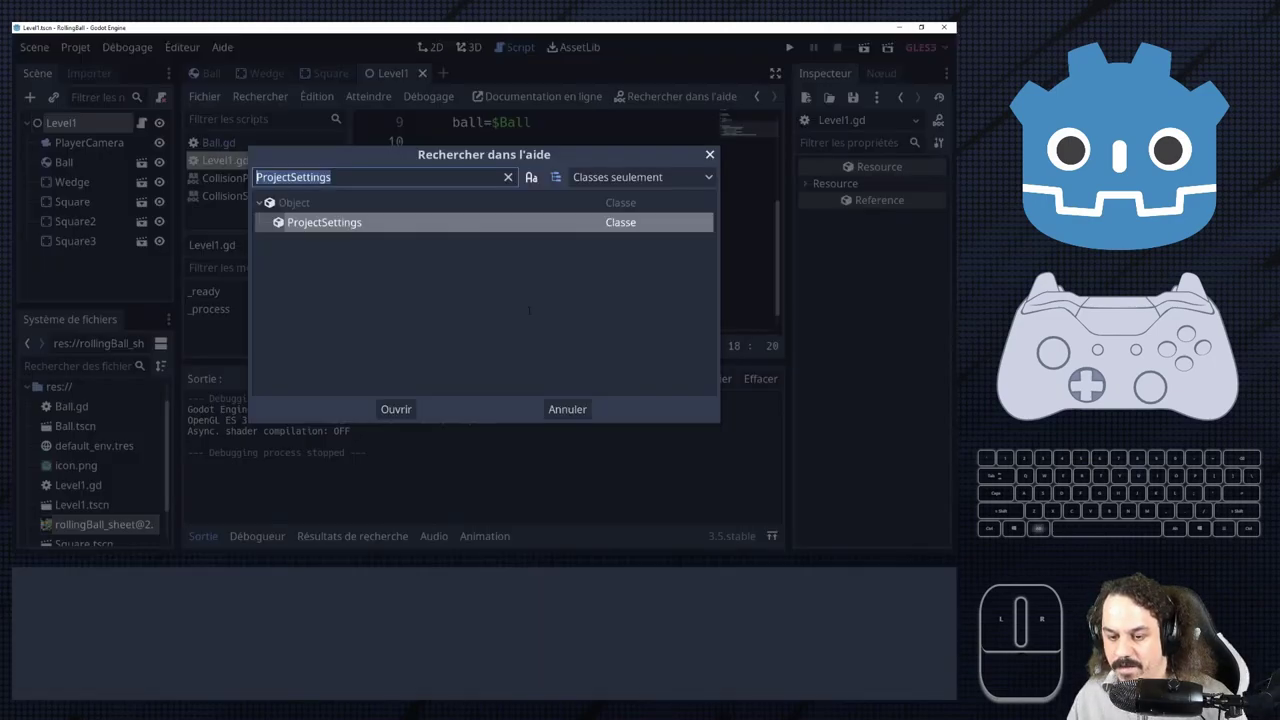
double_click(1179, 206)
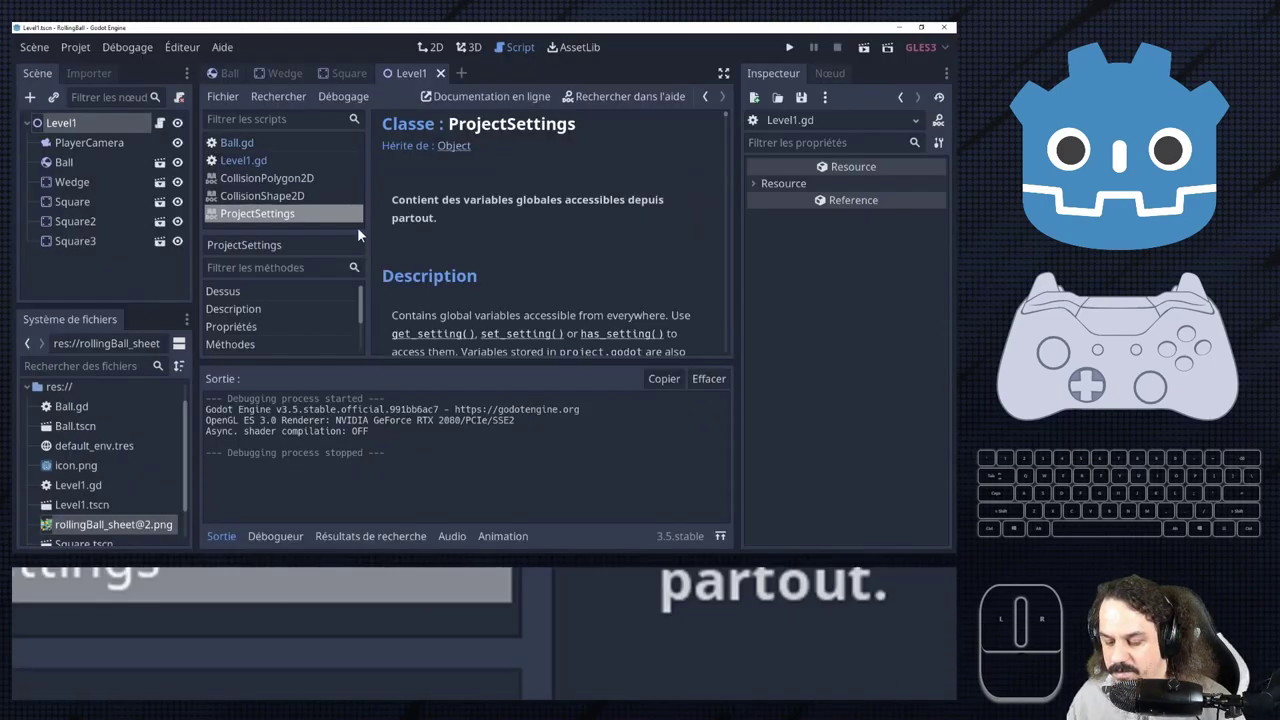
scroll(down, 3)
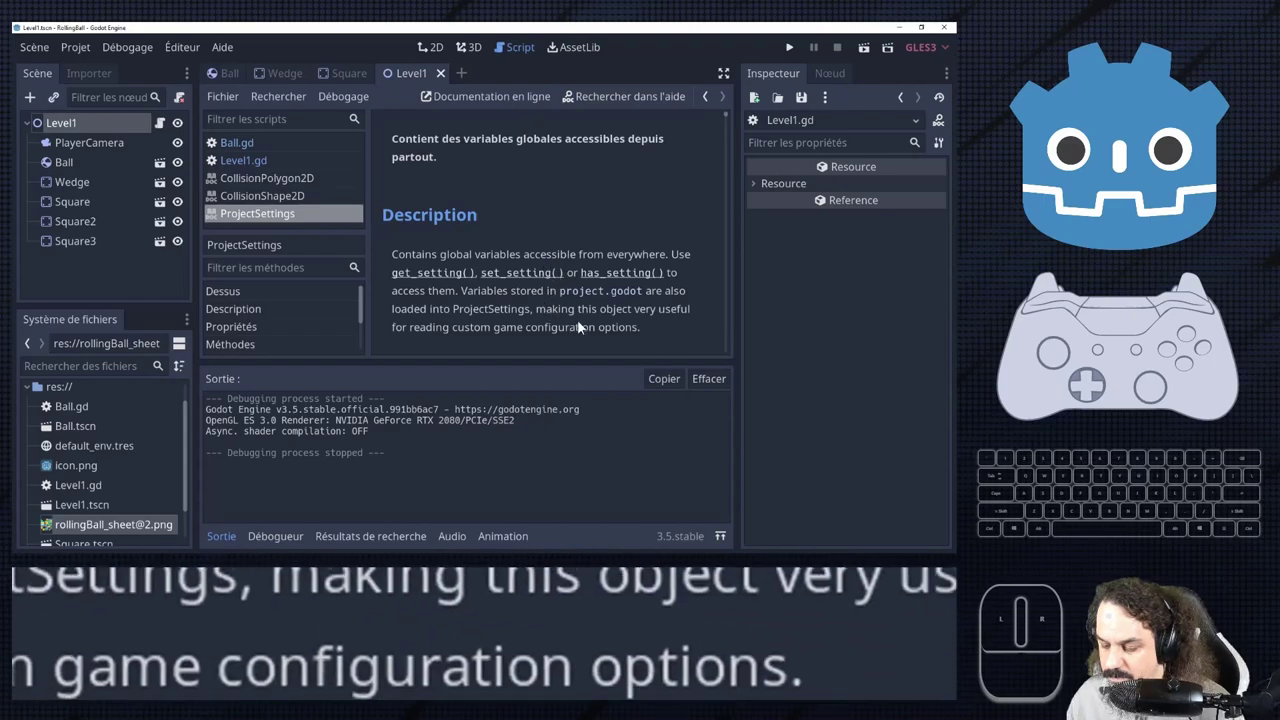
scroll(down, 3)
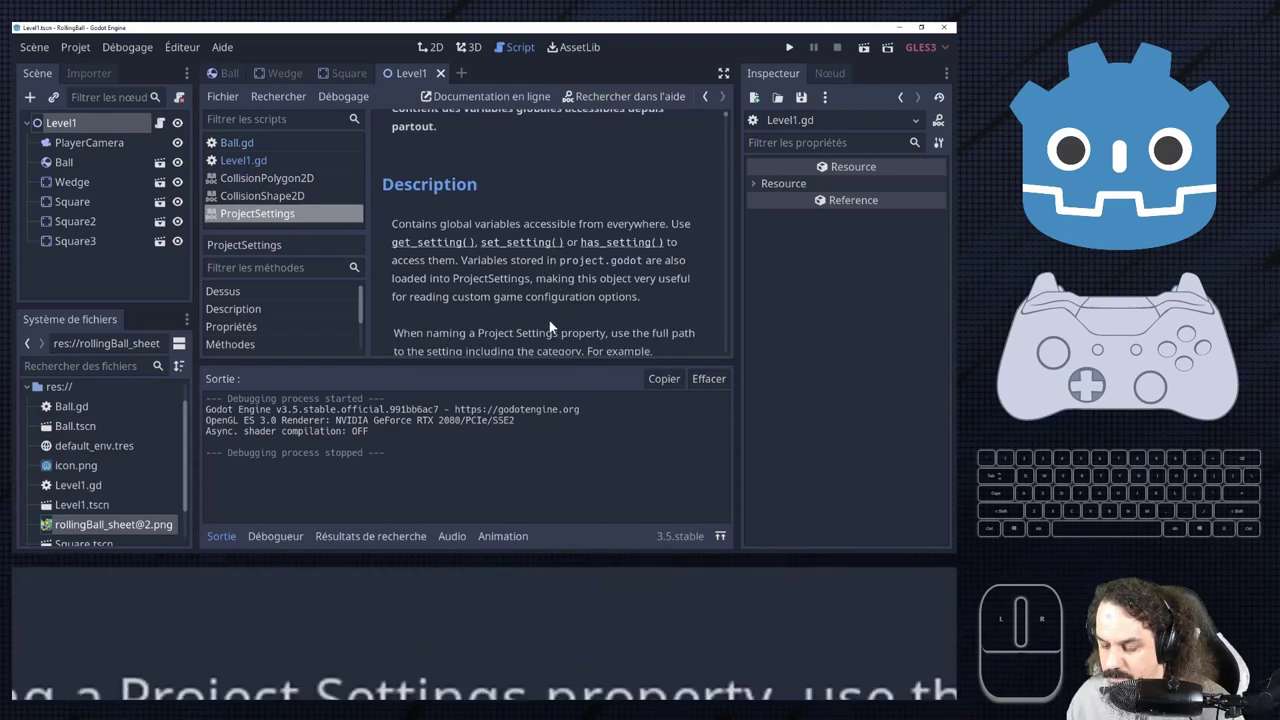
click(1179, 206)
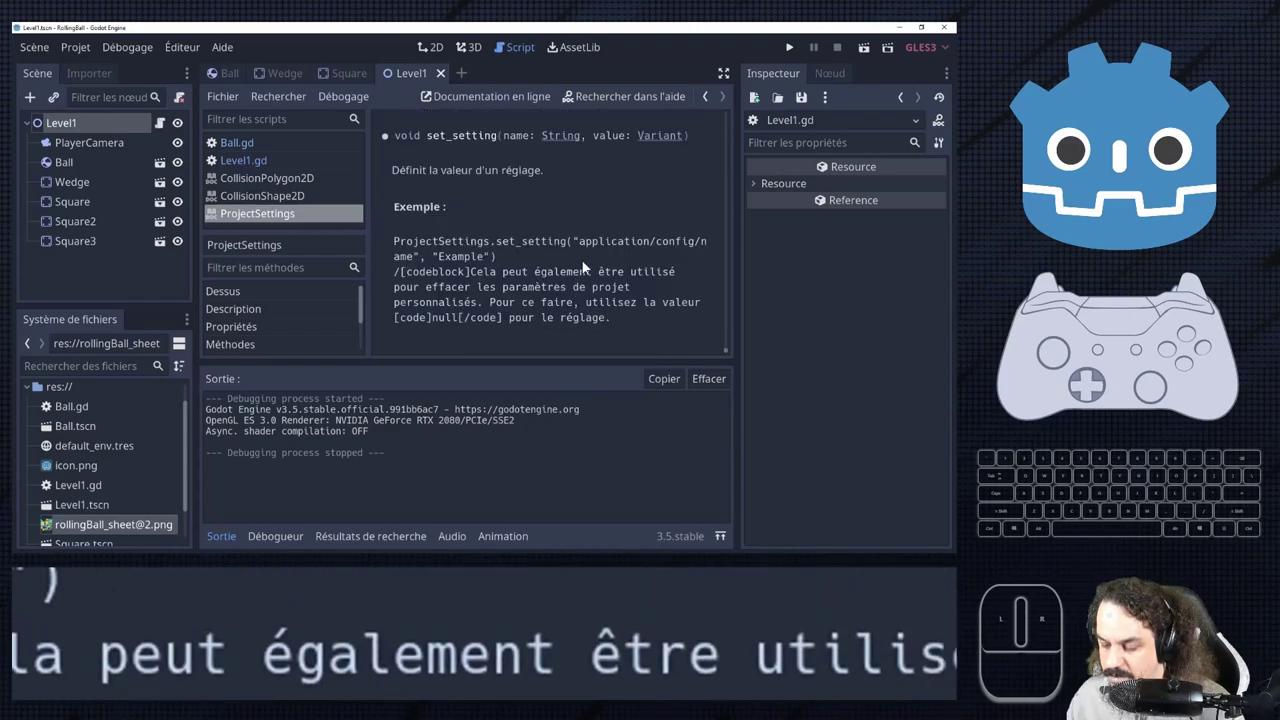
double_click(1179, 206)
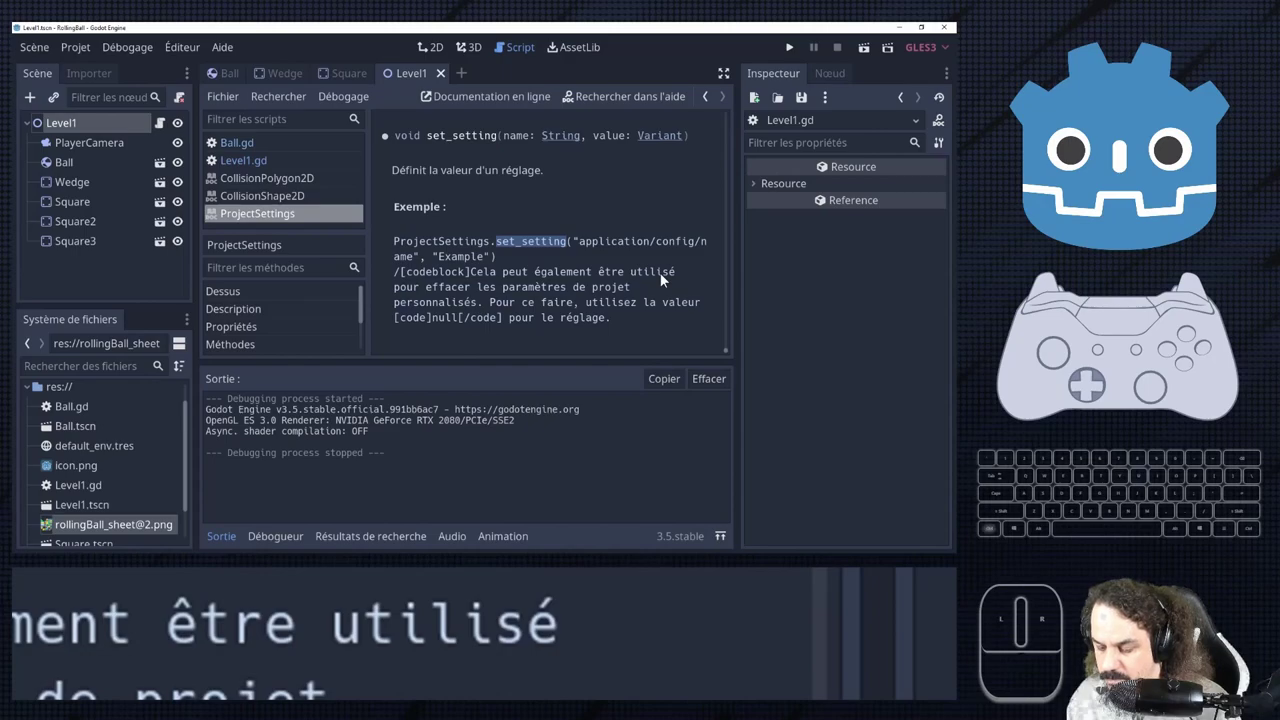
scroll(down, 3)
scroll(up, 3)
key(ctrl+c)
key(ctrl+c)
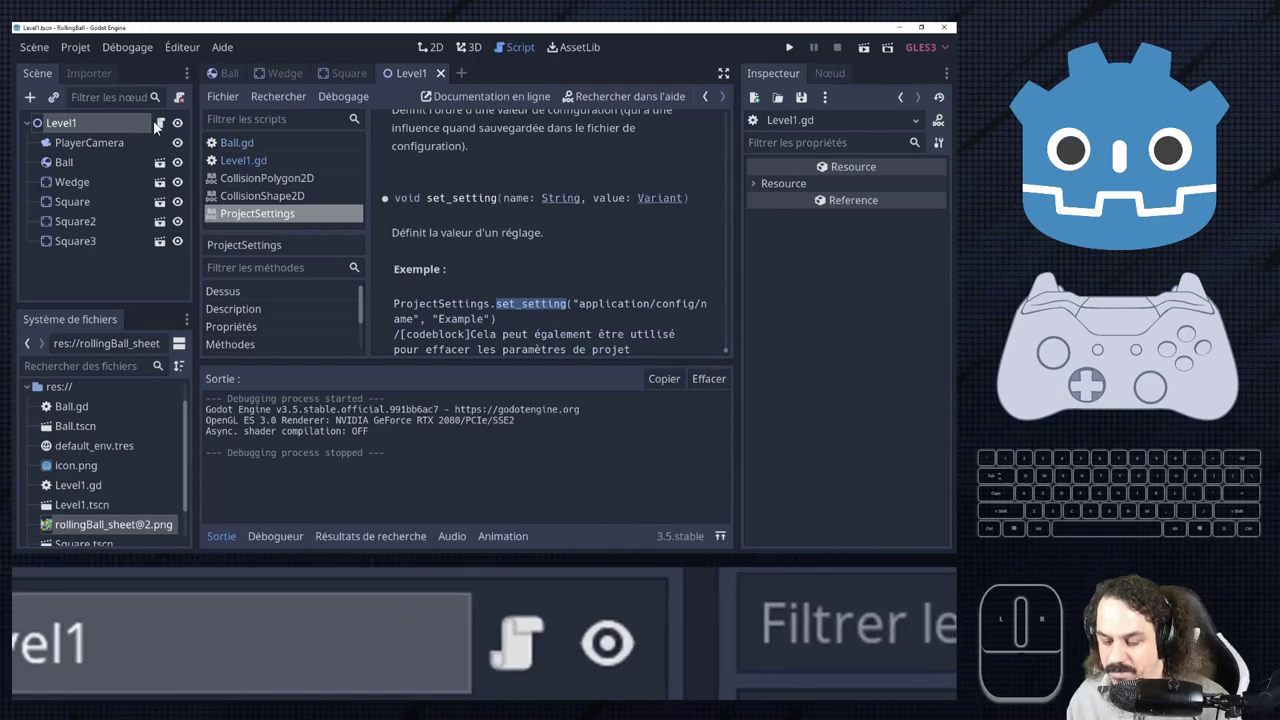
Change line 18 to ProjectSettings.set_setting, drop the physics/2d prefix and save.
click(1179, 206)
double_click(1179, 206)
key(ctrl+v)
click(1179, 206)
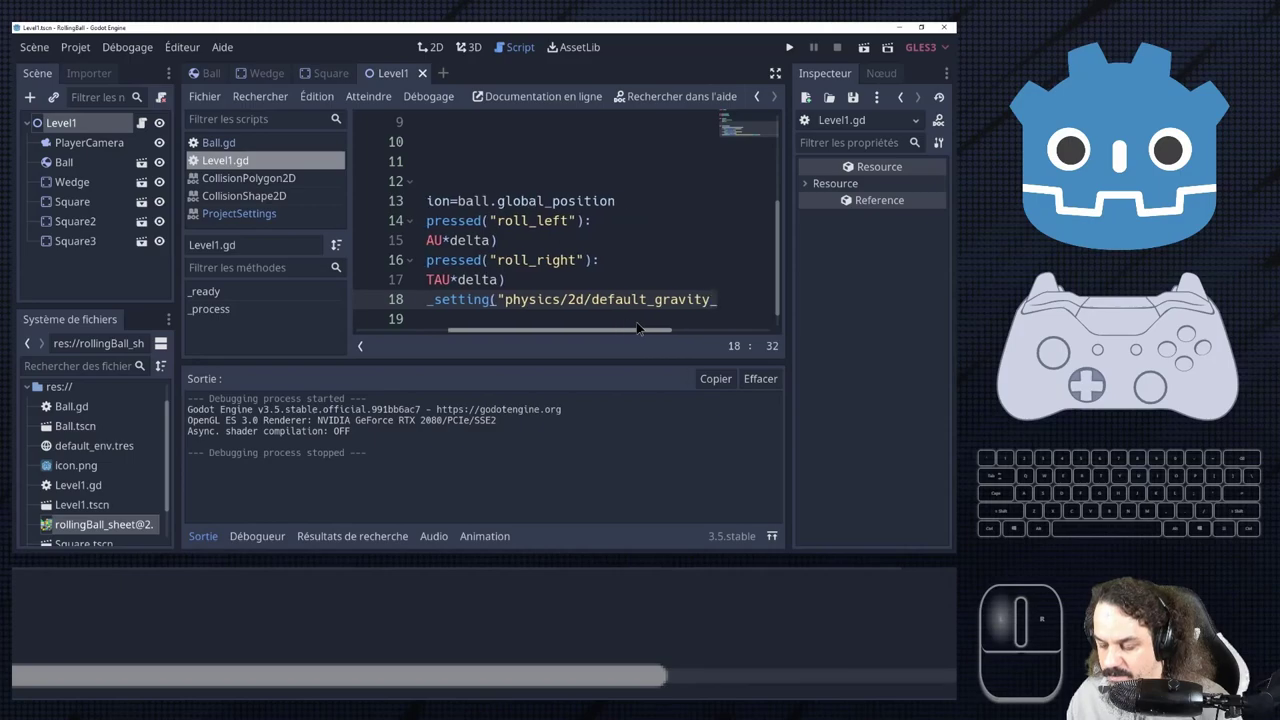
double_click(1179, 206)
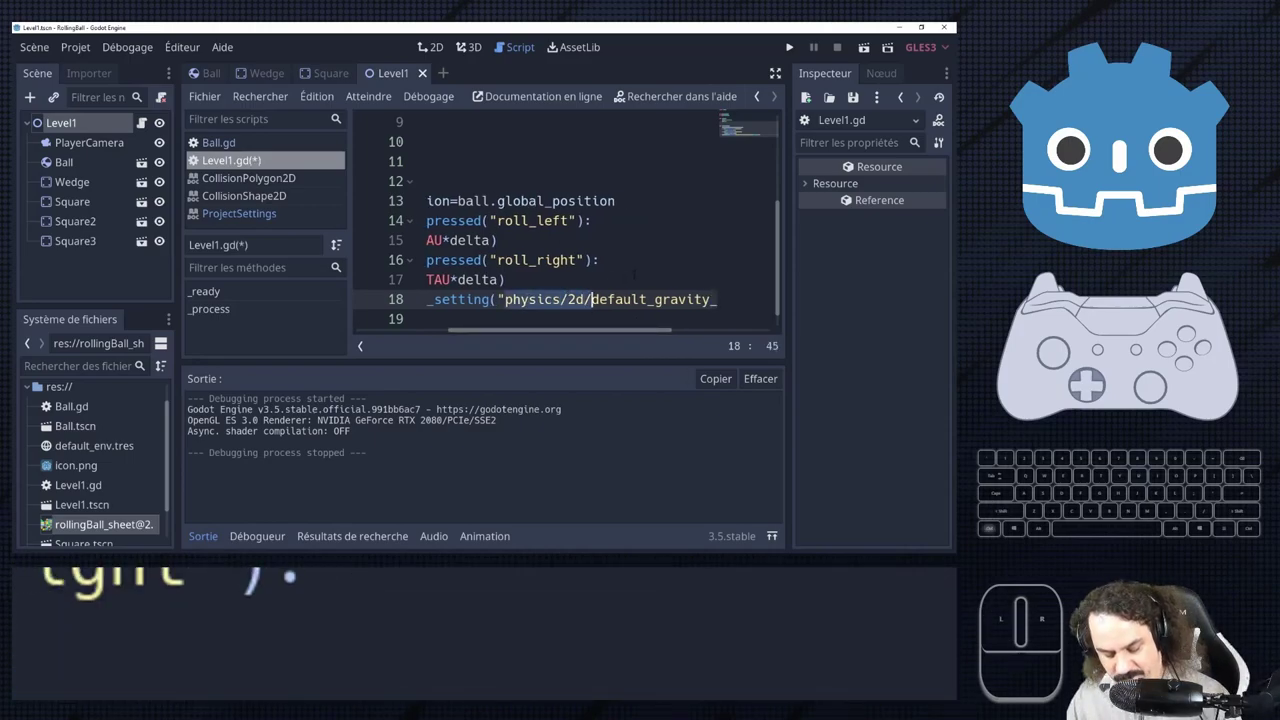
key(ctrl+x)
key(ctrl+s)
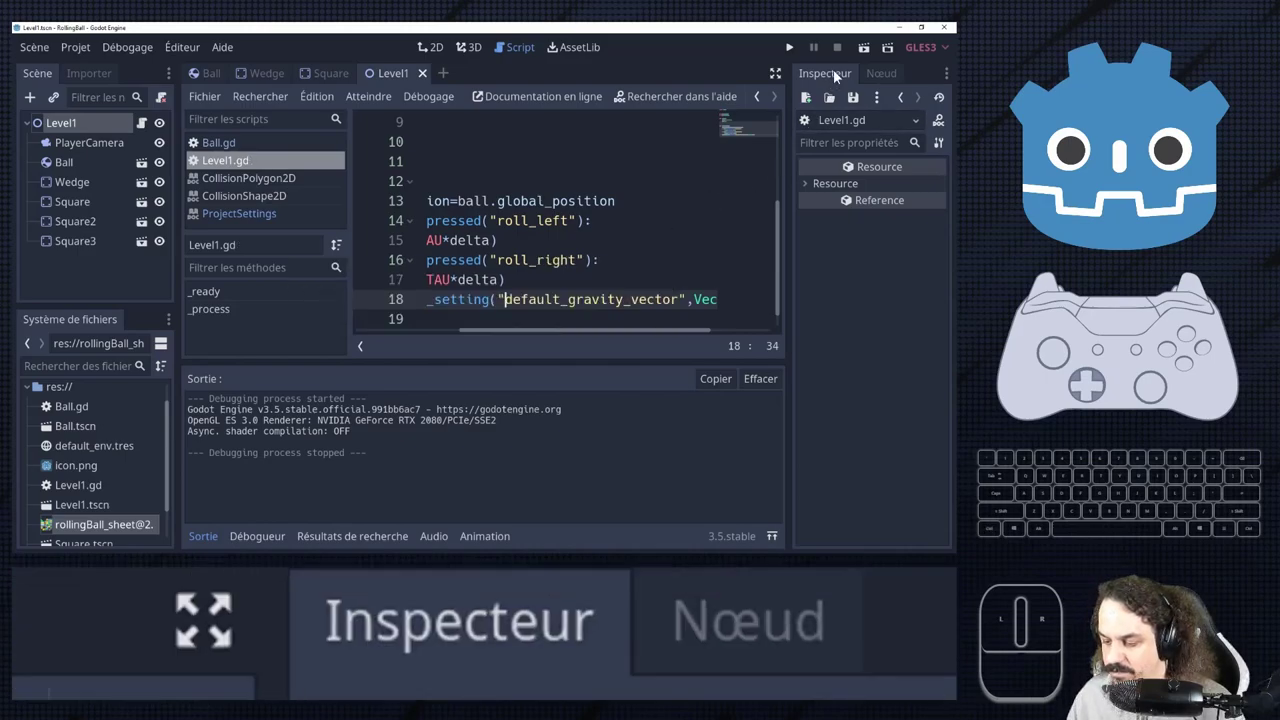
Test-run the game, restore the physics/2d/default_gravity_vector path, and test-run again.
click(1179, 206)
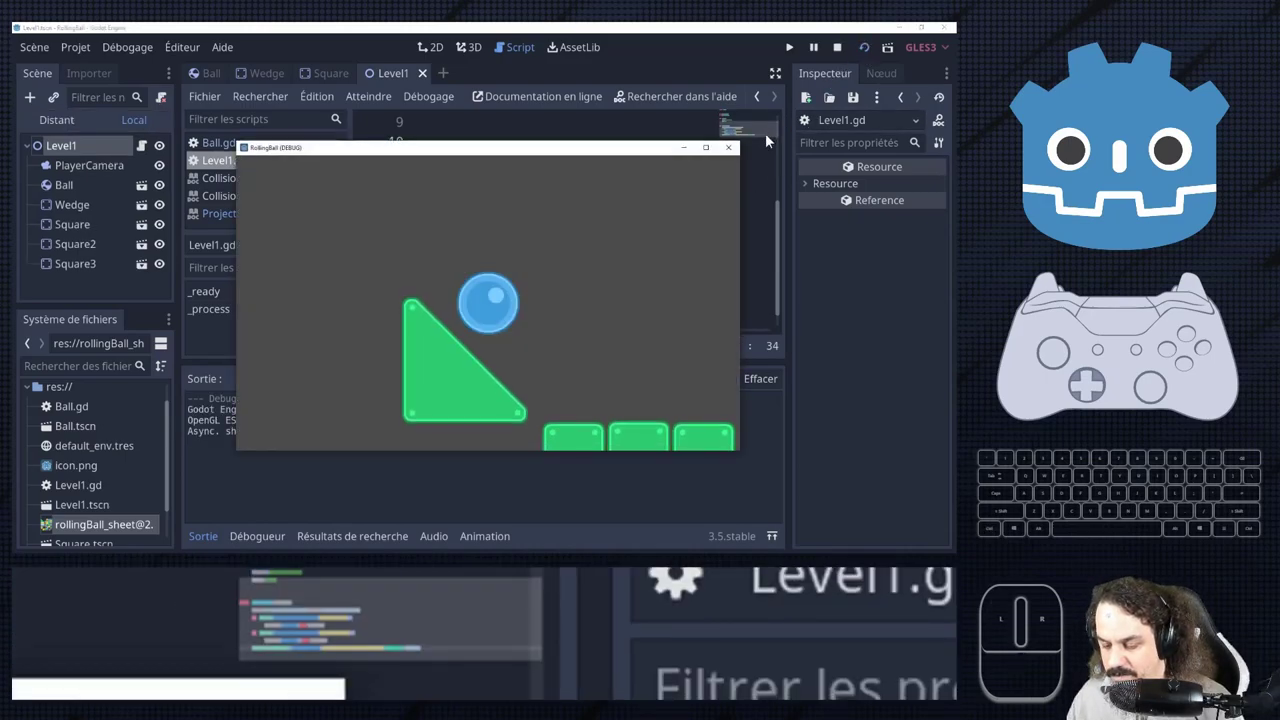
click(1179, 206)
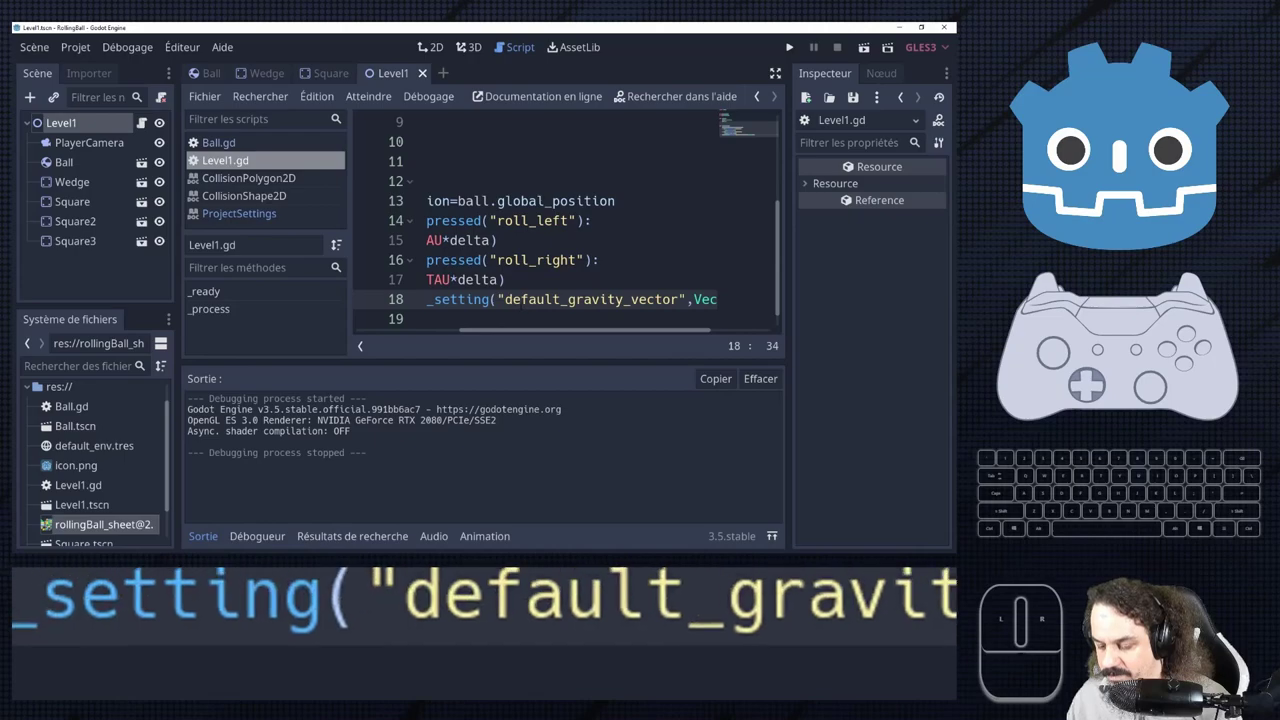
click(1179, 206)
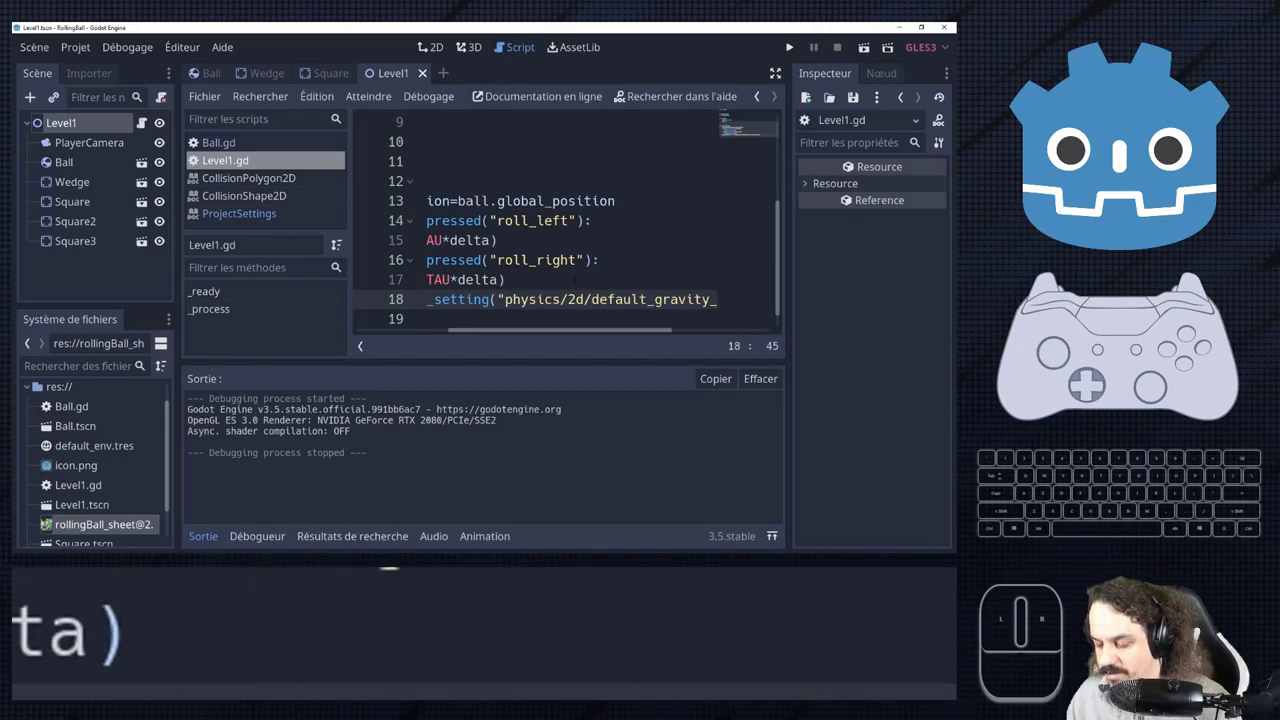
key(ctrl+s)
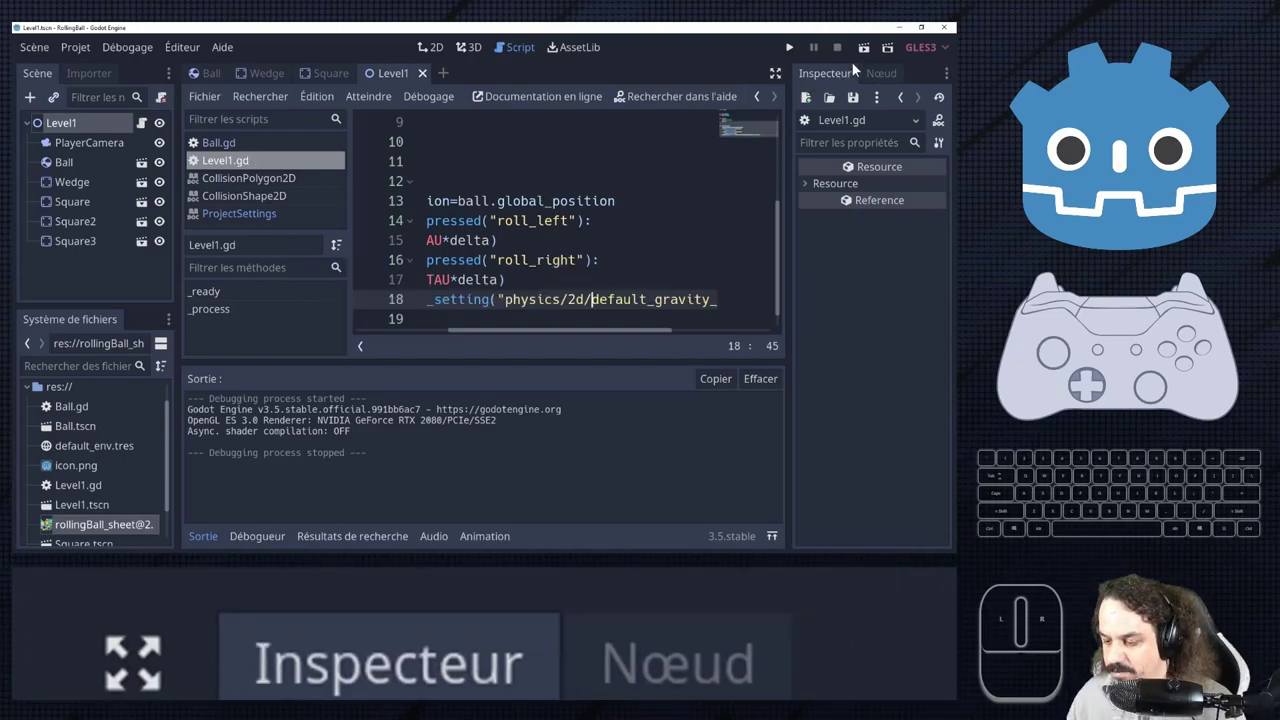
click(1179, 206)
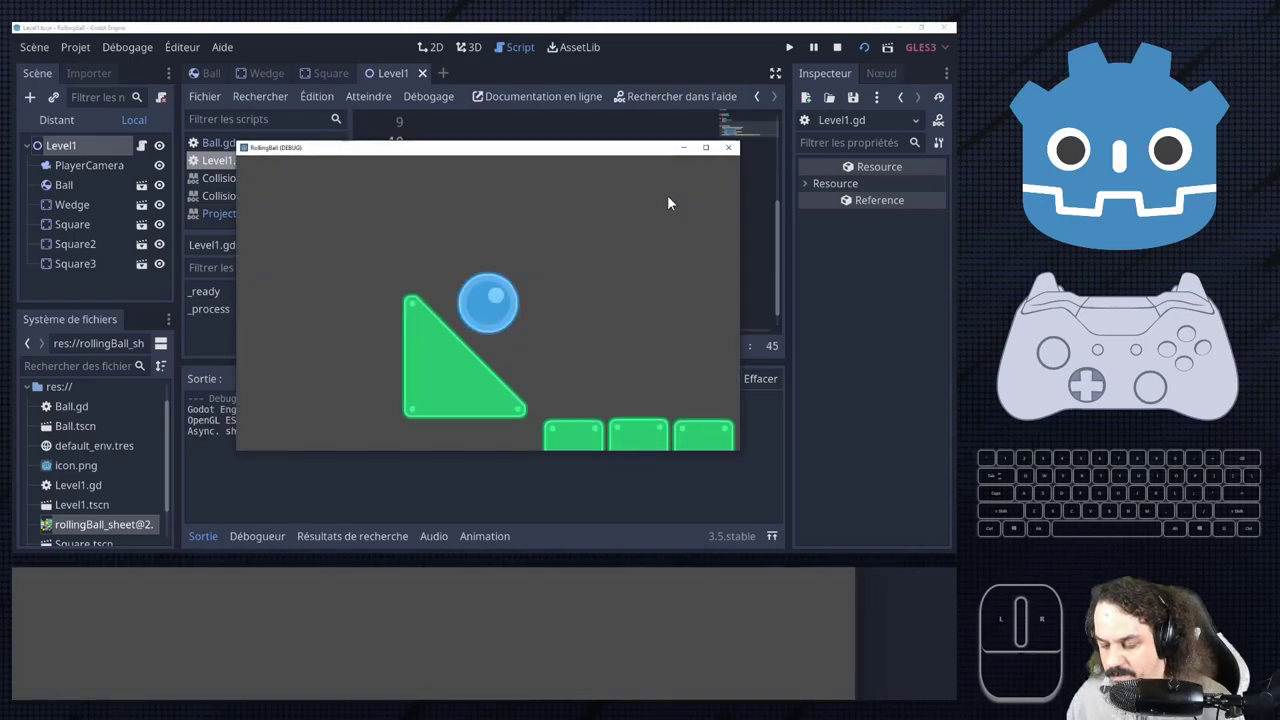
click(1179, 206)
click(1179, 206)
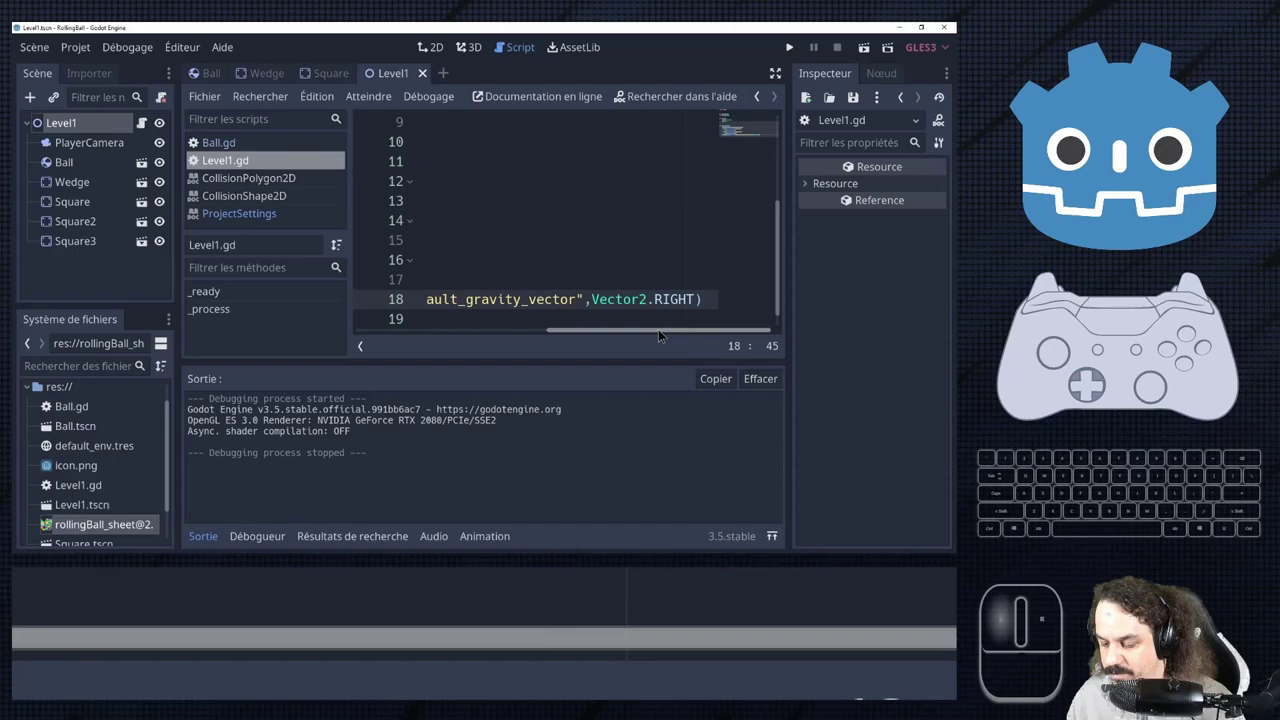
click(1179, 206)
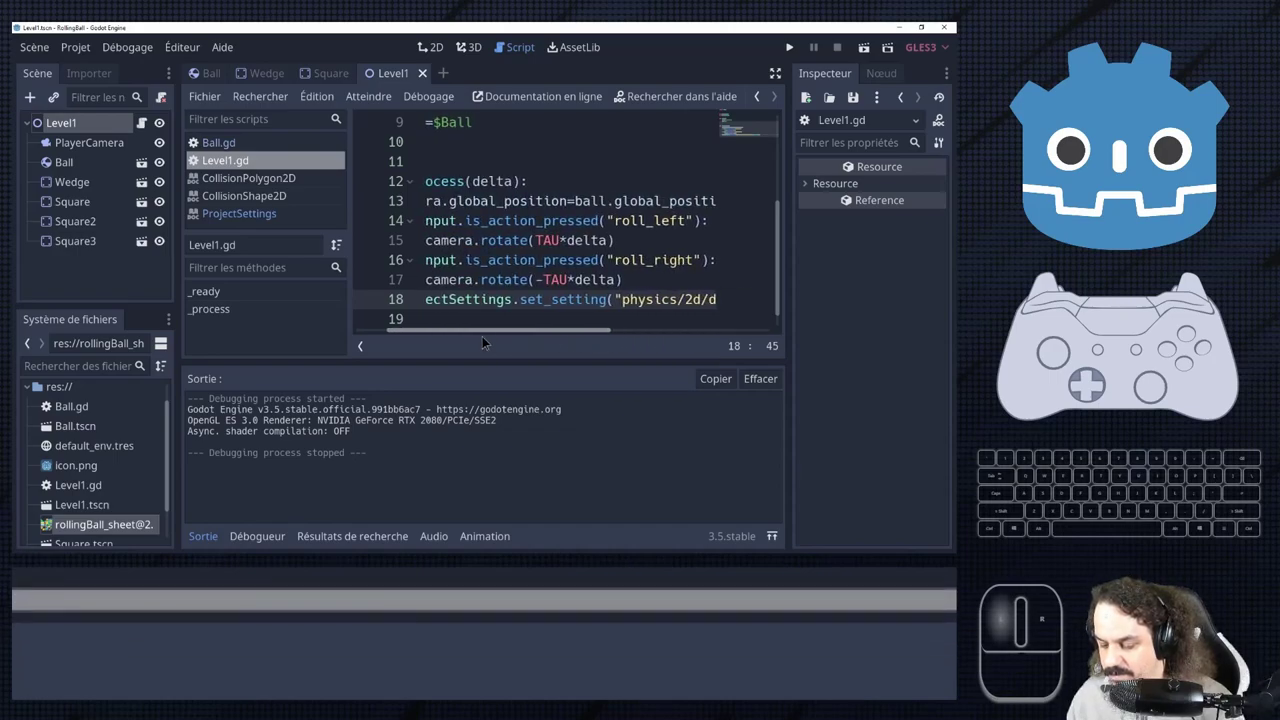
Search Help for set_setting with Show All and reopen the ProjectSettings set_setting documentation.
double_click(1179, 206)
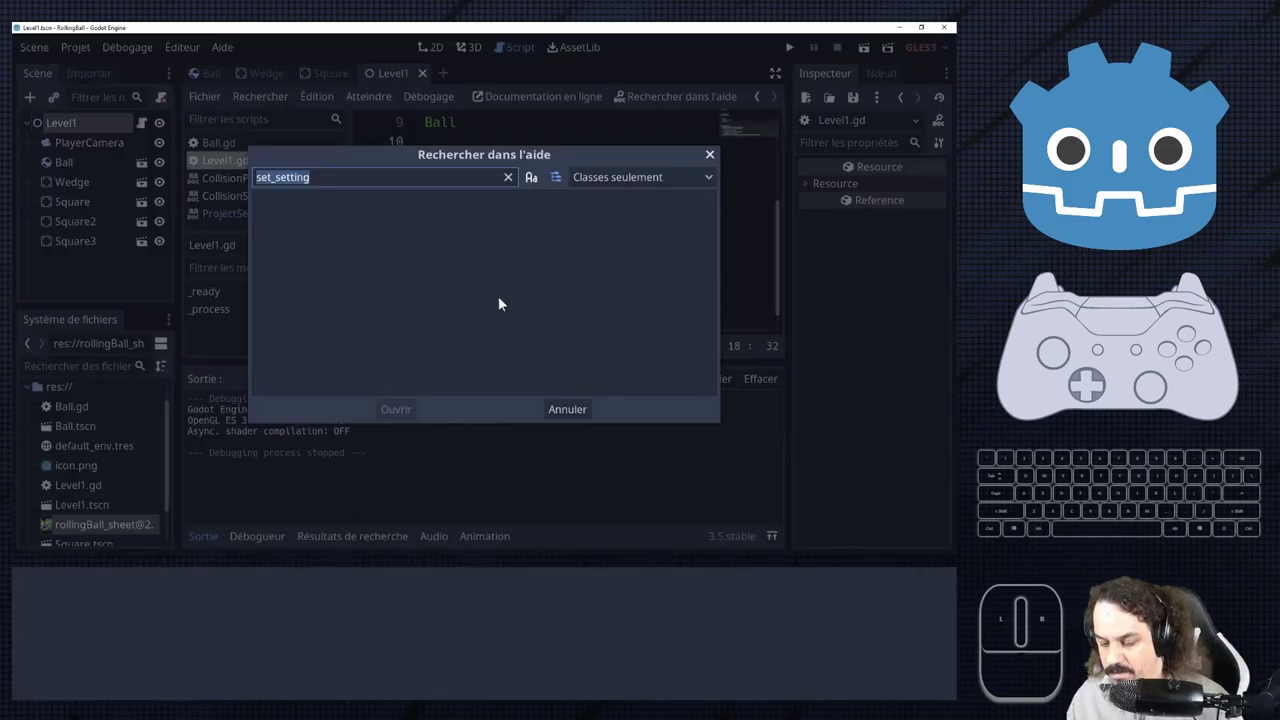
key(BackSpace)
key(Return)
click(1179, 206)
click(1179, 206)
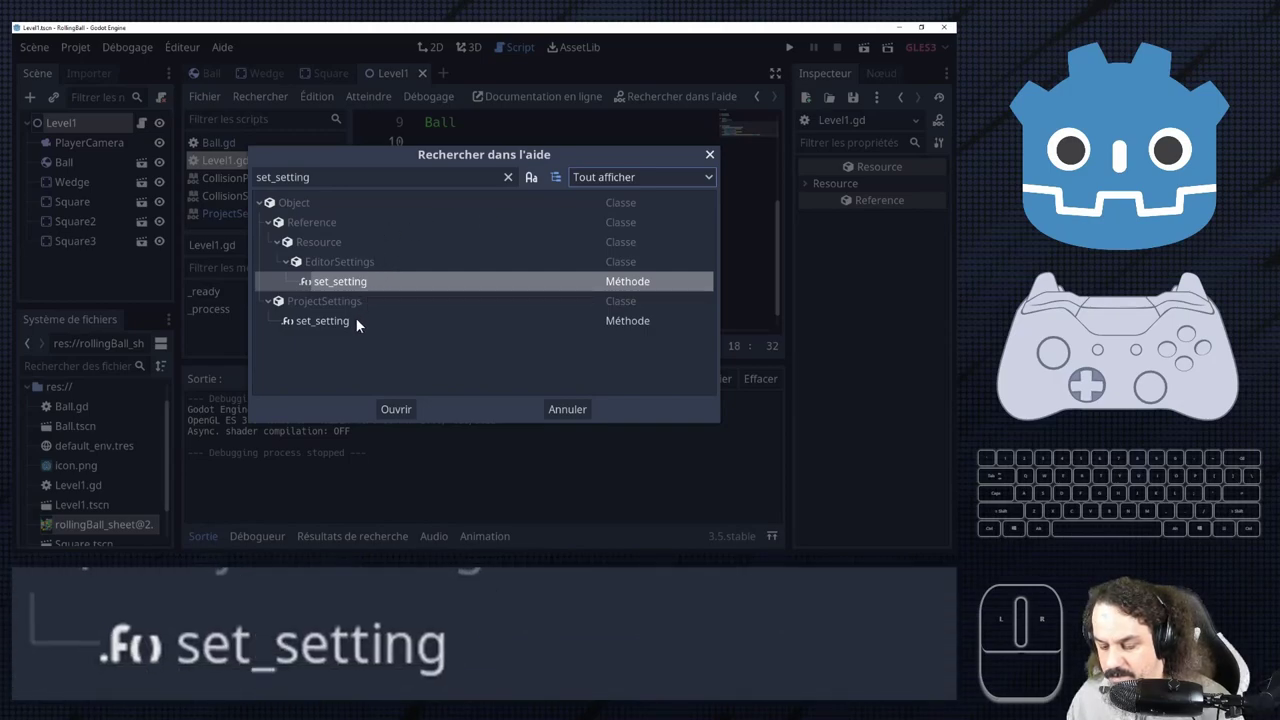
double_click(1179, 206)
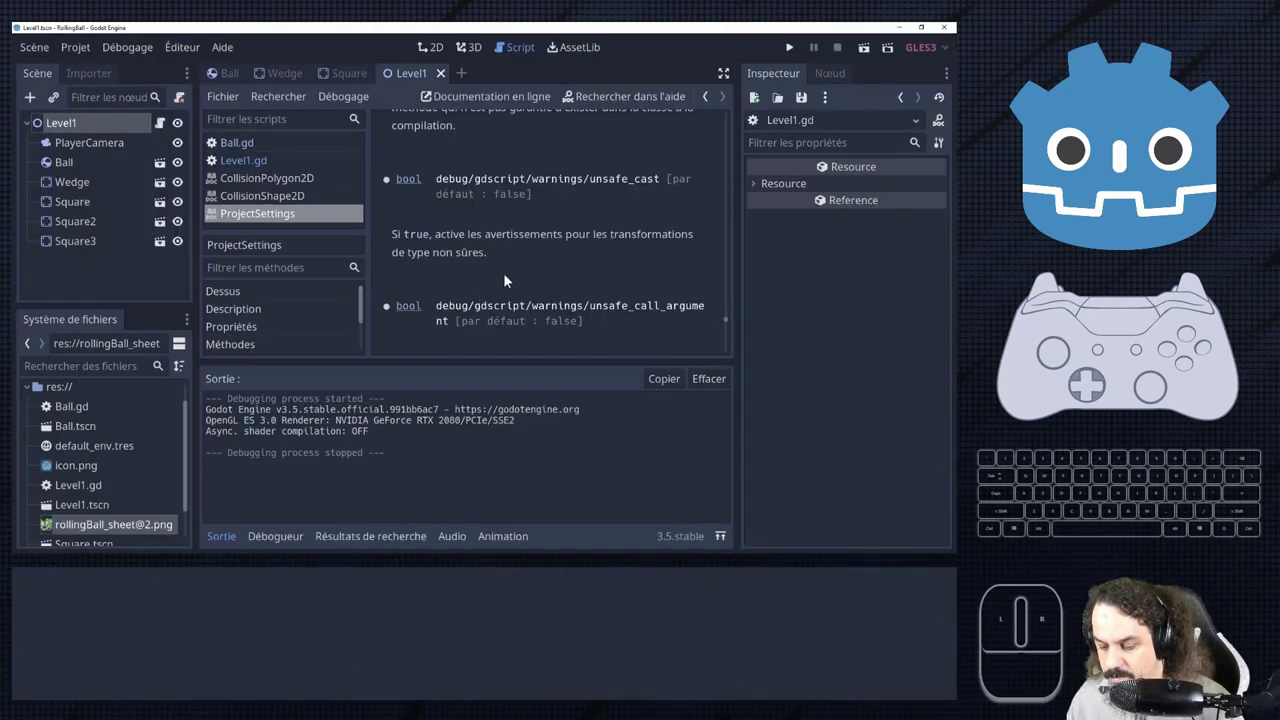
Browse the ProjectSettings properties, then reopen Project Settings filtered to the 2D gravity entries (98, vector 0,1).
scroll(up, 3)
scroll(up, 3)
scroll(up, 3)
click(1179, 206)
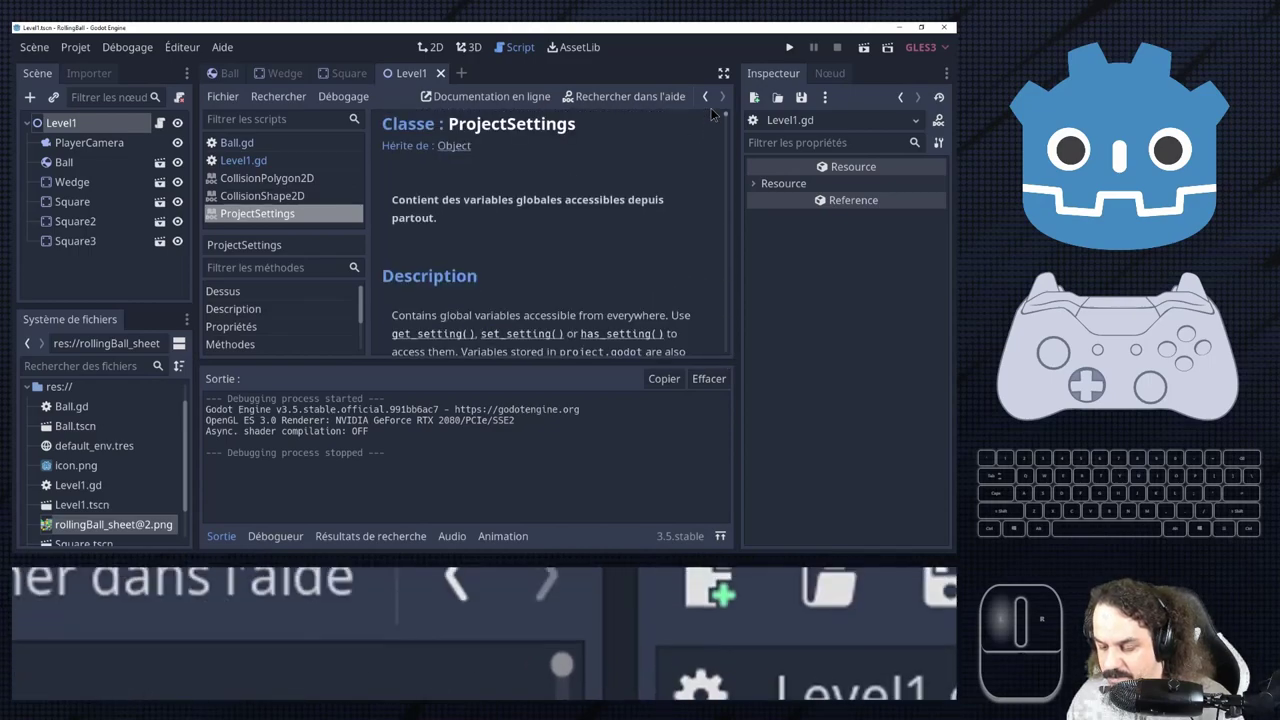
scroll(up, 3)
scroll(down, 3)
scroll(down, 3)
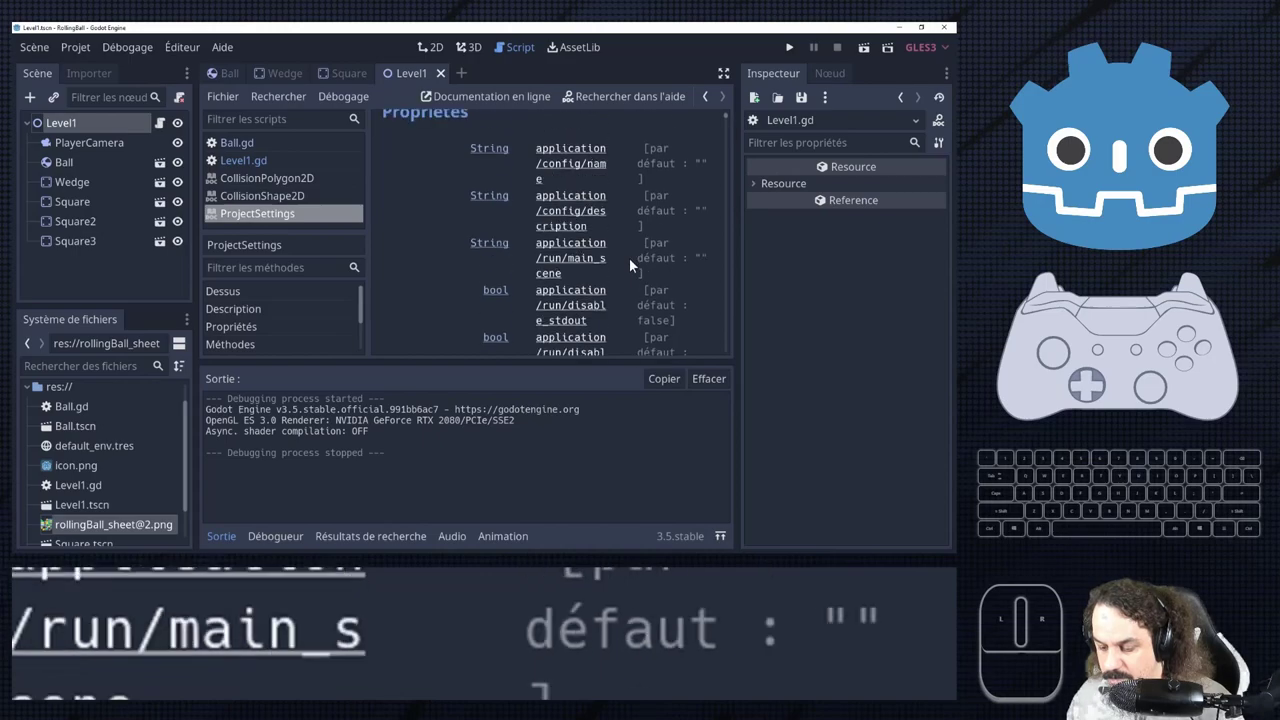
scroll(down, 3)
scroll(up, 3)
scroll(down, 3)
Read the Default Gravity Vector tooltip, view its property menu, and close Project Settings.
click(1179, 206)
click(1179, 206)
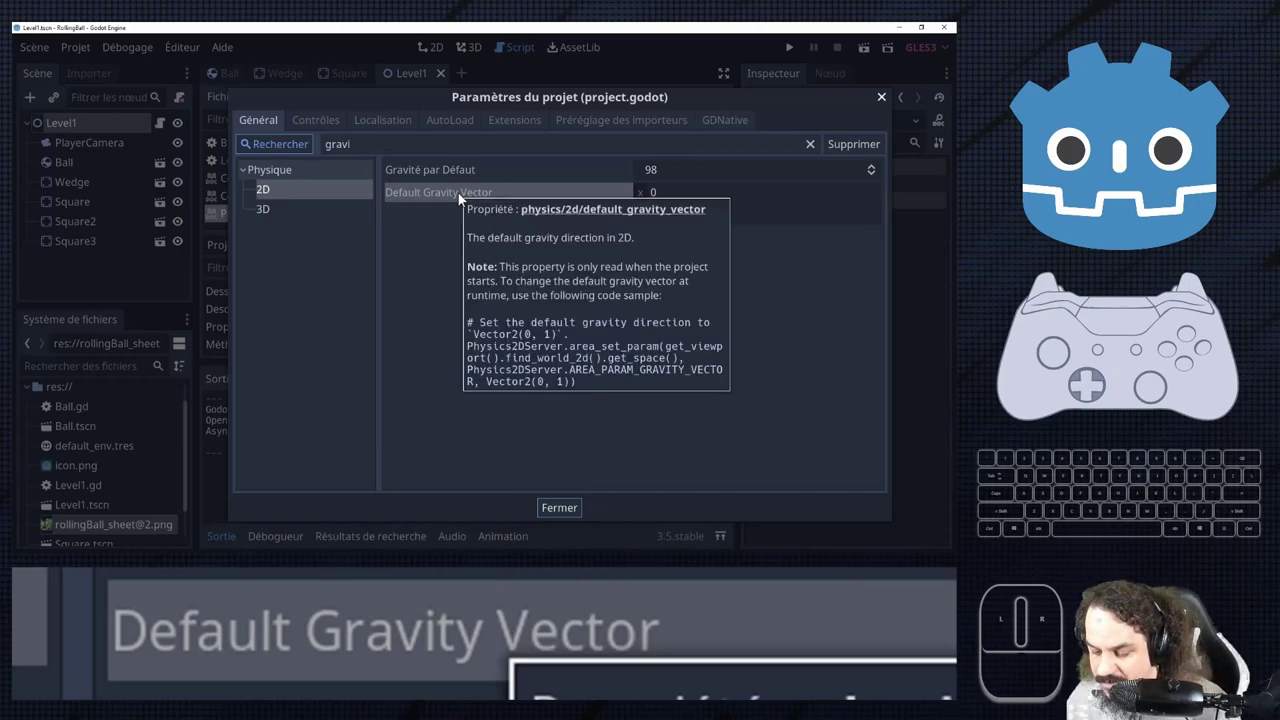
click(1179, 206)
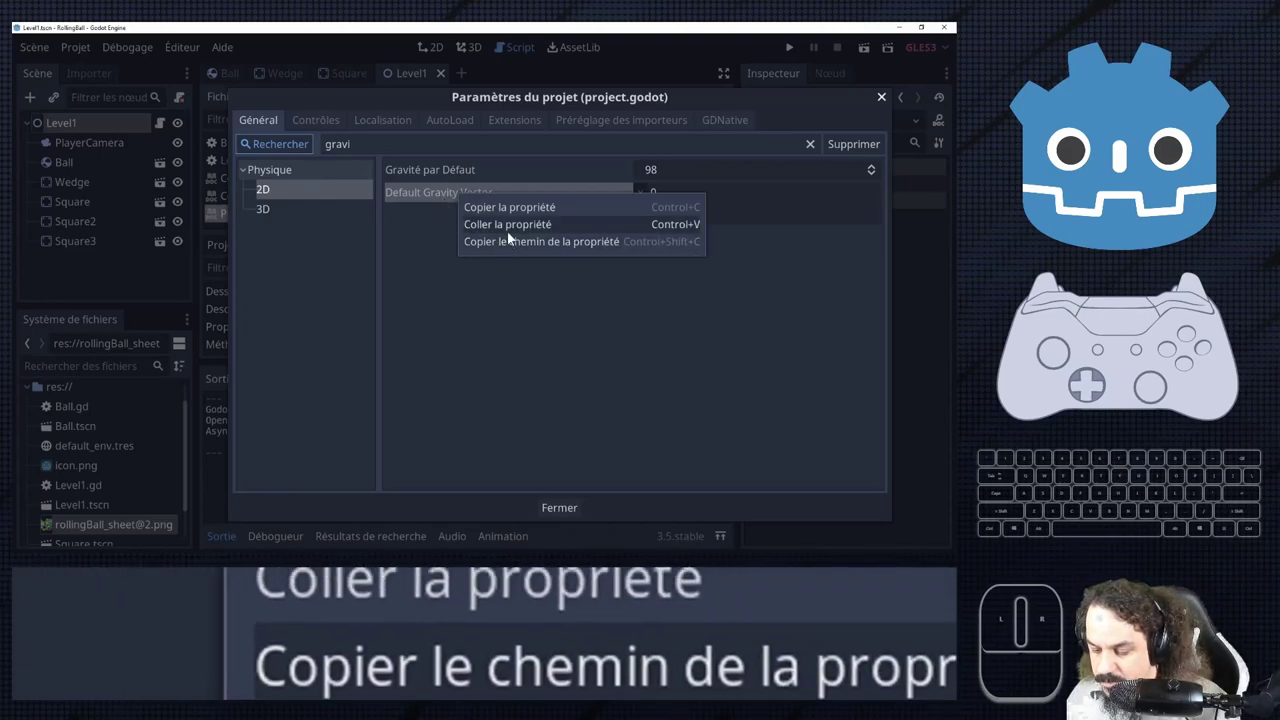
click(1179, 206)
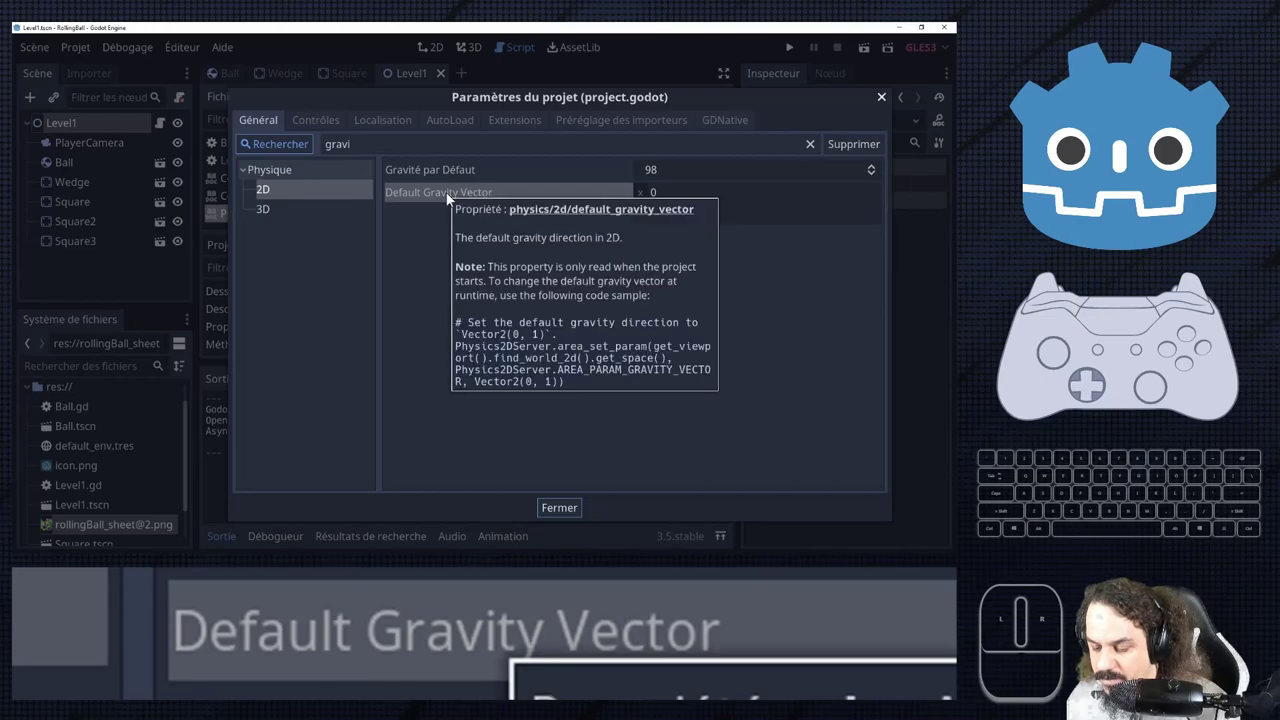
Begin a new line 18 in Level1.gd reading Physics2DServer.set via autocomplete.
click(1179, 206)
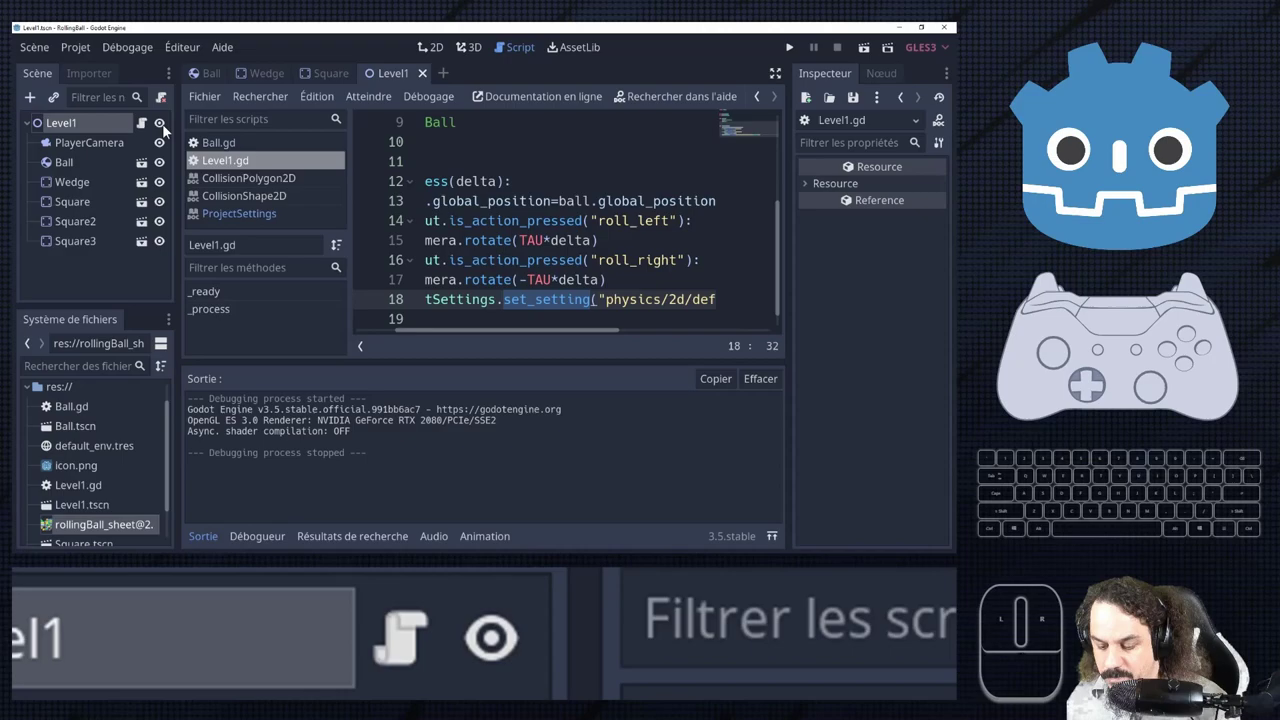
key(Return)
key(shift+p)
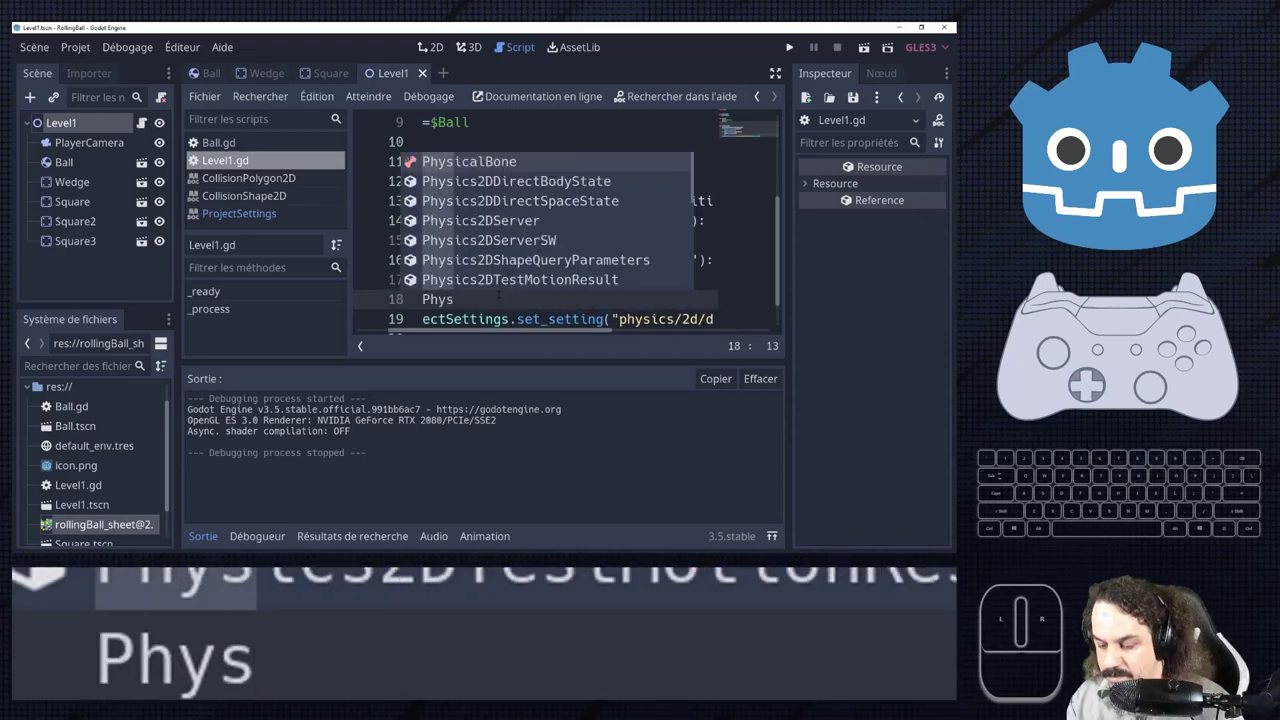
key(Return)
key(.)
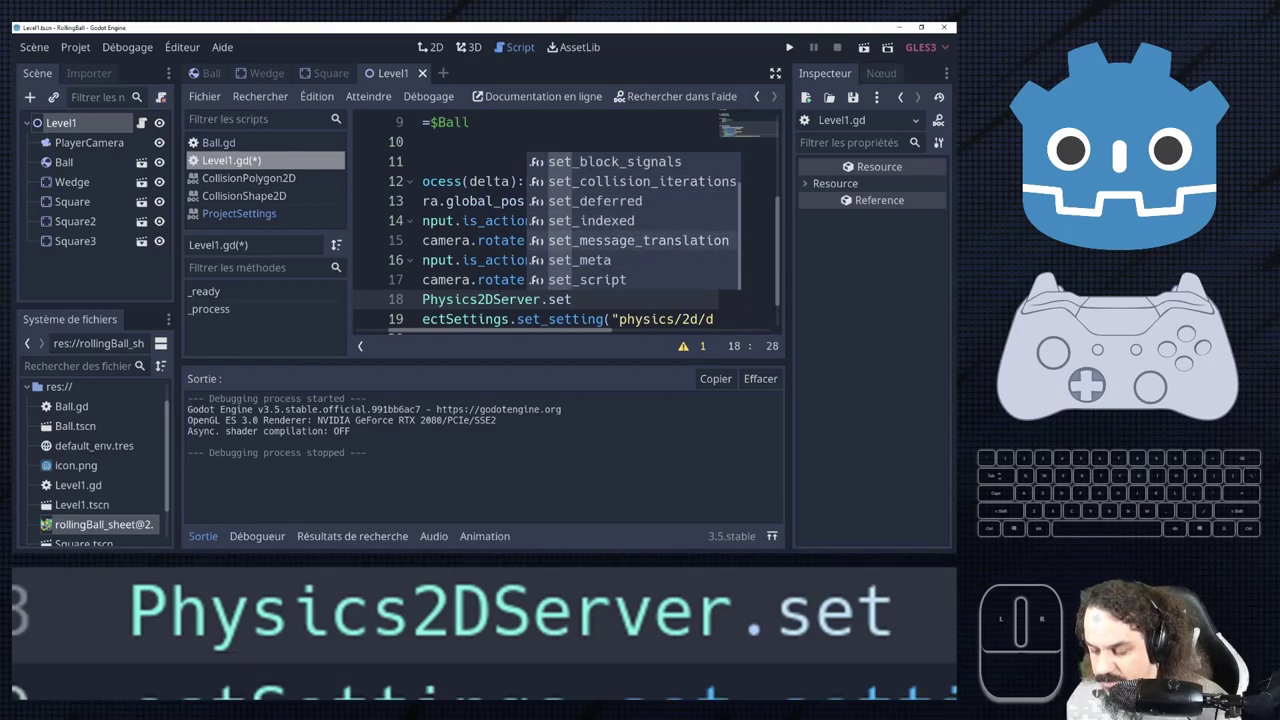
Browse the Physics2DServer reference page expanded to fill the editor.
double_click(1179, 206)
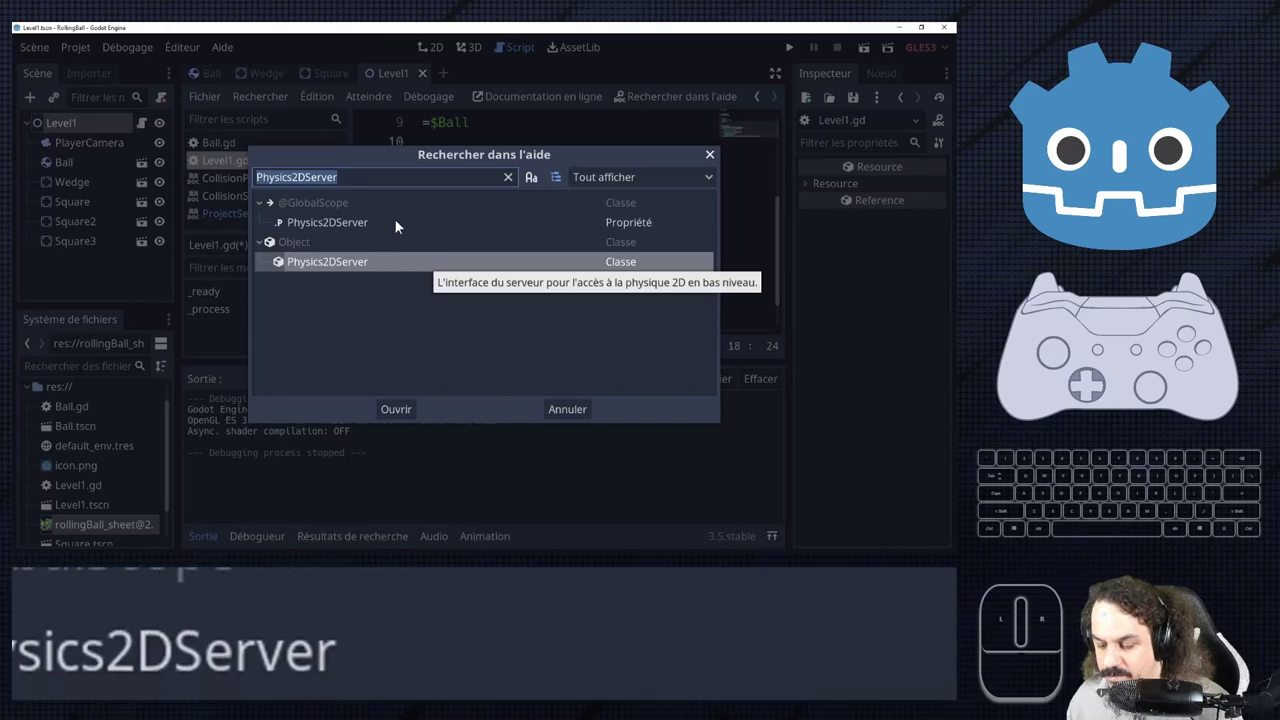
click(1179, 206)
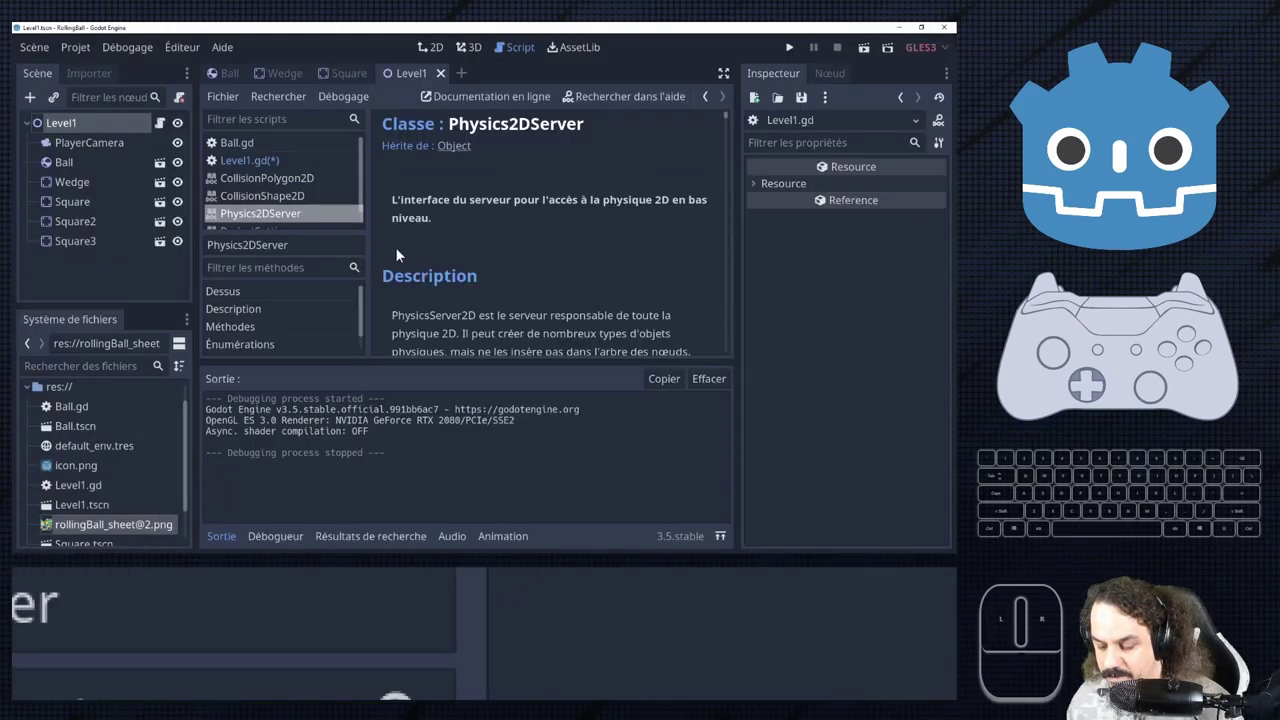
scroll(down, 3)
scroll(down, 3)
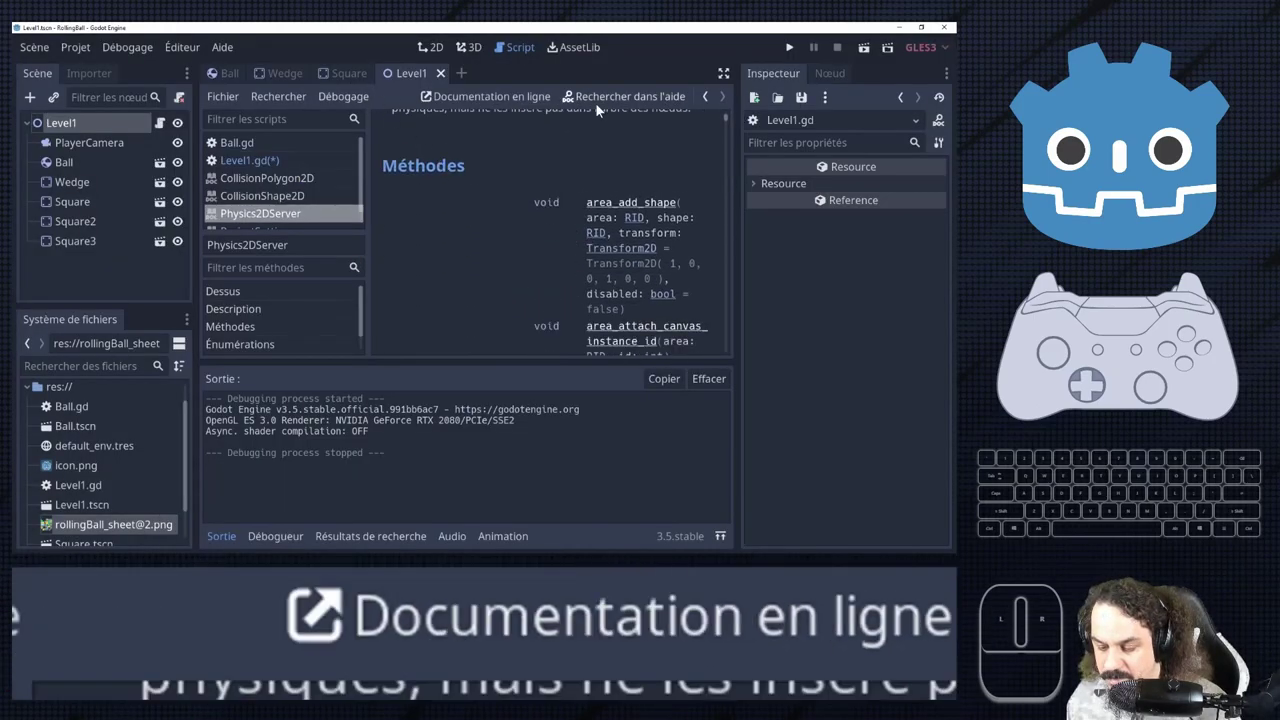
click(1179, 206)
scroll(down, 3)
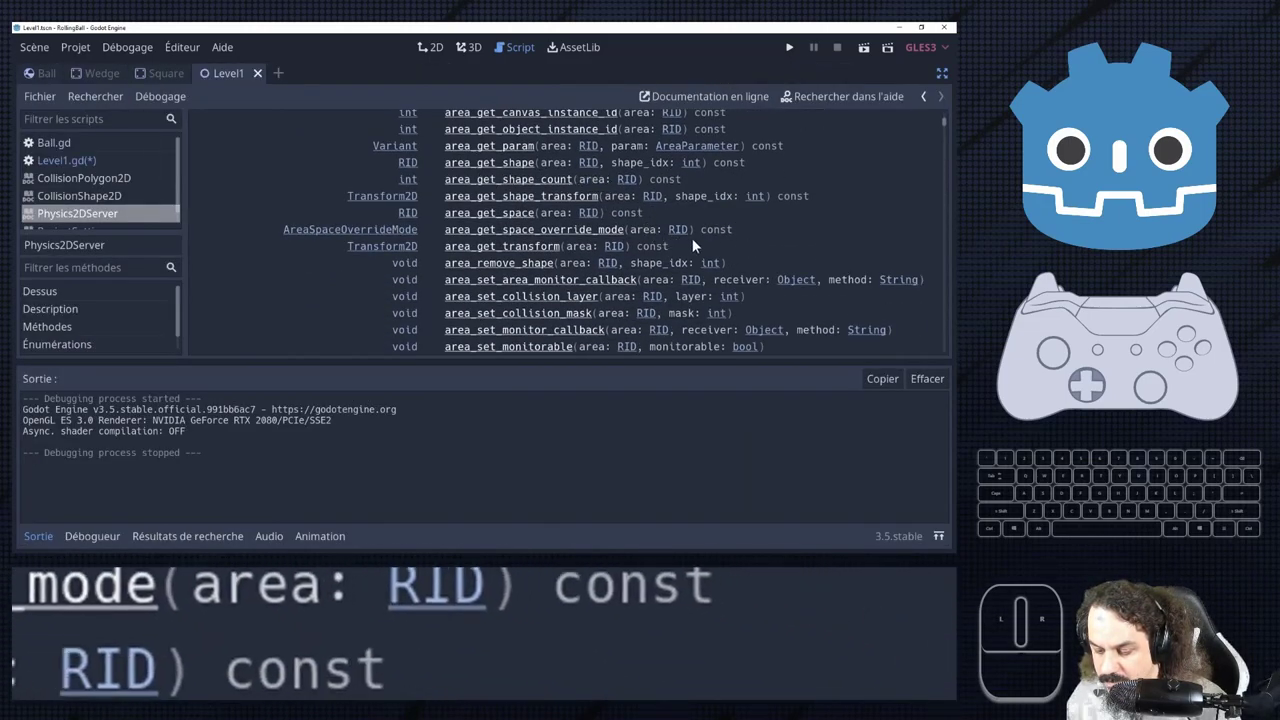
scroll(down, 3)
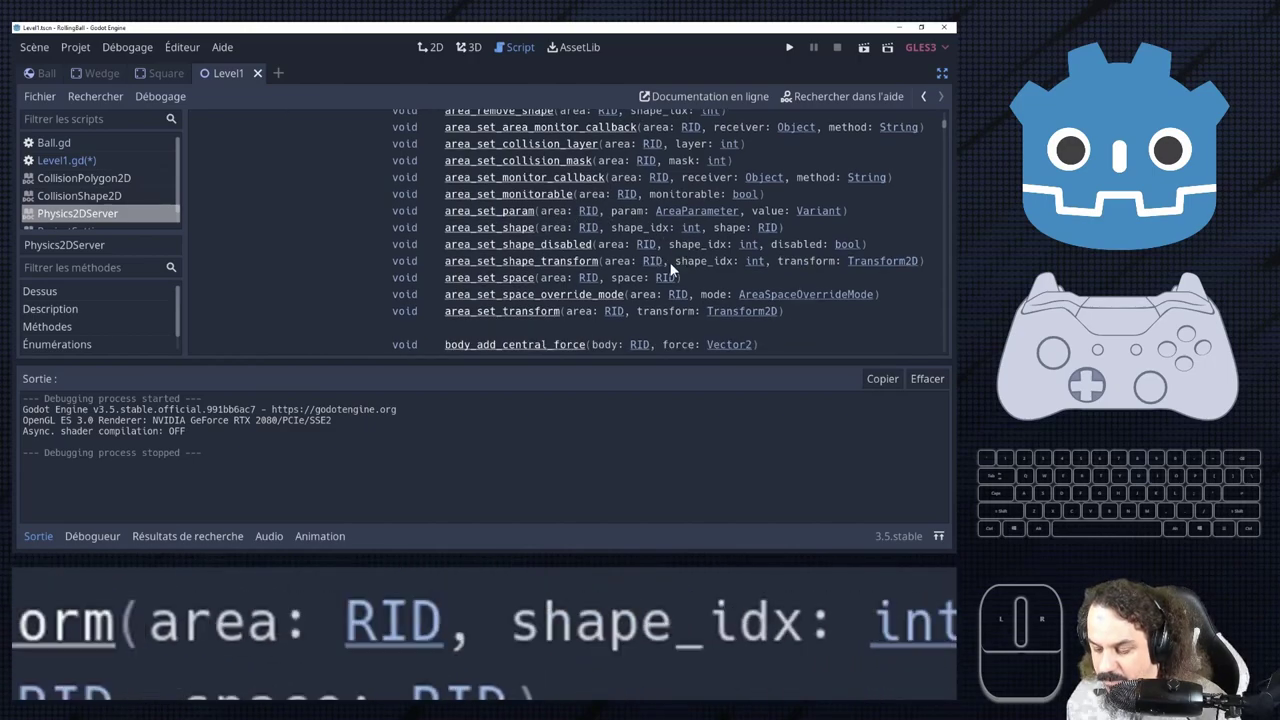
scroll(down, 3)
scroll(down, 3)
scroll(down, 3)
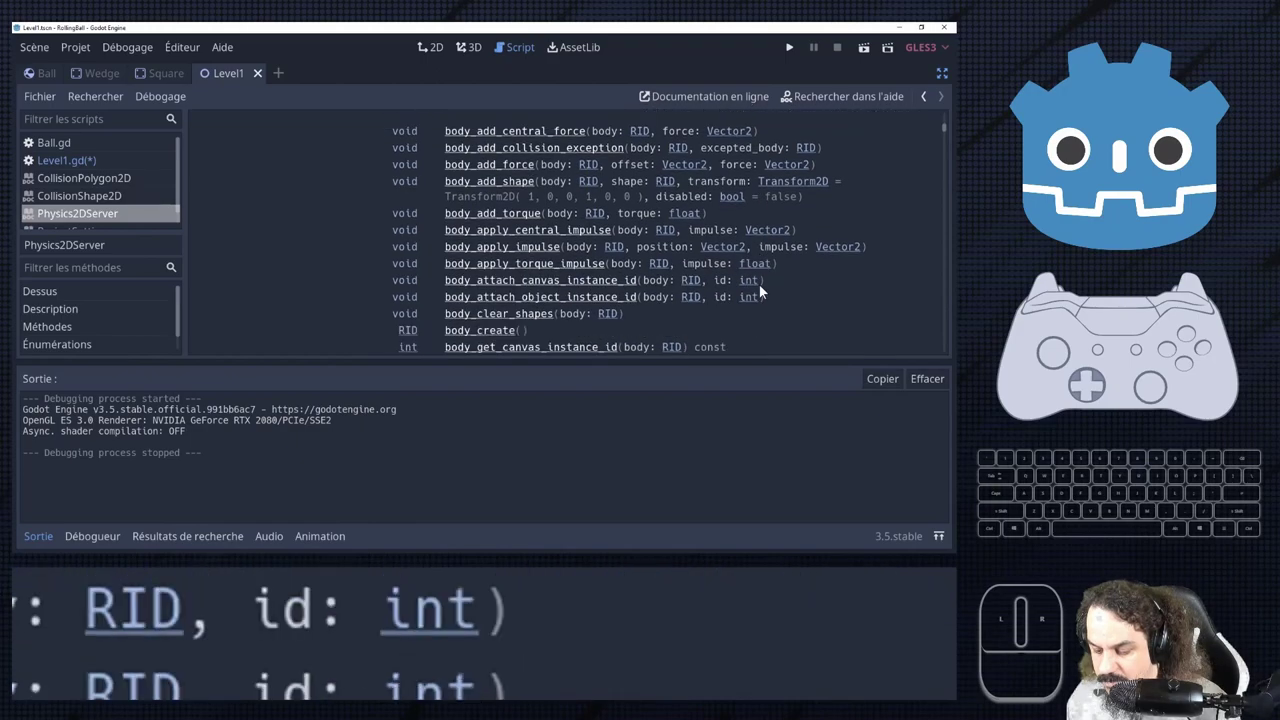
scroll(down, 3)
scroll(down, 3)
scroll(down, 3)
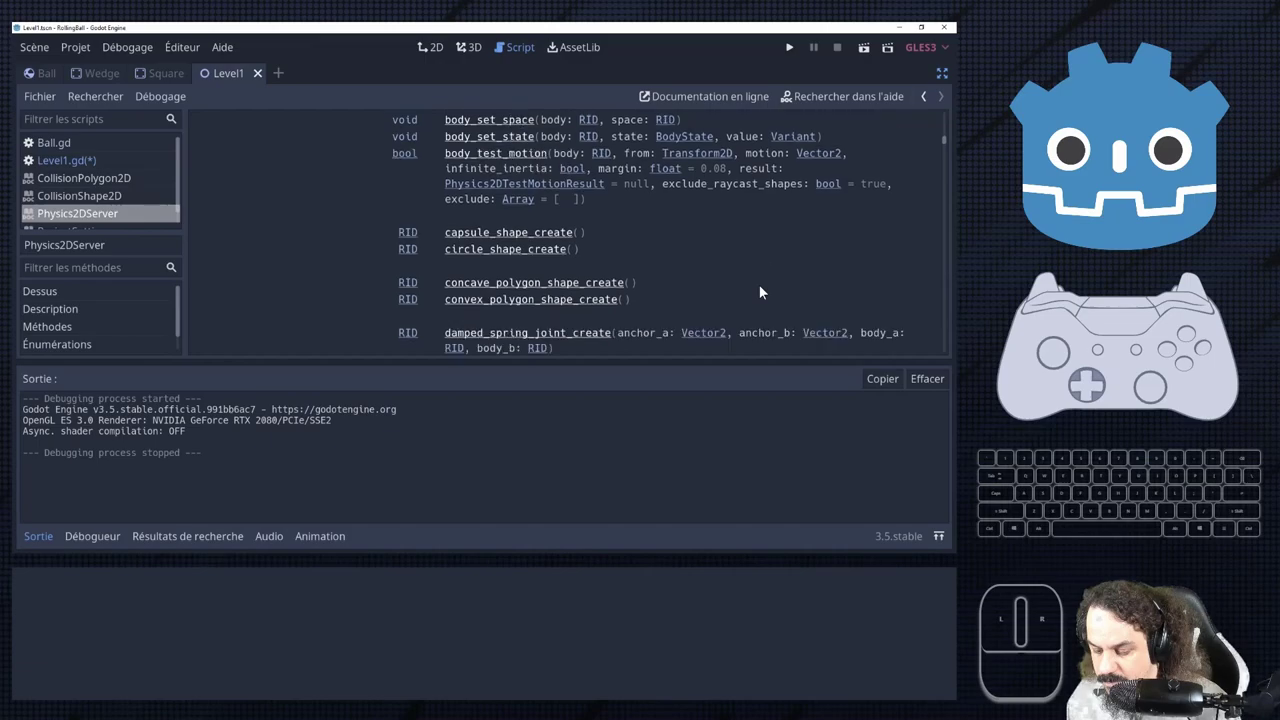
scroll(down, 3)
scroll(down, 3)
scroll(down, 3)
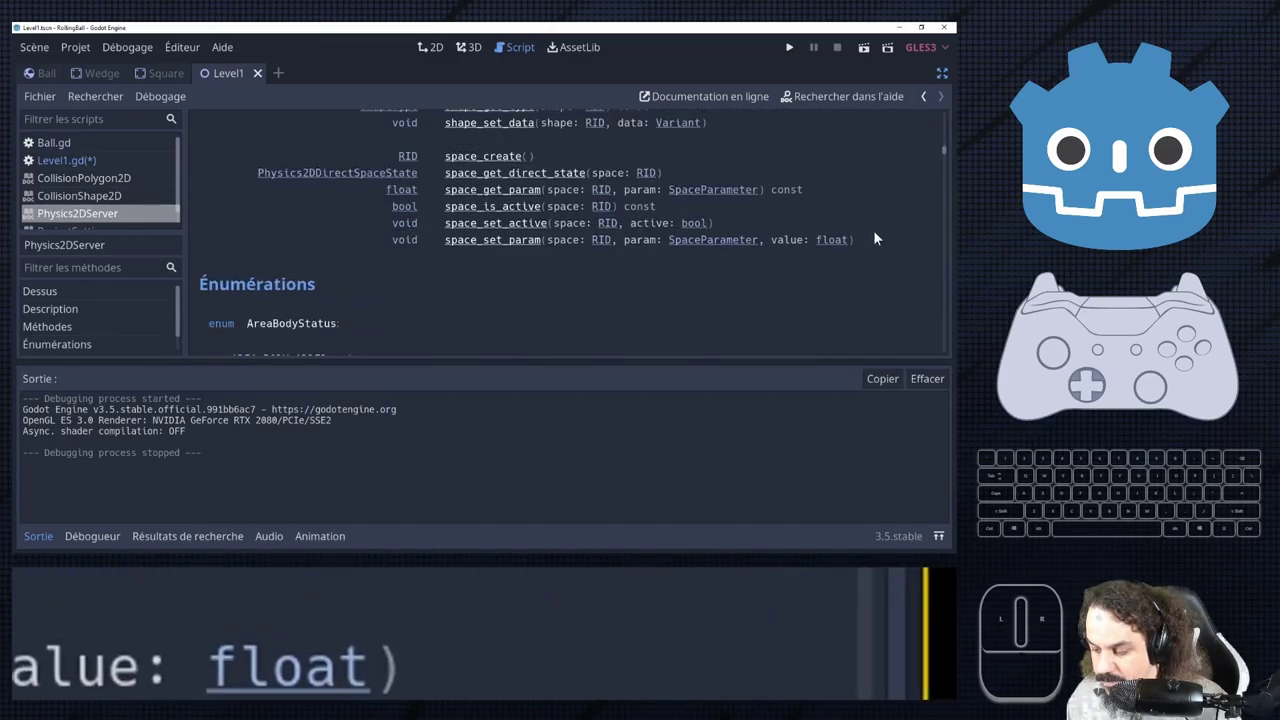
click(1179, 206)
Search the reference for 'gravit' and review the AREA_PARAM_GRAVITY constants among 19 matches.
click(1179, 206)
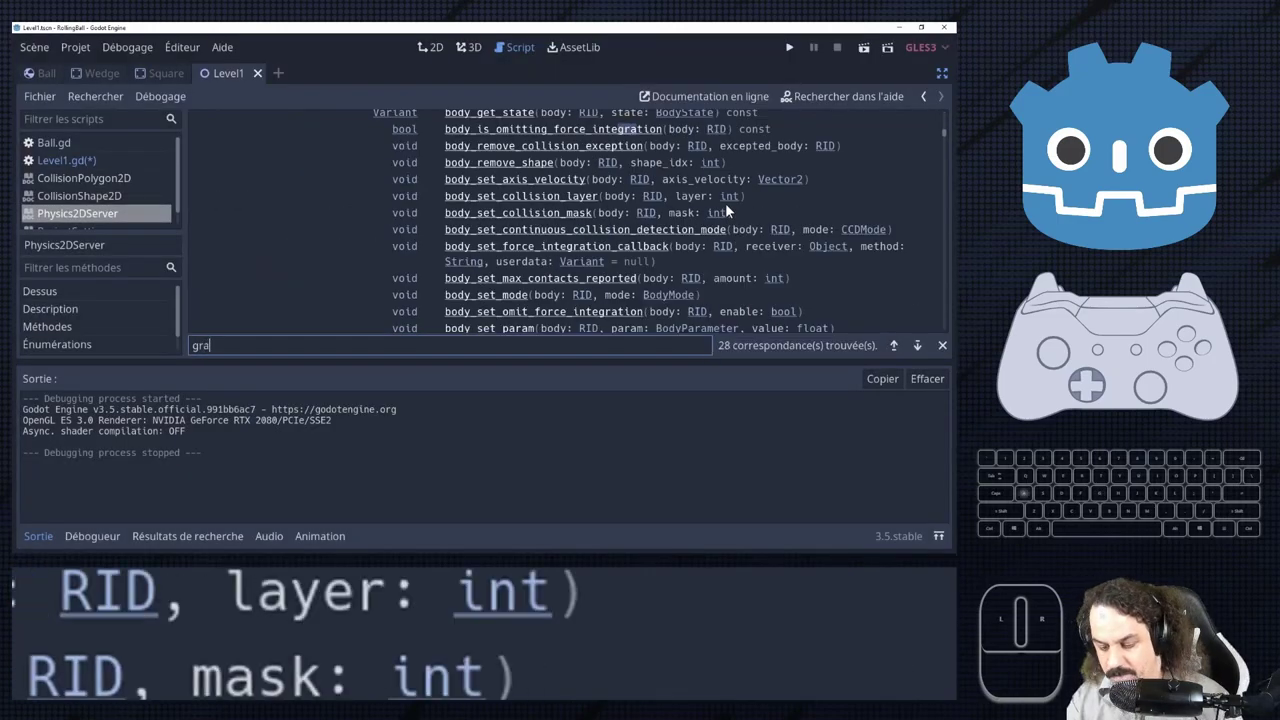
key(i)
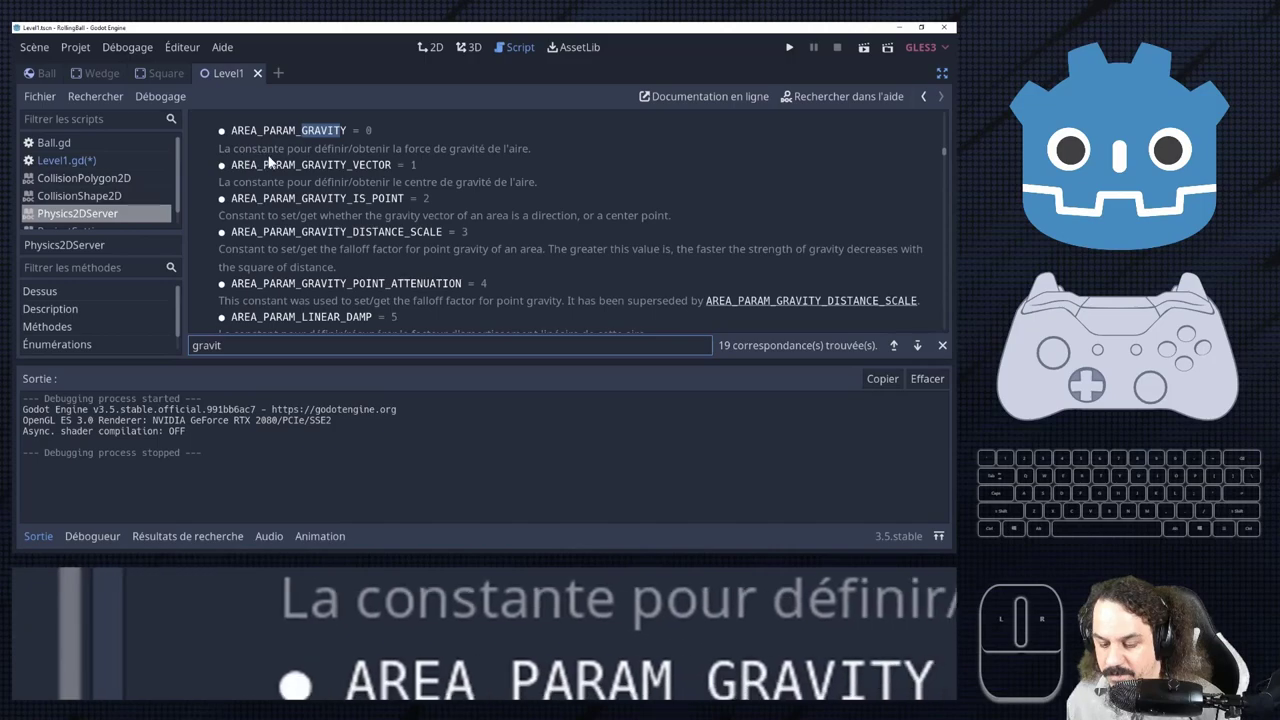
scroll(up, 3)
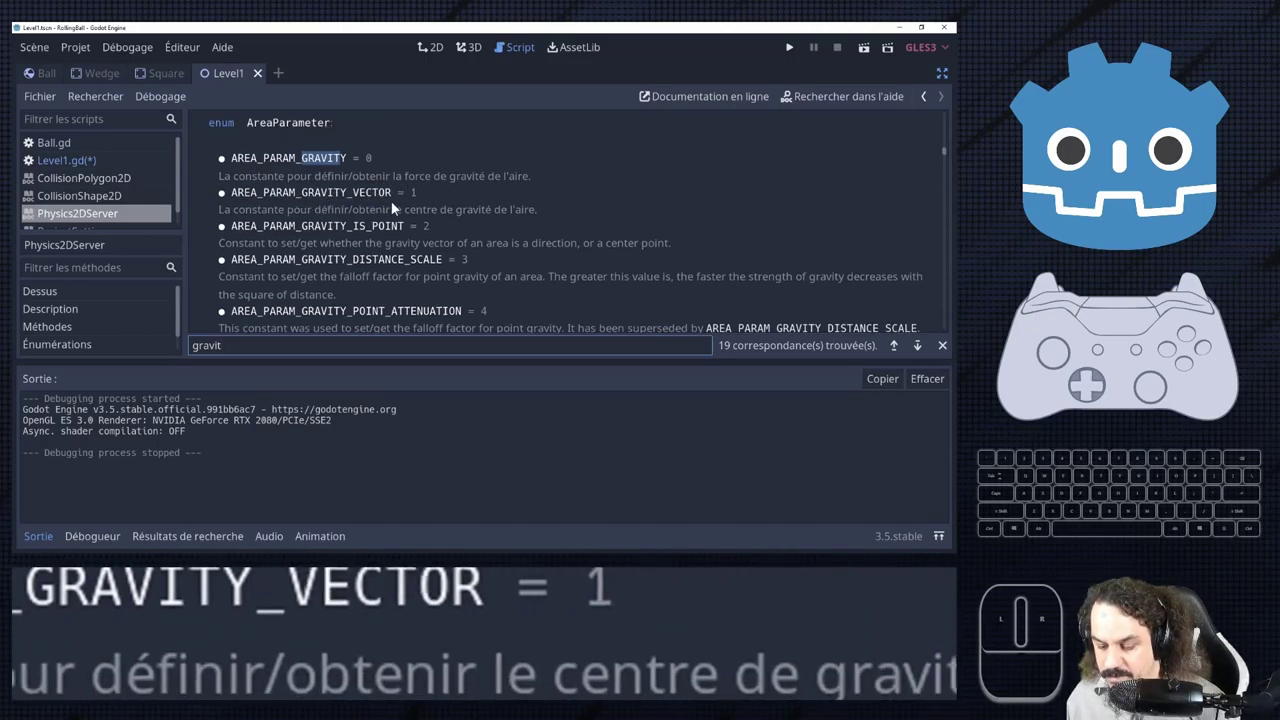
double_click(1179, 206)
scroll(up, 3)
scroll(up, 3)
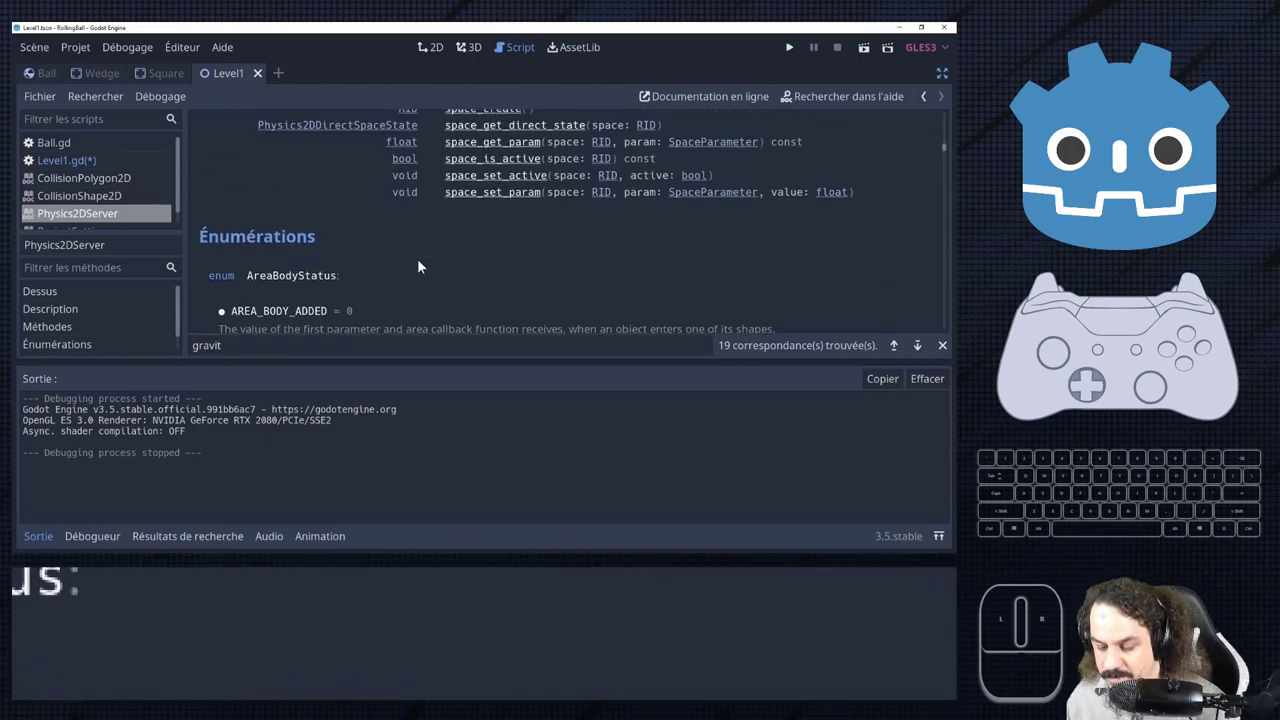
scroll(up, 3)
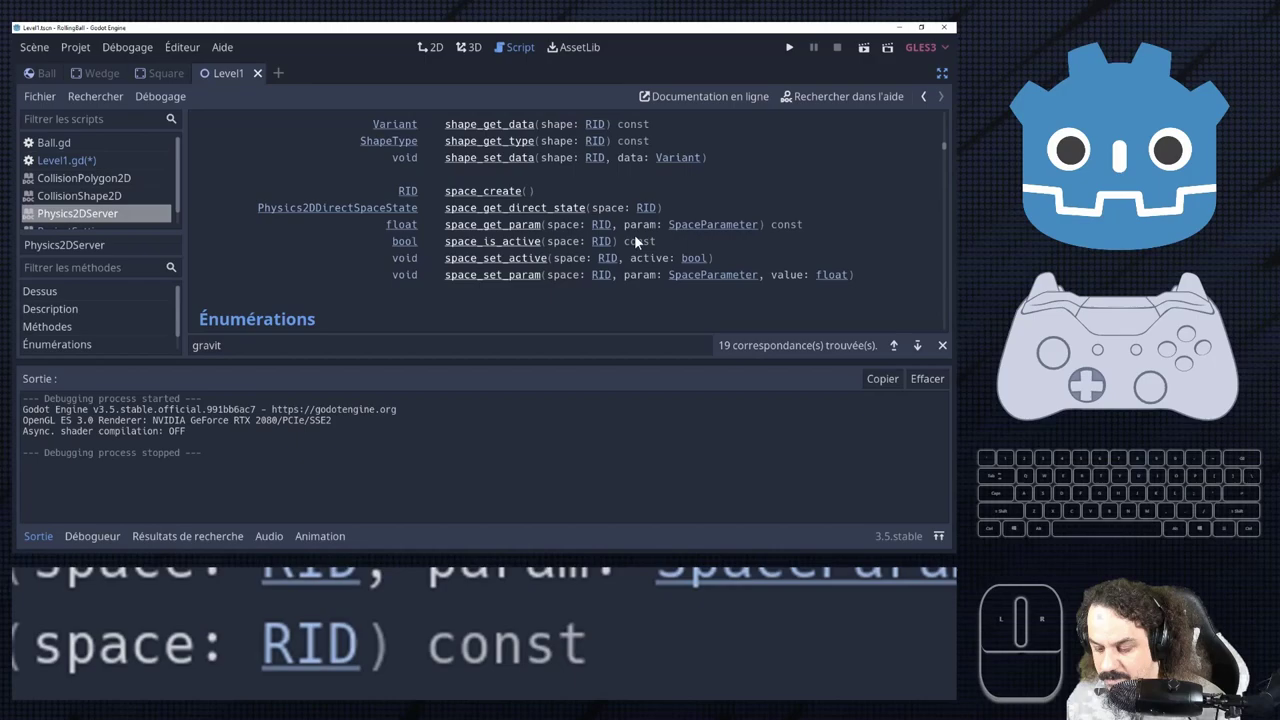
scroll(up, 3)
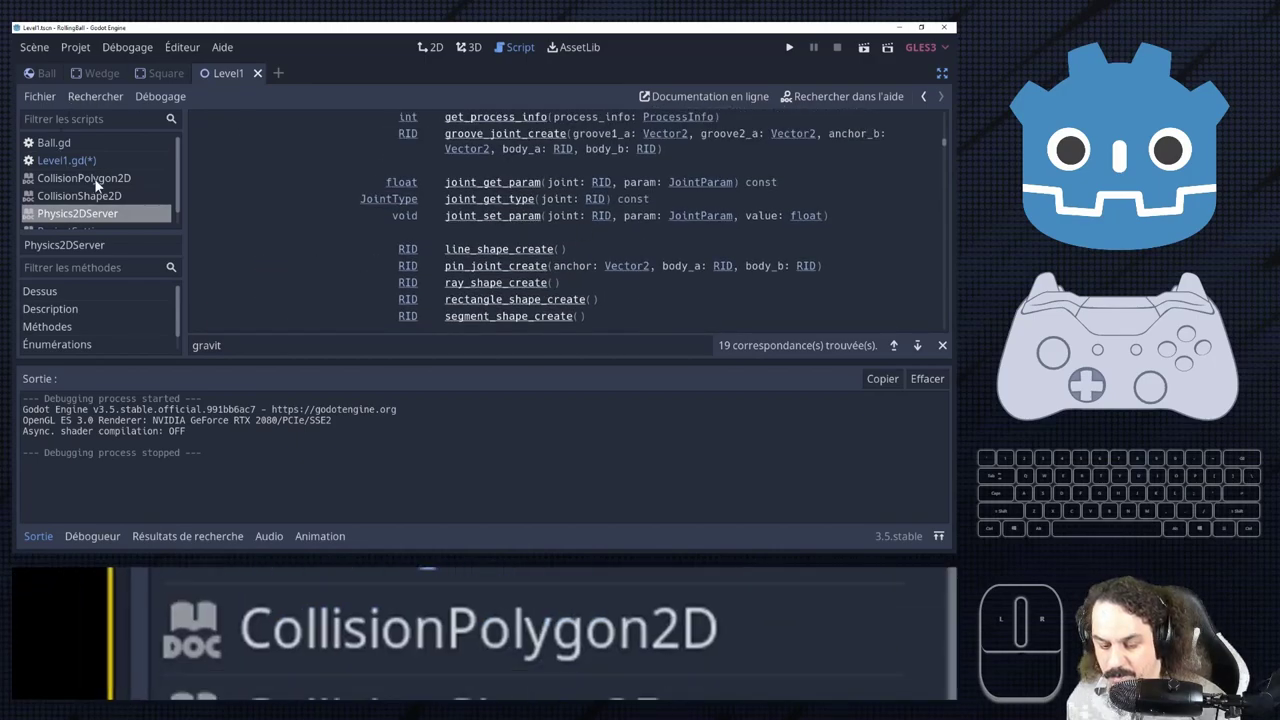
Replace the set_ prefix so line 18 reads Physics2DServer.area_set_param() with empty arguments.
click(1179, 206)
click(1179, 206)
key(e)
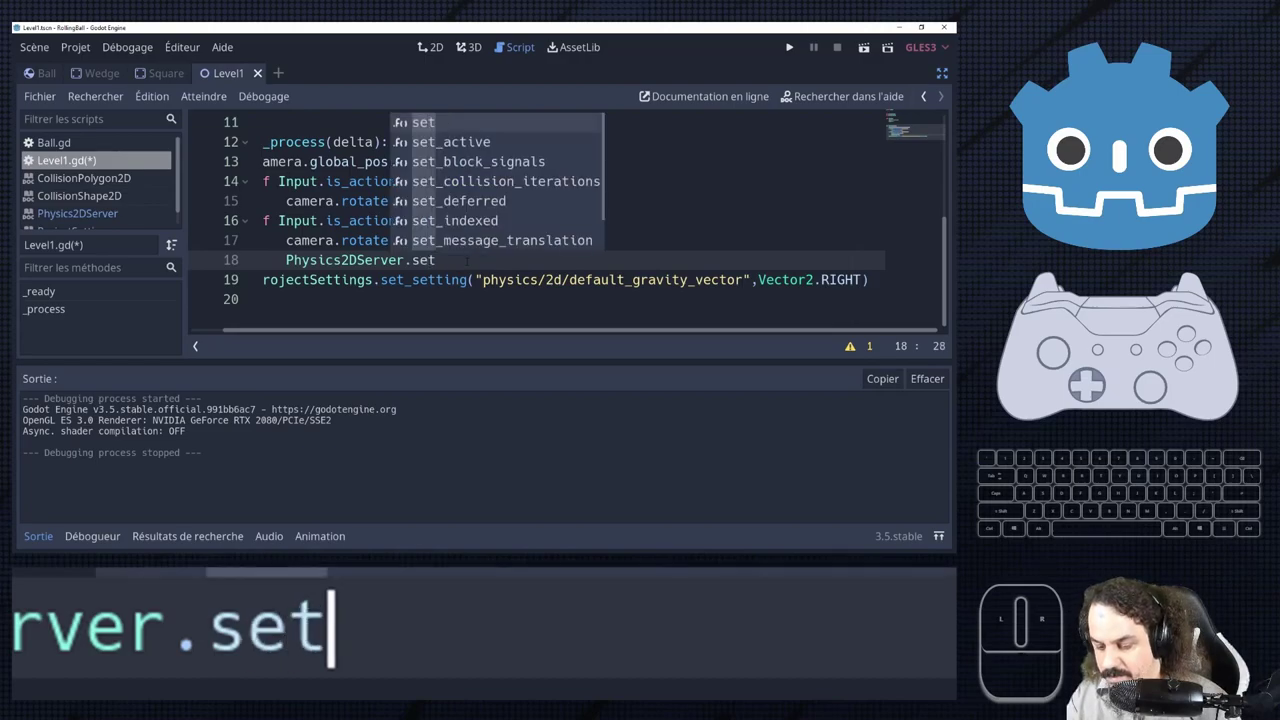
key(shift+-)
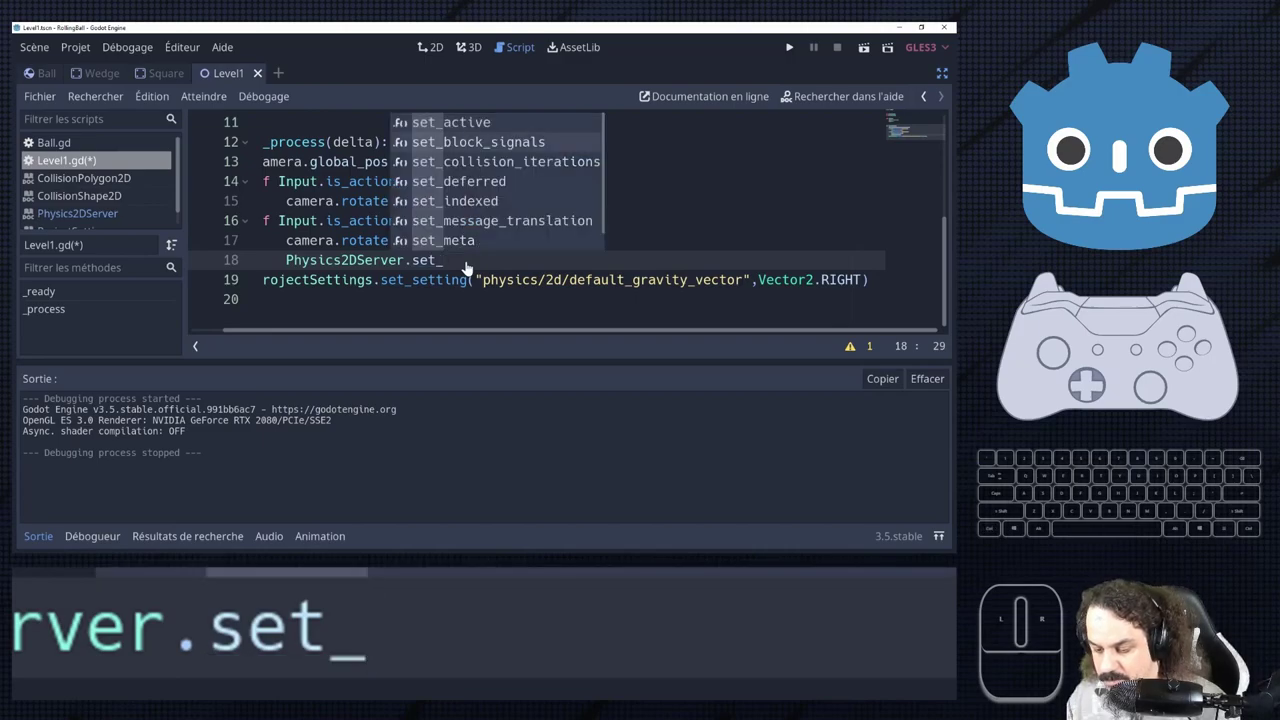
key(BackSpace)
key(a)
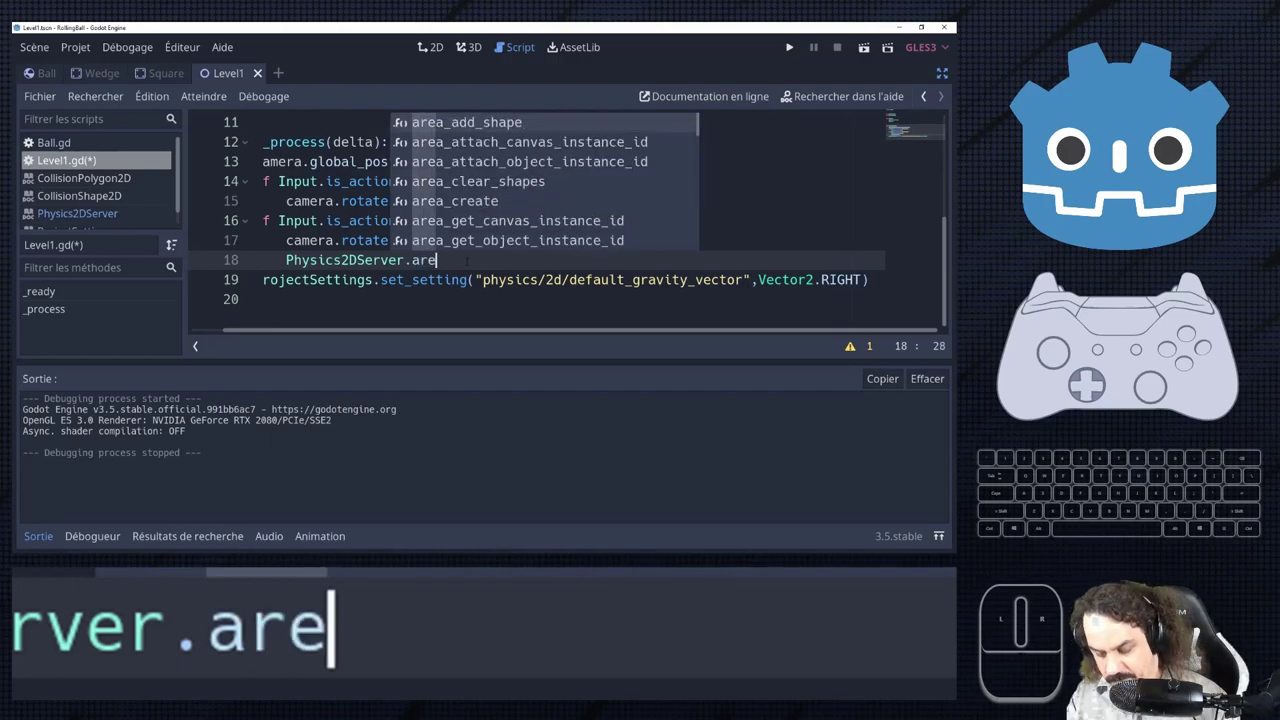
key(s)
key(e)
key(t)
key(Return)
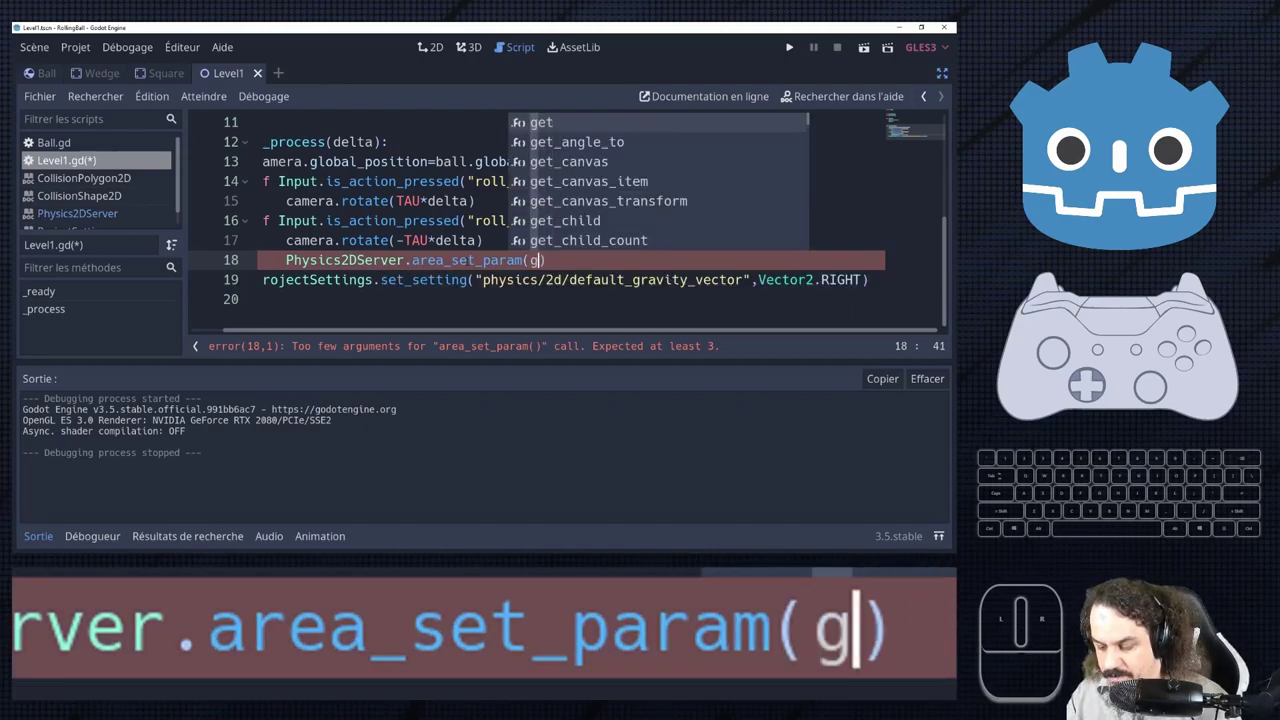
key(BackSpace)
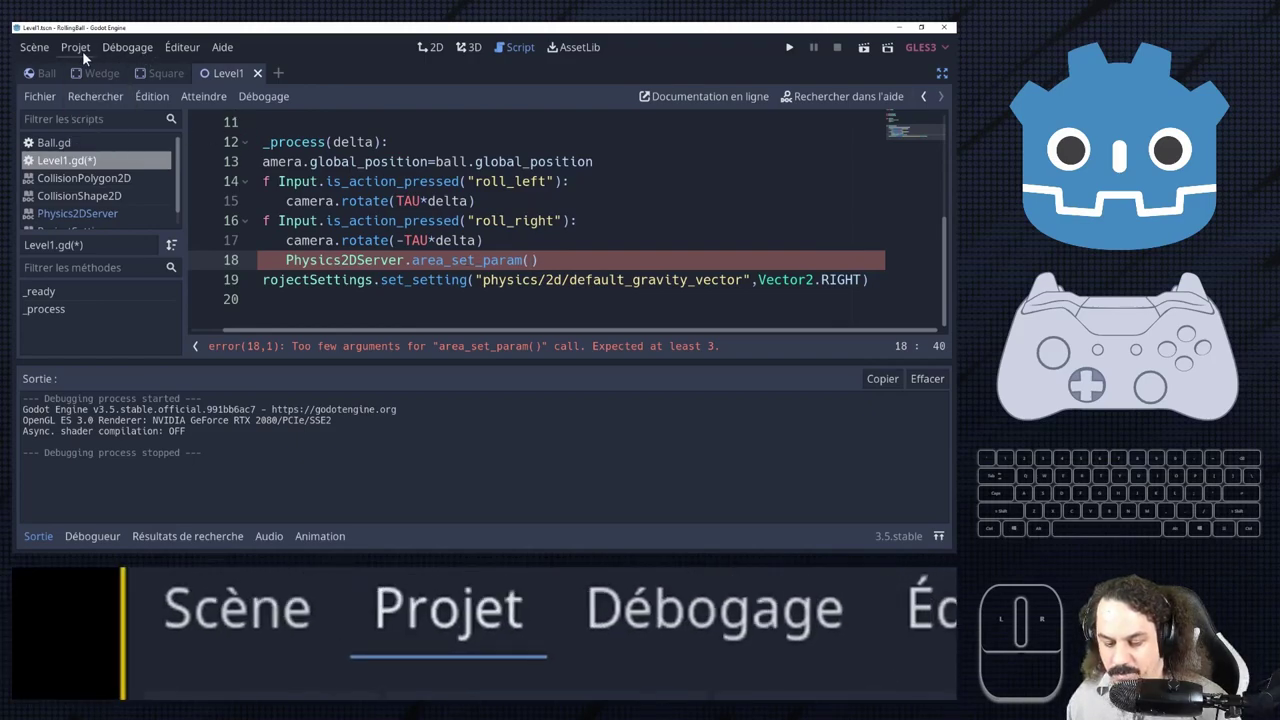
click(1179, 206)
click(1179, 206)
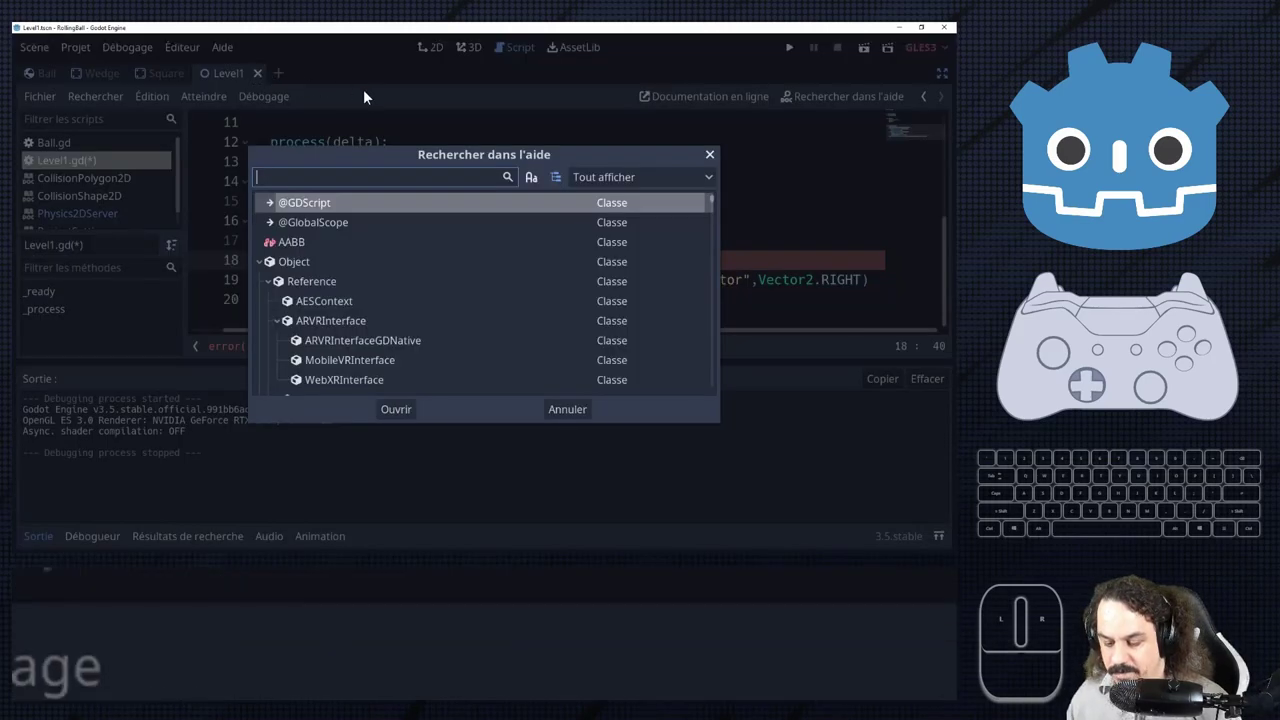
click(1179, 206)
click(1179, 206)
click(1179, 206)
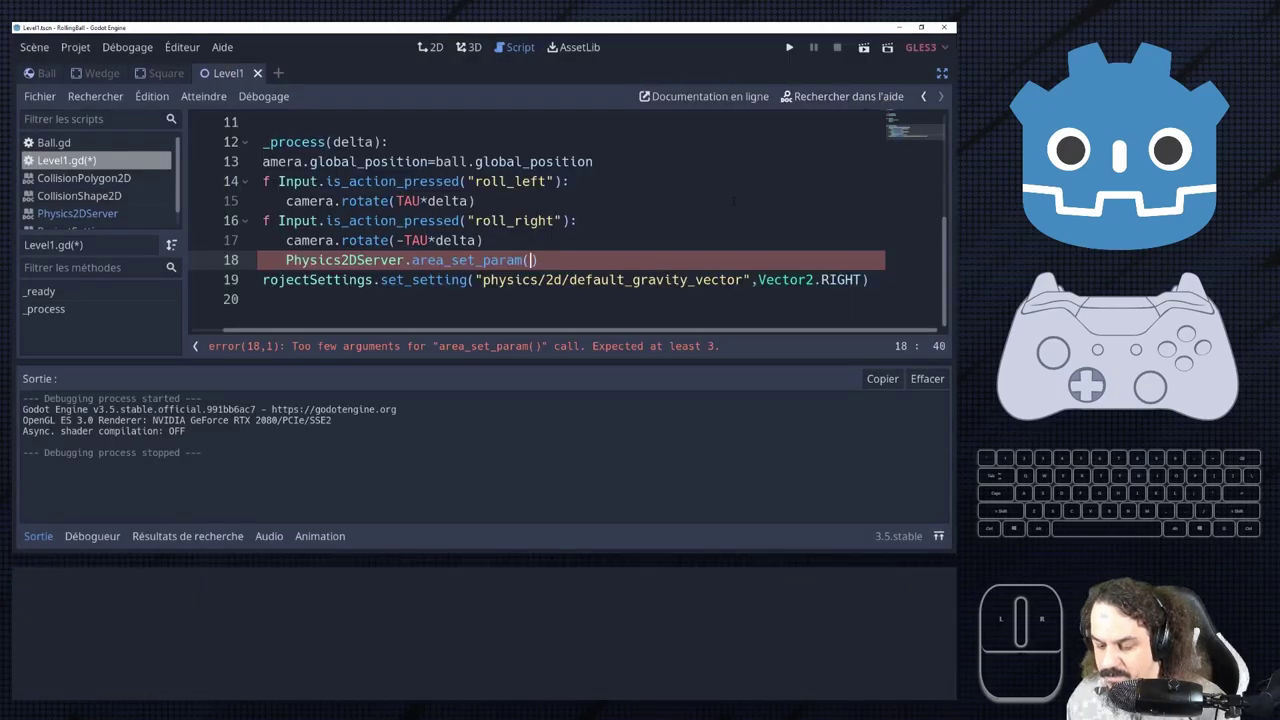
Pass get_viewport().world_2d.space as the first argument of area_set_param.
key(e)
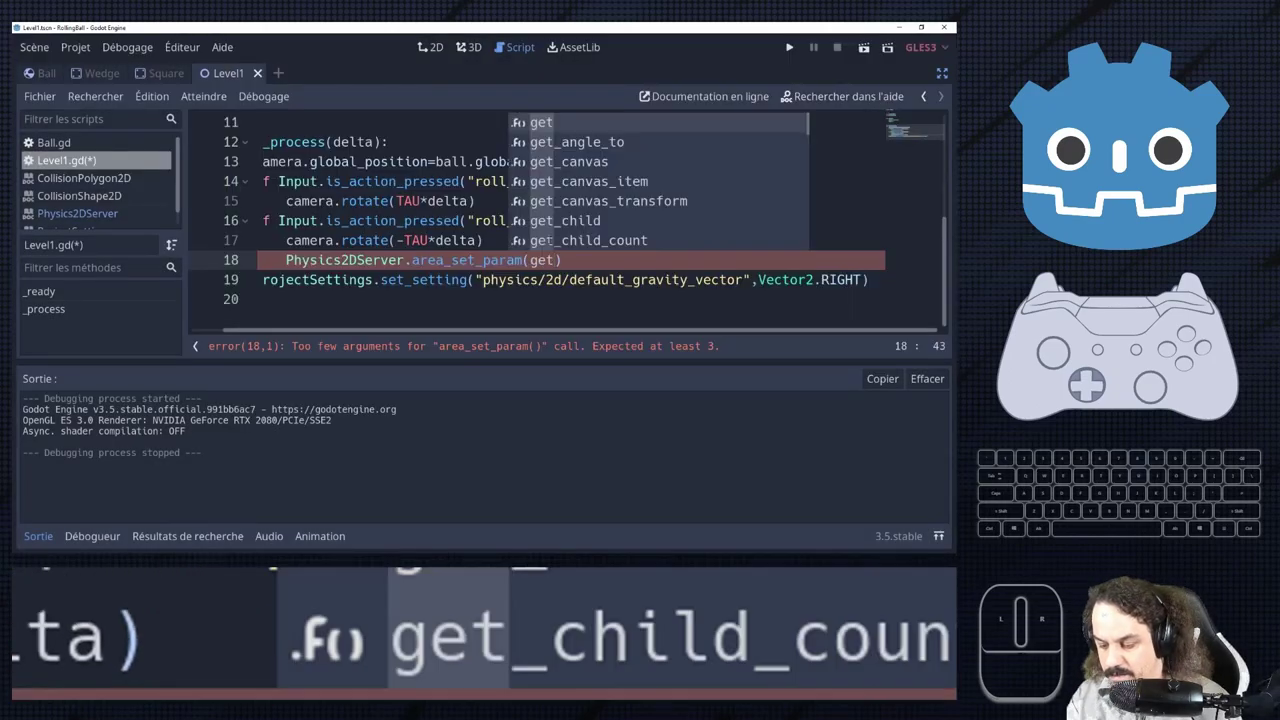
key(shift+v)
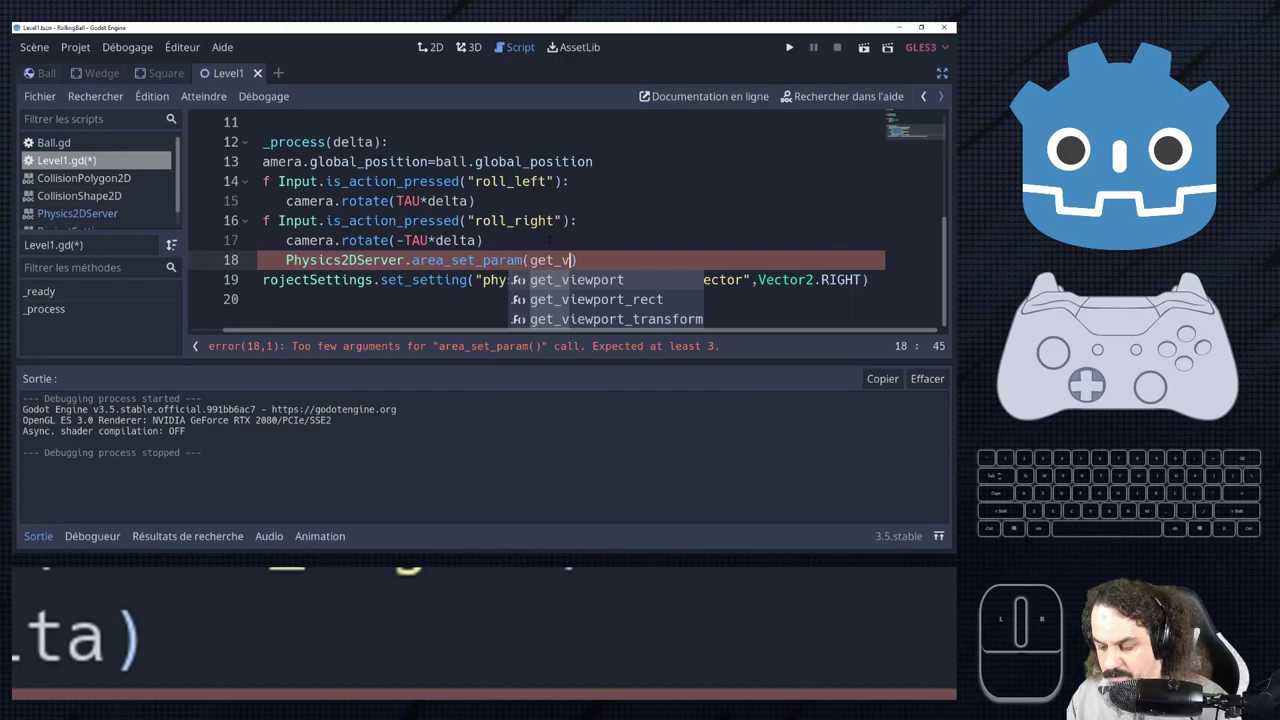
key(.)
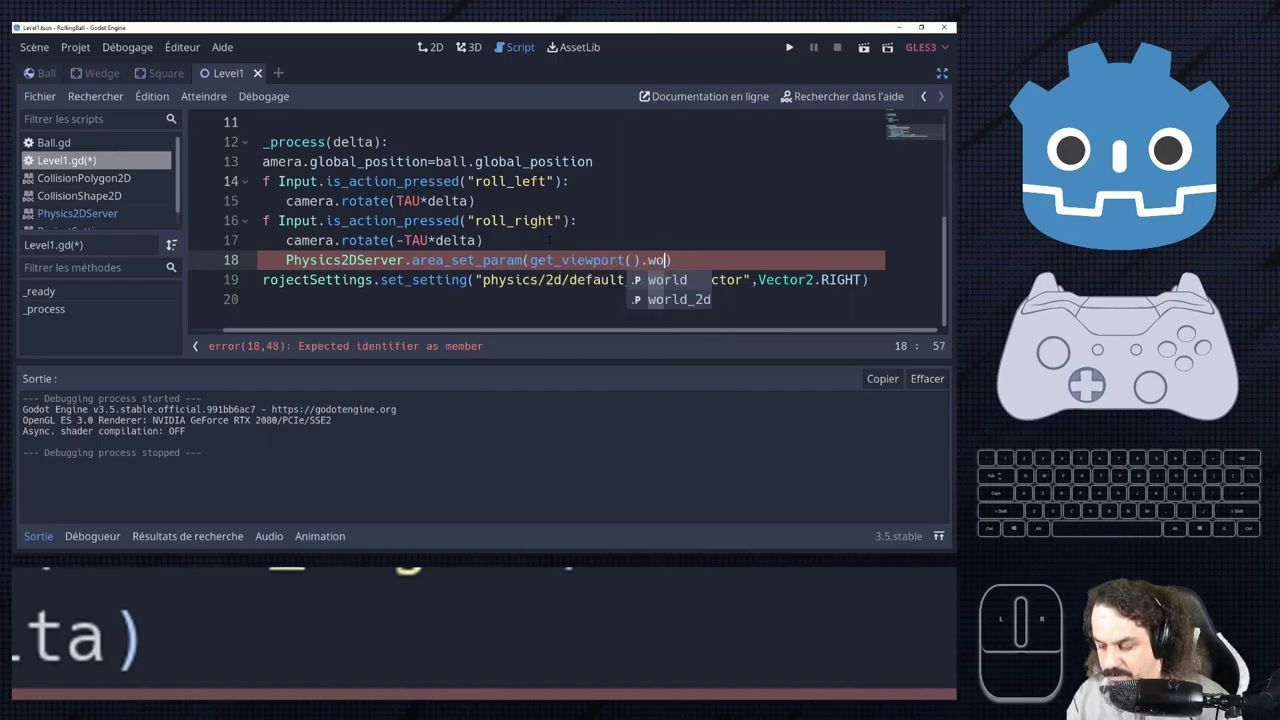
key(Return)
key(ctrl+BackSpace)
key(g)
key(o)
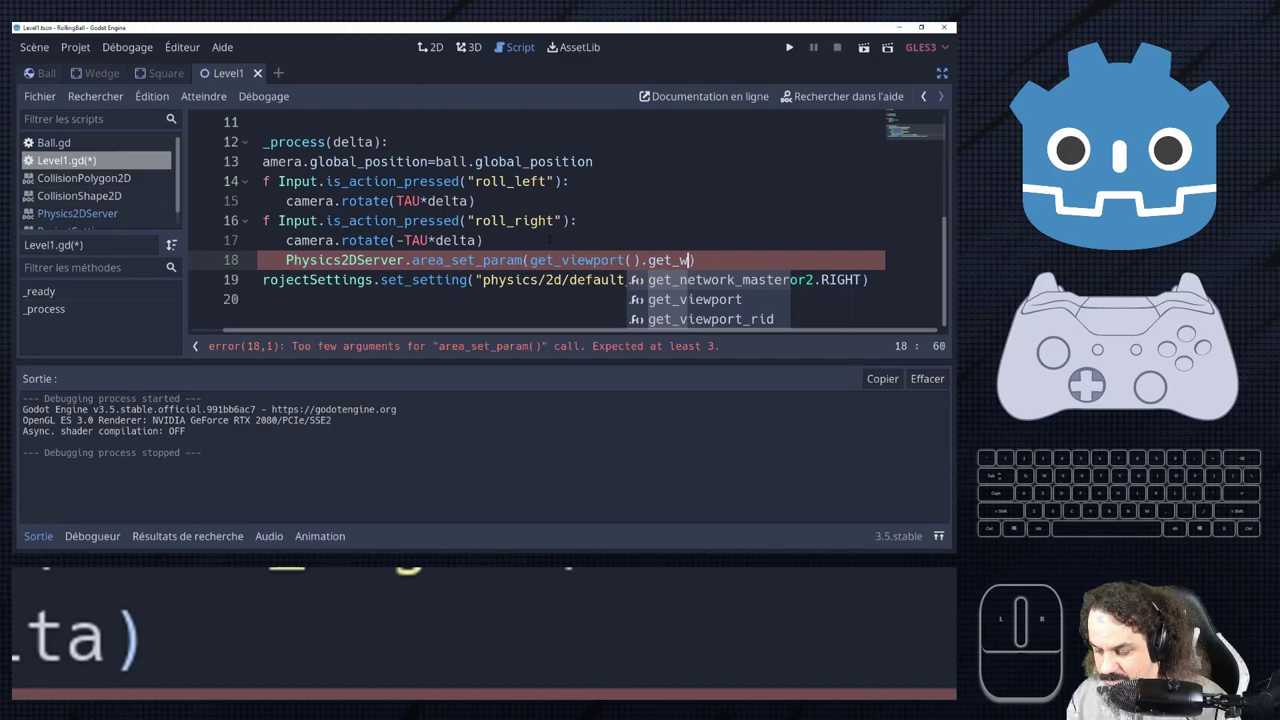
key(BackSpace)
key(o)
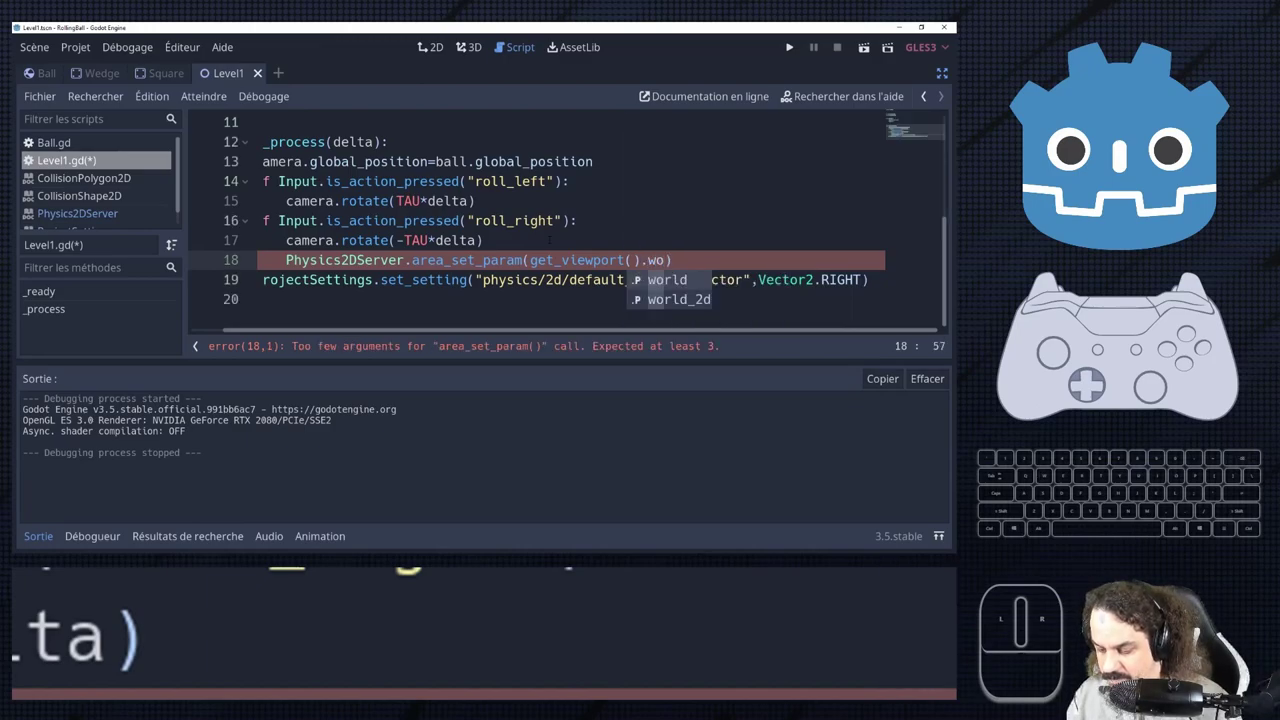
key(Return)
key(.)
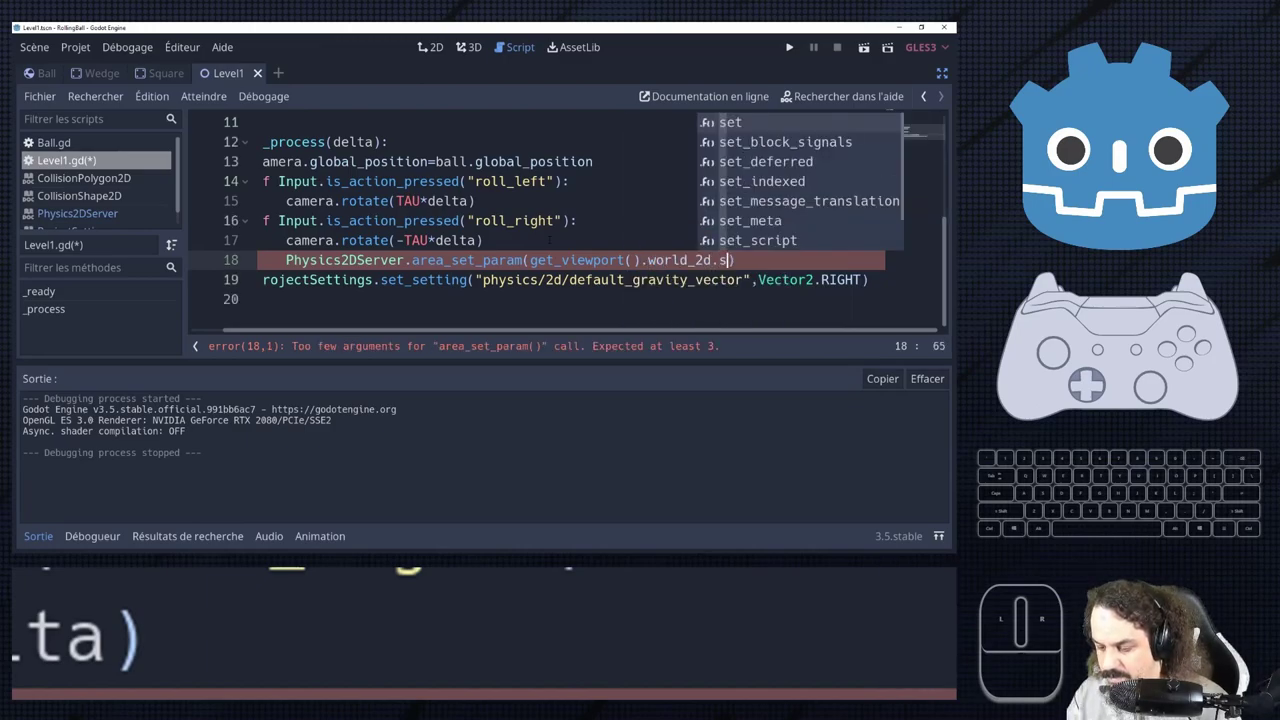
key(Return)
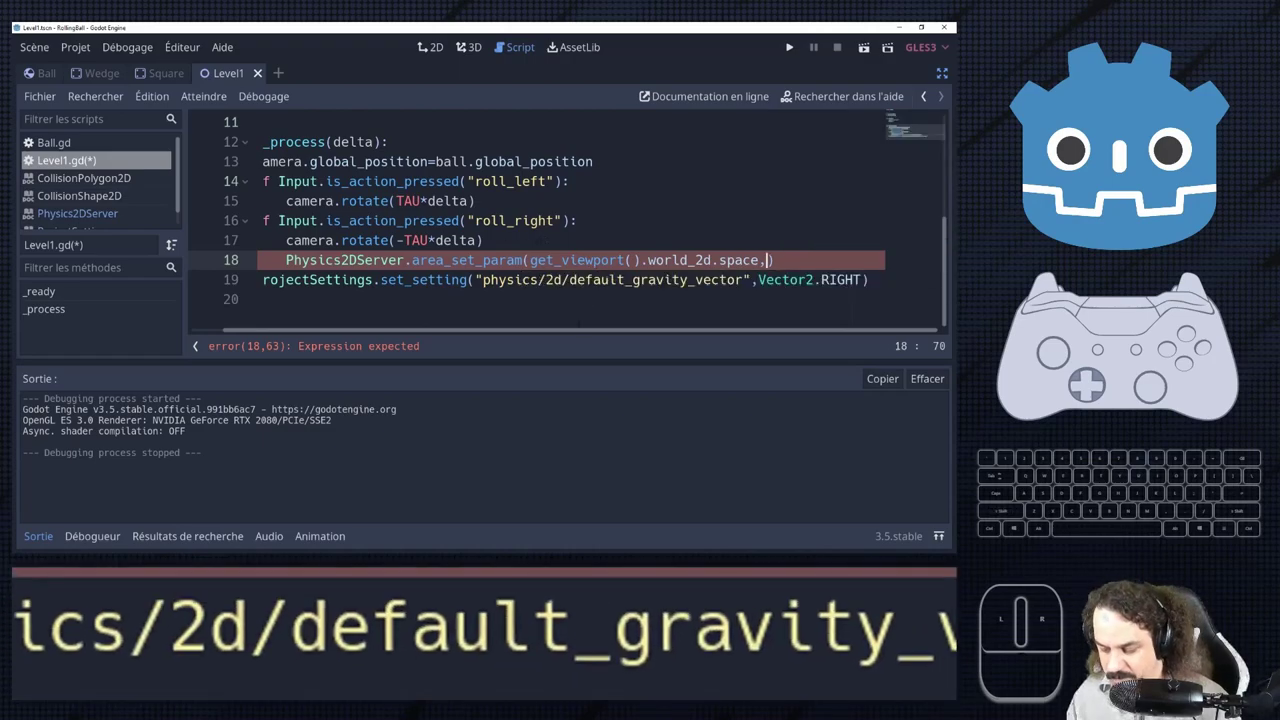
Add AREA_PARAM_GRAVITY_VECTOR and Vector2.RIGHT as the remaining arguments and save the script.
key(ctrl+space)
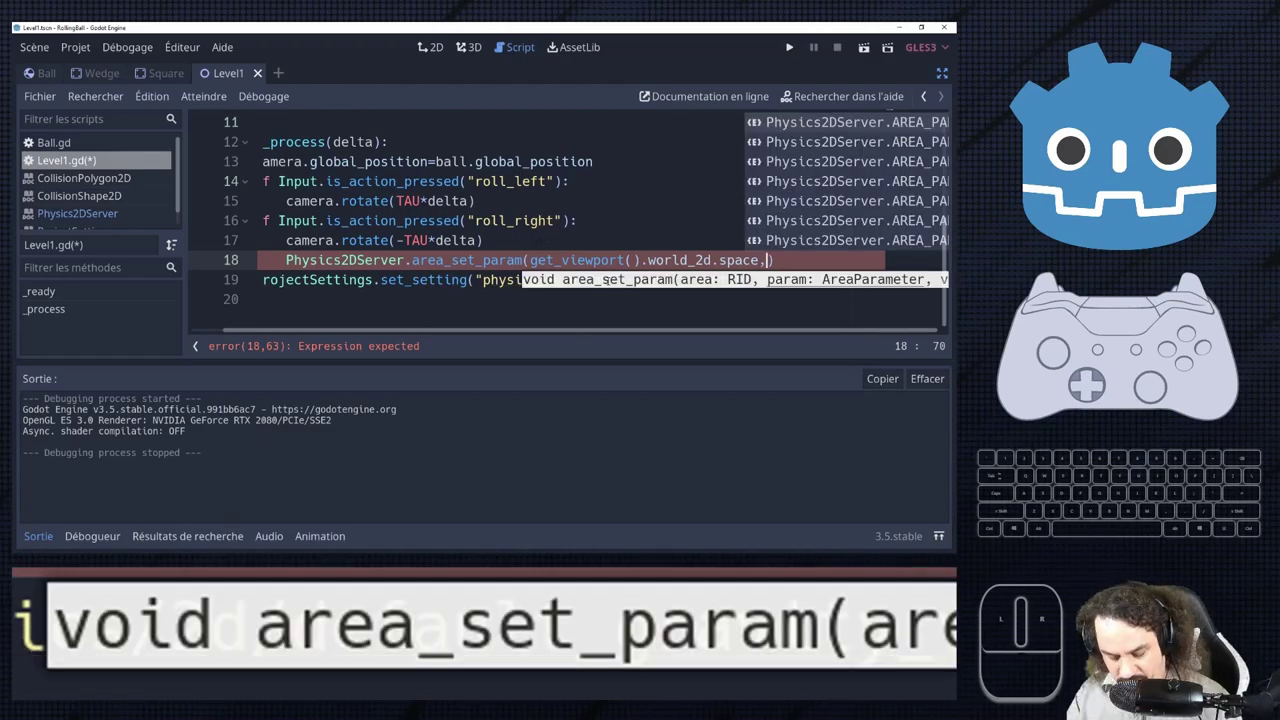
key(c)
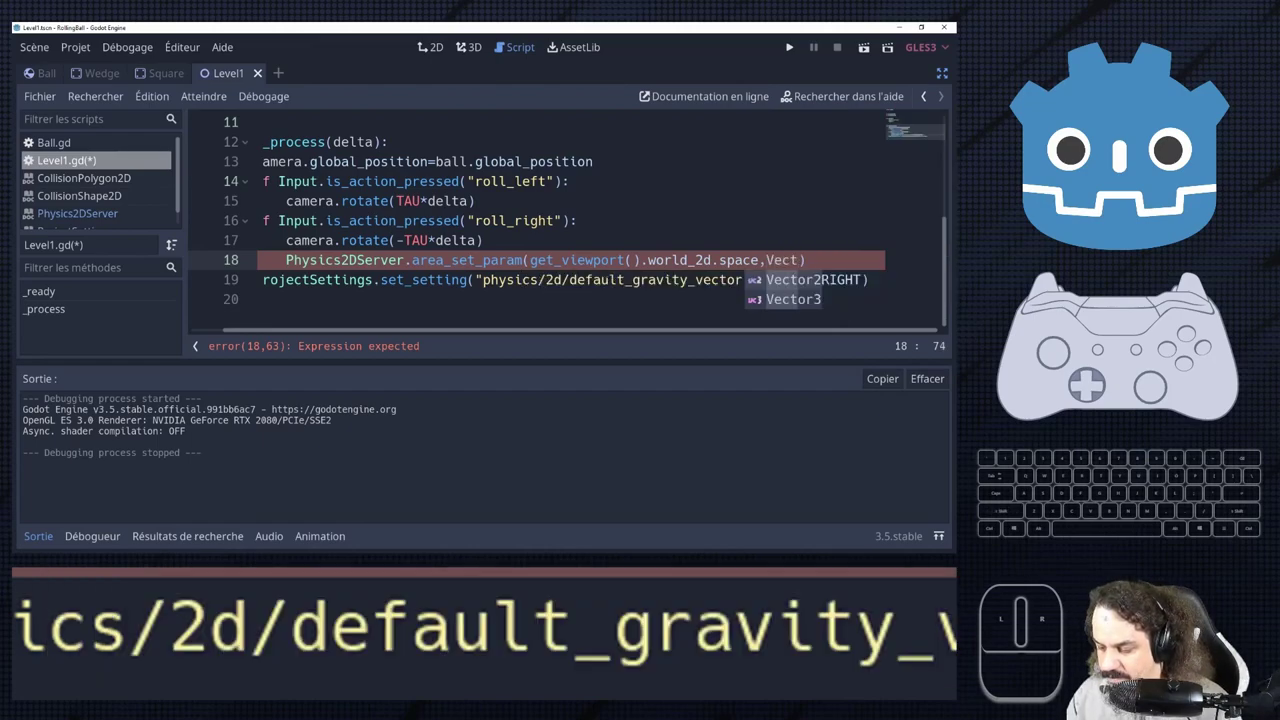
key(ctrl+BackSpace)
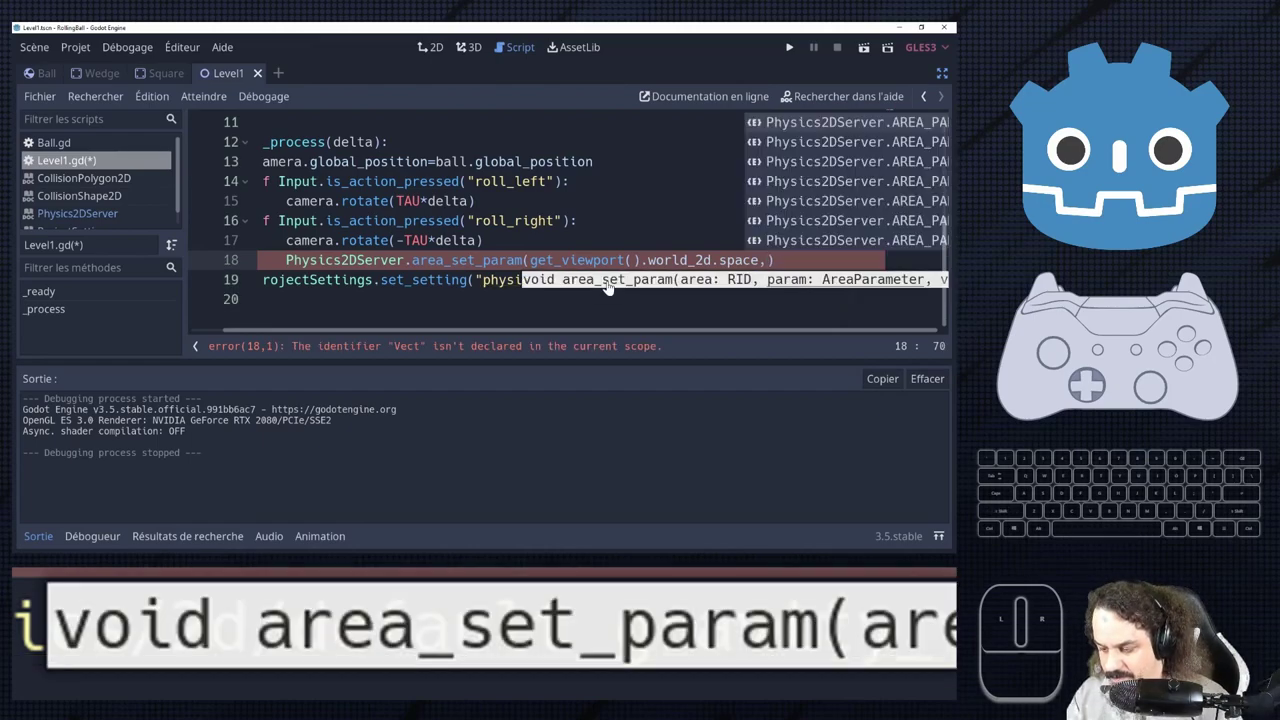
key(Return)
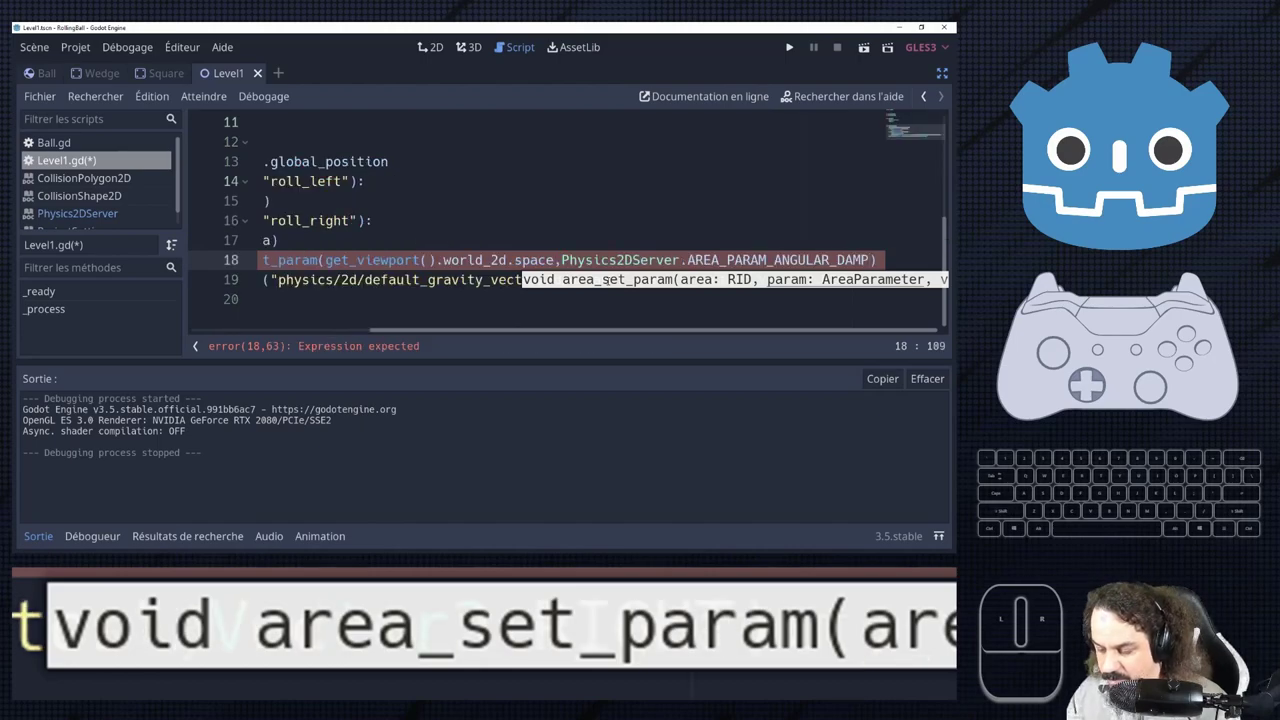
key(BackSpace)
key(ctrl+space)
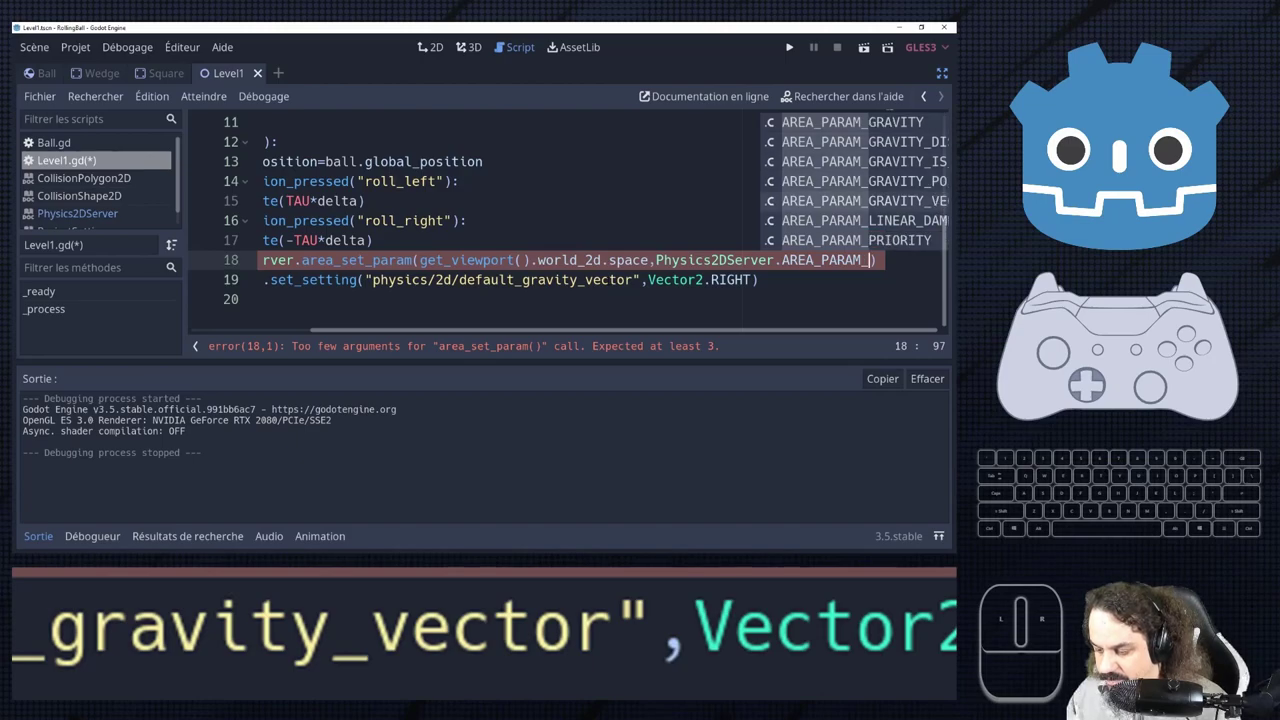
key(Return)
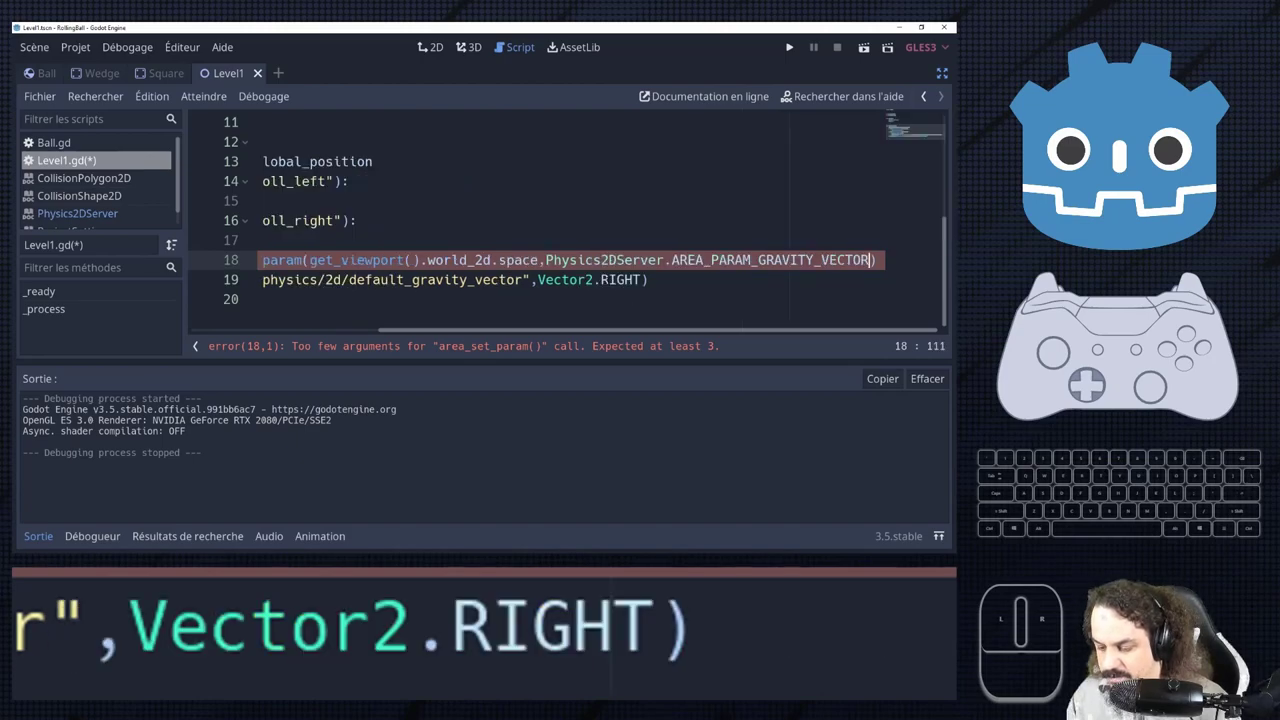
key(,)
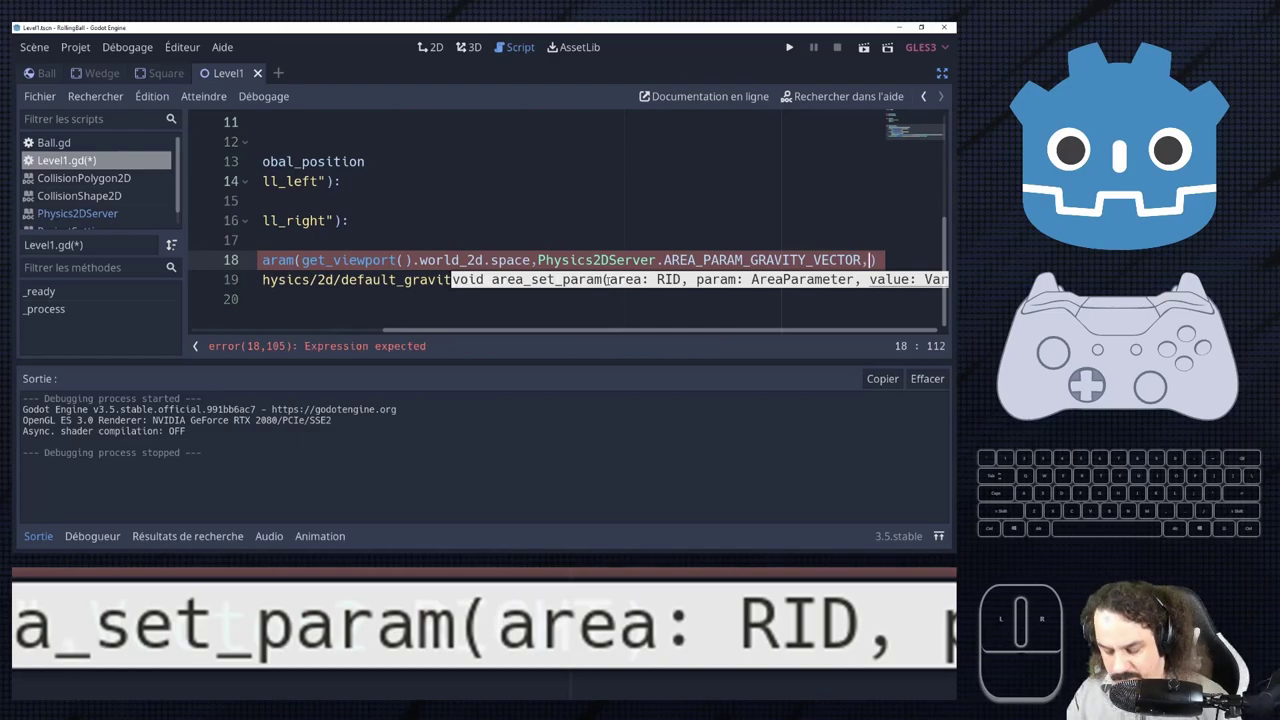
key(Return)
key(shift+r)
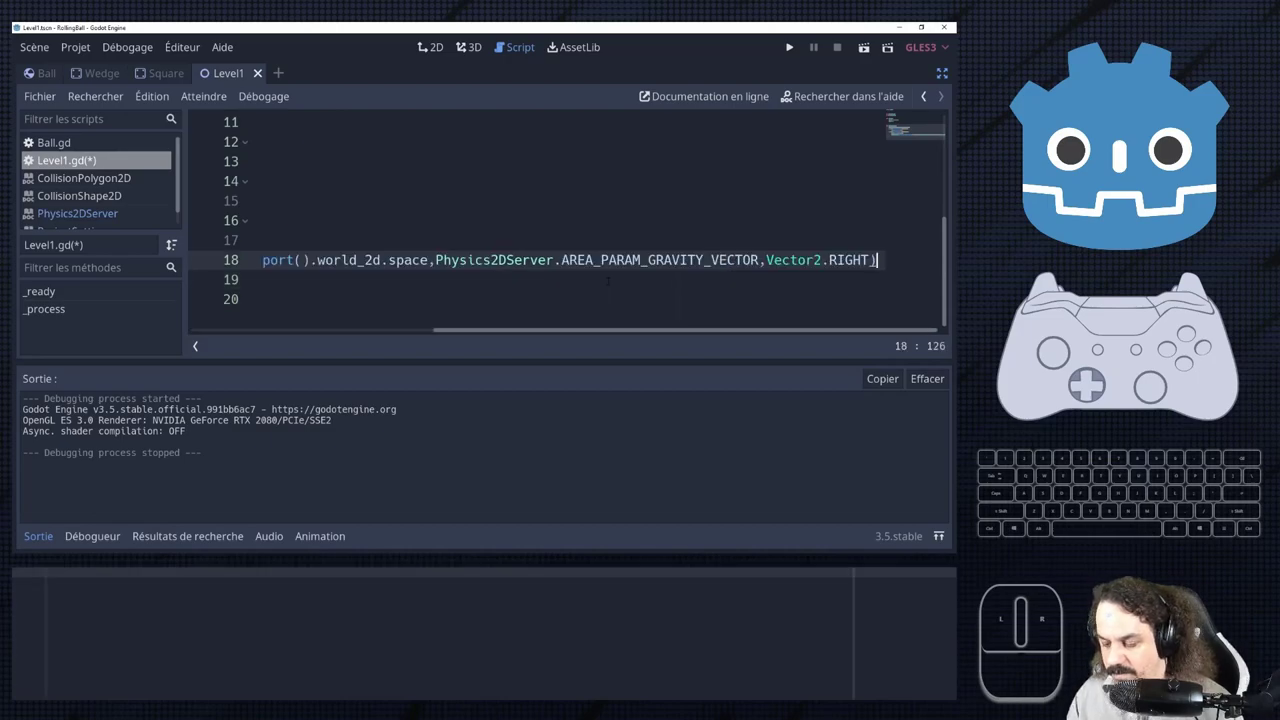
key(ctrl+s)
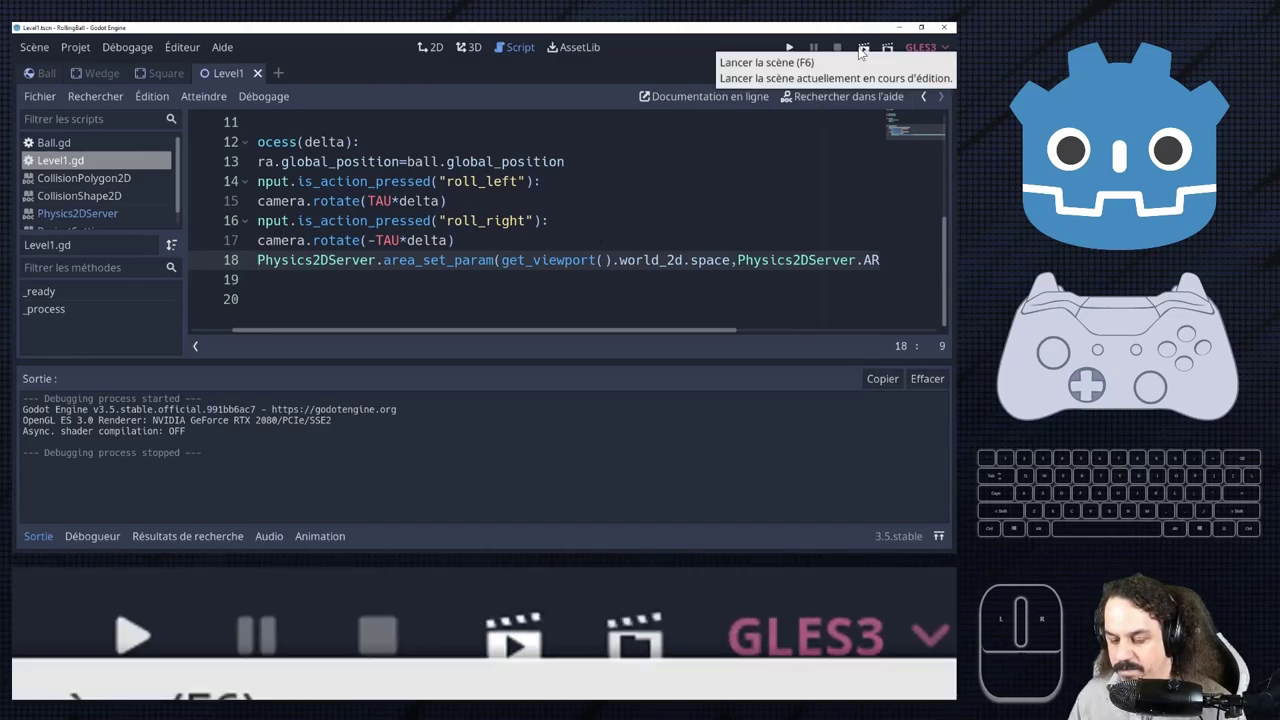
click(1179, 206)
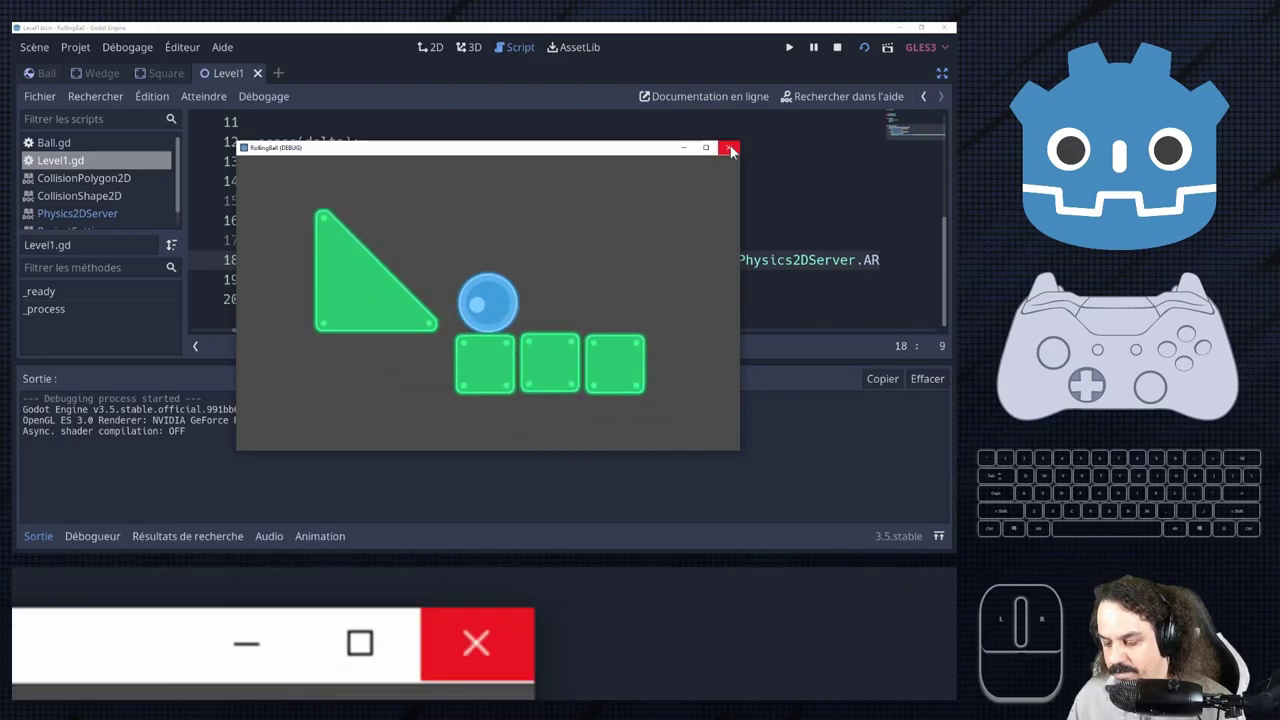
click(1179, 206)
Trial-edit the gravity direction to UP and back to Vector2.RIGHT, saving the script.
double_click(1179, 206)
double_click(1179, 206)
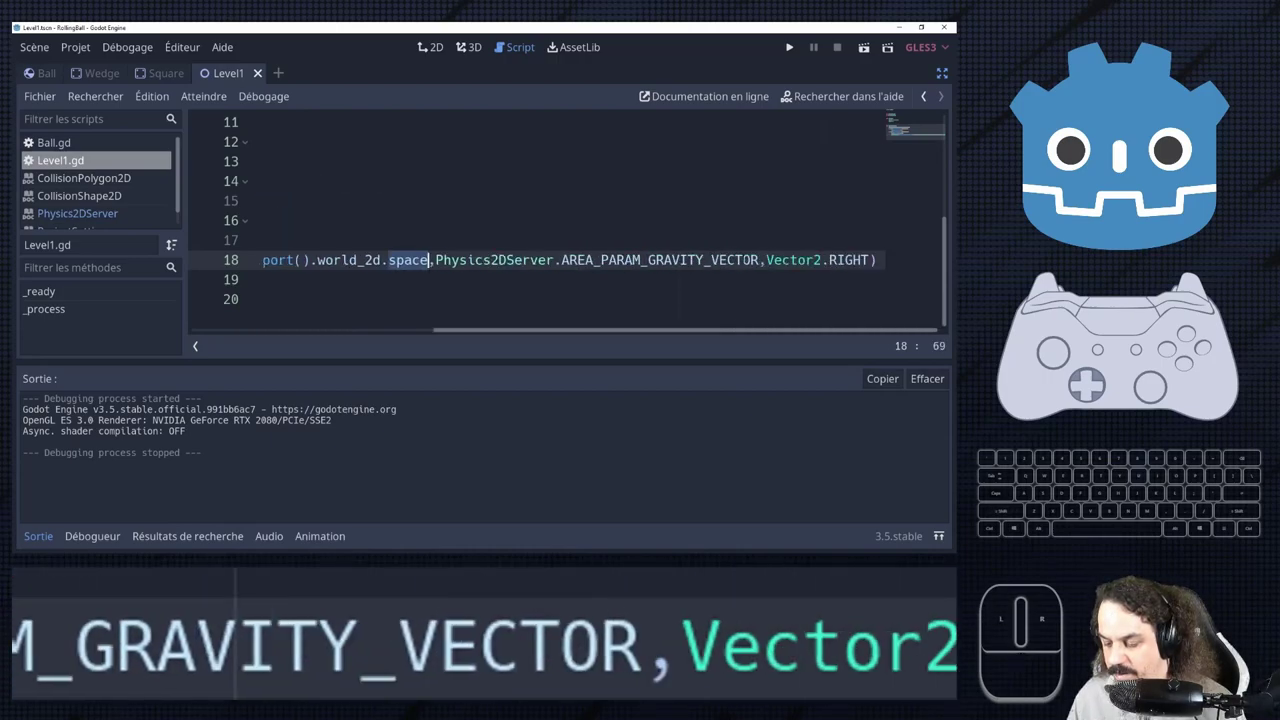
double_click(1179, 206)
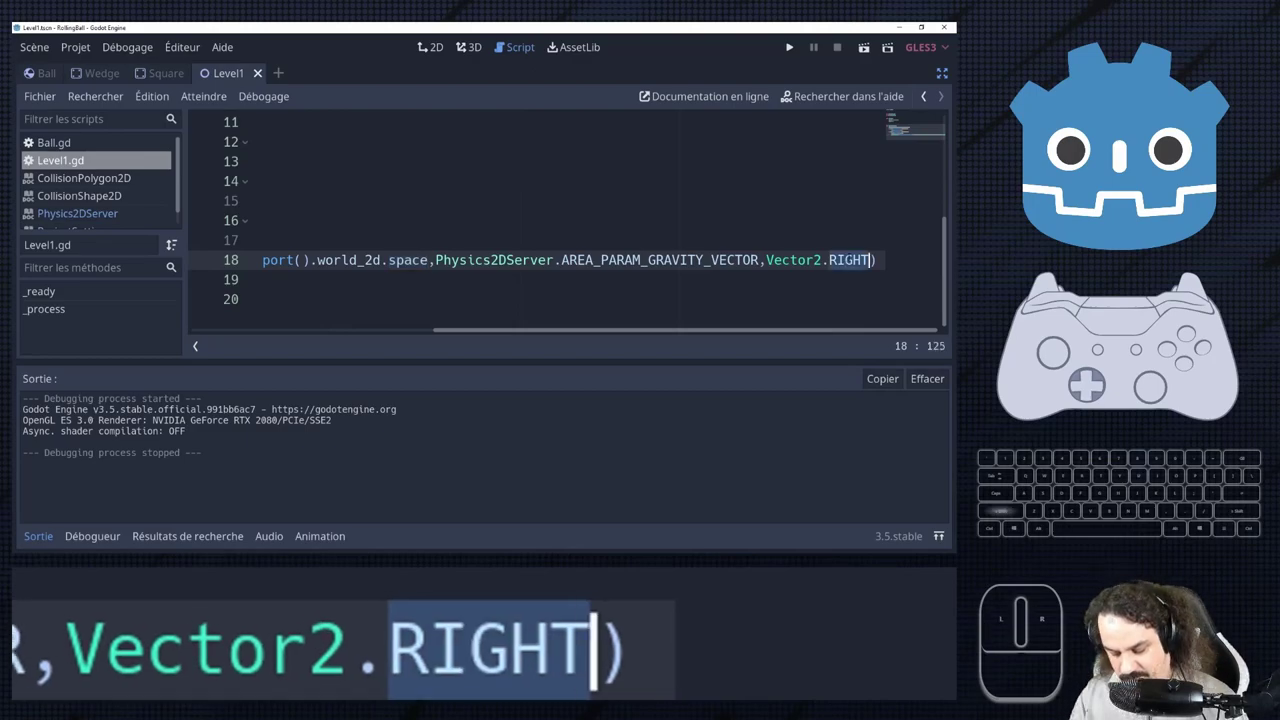
key(ctrl+s)
click(1179, 206)
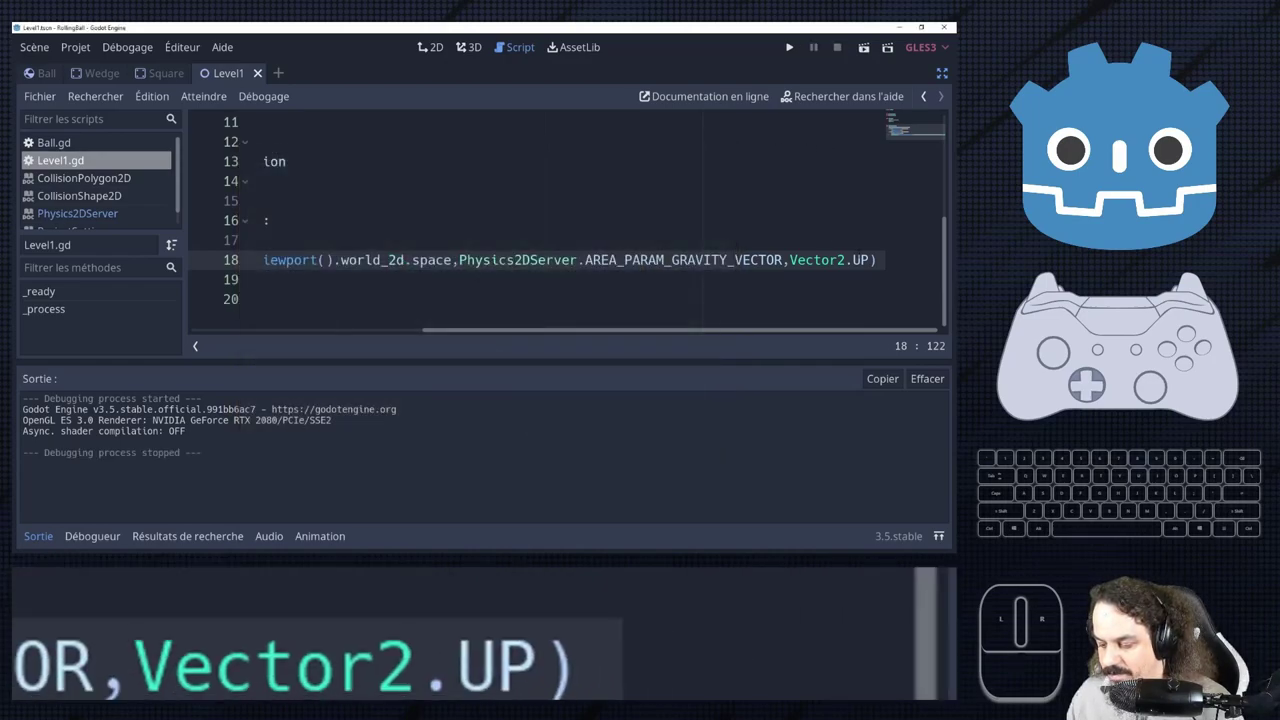
double_click(1179, 206)
key(shift+i)
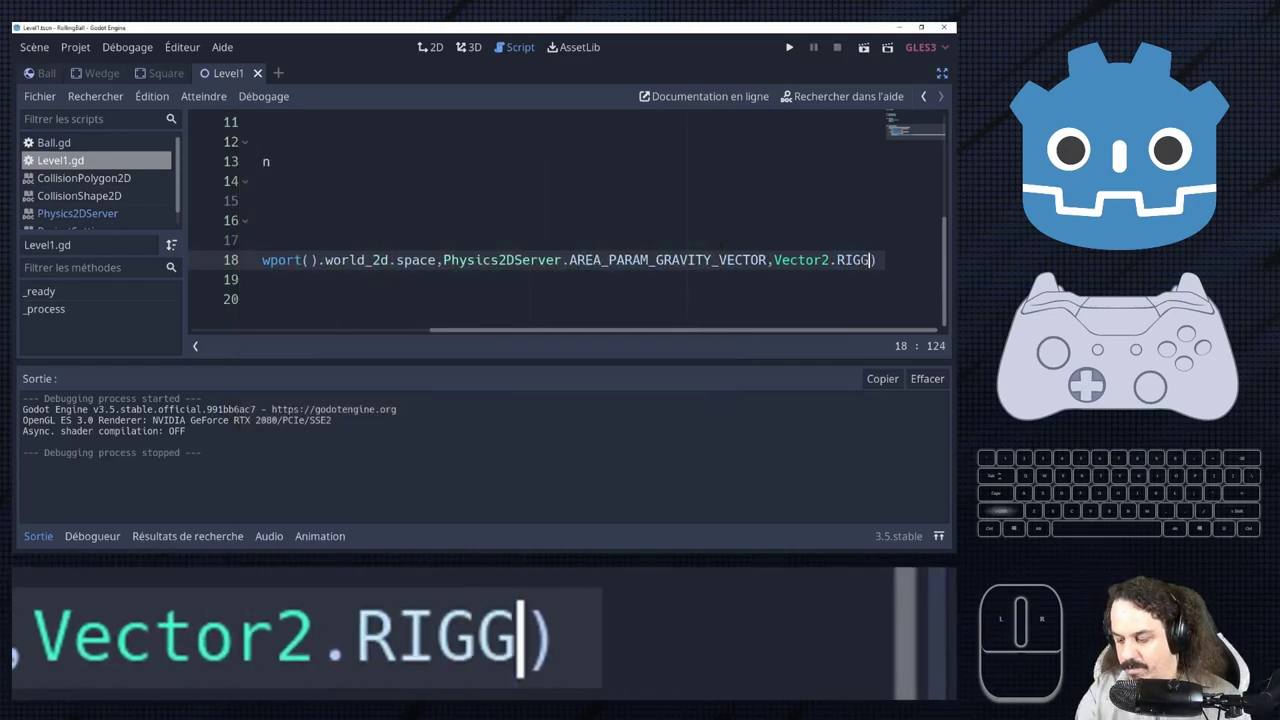
key(BackSpace)
key(shift+h)
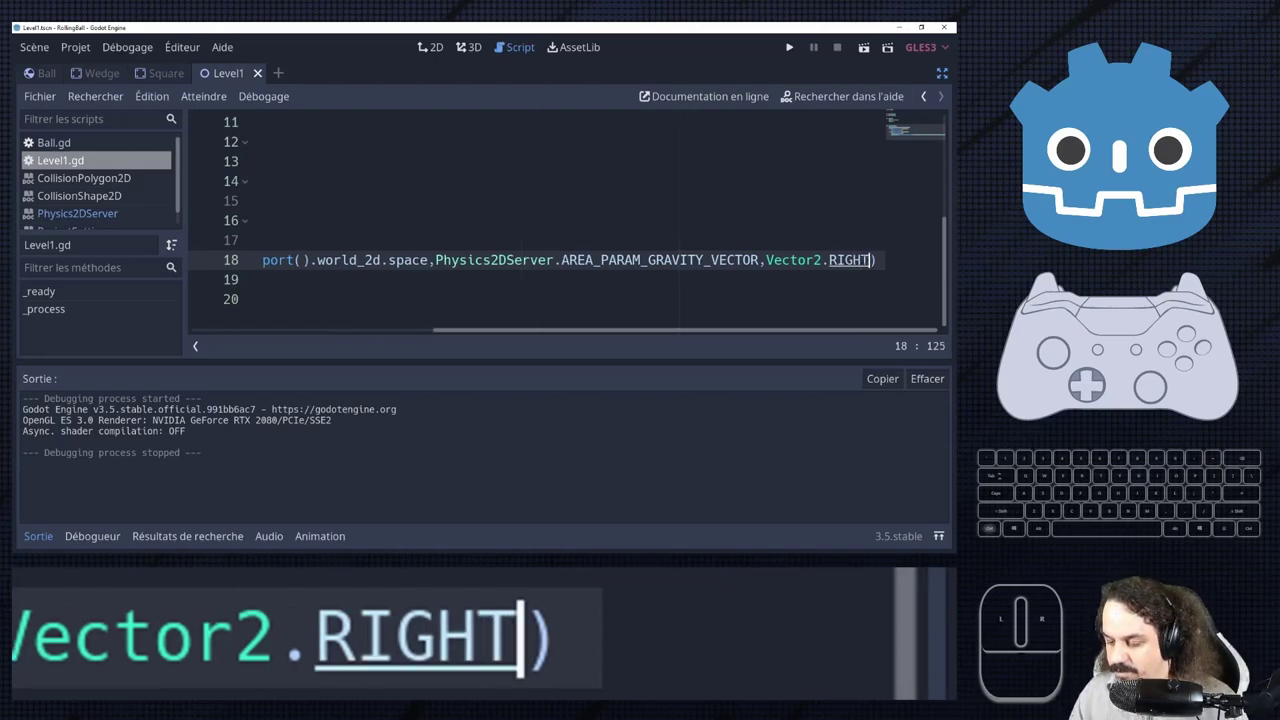
key(ctrl+s)
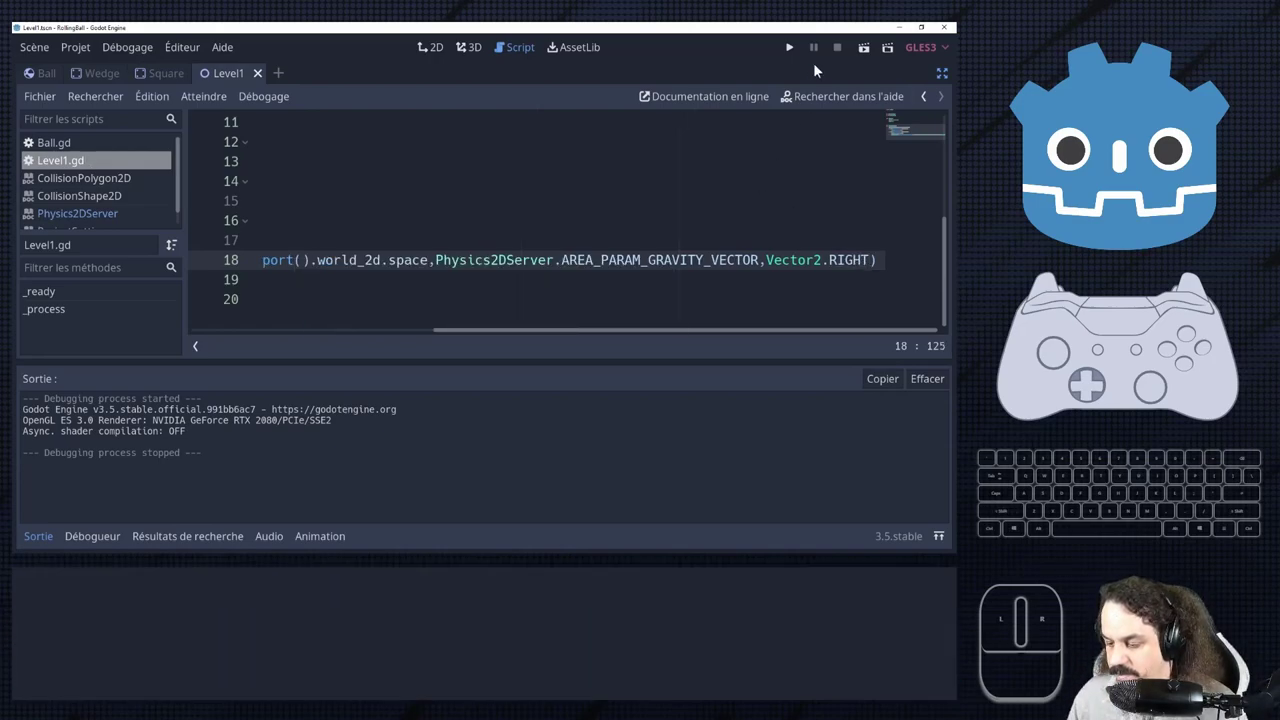
Run Level1 to test the gravity change, then stop the debug session.
click(1179, 206)
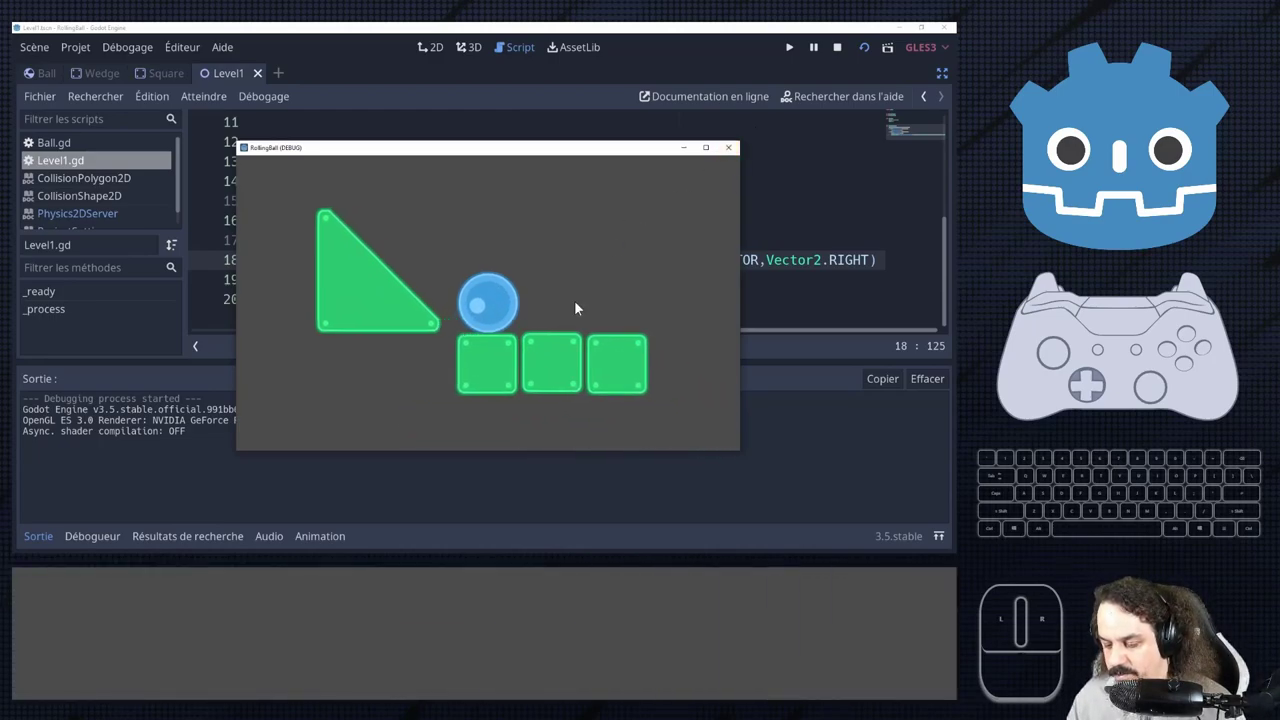
click(1179, 206)
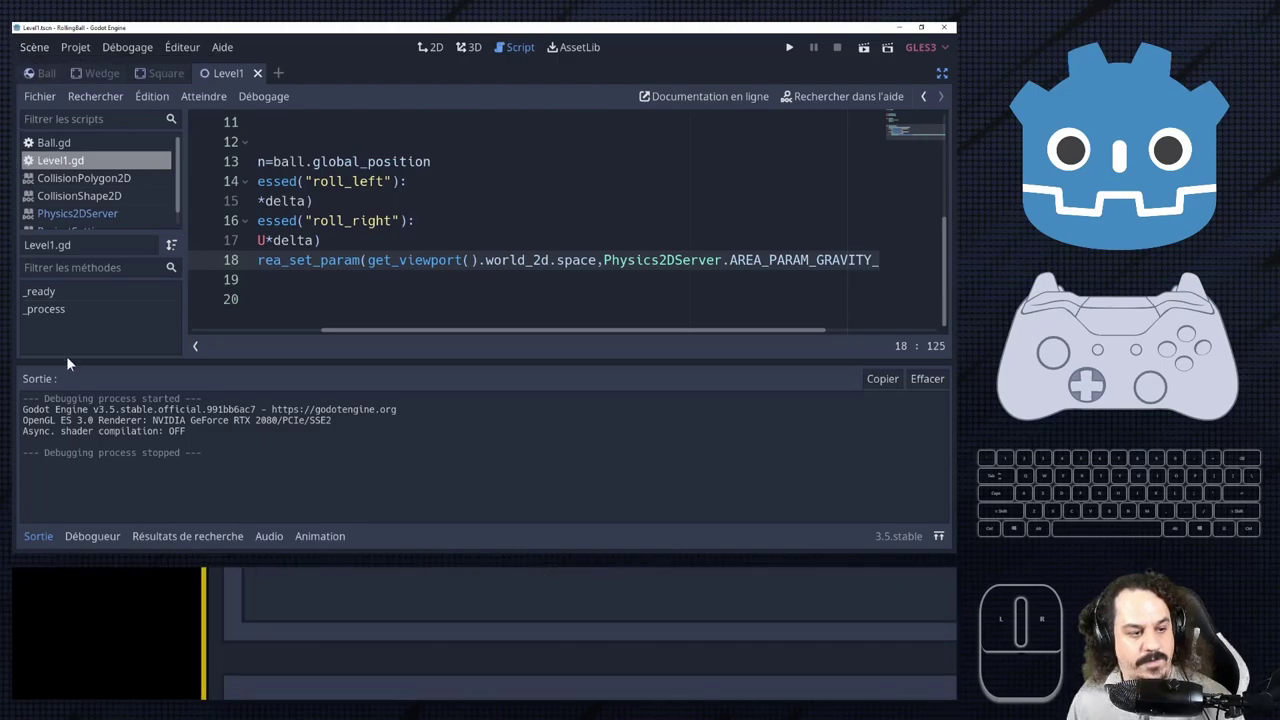
Web-search 'godot change gravity' and read the Q&A answer on changing global gravity at runtime.
click(1179, 206)
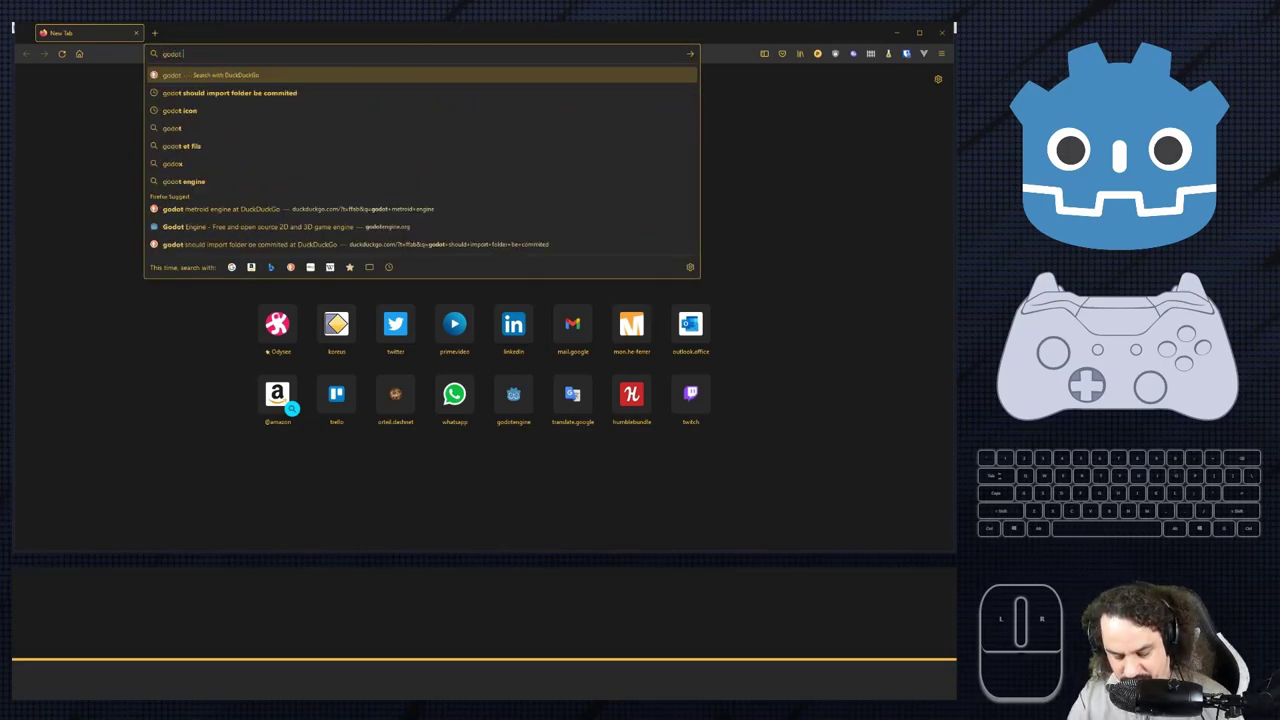
key(a)
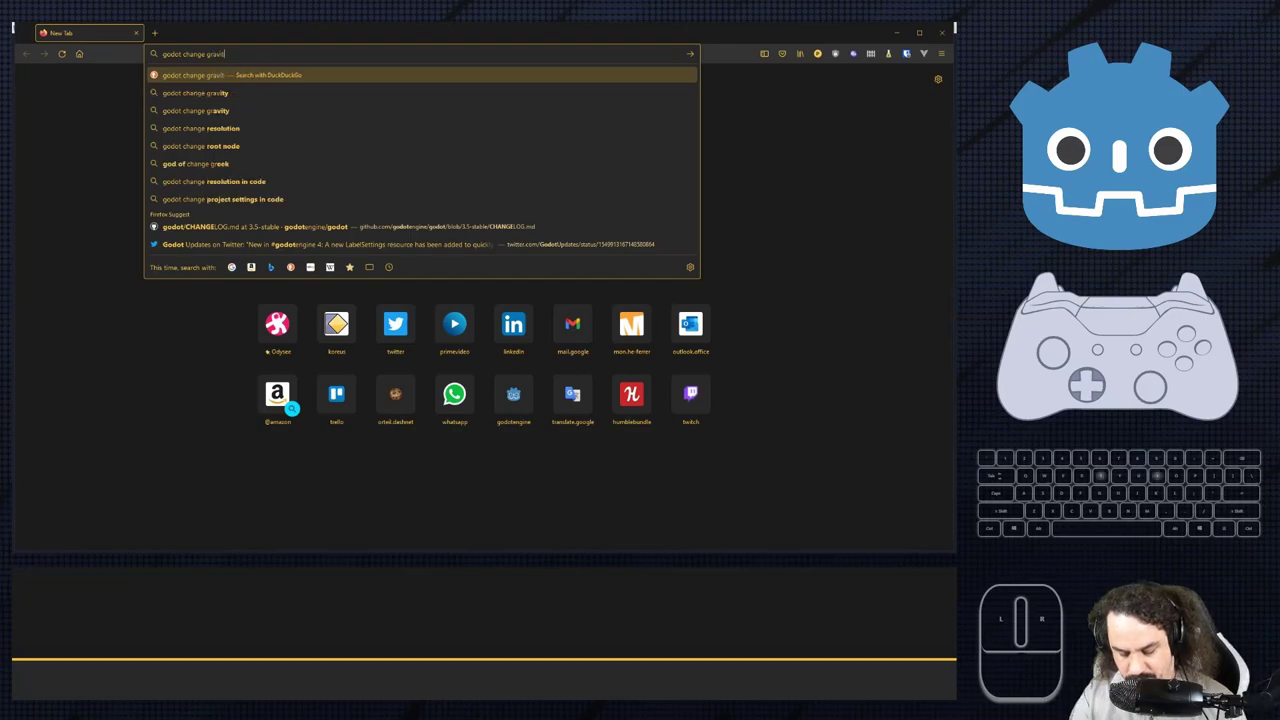
key(y)
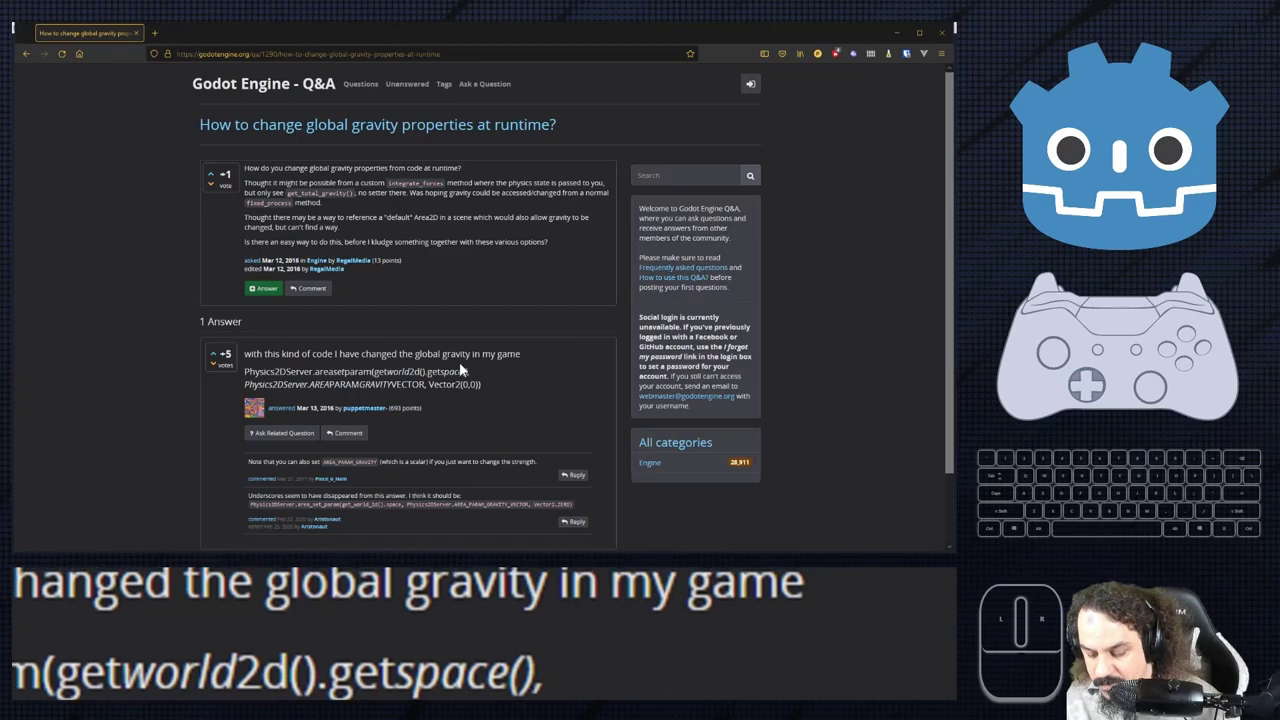
scroll(down, 3)
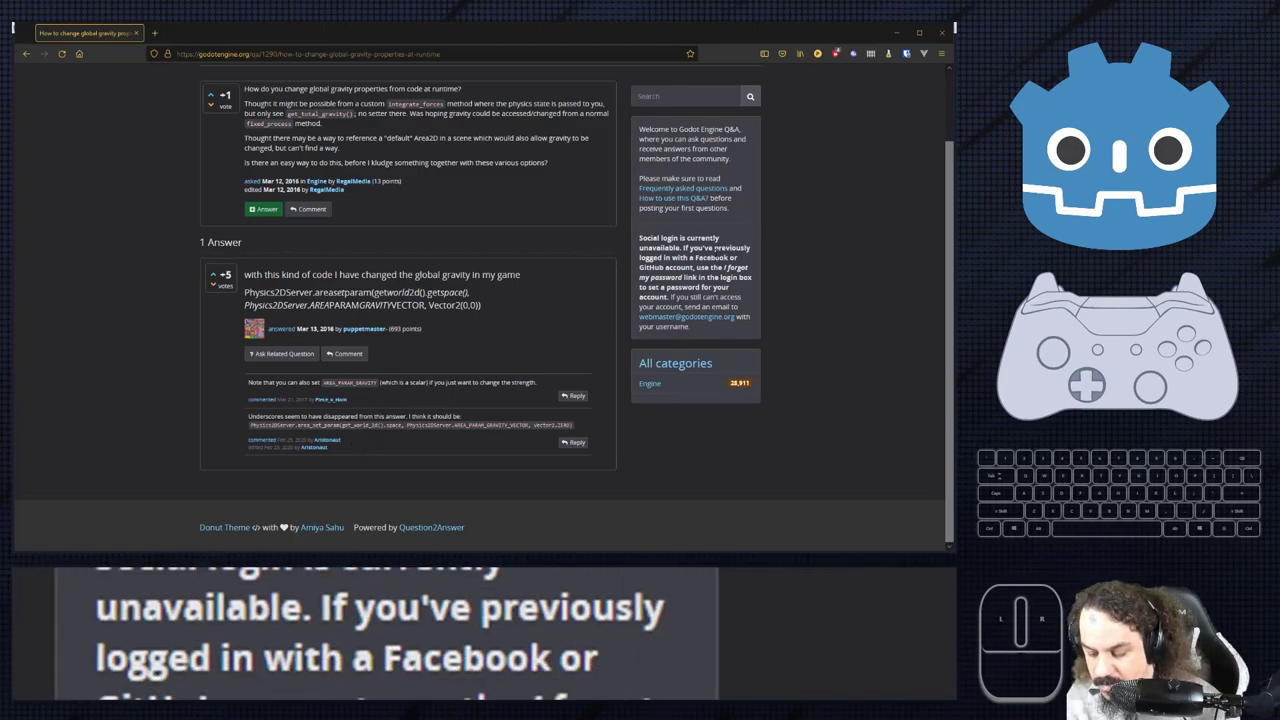
Switch back to the Level1.gd script to compare it with the Q&A answer.
click(1179, 206)
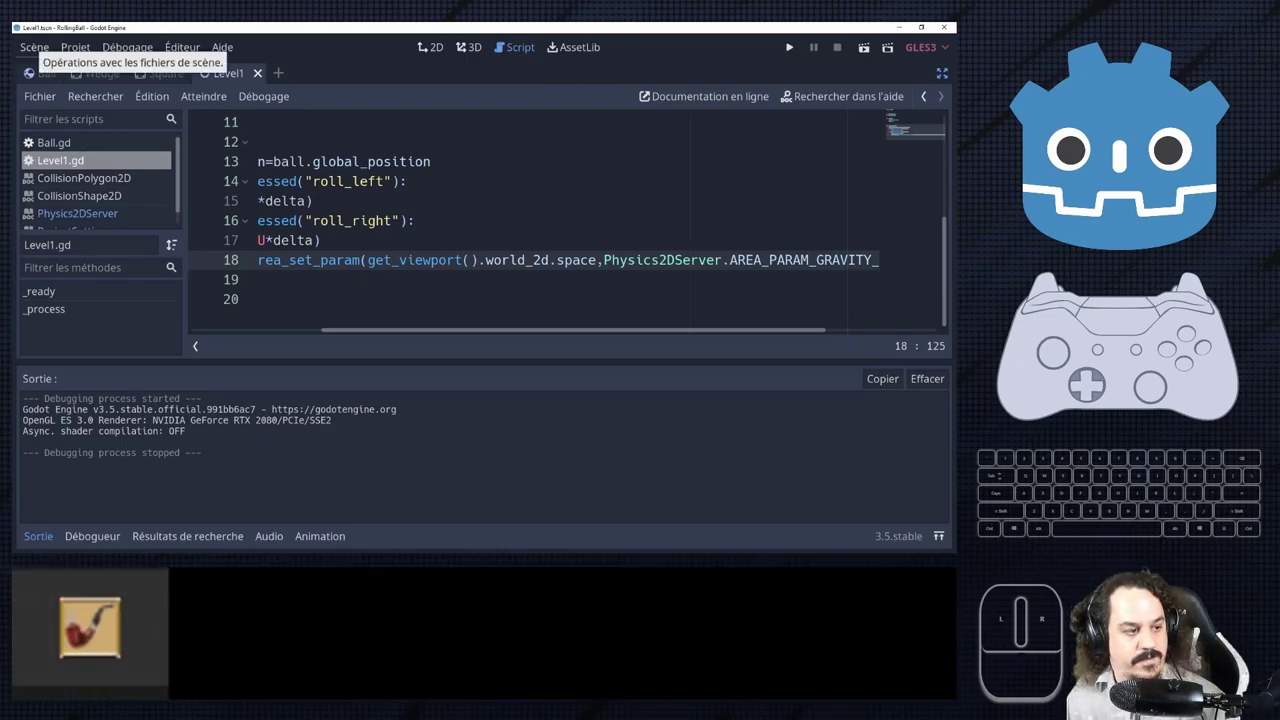
Review the Q&A comment's area_set_param code using get_world_2d().space.
click(1179, 206)
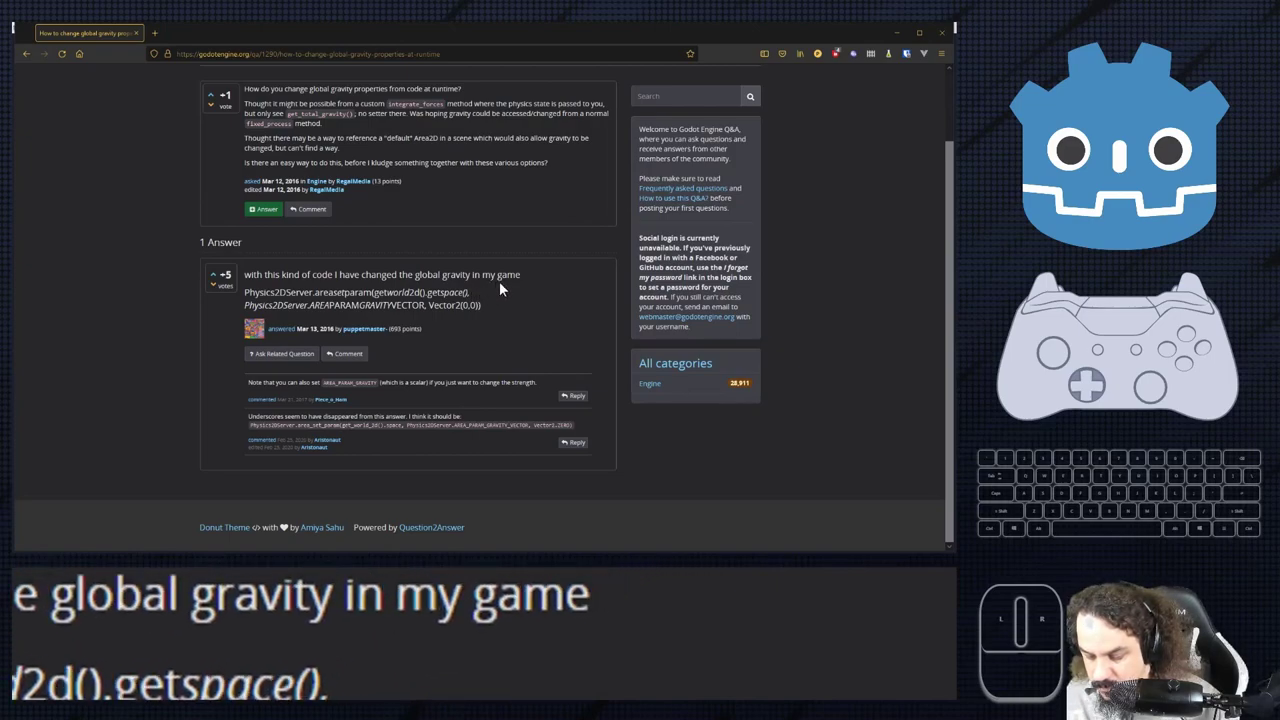
scroll(up, 3)
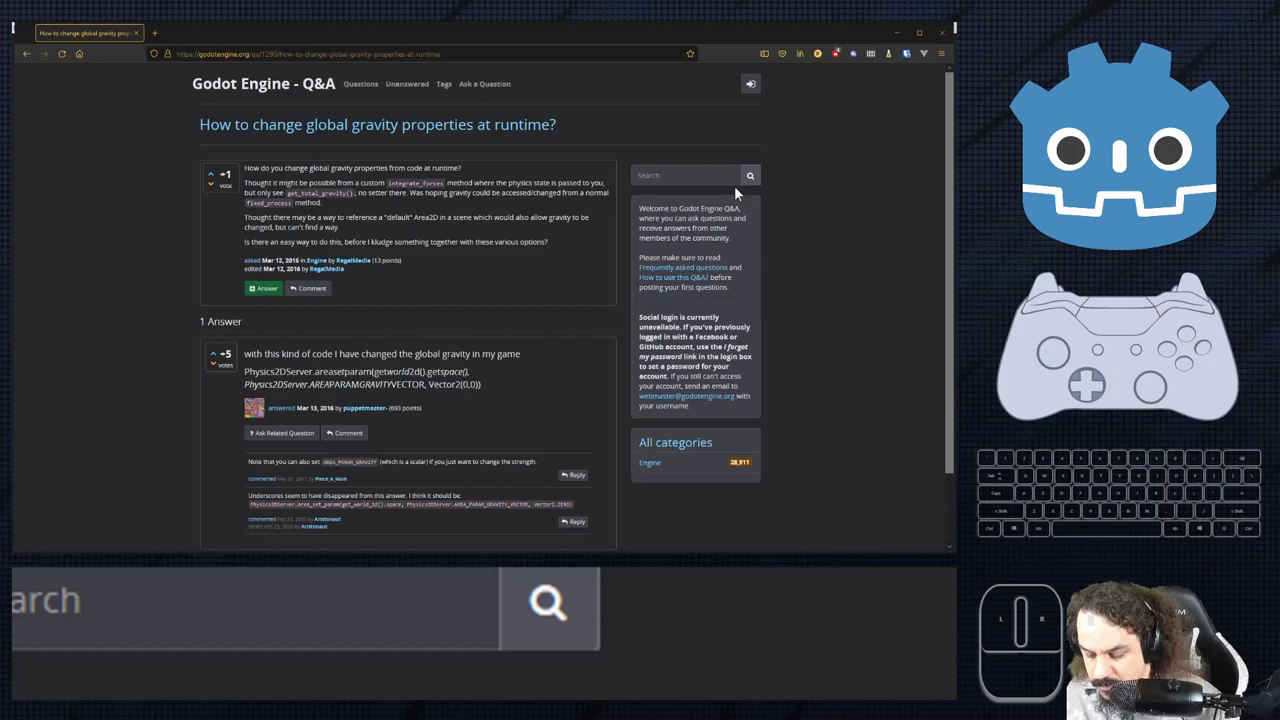
scroll(down, 3)
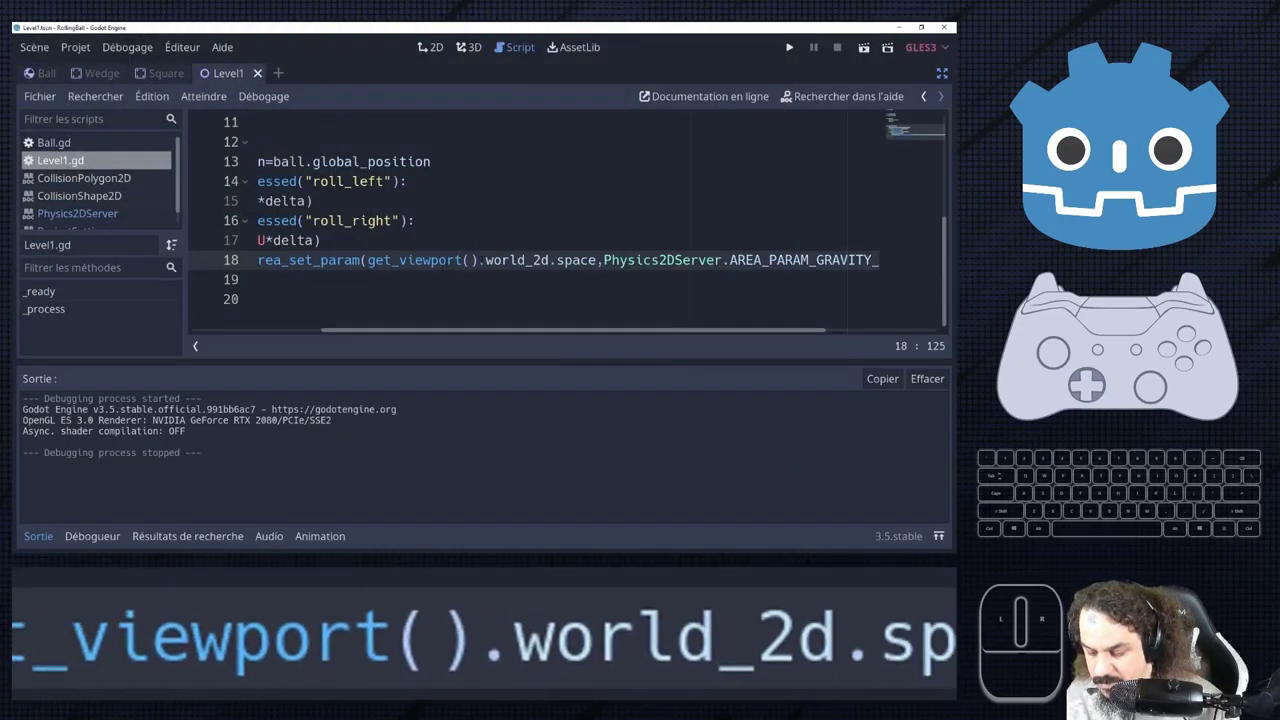
Change line 18's space argument to get_world_2d().get_space(), save, and test-run the scene.
double_click(1179, 206)
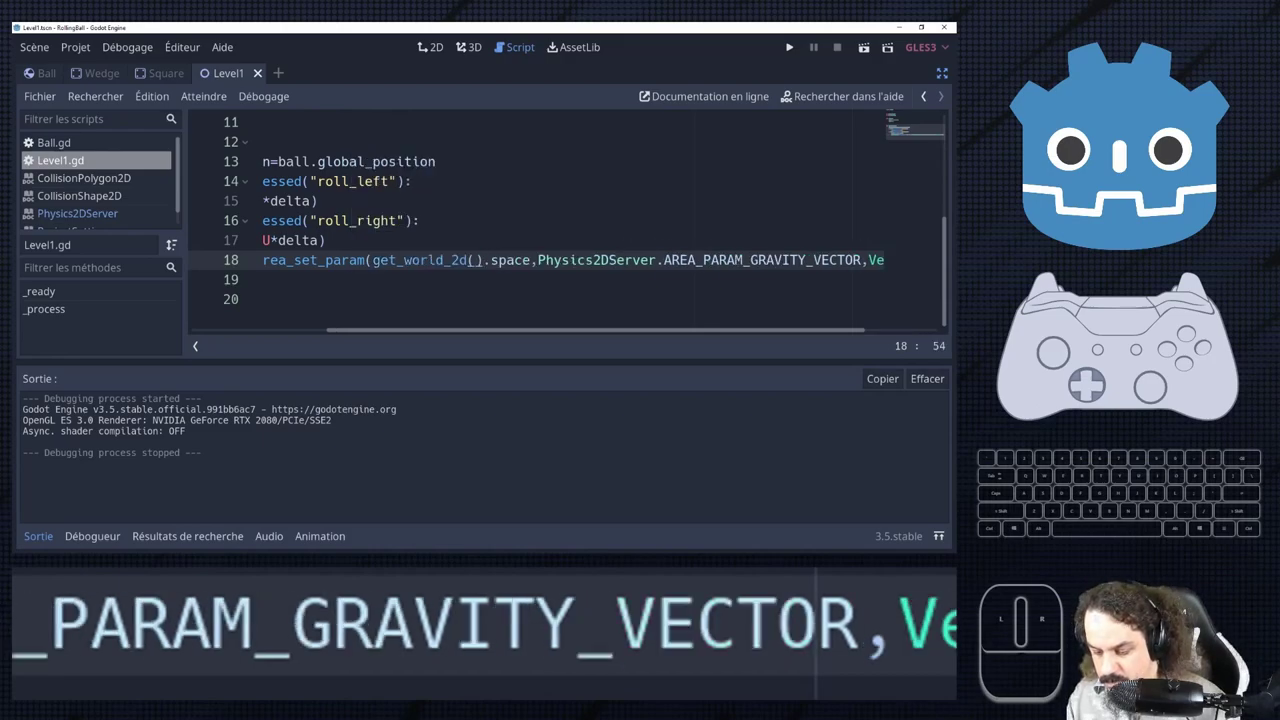
key(g)
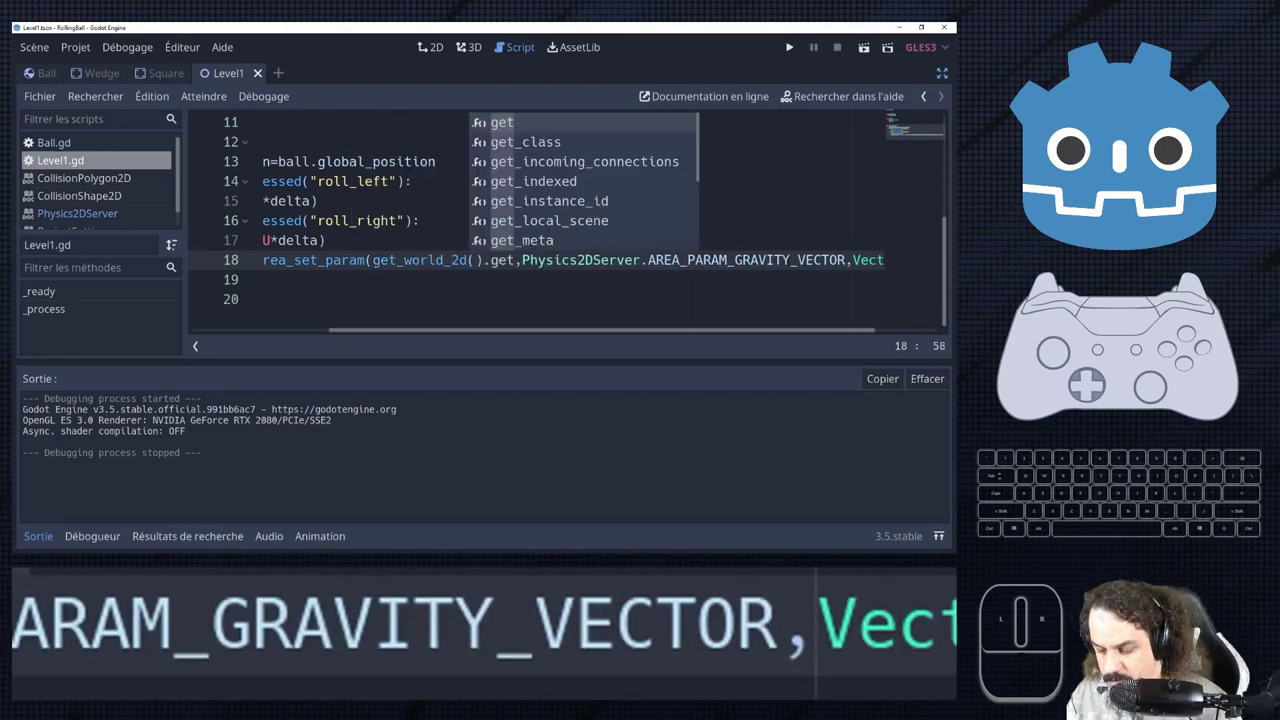
key(p)
key(c)
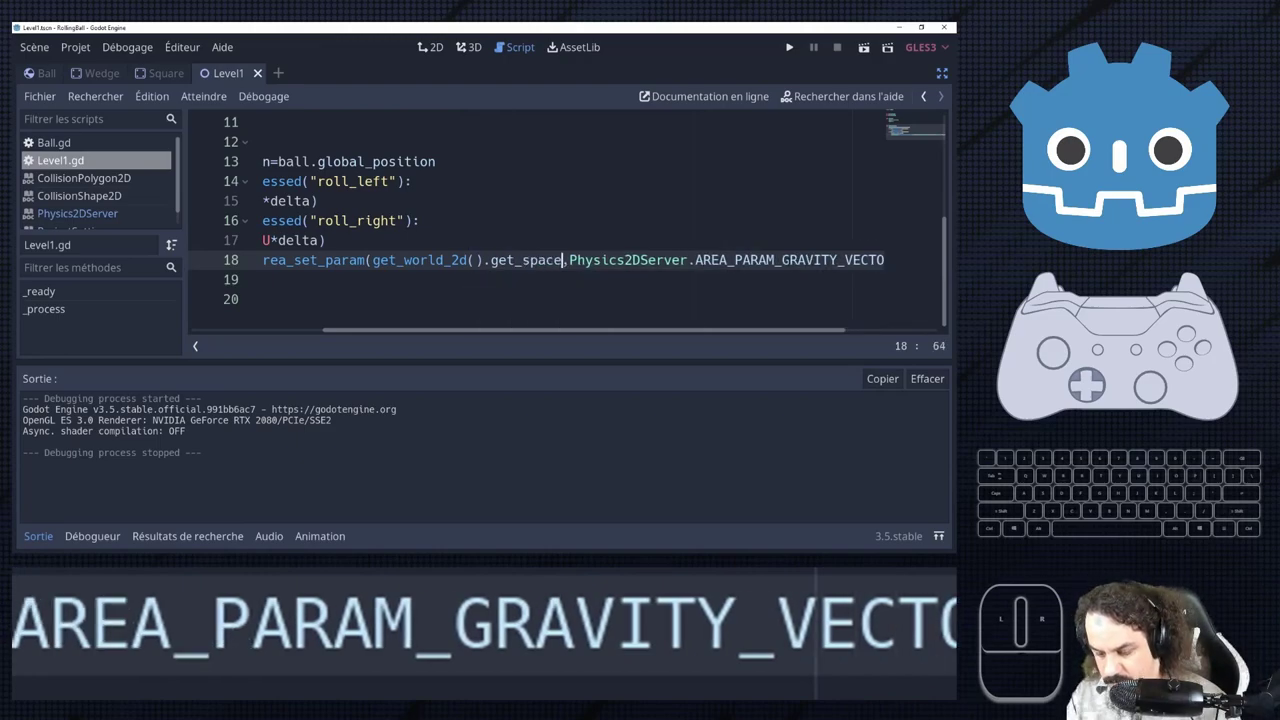
key(shift+9)
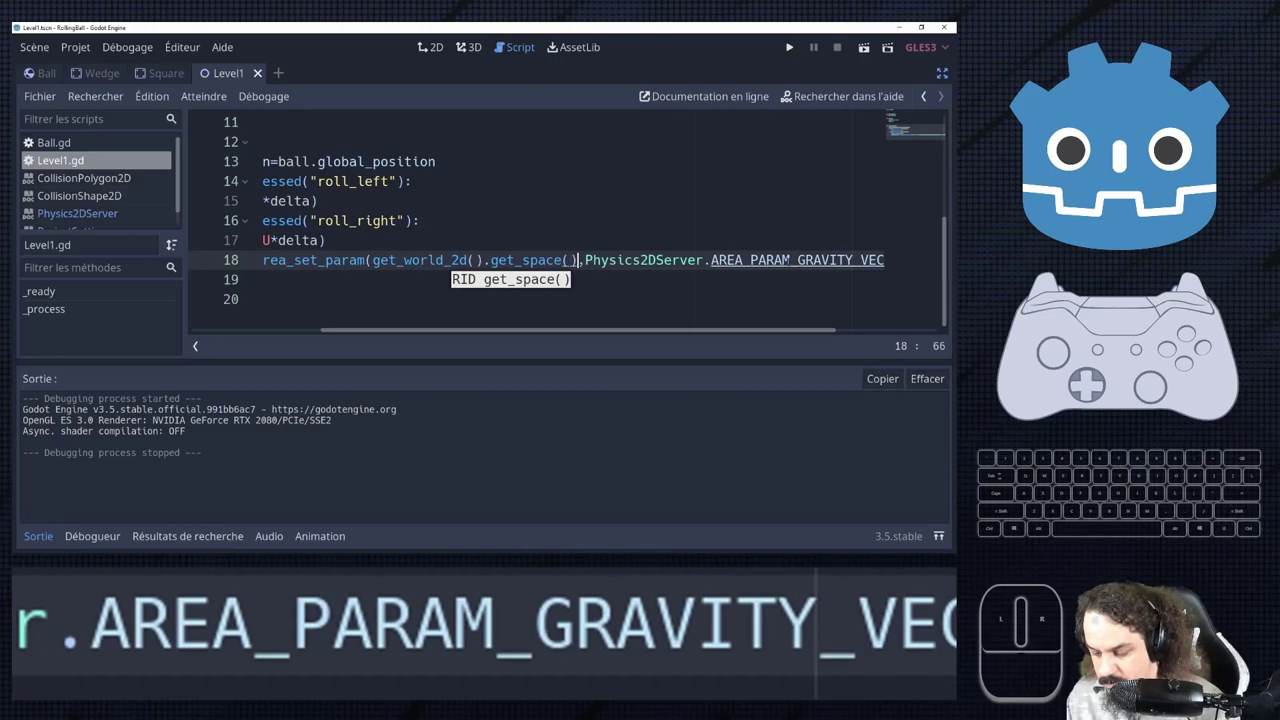
key(ctrl+s)
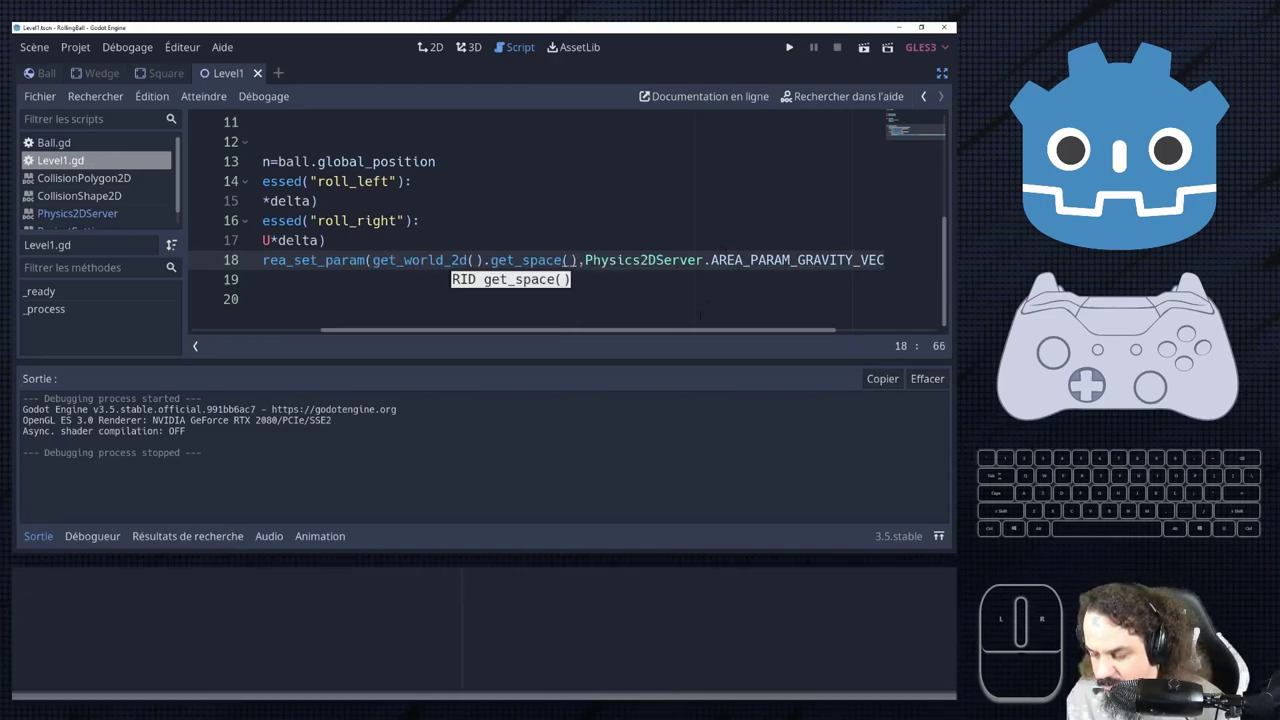
click(1179, 206)
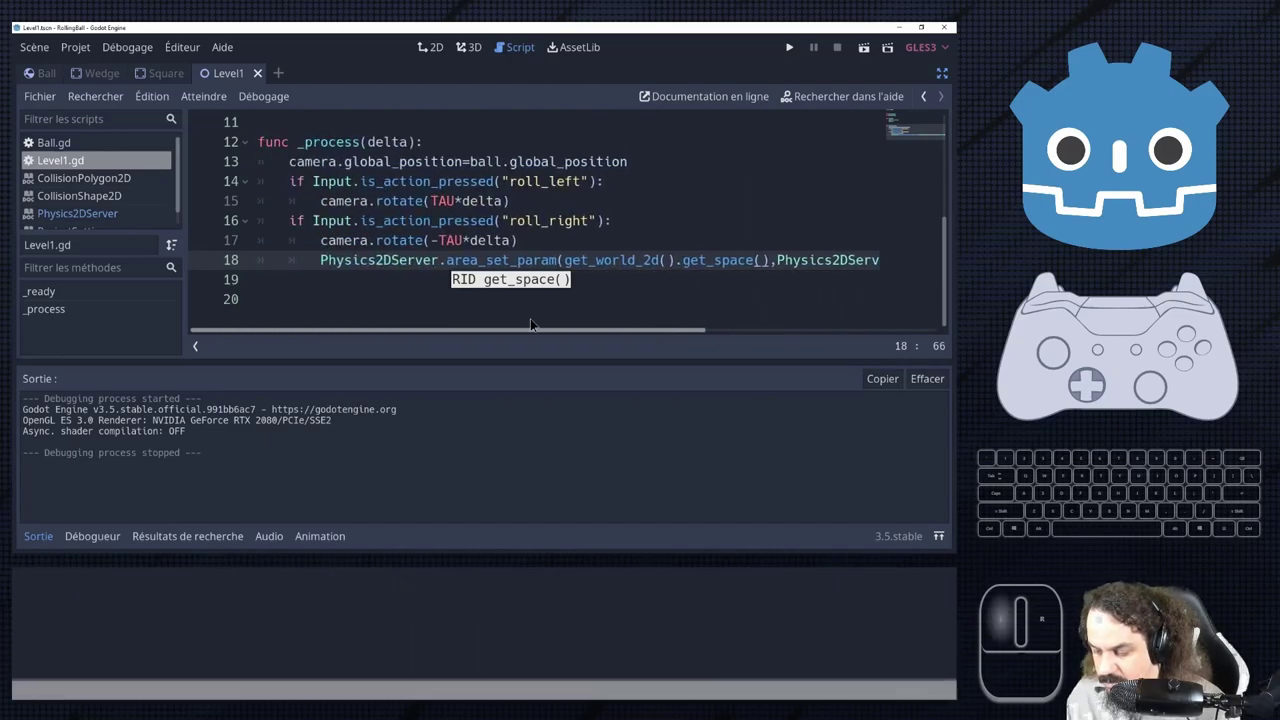
click(1179, 206)
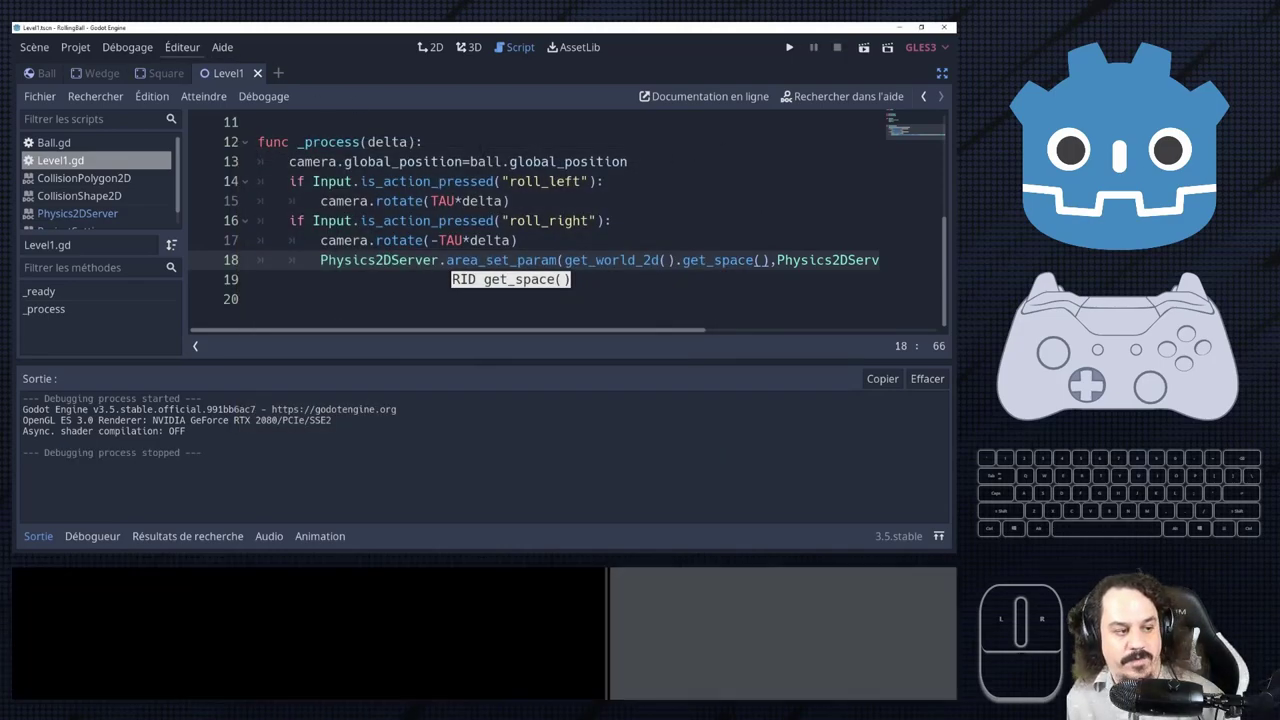
Copy the commenter's corrected gravity line from the Q&A and paste it into Level1.gd as line 18.
click(1179, 206)
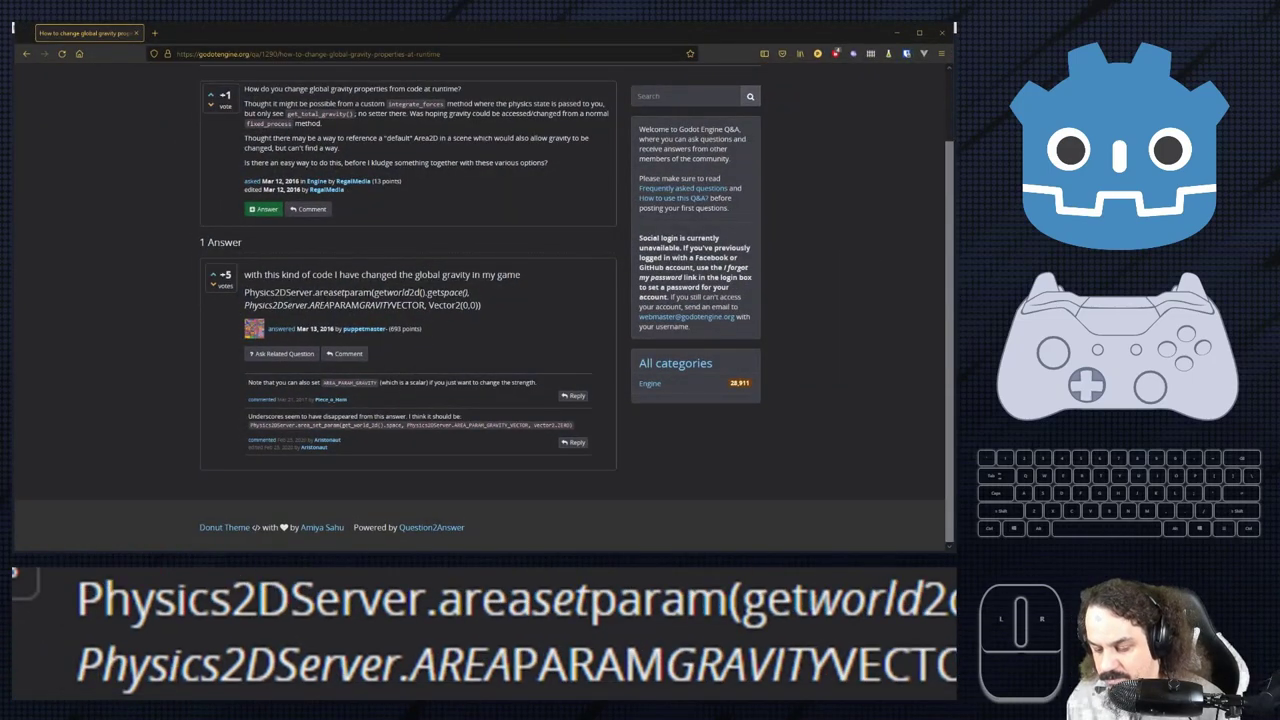
click(1179, 206)
click(1179, 206)
double_click(1179, 206)
click(1179, 206)
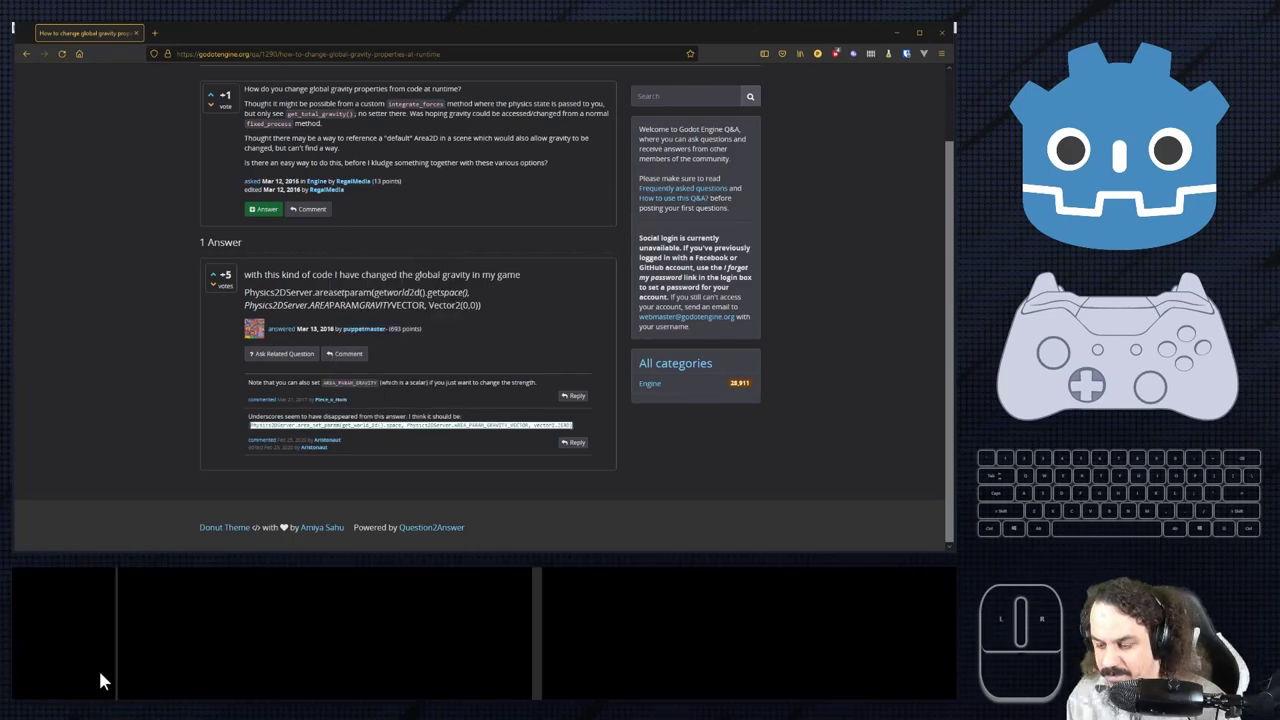
click(1179, 206)
Paste the Physics2DServer.area_set_param gravity-vector line using get_world_2d().space and Vector2.RIGHT, then save Level1.gd.
click(1179, 206)
key(ctrl+v)
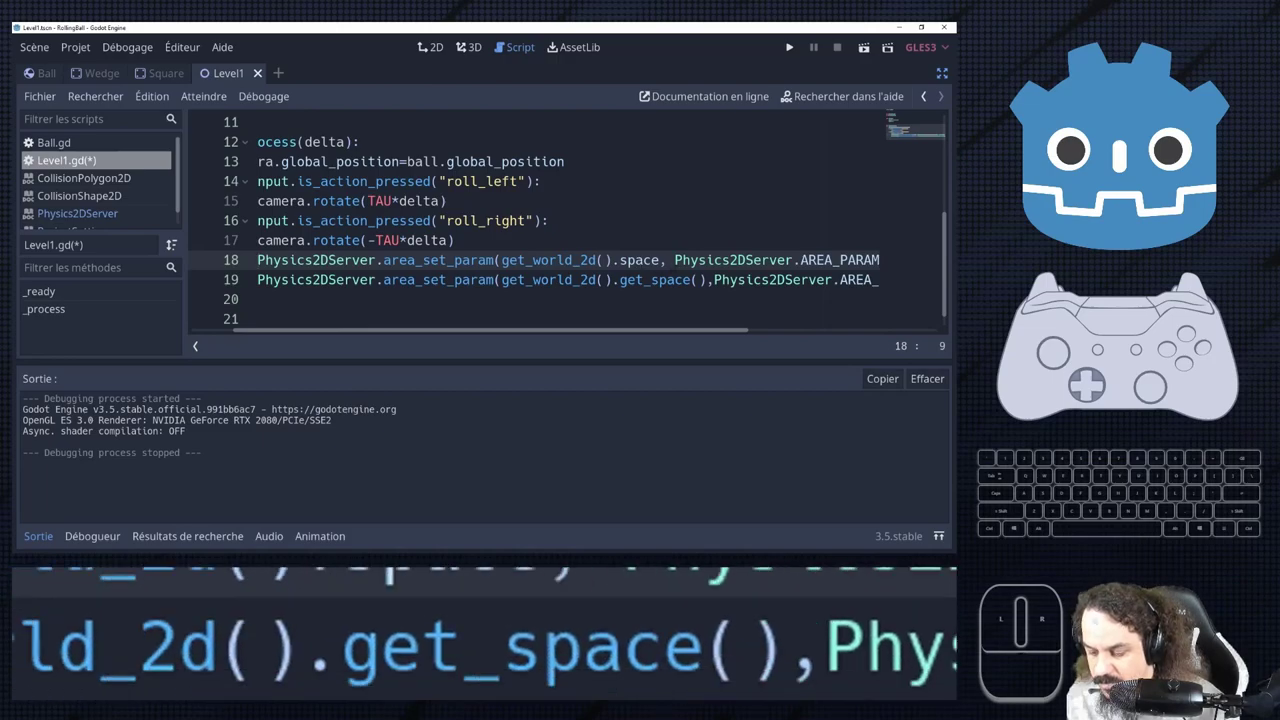
click(1179, 206)
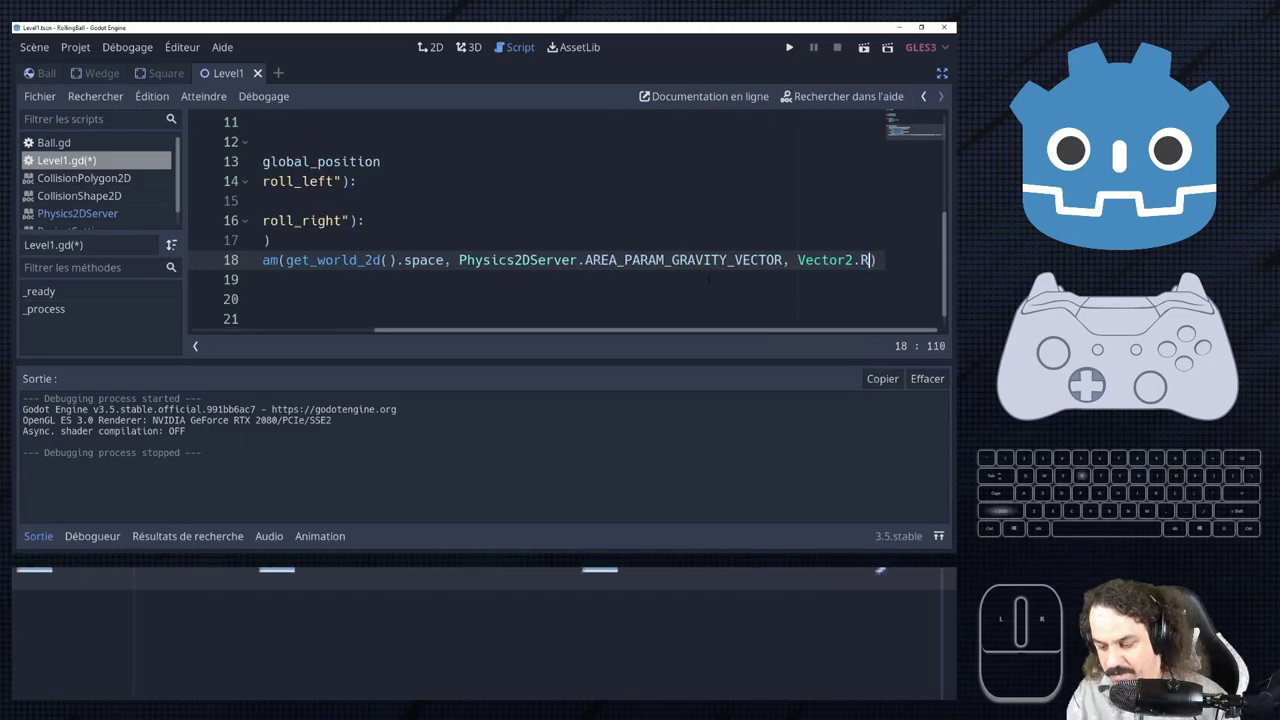
key(Return)
key(ctrl+s)
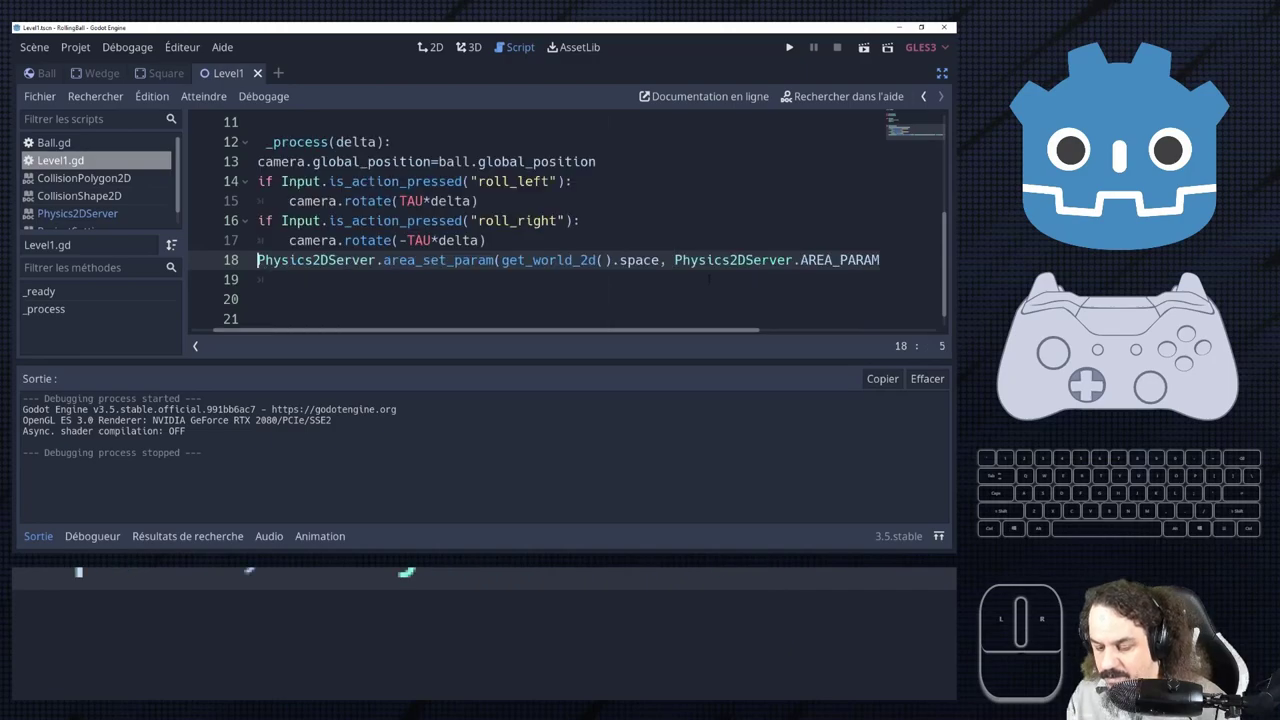
key(ctrl+s)
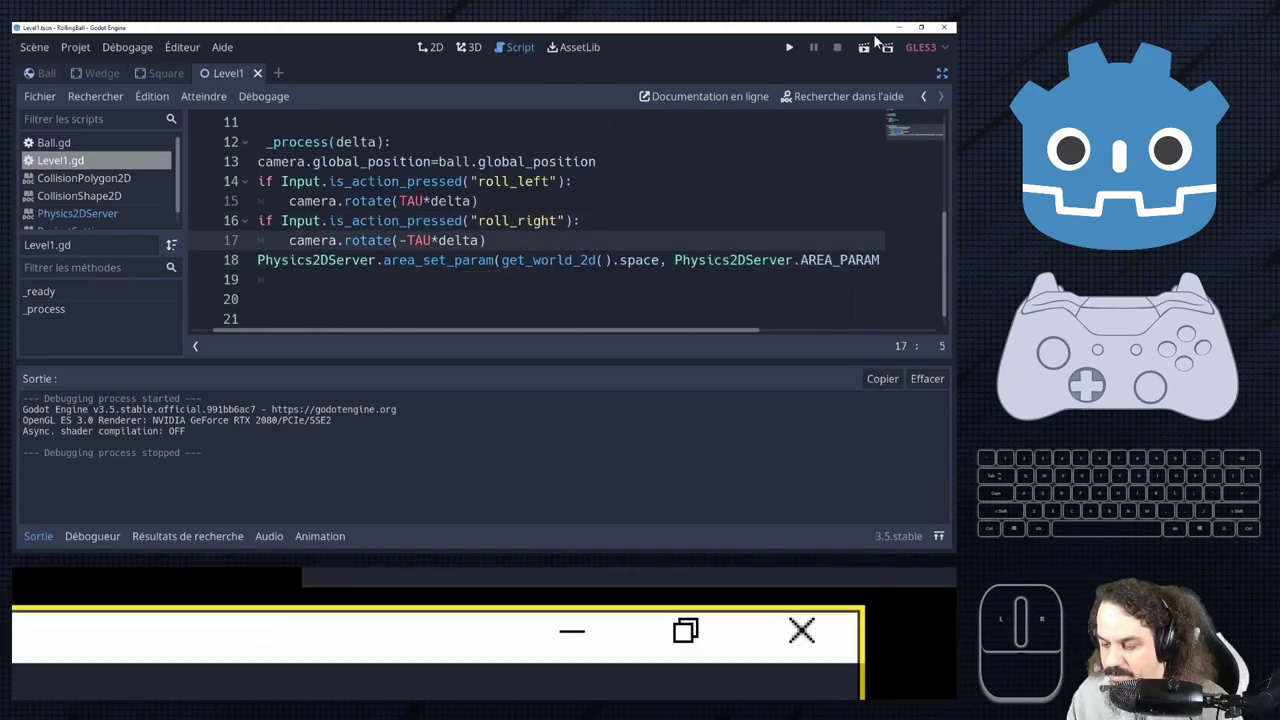
click(1179, 206)
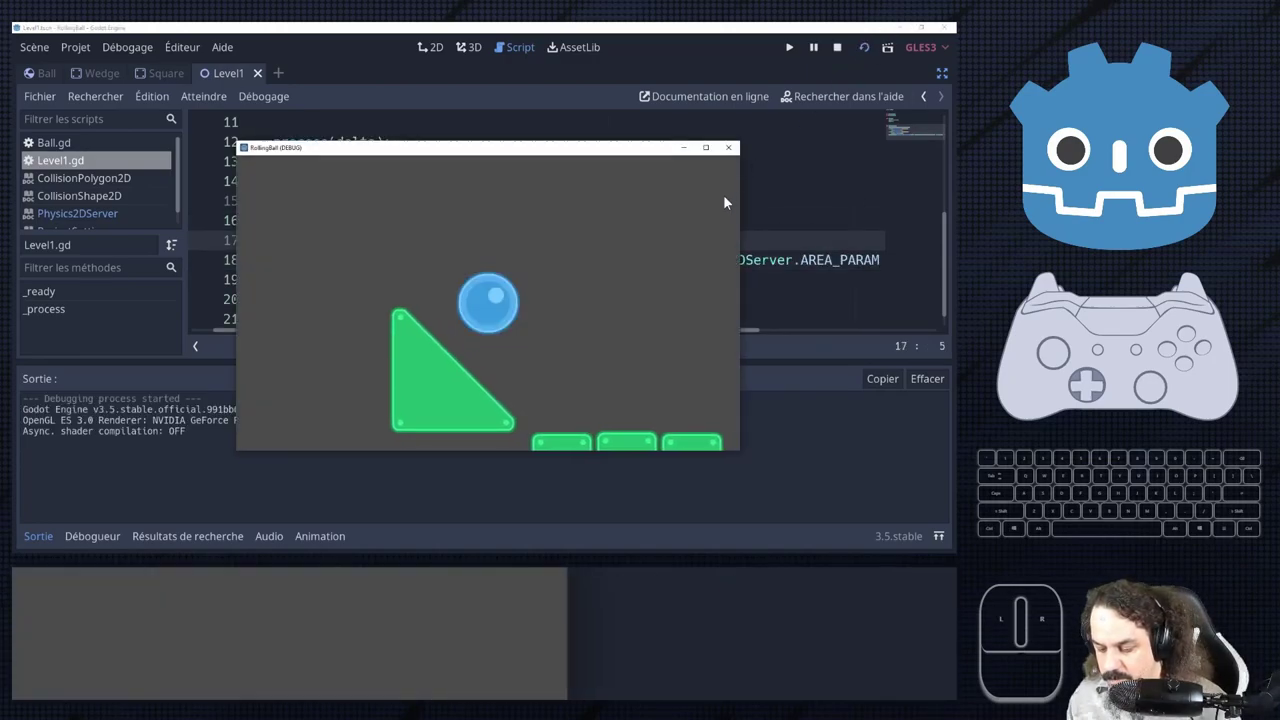
click(1179, 206)
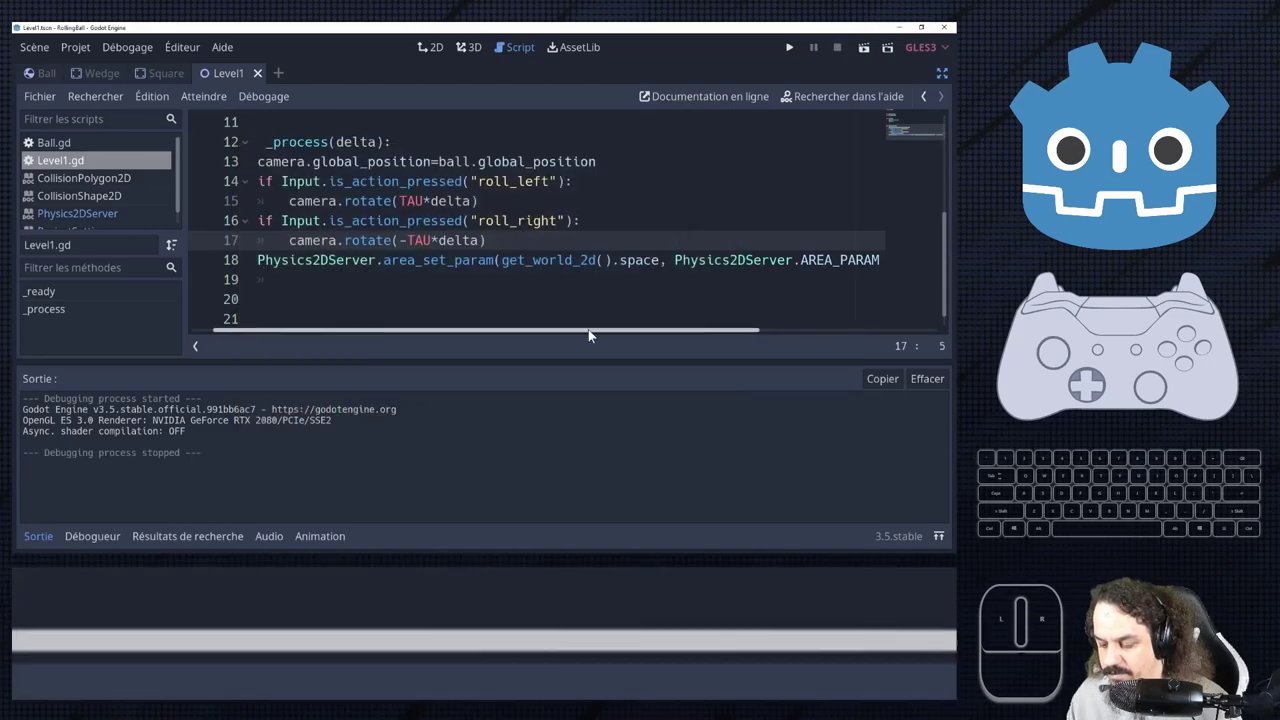
click(1179, 206)
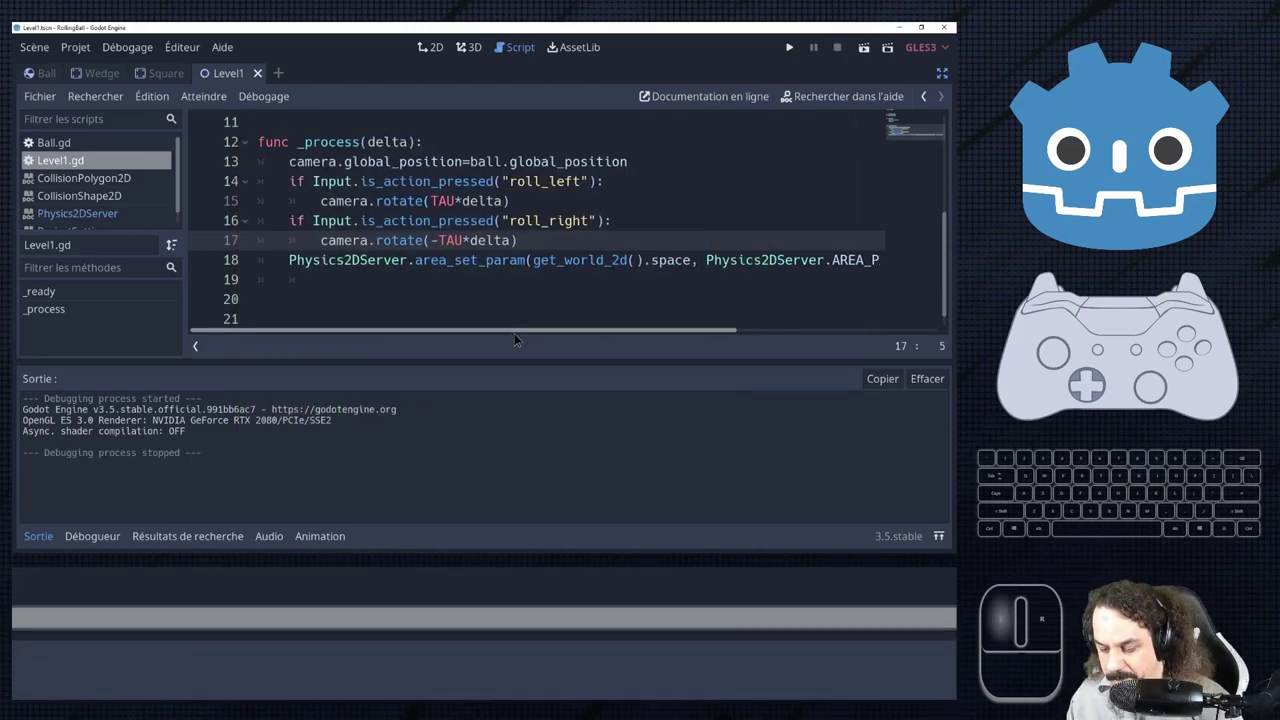
Replace Vector2.RIGHT with Vector2.DOWN.rotated(camera.global_rotation) on line 18 and save the script.
click(1179, 206)
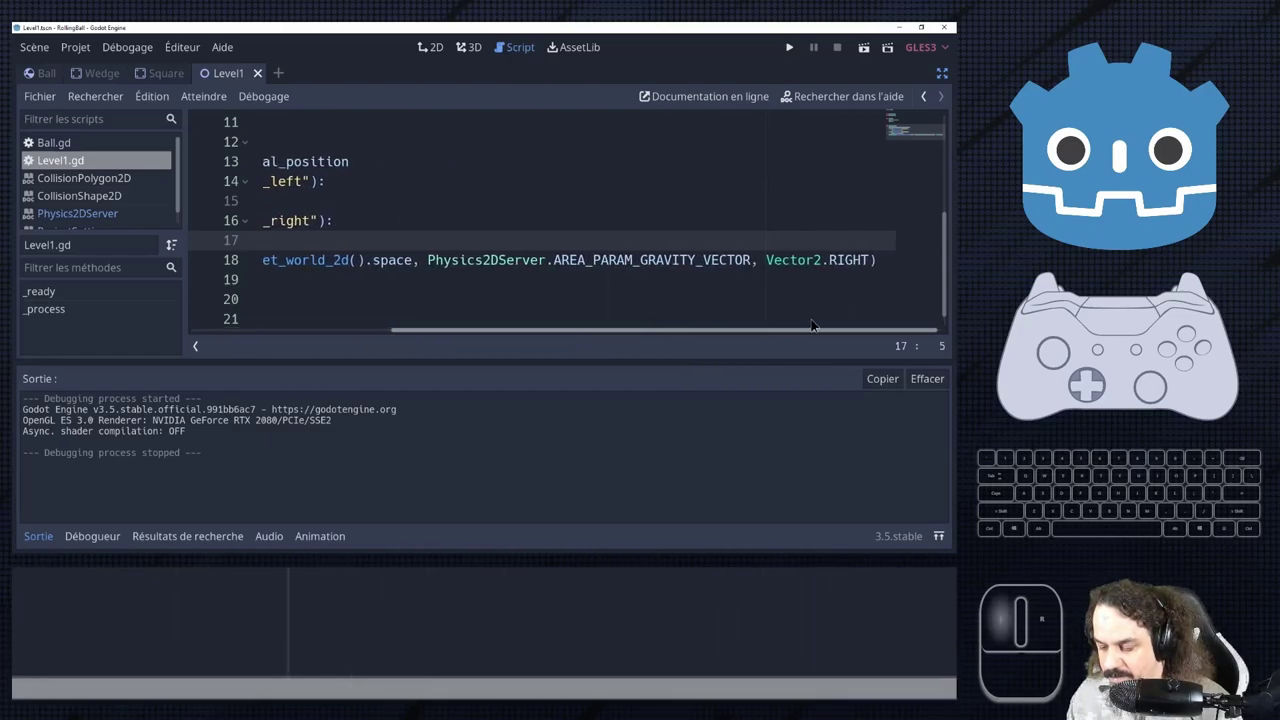
double_click(1179, 206)
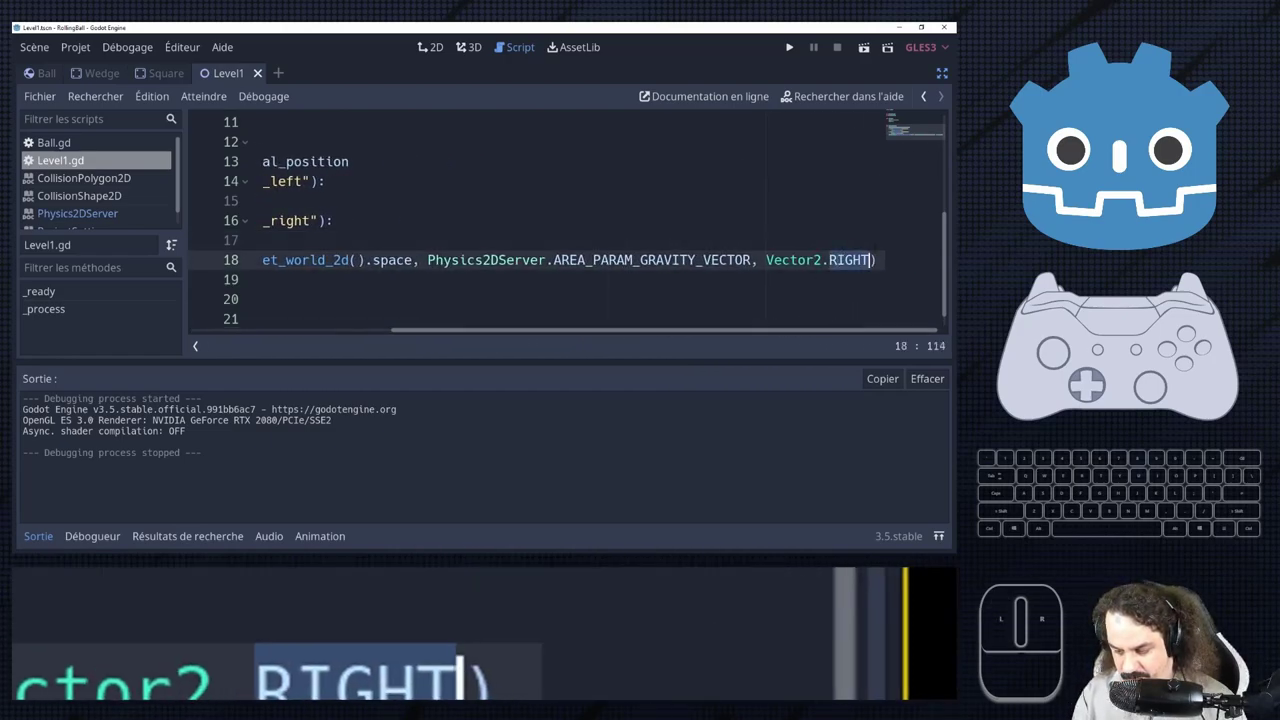
key(BackSpace)
key(shift+d)
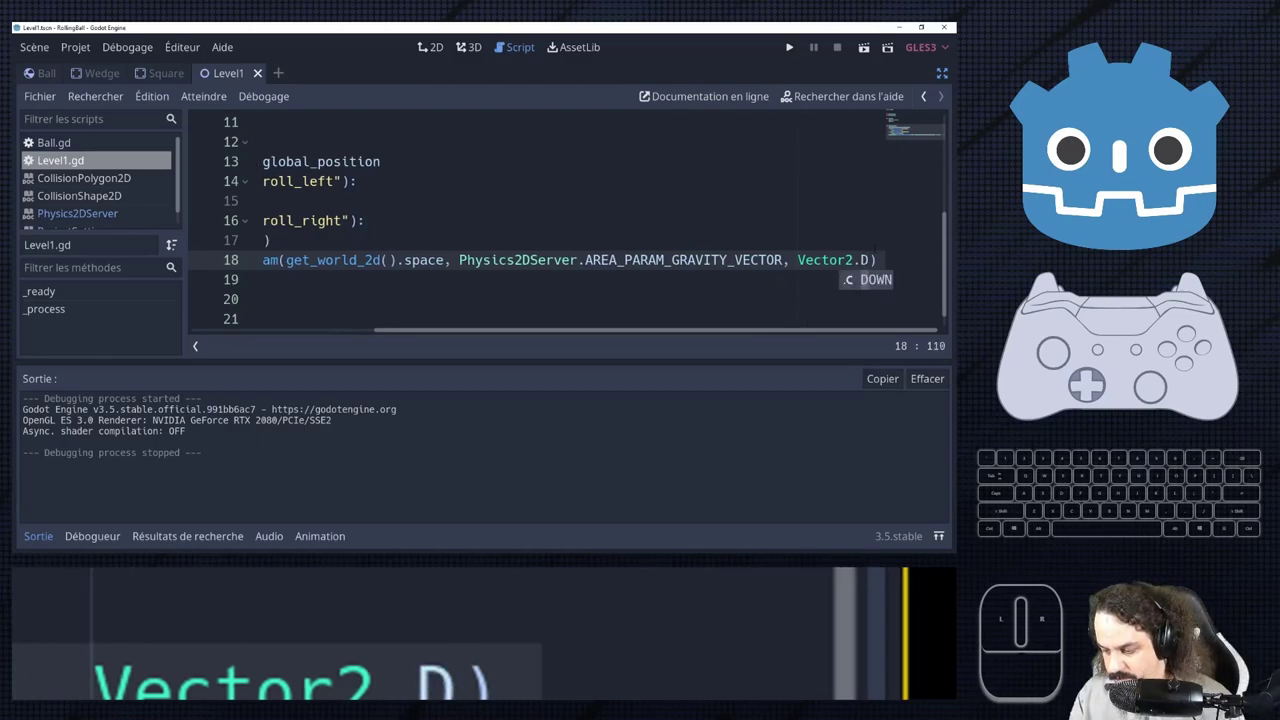
key(Return)
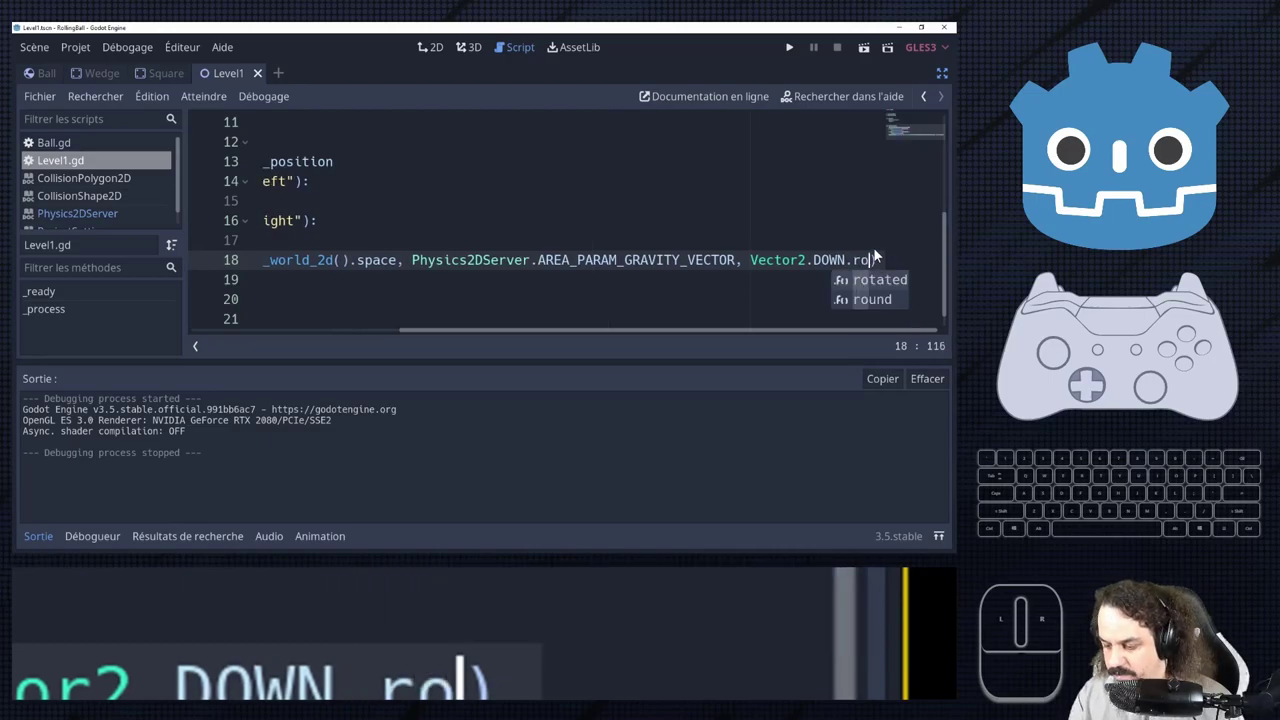
key(Return)
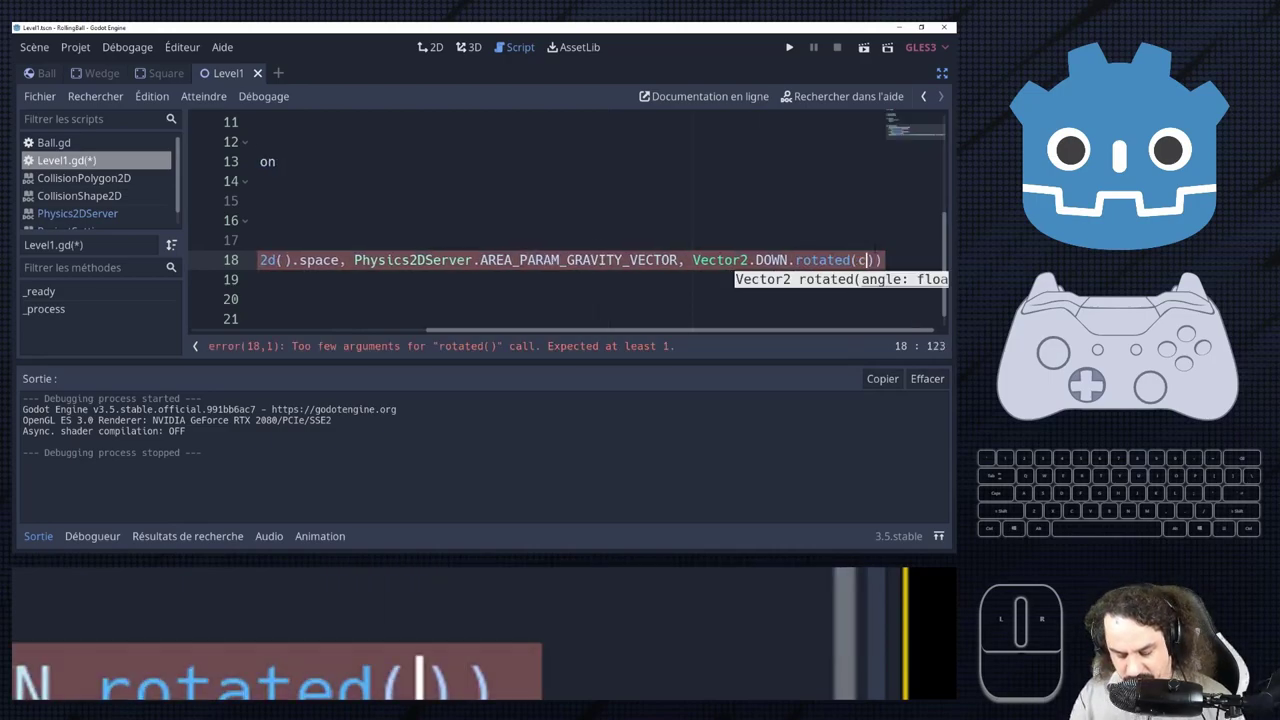
key(m)
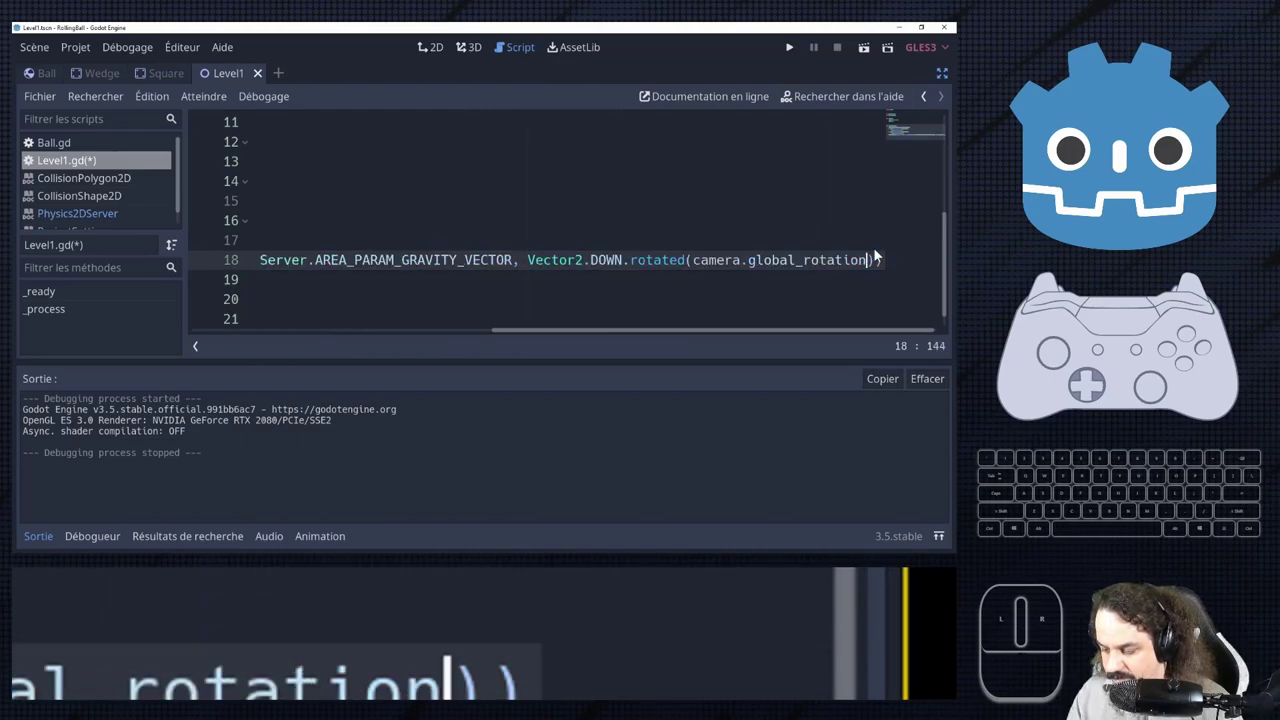
key(ctrl+s)
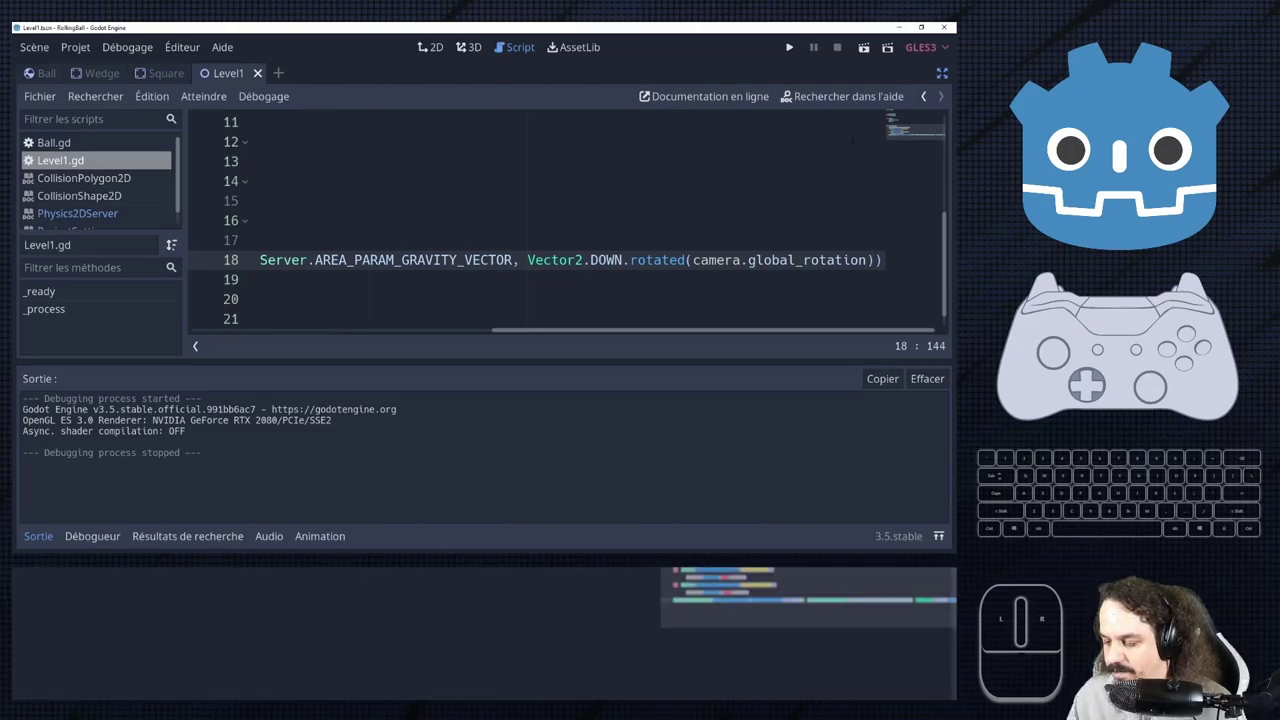
Run the game with camera-relative gravity, close it, and return to Level1's 2D workspace.
click(1179, 206)
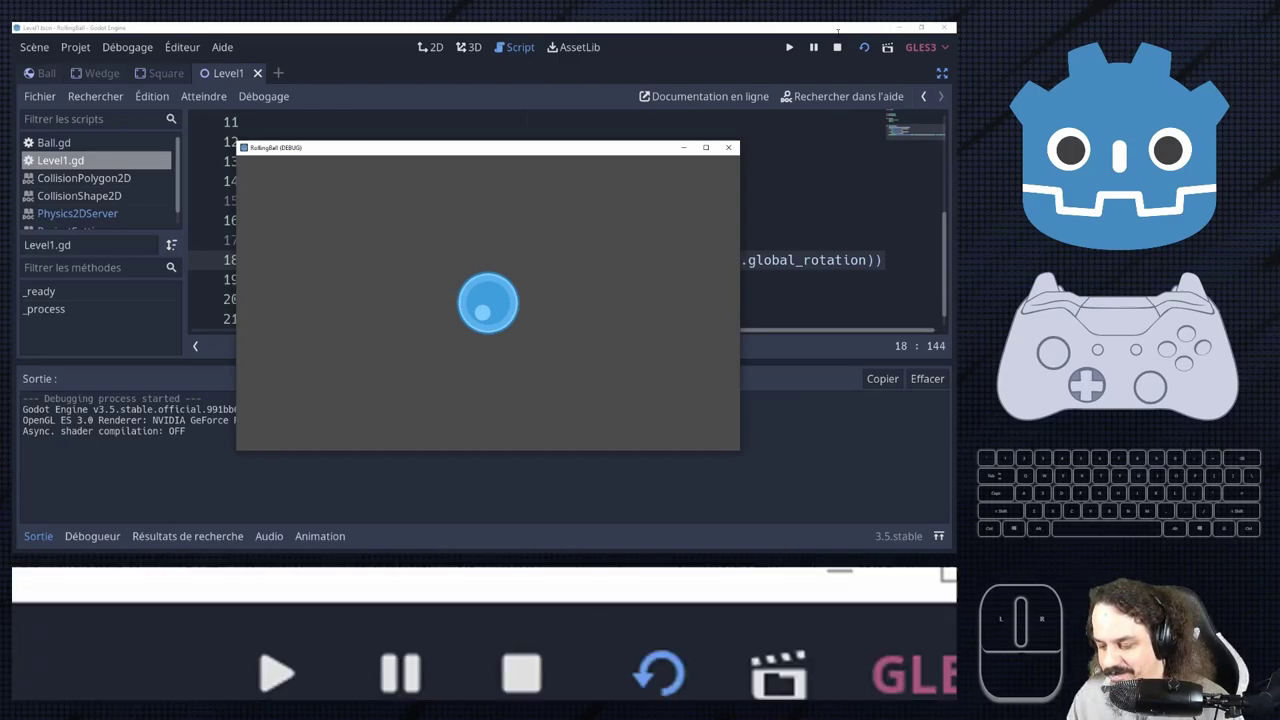
click(1179, 206)
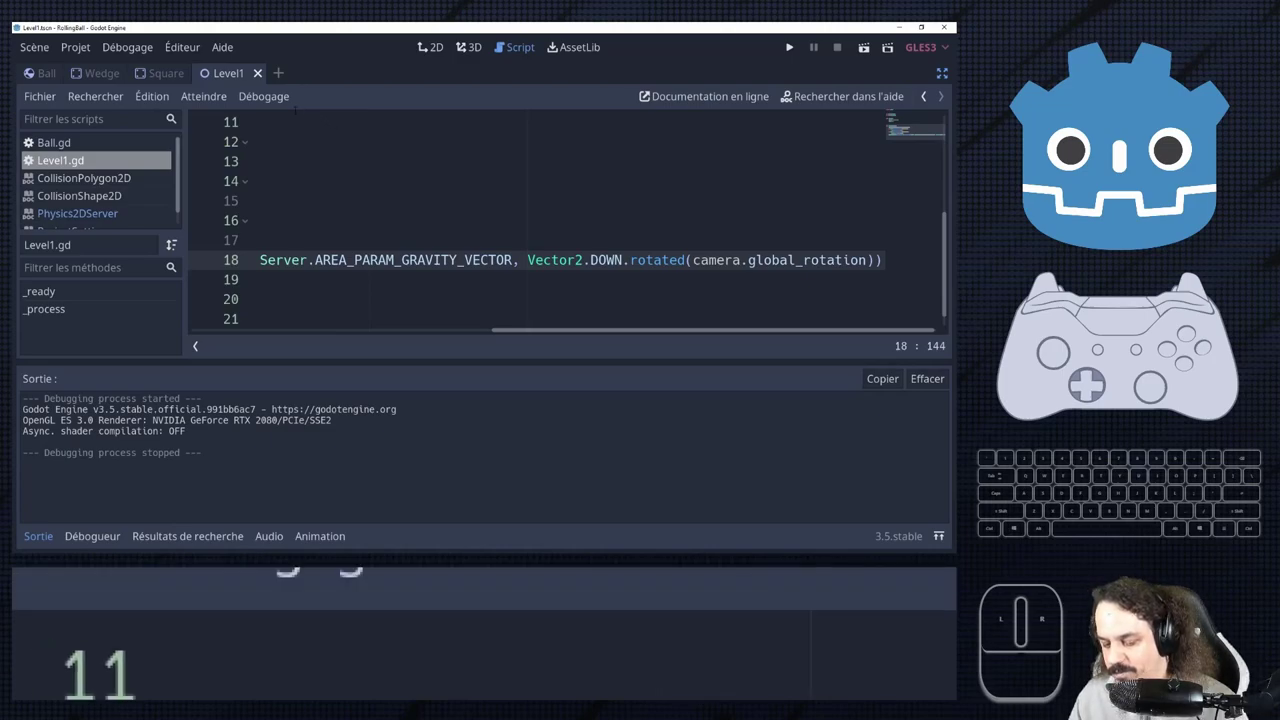
click(1179, 206)
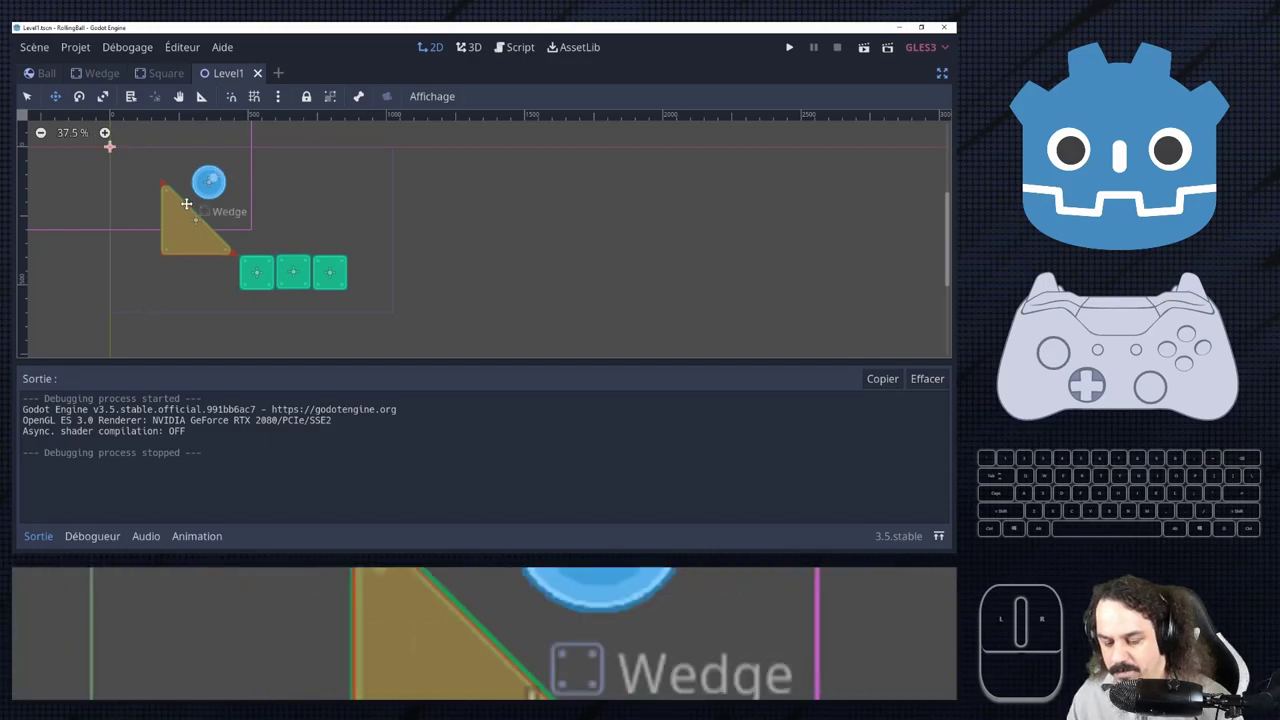
click(1179, 206)
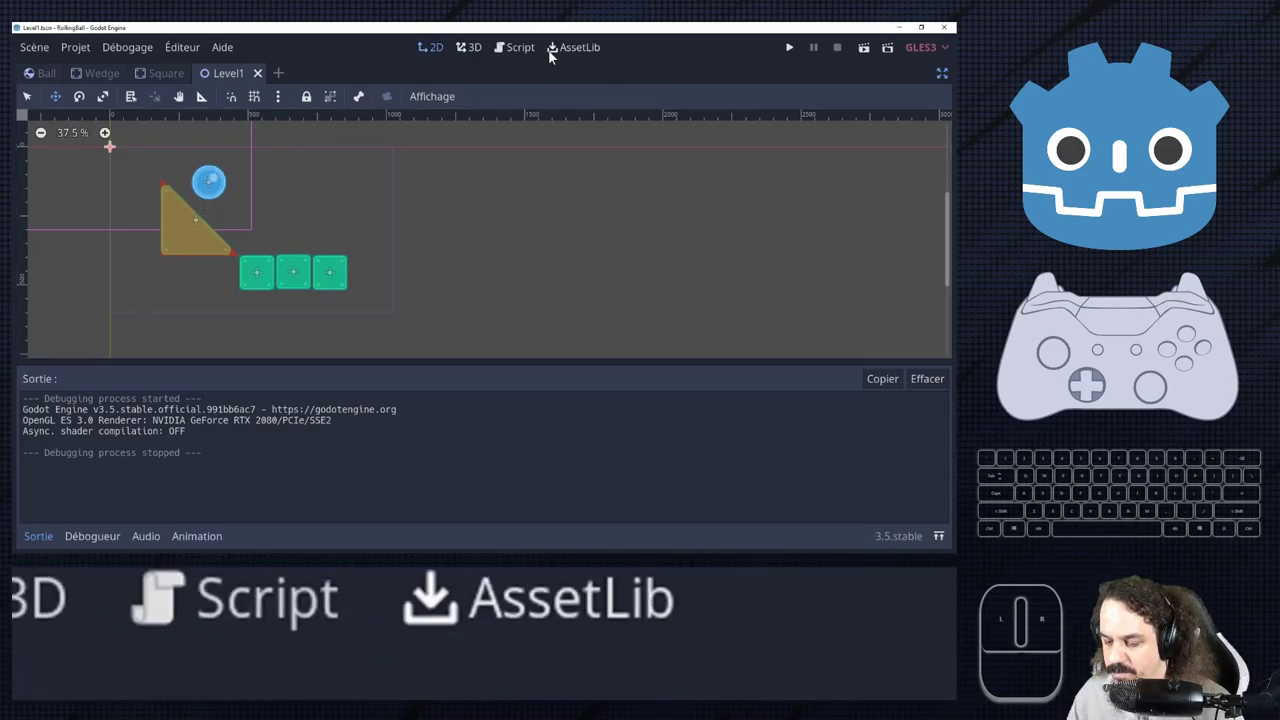
Duplicate the Square block with Ctrl+D and place copies arcing up over the ball.
click(1179, 206)
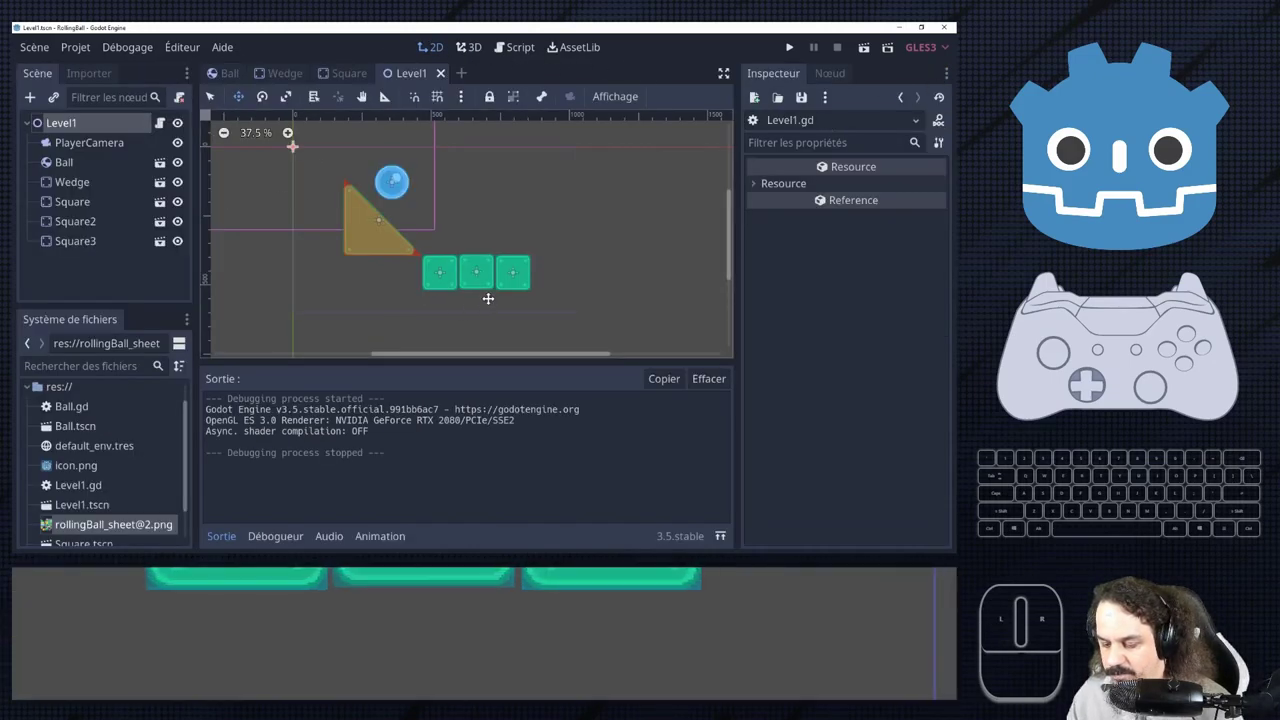
click(1179, 206)
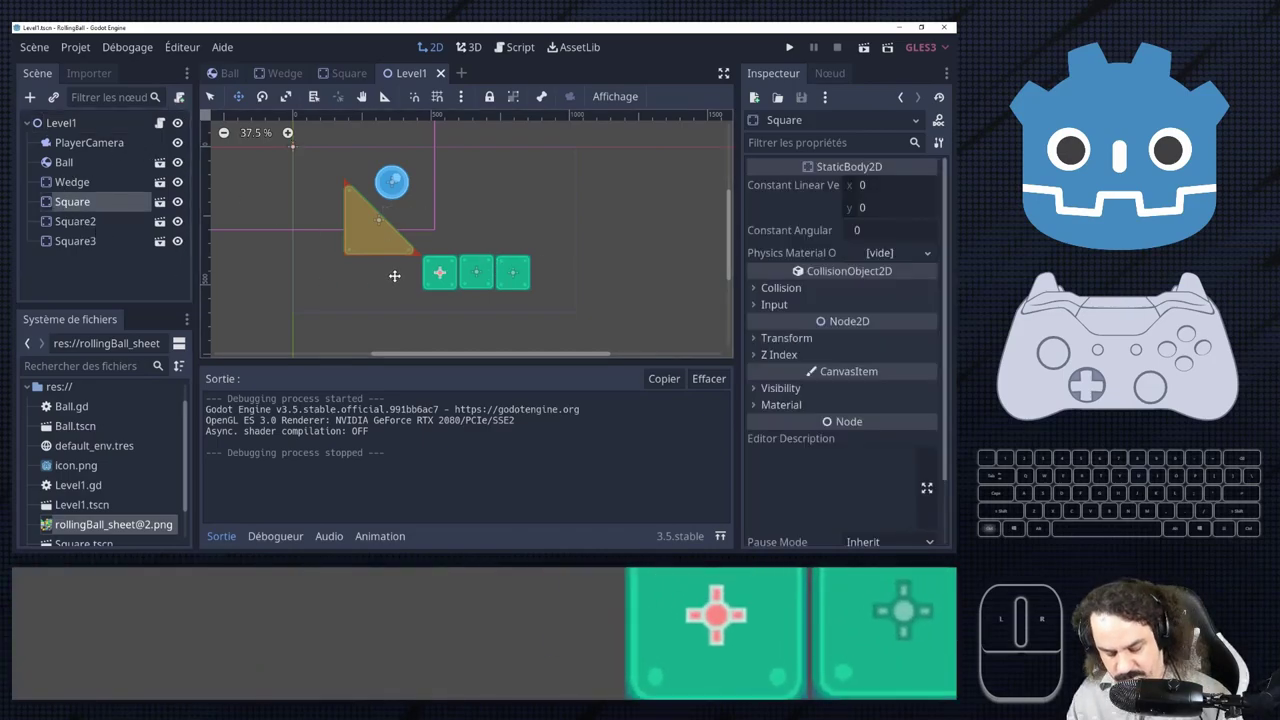
click(1179, 206)
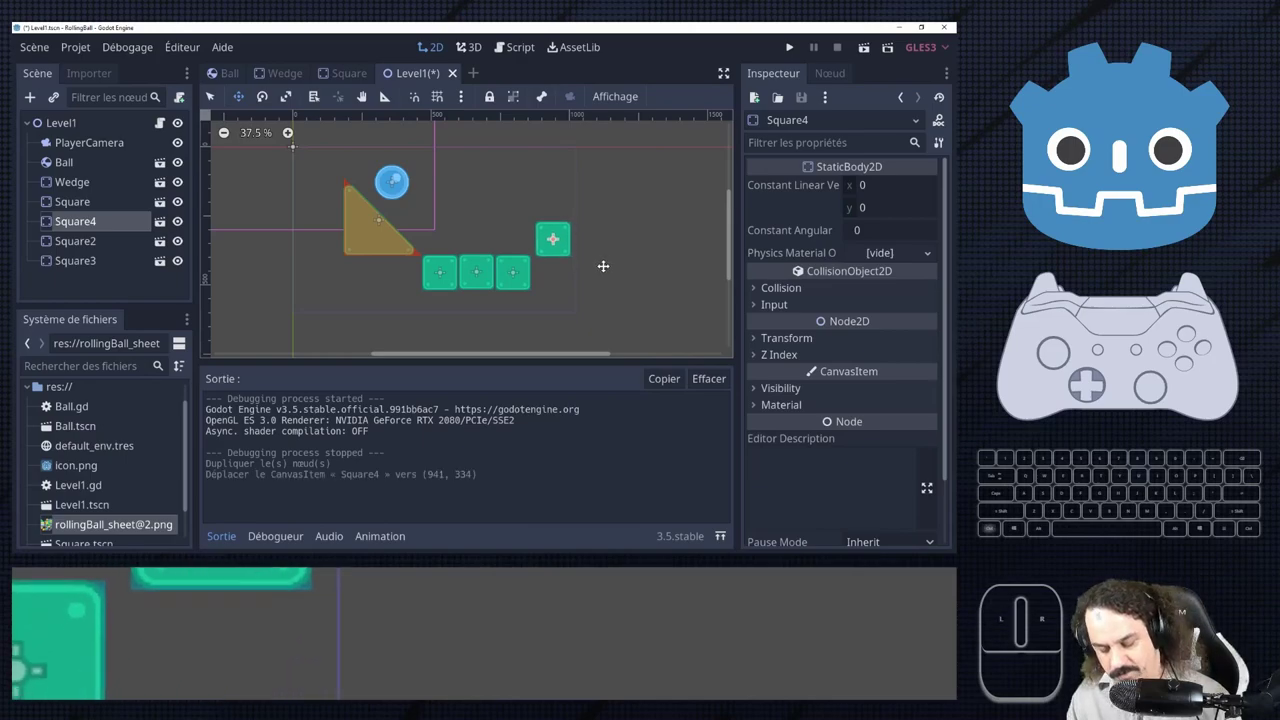
click(1179, 206)
key(ctrl+d)
click(1179, 206)
scroll(down, 3)
click(1179, 206)
click(1179, 206)
key(ctrl+d)
click(1179, 206)
key(ctrl+d)
click(1179, 206)
key(ctrl+s)
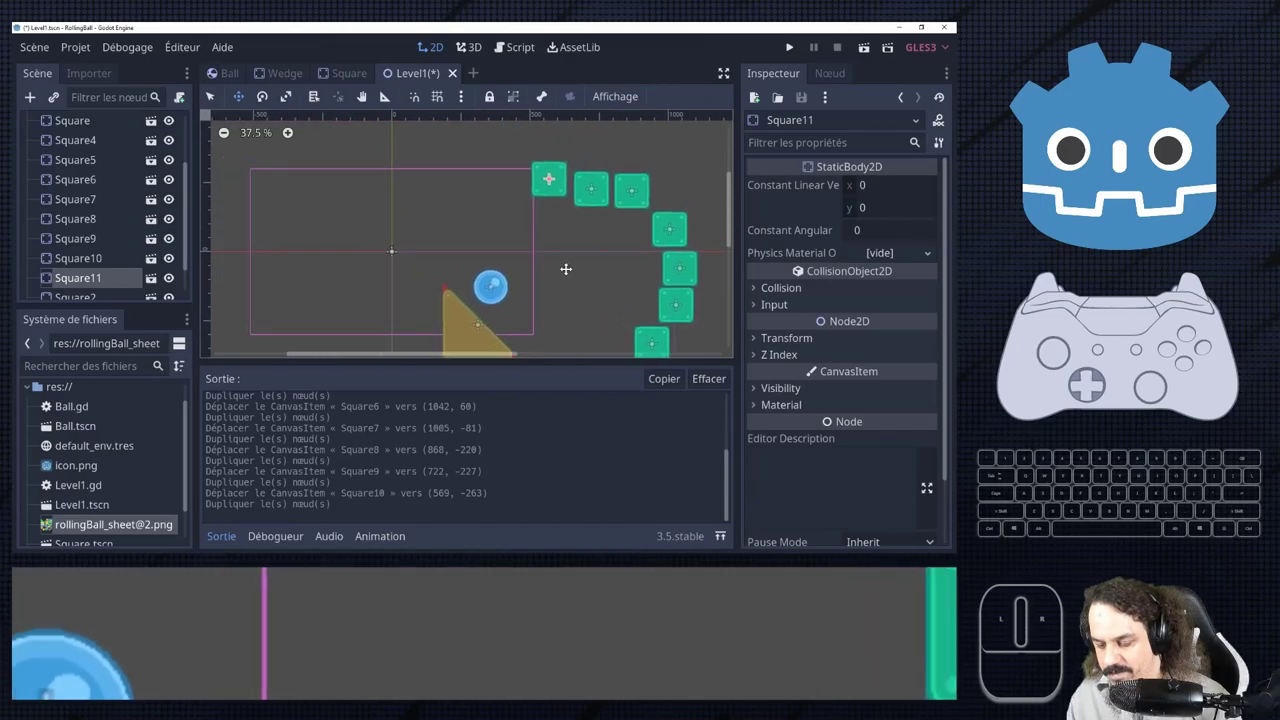
click(1179, 206)
click(1179, 206)
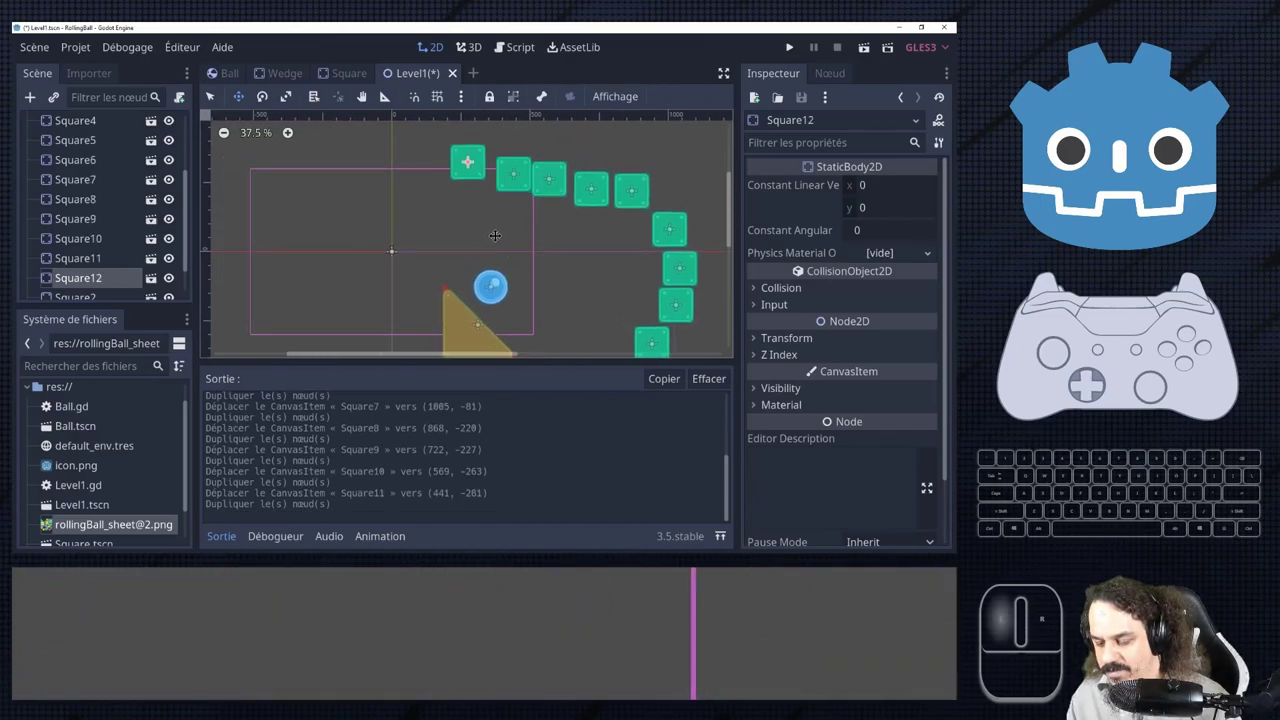
Continue duplicating squares up to Square20 down the ring's left side to beside the Wedge.
key(ctrl+d)
click(1179, 206)
key(ctrl+d)
click(1179, 206)
key(ctrl+d)
click(1179, 206)
click(1179, 206)
key(ctrl+d)
click(1179, 206)
key(ctrl+d)
click(1179, 206)
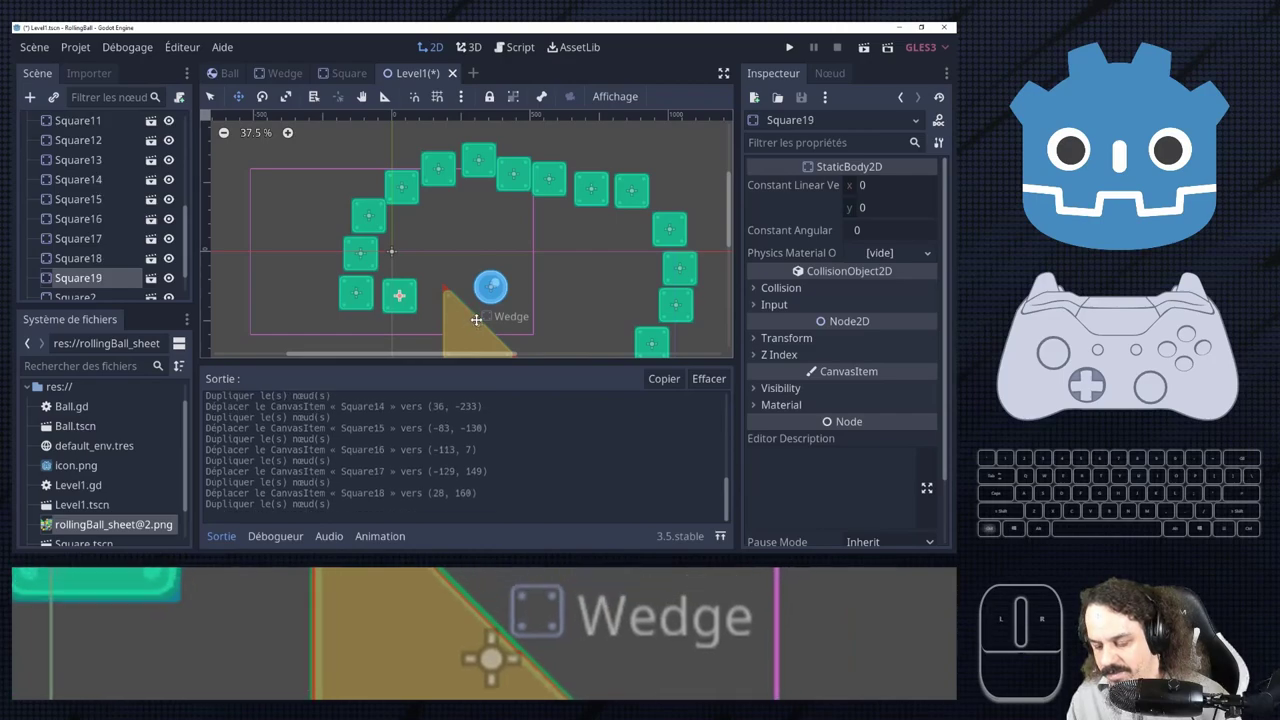
click(1179, 206)
key(ctrl+d)
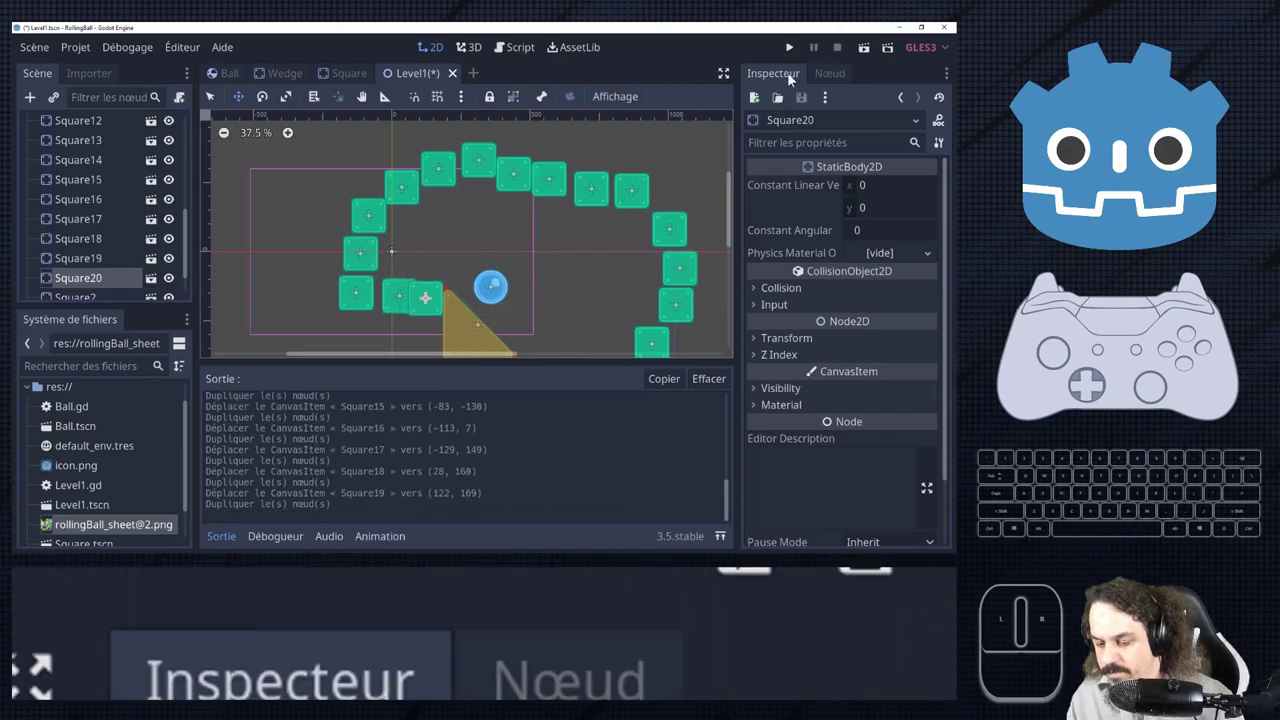
Place one more square just right of the ball, test-run the ring, and close the game.
click(1179, 206)
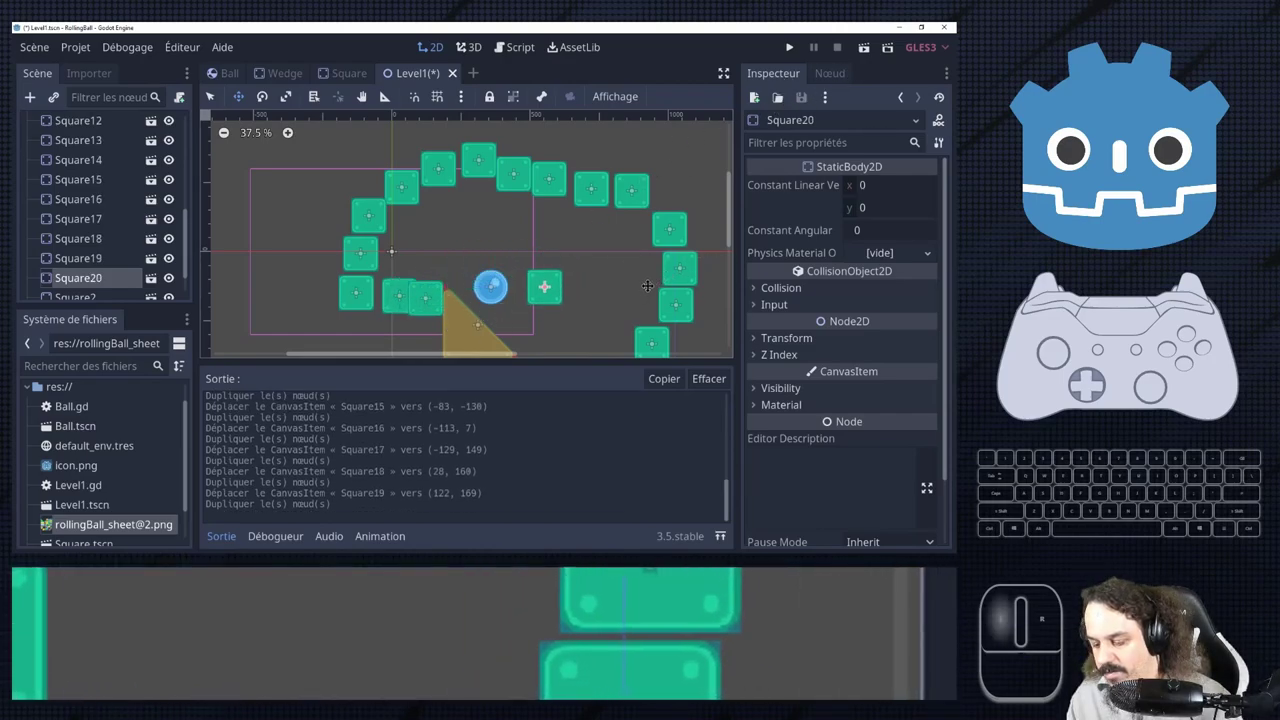
click(1179, 206)
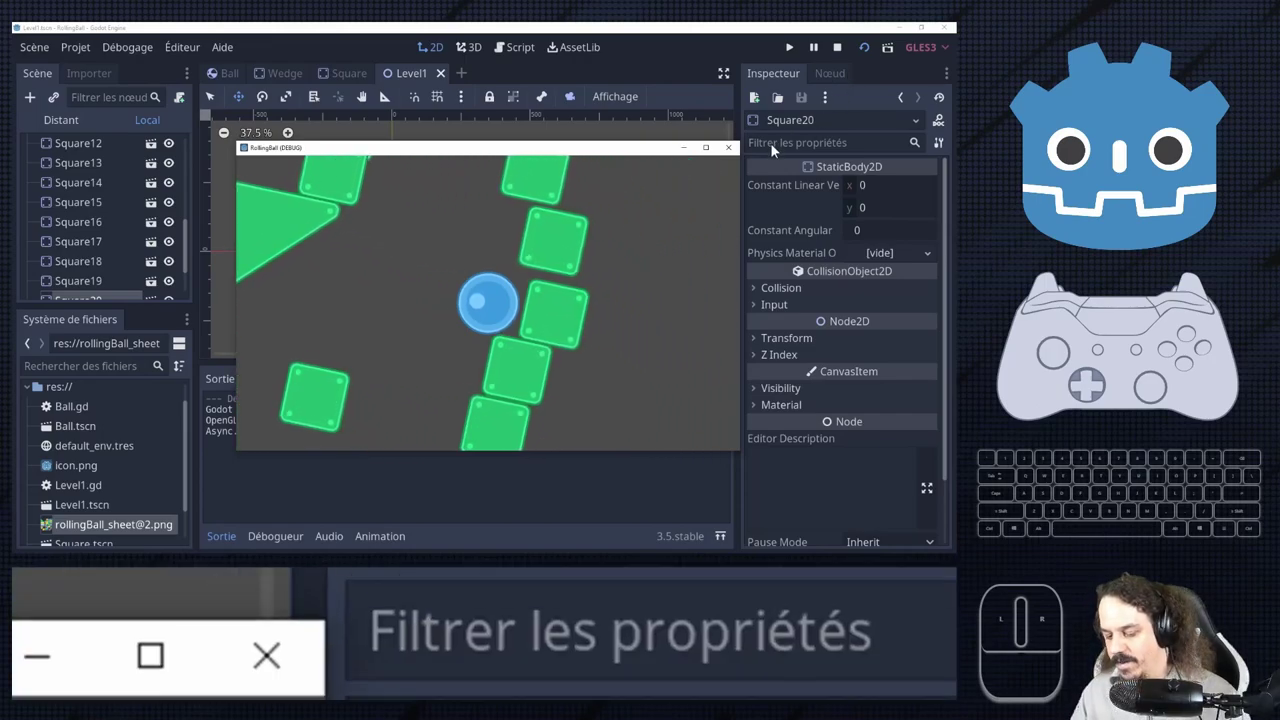
click(1179, 206)
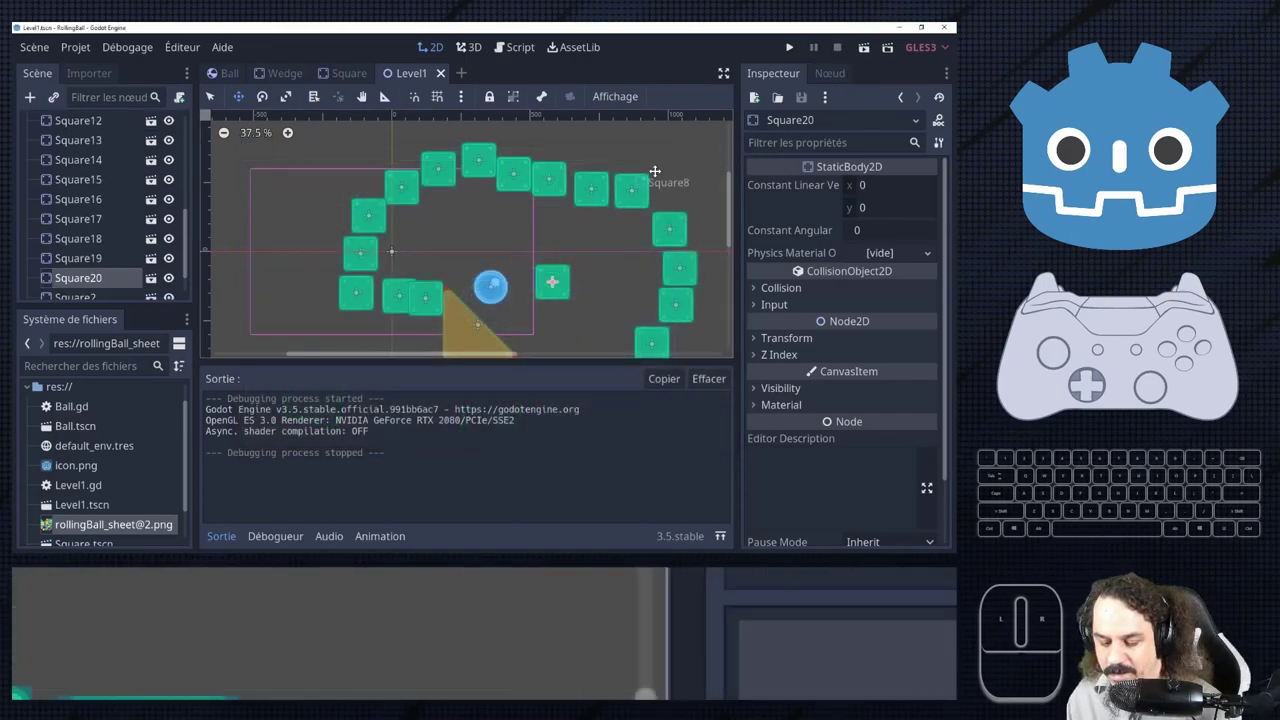
In the Ball scene, stop the test run and set the RigidBody2D gravity scale to 2, keeping mass 30.
click(1179, 206)
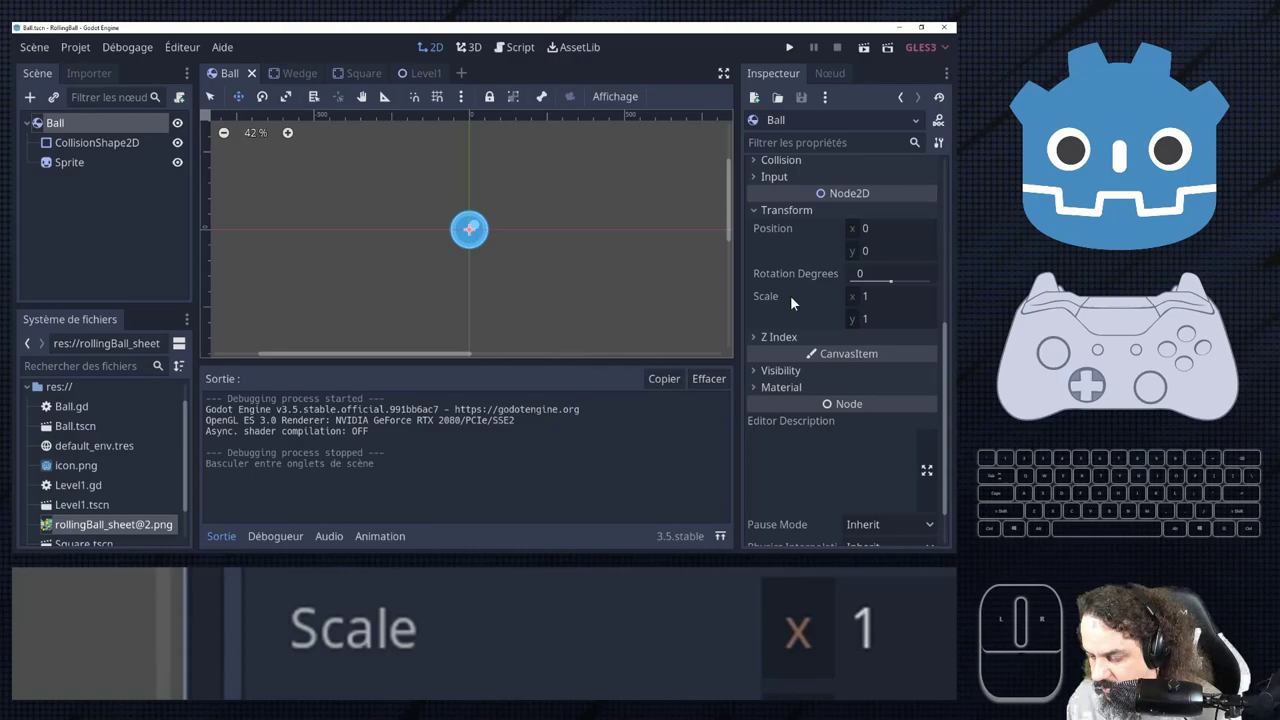
scroll(up, 3)
scroll(up, 3)
scroll(down, 3)
scroll(up, 3)
click(1179, 206)
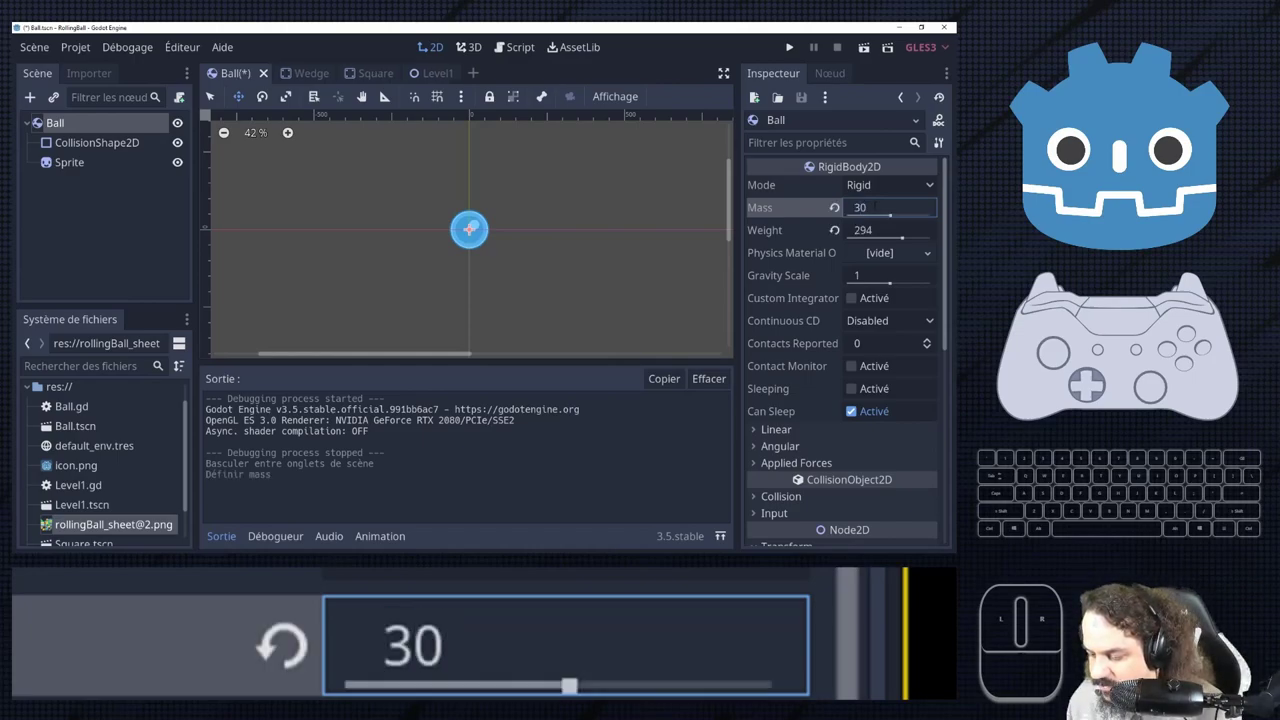
click(1179, 206)
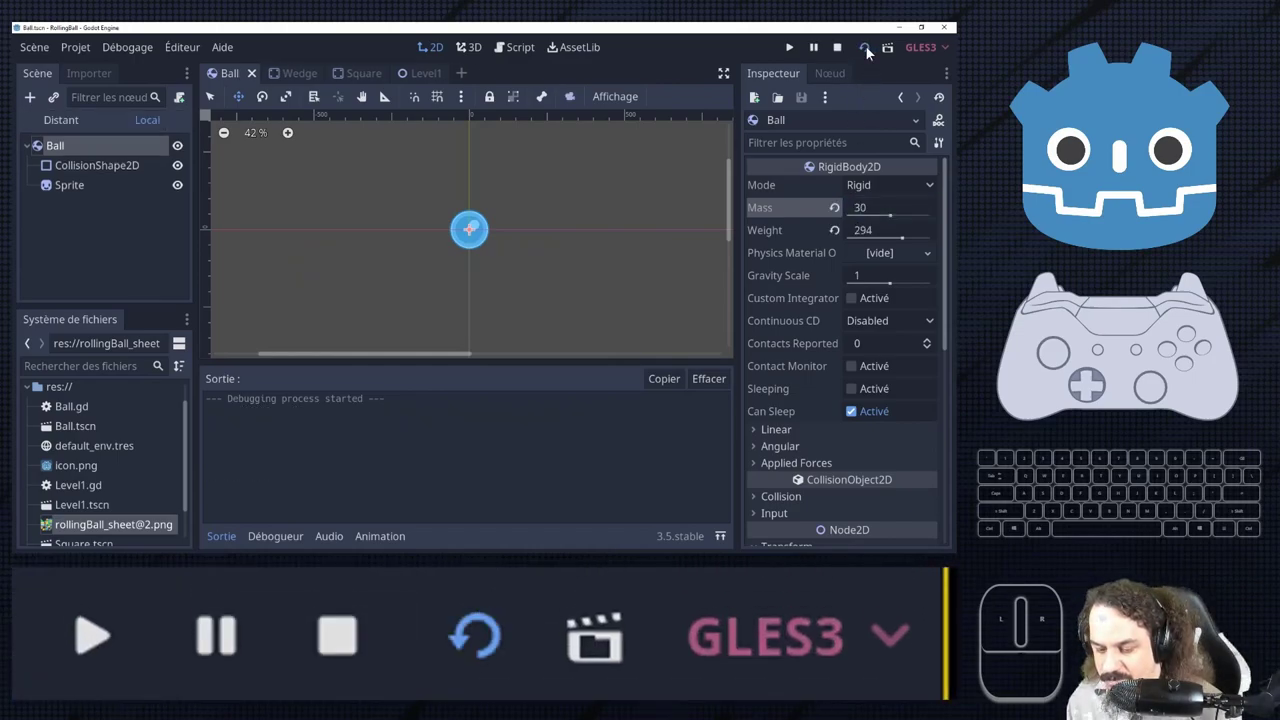
click(1179, 206)
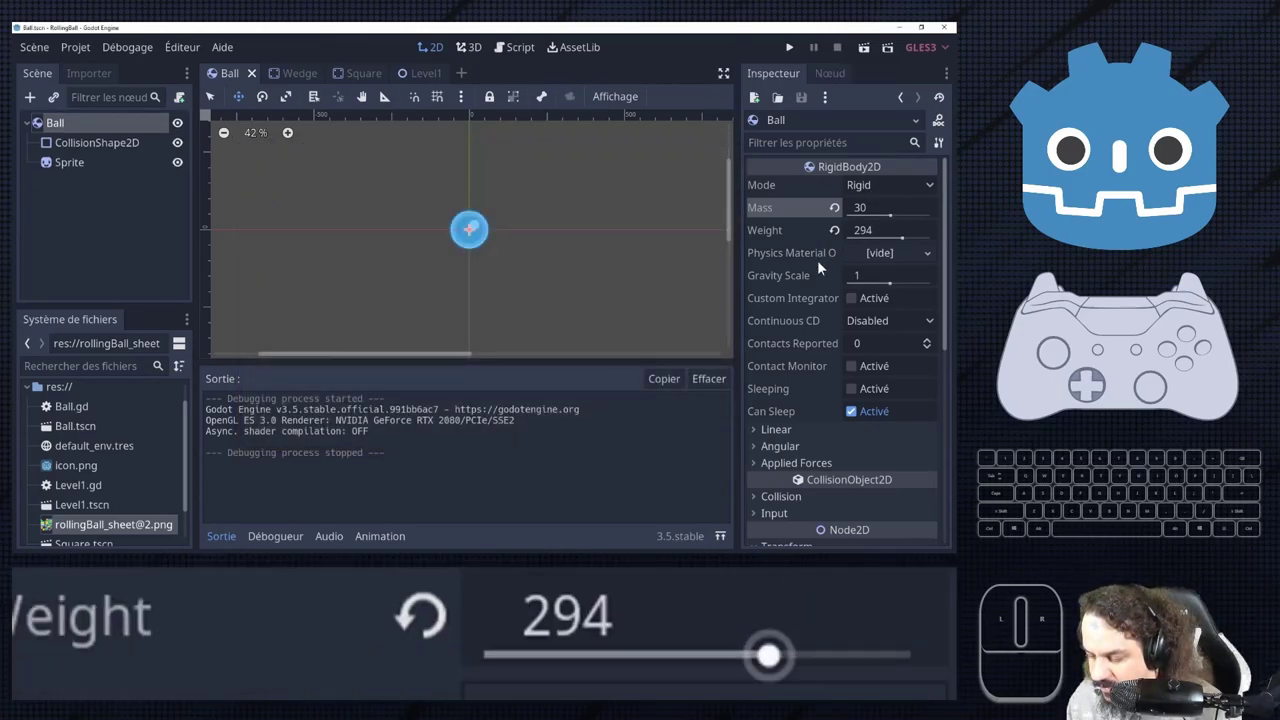
click(1179, 206)
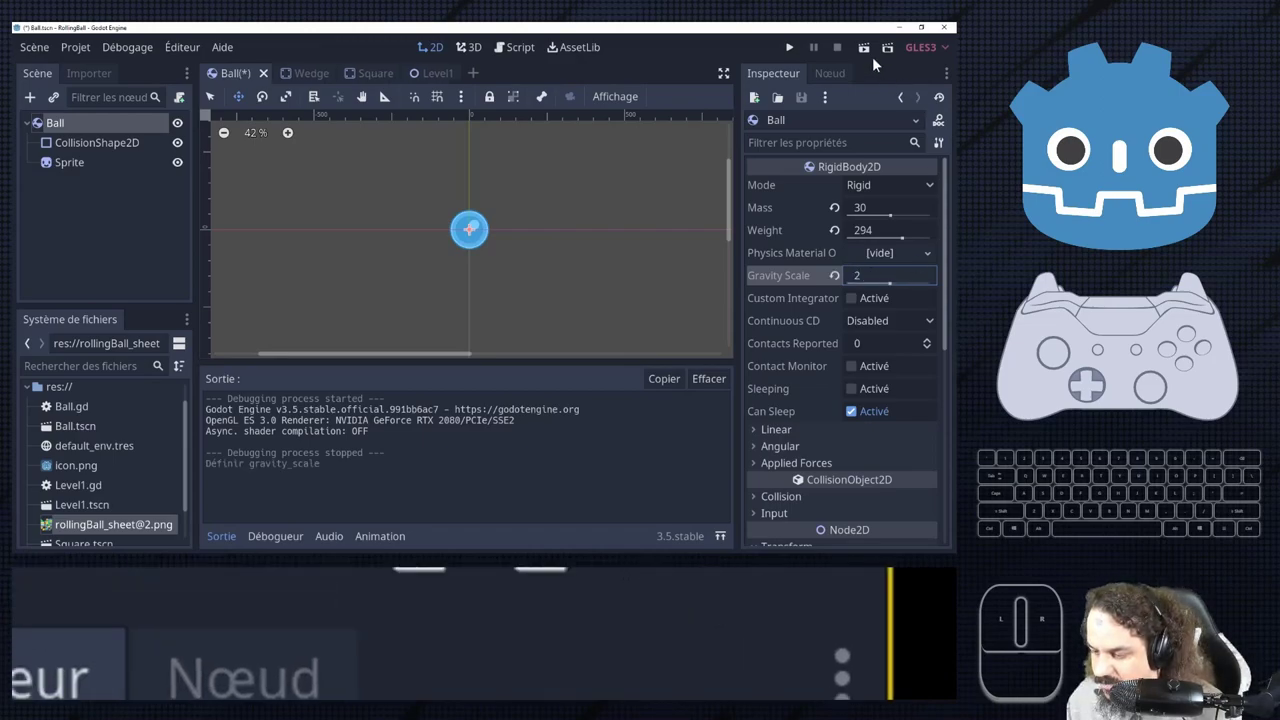
click(1179, 206)
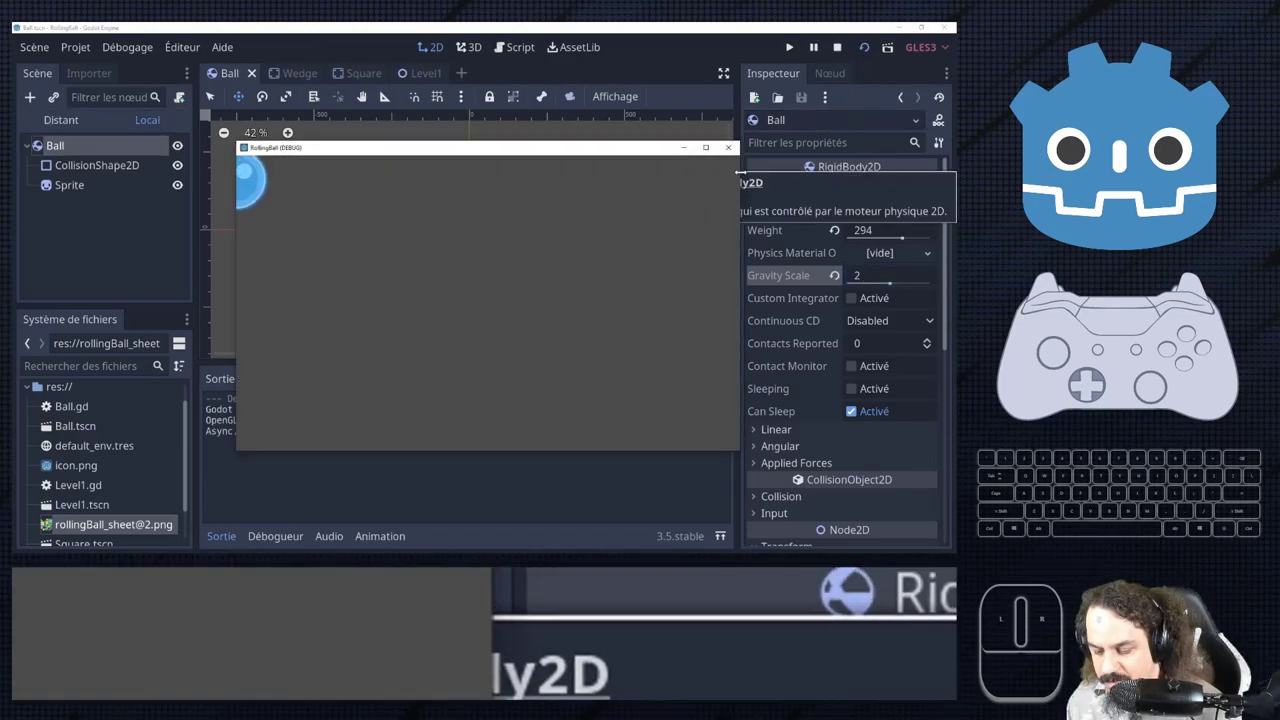
click(1179, 206)
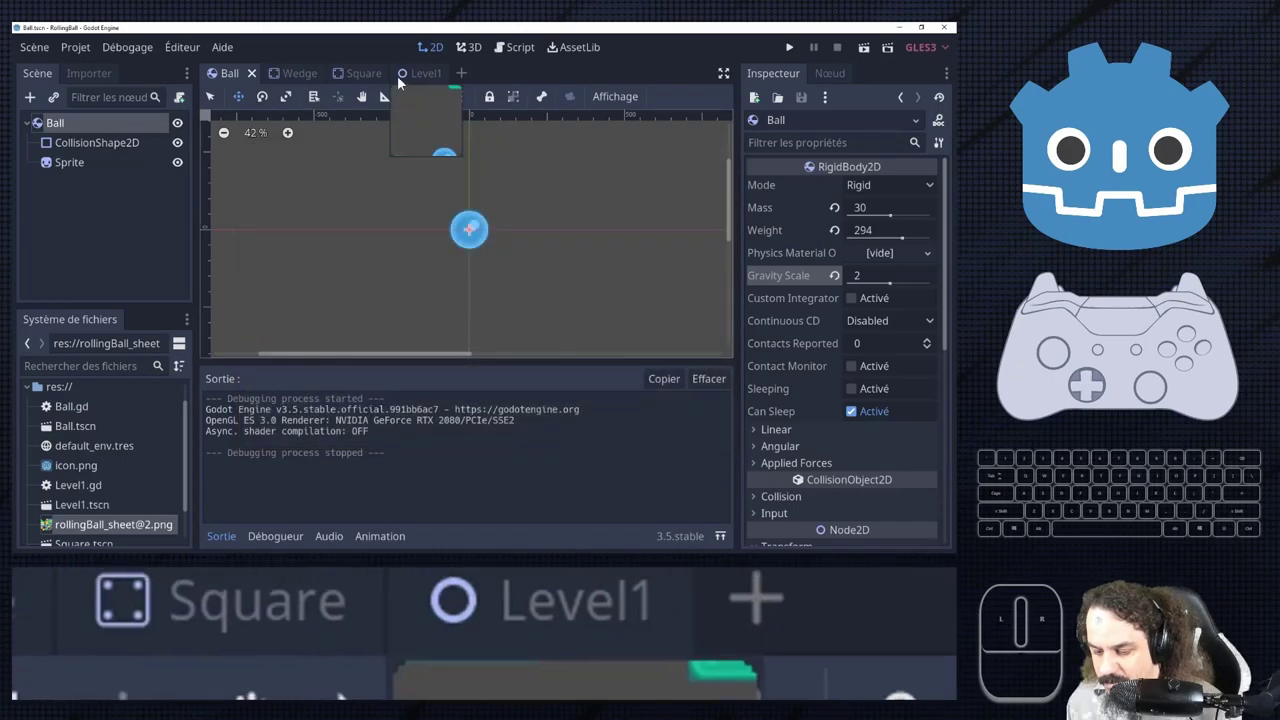
click(1179, 206)
click(1179, 206)
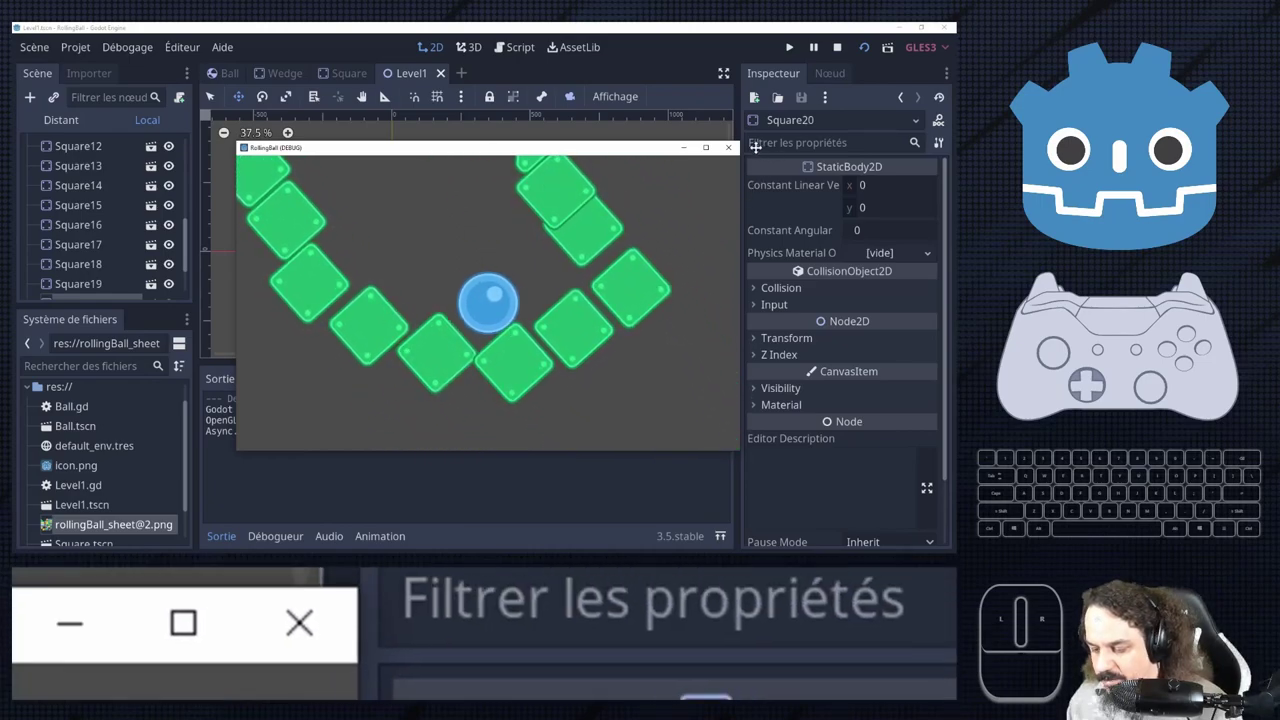
click(1179, 206)
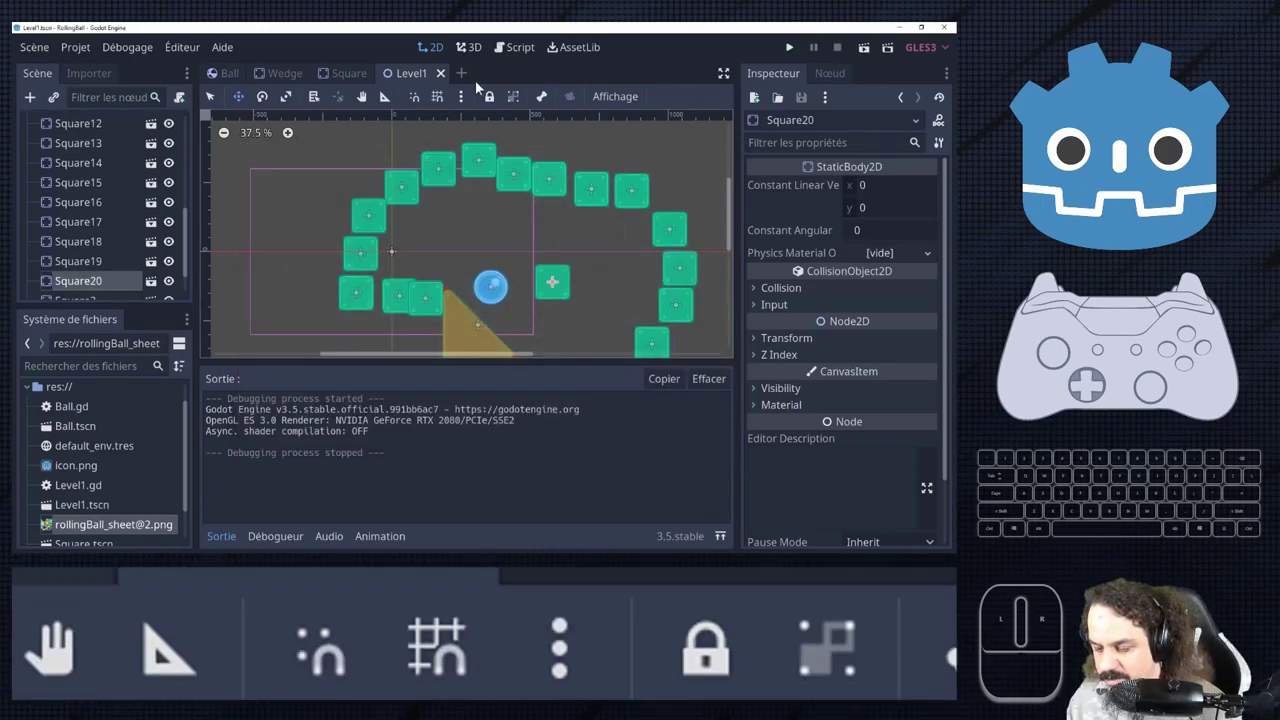
Give the Ball a new PhysicsMaterial override and set its bounce to 0.6.
click(1179, 206)
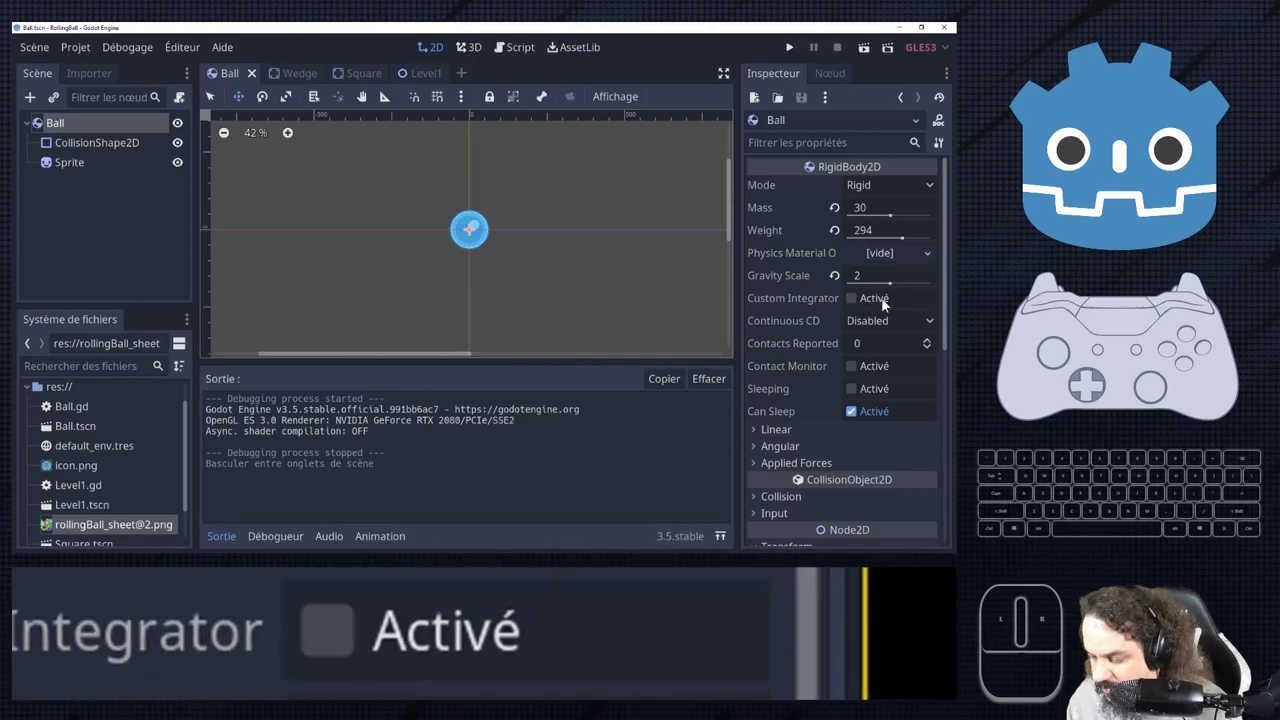
scroll(down, 3)
scroll(up, 3)
scroll(up, 3)
click(1179, 206)
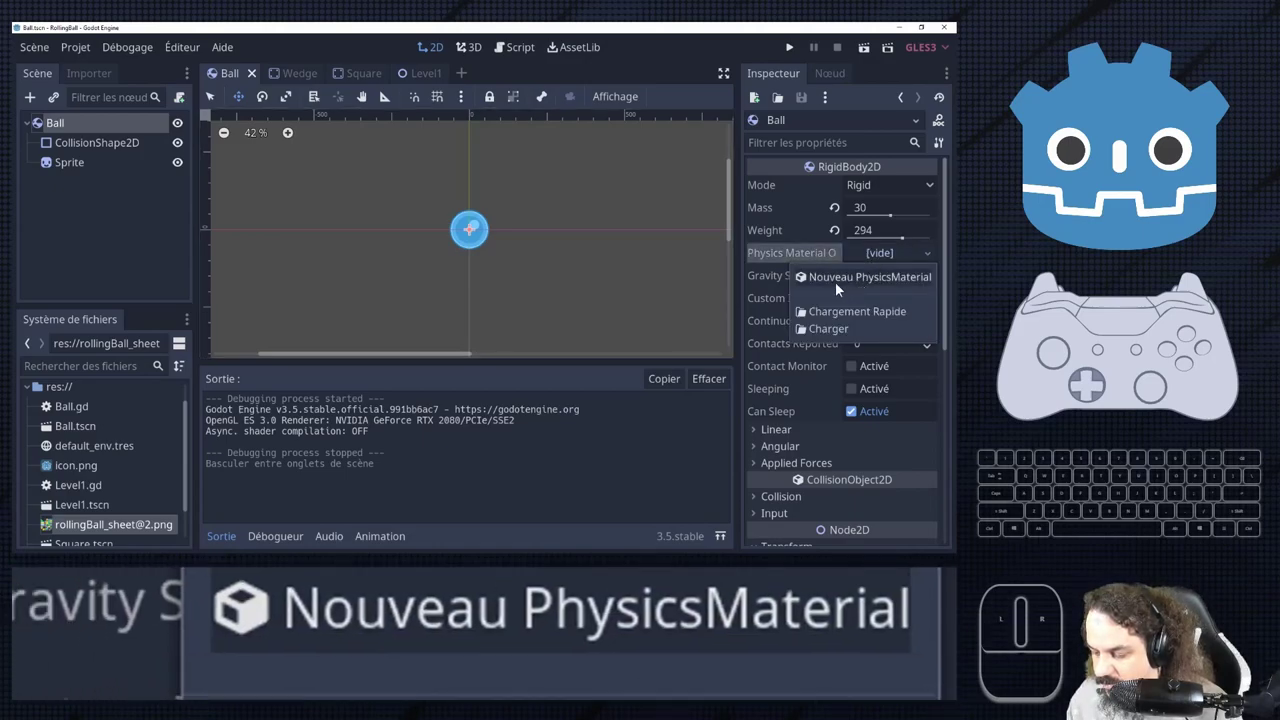
click(1179, 206)
click(1179, 206)
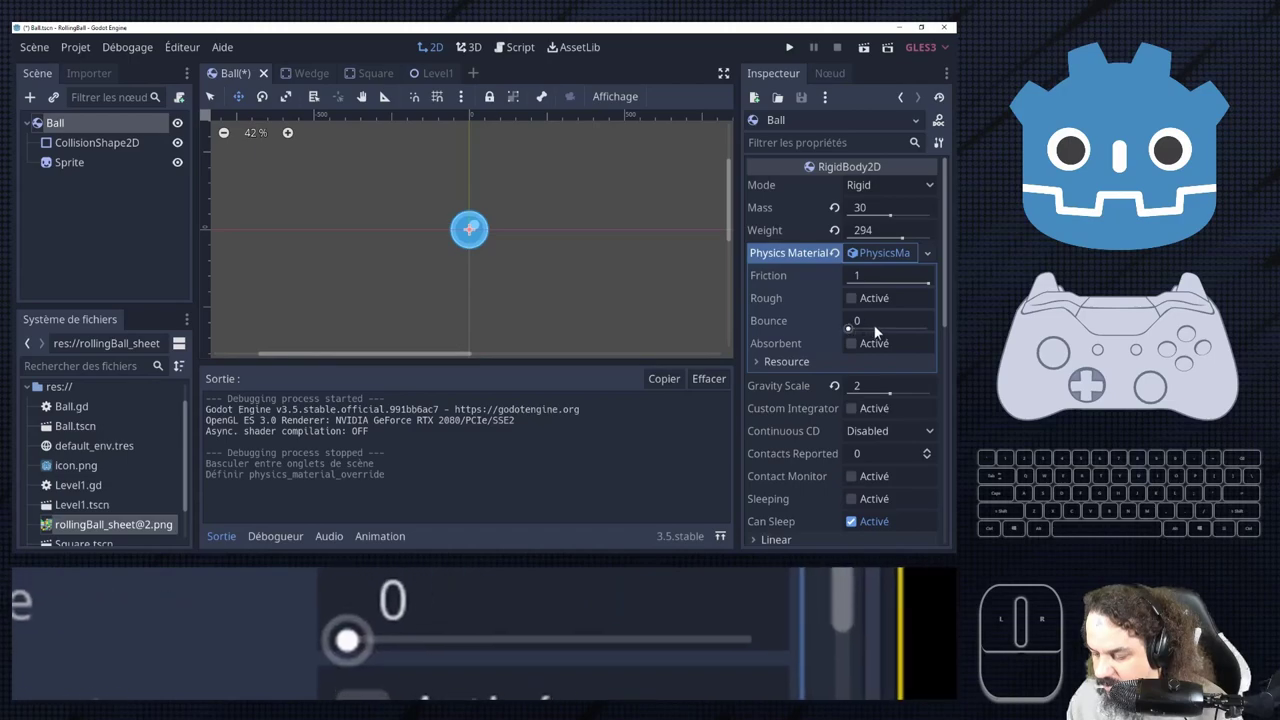
click(1179, 206)
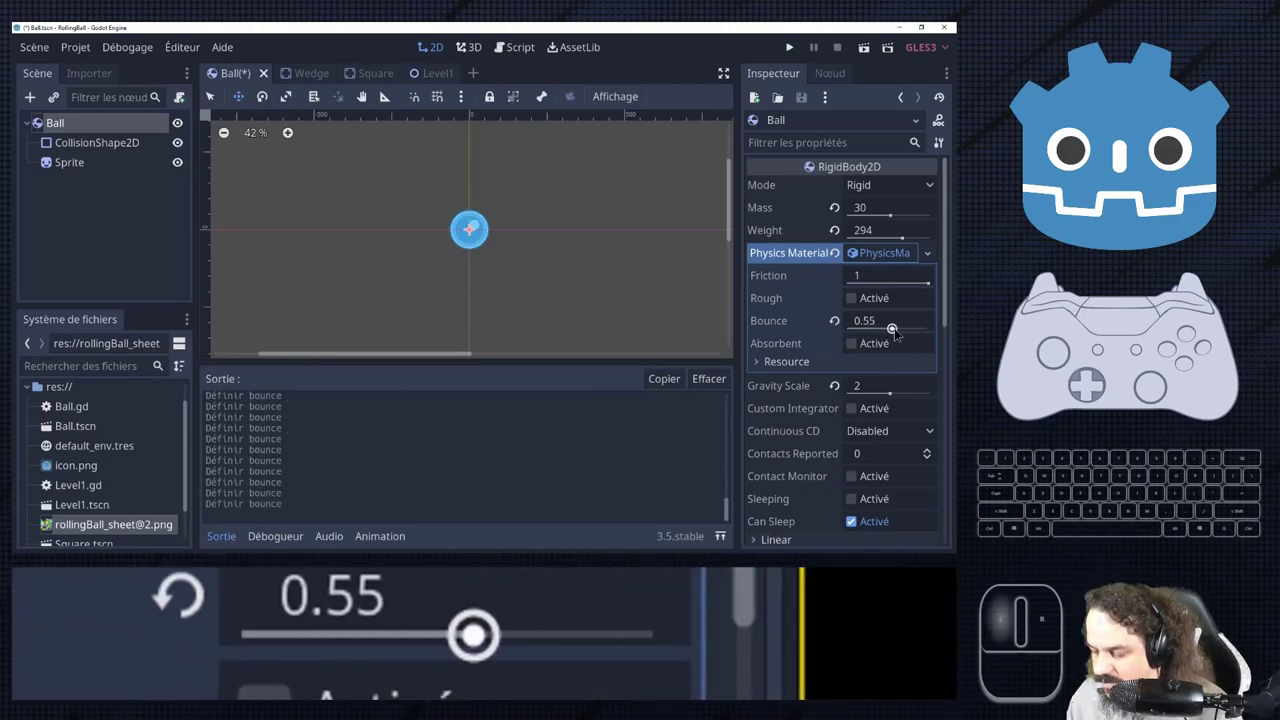
click(1179, 206)
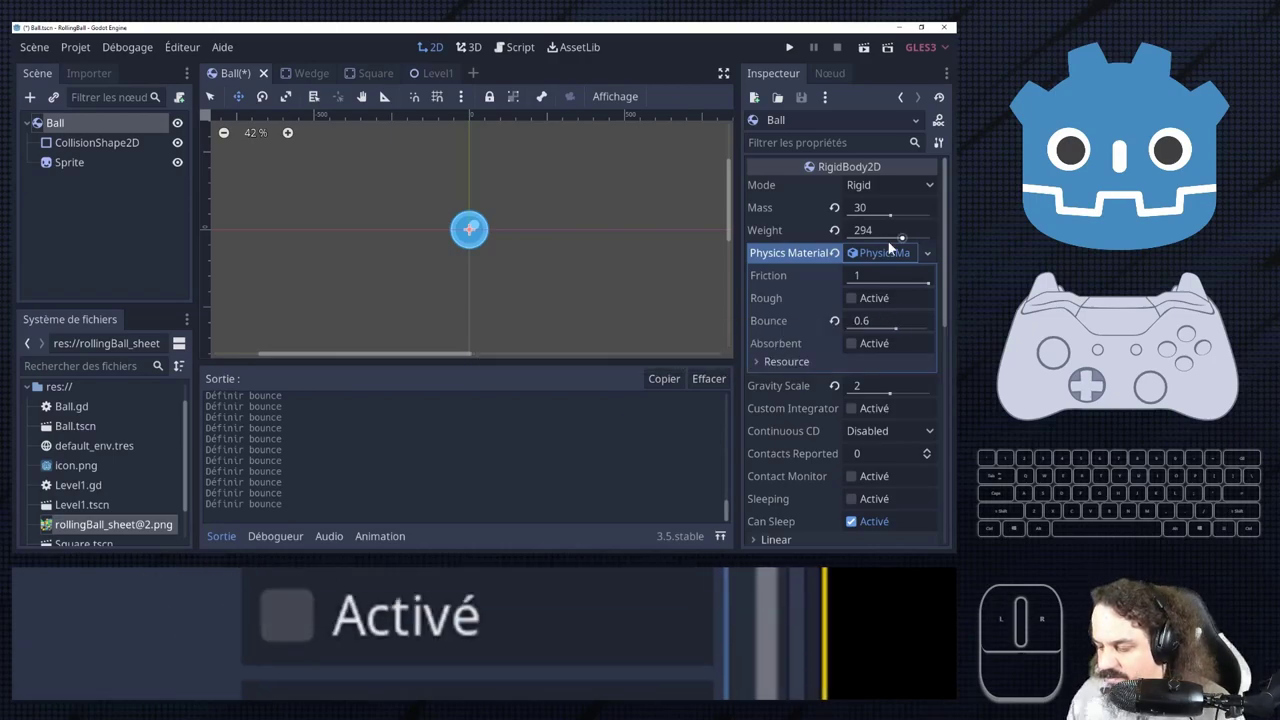
click(1179, 206)
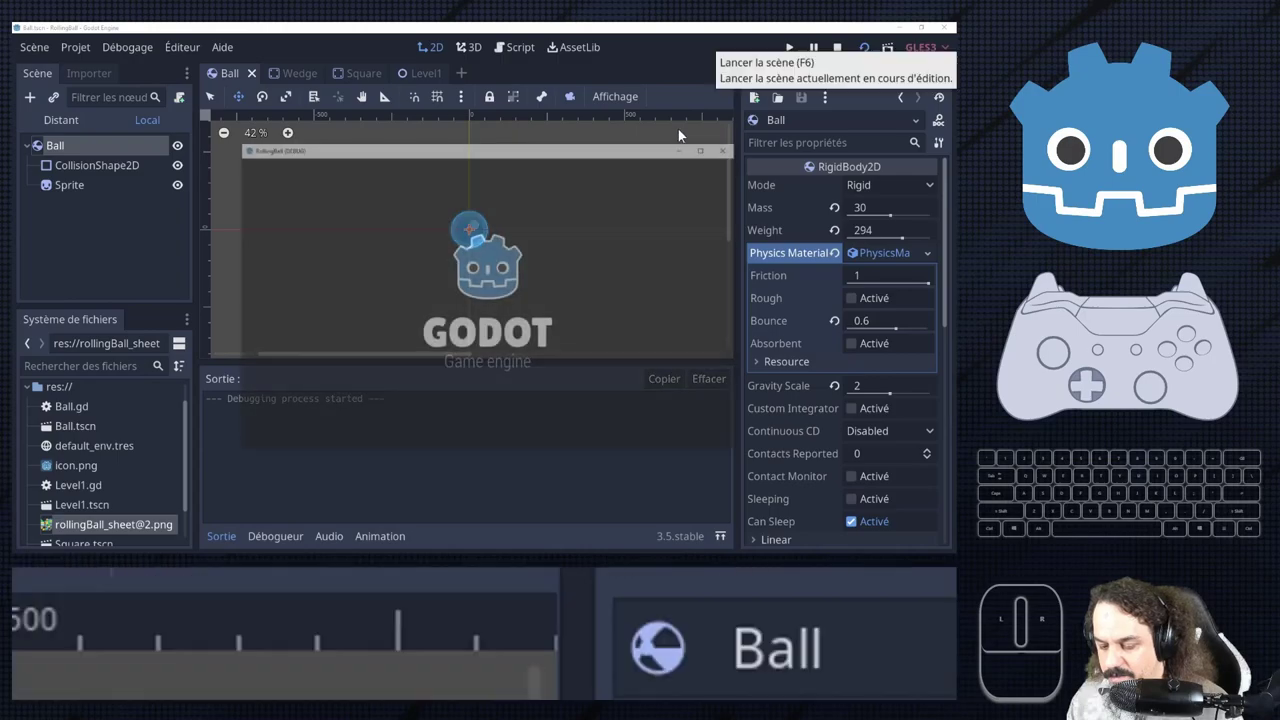
click(1179, 206)
click(1179, 206)
click(1179, 206)
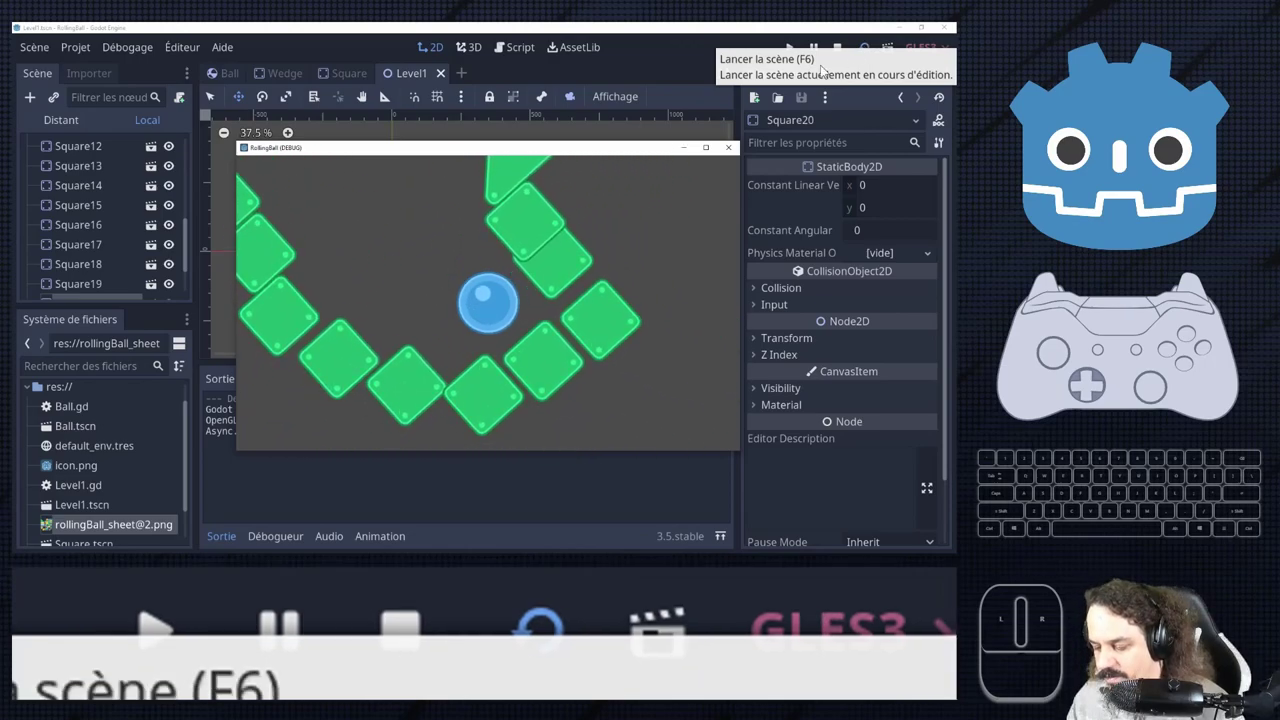
click(1179, 206)
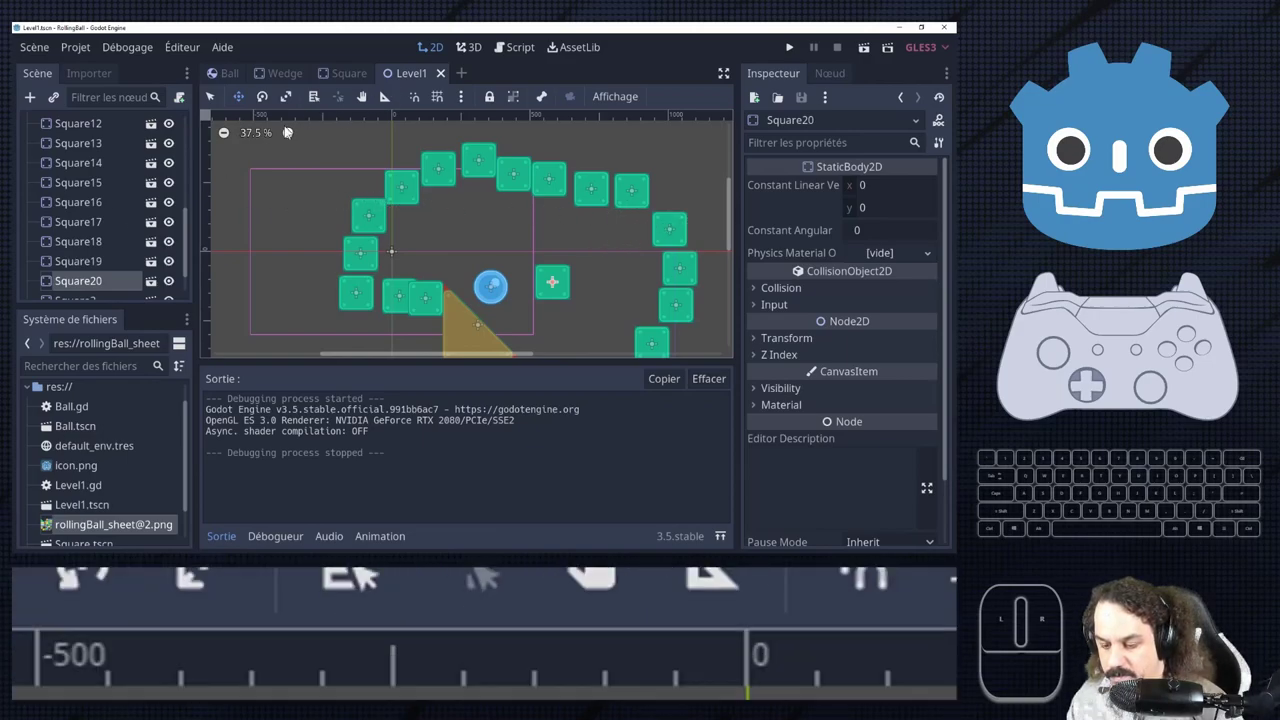
scroll(up, 3)
Set the Ball's material bounce to 0.8 and its gravity scale to 4.
click(1179, 206)
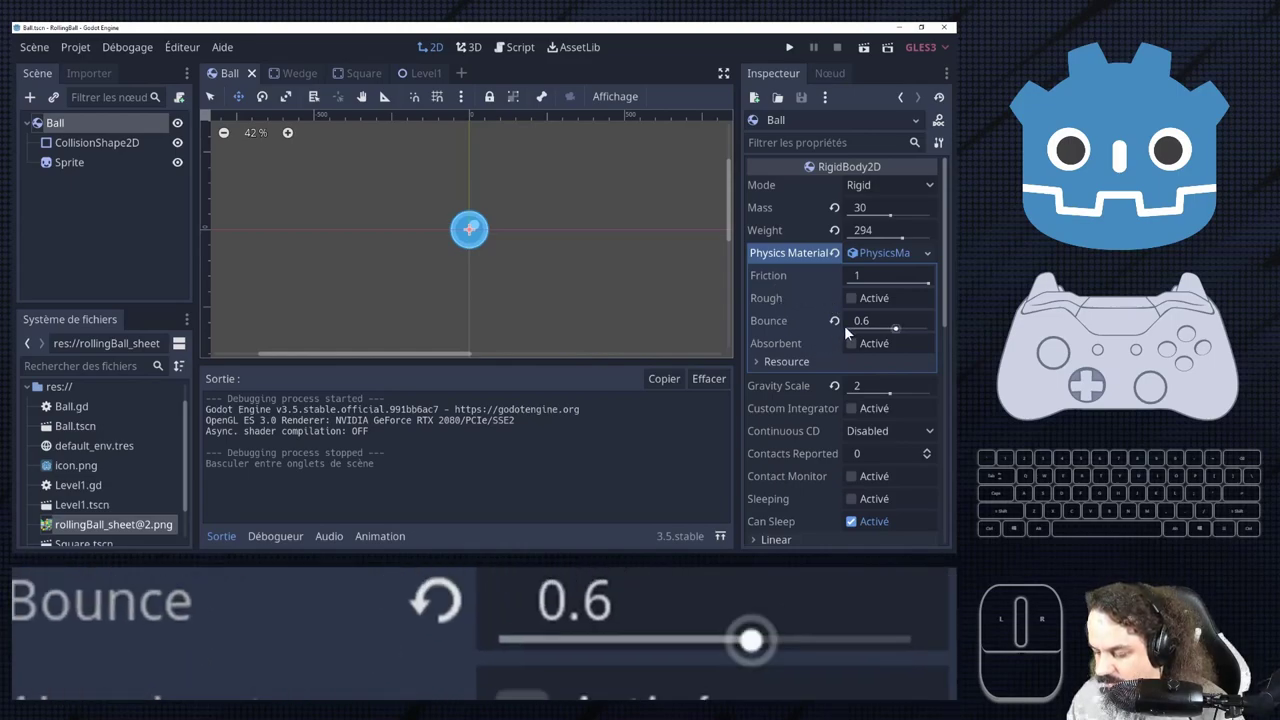
click(1179, 206)
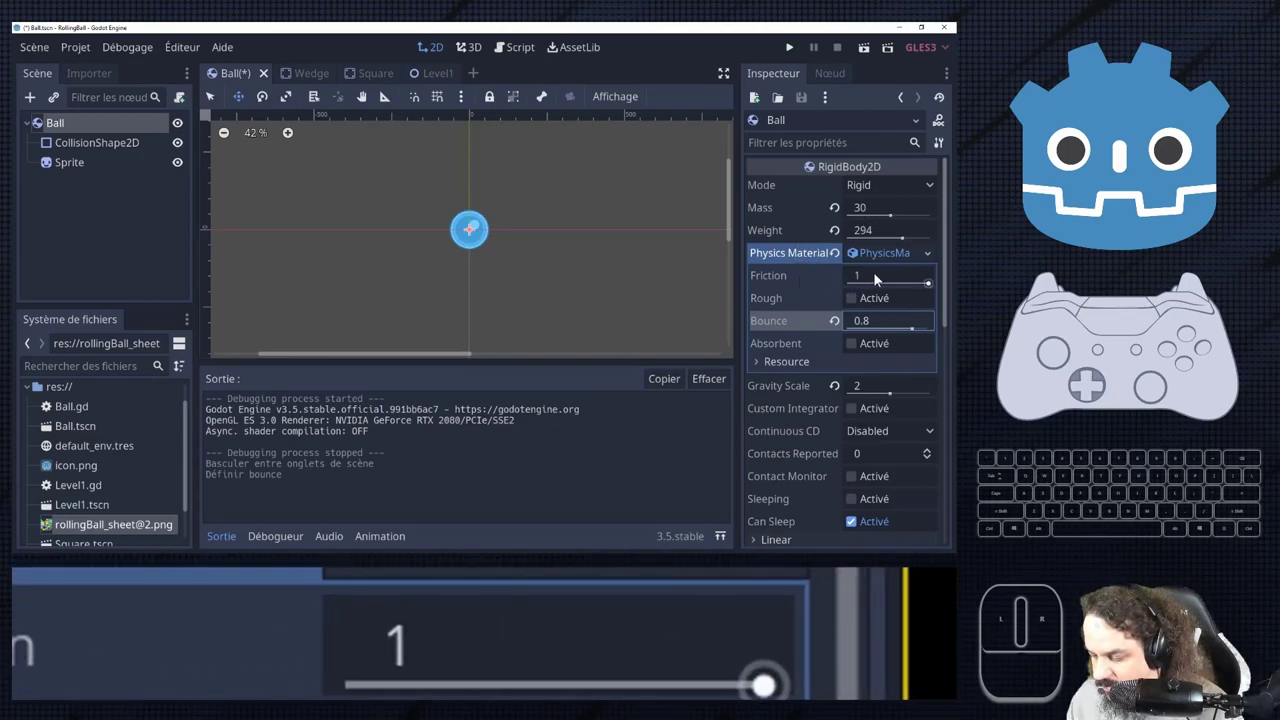
scroll(up, 3)
click(1179, 206)
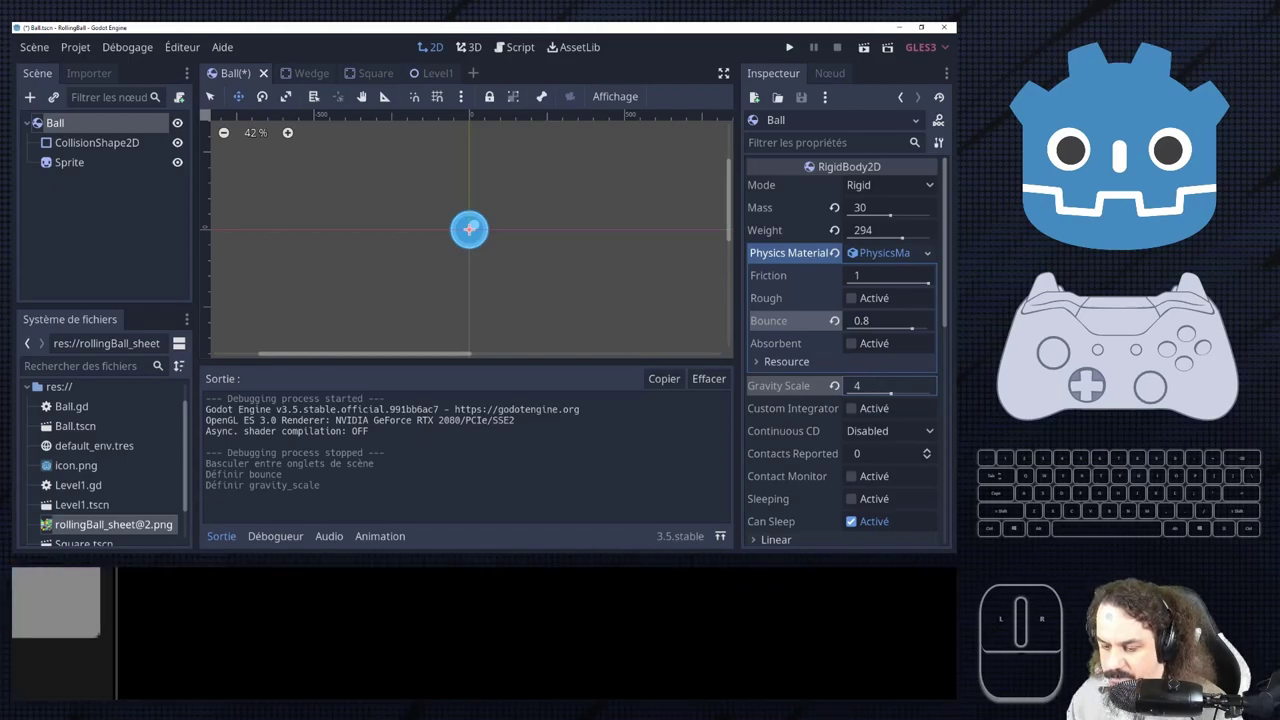